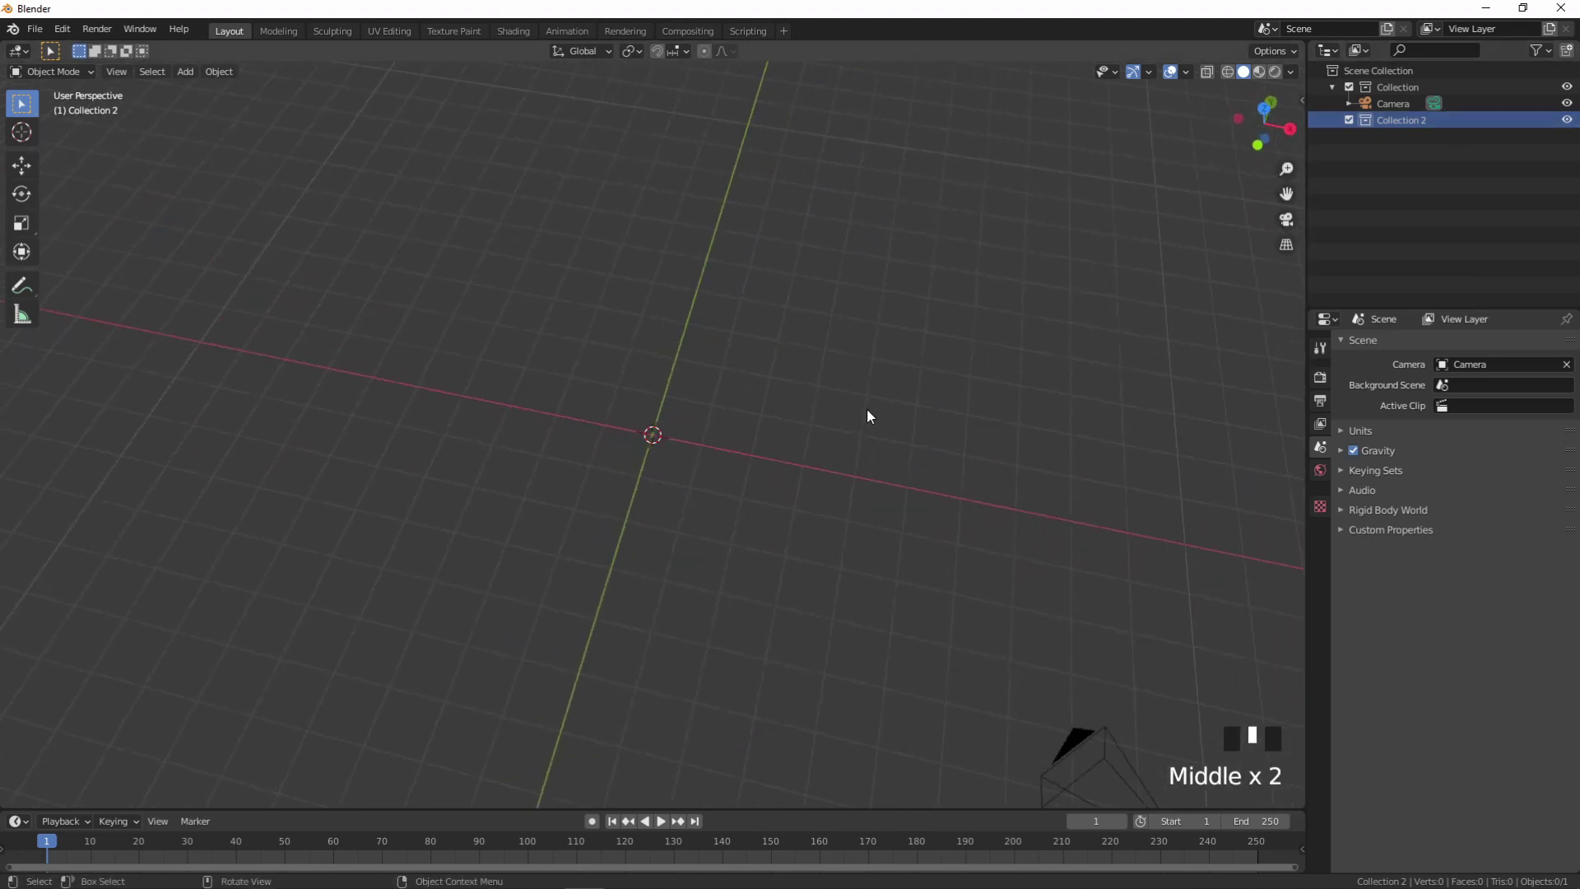
- Bring up the Add menu to insert a new text object into the scene
key("shift+a")
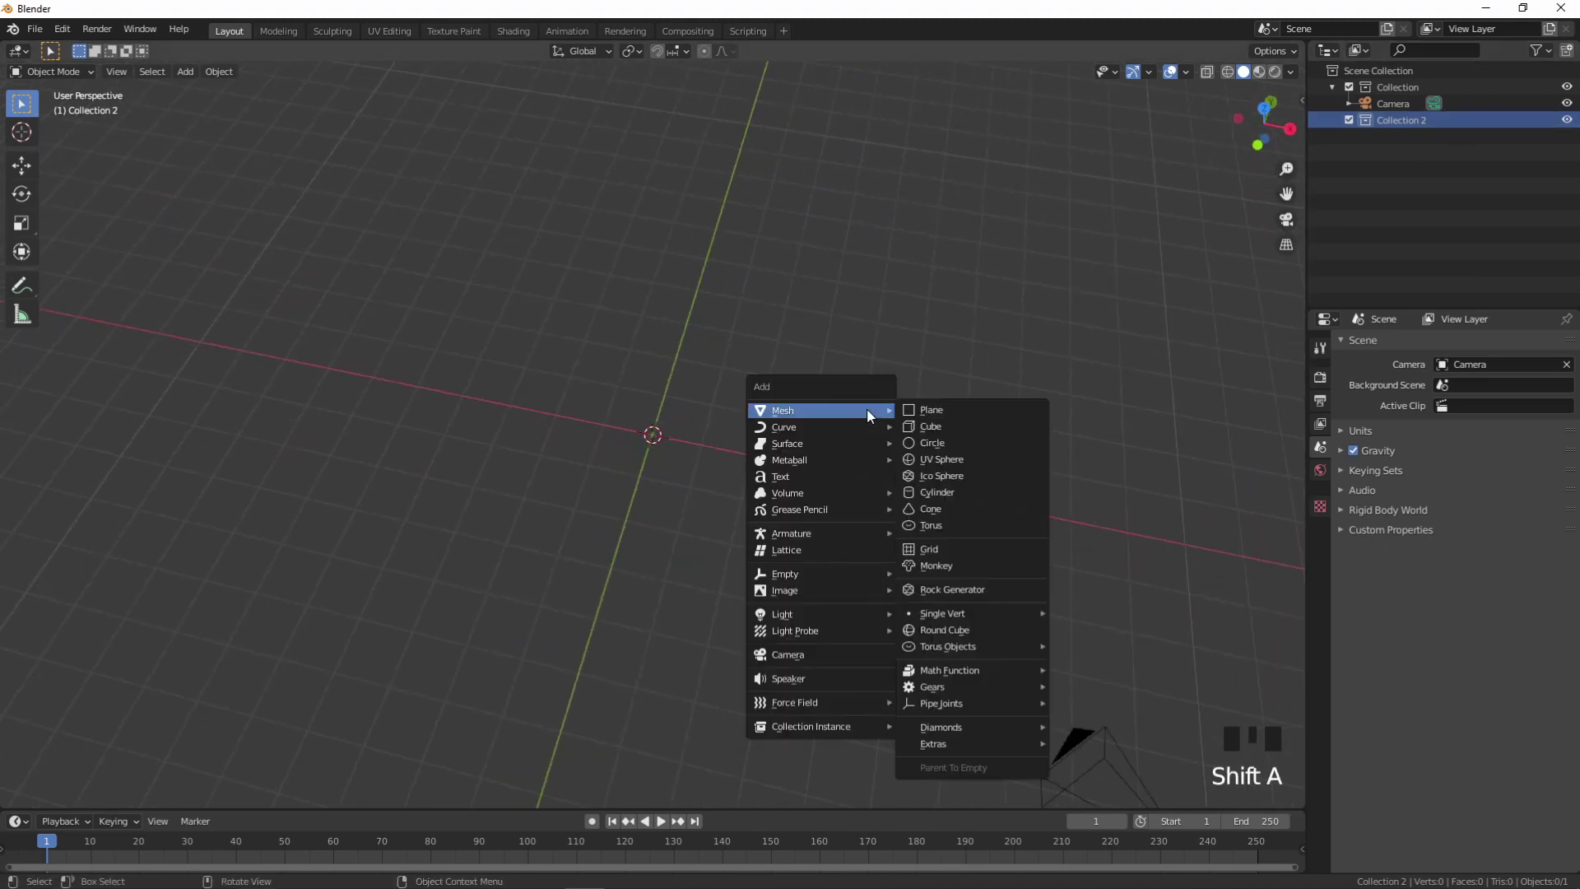
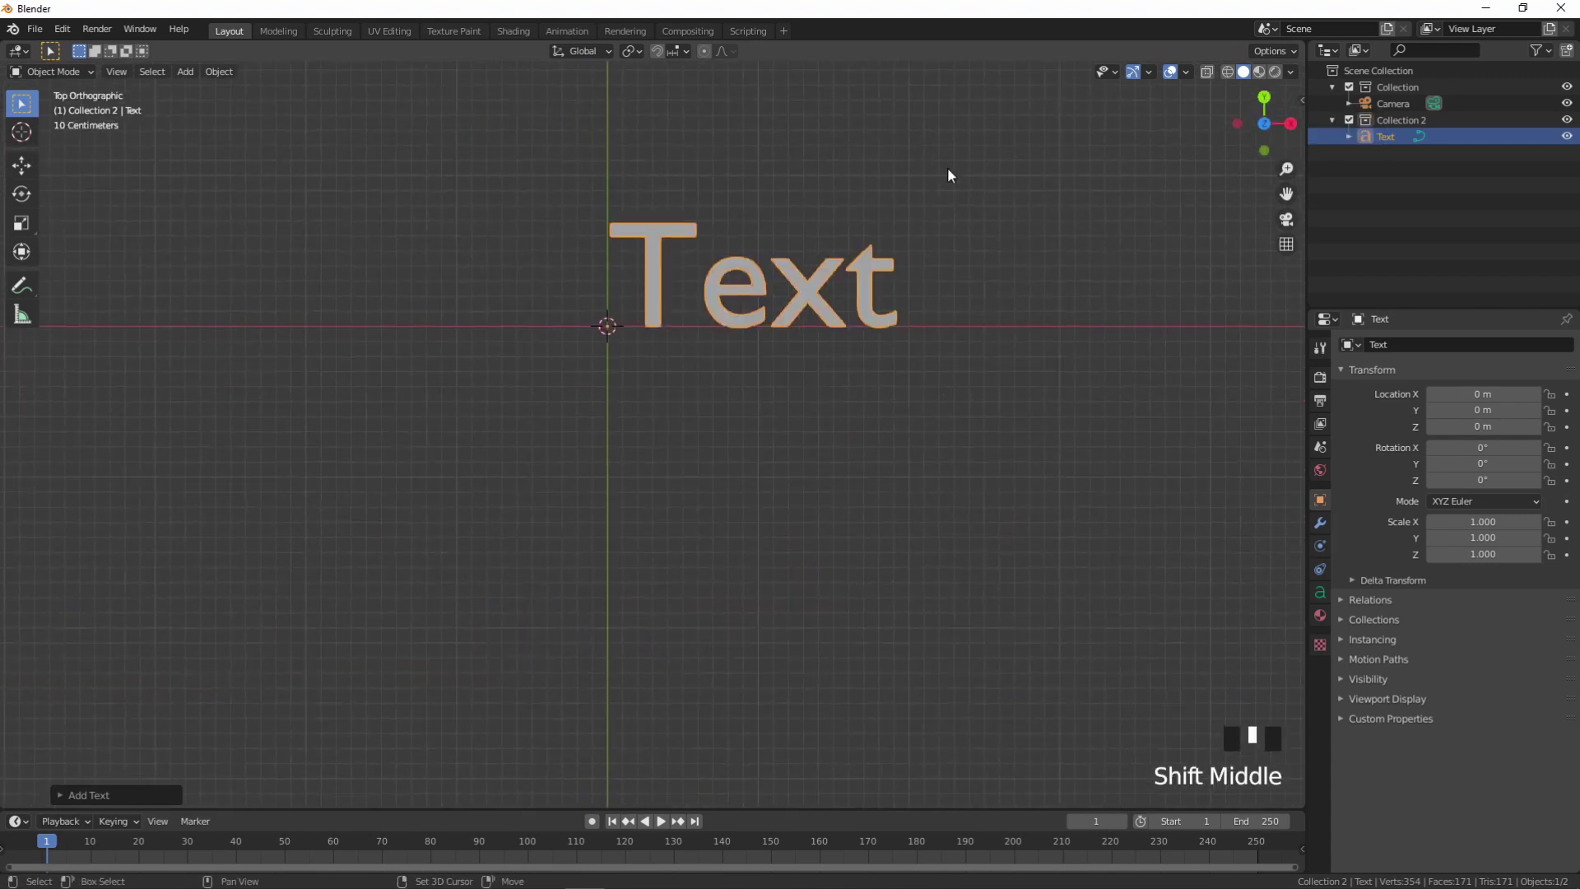
- Set the text's Paragraph horizontal alignment to Center so it sits on its origin
scroll("up", 3)
left_click_drag(1001, 253, 814, 540)
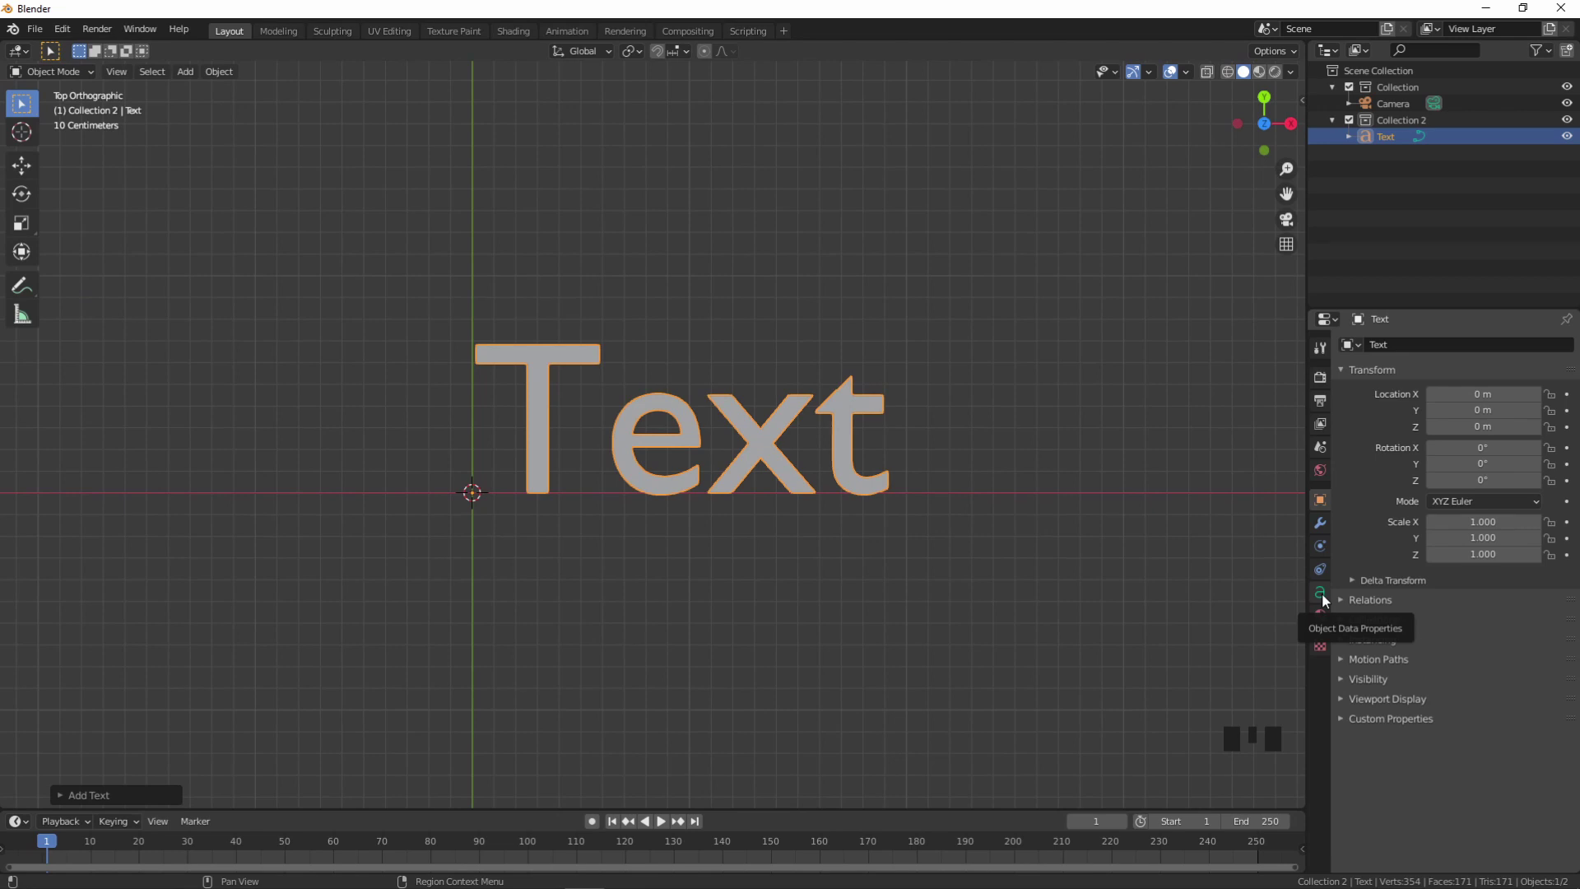
left_click(1328, 601)
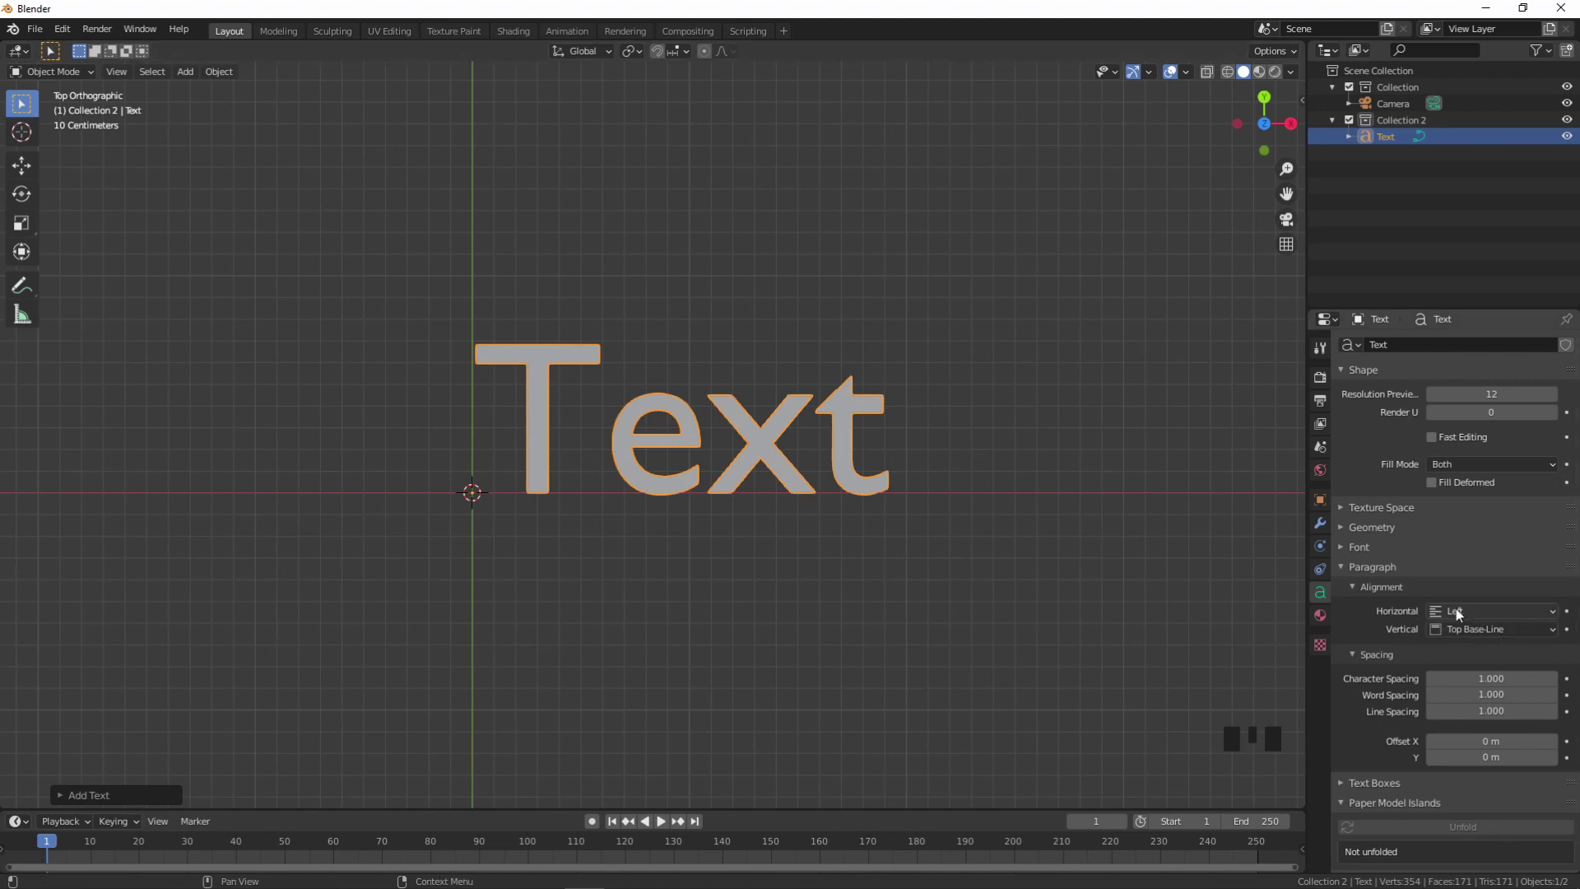
left_click_drag(1485, 618, 420, 535)
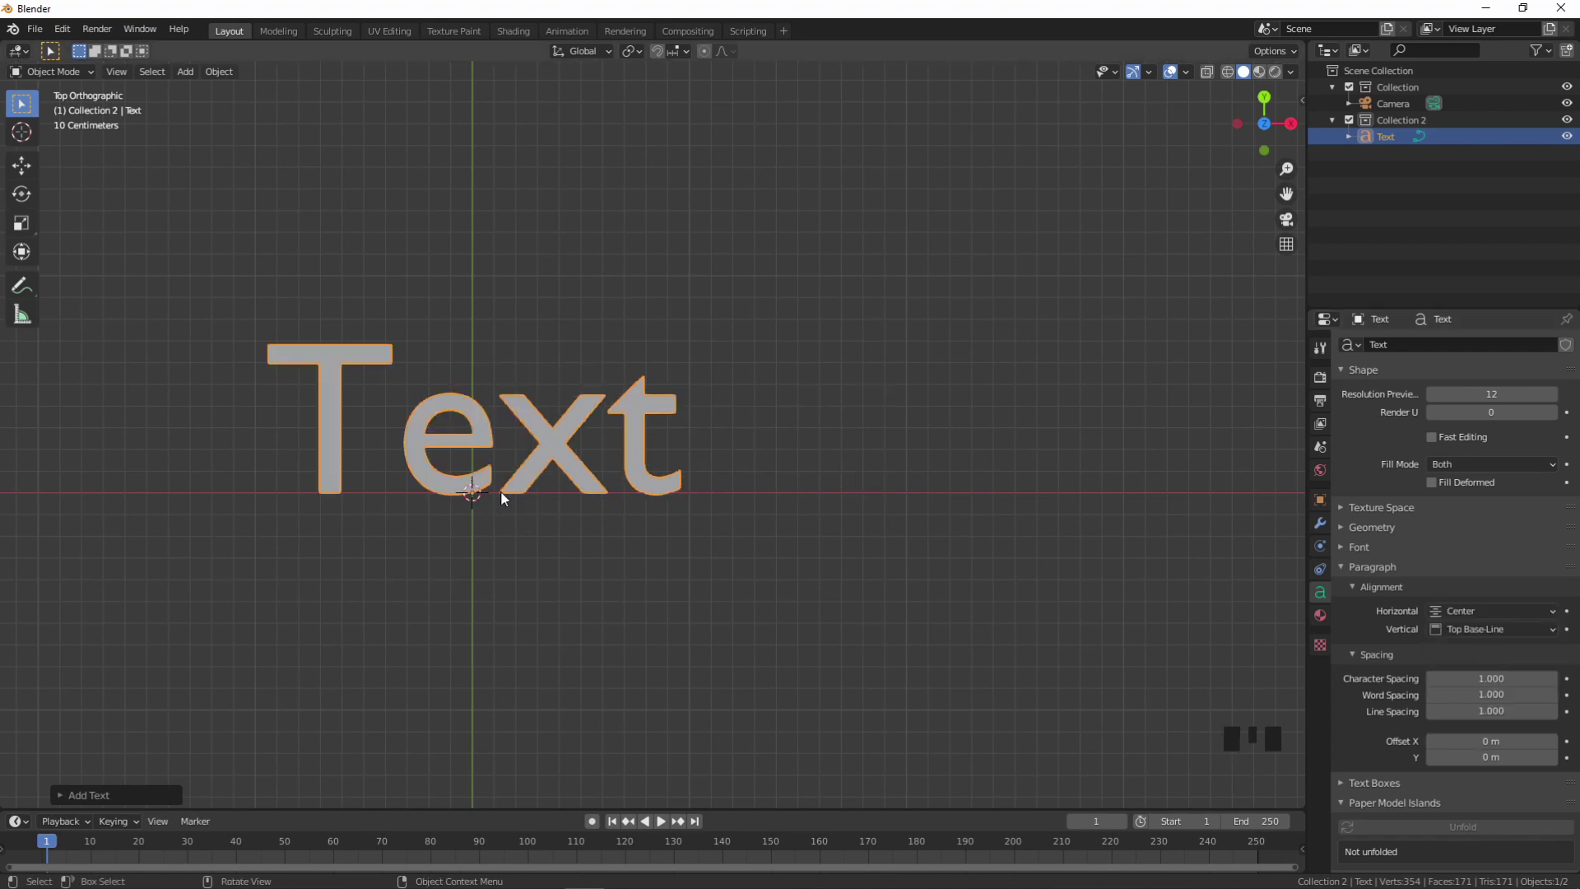
left_click_drag(805, 382, 58, 79)
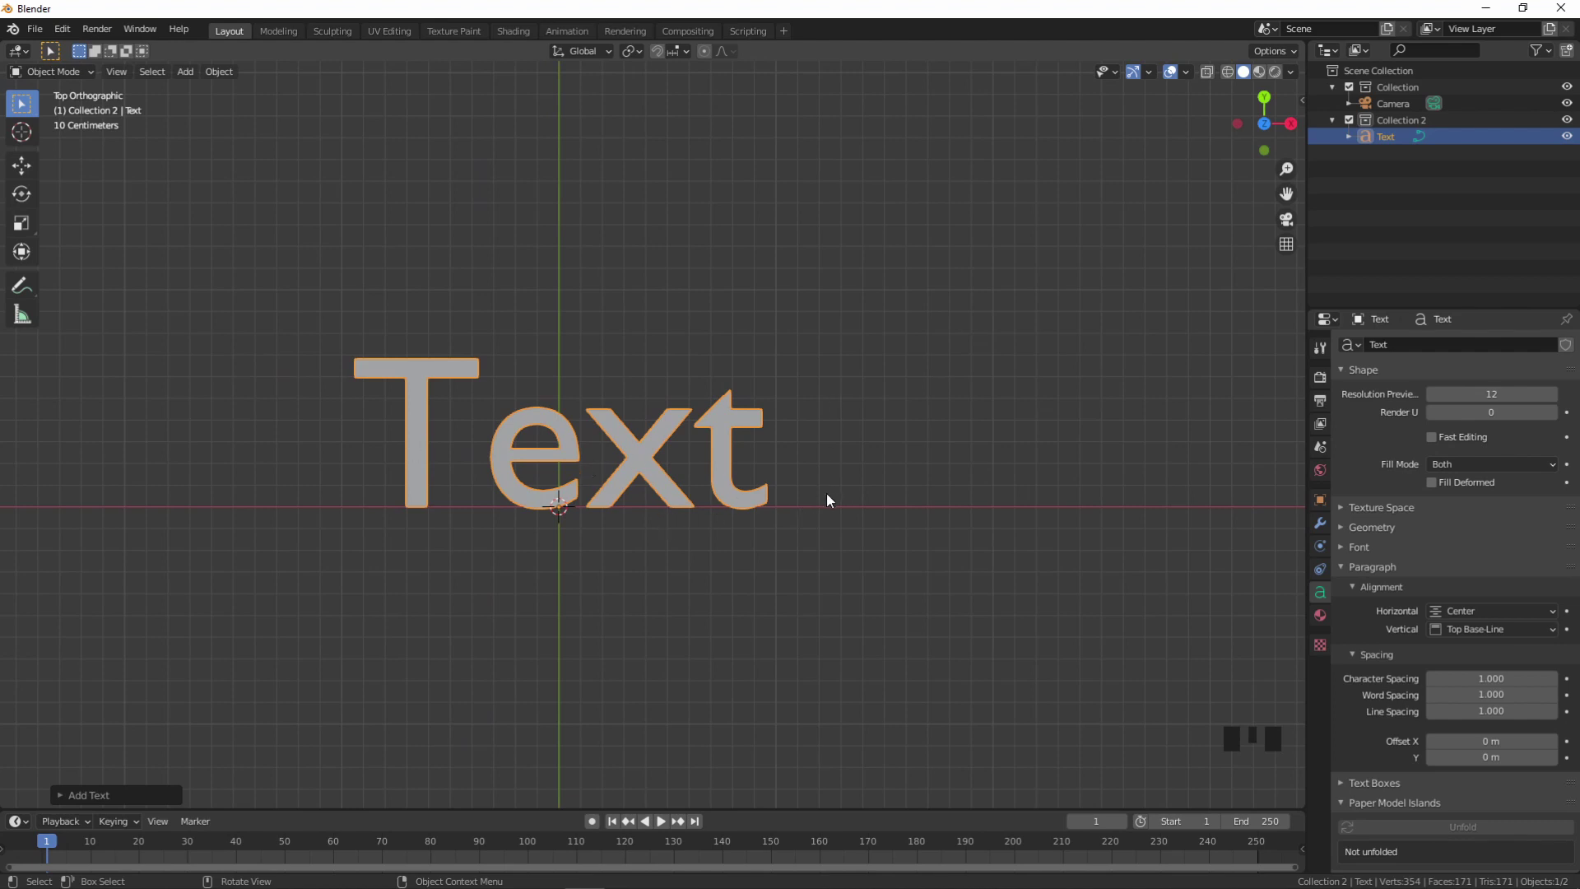
- In Edit Mode delete the default 'Text' and replace it with 'PSX', then return to Object Mode
key("Tab")
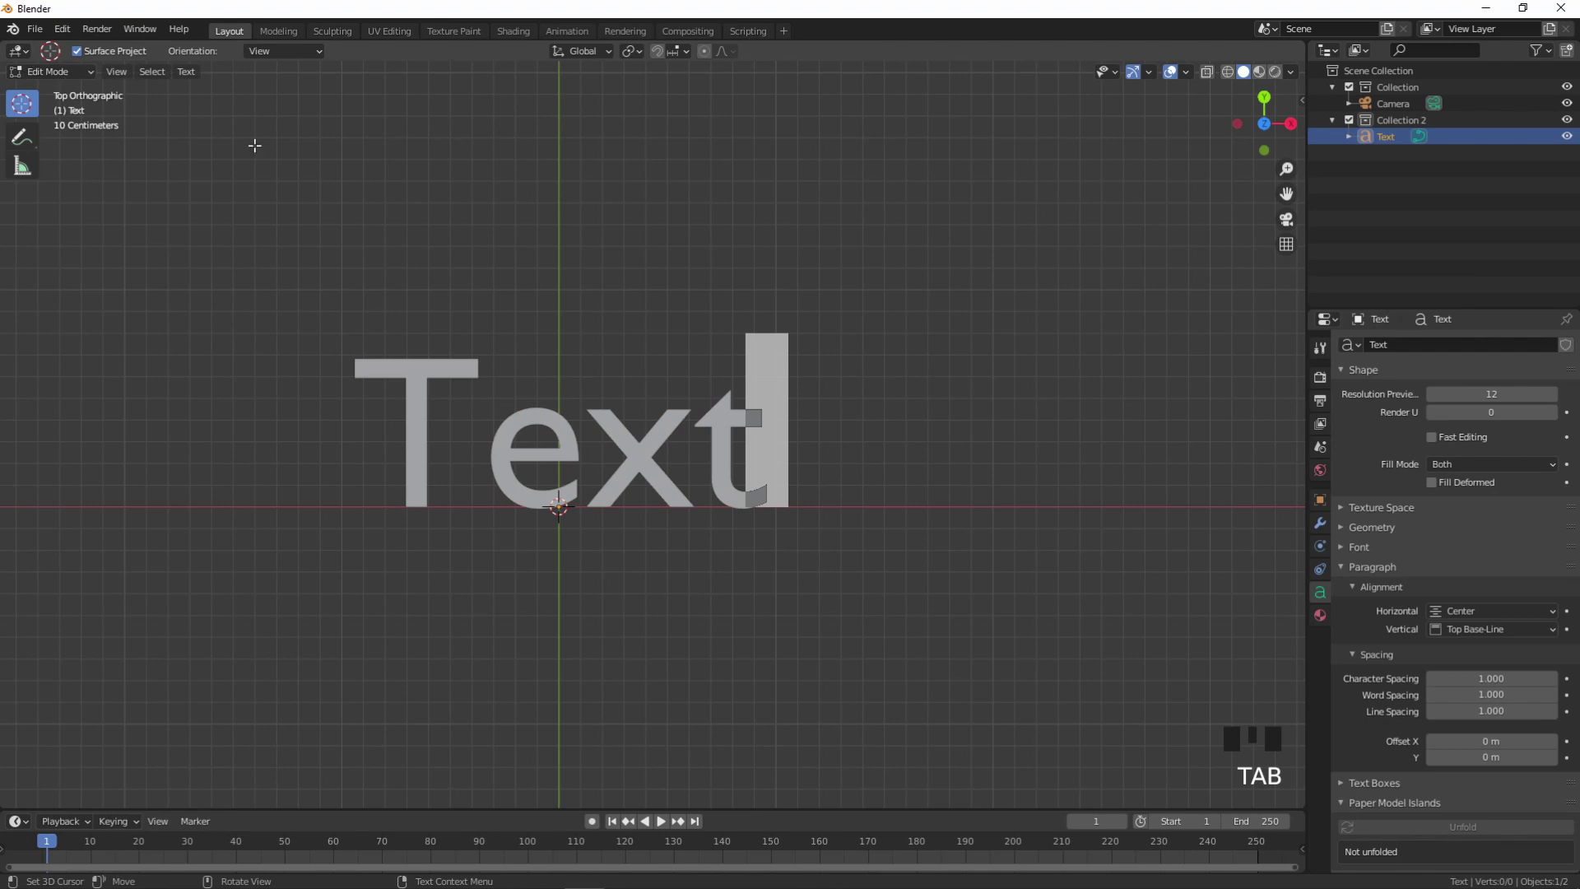
key("BackSpace")
key("BackSpace")
key("BackSpace")
key("BackSpace")
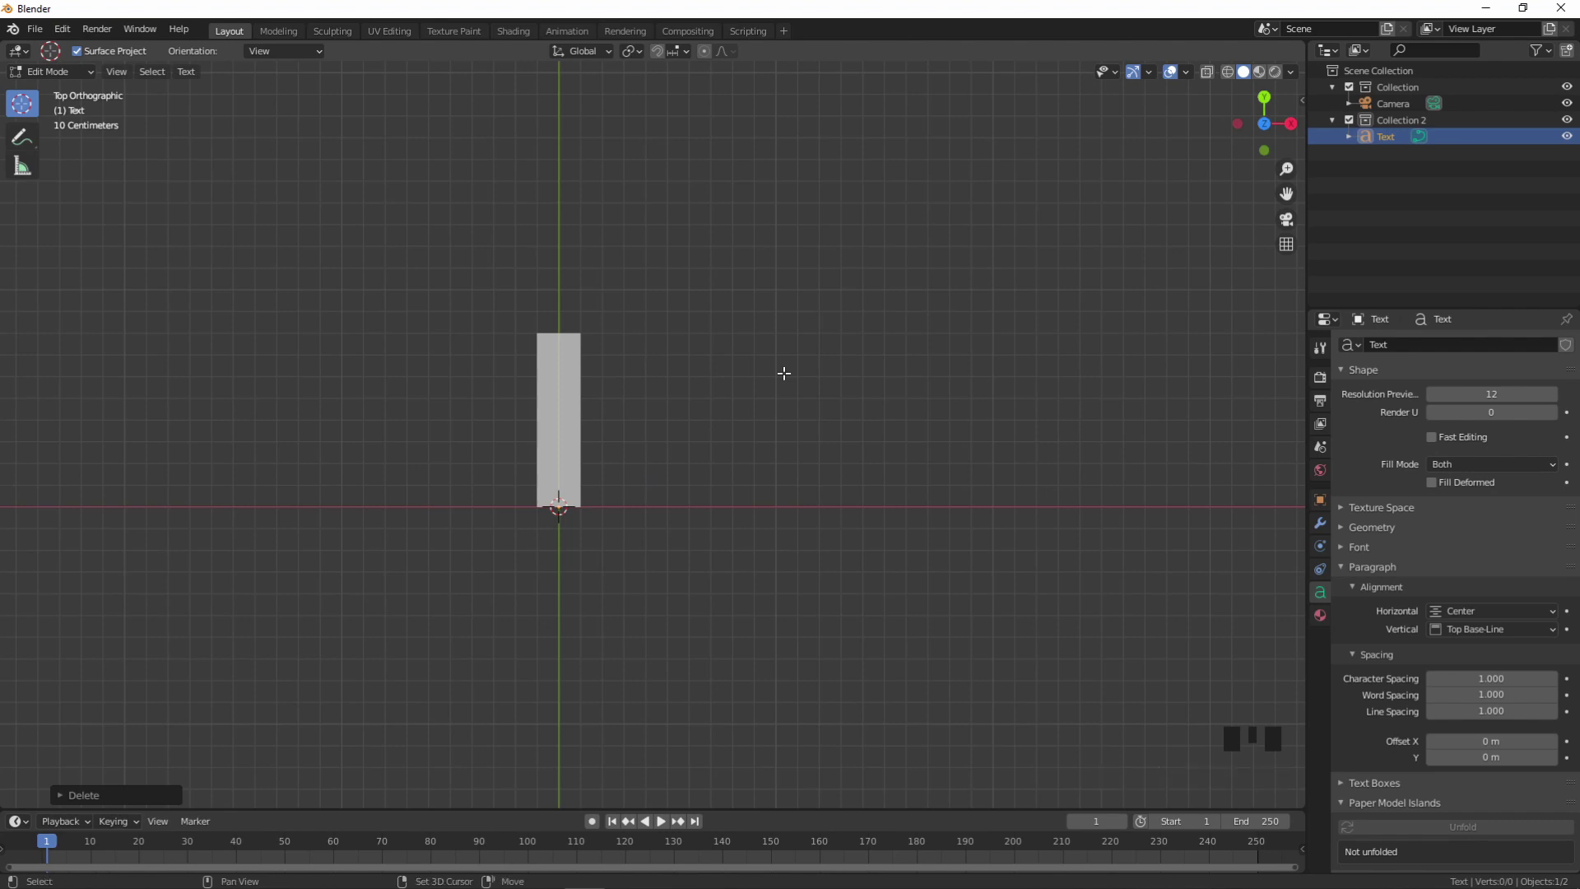
key("shift+p")
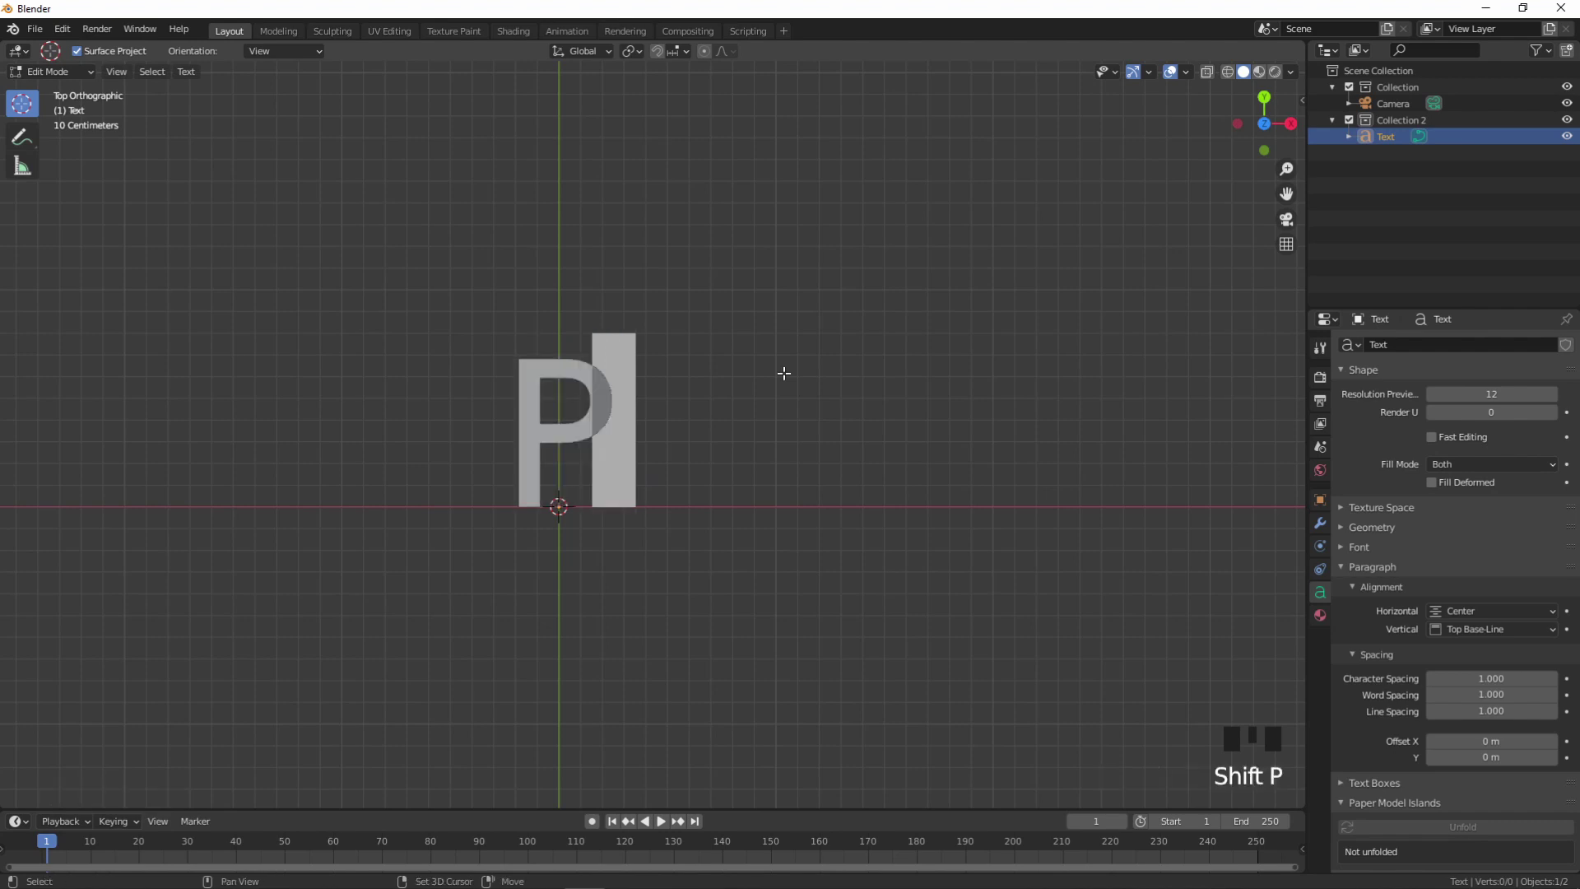
key("shift+s")
key("shift+x")
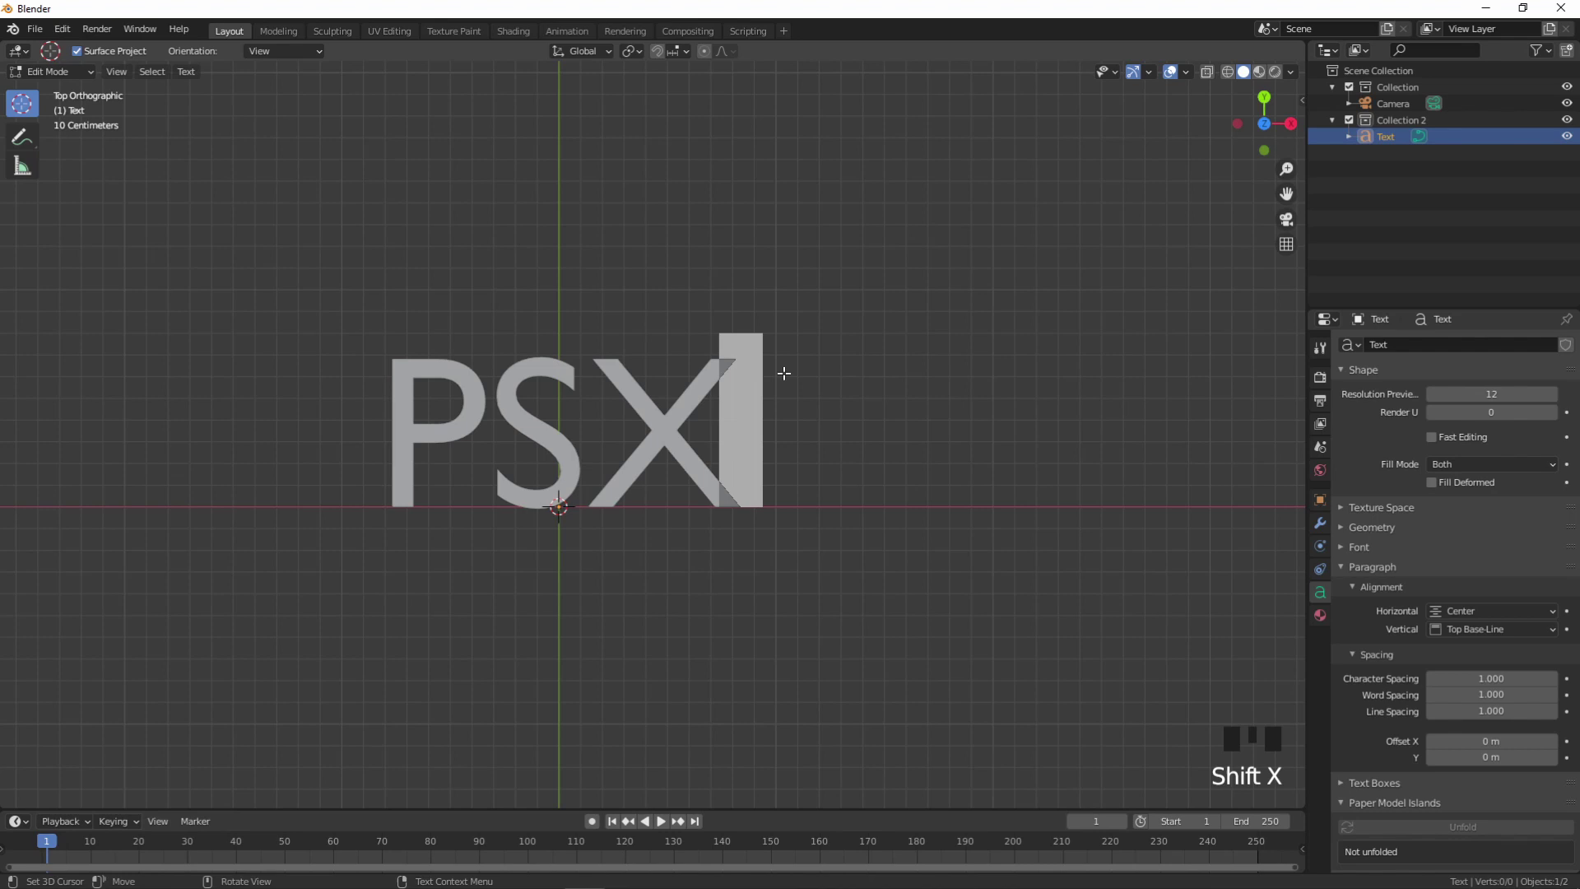
key("Tab")
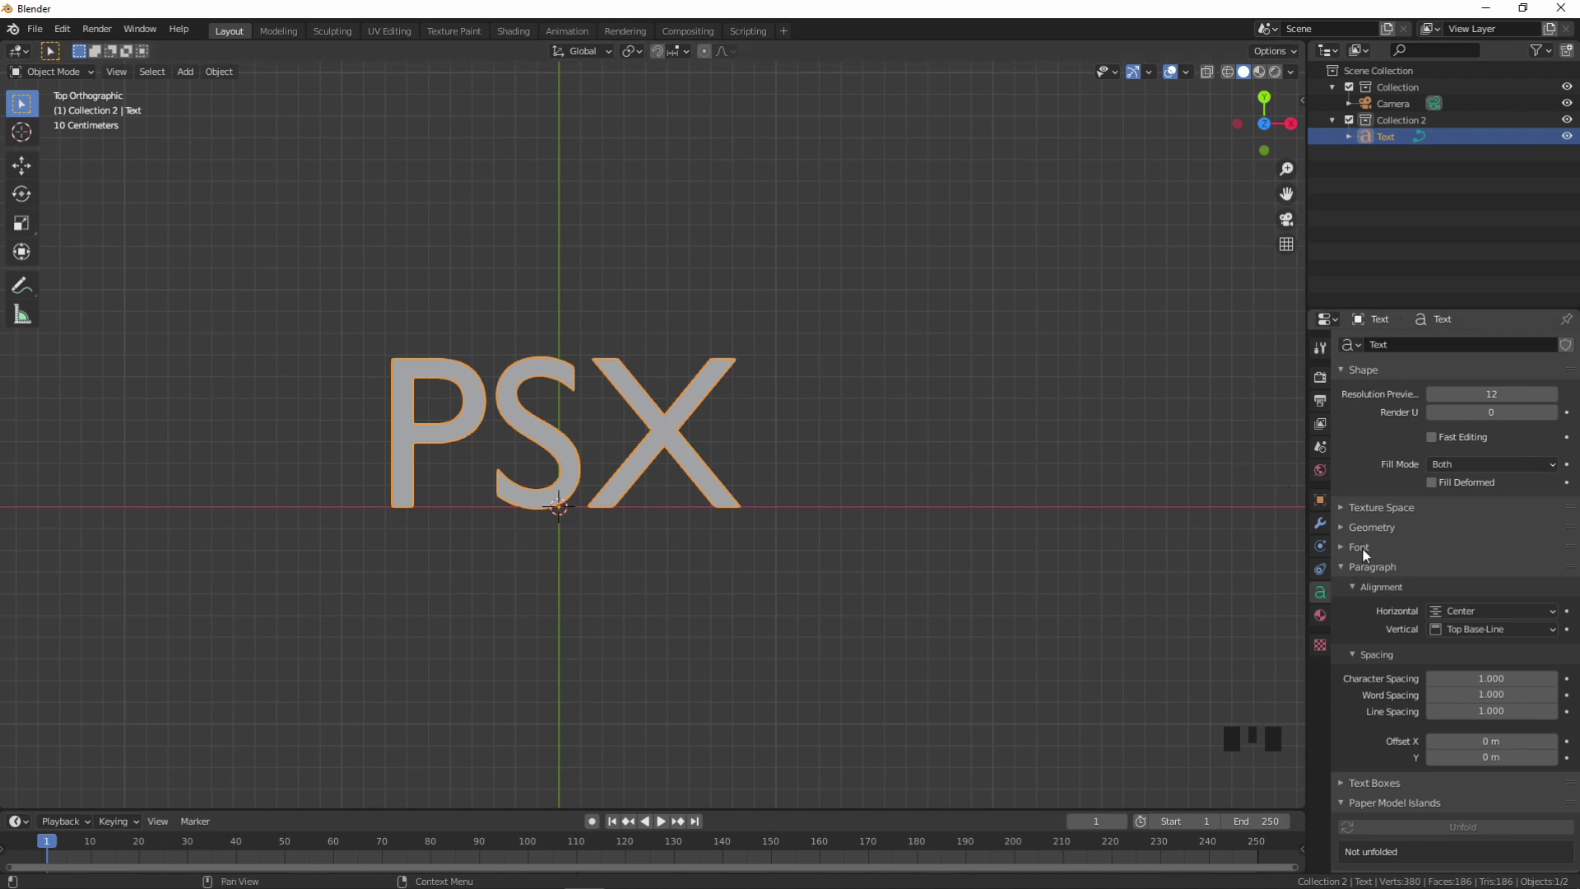
- Browse the Font panel toward loading a rounded Windows font for the Regular slot
left_click_drag(1367, 555, 1098, 553)
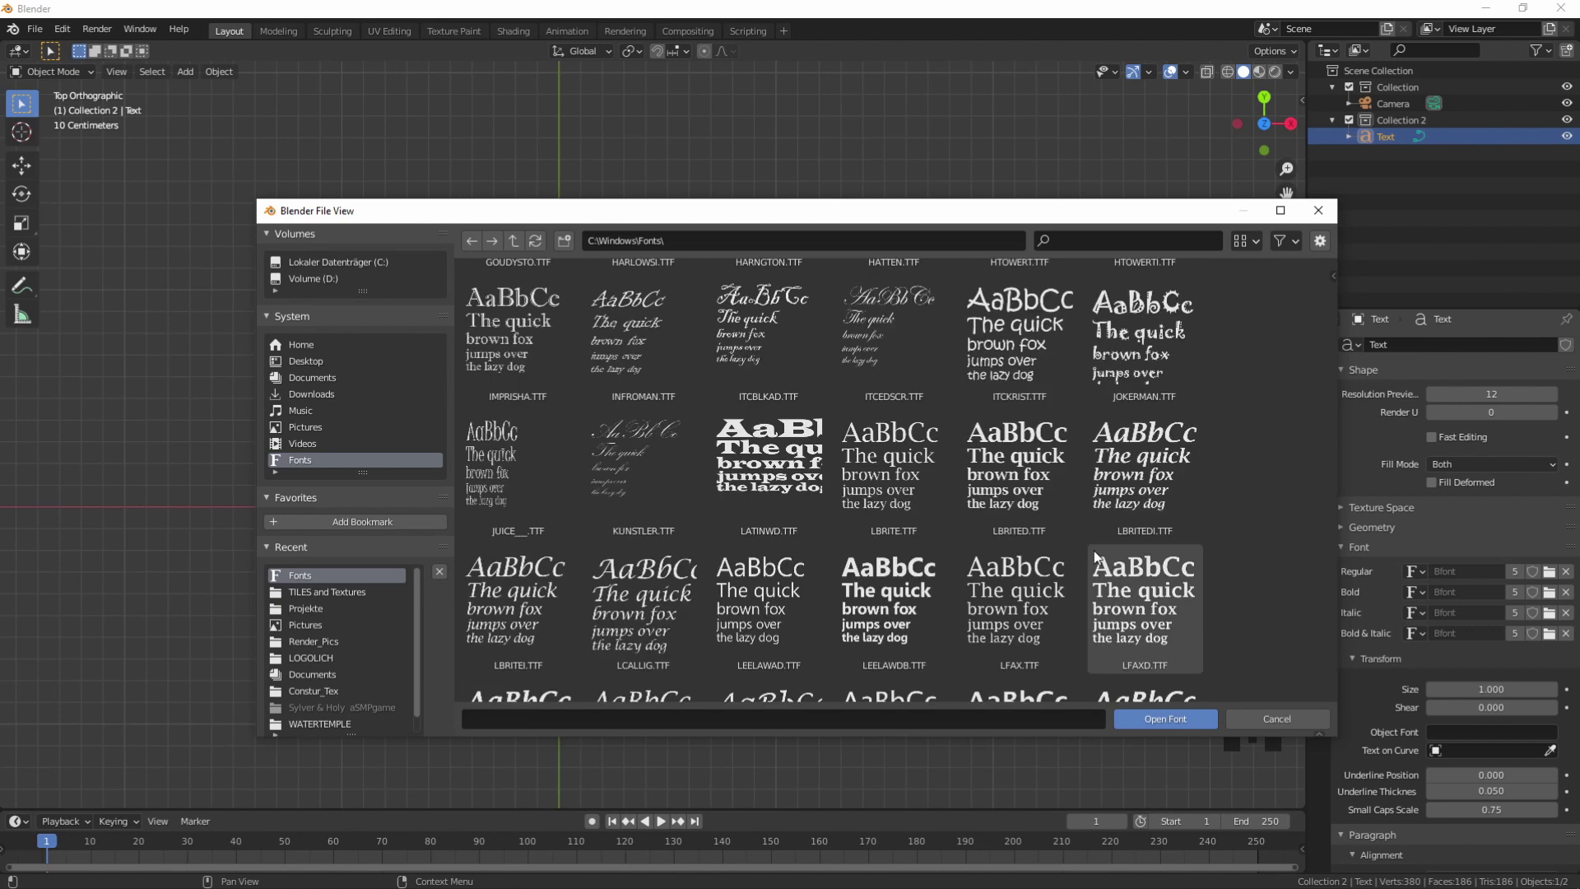
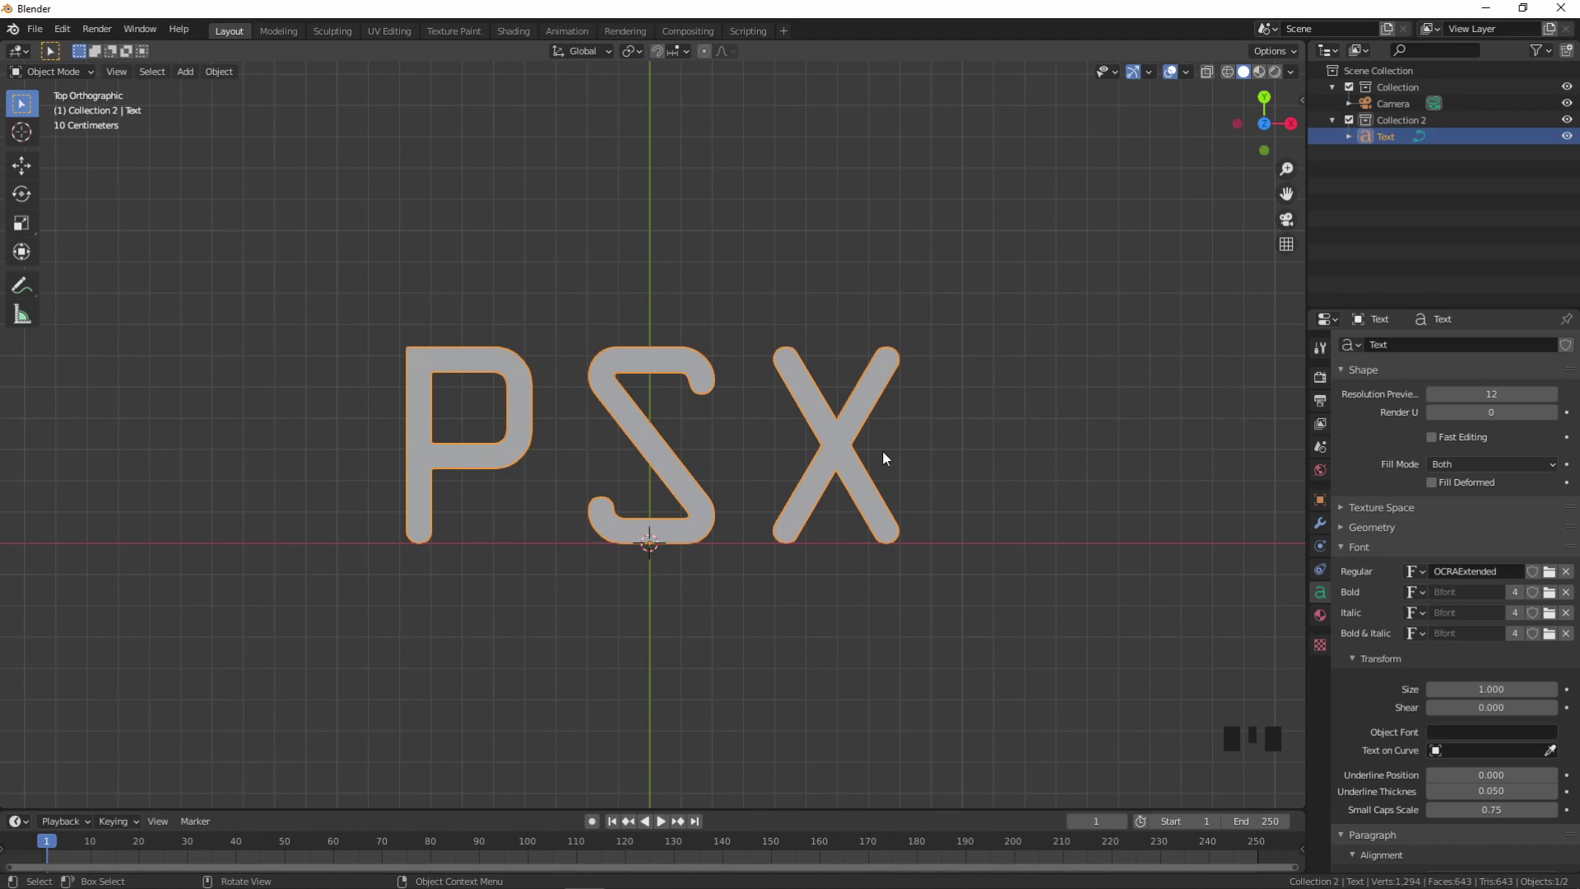
- Set the PSX text's Scale X to 0.7, then orbit to view the narrowed letters in perspective
scroll("down", 3)
scroll("down", 3)
left_click_drag(1388, 502, 1369, 669)
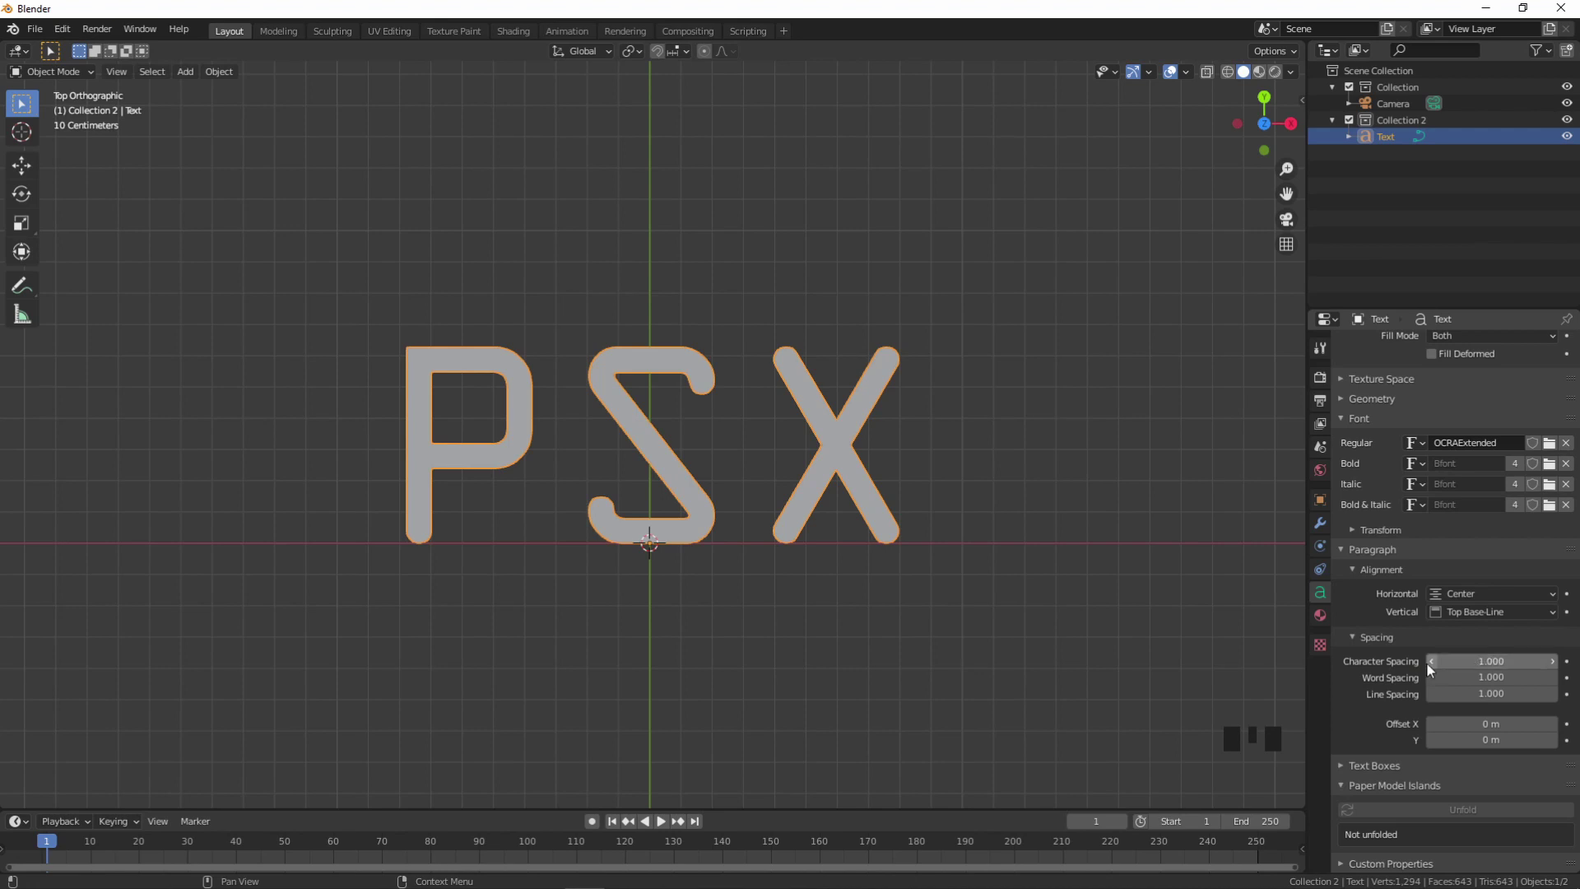
left_click_drag(1435, 671, 952, 491)
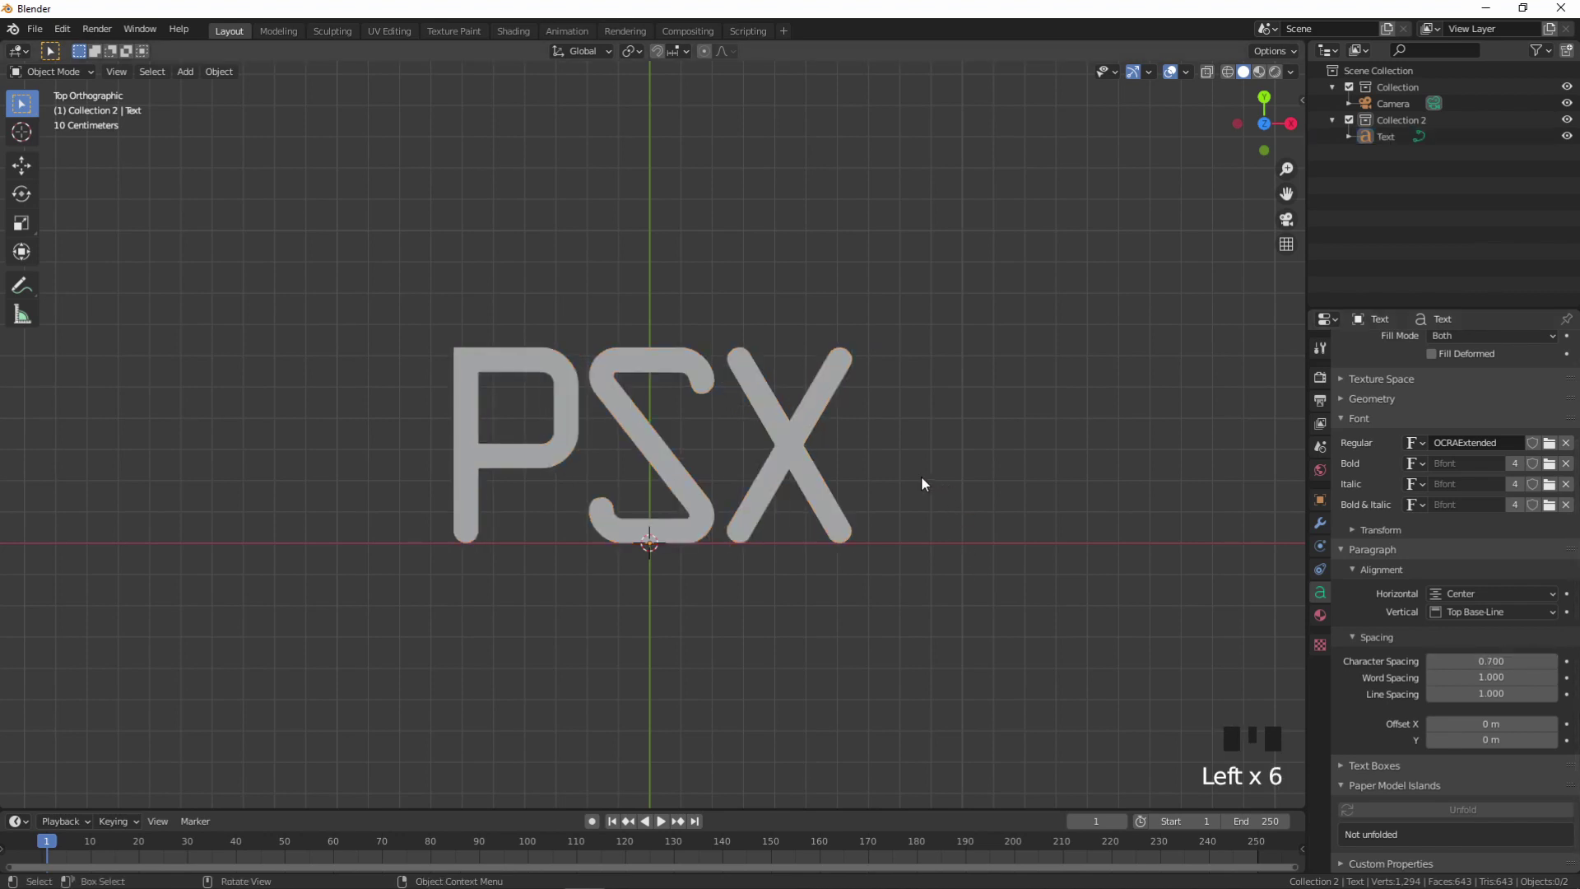
left_click(924, 463)
left_click_drag(864, 477, 893, 322)
scroll("down", 3)
left_click_drag(853, 418, 650, 445)
left_click(650, 445)
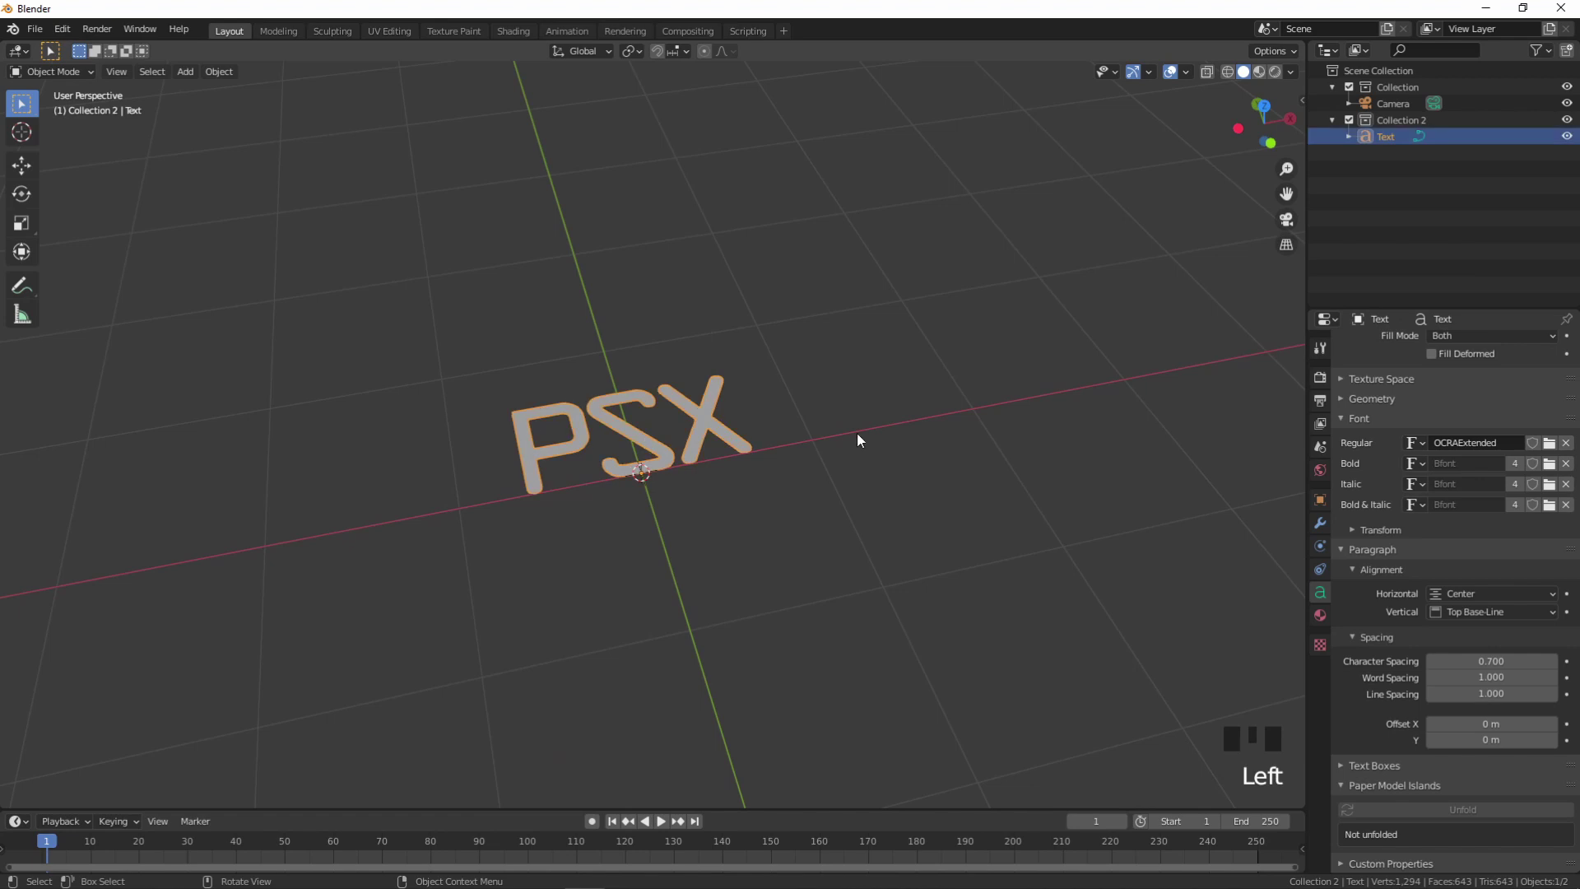
- Duplicate the PSX text as Text.001, move it slightly up along Z and make the copy active
key("shift+d")
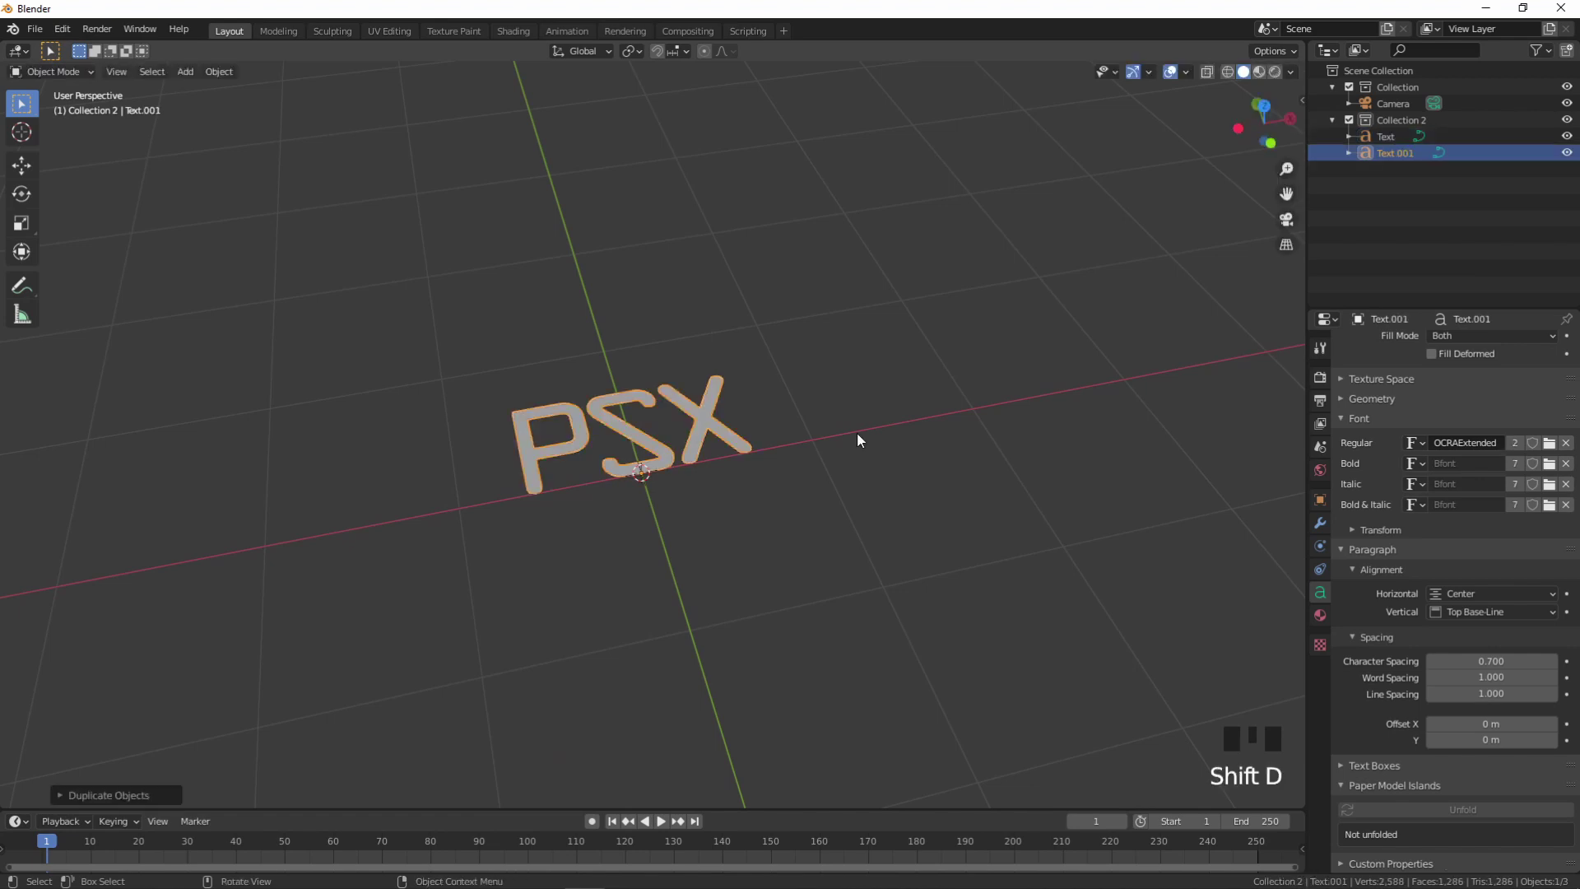
left_click_drag(17, 173, 646, 434)
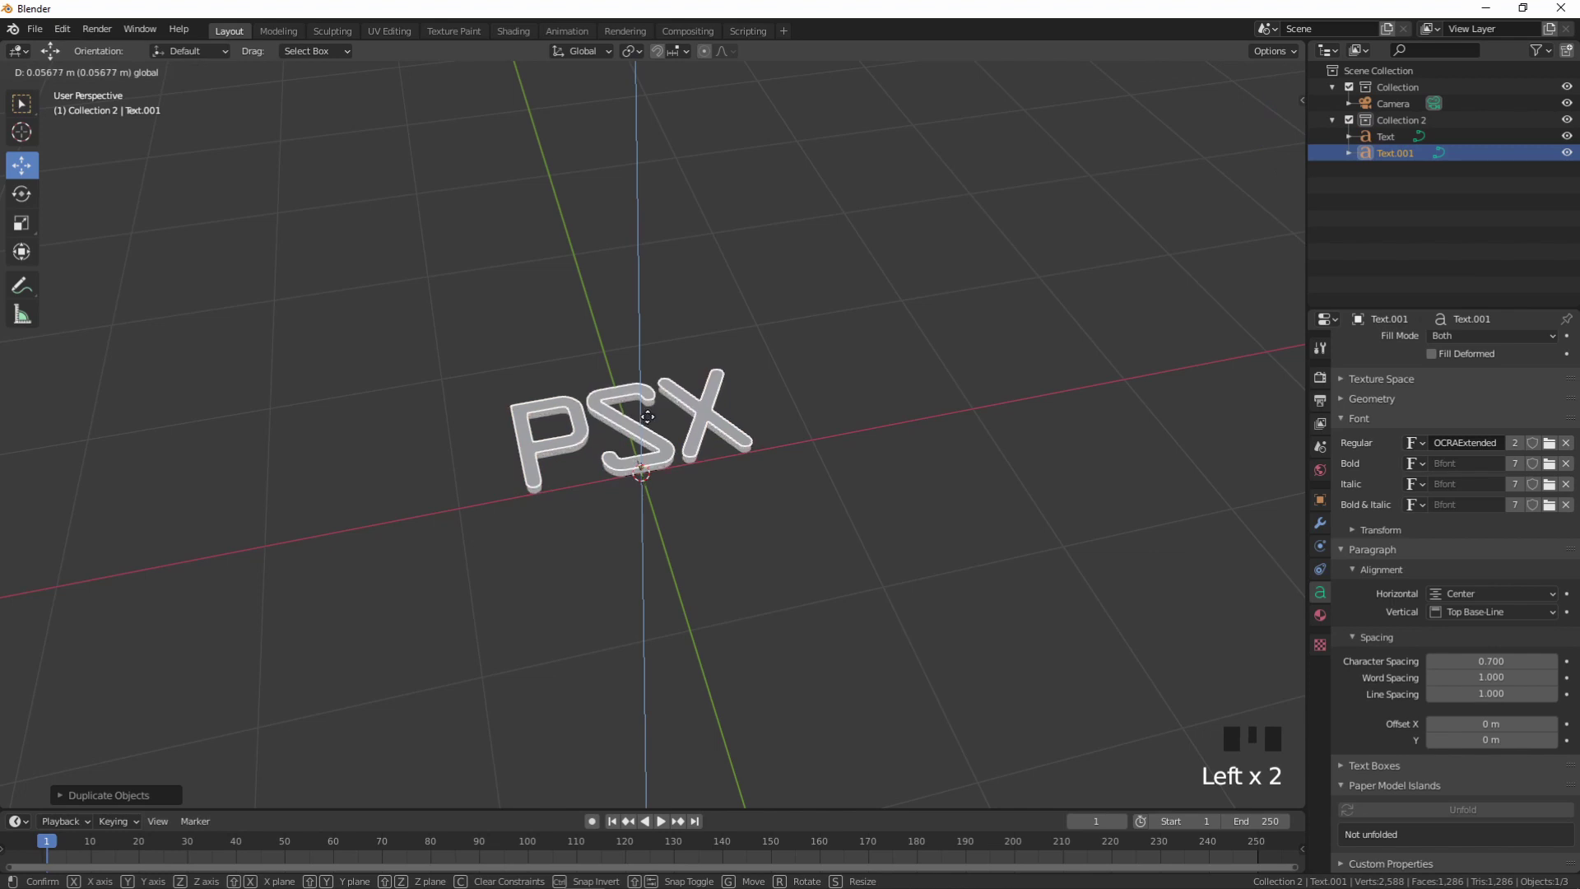
left_click_drag(772, 508, 751, 483)
scroll("up", 3)
left_click_drag(788, 408, 692, 354)
left_click(692, 354)
left_click(664, 324)
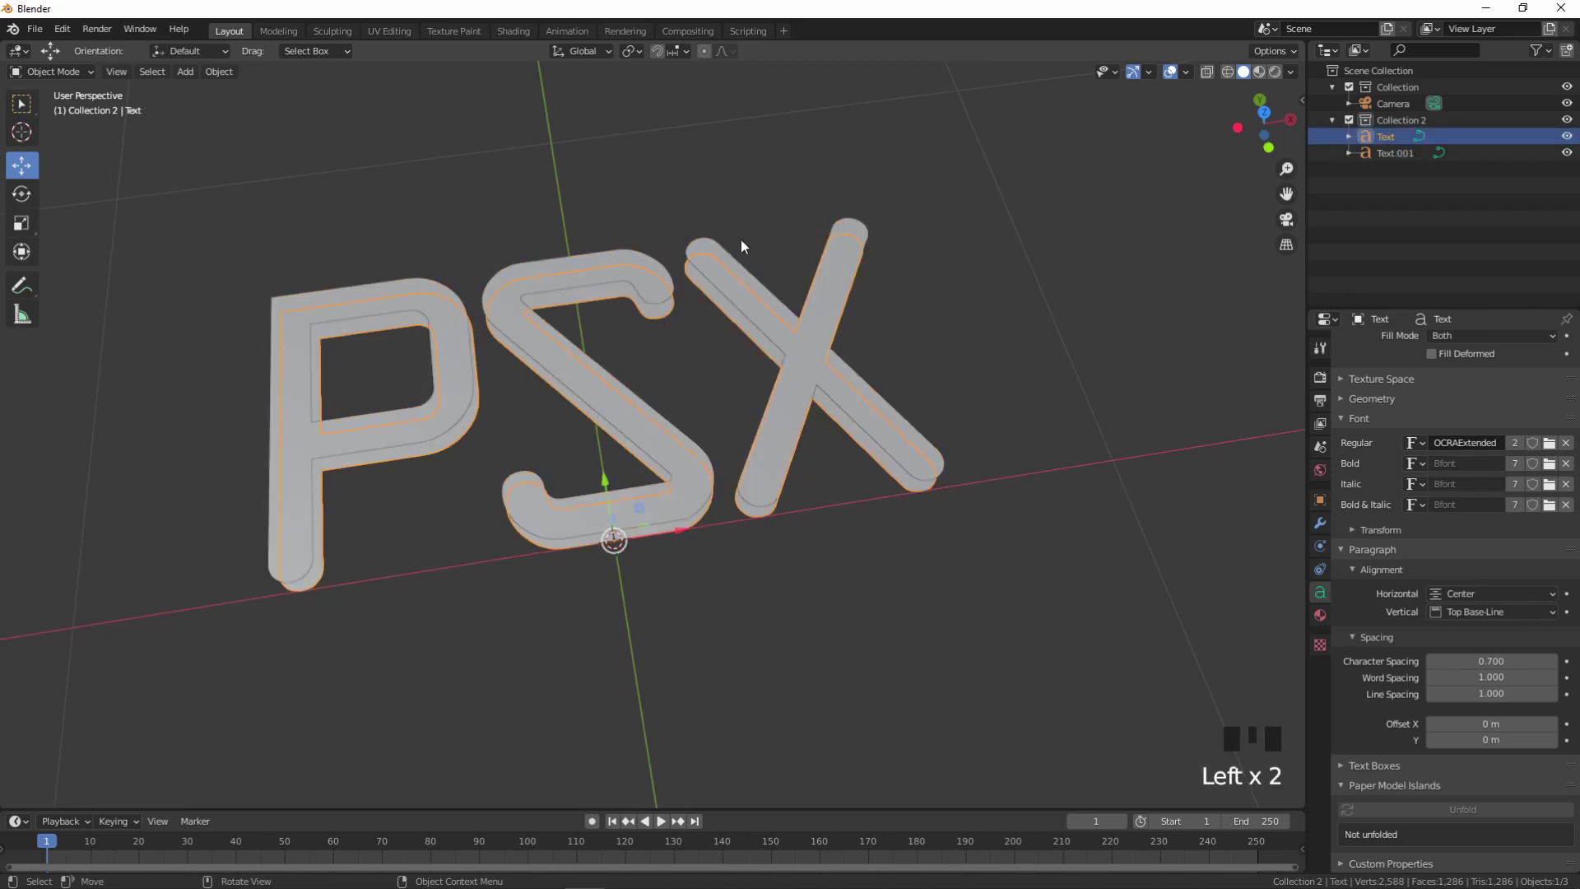
left_click(793, 350)
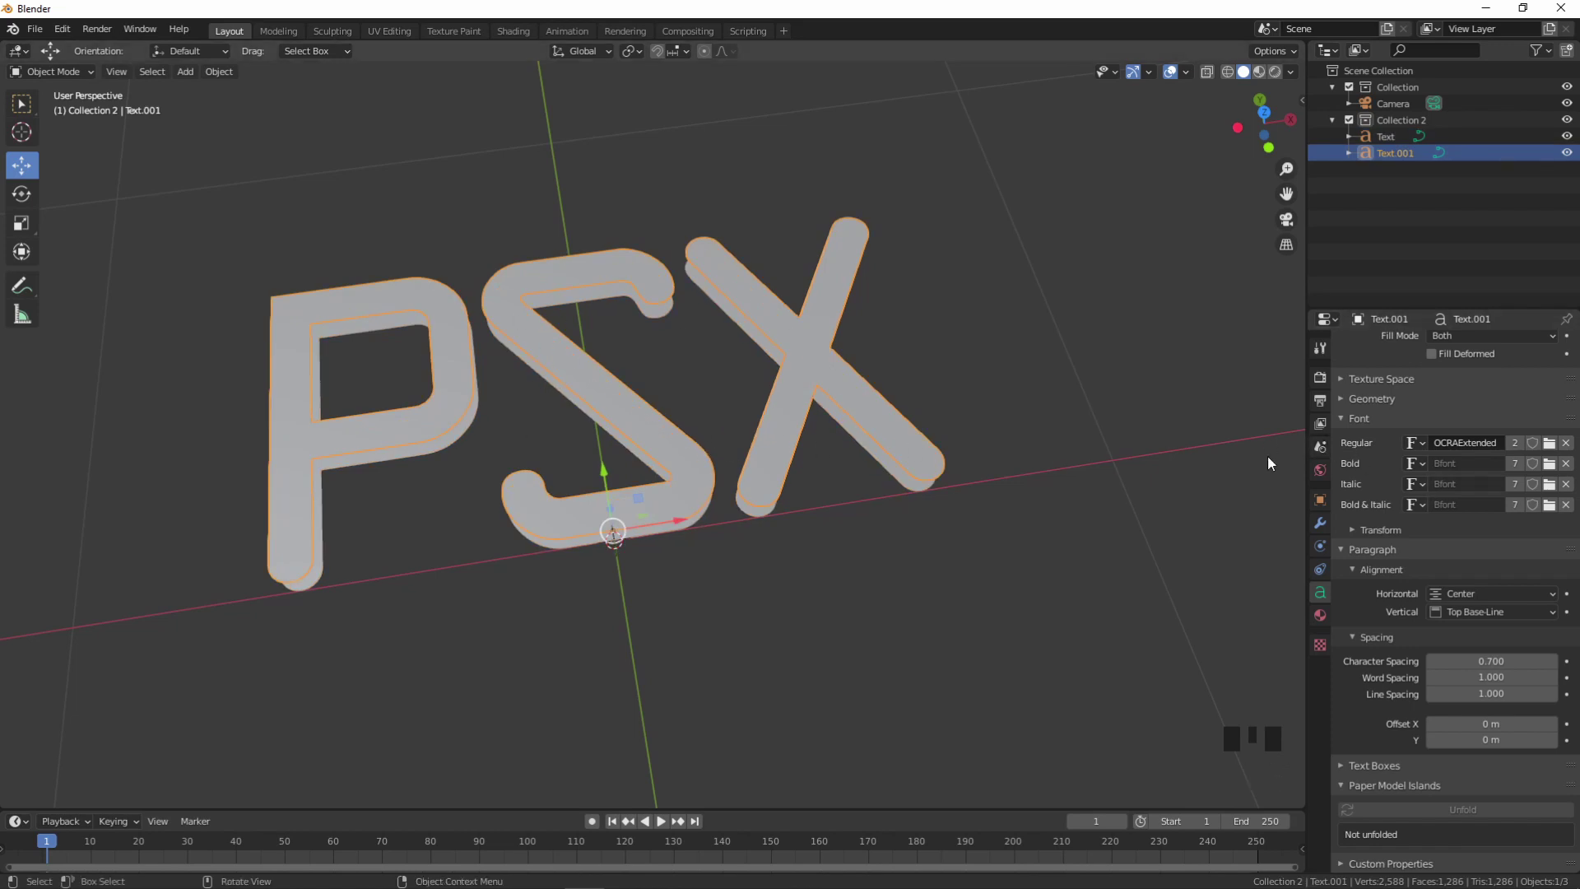
scroll("up", 3)
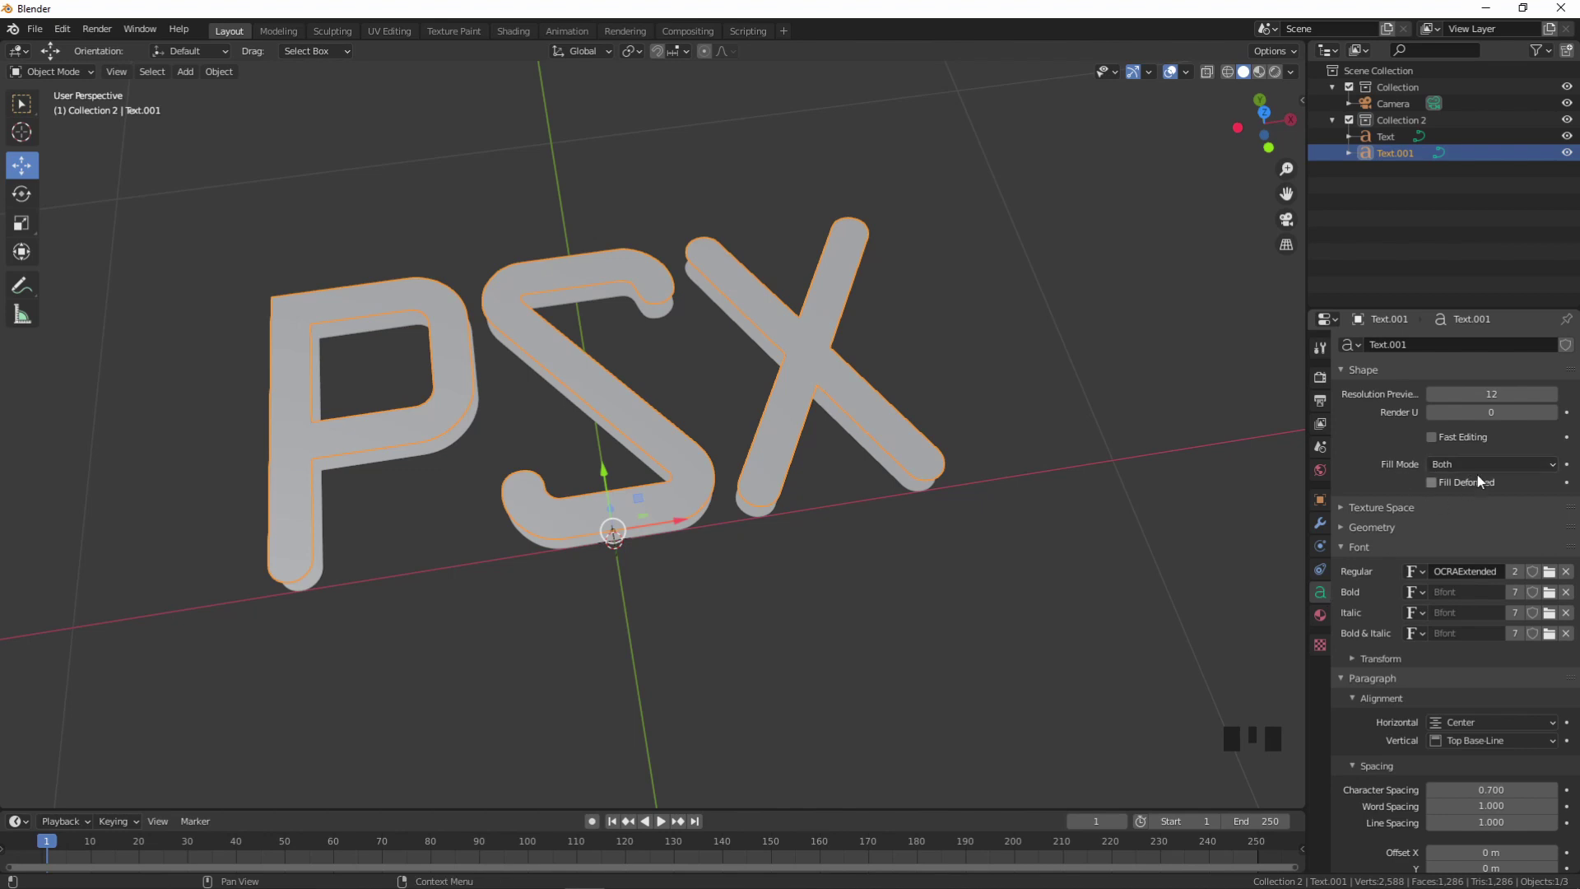
- In Geometry, lower the copy's Offset and give it a 0.01 m Bevel Depth for tube-like strokes
left_click_drag(1457, 469, 1403, 573)
left_click_drag(1386, 533, 1421, 645)
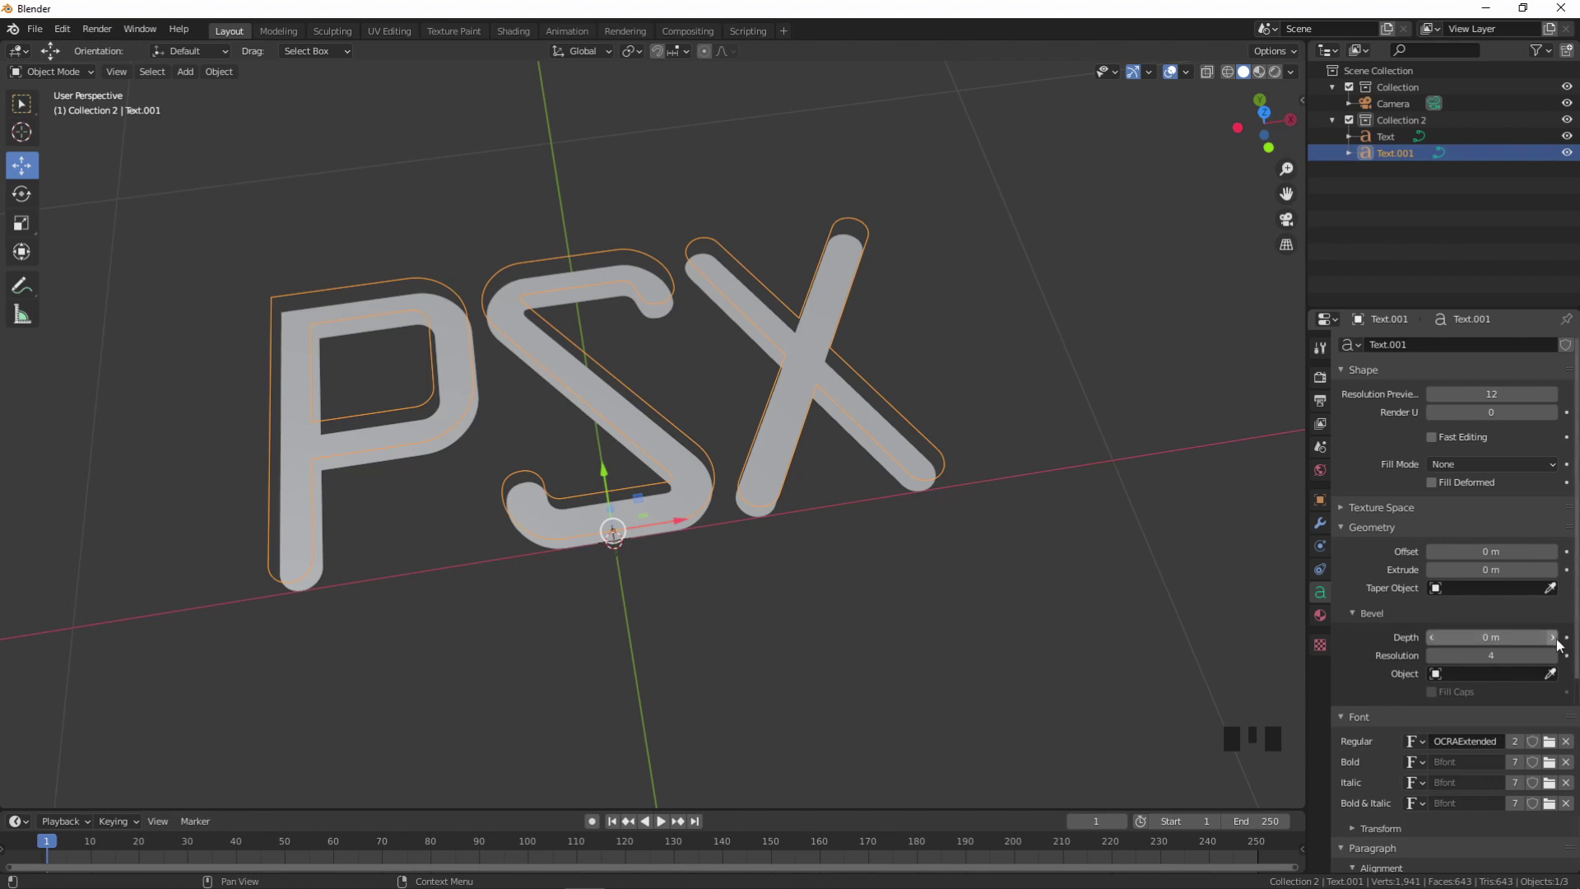
left_click(1560, 646)
left_click_drag(944, 356, 611, 506)
left_click(611, 506)
left_click(1554, 641)
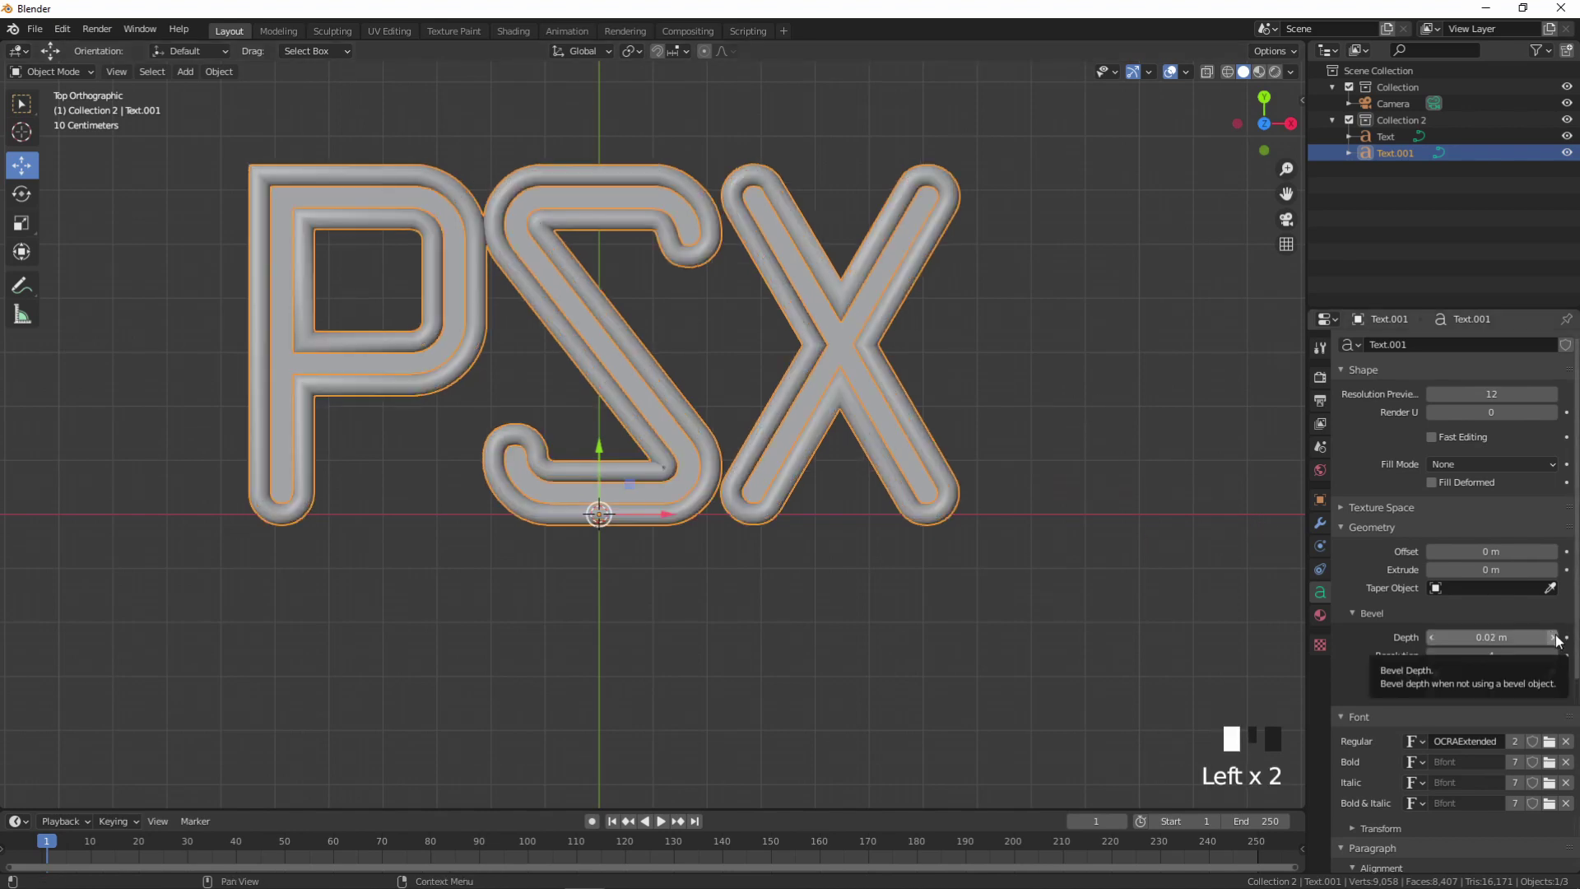
- Orbit and check the thin rim from top view, then reselect the original PSX text
left_click_drag(710, 328, 725, 304)
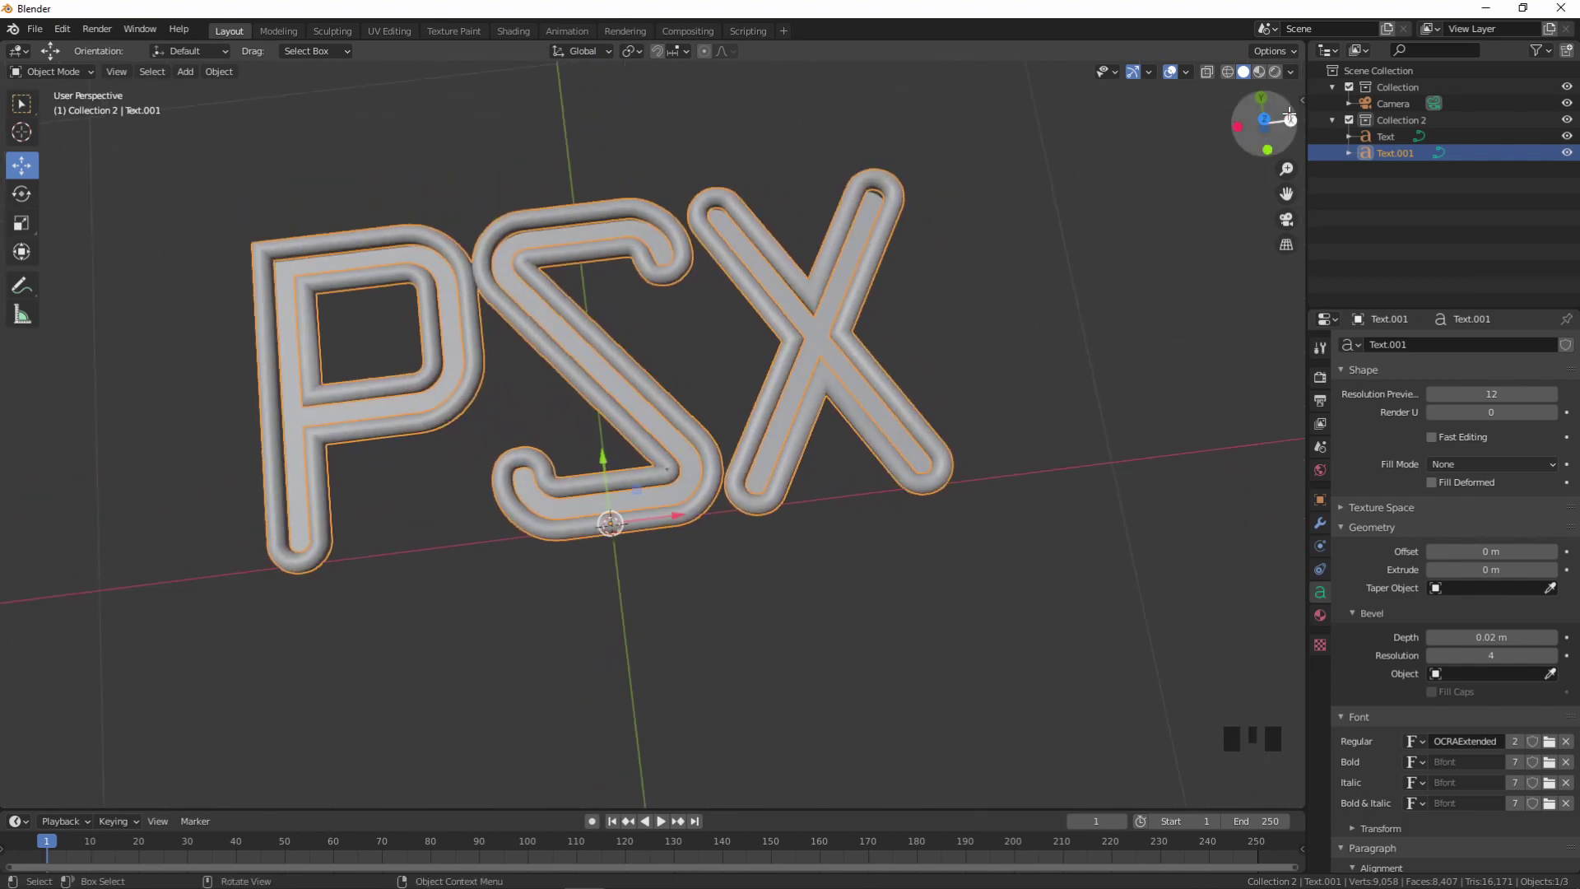
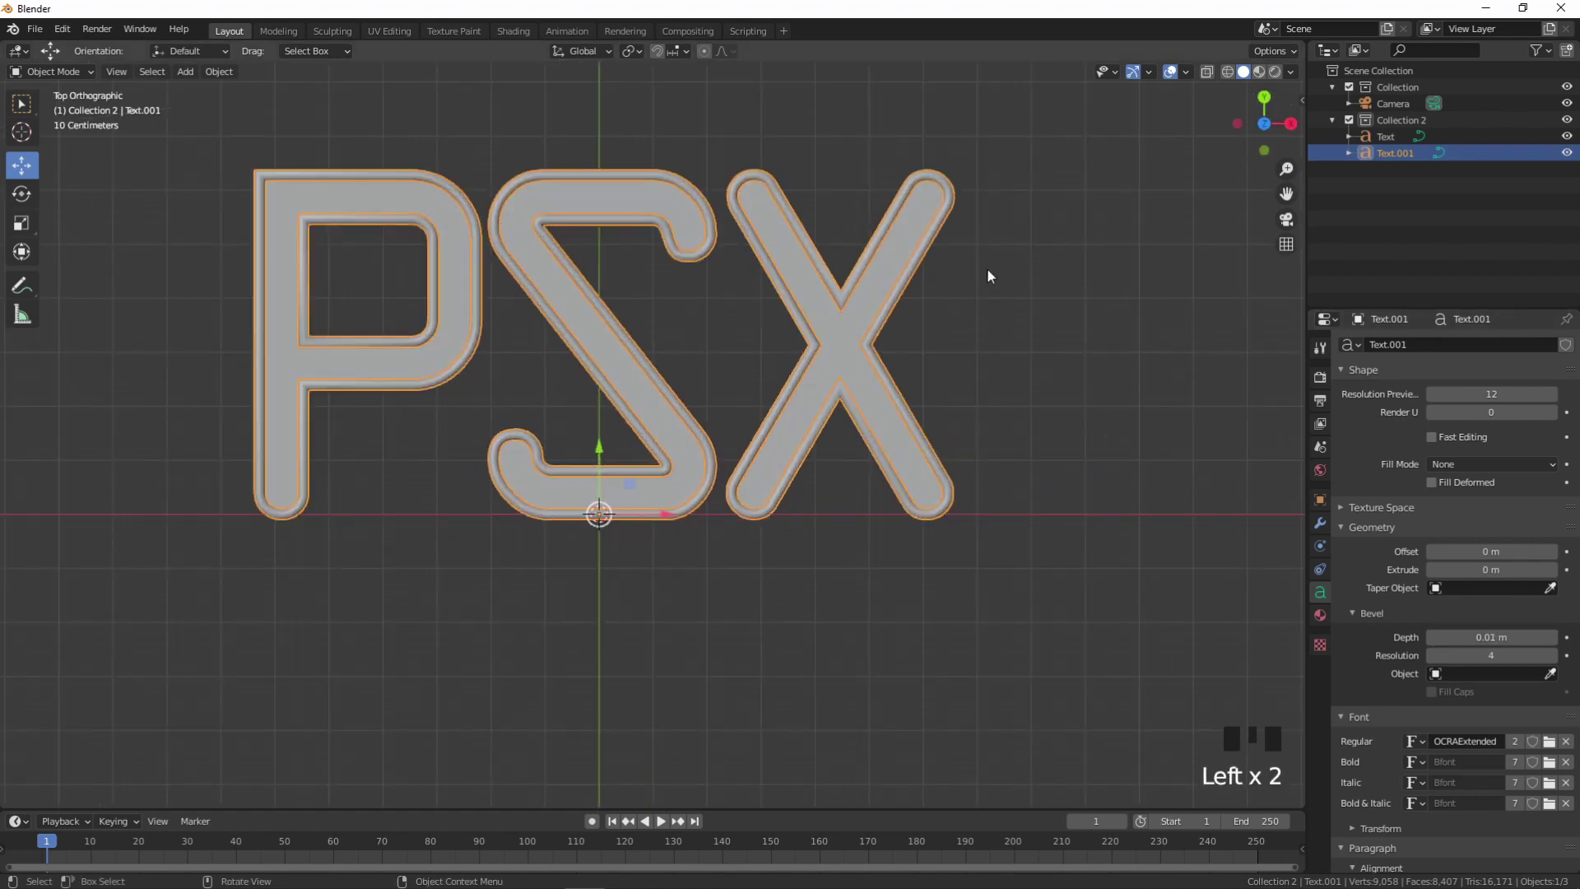
left_click(1028, 279)
scroll("down", 3)
left_click_drag(944, 349, 1259, 111)
left_click(1258, 111)
left_click(808, 288)
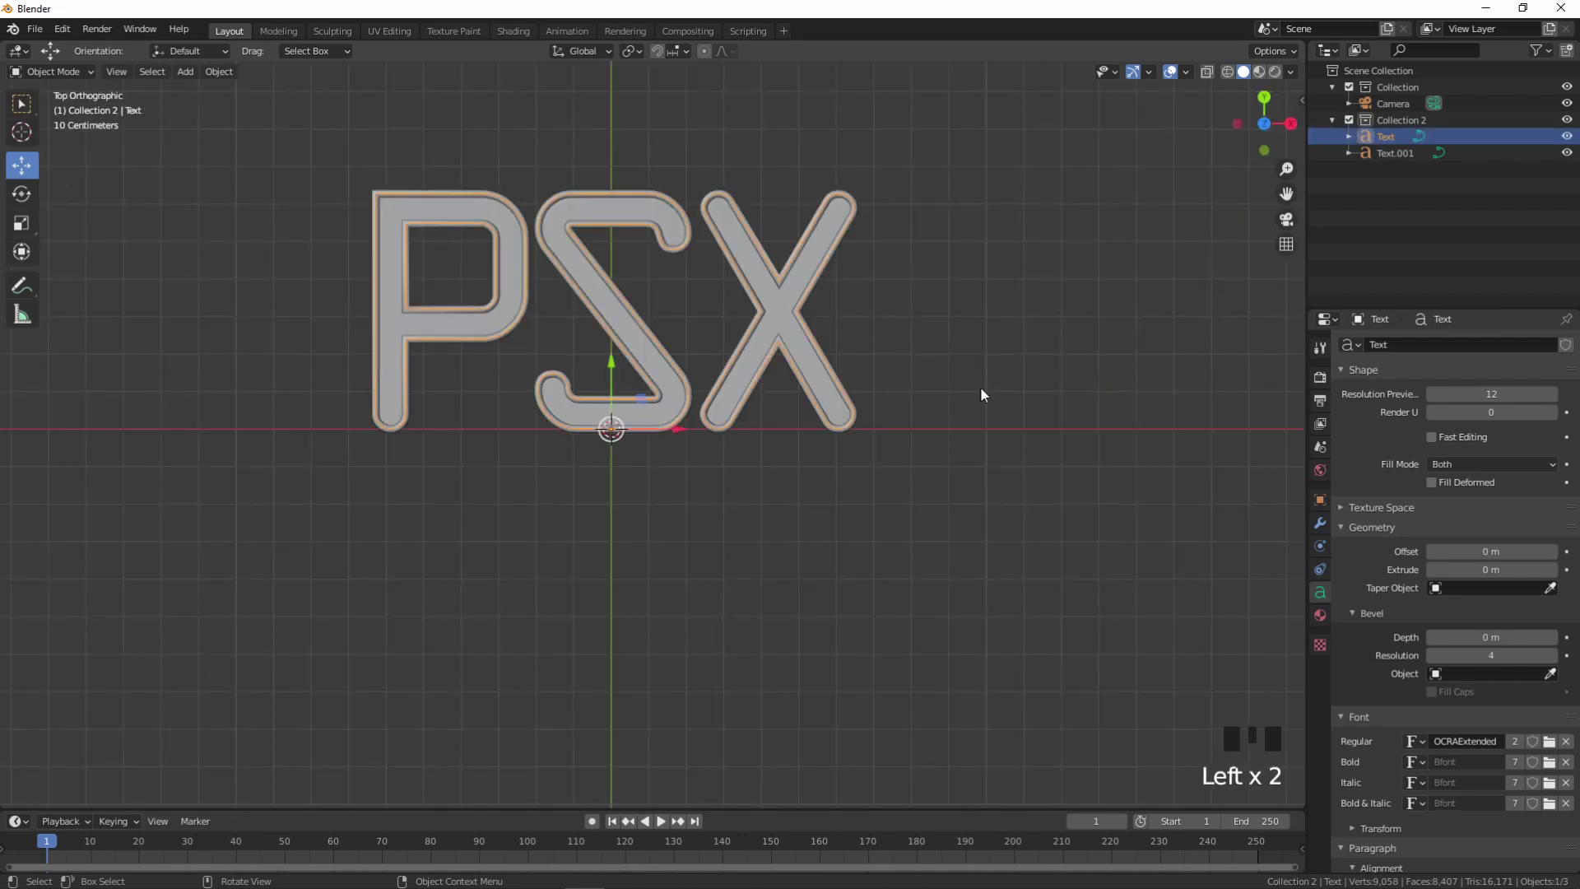
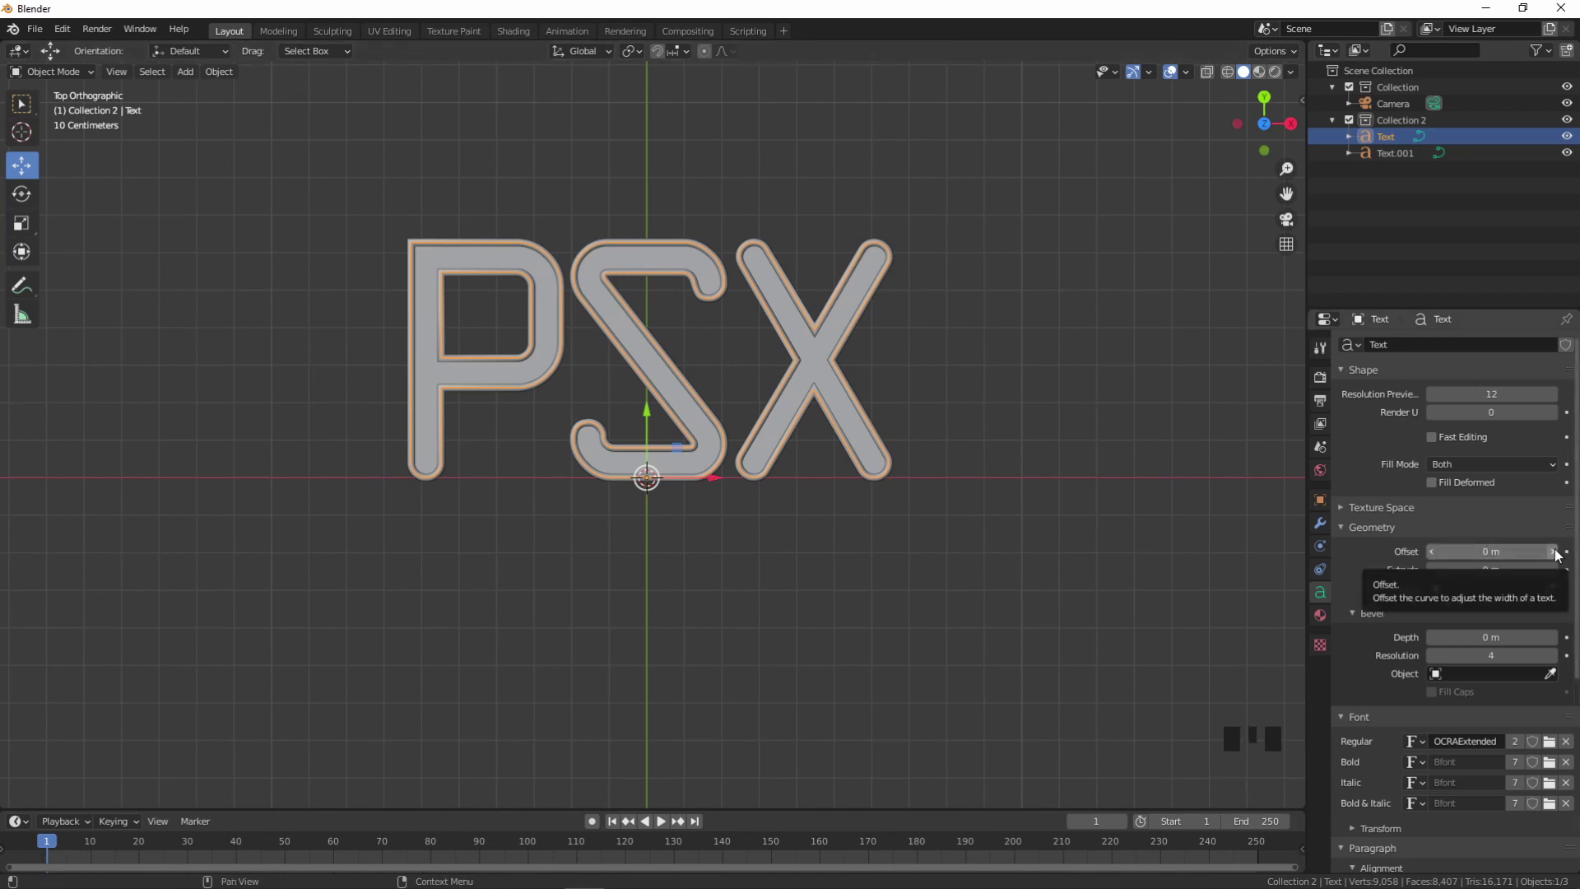
- Widen the original text's Geometry Offset so the copy reads as a double outline around it
left_click(1562, 554)
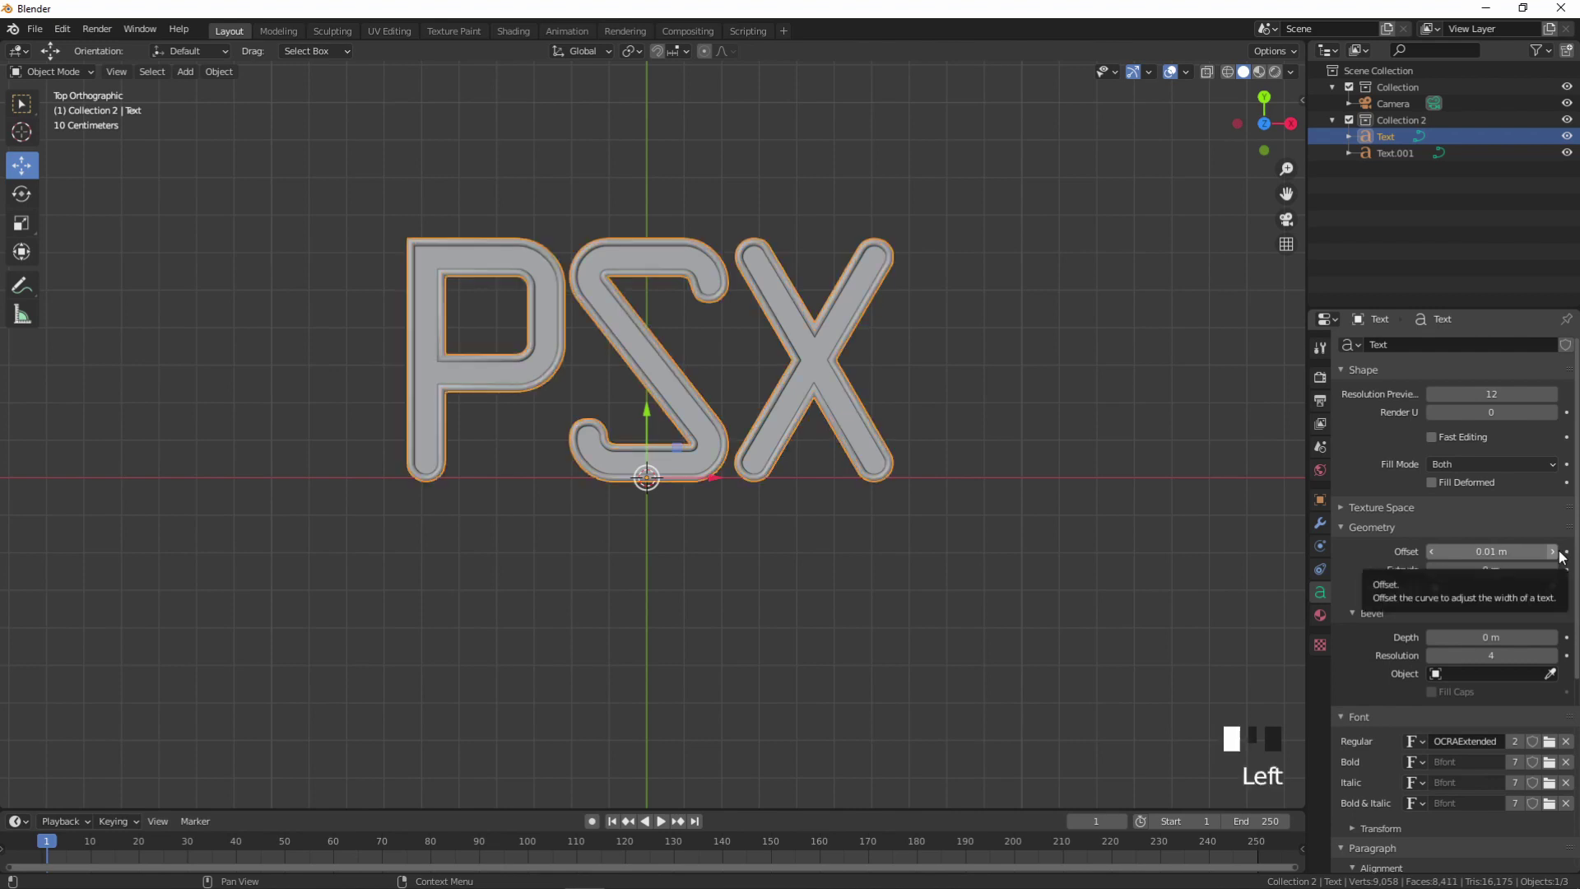
left_click_drag(889, 566, 1561, 560)
left_click_drag(1560, 560, 981, 416)
left_click_drag(980, 416, 995, 480)
scroll("up", 3)
left_click_drag(1016, 448, 1438, 560)
left_click_drag(1439, 560, 1231, 155)
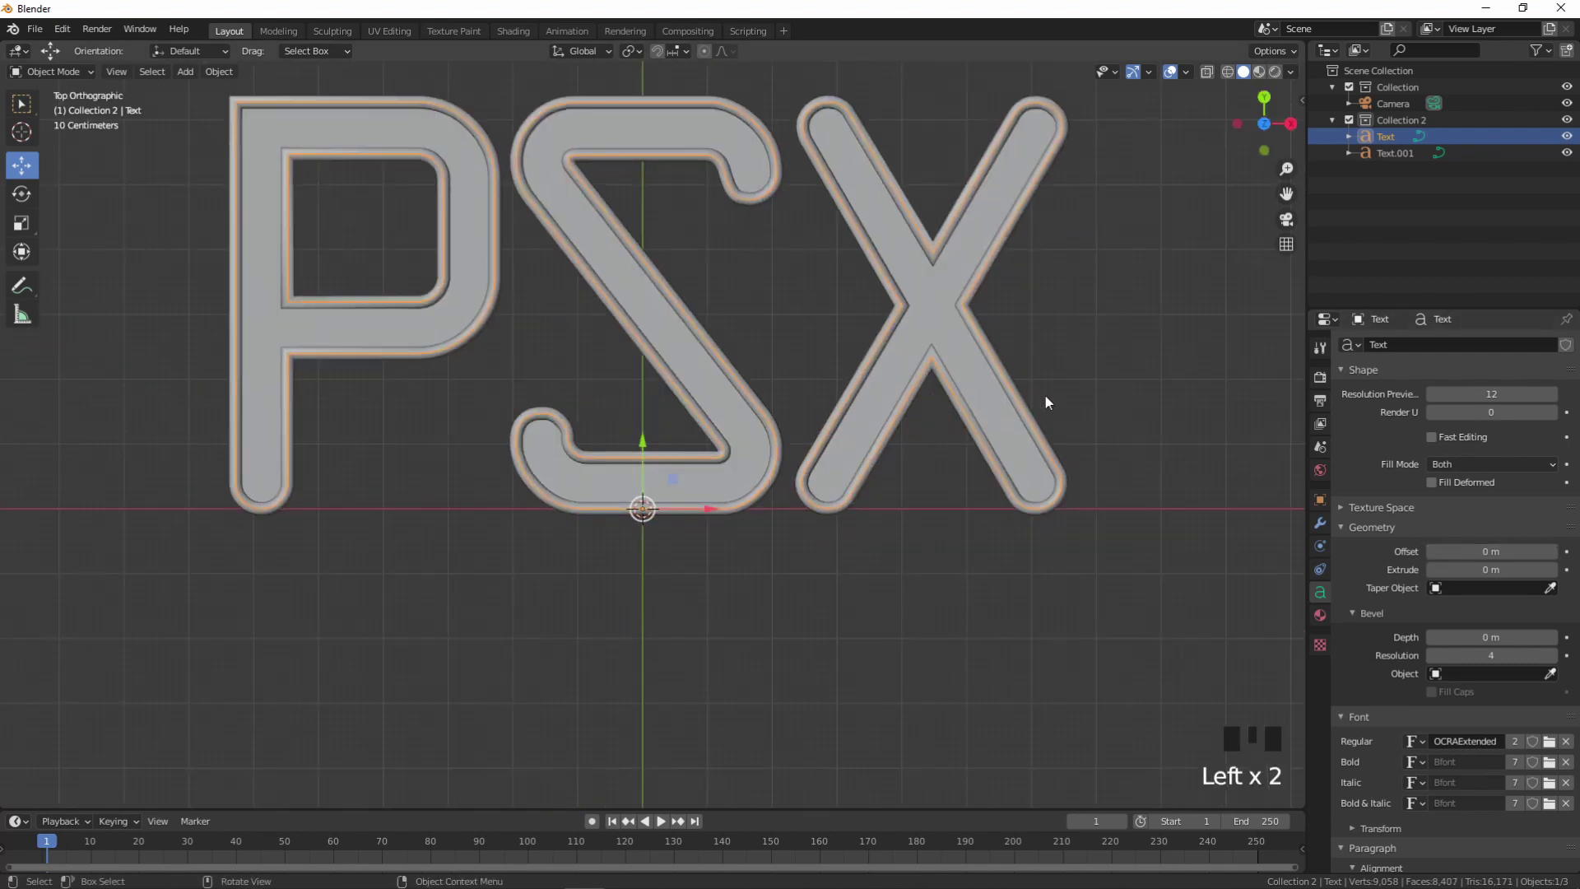
- Switch the viewport to Material Preview shading and orbit to check the stacked lettering
scroll("down", 3)
left_click_drag(1017, 390, 1261, 80)
left_click(1260, 81)
left_click(1284, 82)
left_click(1268, 83)
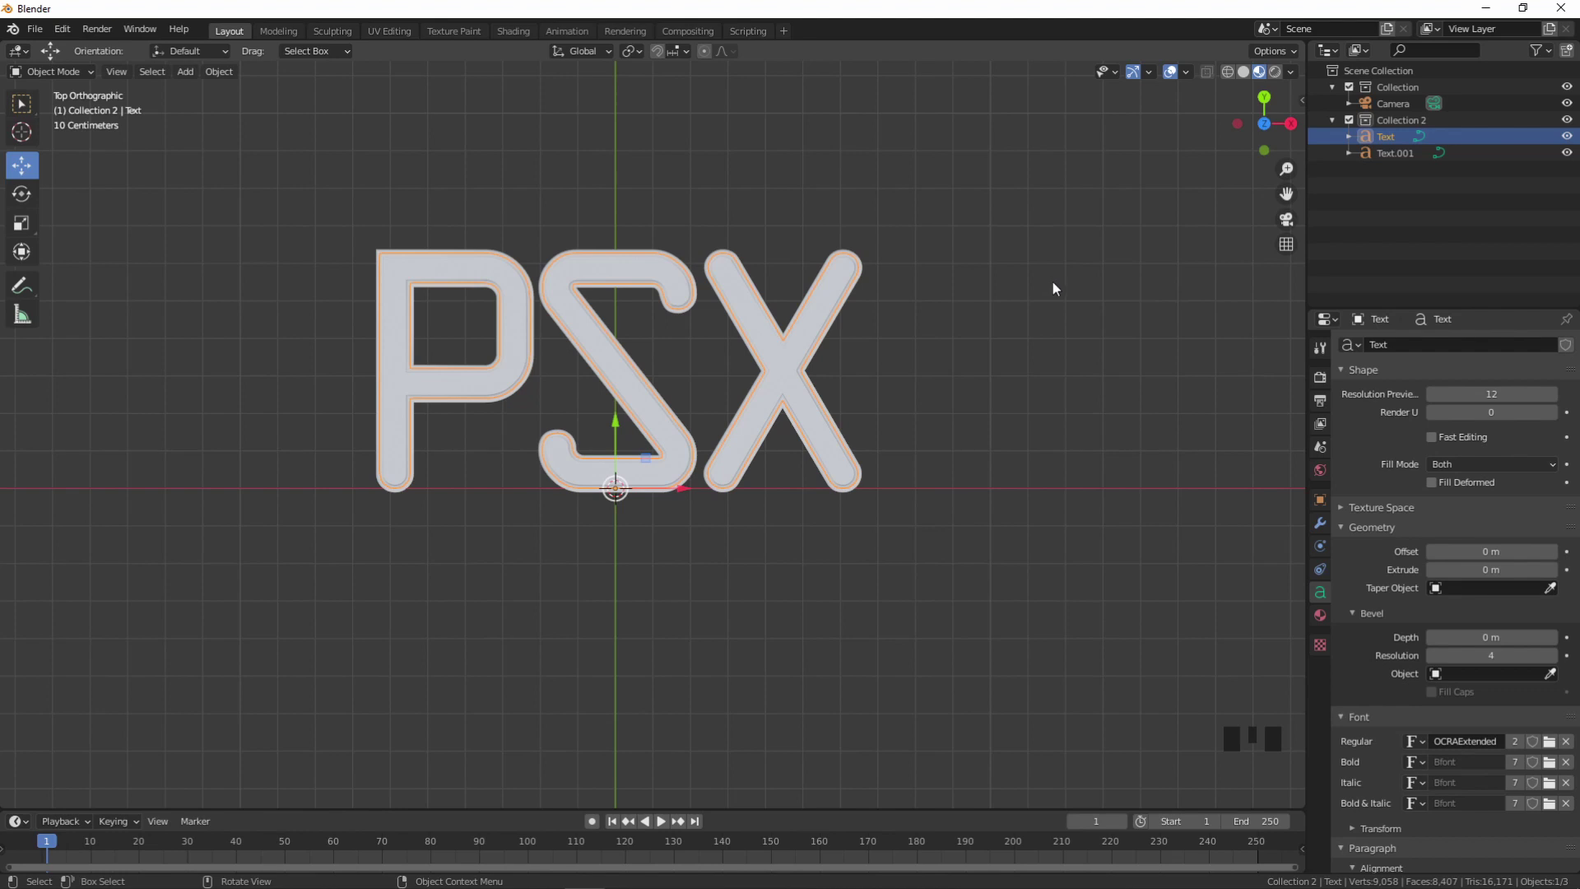
- Enable the Statistics overlay and orbit around the stacked PSX lettering from several angles
left_click(900, 369)
left_click_drag(936, 418, 1183, 80)
left_click_drag(1184, 80, 163, 241)
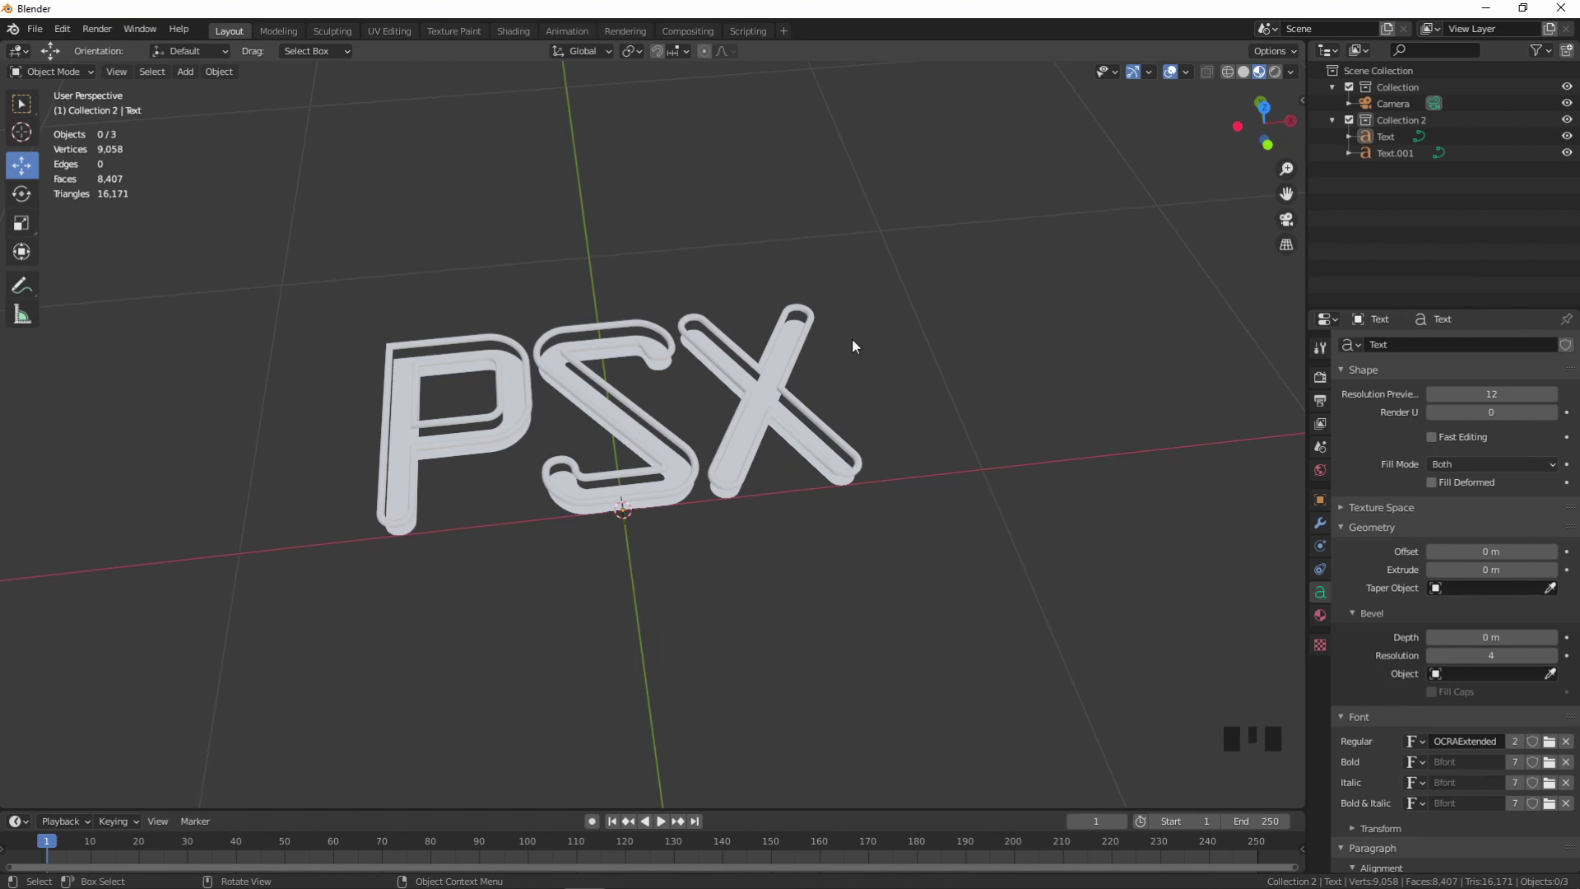
left_click_drag(1004, 397, 512, 483)
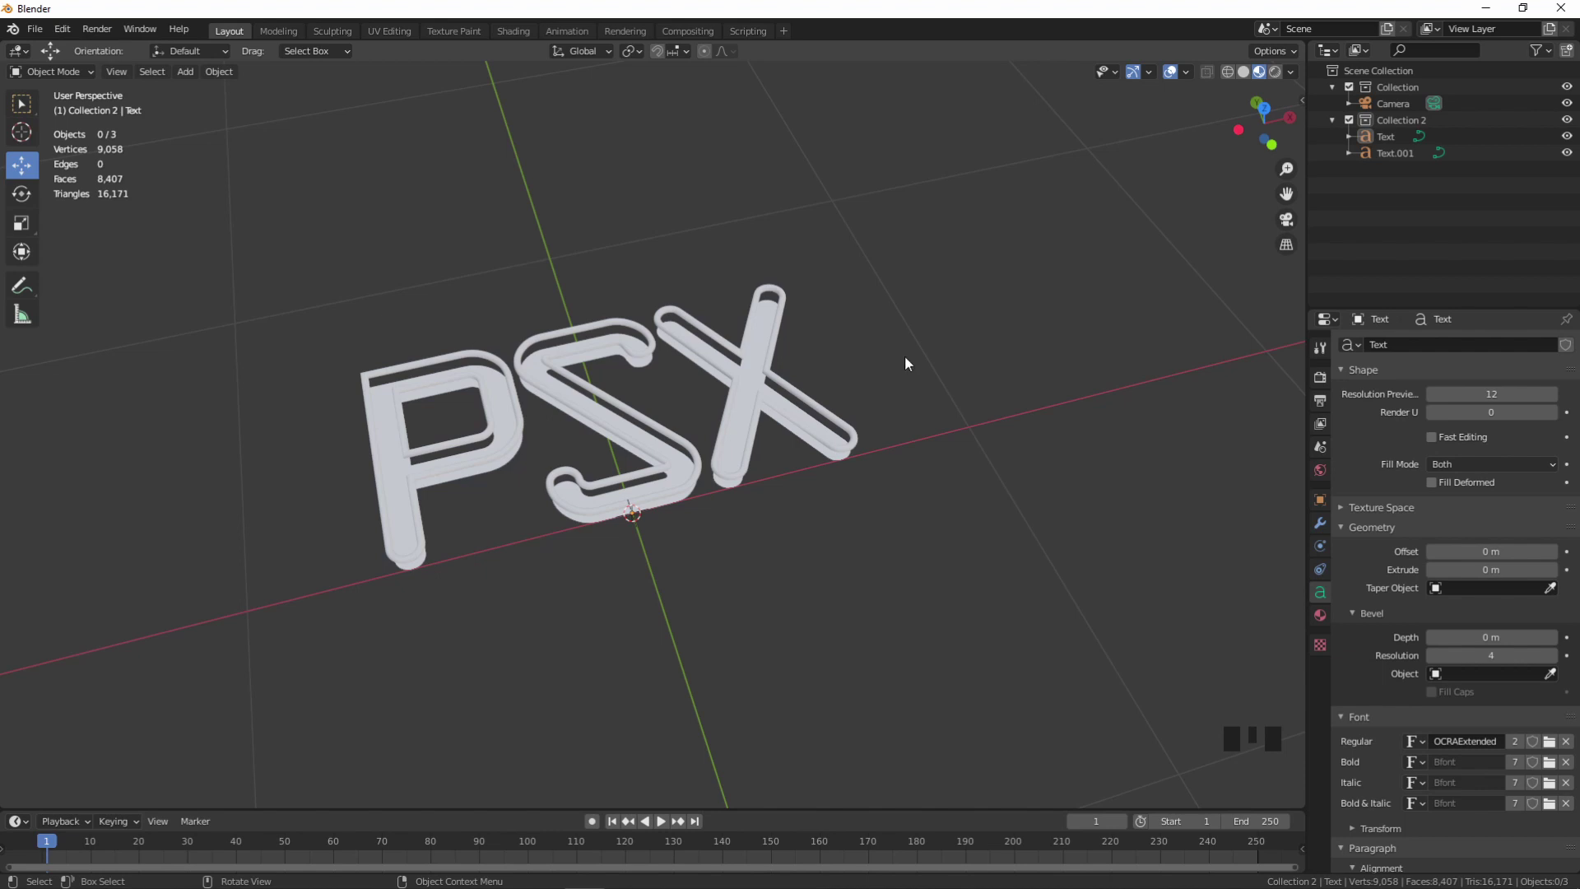
left_click_drag(910, 333, 829, 430)
- Give Text.001 a new material Material.001 with an Emission surface colored red
left_click(829, 430)
left_click(1320, 624)
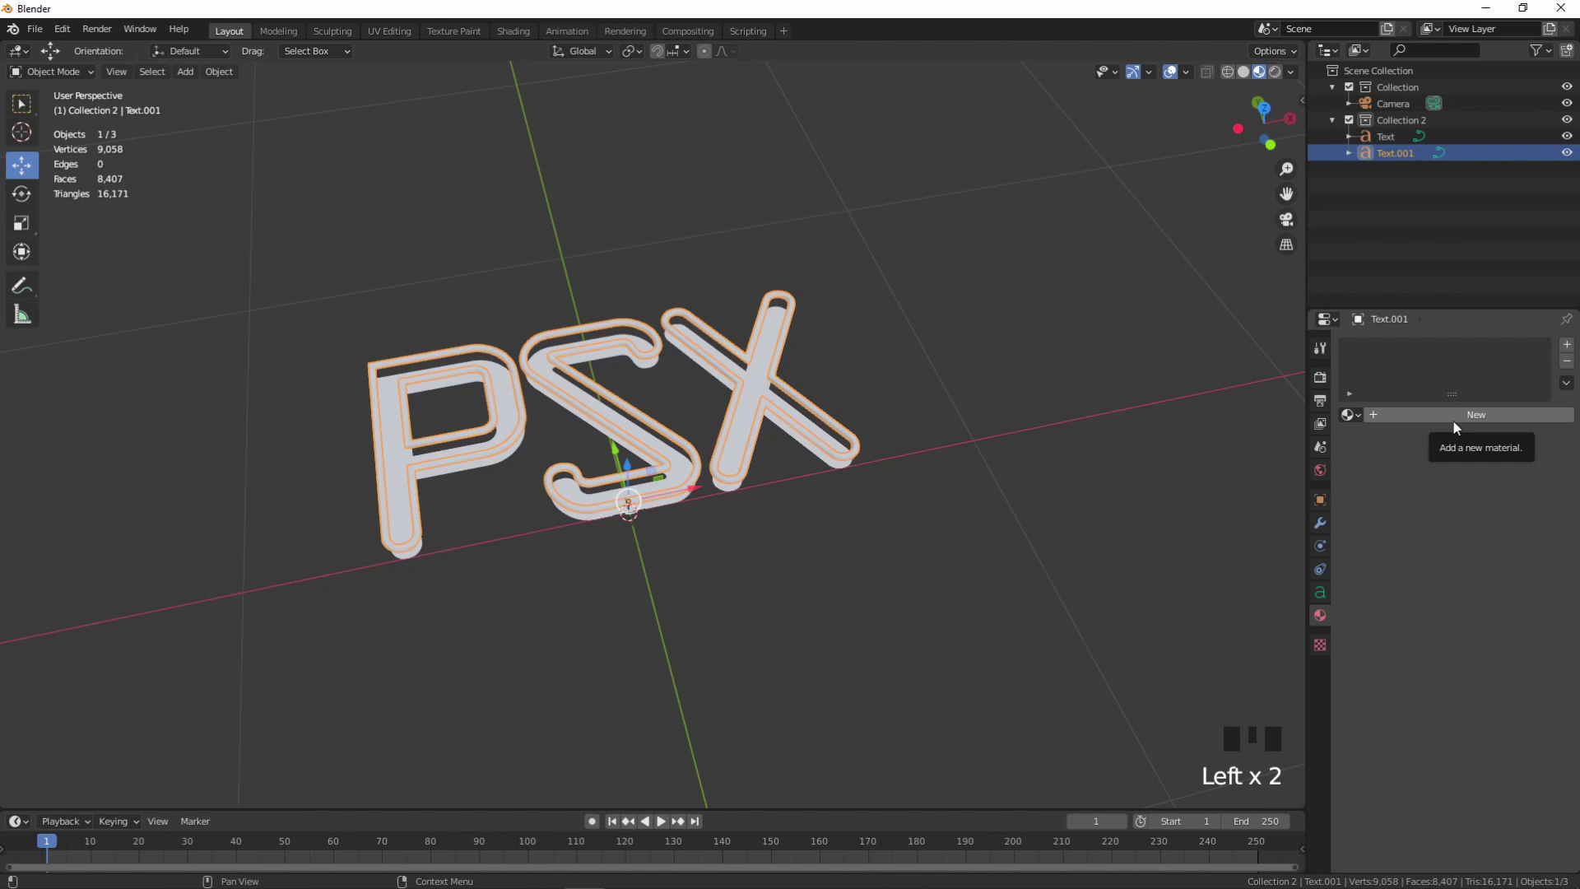
left_click_drag(1458, 424, 1479, 527)
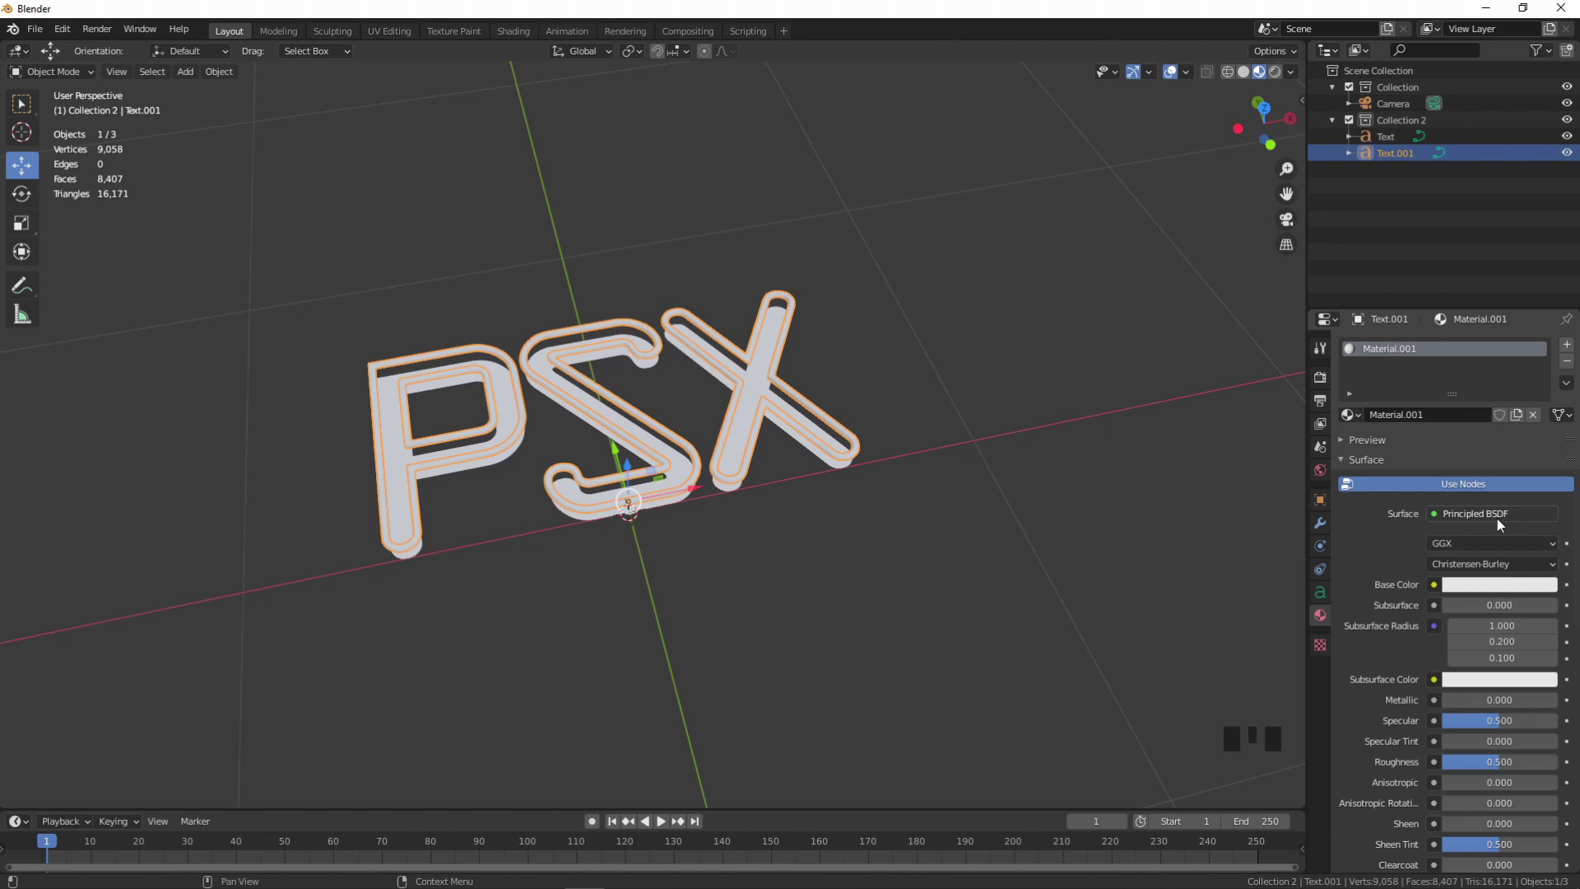
left_click_drag(1501, 526, 1271, 188)
left_click(1508, 556)
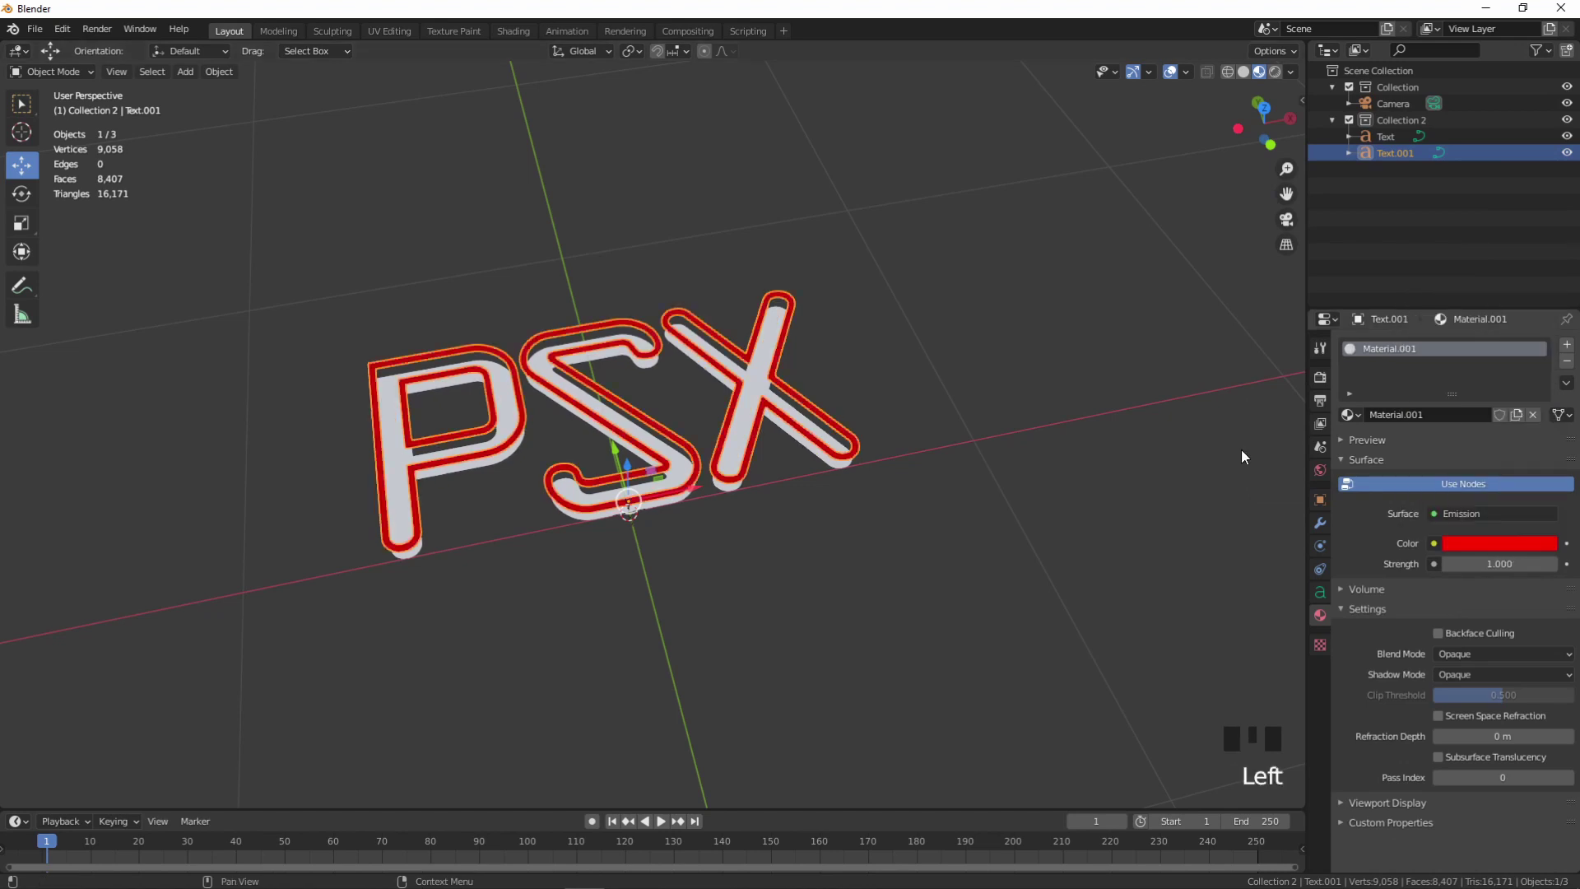
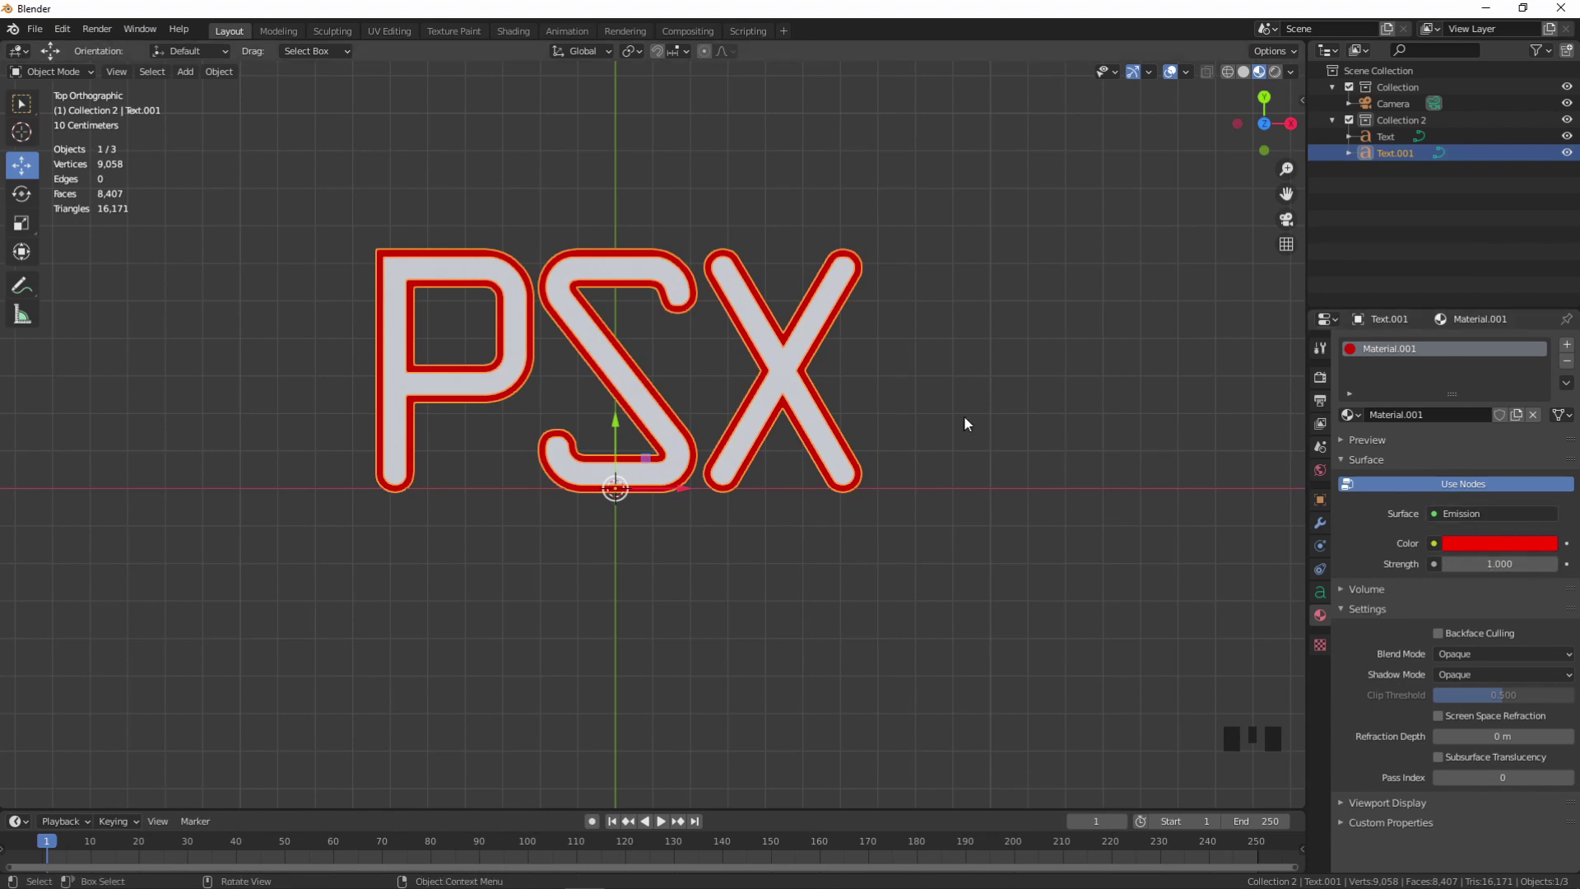
- Switch to Rendered shading and toggle Bloom in the Render Properties
left_click(1279, 82)
left_click(1068, 341)
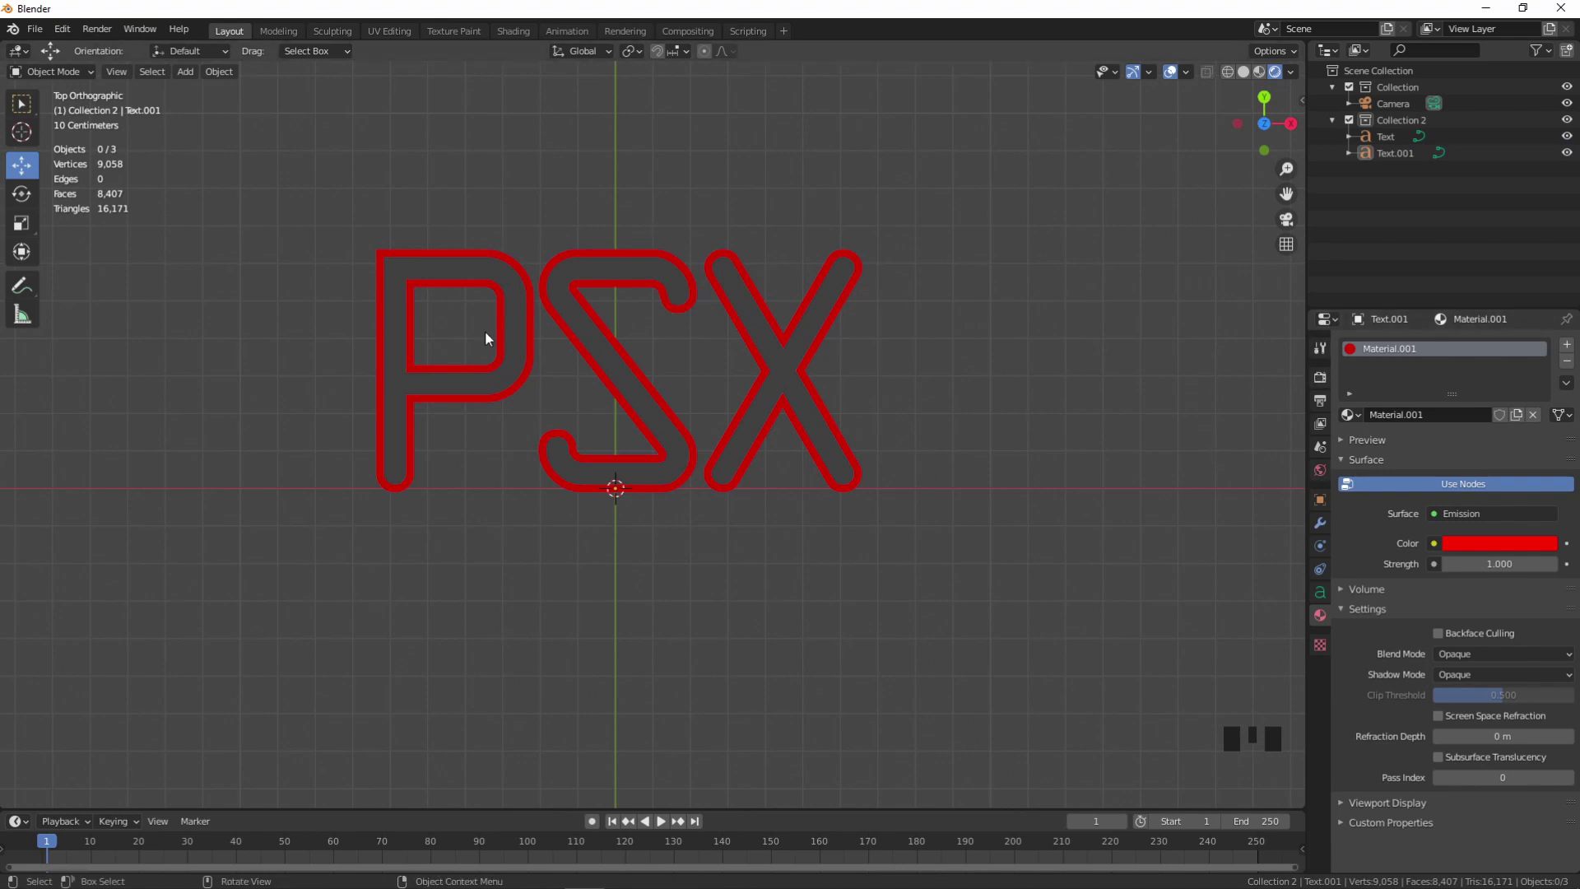
left_click(1328, 382)
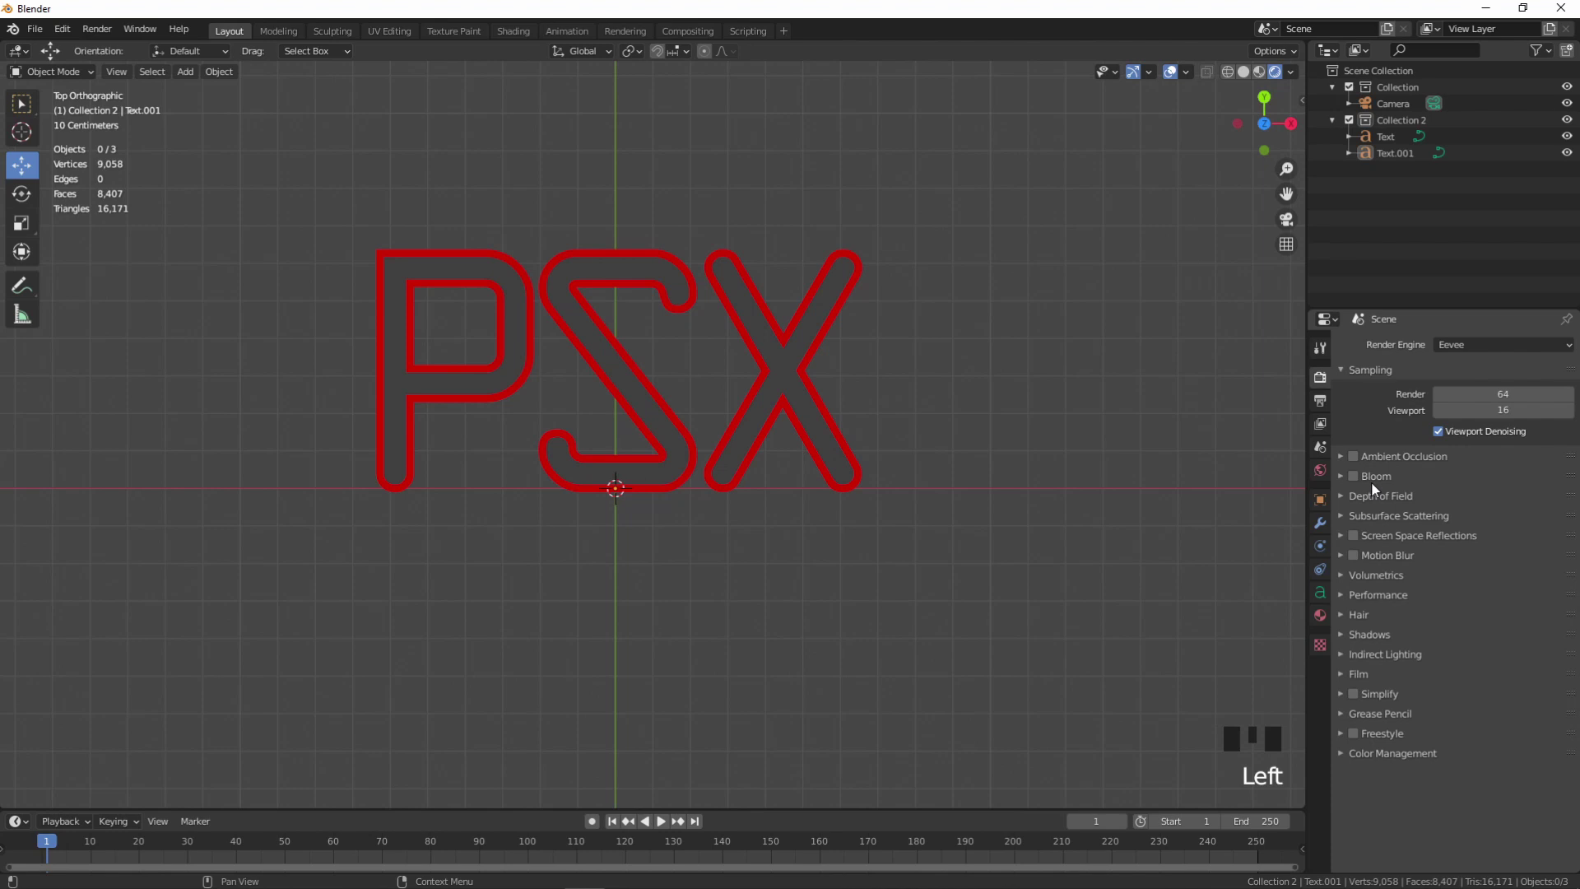
left_click_drag(1373, 485, 1355, 484)
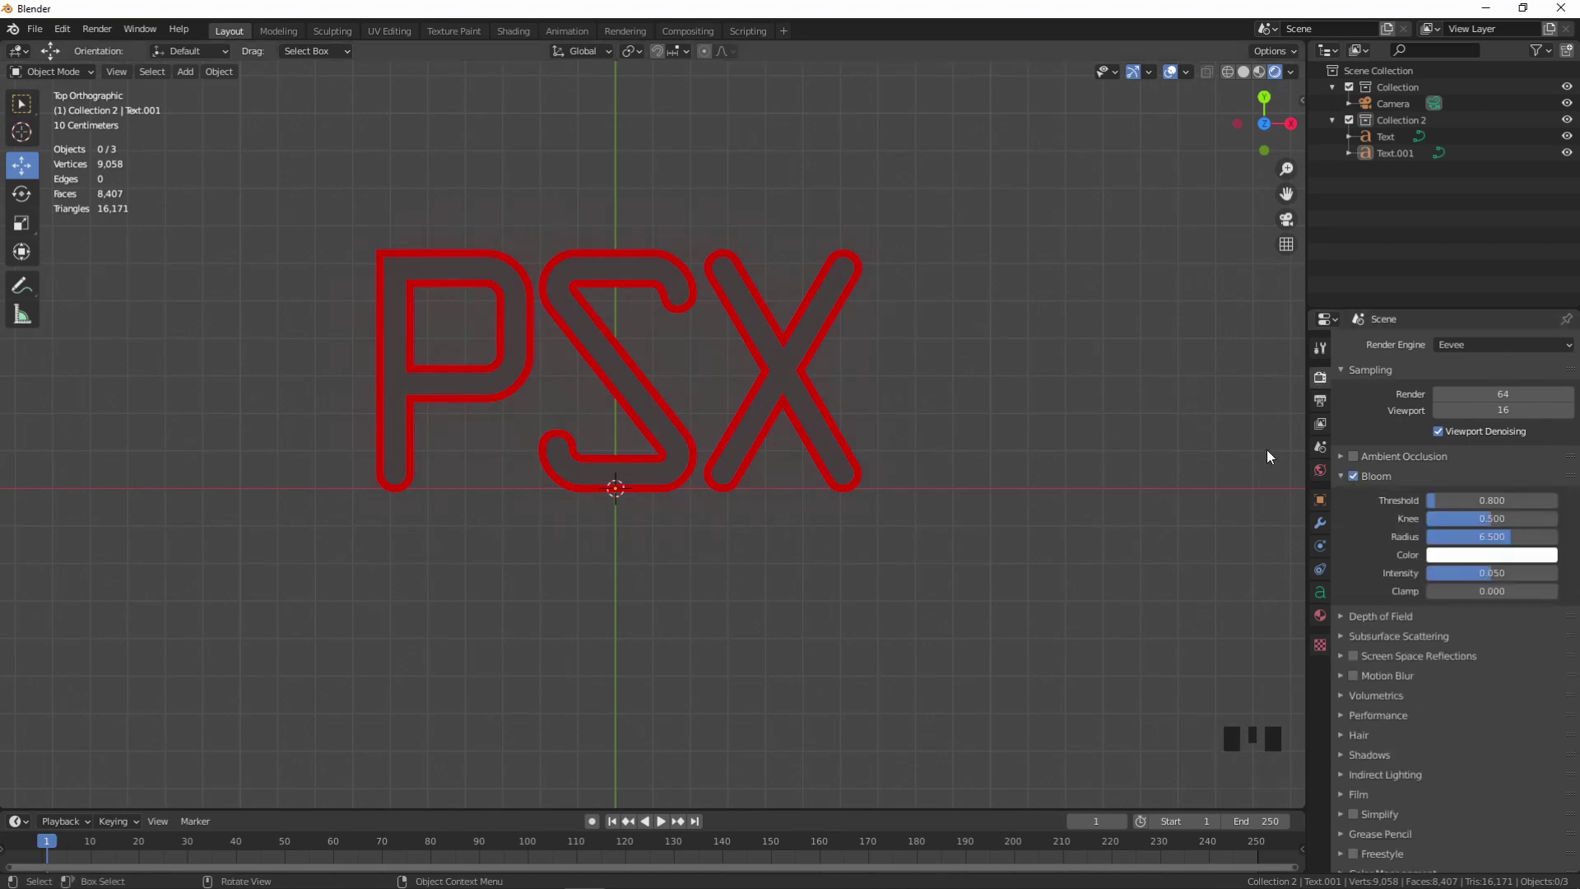
left_click(1360, 484)
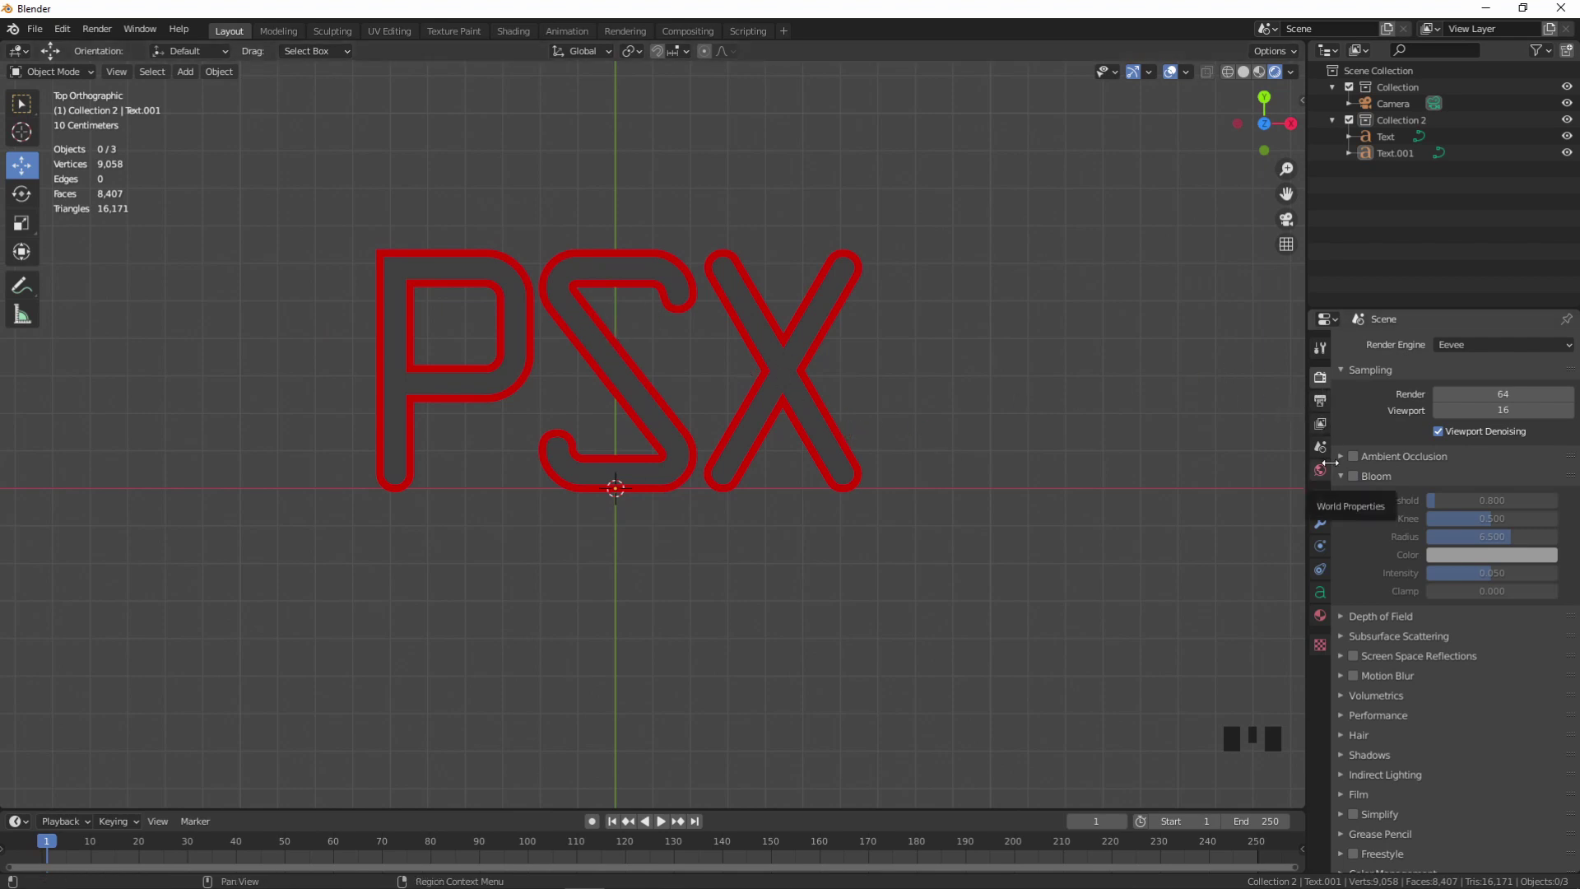
- Give the inner PSX text a new material, Material.002, with a near-black base colour
left_click(1326, 598)
left_click(920, 292)
left_click(810, 394)
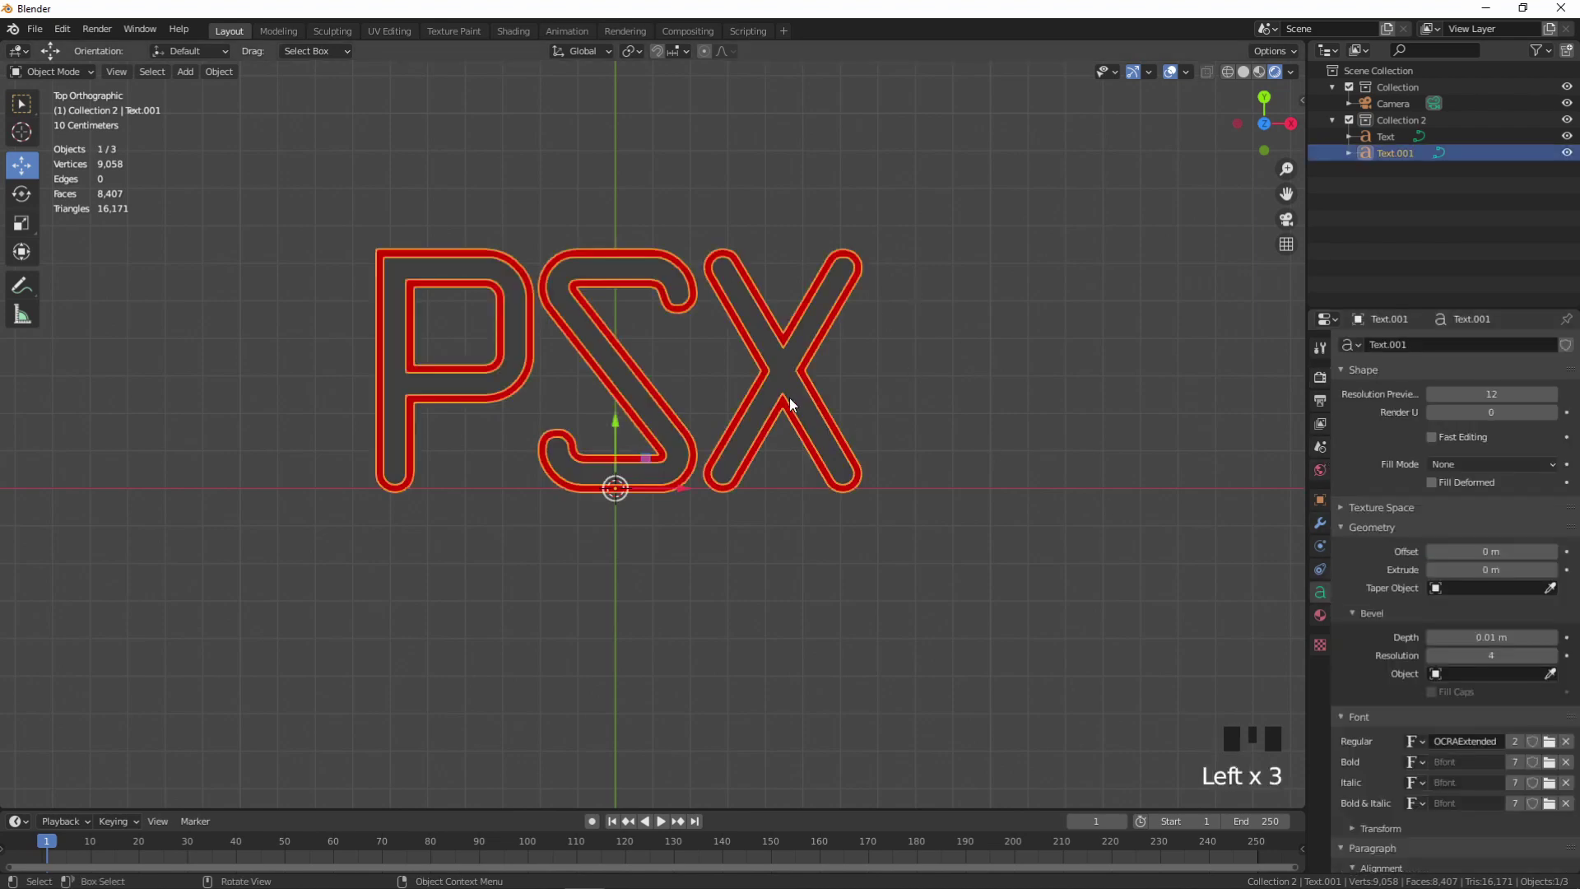
left_click(795, 394)
left_click(795, 394)
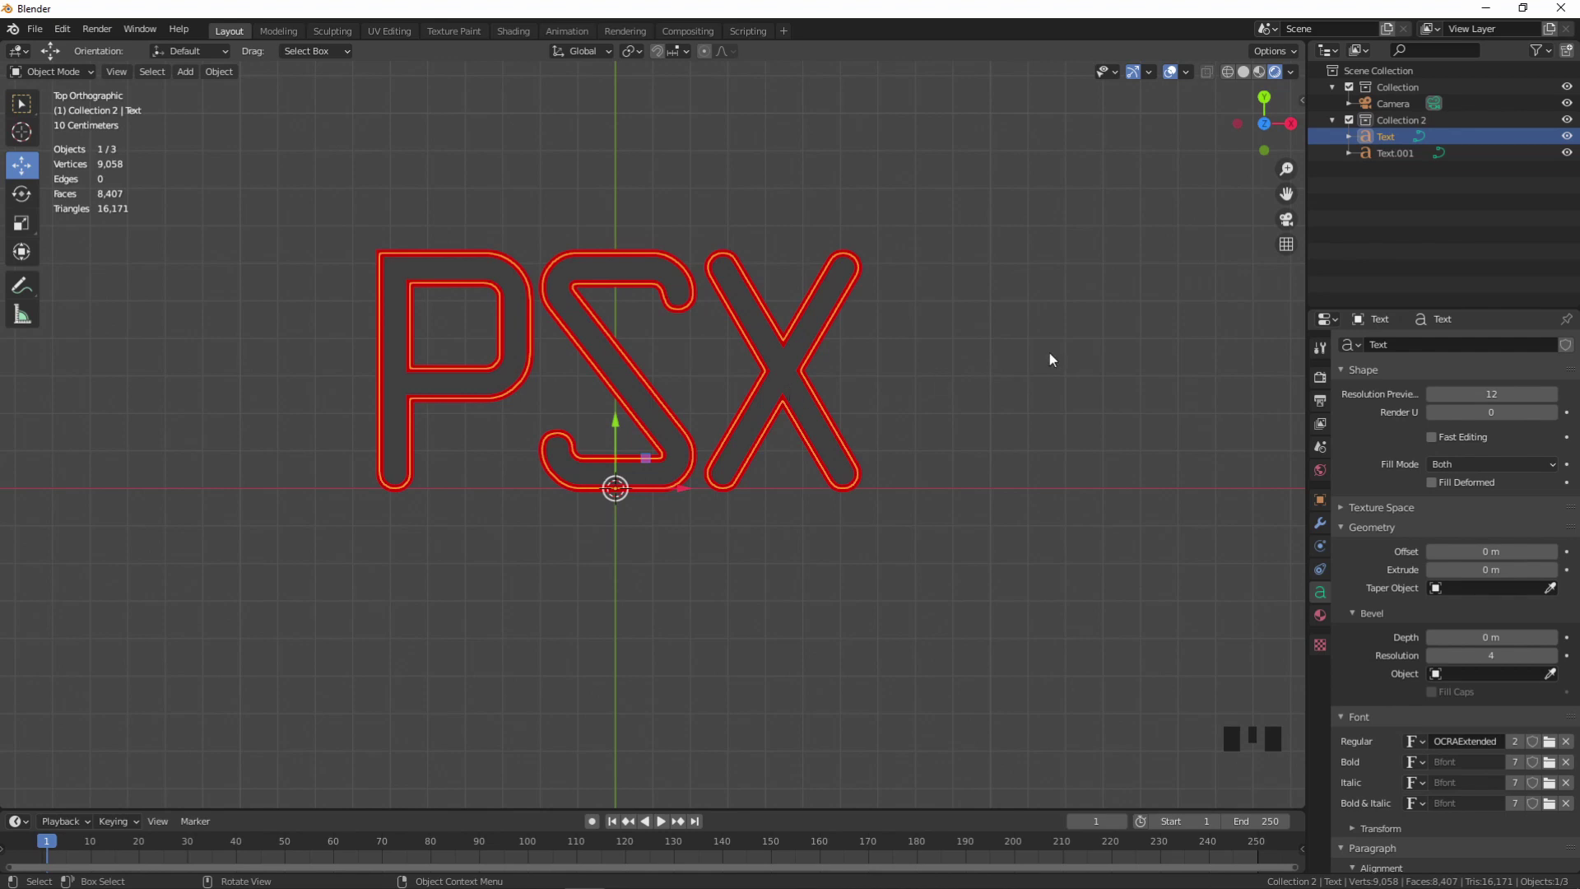
left_click(1321, 620)
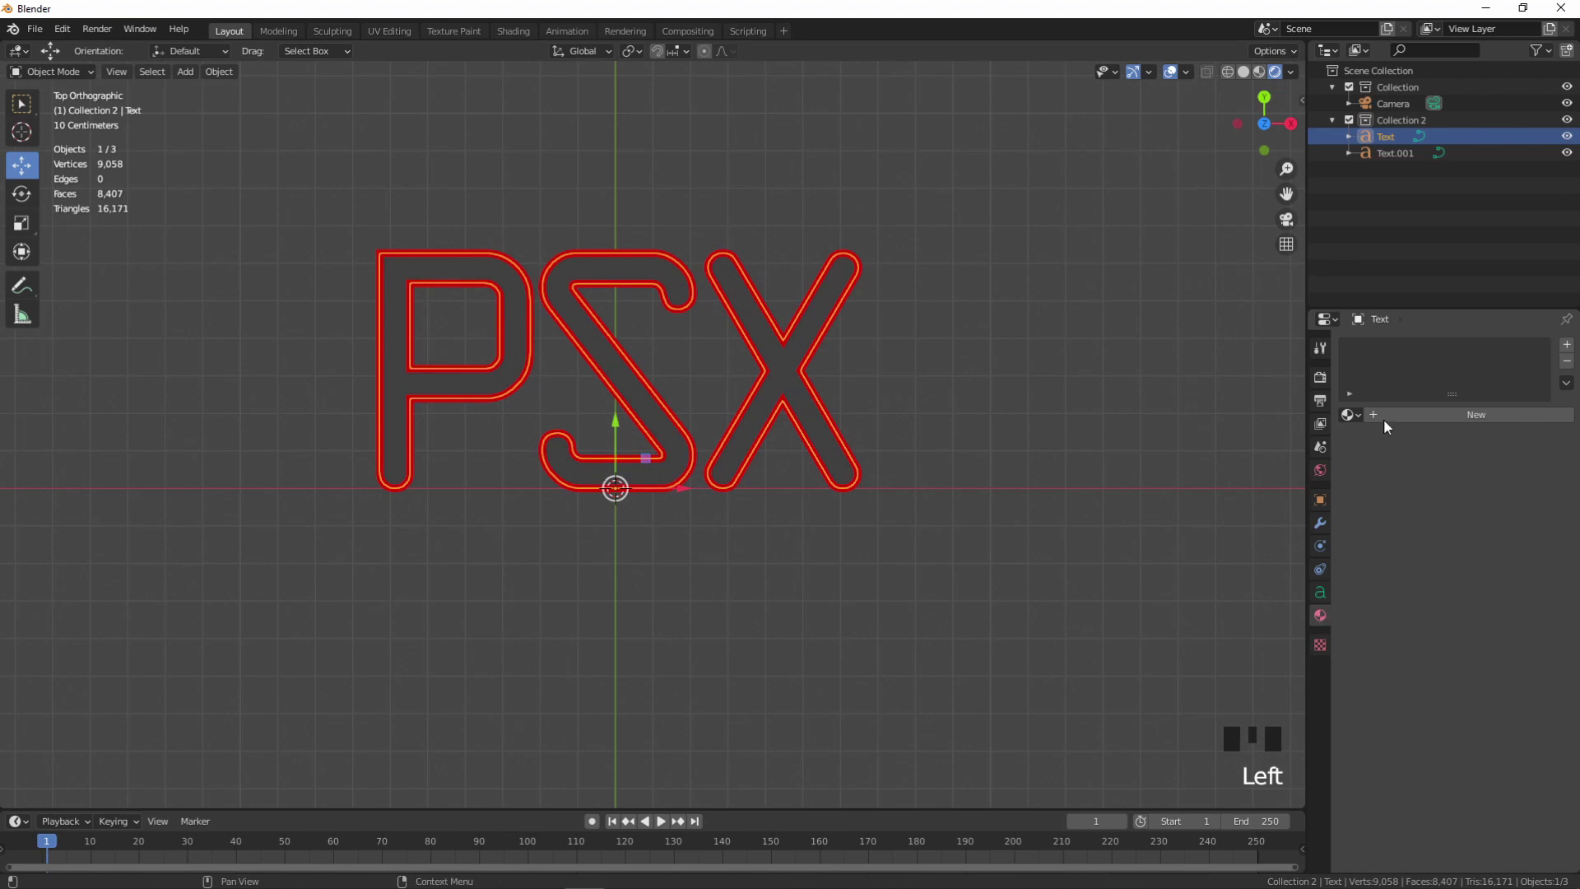
left_click_drag(1388, 420, 1512, 595)
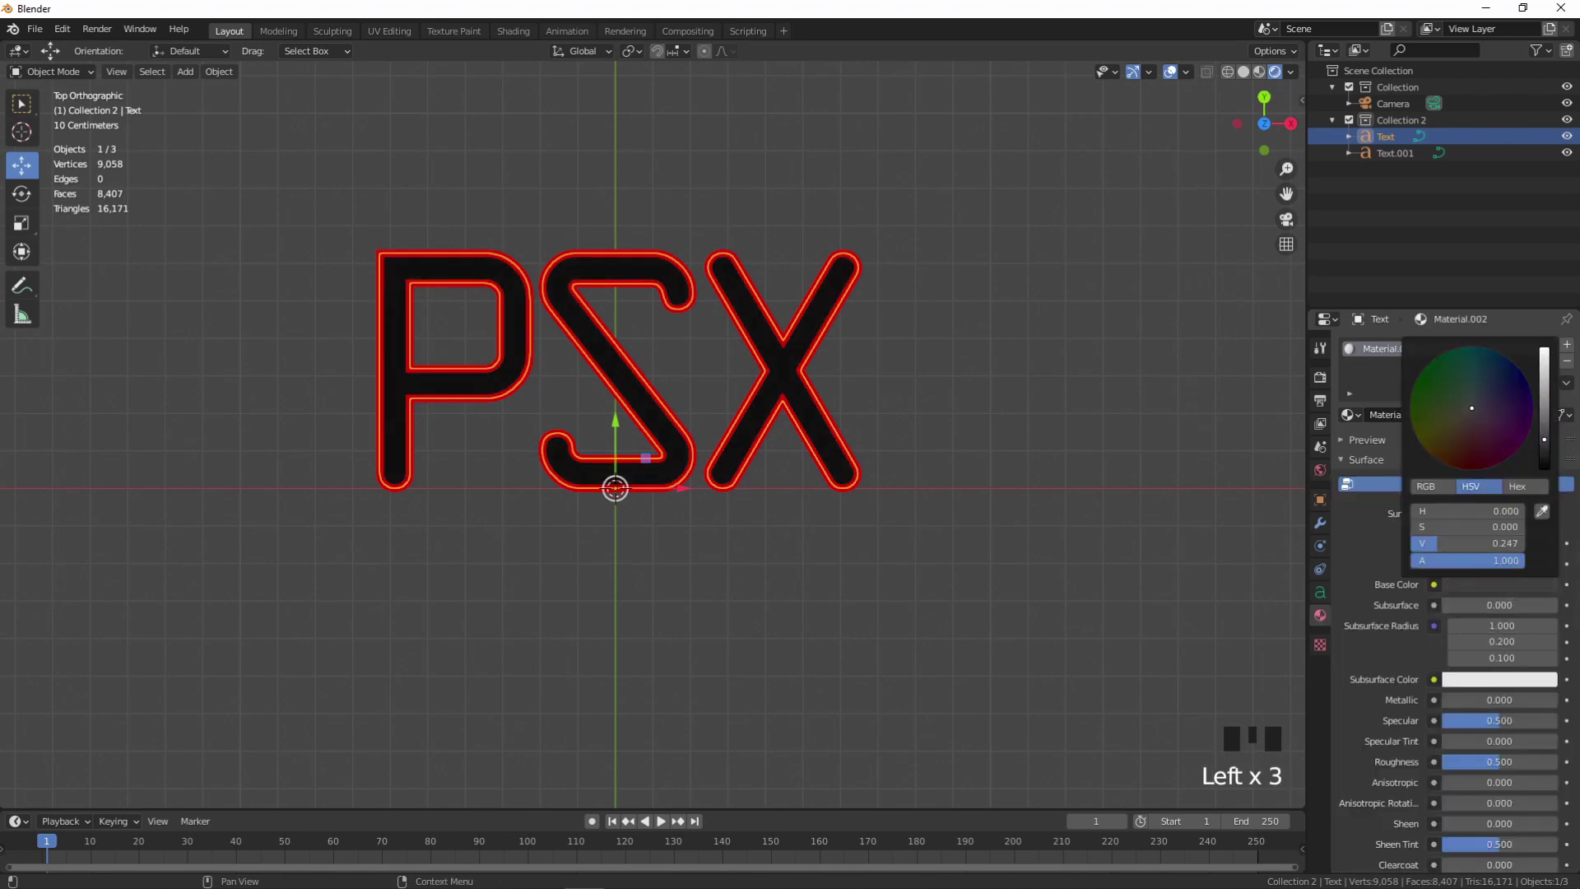
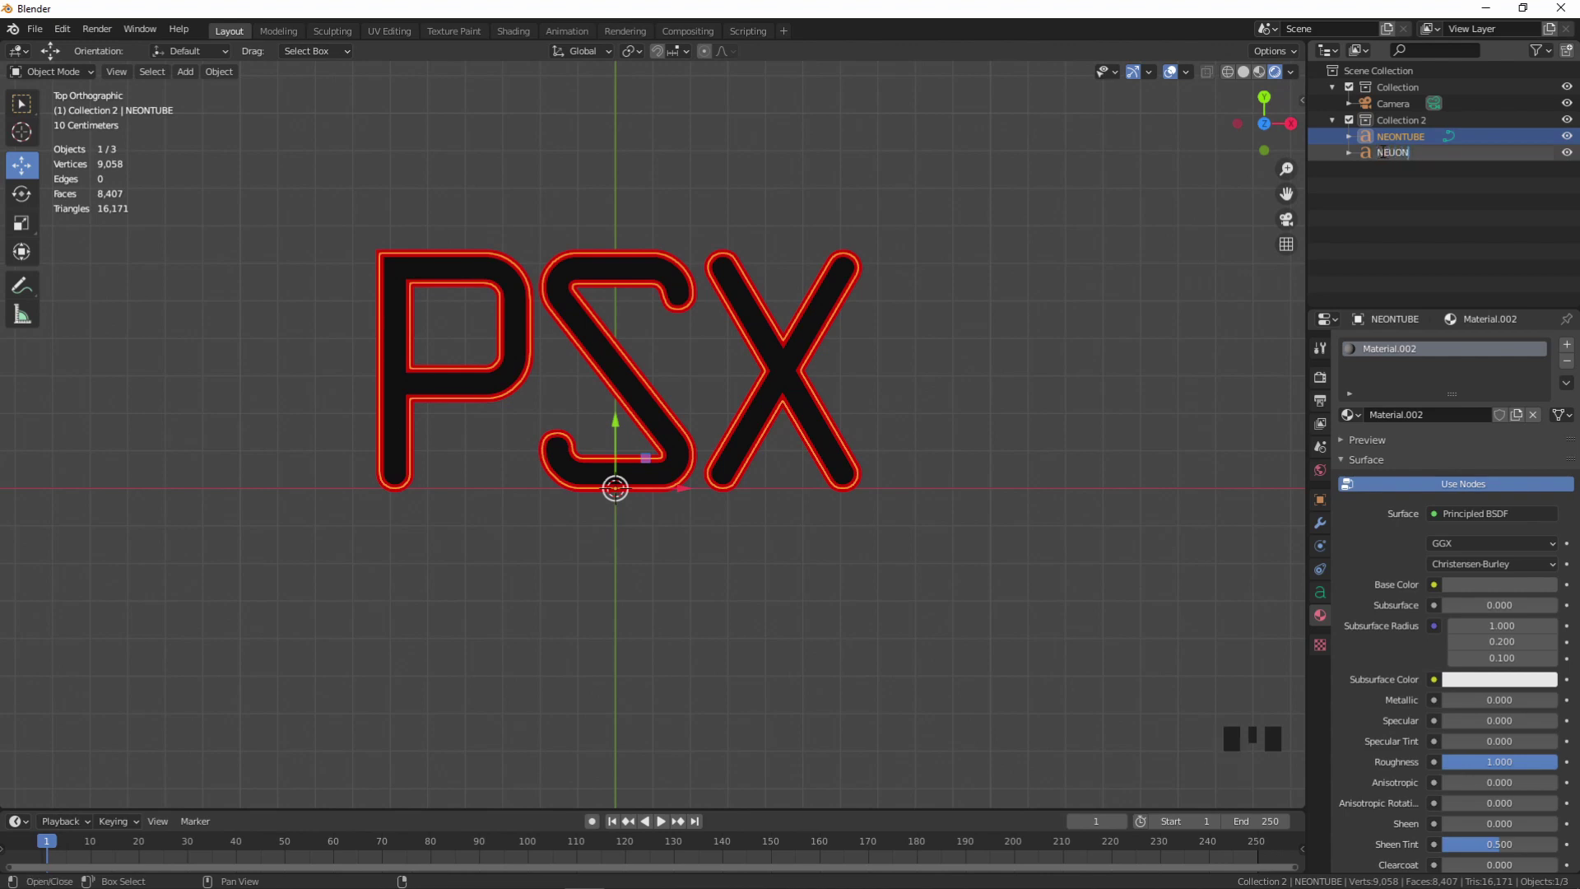
- Confirm the NEONTube name and hide the red outer Text.001 layer in the Outliner
key("BackSpace")
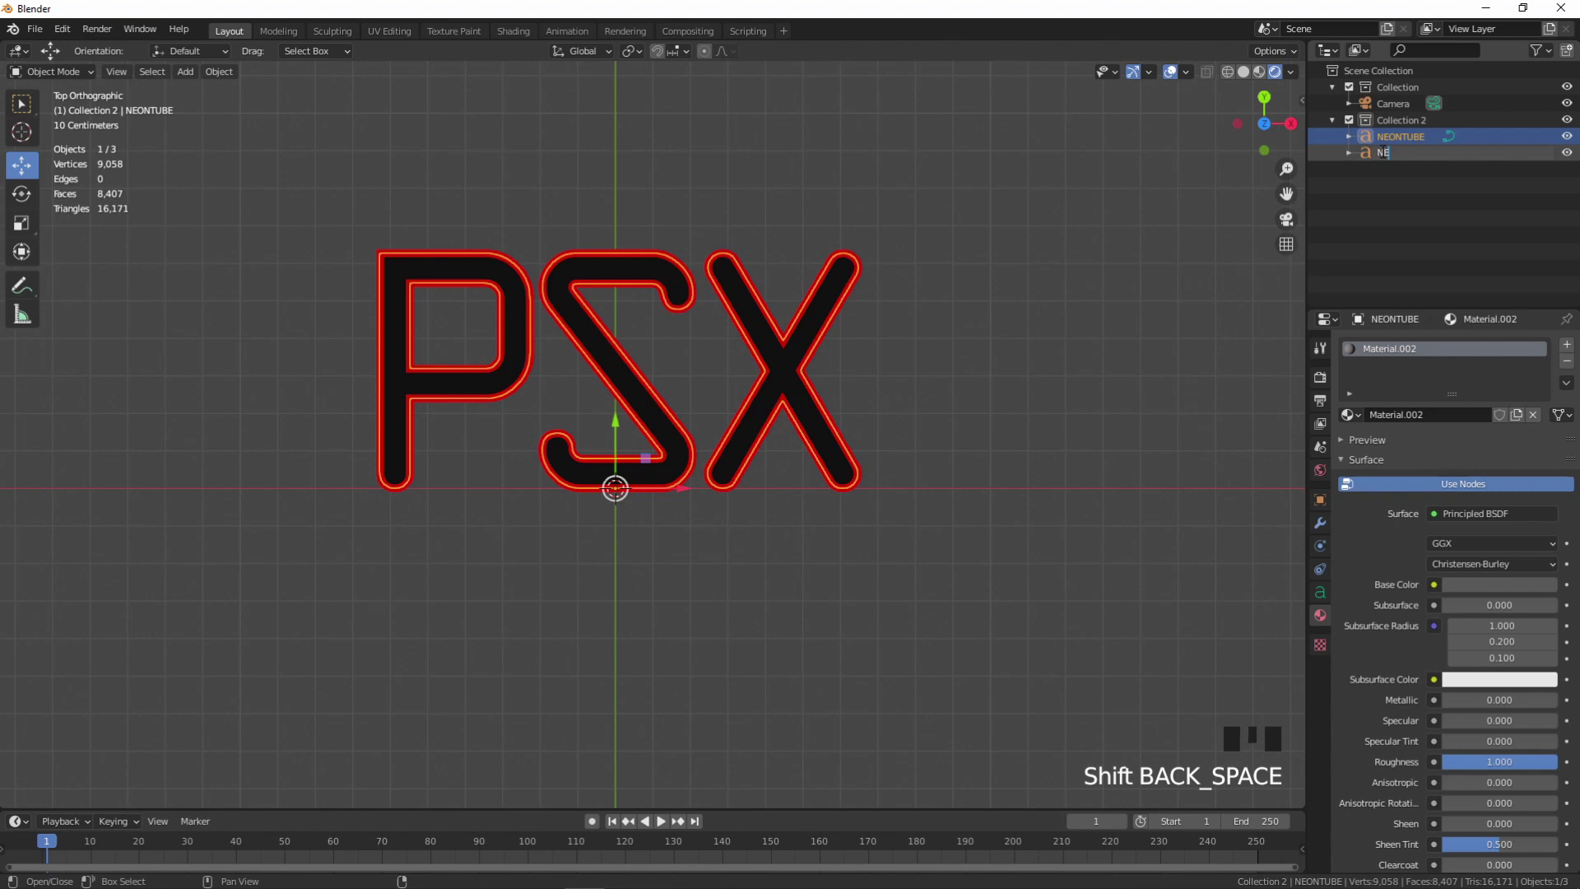
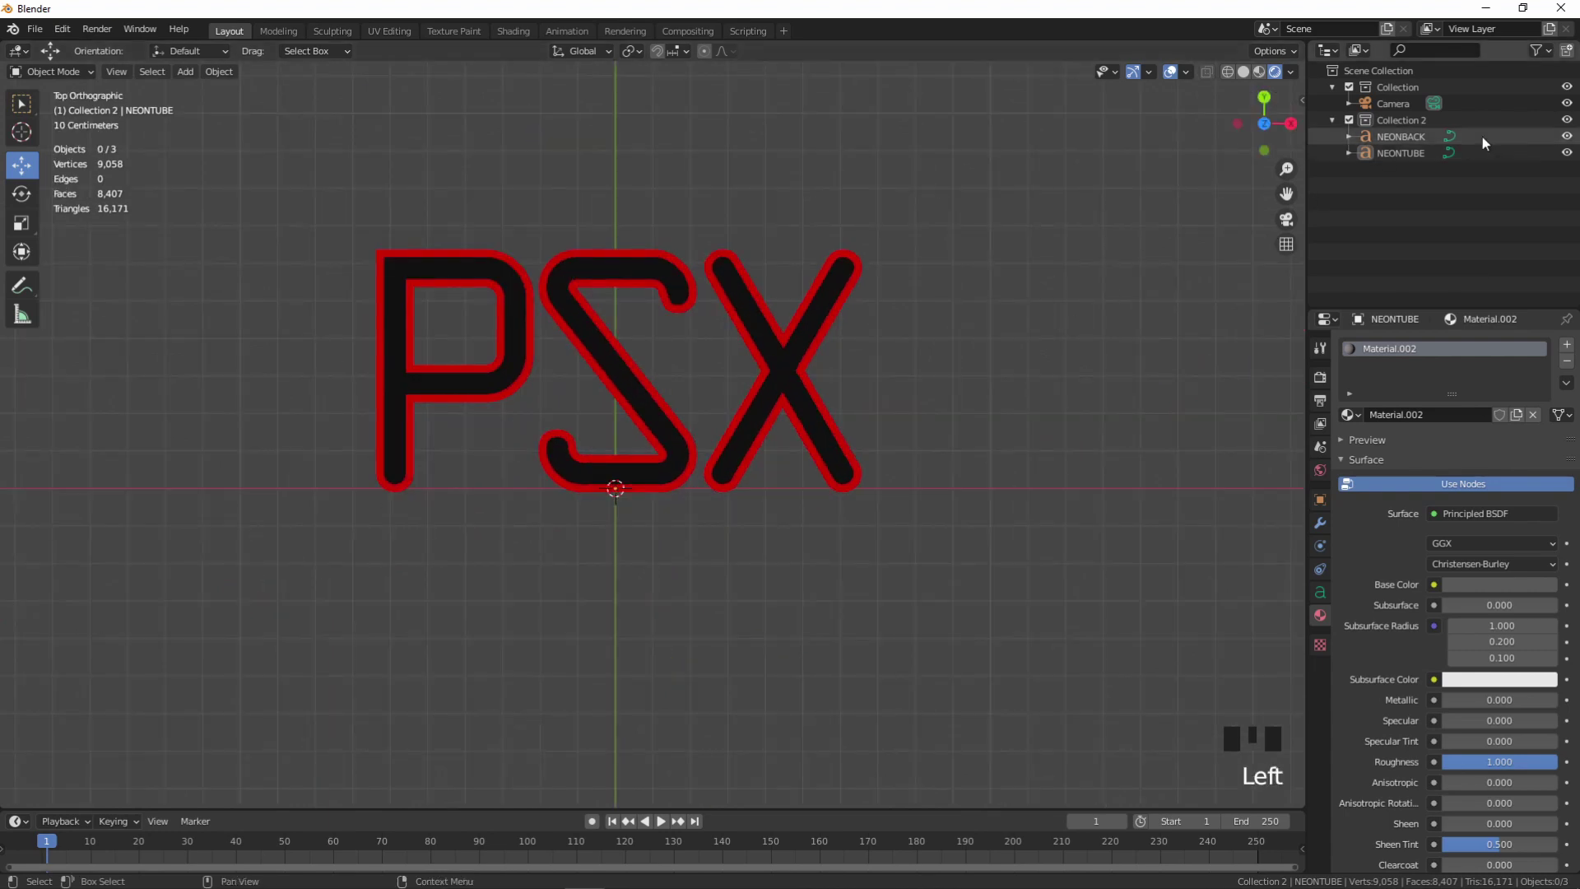
left_click(1569, 157)
left_click(1568, 162)
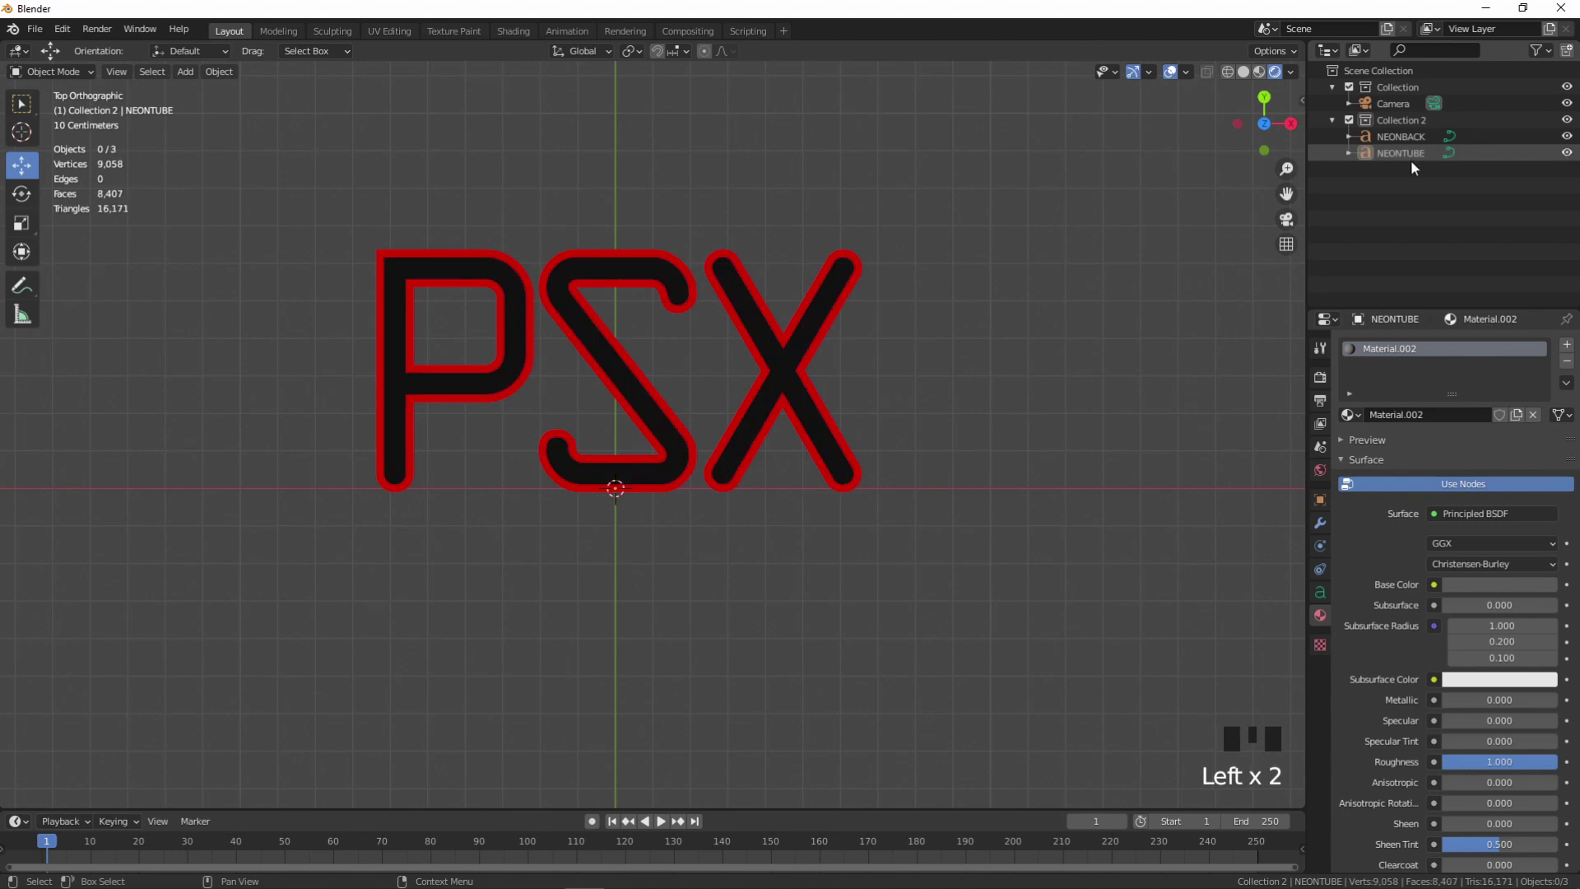
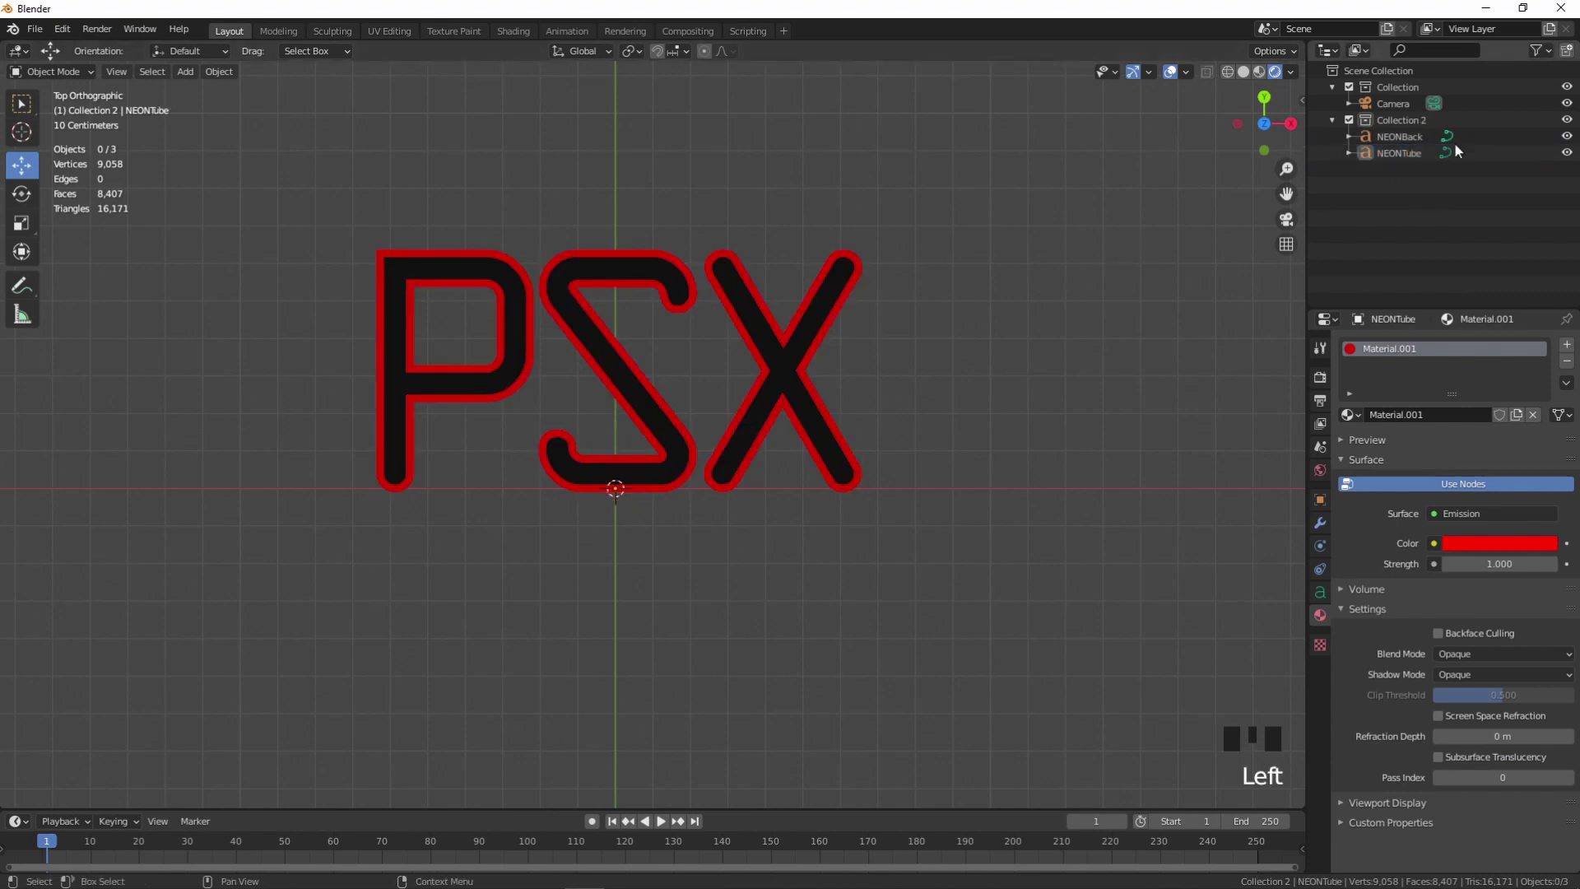
left_click(1566, 163)
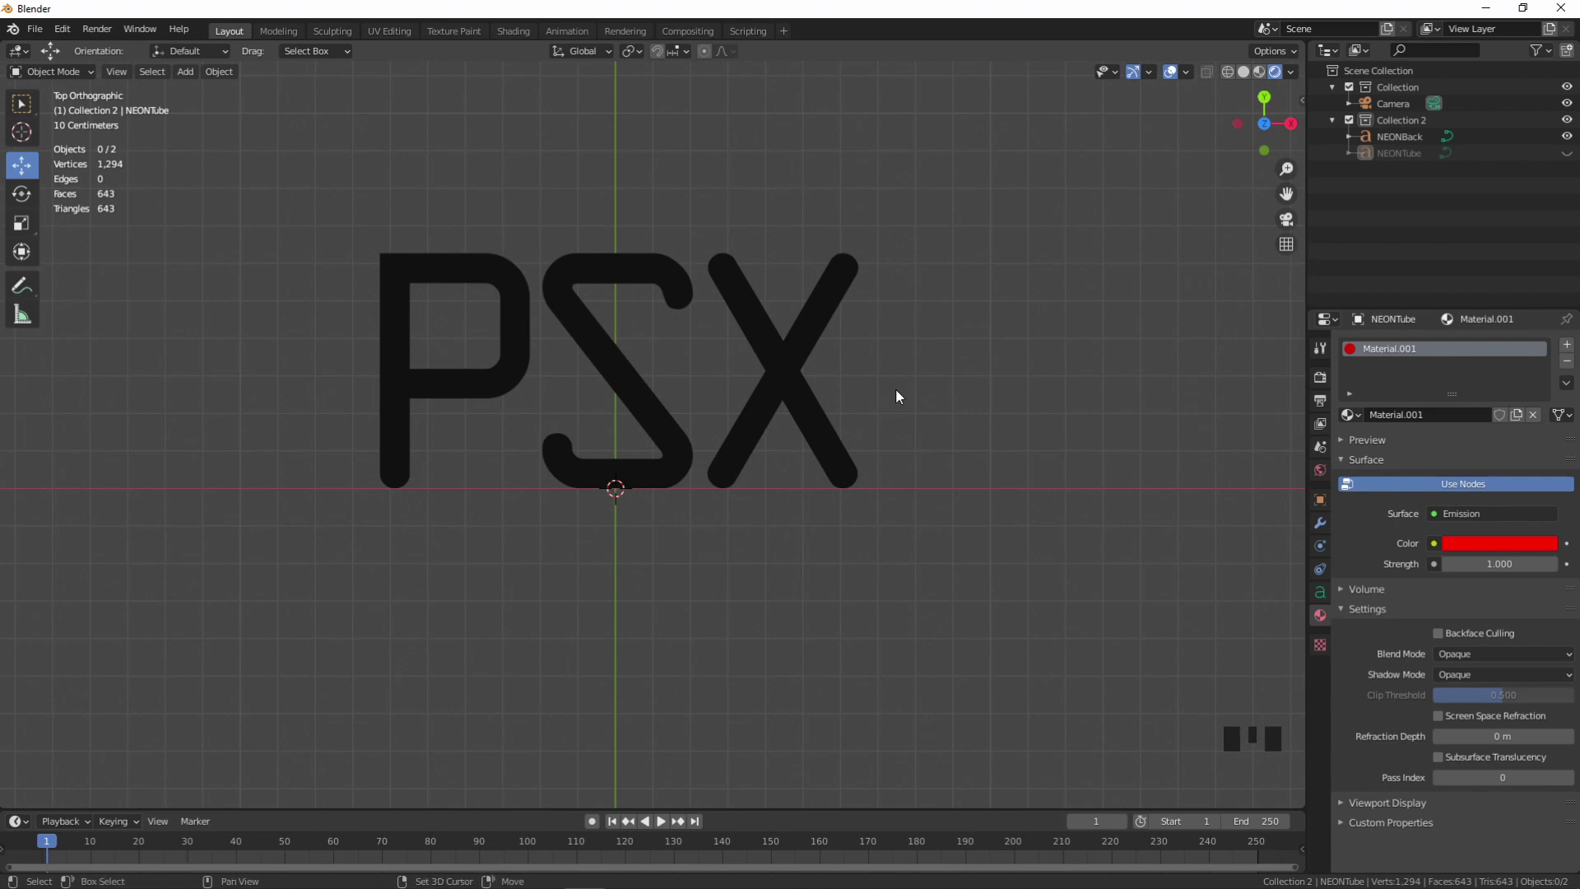
- Add a dark plane, shrink it to about a third and stretch it sideways behind the letters
key("shift+a")
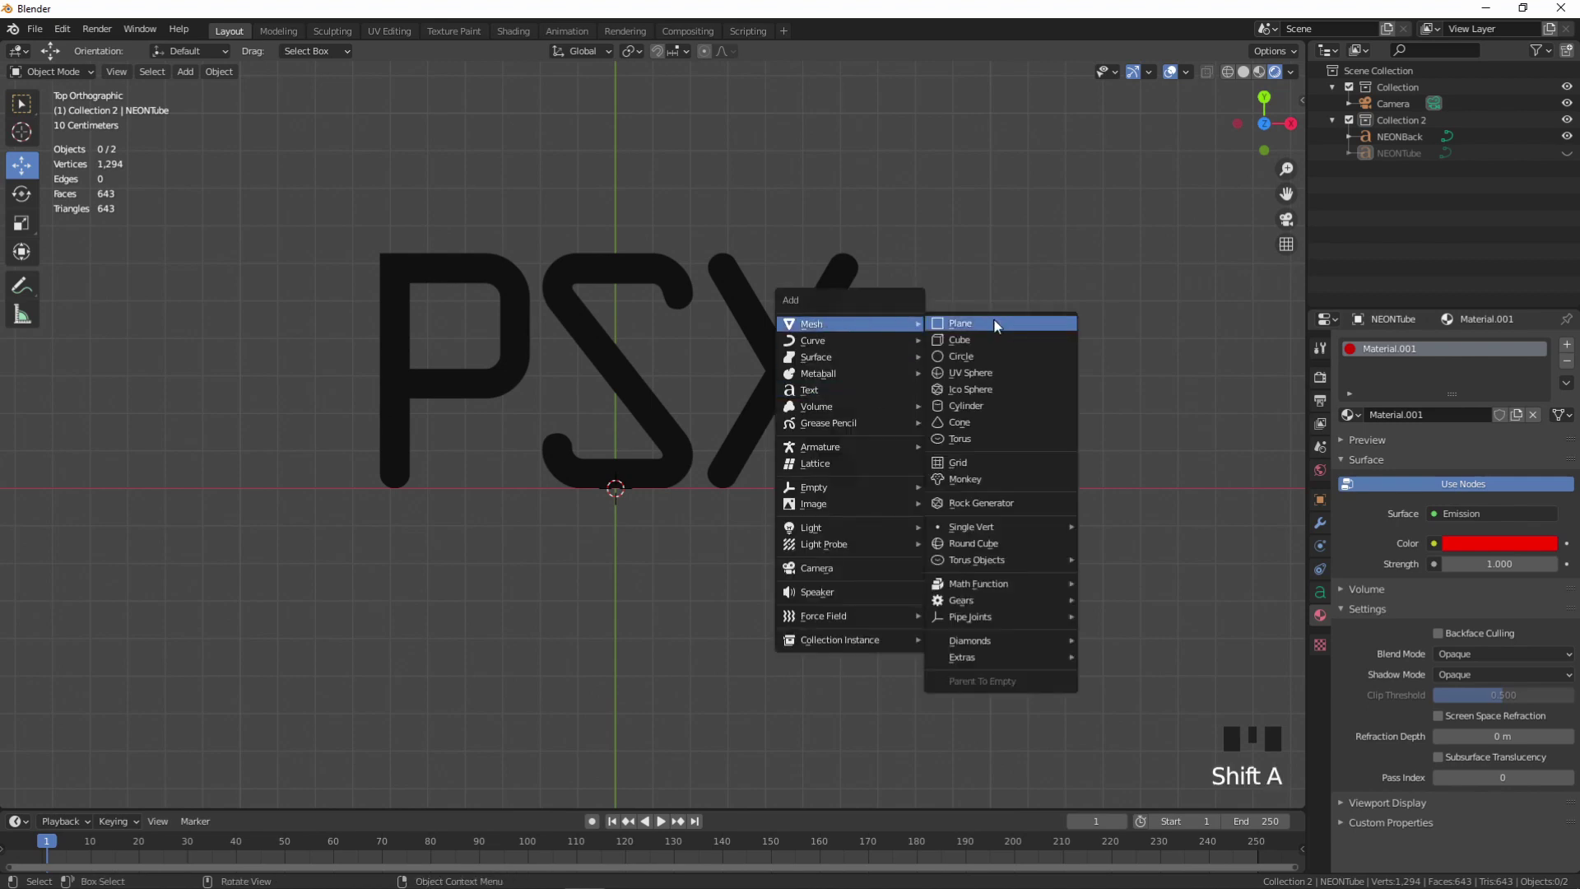
scroll("down", 3)
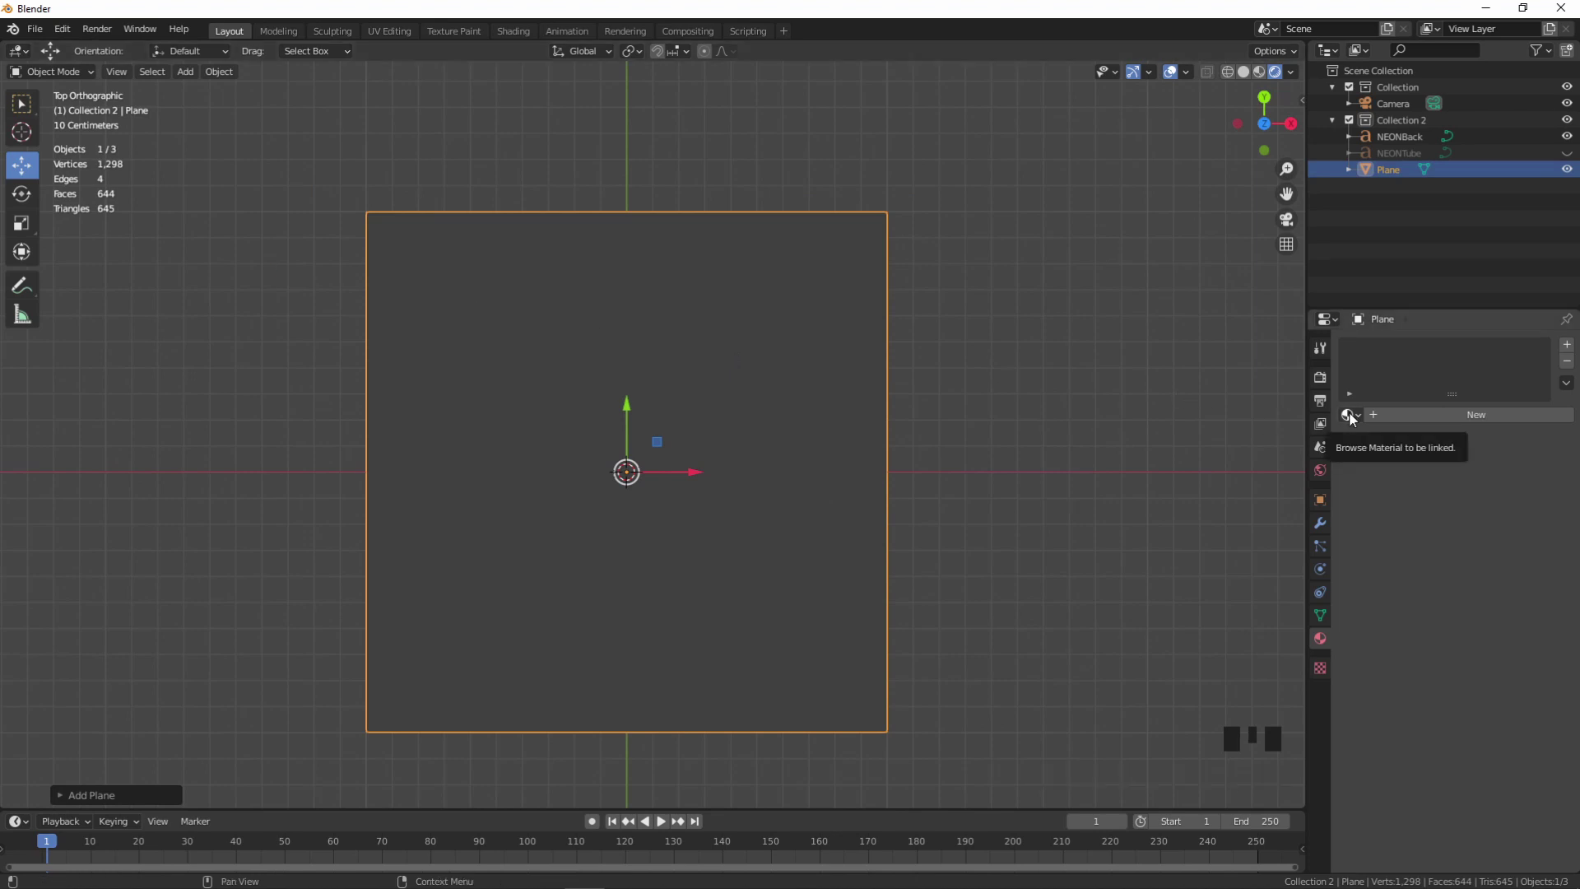
left_click_drag(1354, 421, 1057, 363)
key("s")
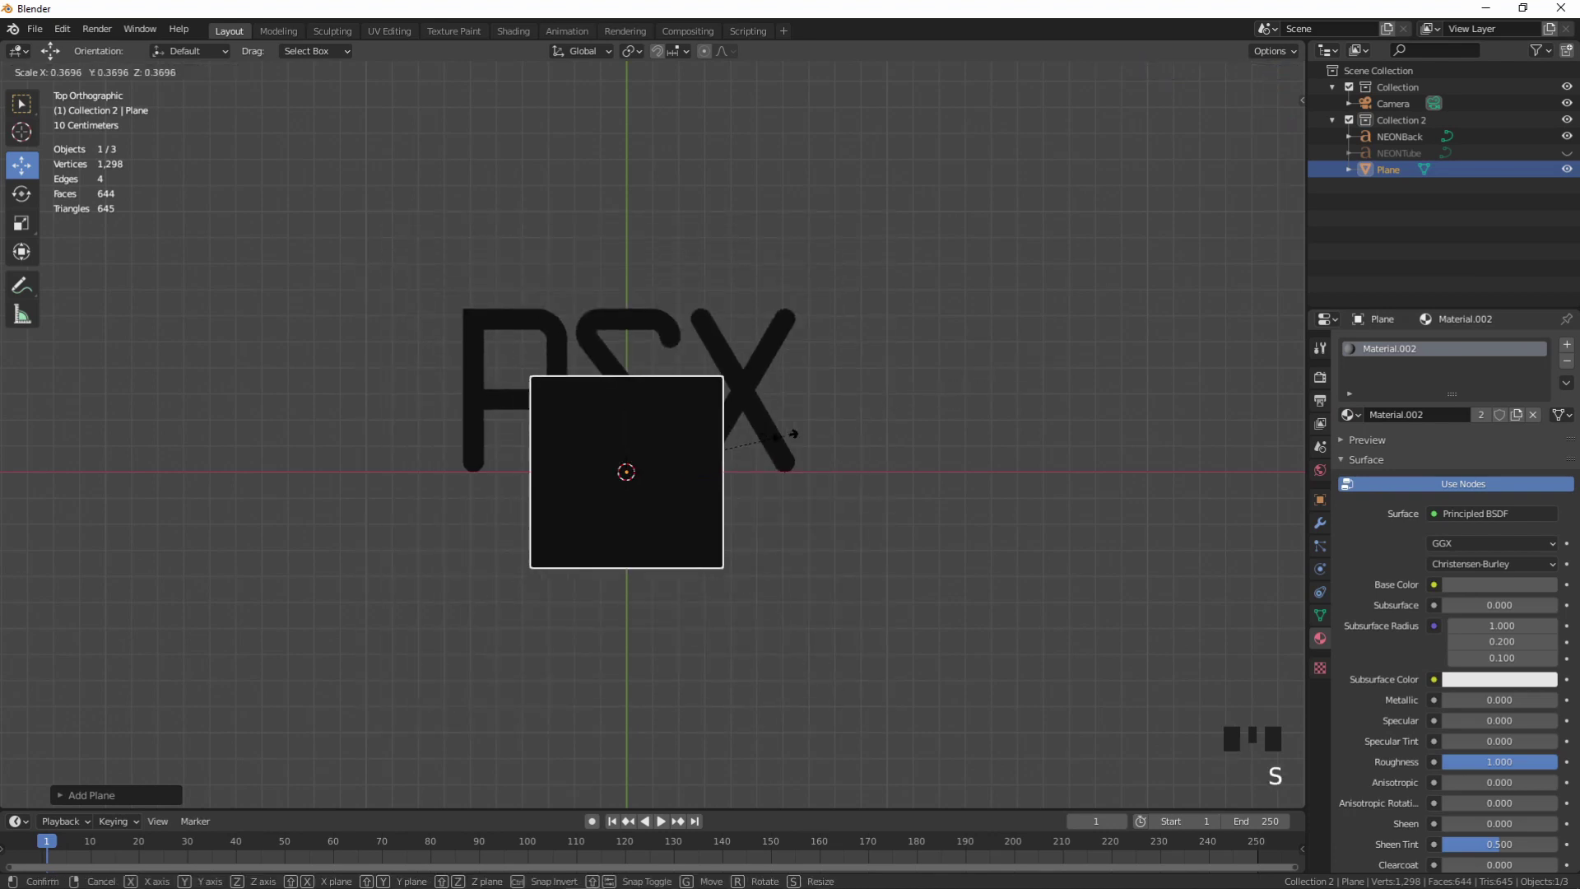
left_click(630, 410)
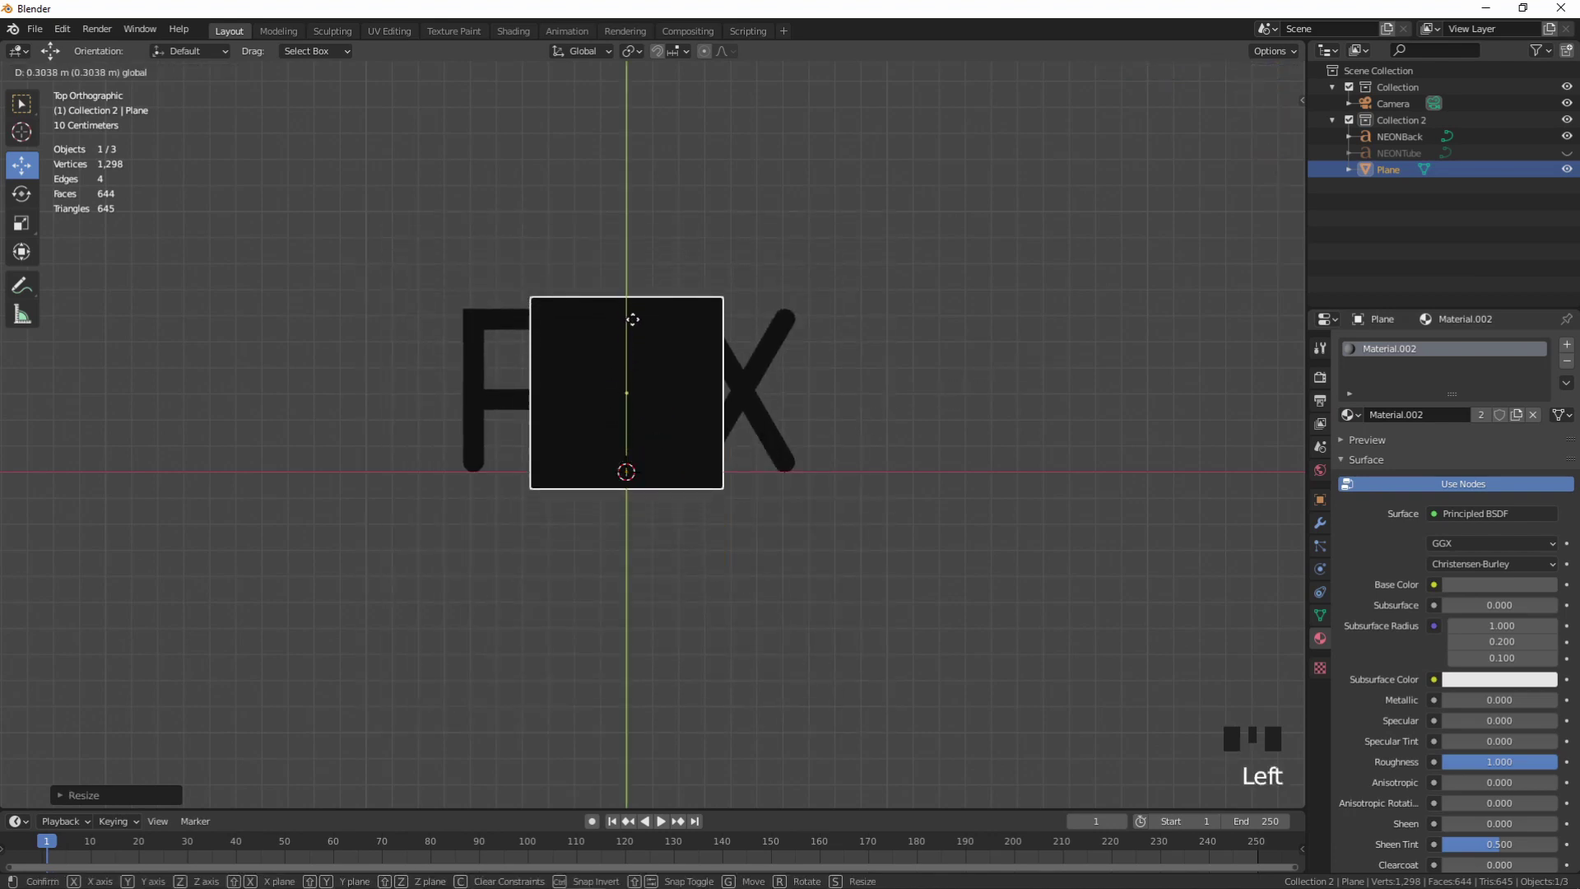
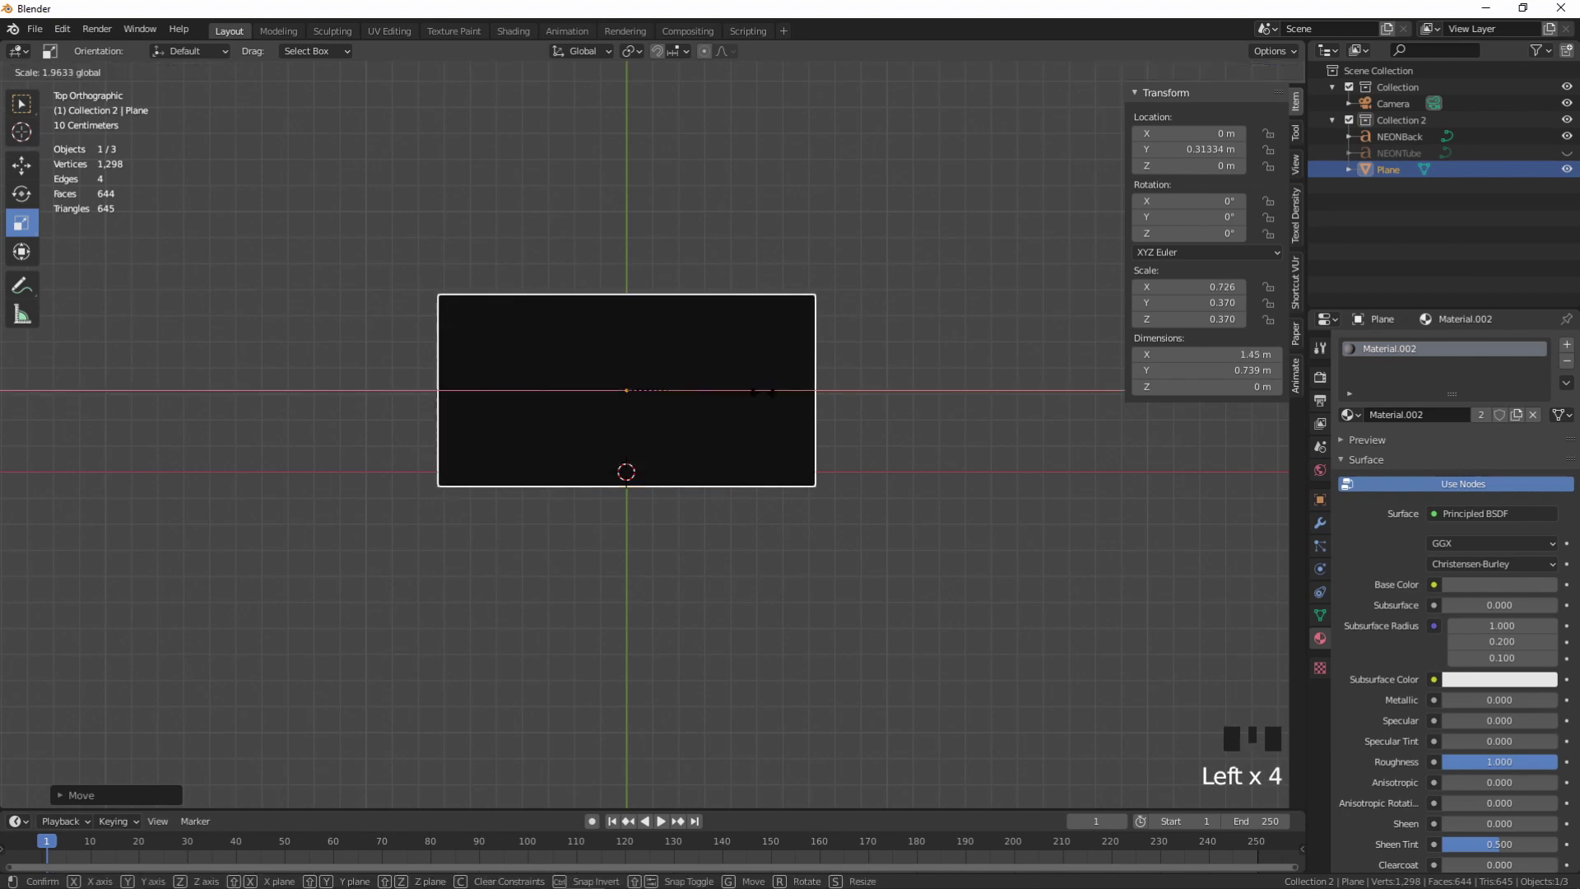
left_click_drag(1001, 417, 23, 165)
left_click(23, 165)
- Inspect the plane from low and top views, then select the plane in the main collection
left_click_drag(659, 416, 968, 449)
scroll("up", 3)
left_click(1521, 589)
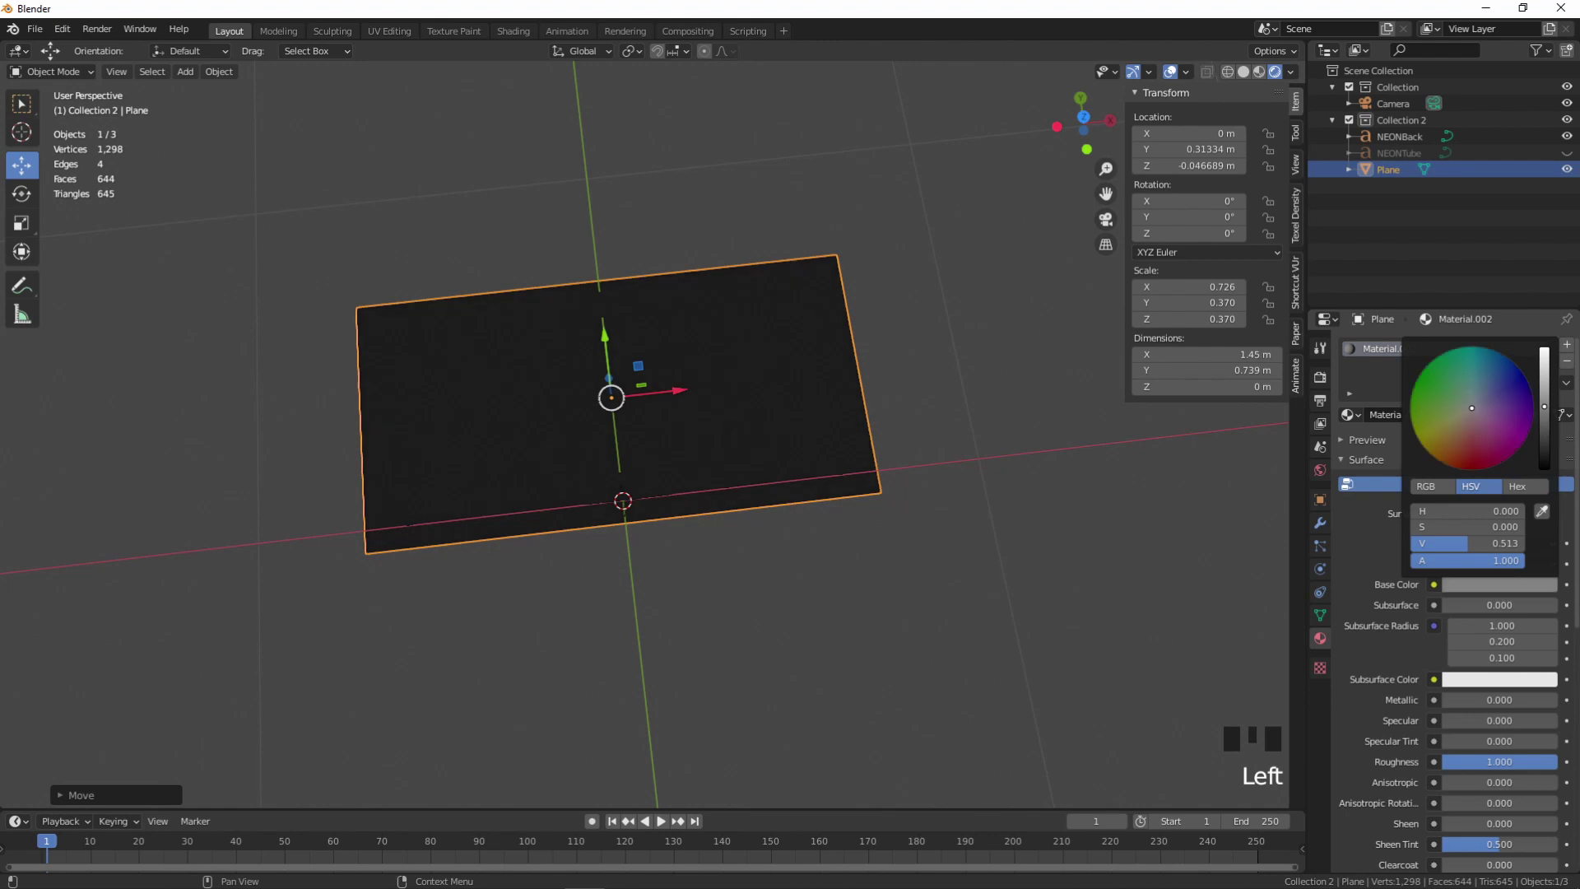
left_click_drag(727, 522, 660, 401)
left_click(659, 401)
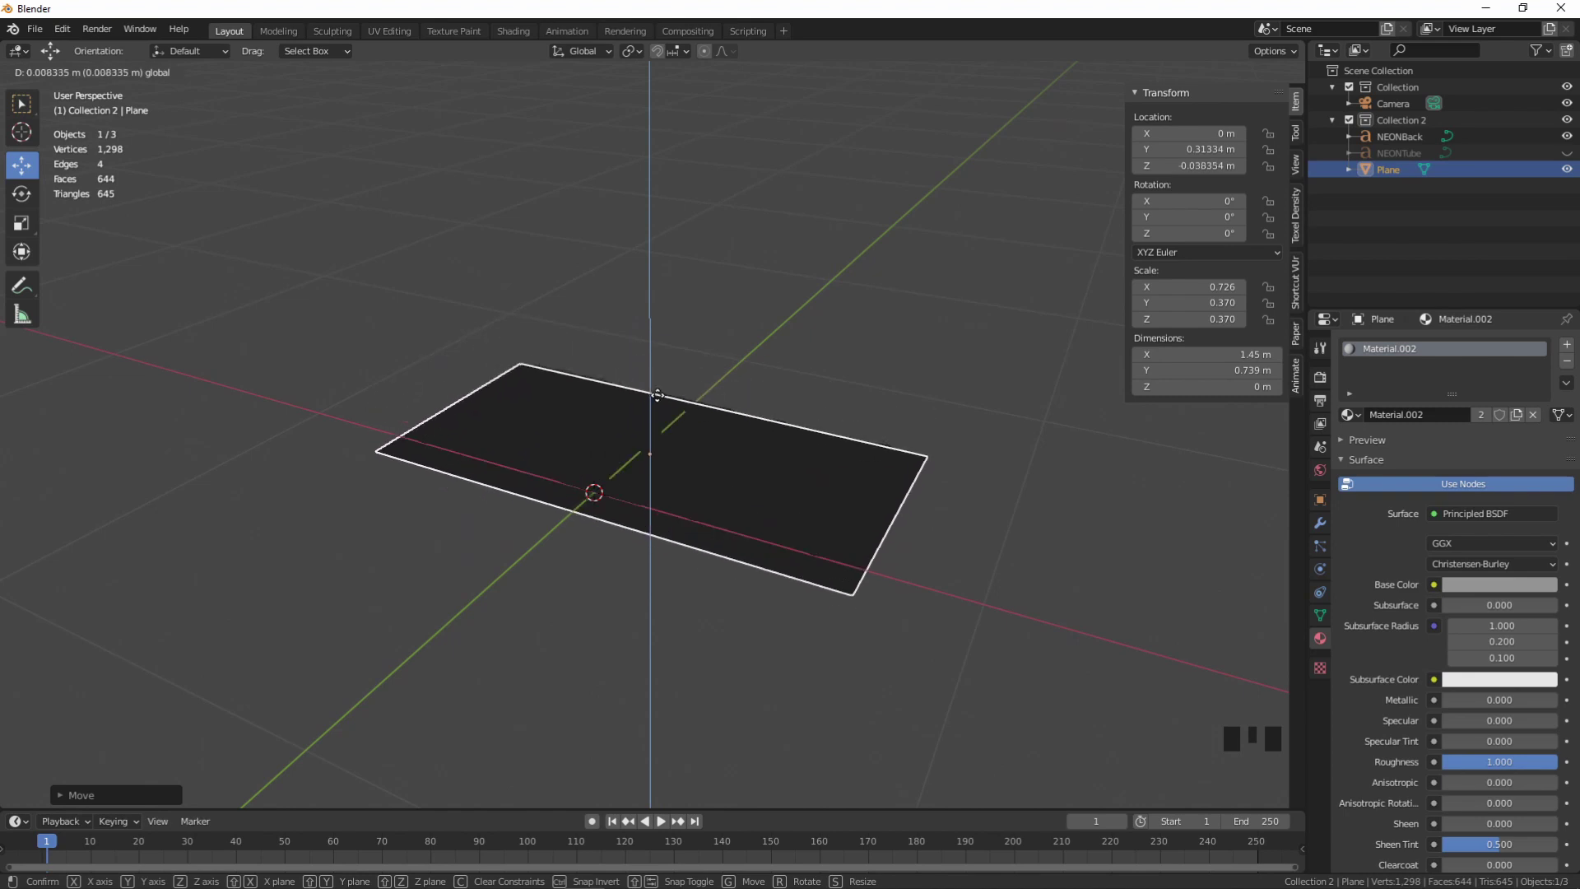
left_click_drag(796, 367, 1149, 222)
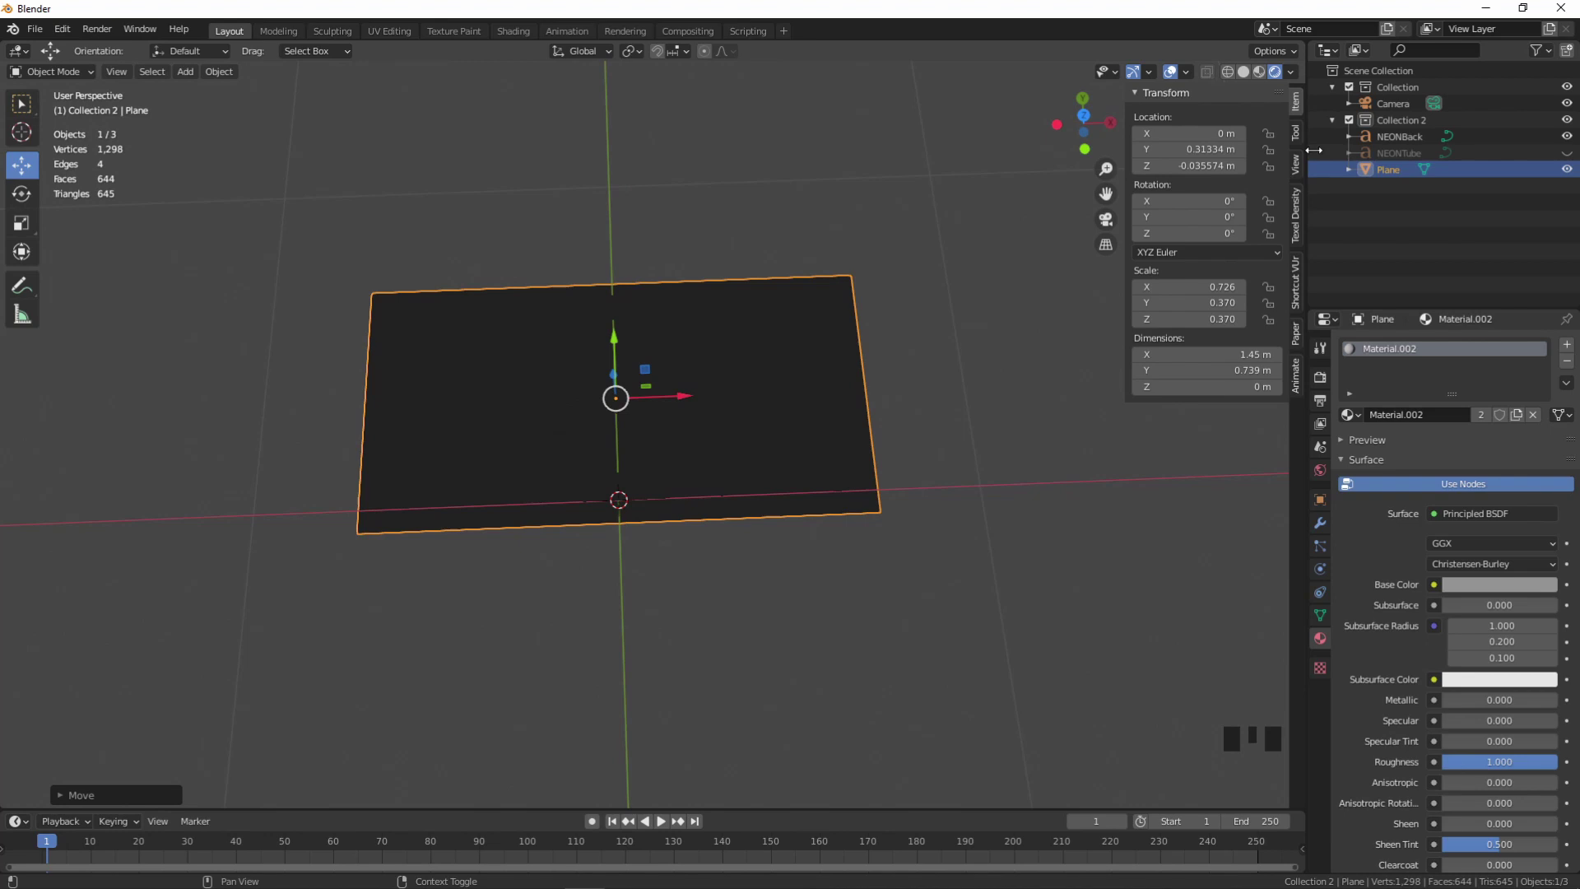
left_click(1400, 93)
left_click(997, 313)
left_click(852, 447)
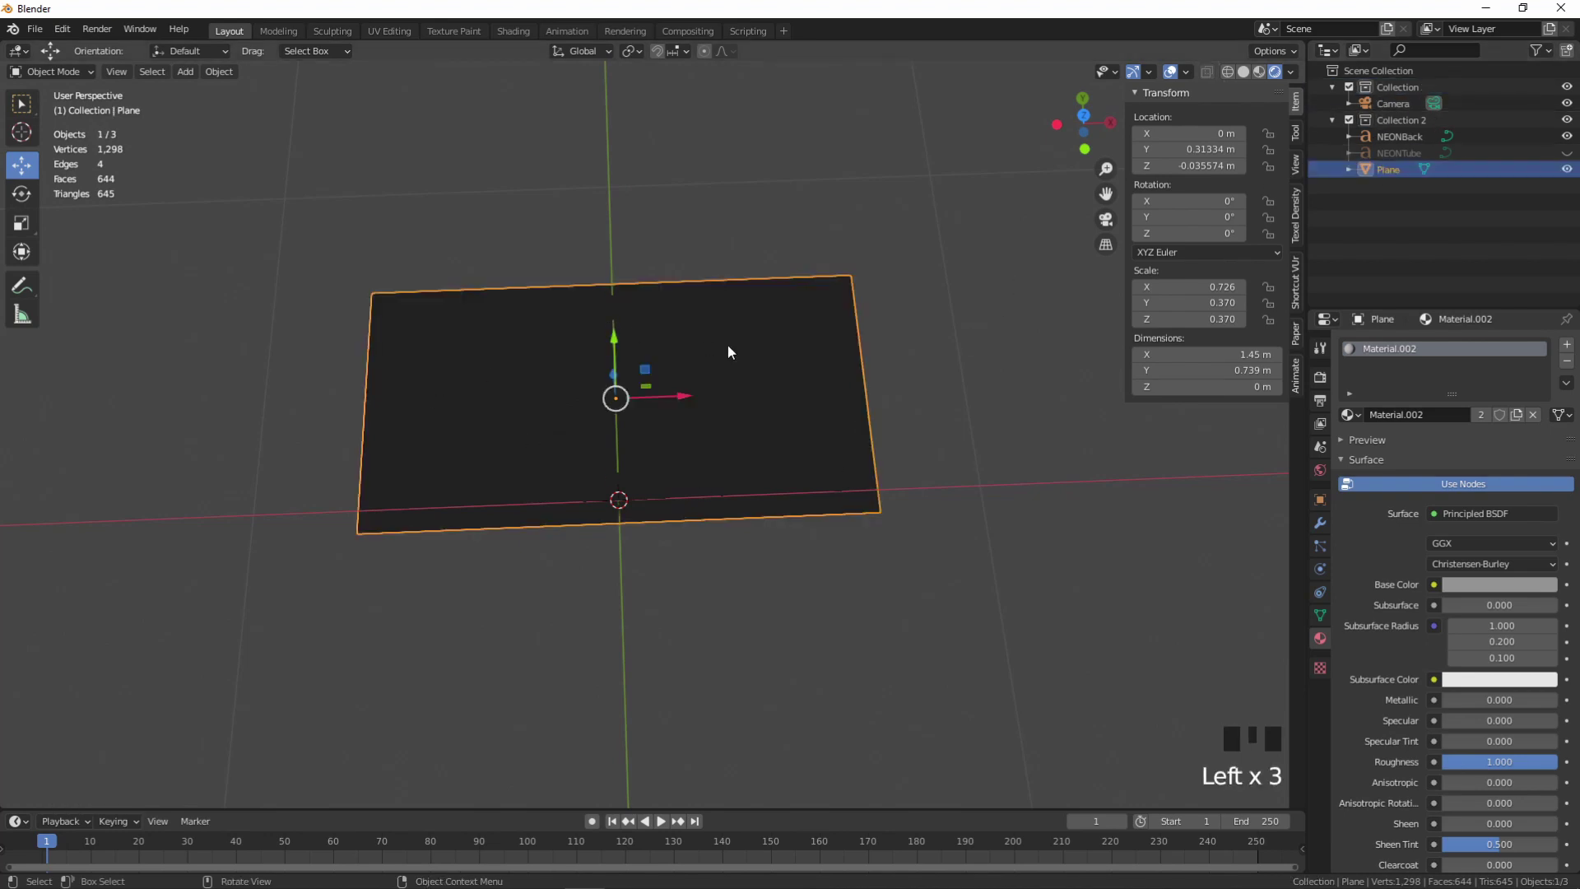
- Subdivide the plane's mesh into a 16-face grid and bring up its modifier settings
key("Tab")
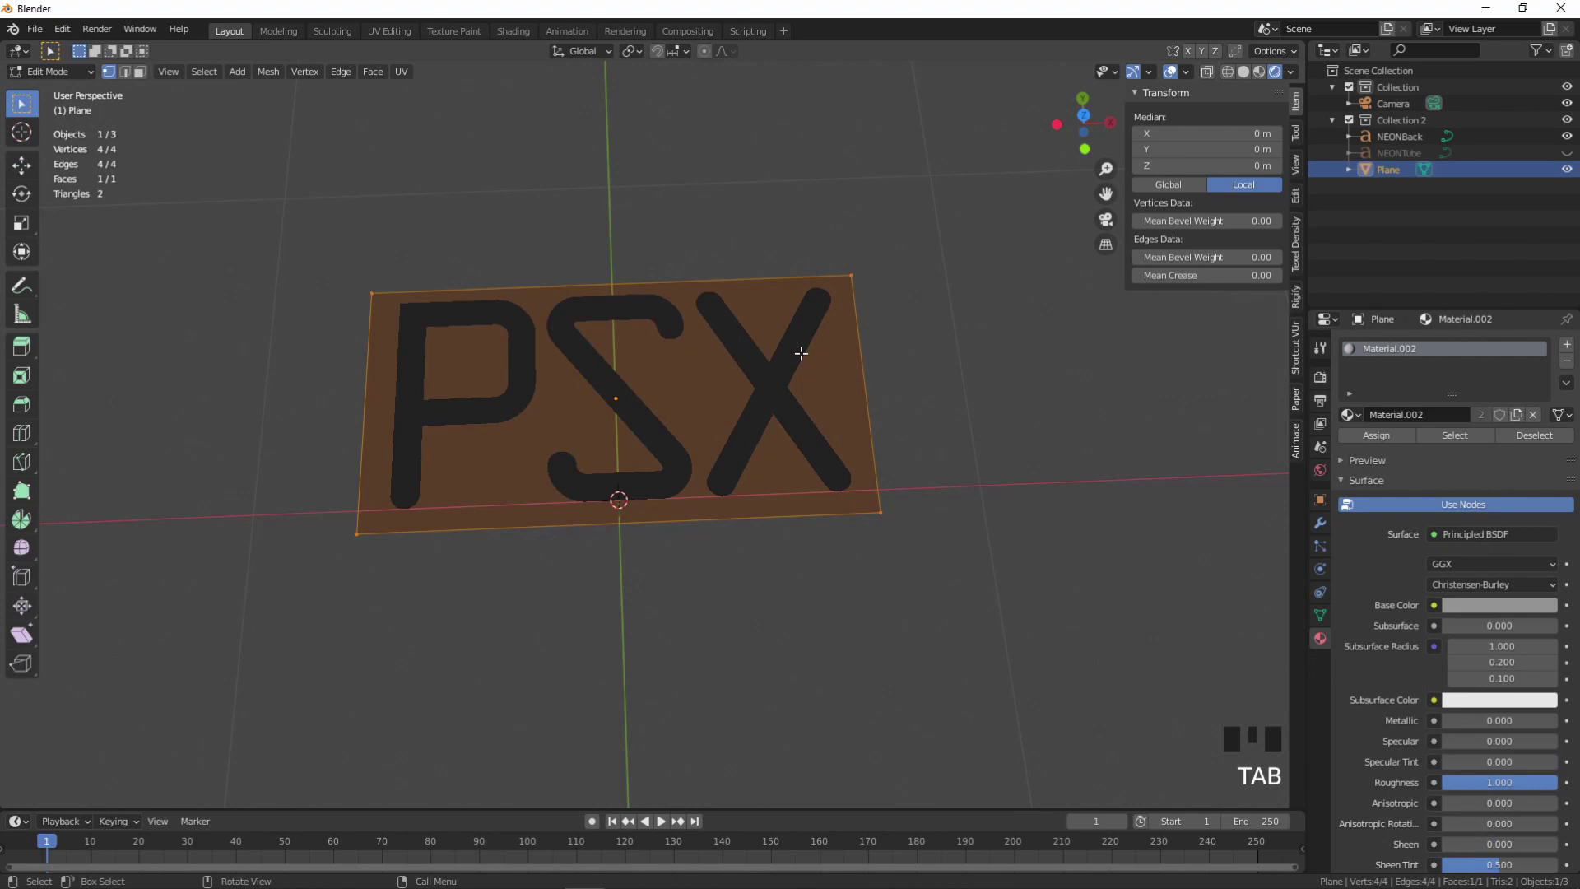
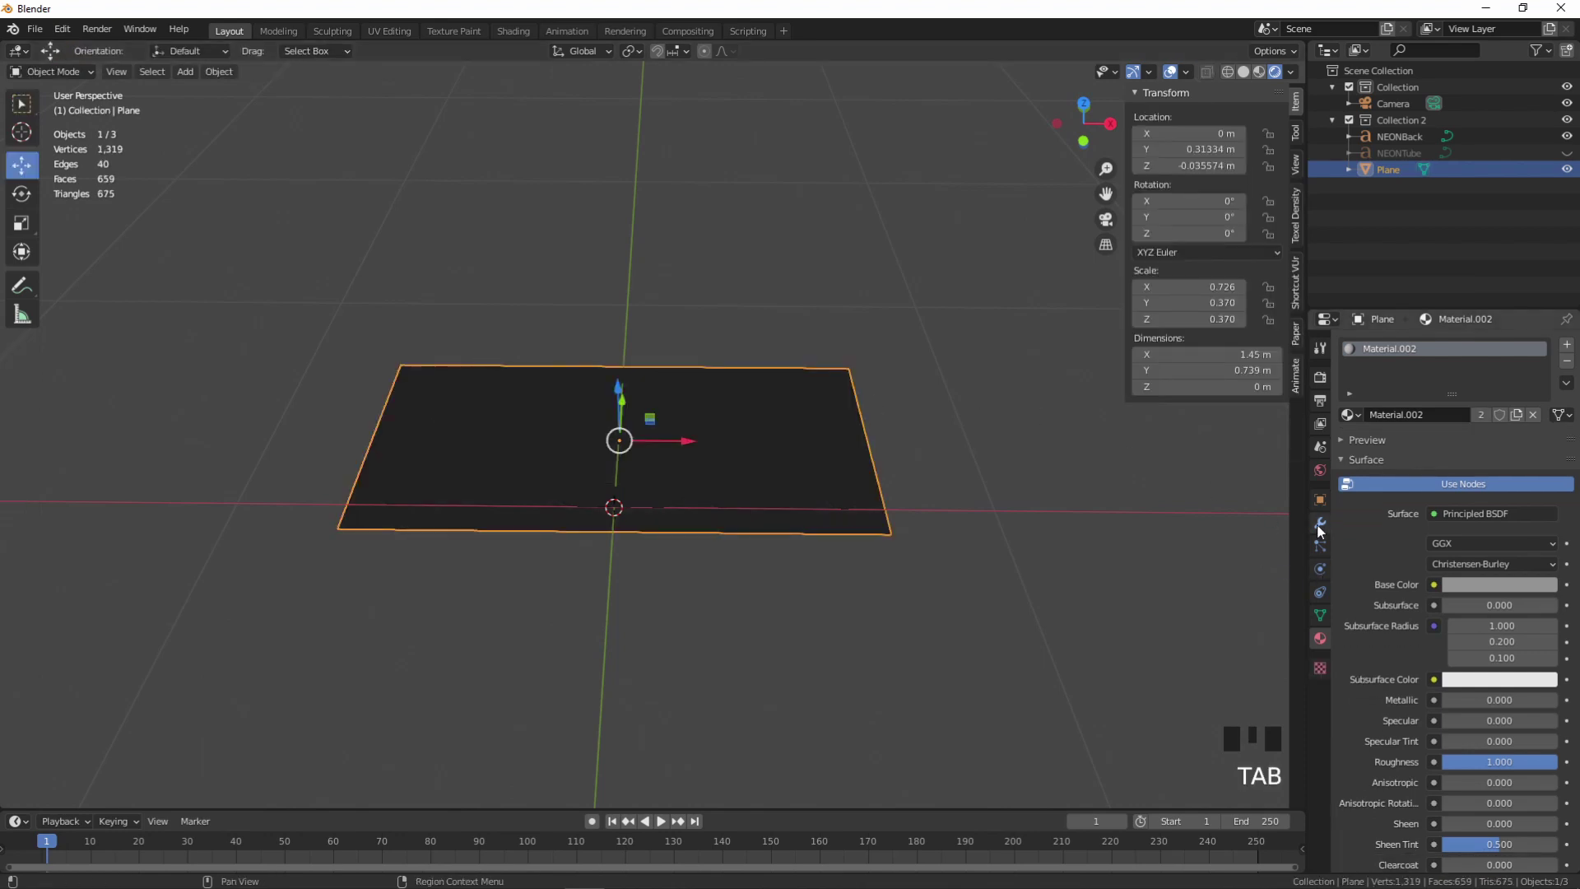
left_click(1323, 532)
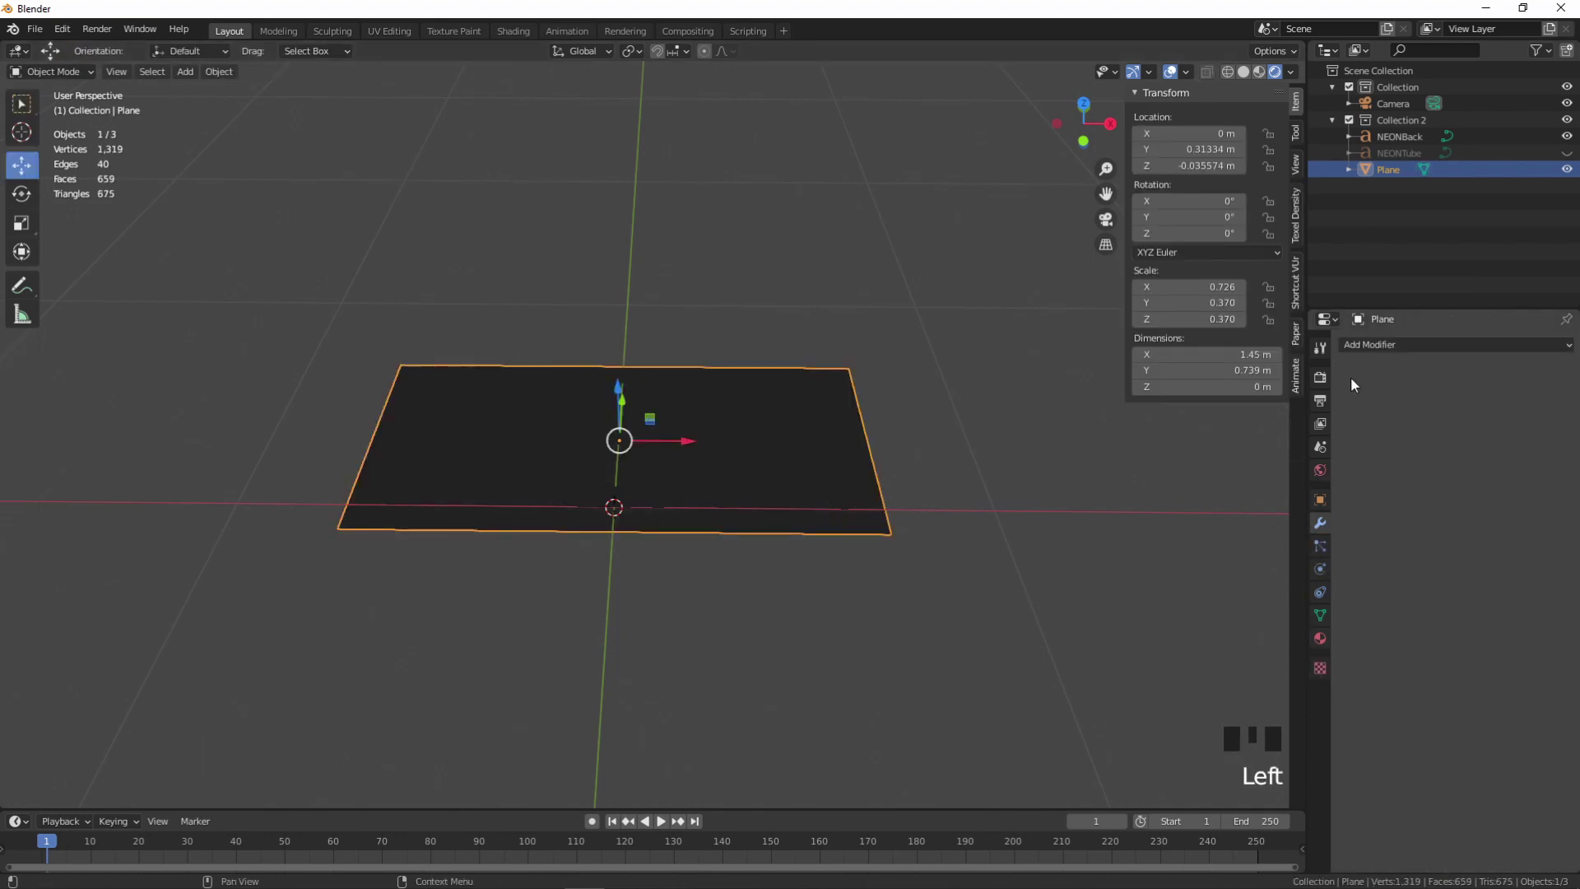
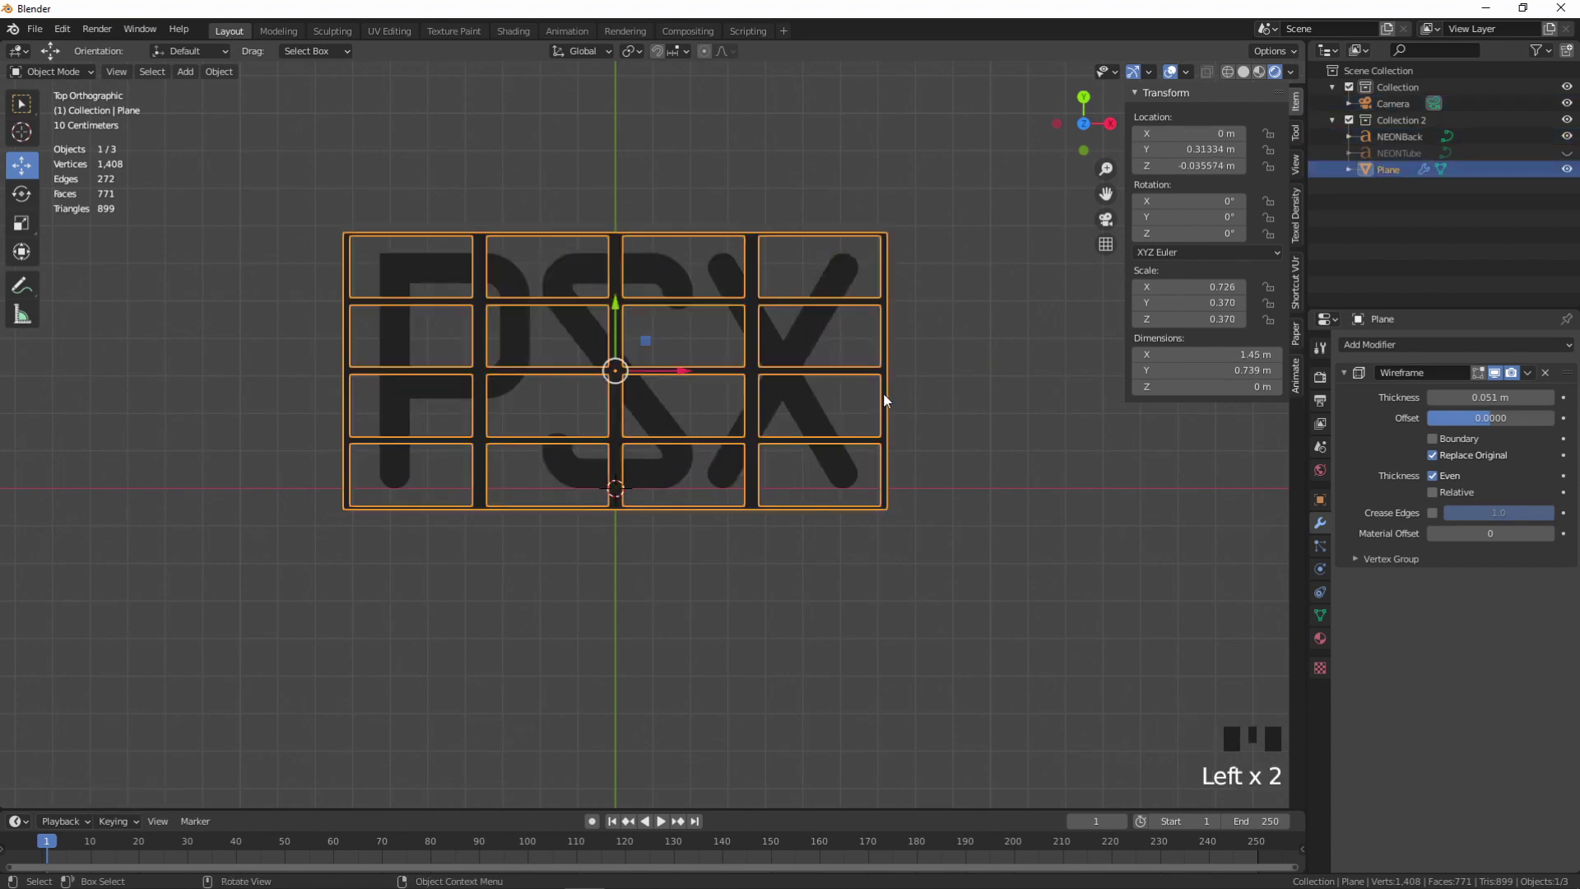
- Scale the wireframe grid to about 0.77 to fit inside the lettering and recenter the view on the sign
key("s")
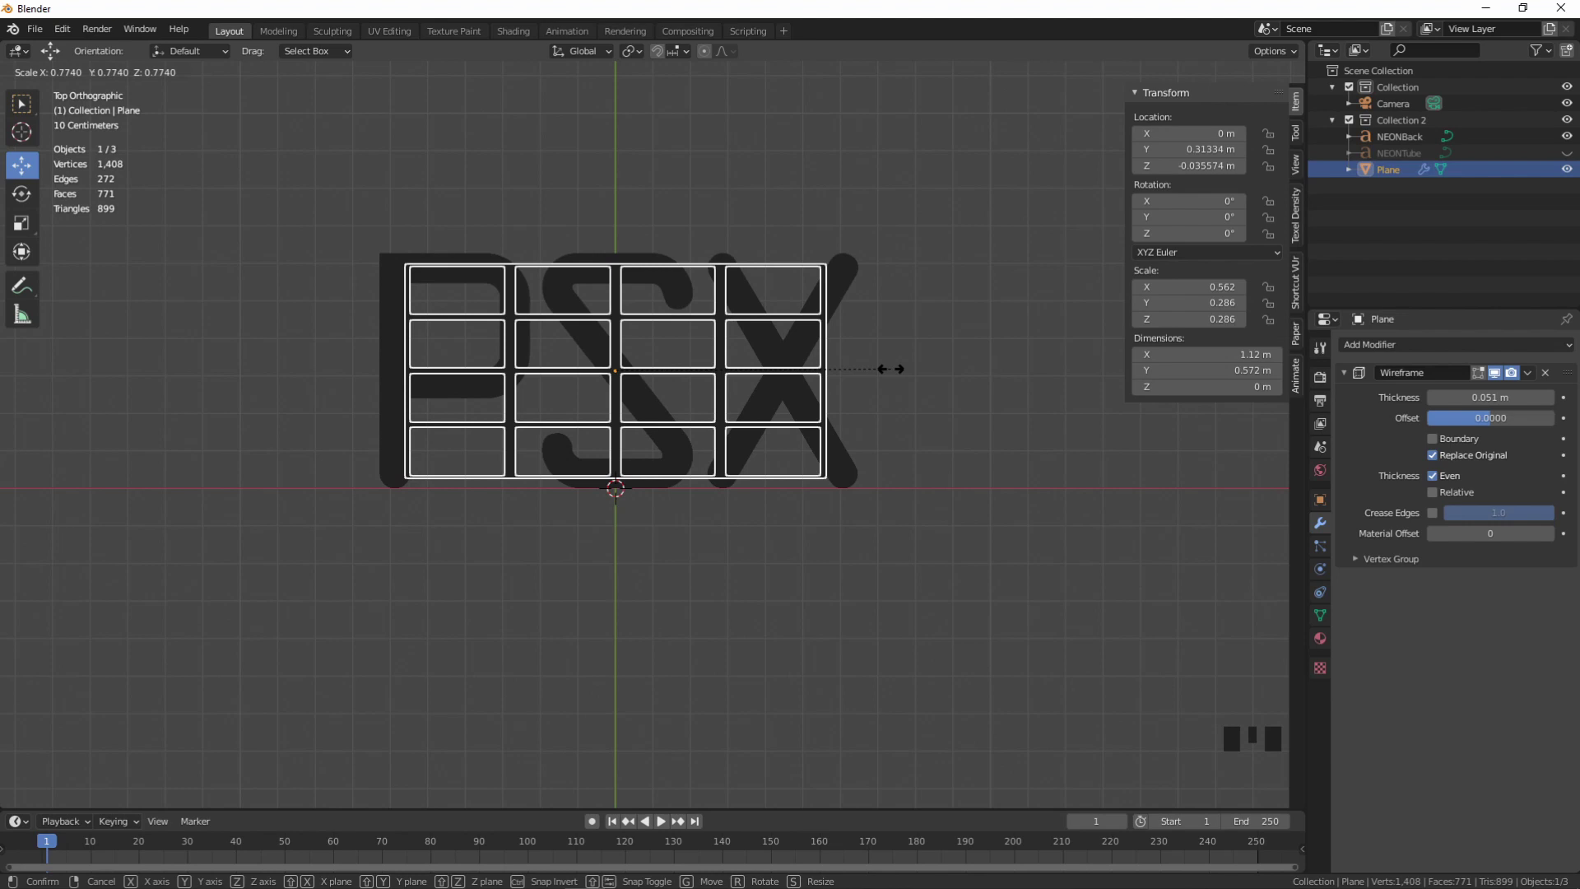
left_click(986, 384)
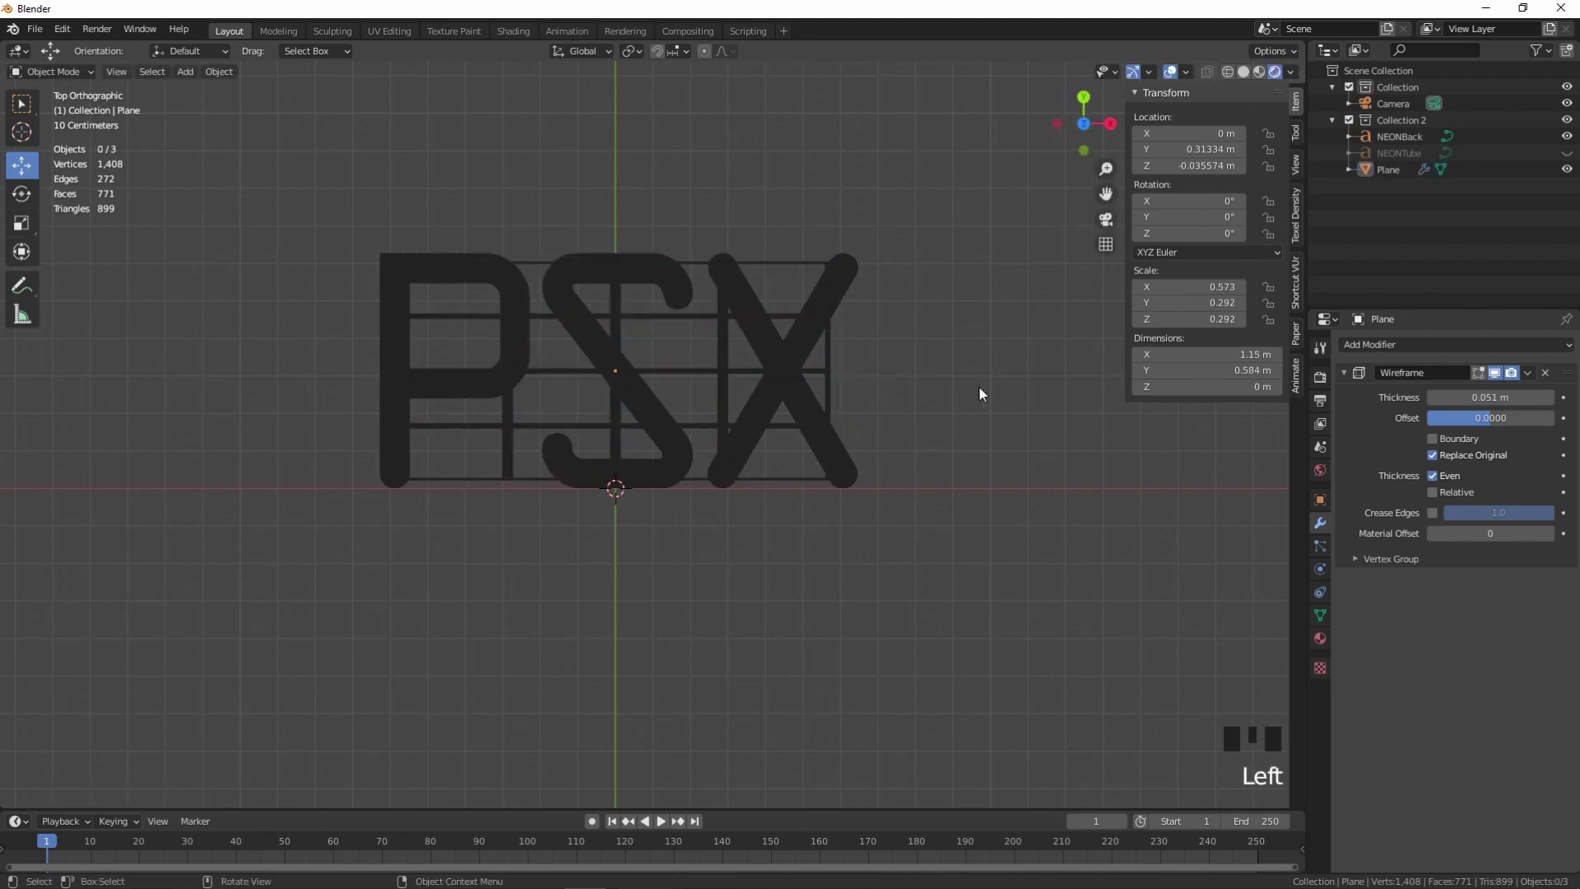
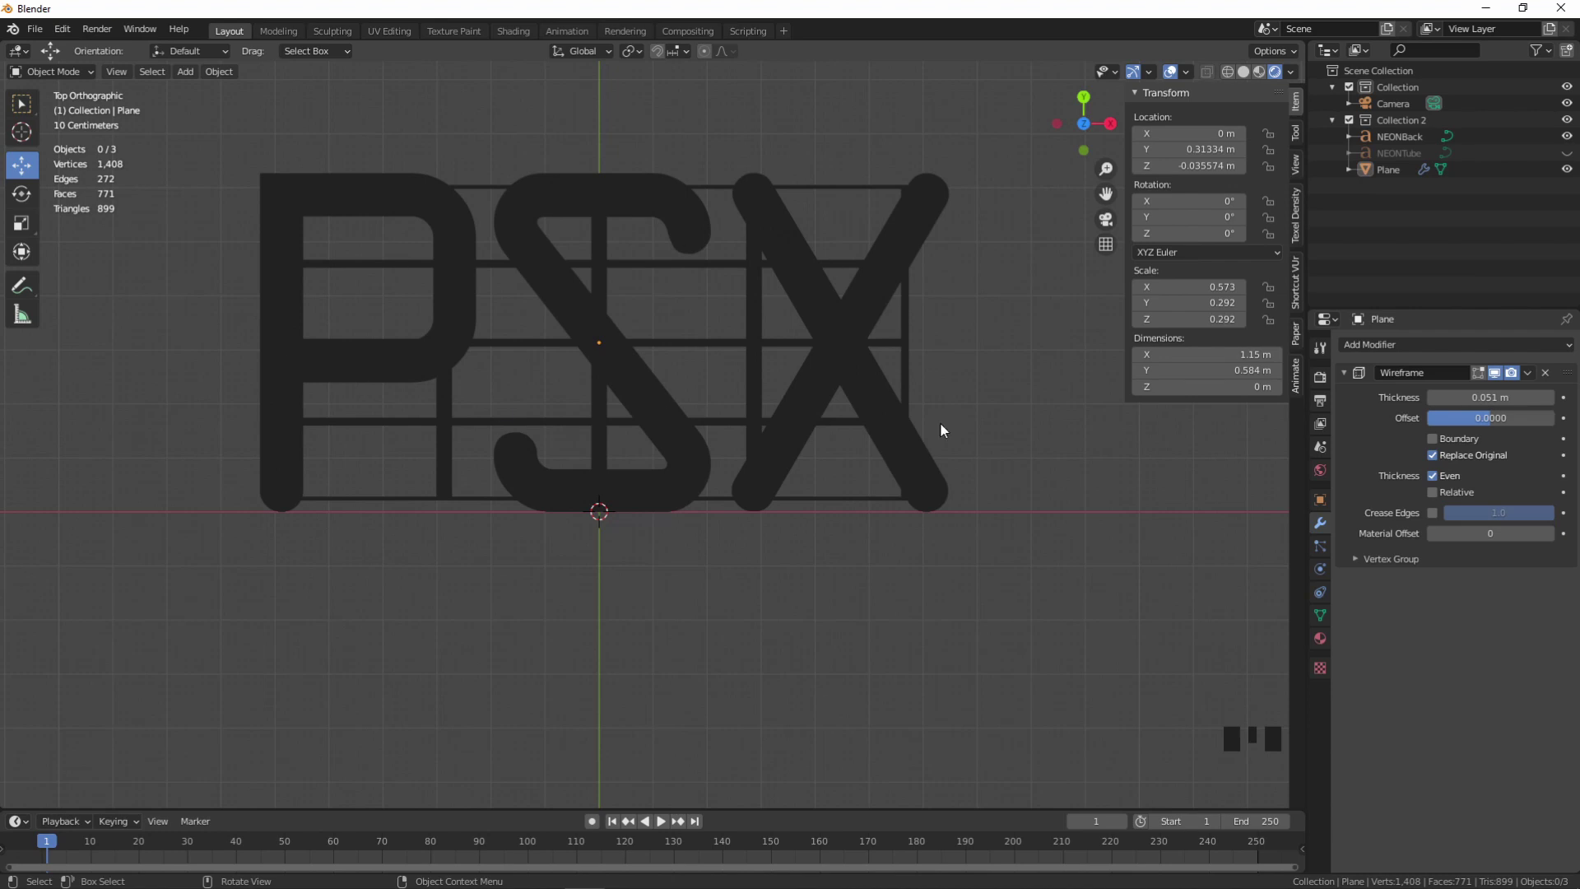
scroll("down", 3)
left_click_drag(920, 397, 933, 419)
scroll("up", 3)
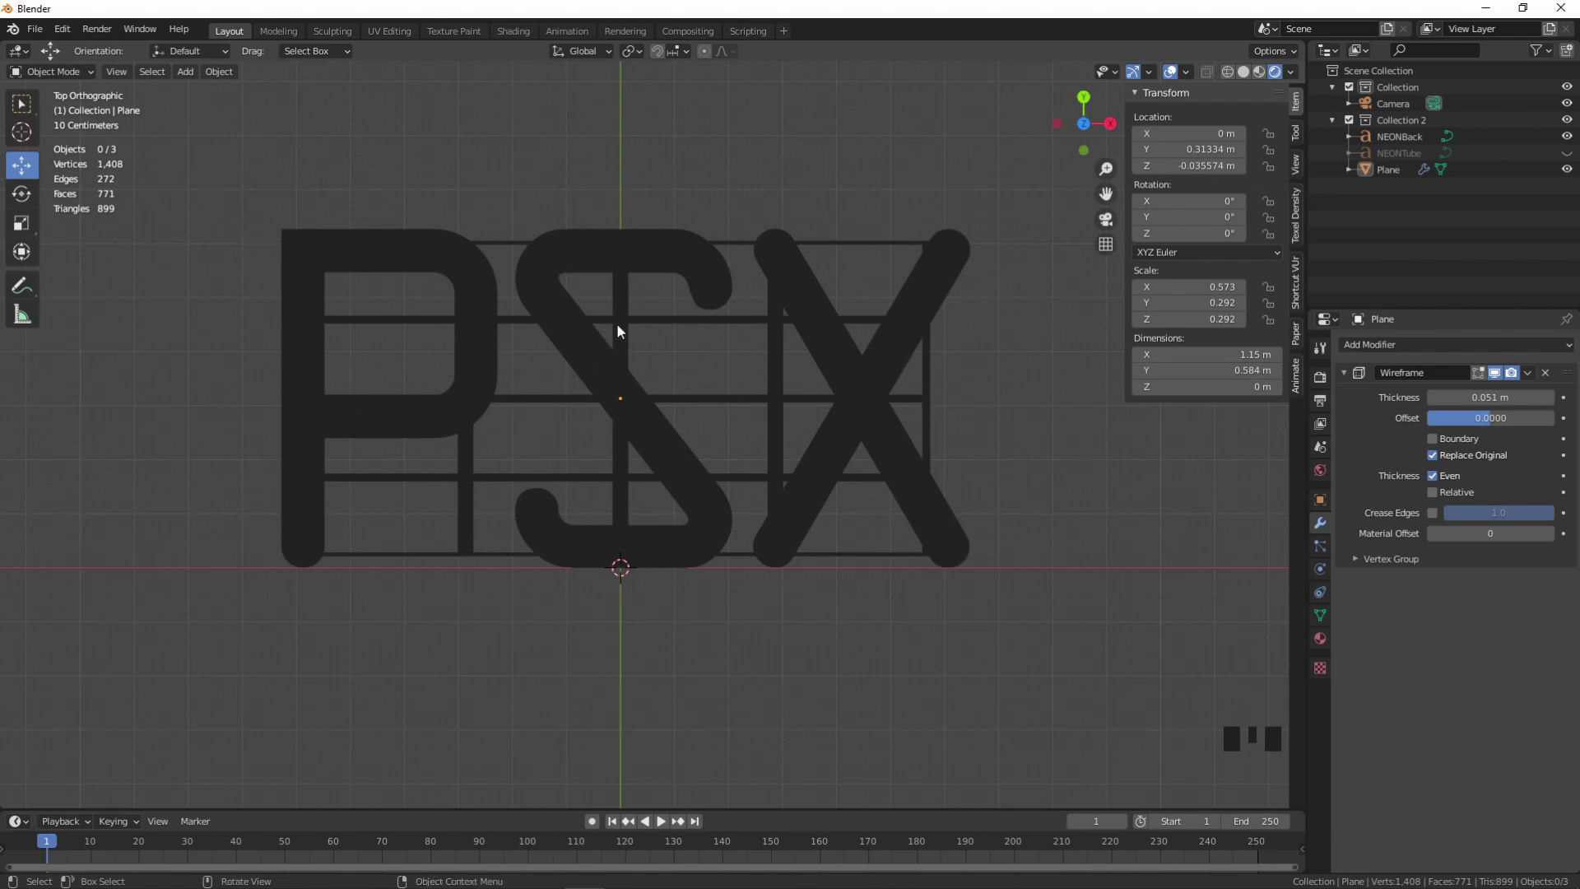
scroll("down", 3)
left_click_drag(885, 391, 816, 386)
left_click(807, 379)
left_click(958, 381)
- Add a BezierCurve and enter edit mode on its control points
key("shift+a")
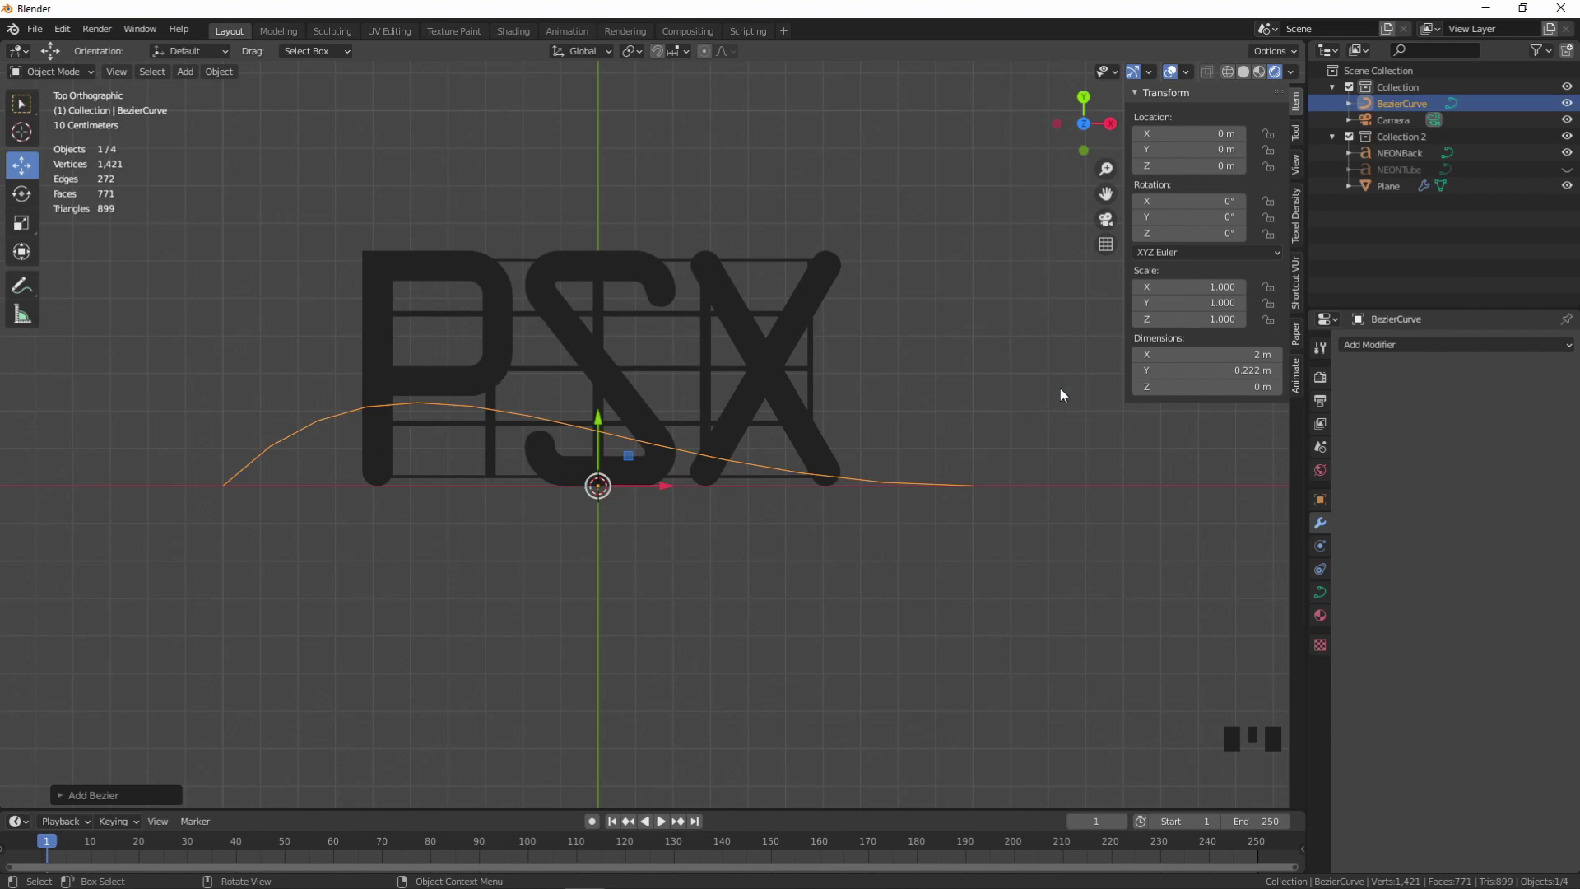
key("a")
left_click(913, 491)
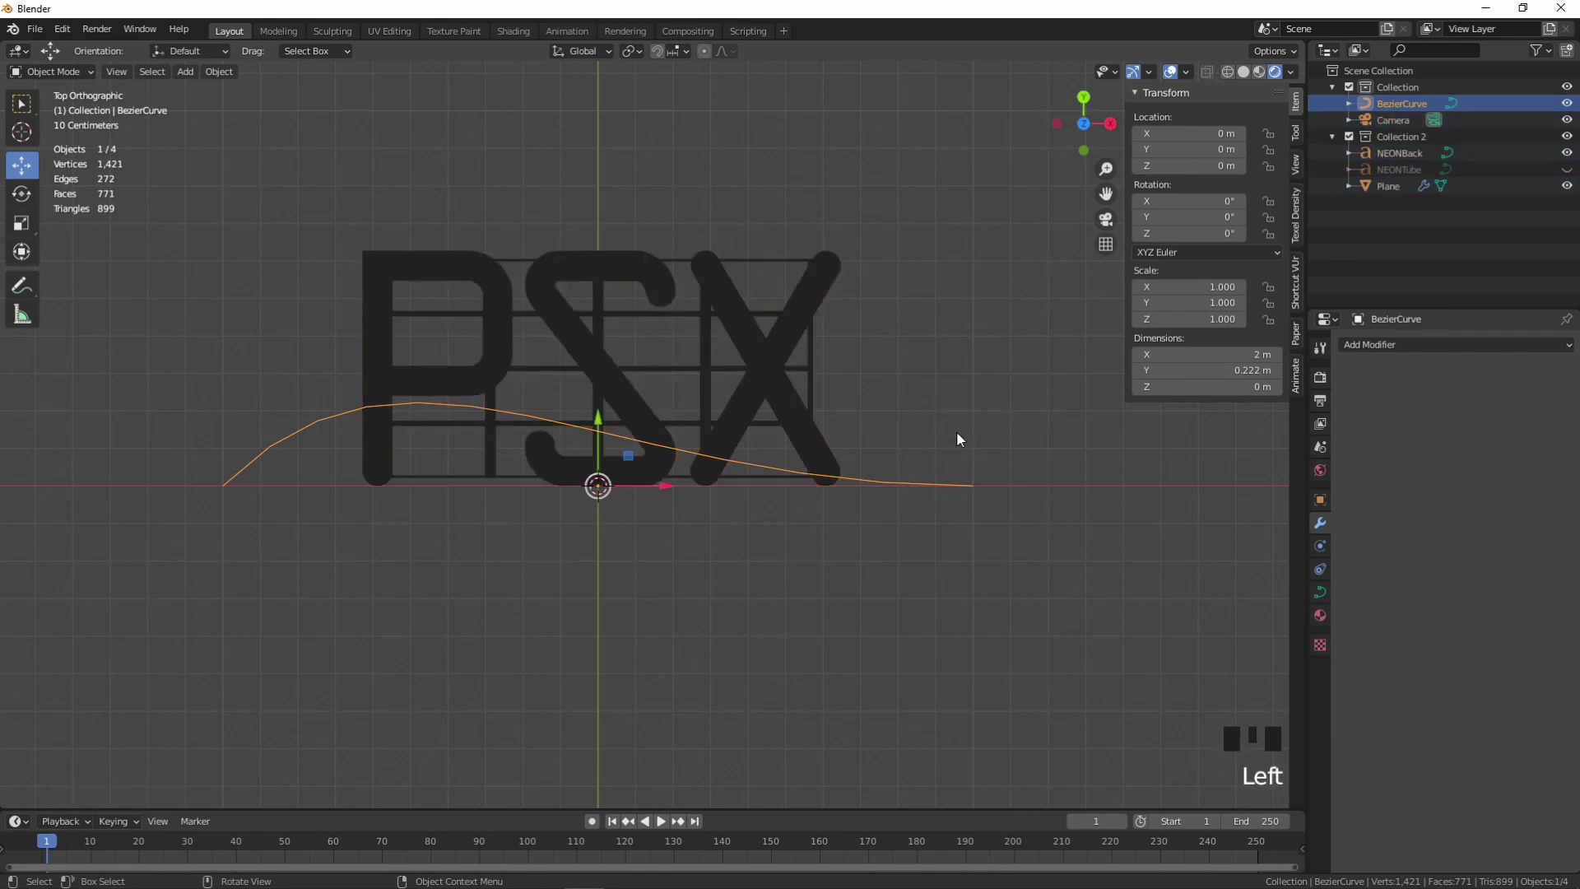
key("Tab")
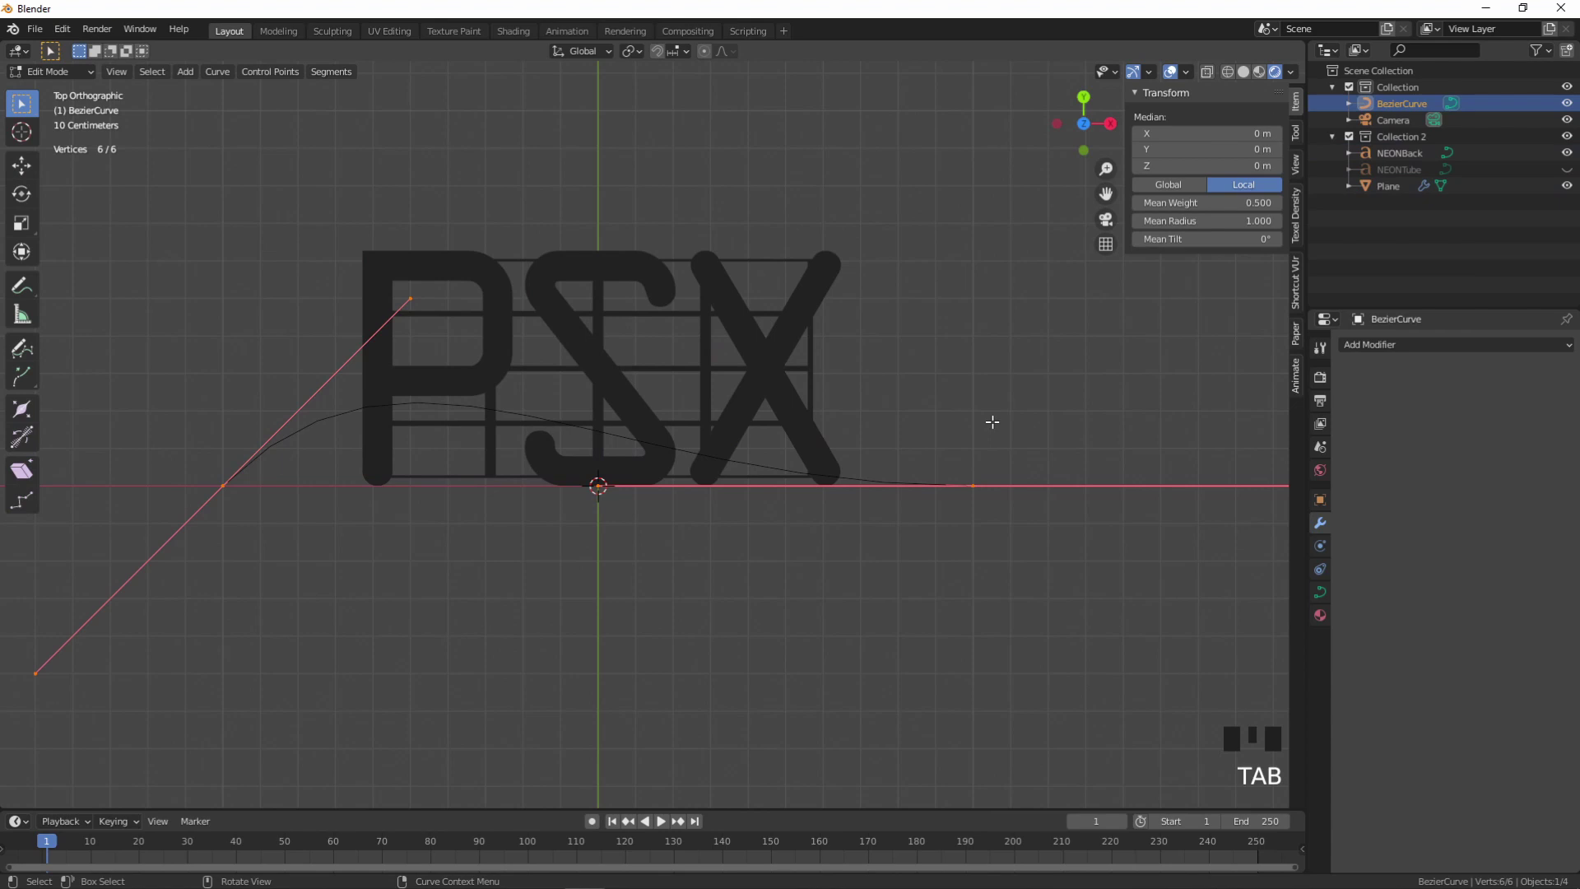
key("a")
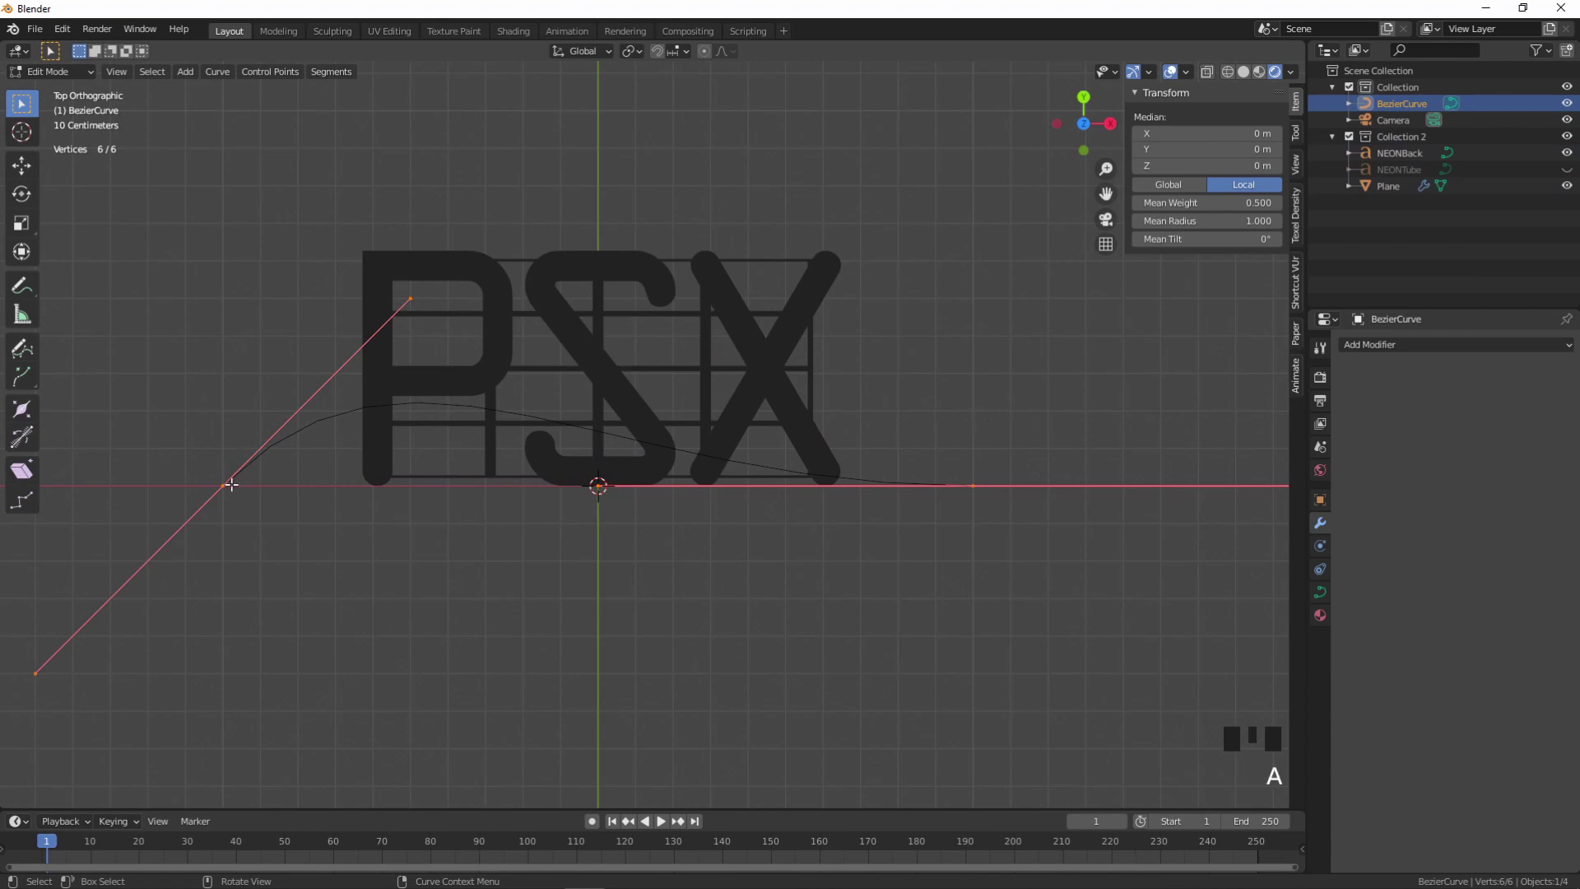
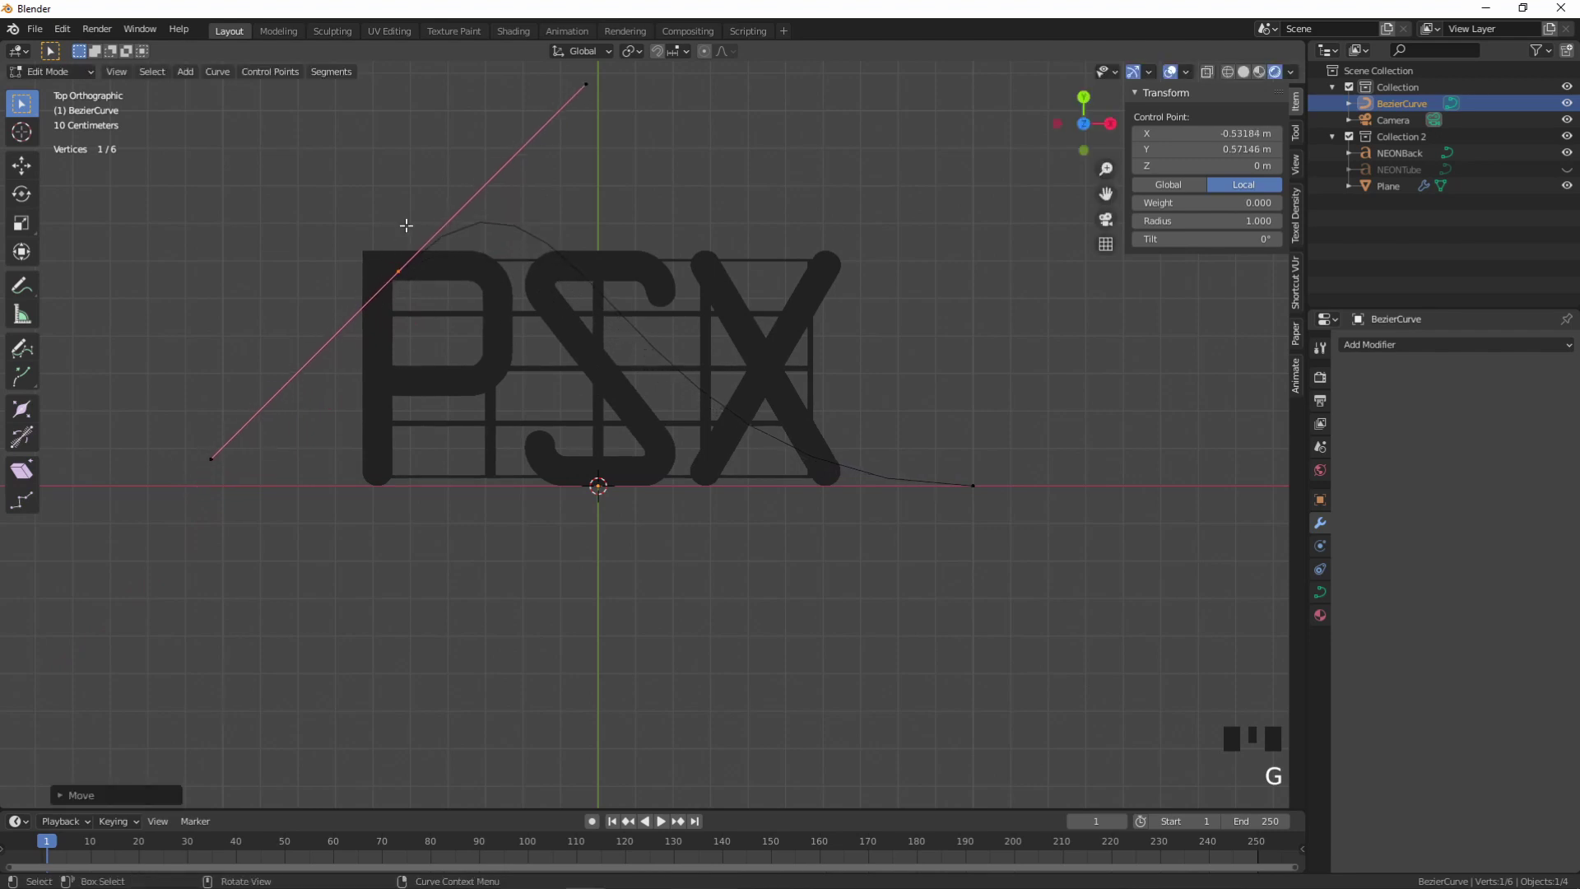
- Rotate and shorten the end and middle handles and slide the point along the lettering
key("r")
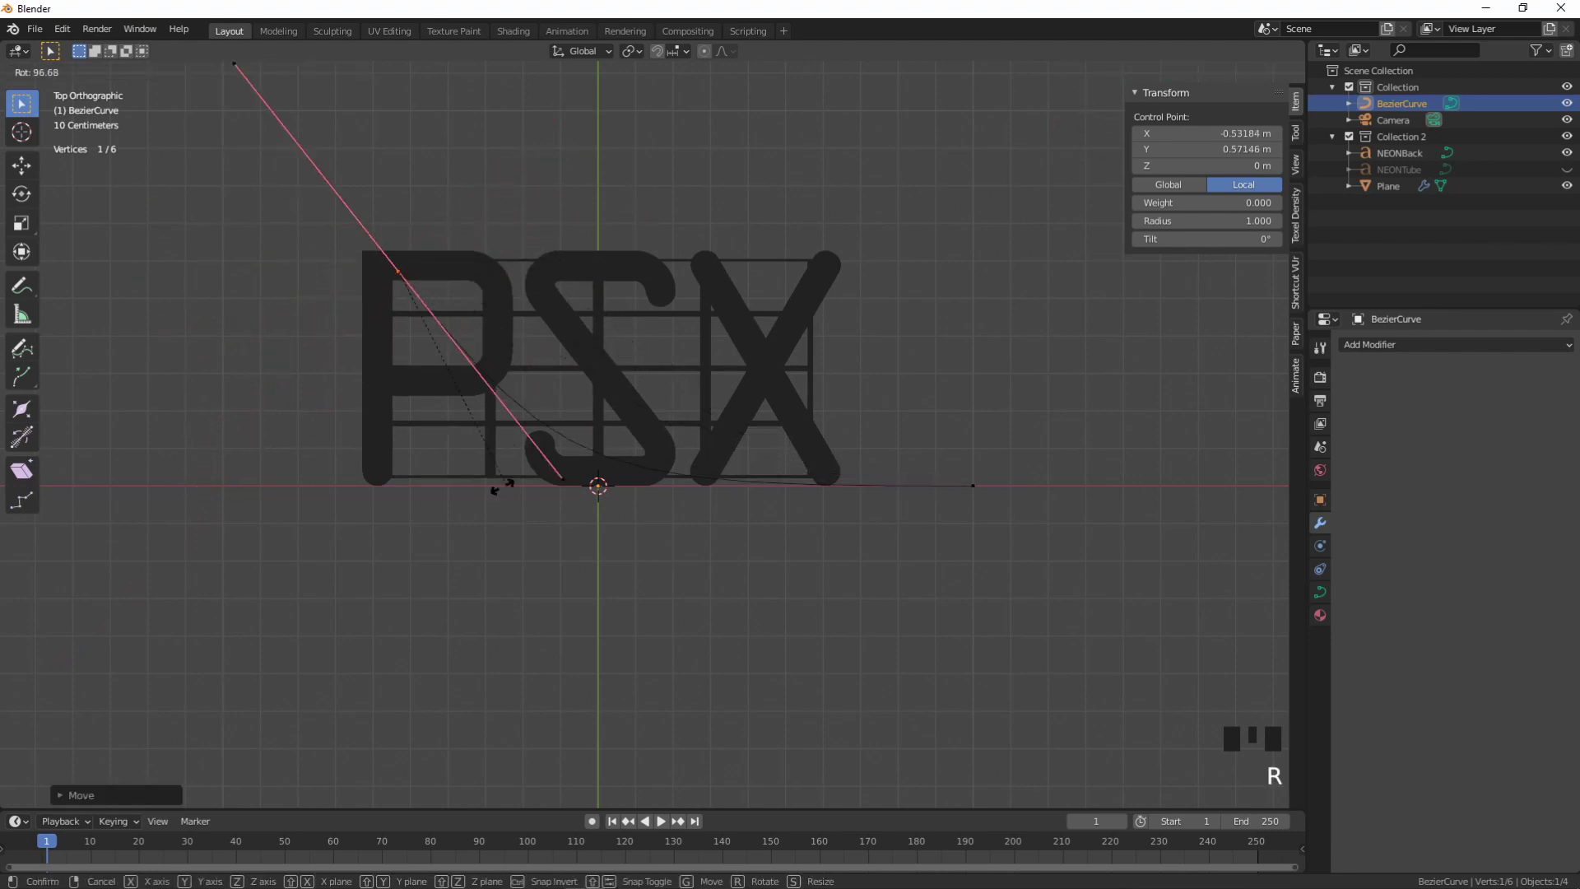
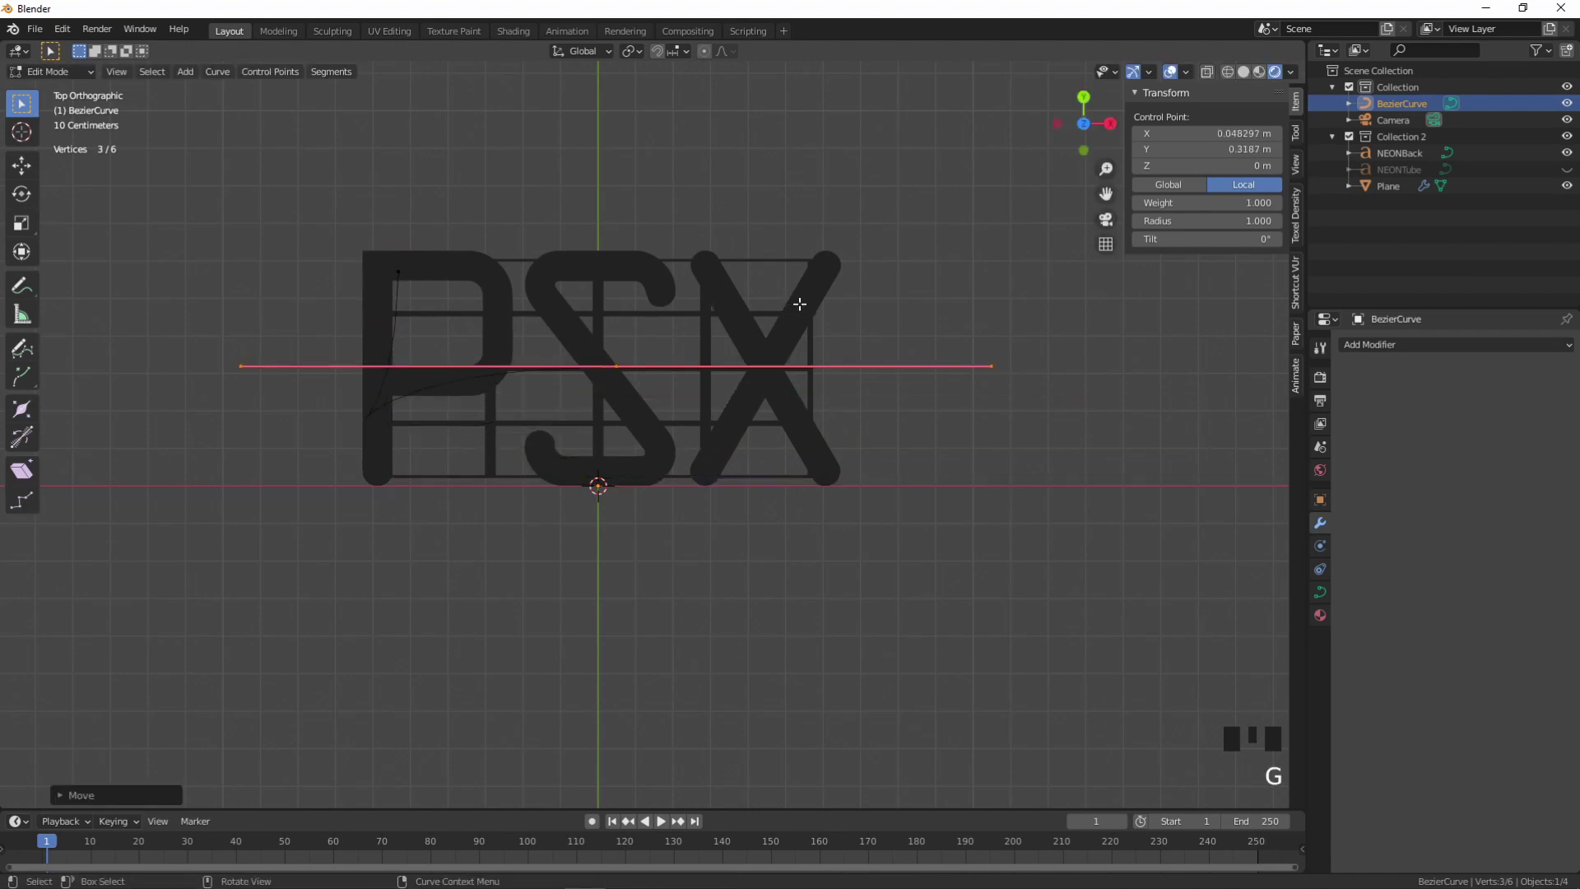
key("r")
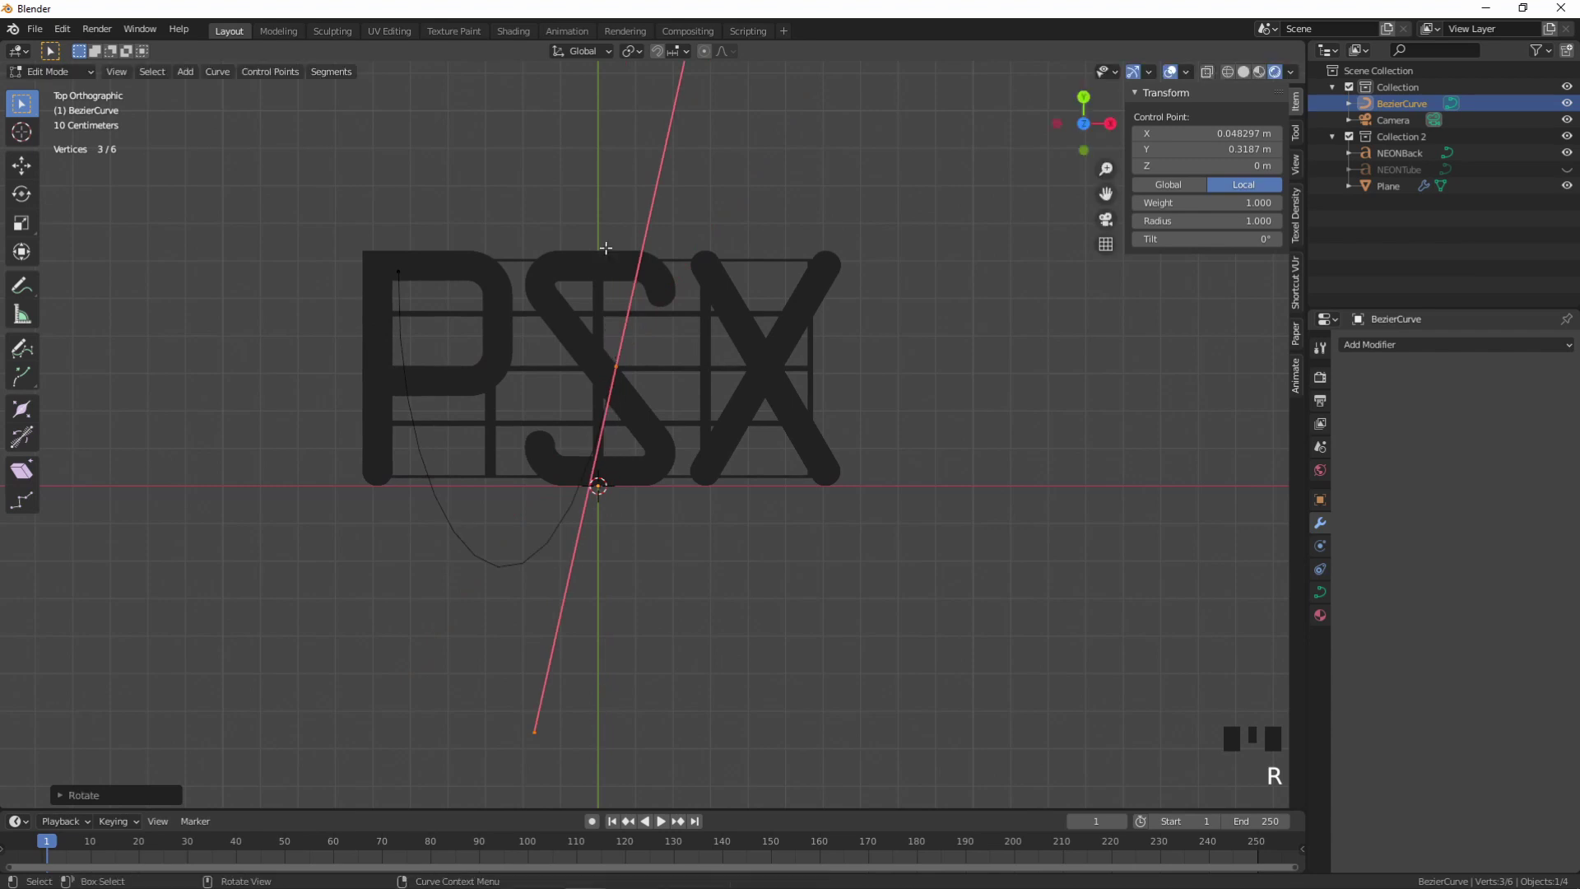
key("s")
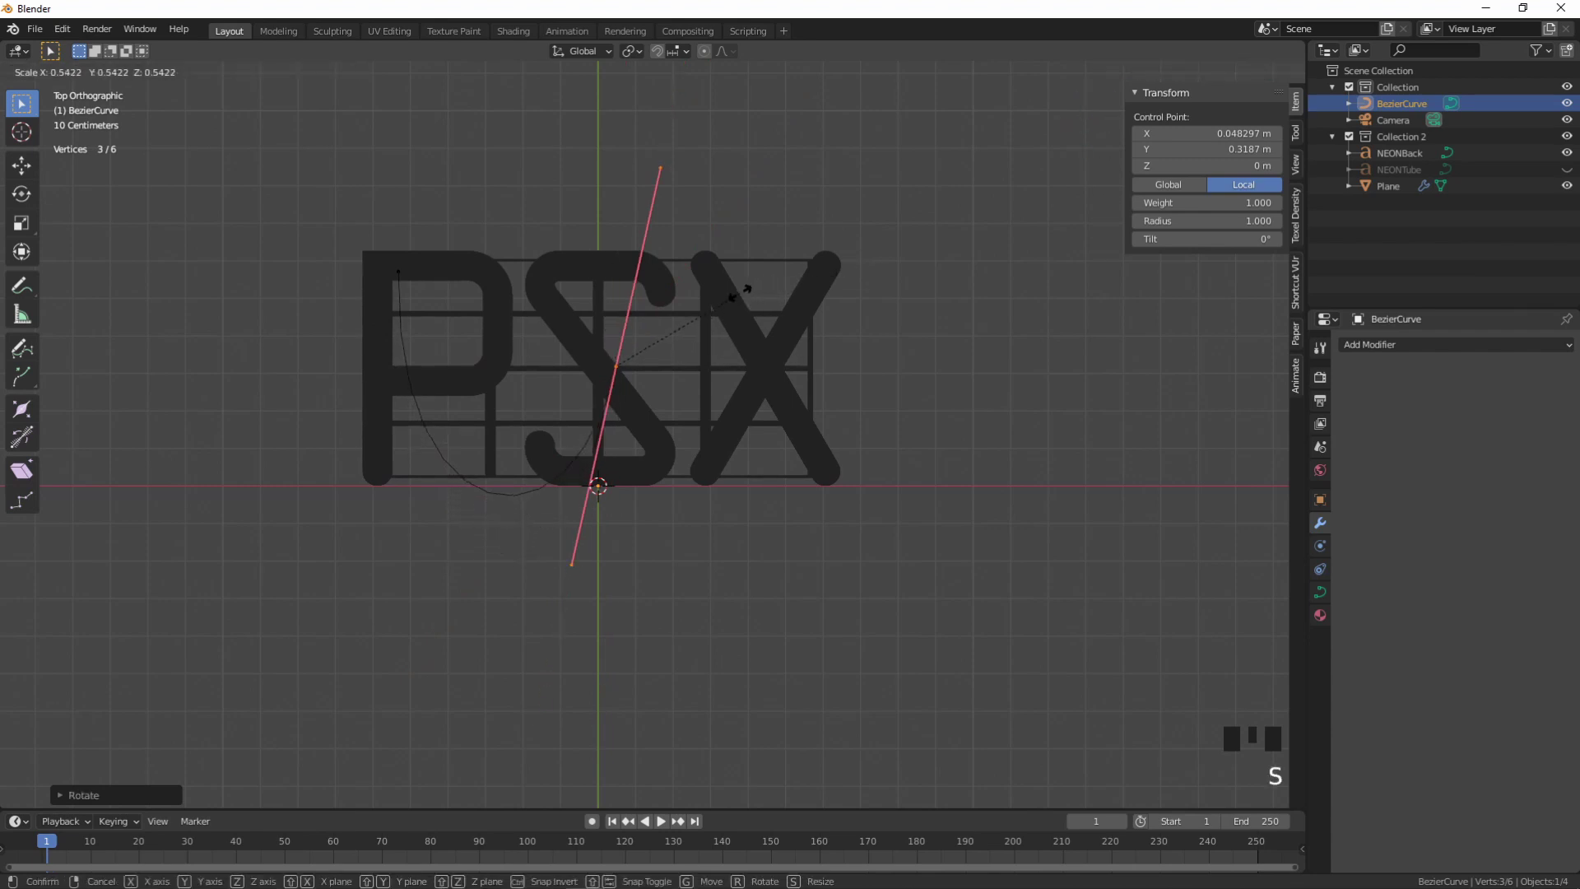
key("g")
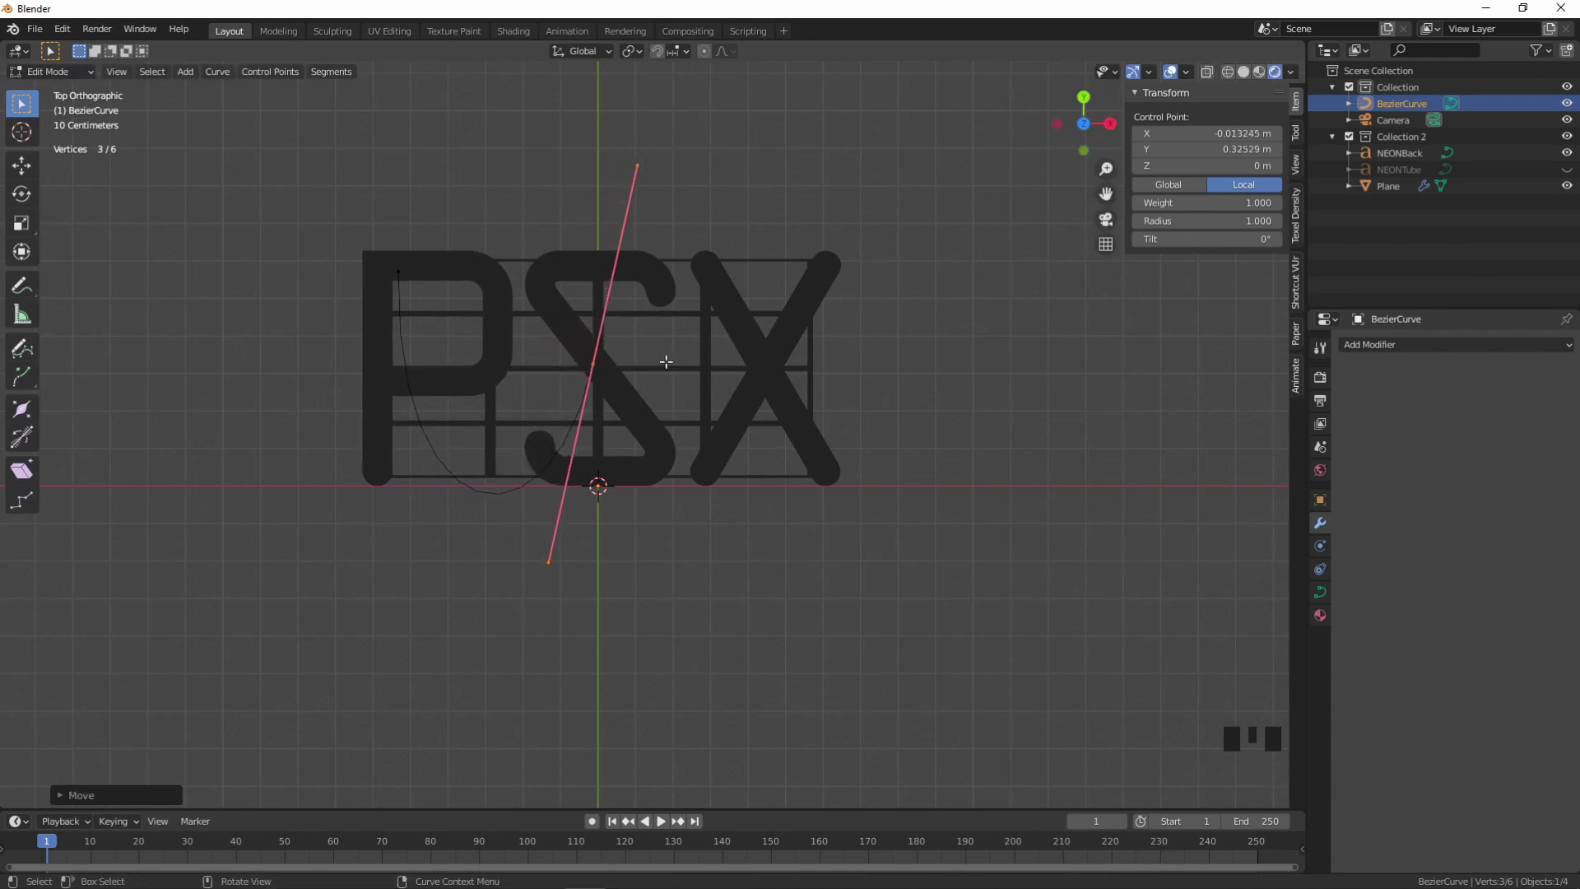
- Extend the curve with a third point and rotate, scale and move its handle
key("e")
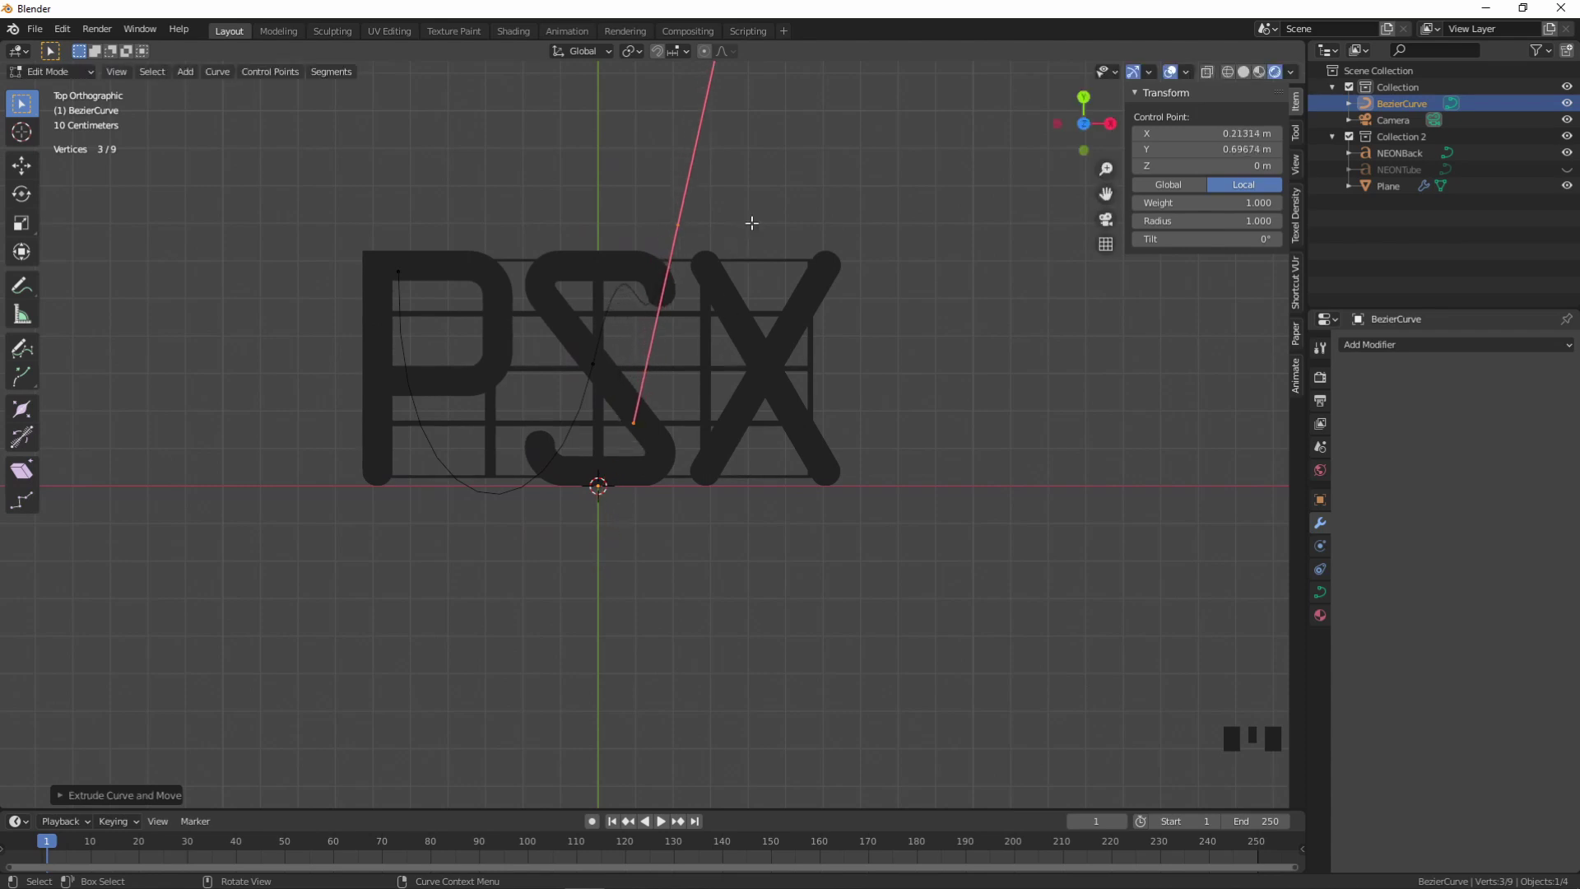
key("r")
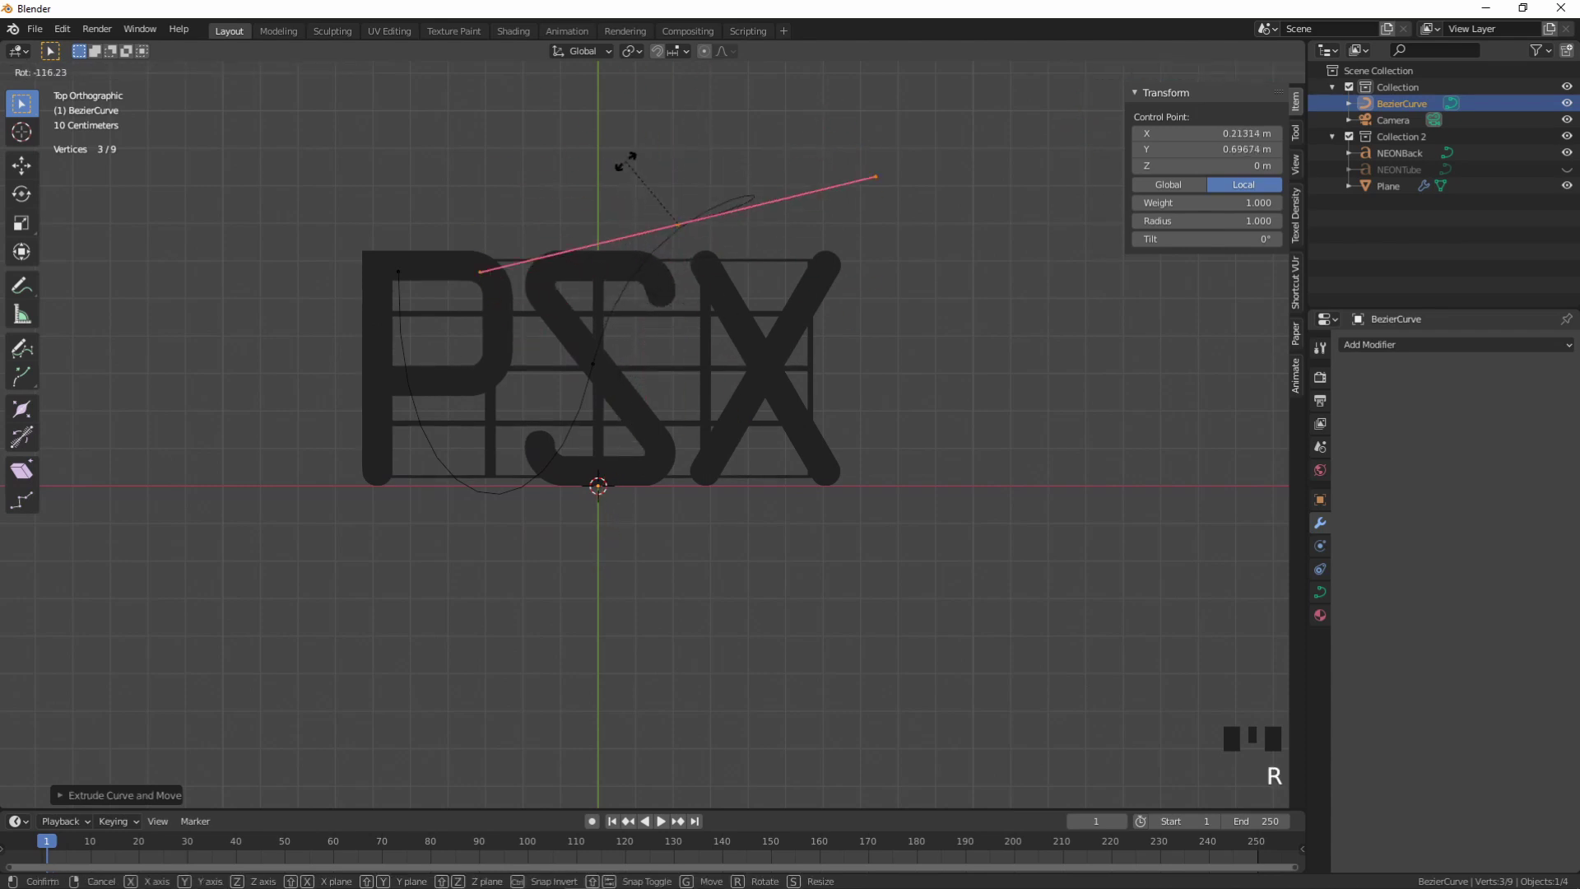
key("s")
key("g")
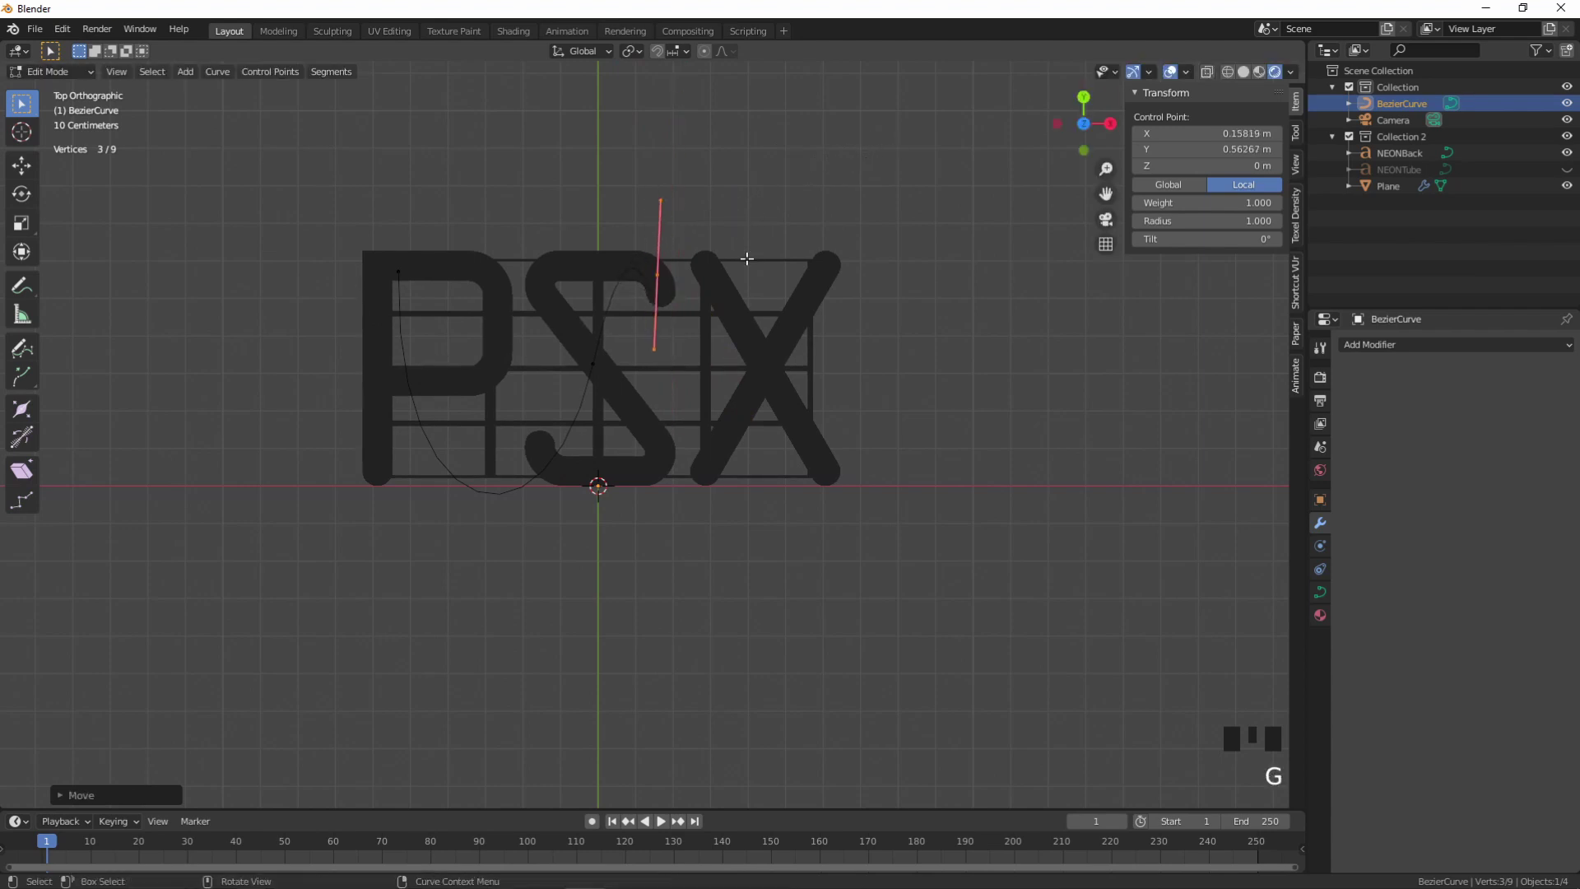
- Extend to a fourth point and adjust its handle so the curve weaves across S and X
key("e")
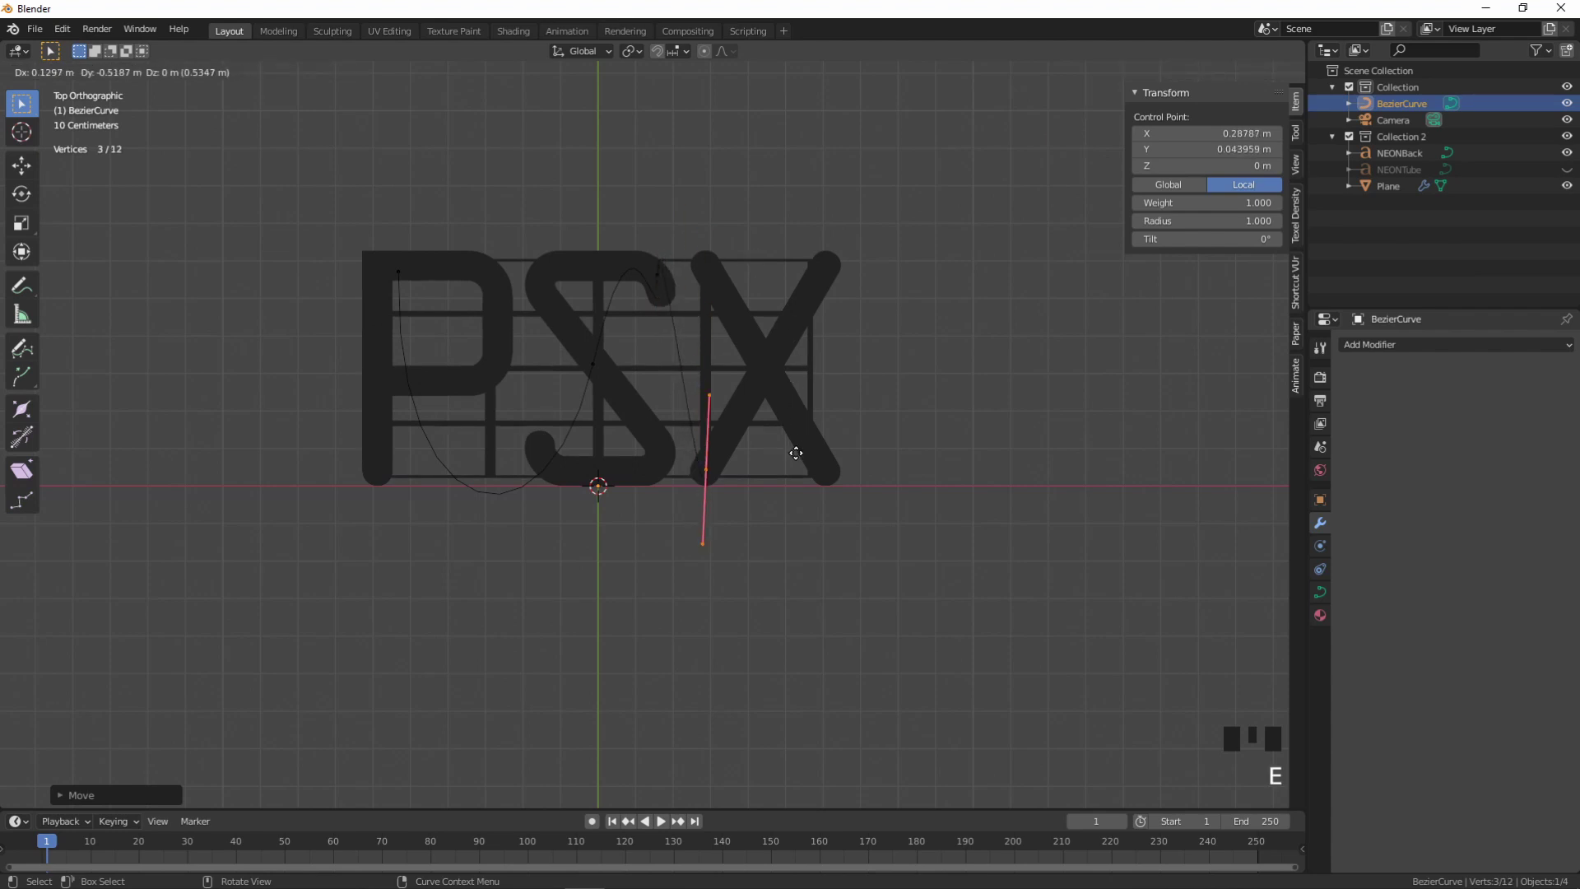
key("r")
key("g")
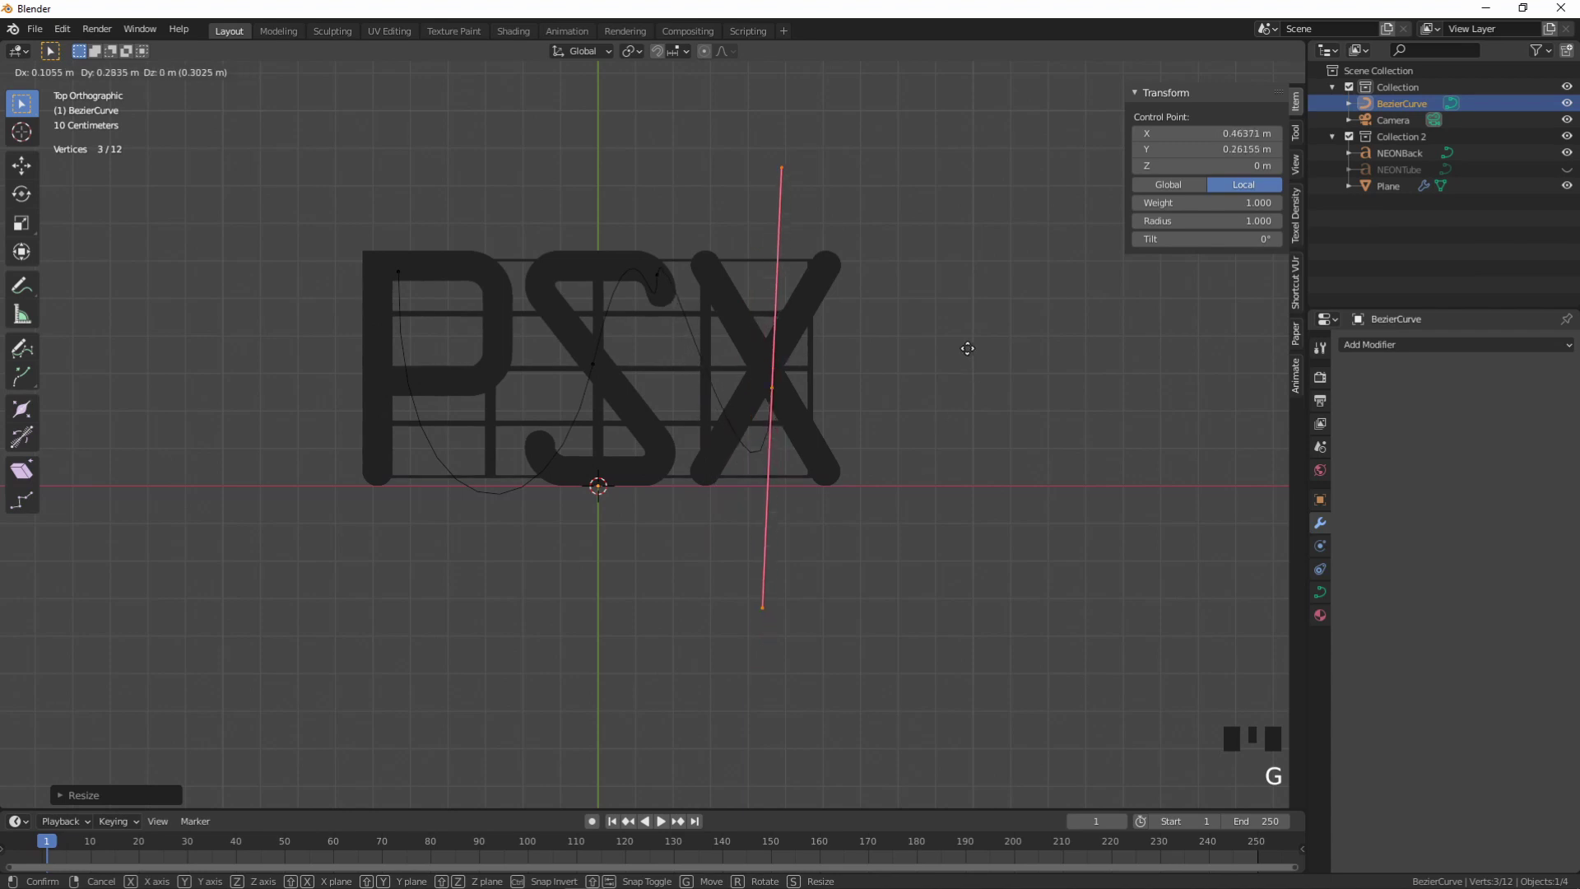
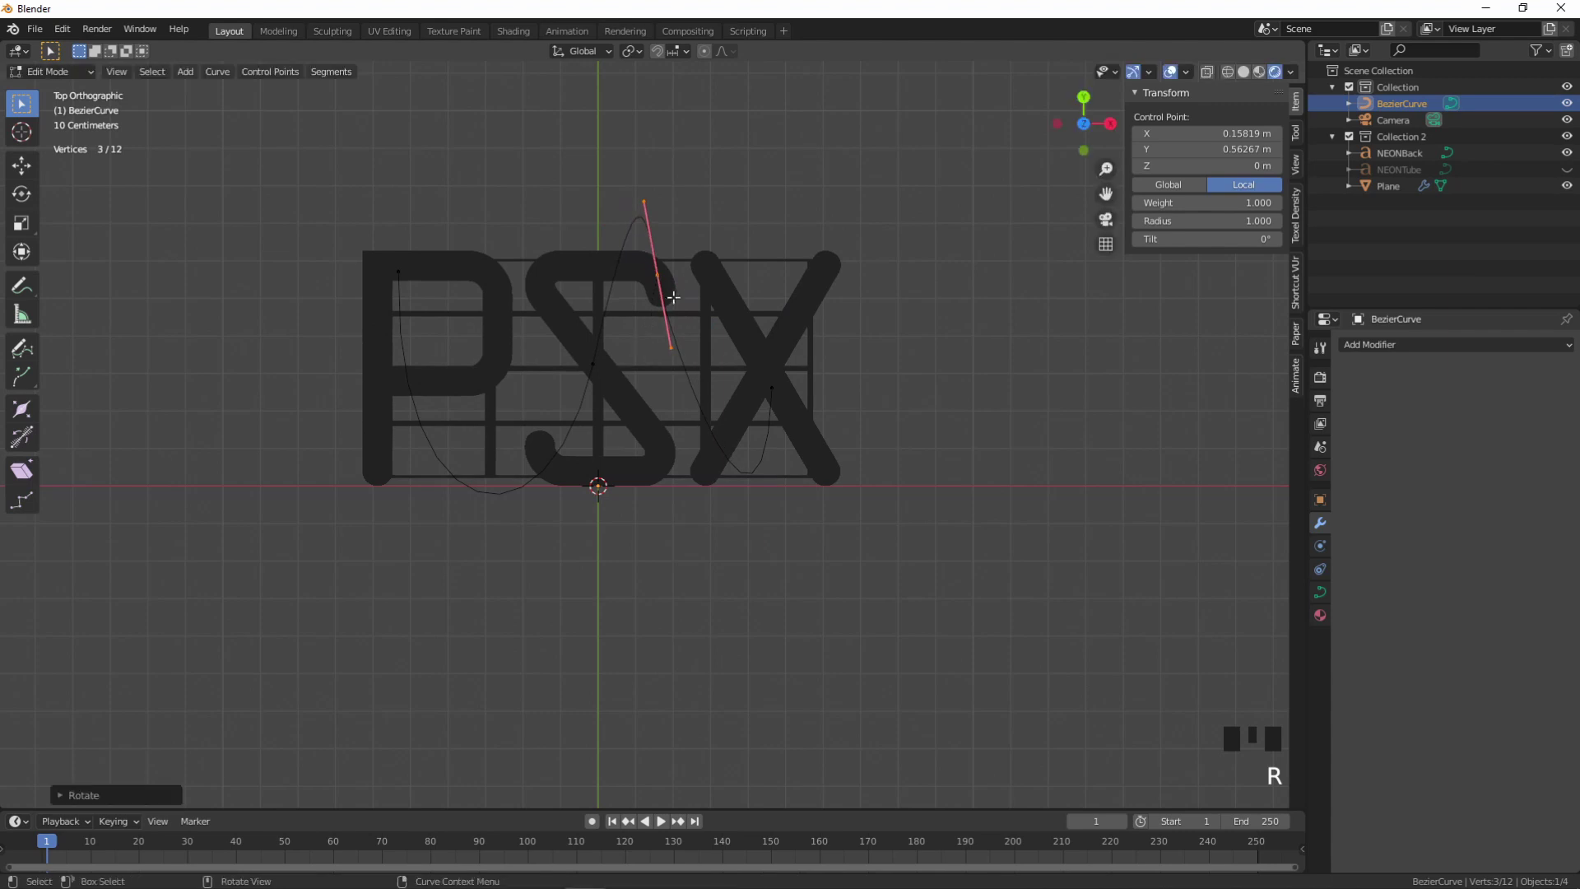
key("g")
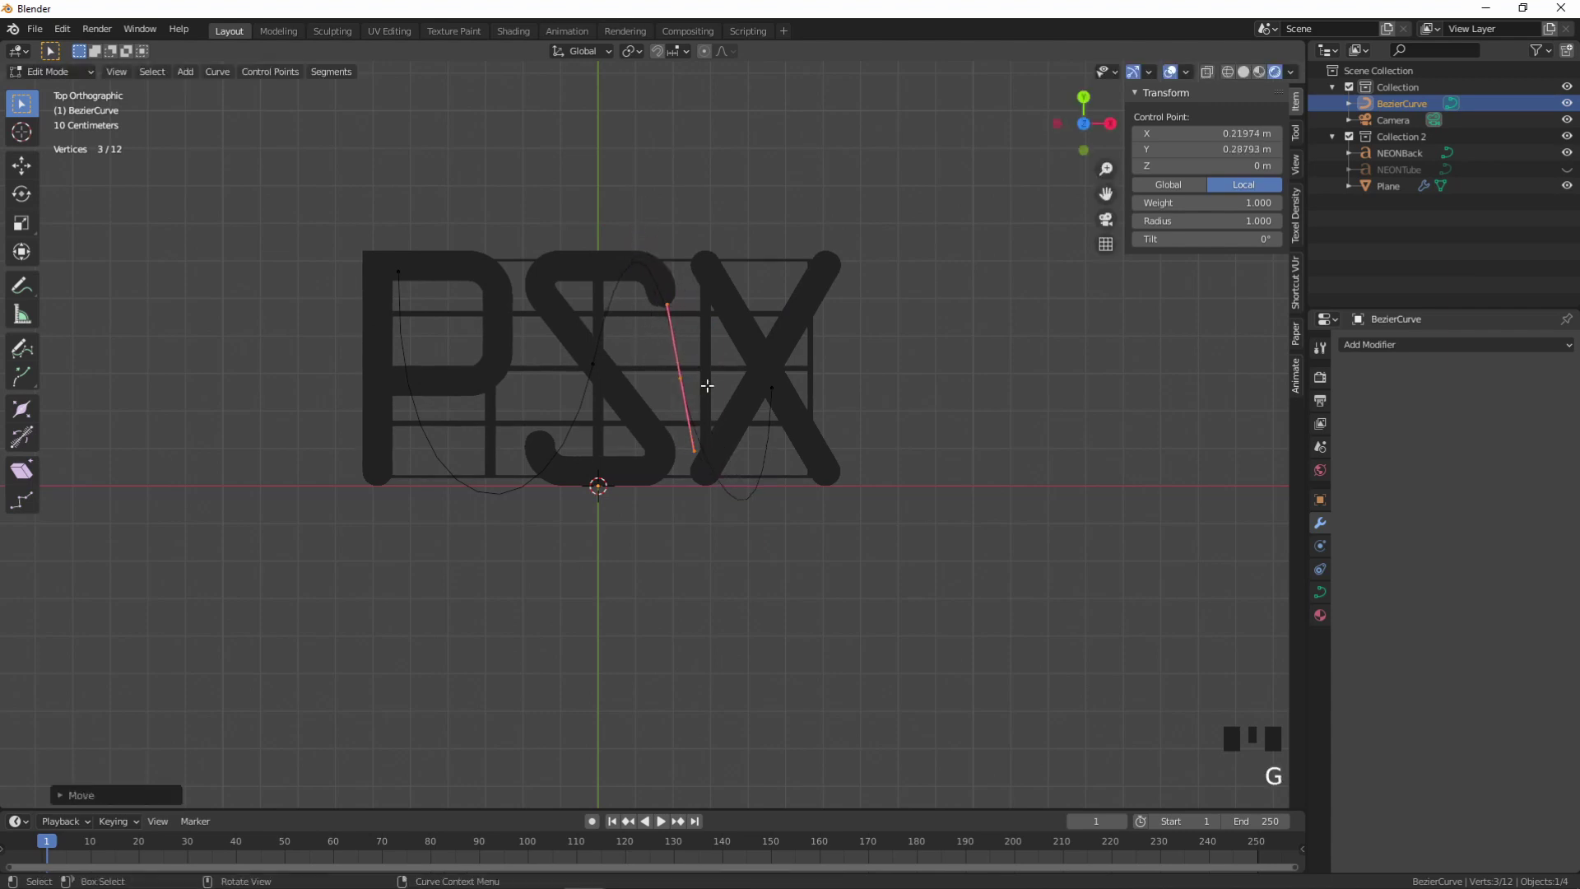
key("r")
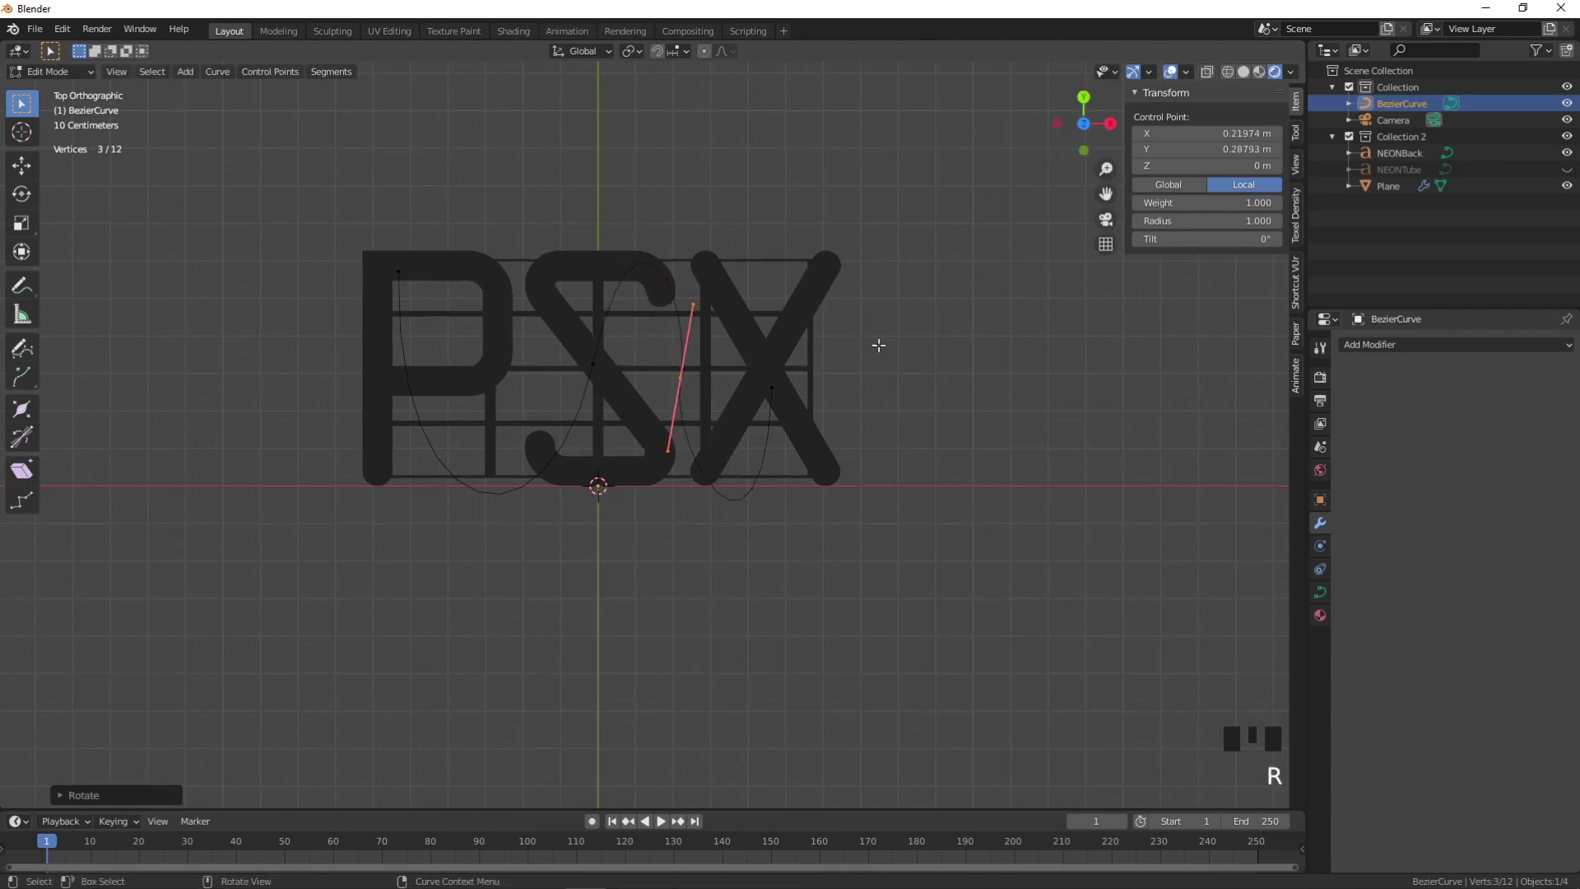
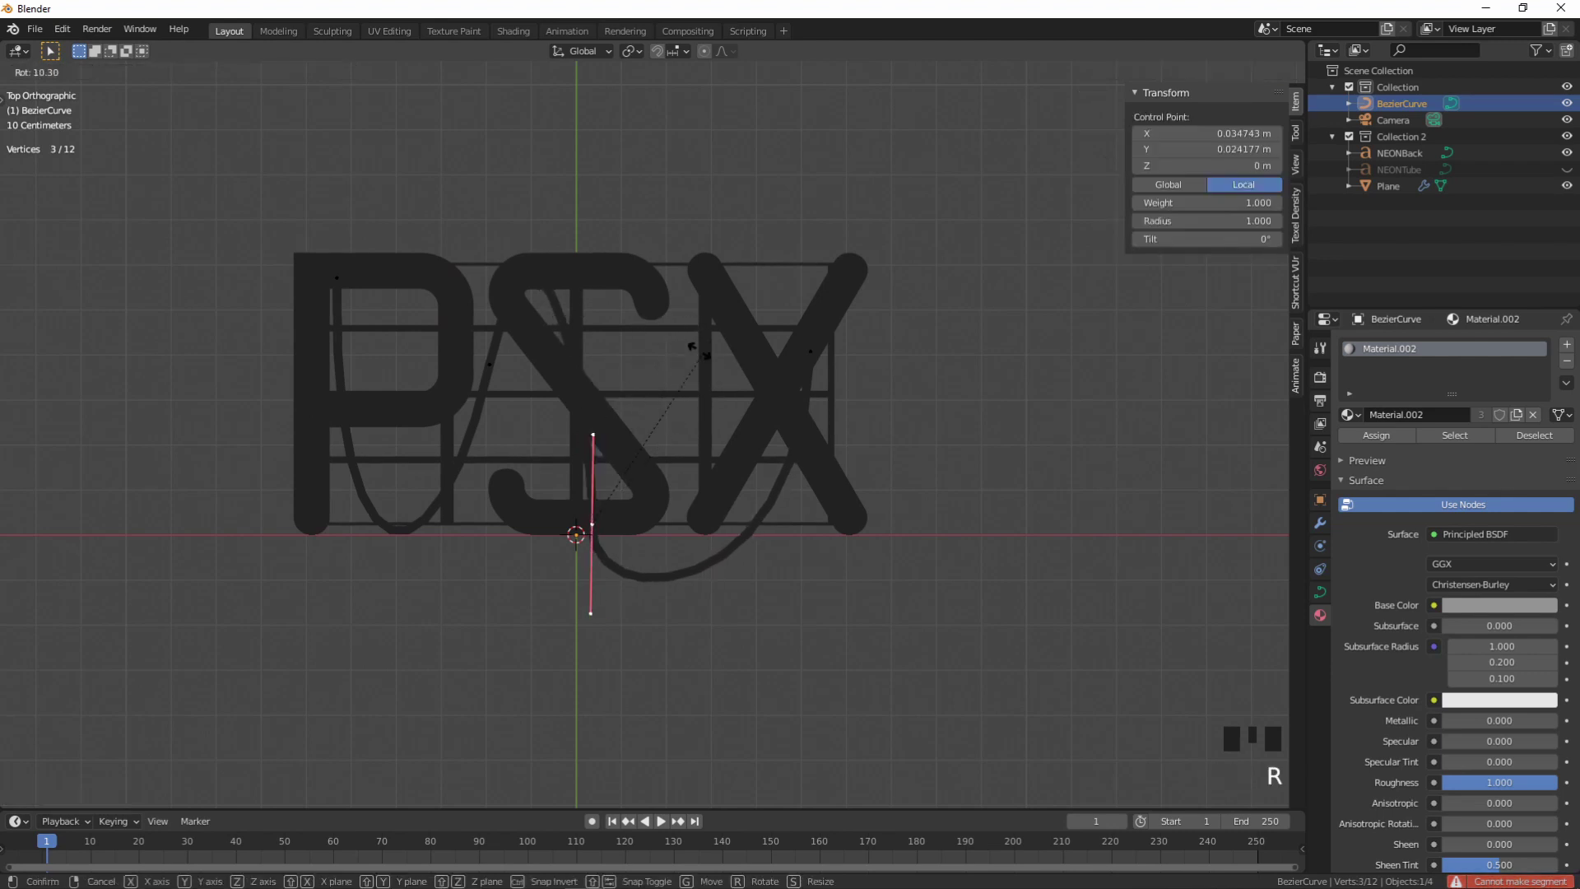
- Shift a handle so the curve's loop dips lower beneath the S
key("g")
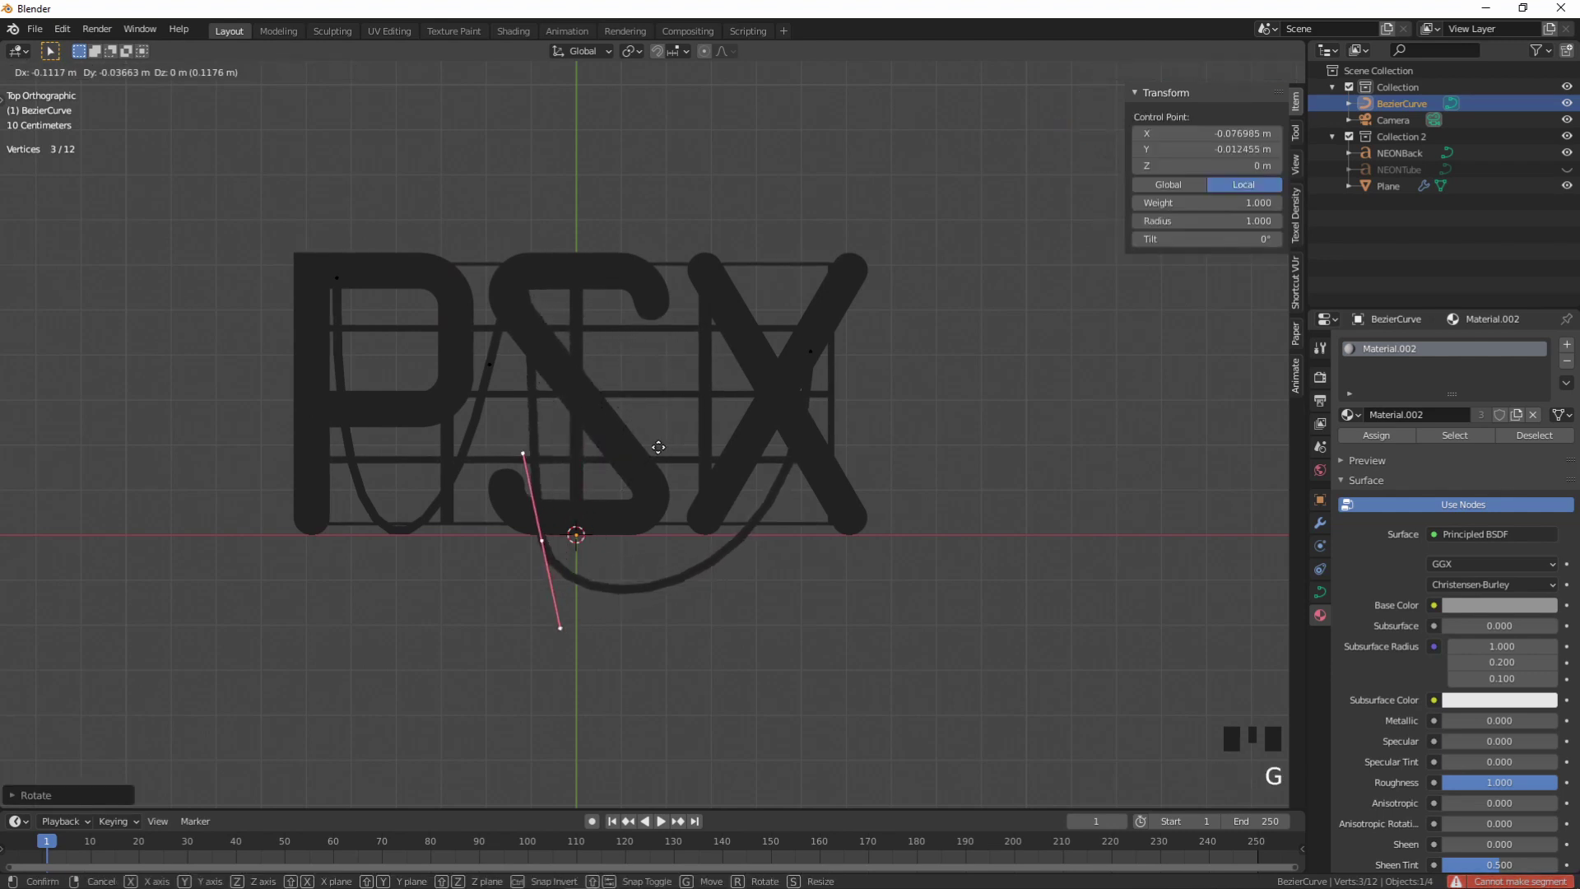
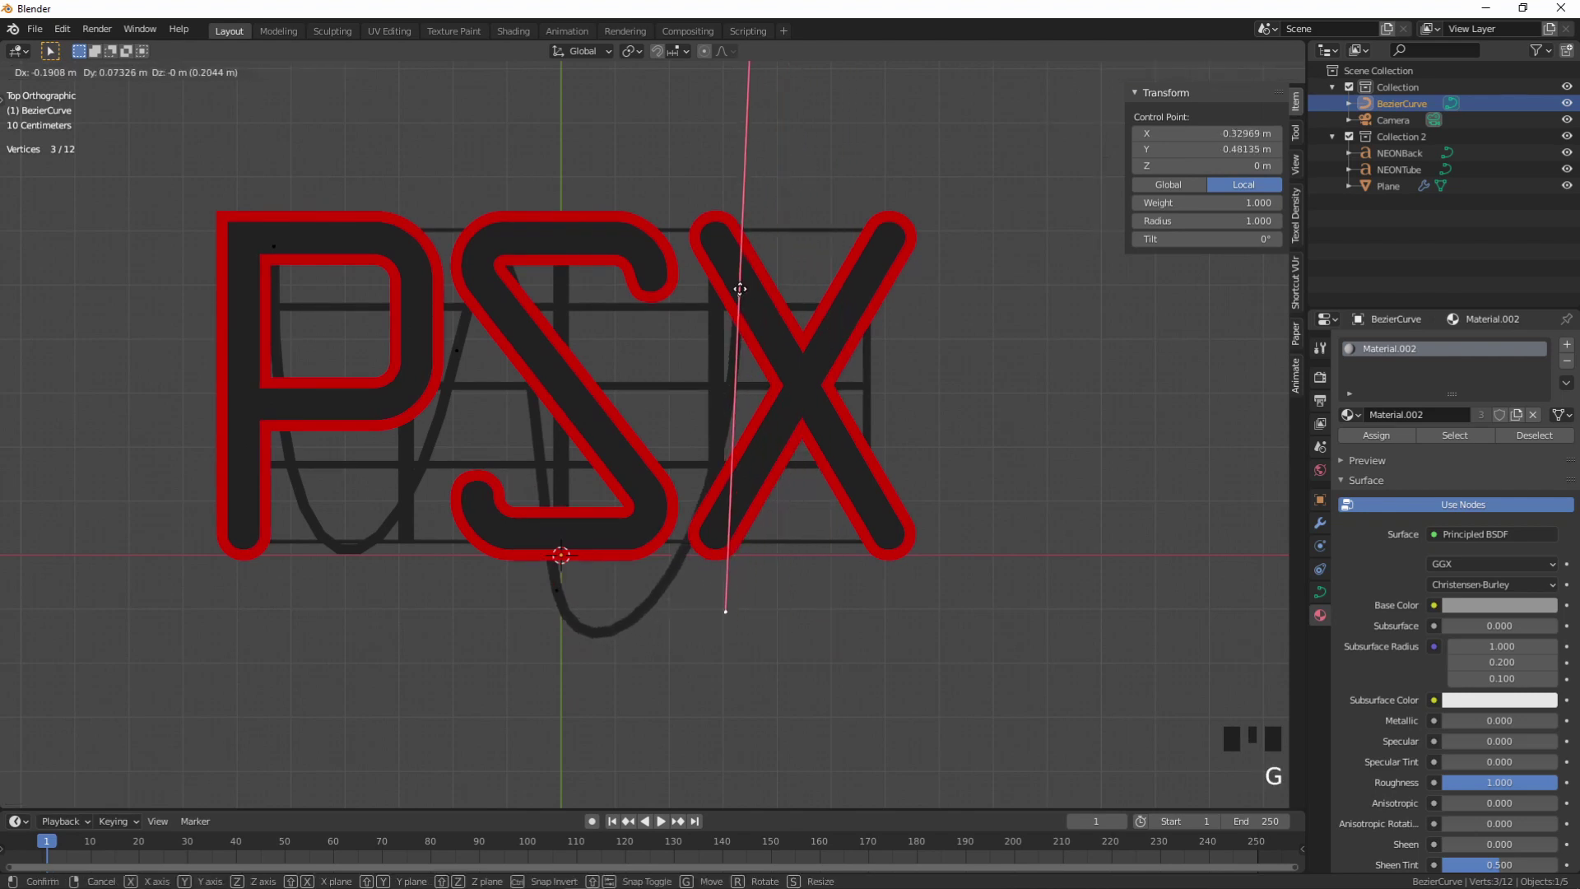
- Rotate and lengthen the last handle so the curve rises steeply through the X
key("r")
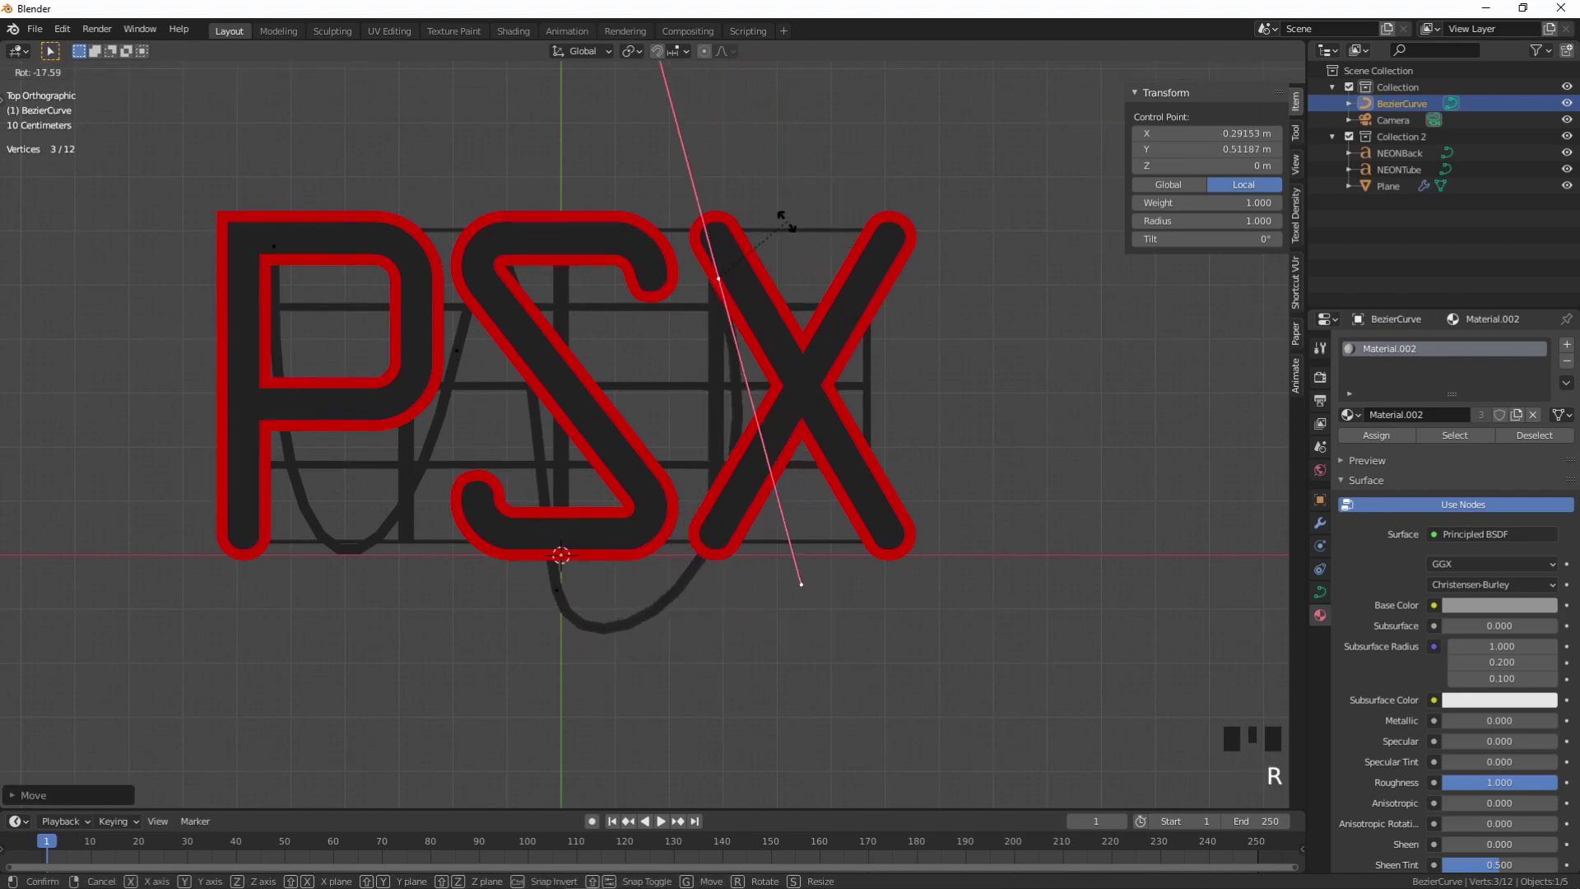
key("s")
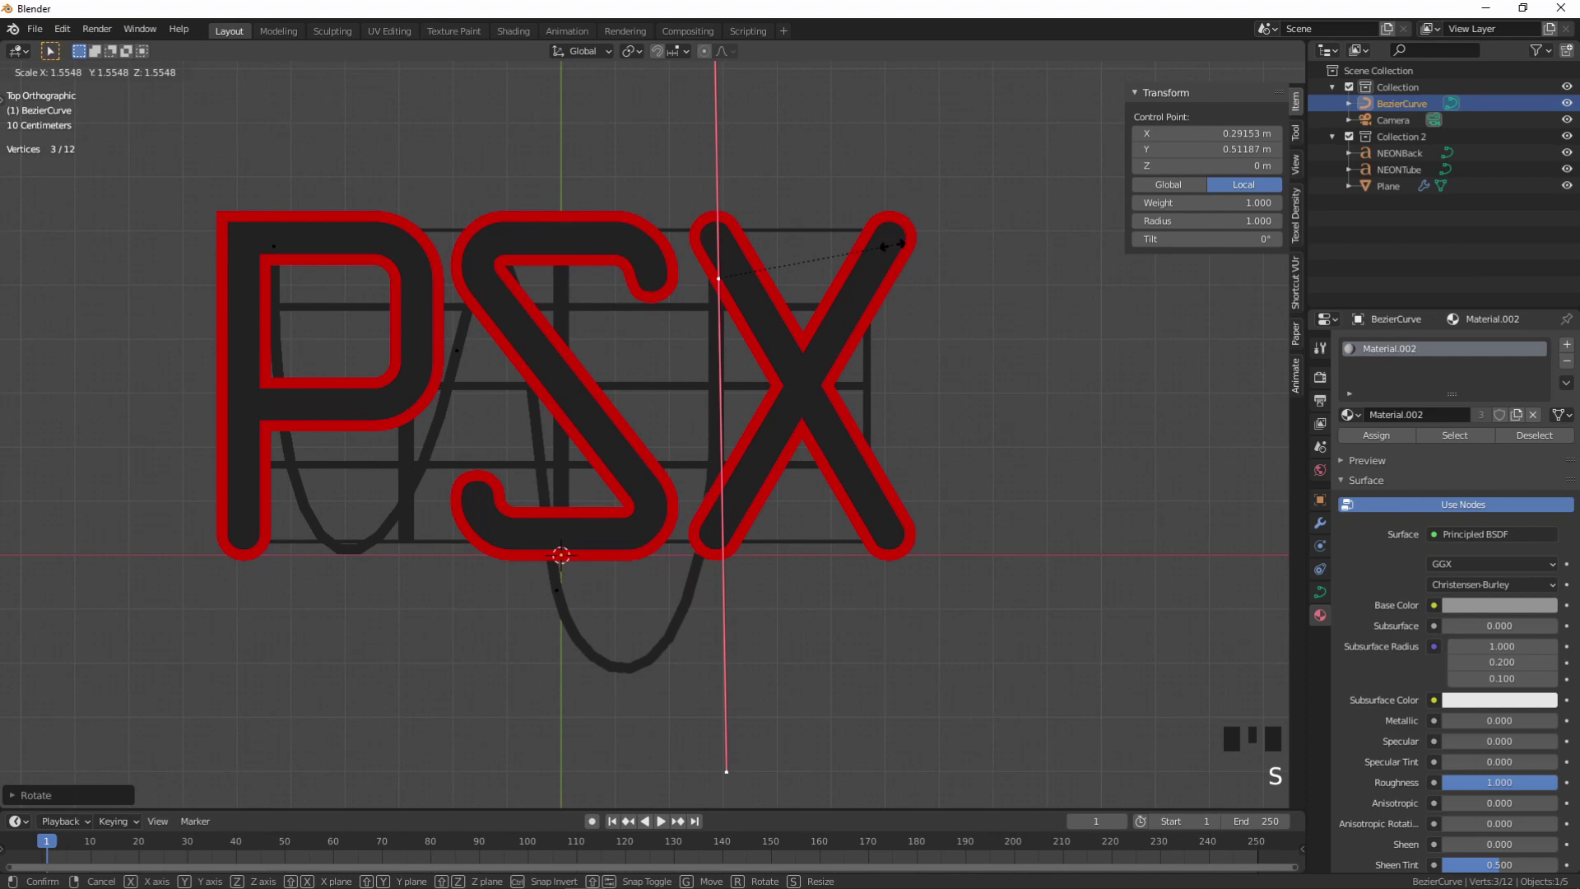
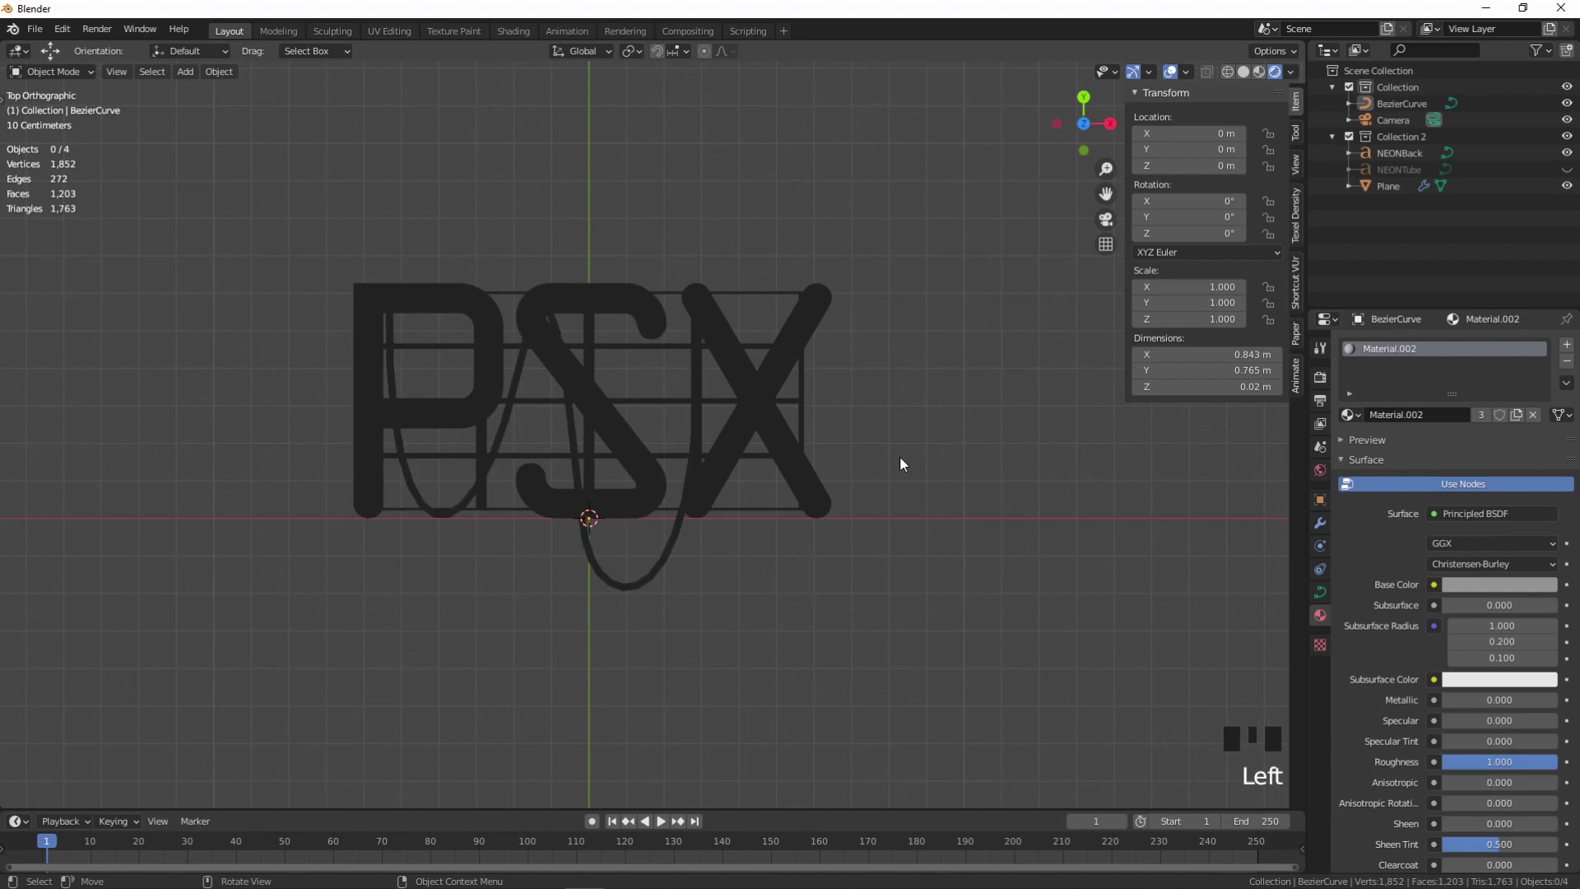
- Add a point light above the upper right of the letters and show the red outline layer
key("shift+a")
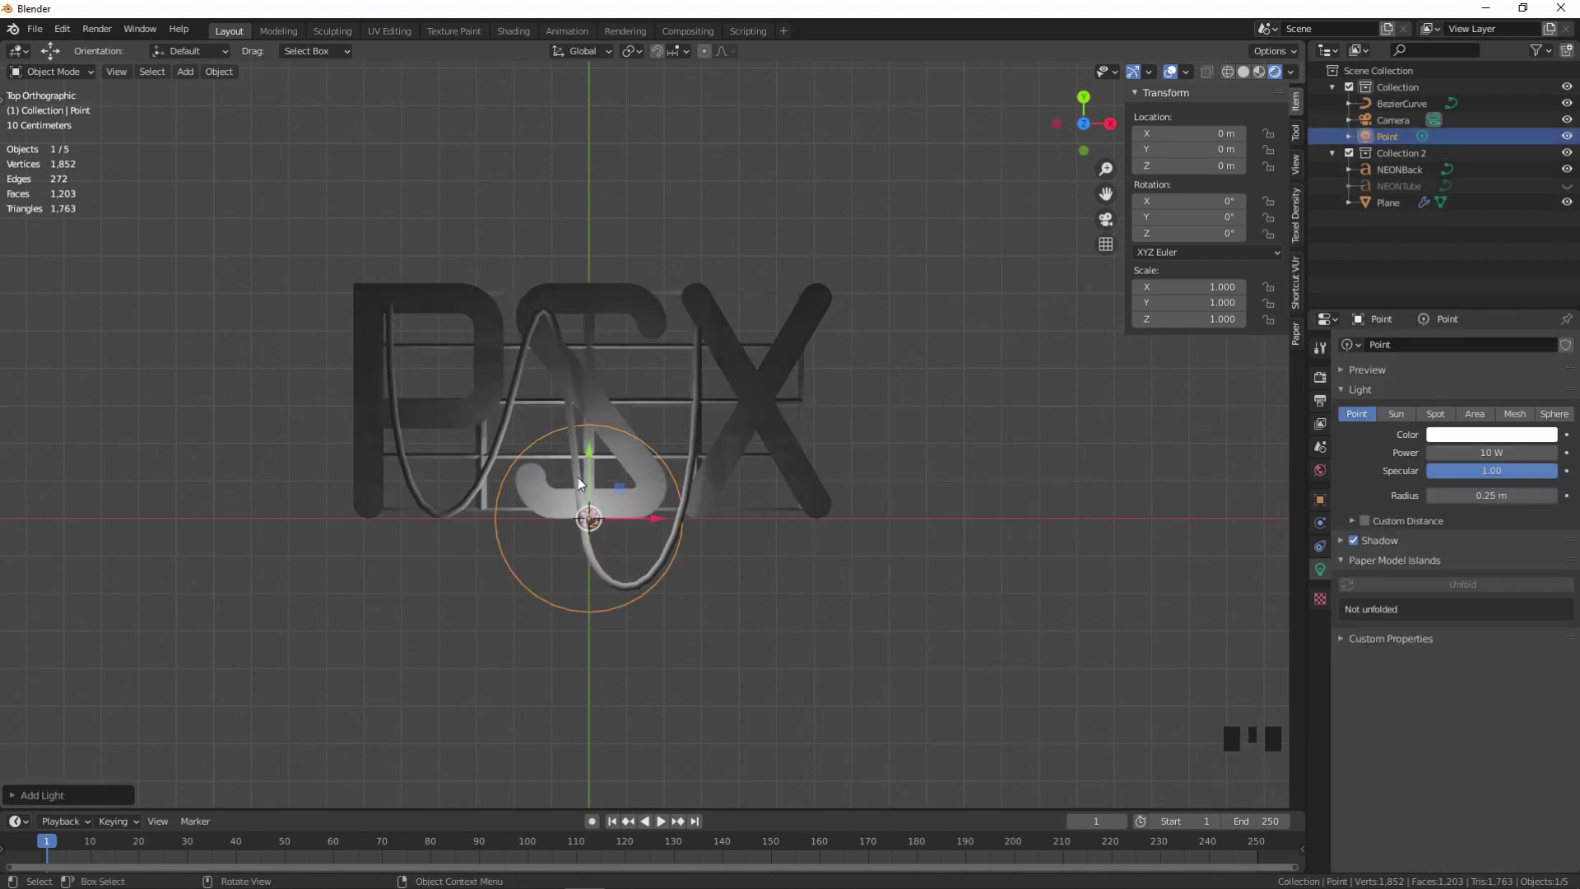
left_click(595, 465)
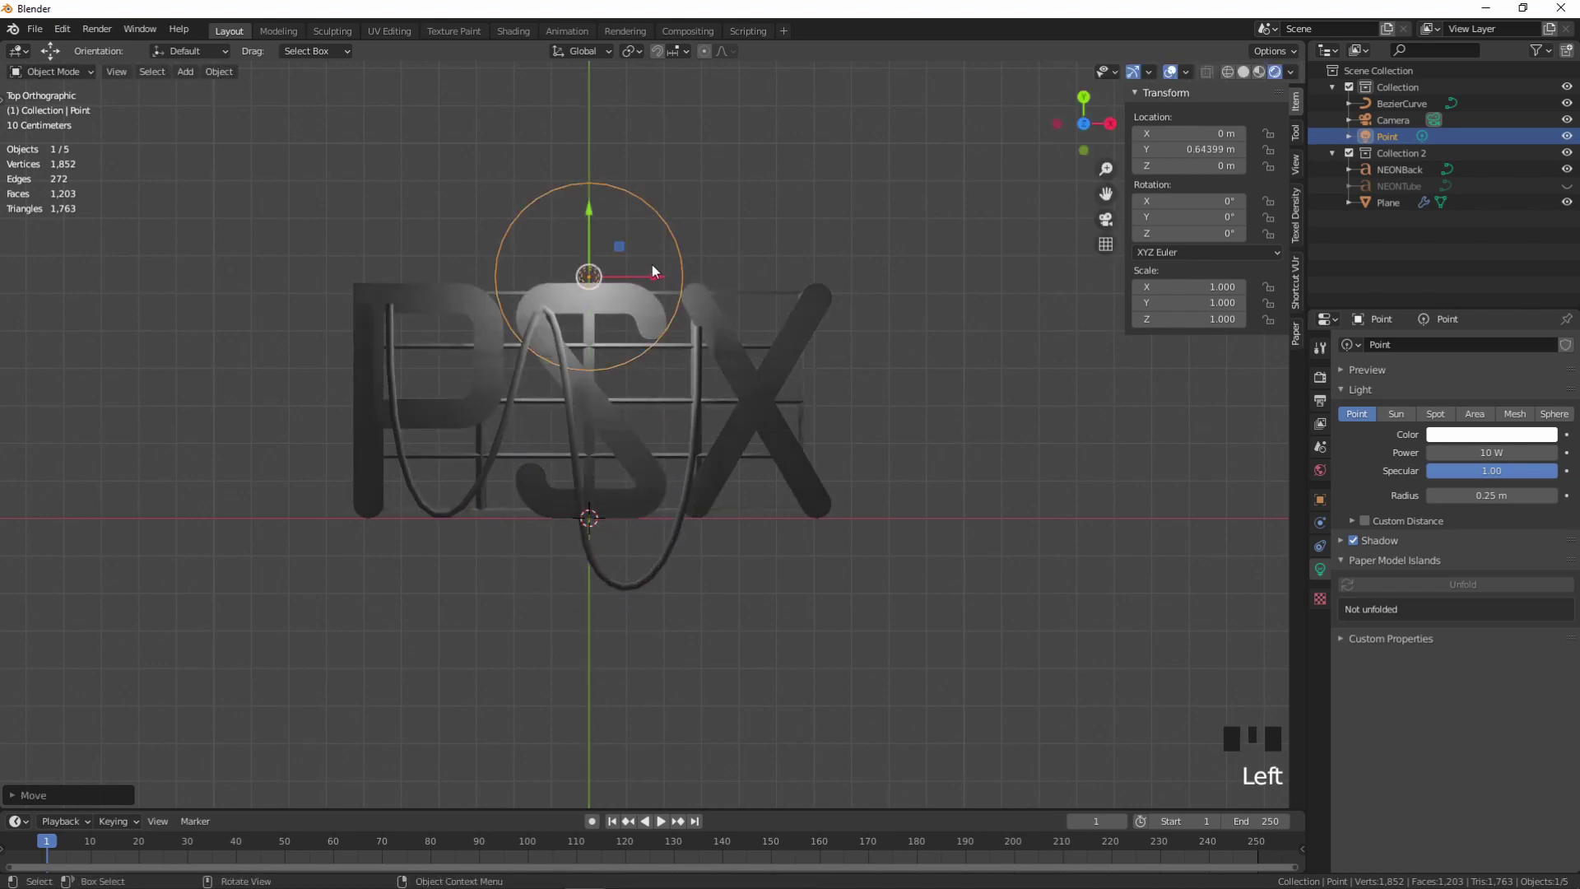
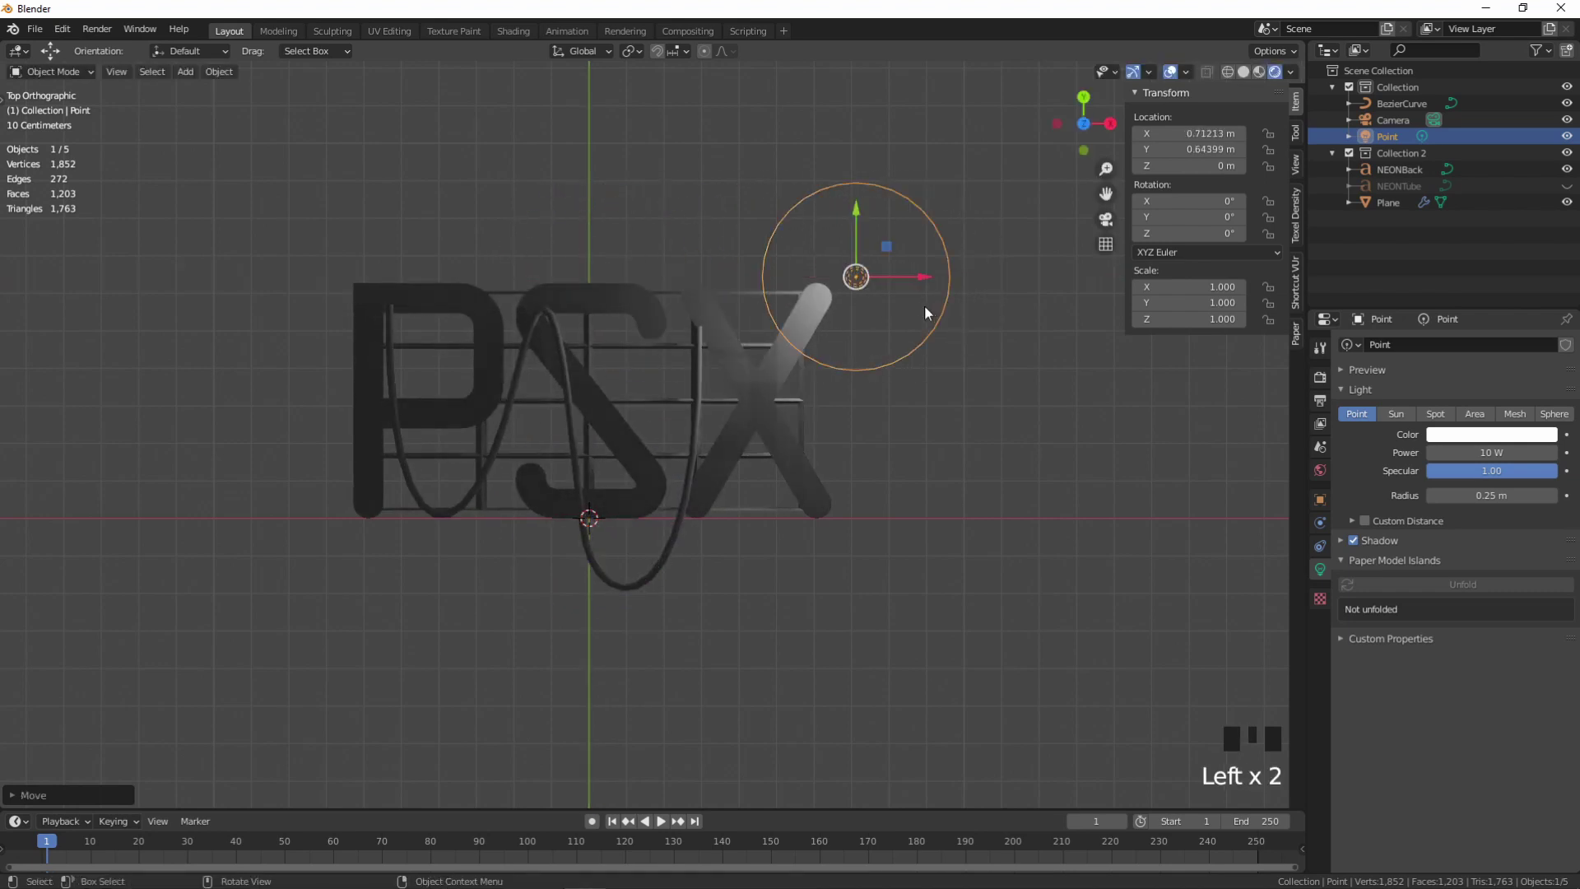
left_click(866, 216)
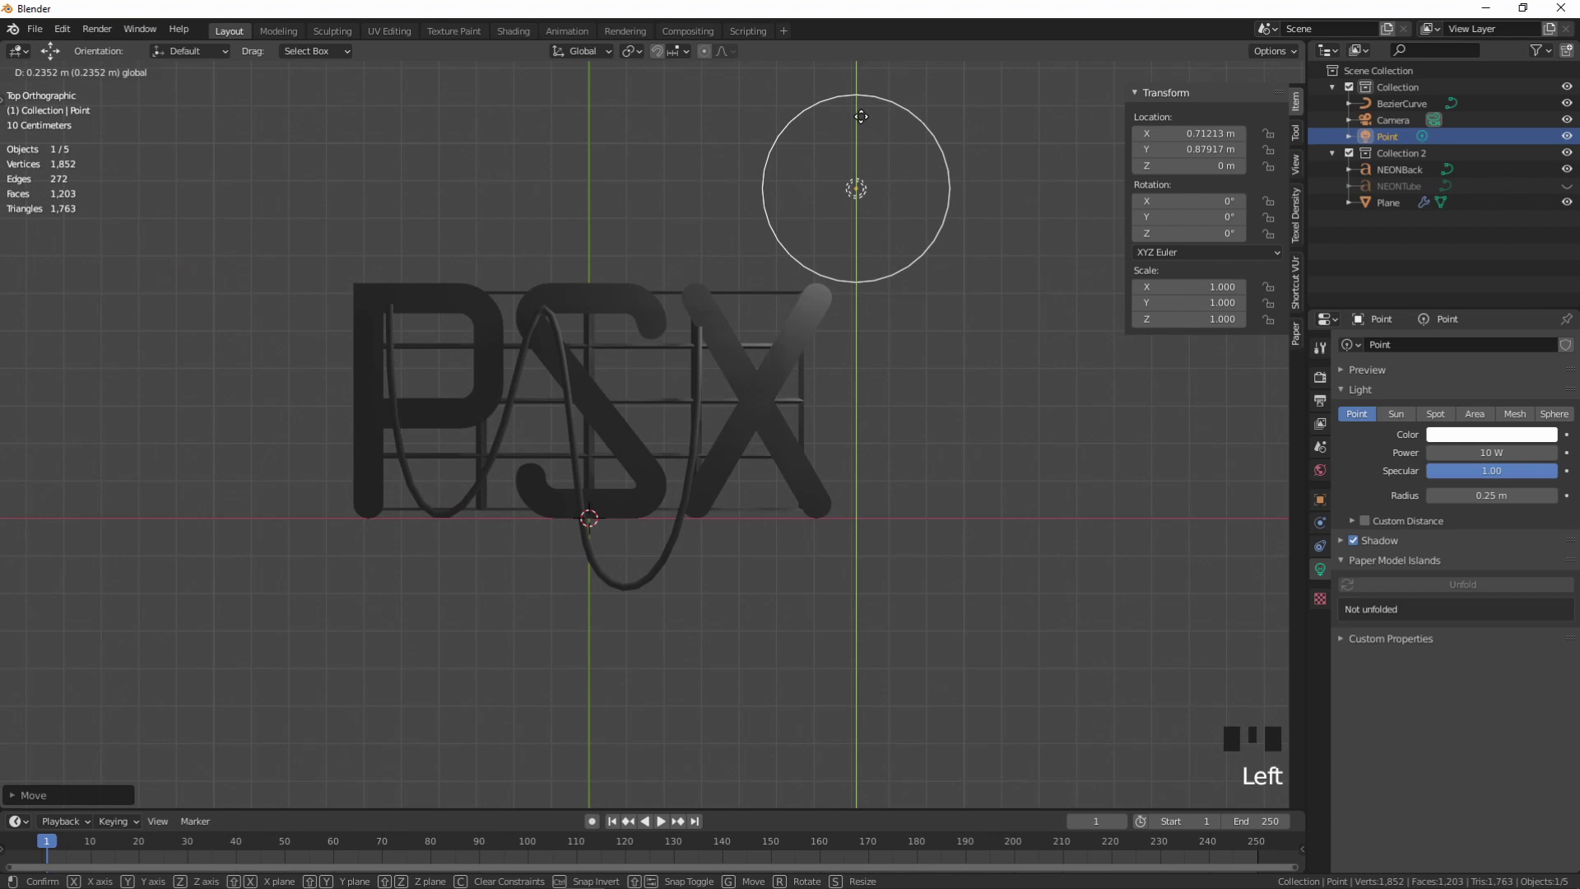
left_click_drag(759, 296, 496, 321)
left_click(496, 322)
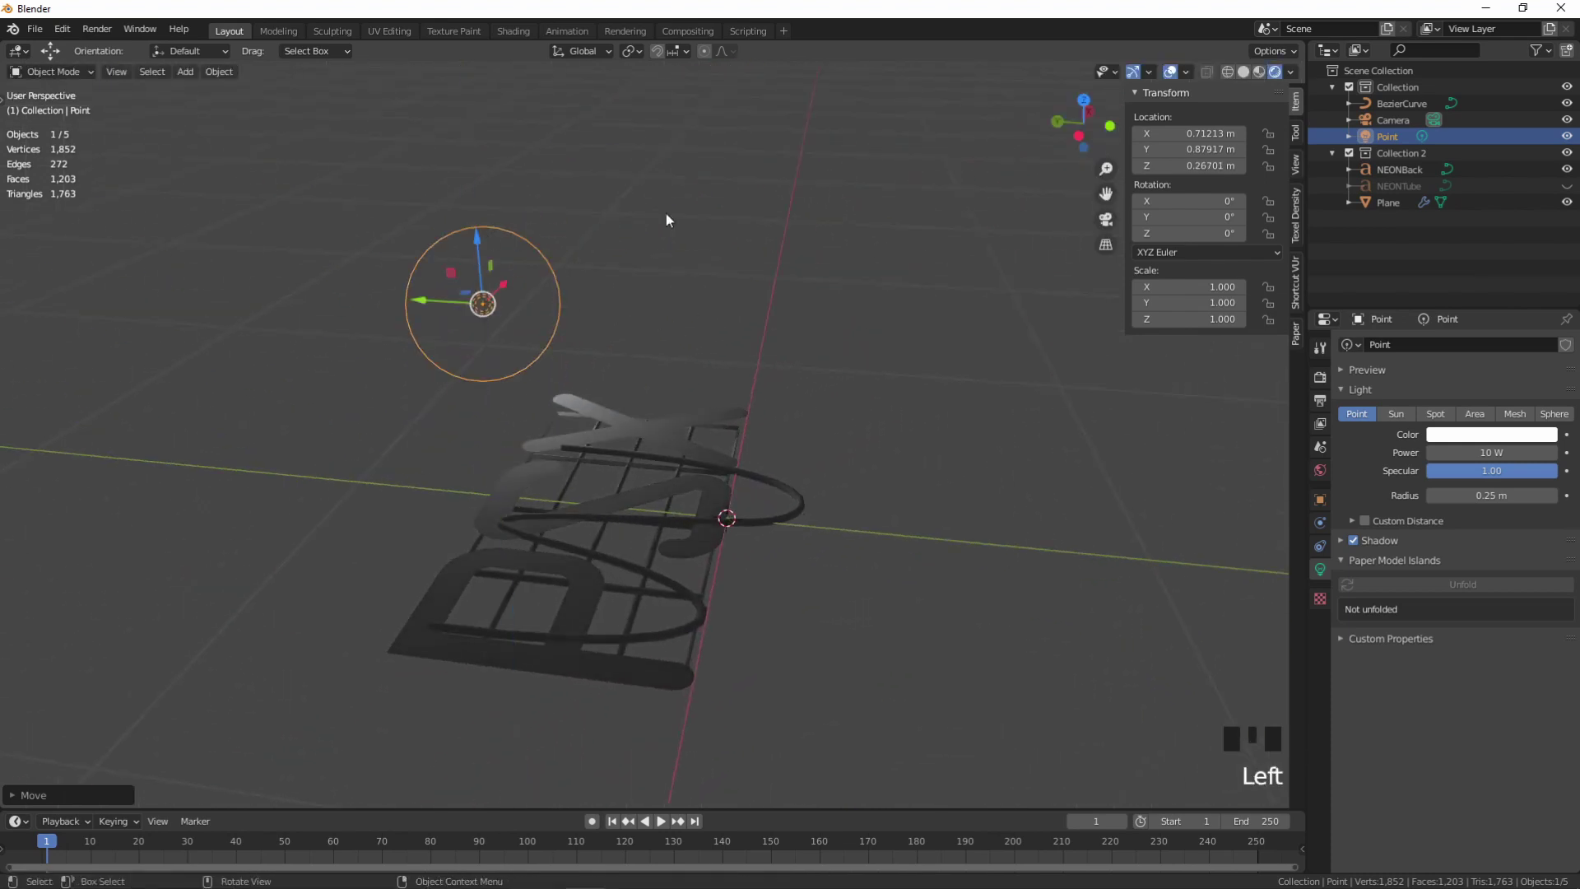
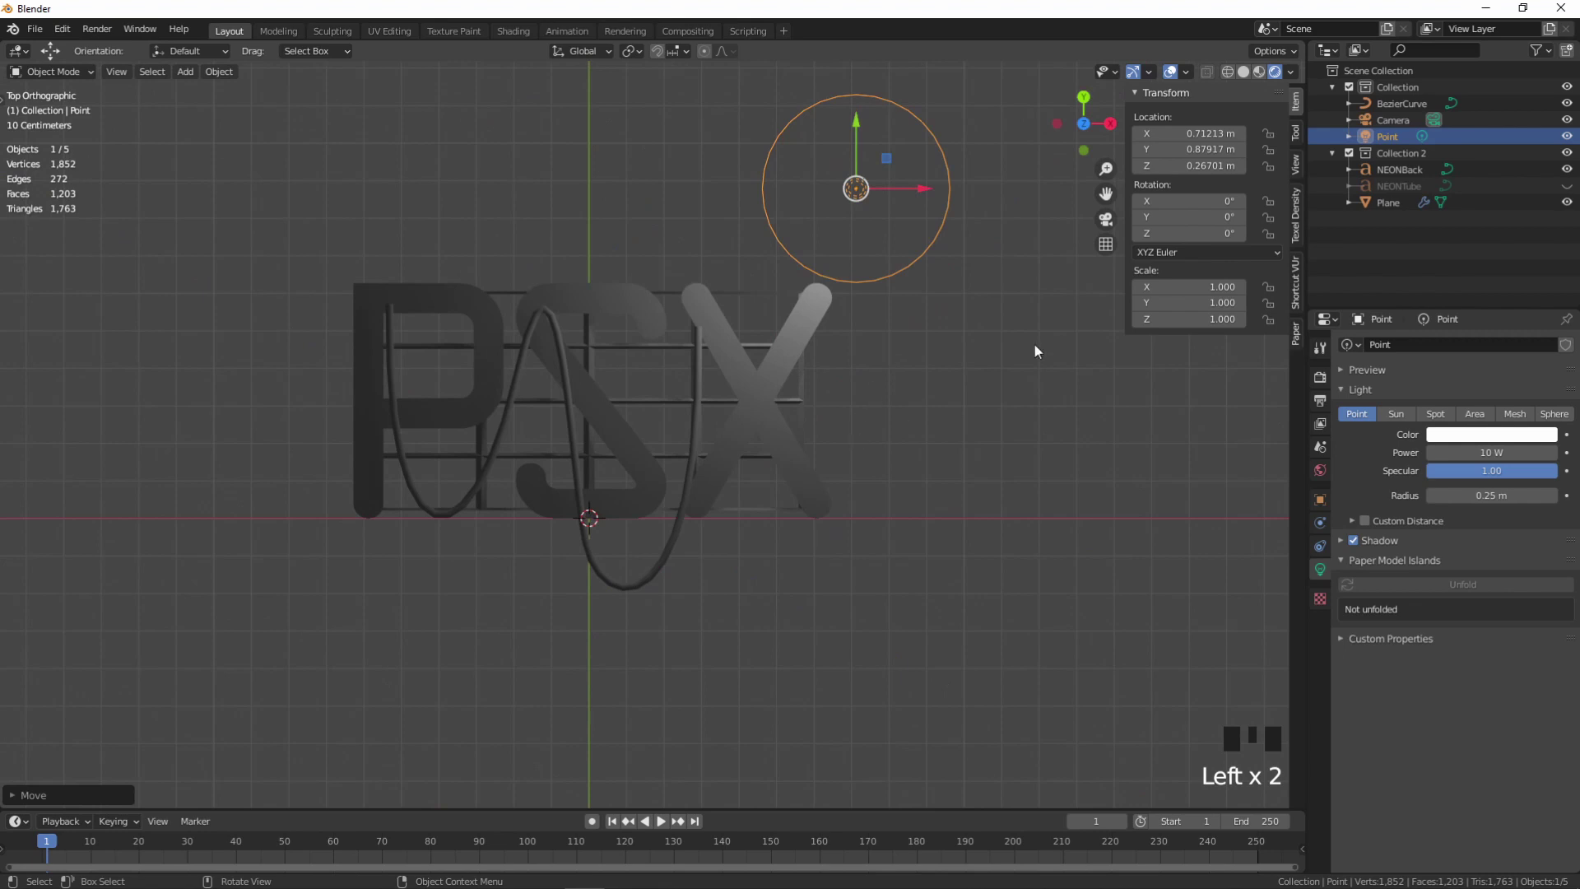
left_click(1570, 191)
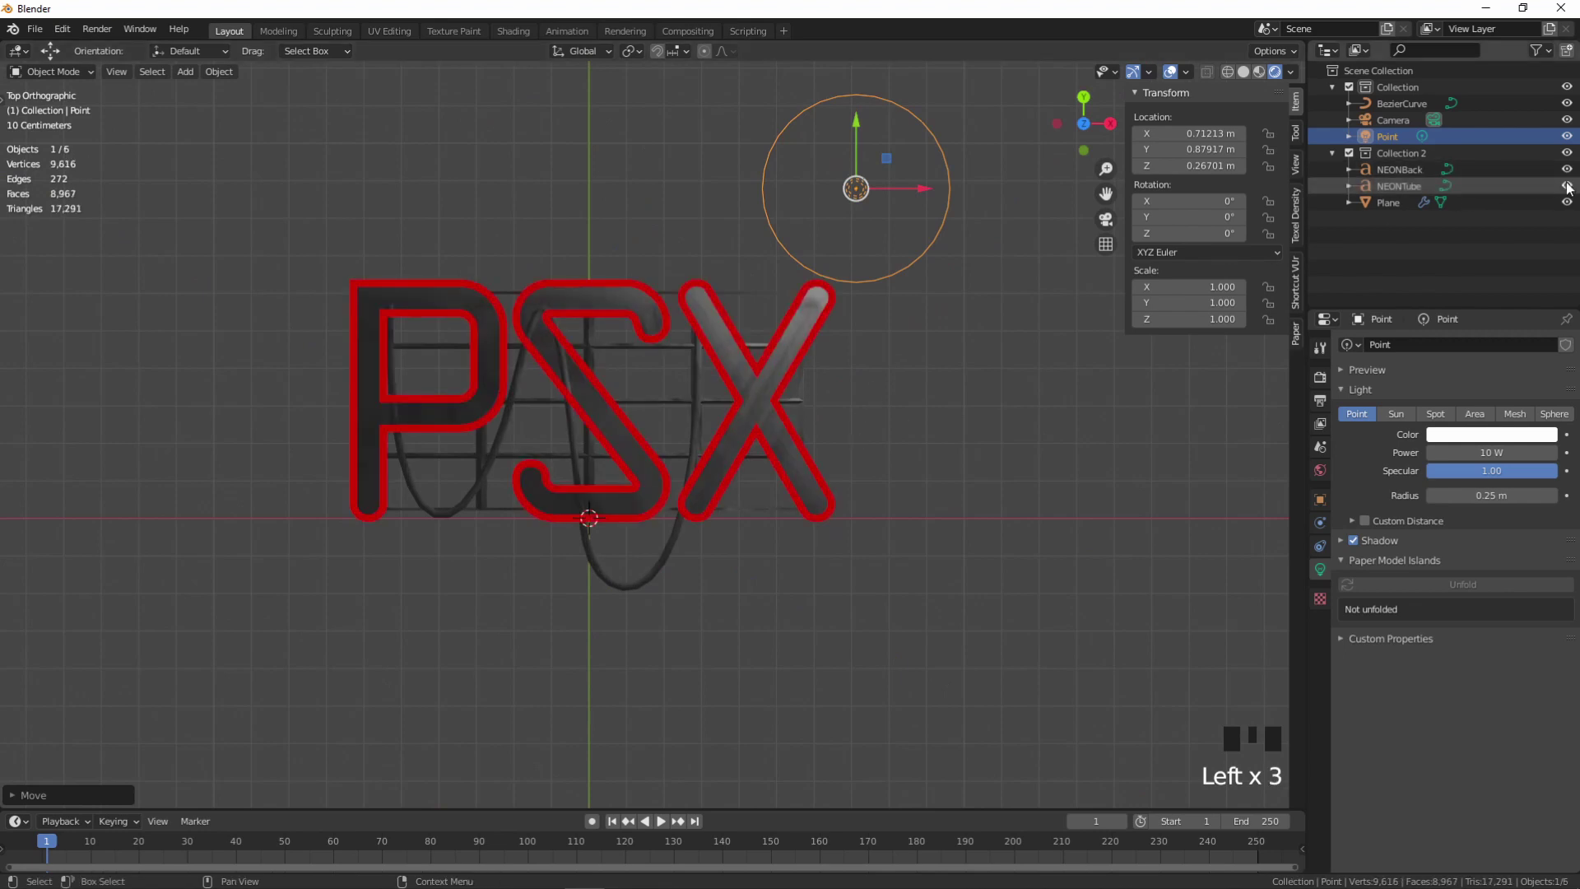
- Compare the tube curve against the red outlines from side and top views, toggling the outline layer
left_click(1570, 190)
left_click(567, 321)
left_click(603, 566)
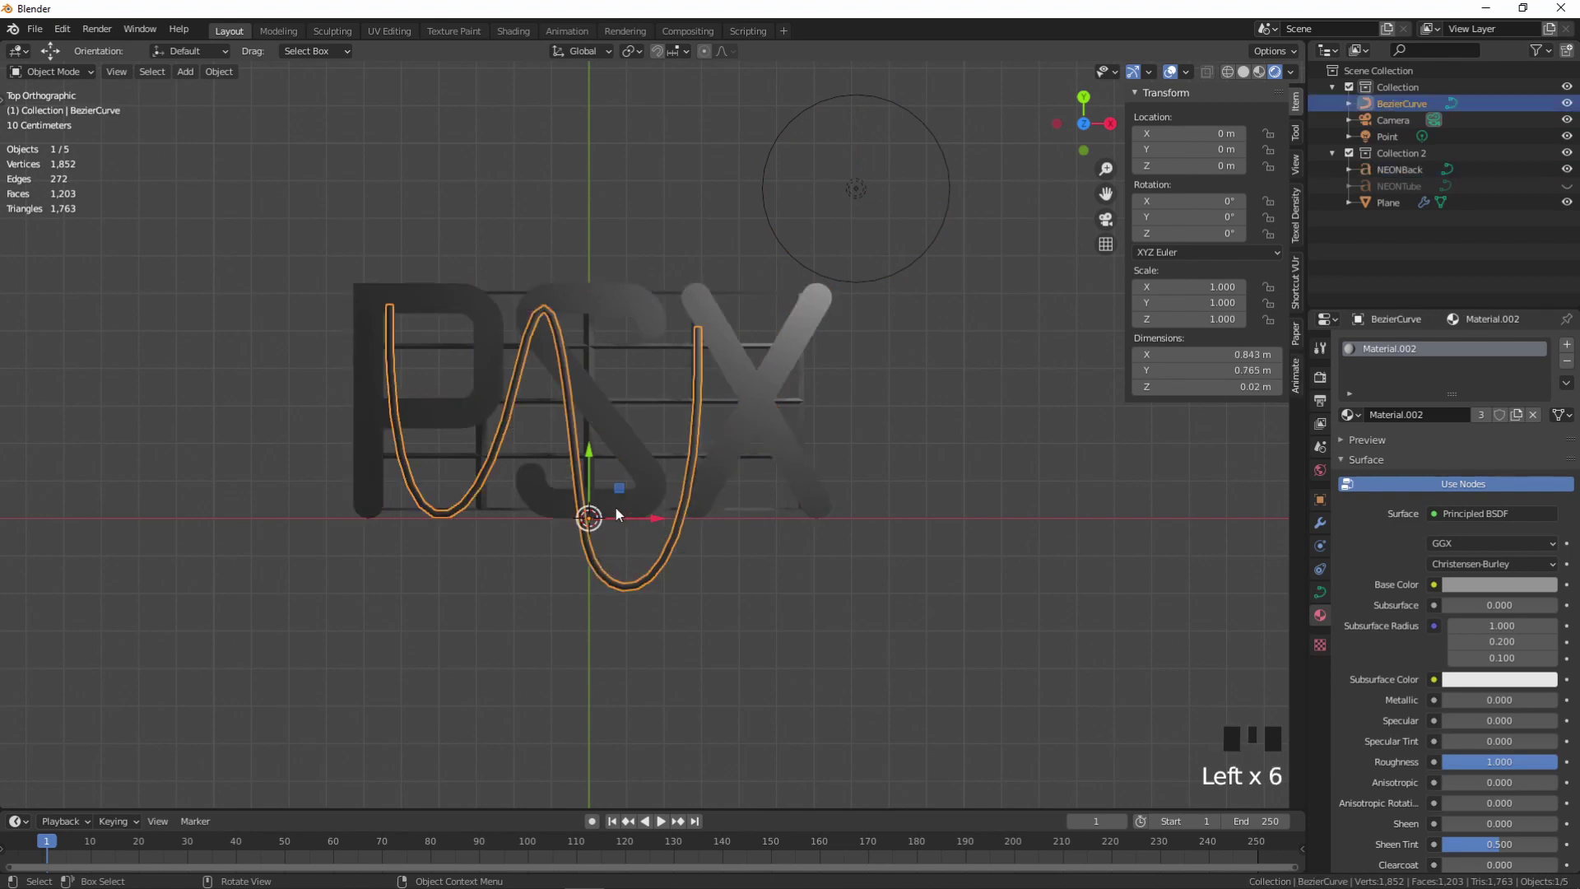
left_click_drag(620, 549, 589, 402)
left_click(588, 401)
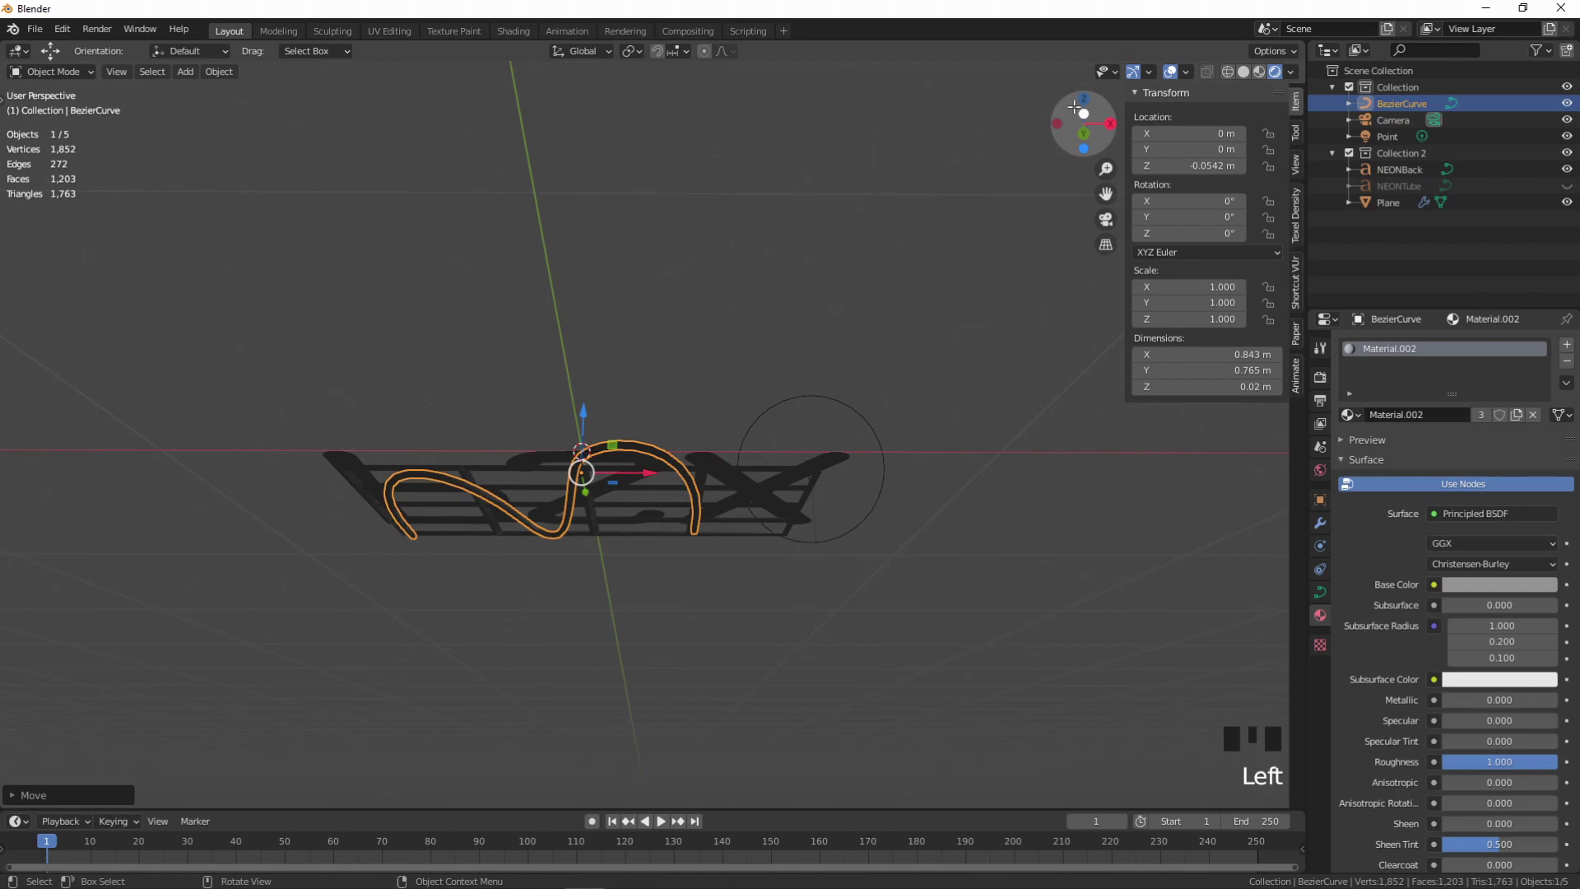
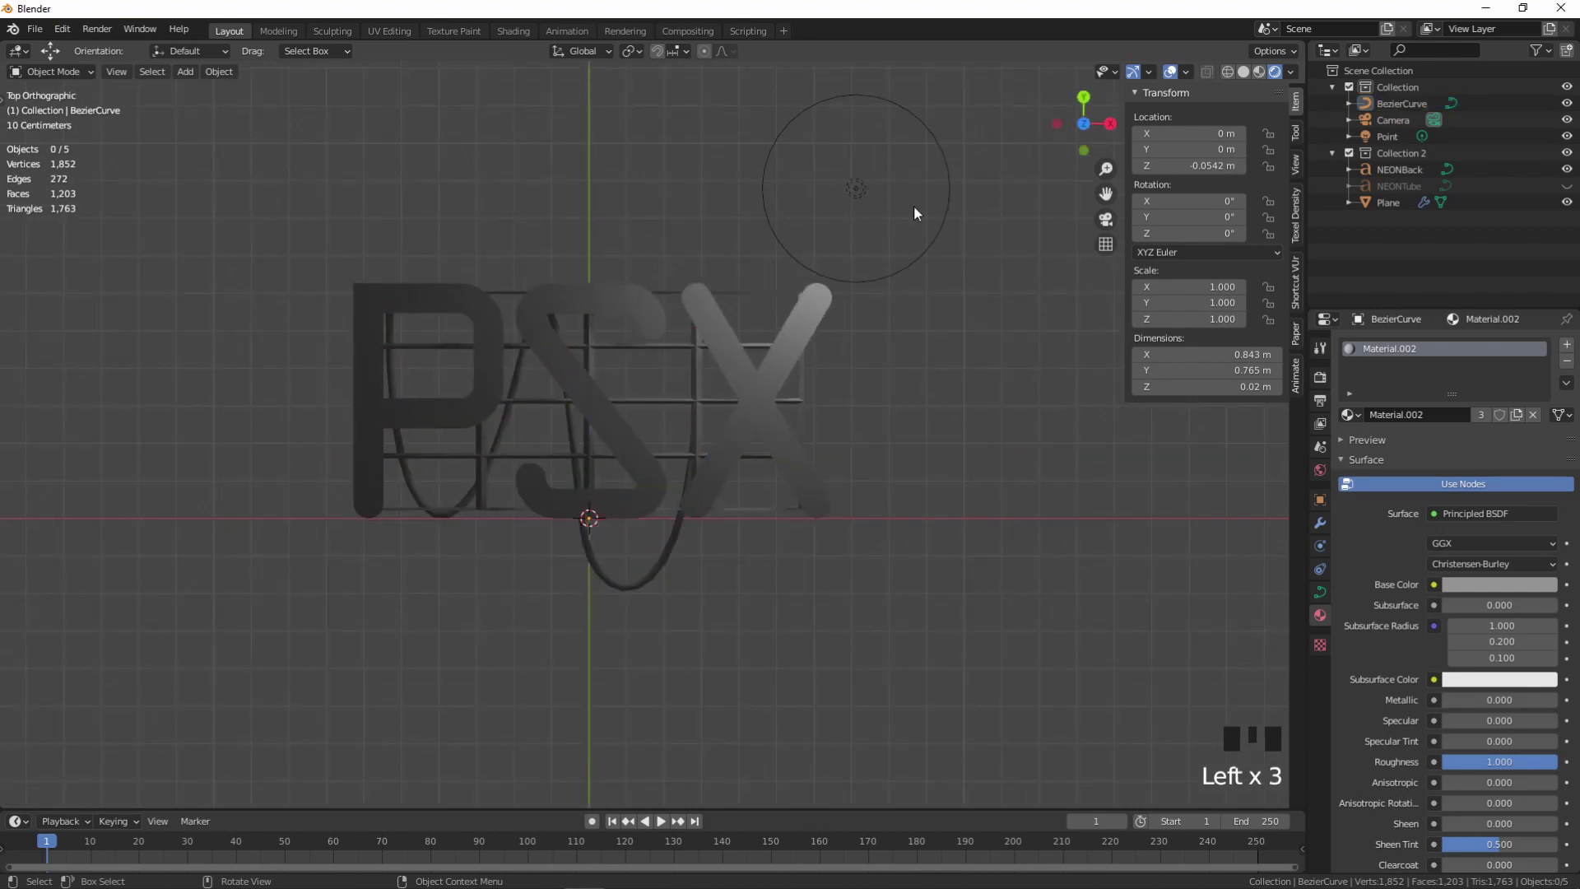
left_click(1567, 191)
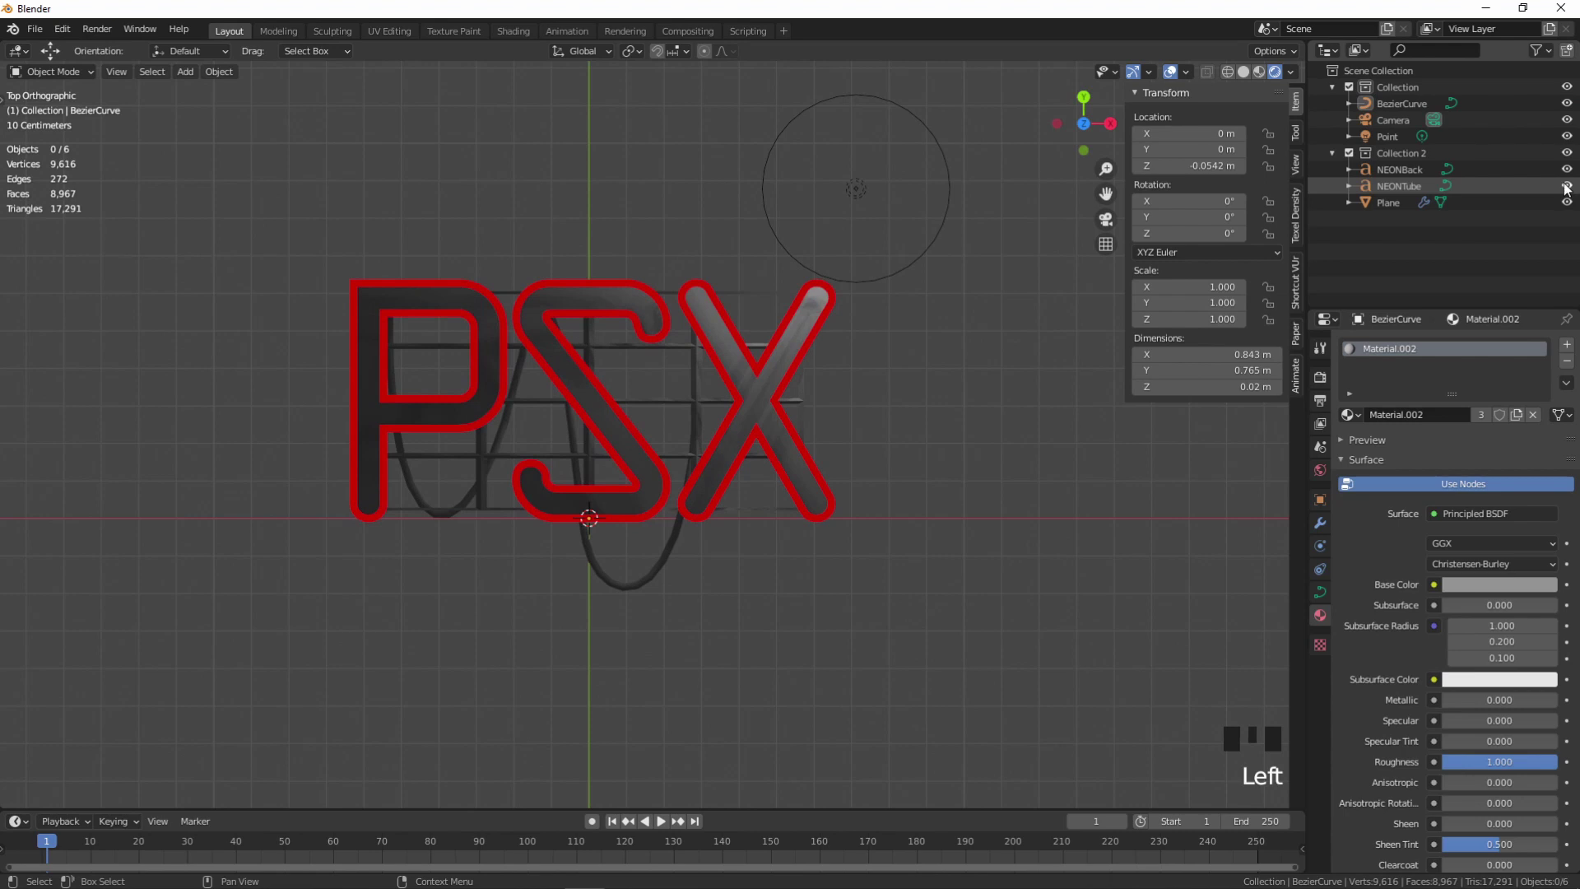
left_click(1567, 191)
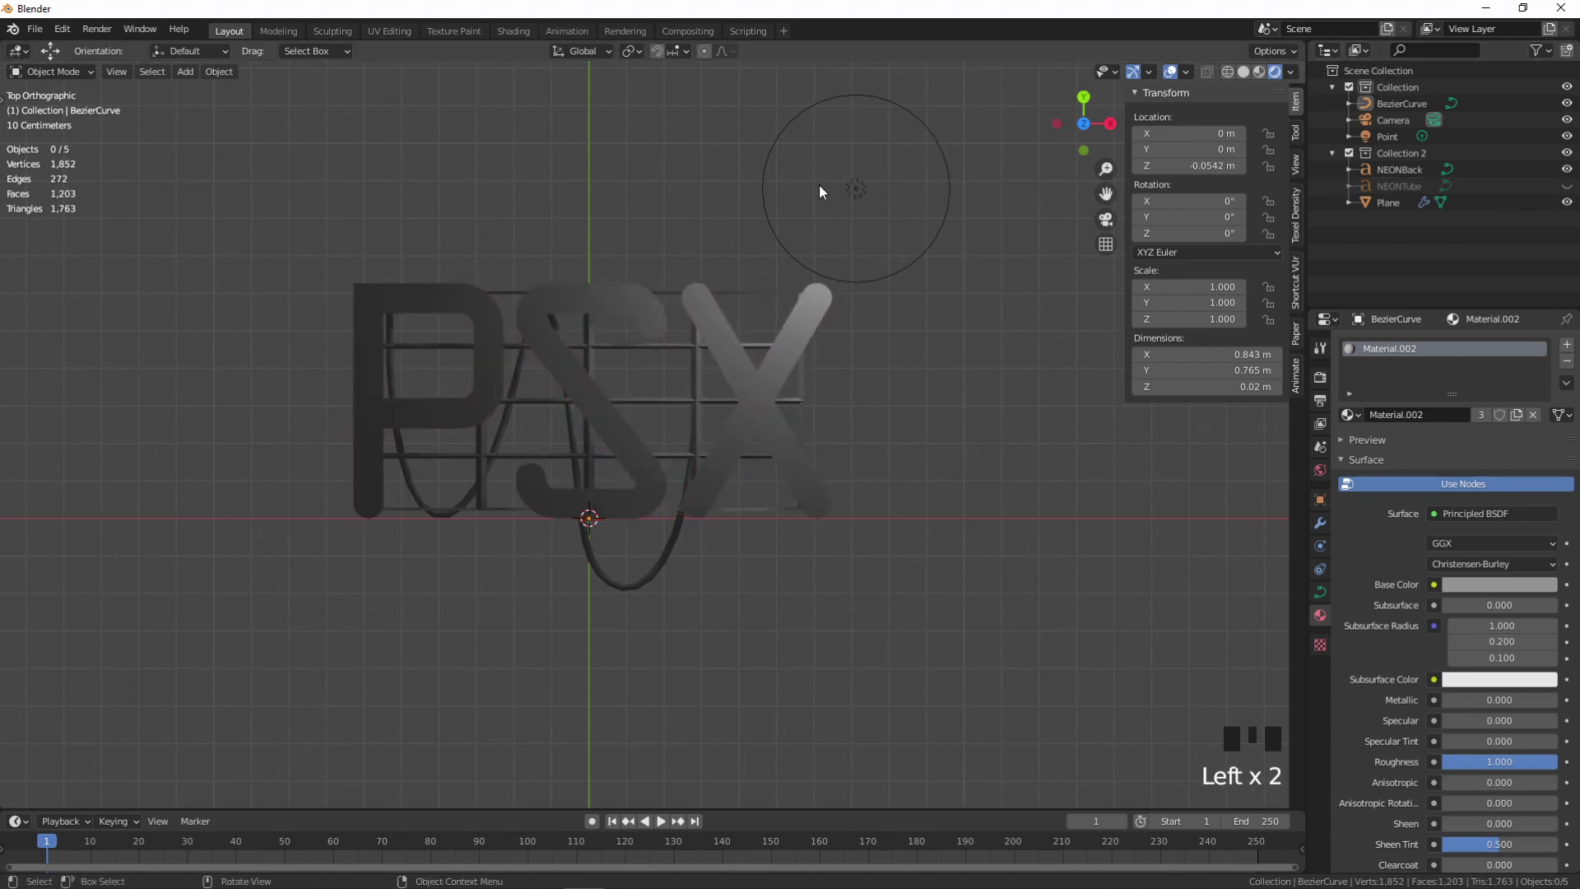
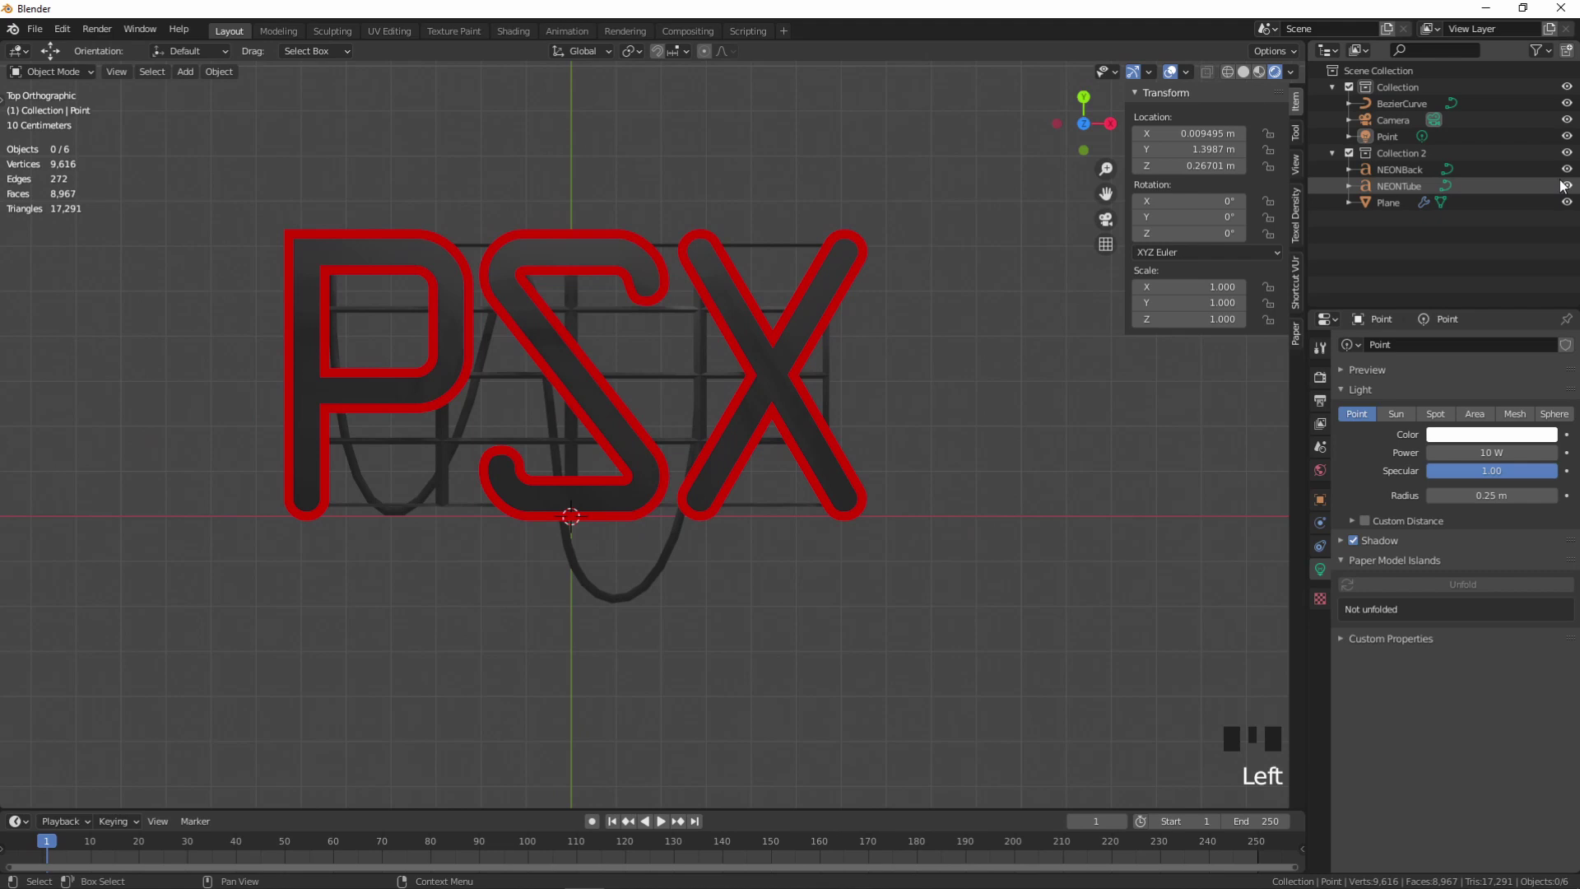
- Hide the outlines, orbit across the sign and bring up the Render Properties
left_click(1573, 193)
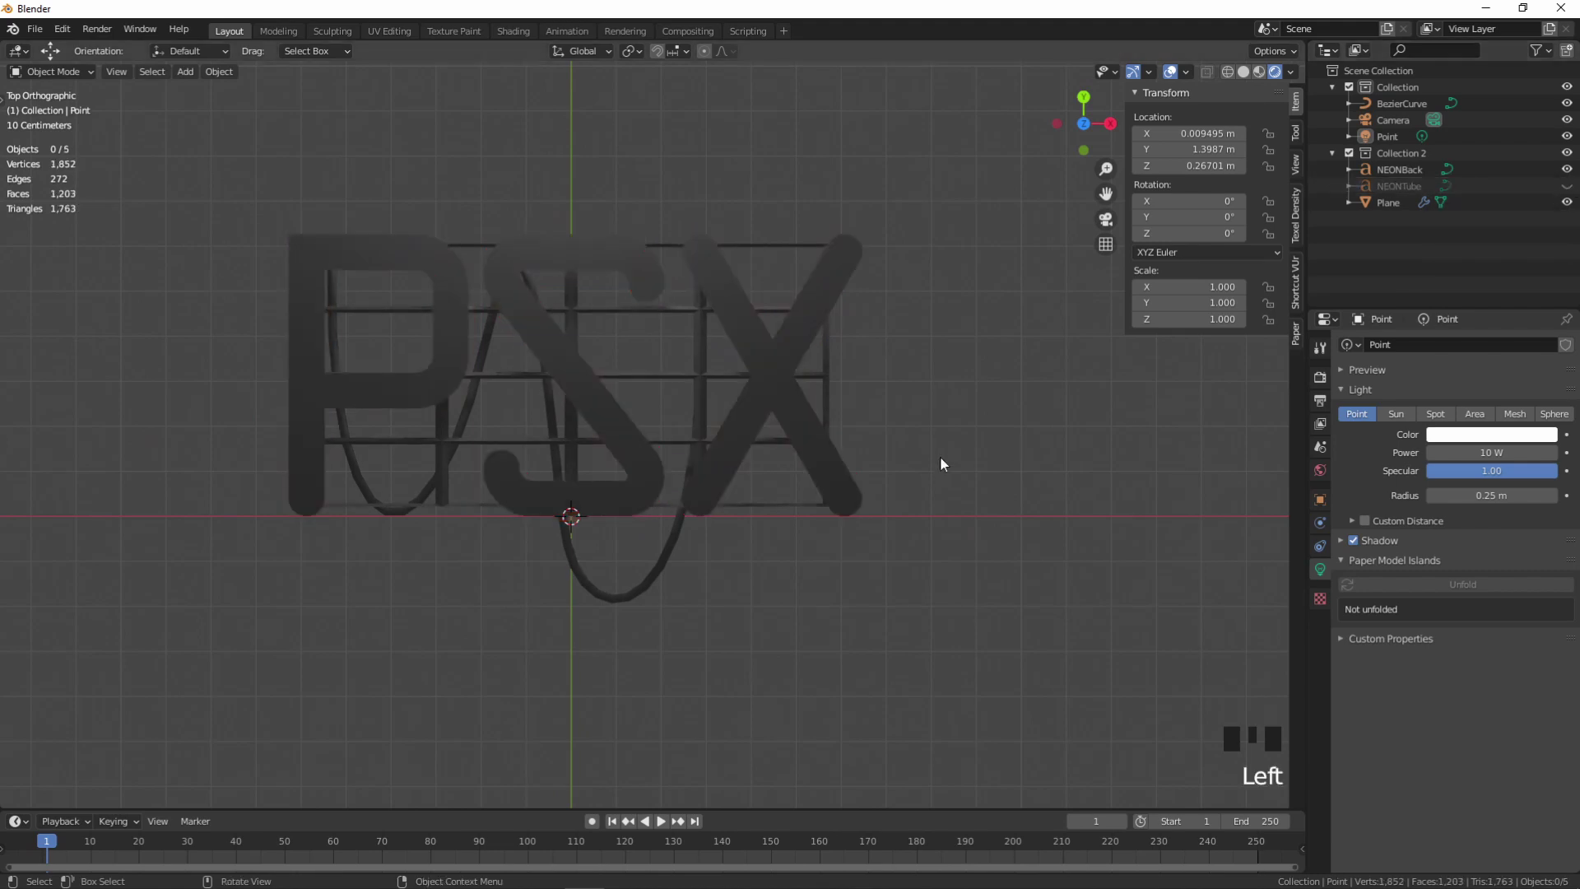
scroll("down", 3)
left_click_drag(944, 459, 926, 322)
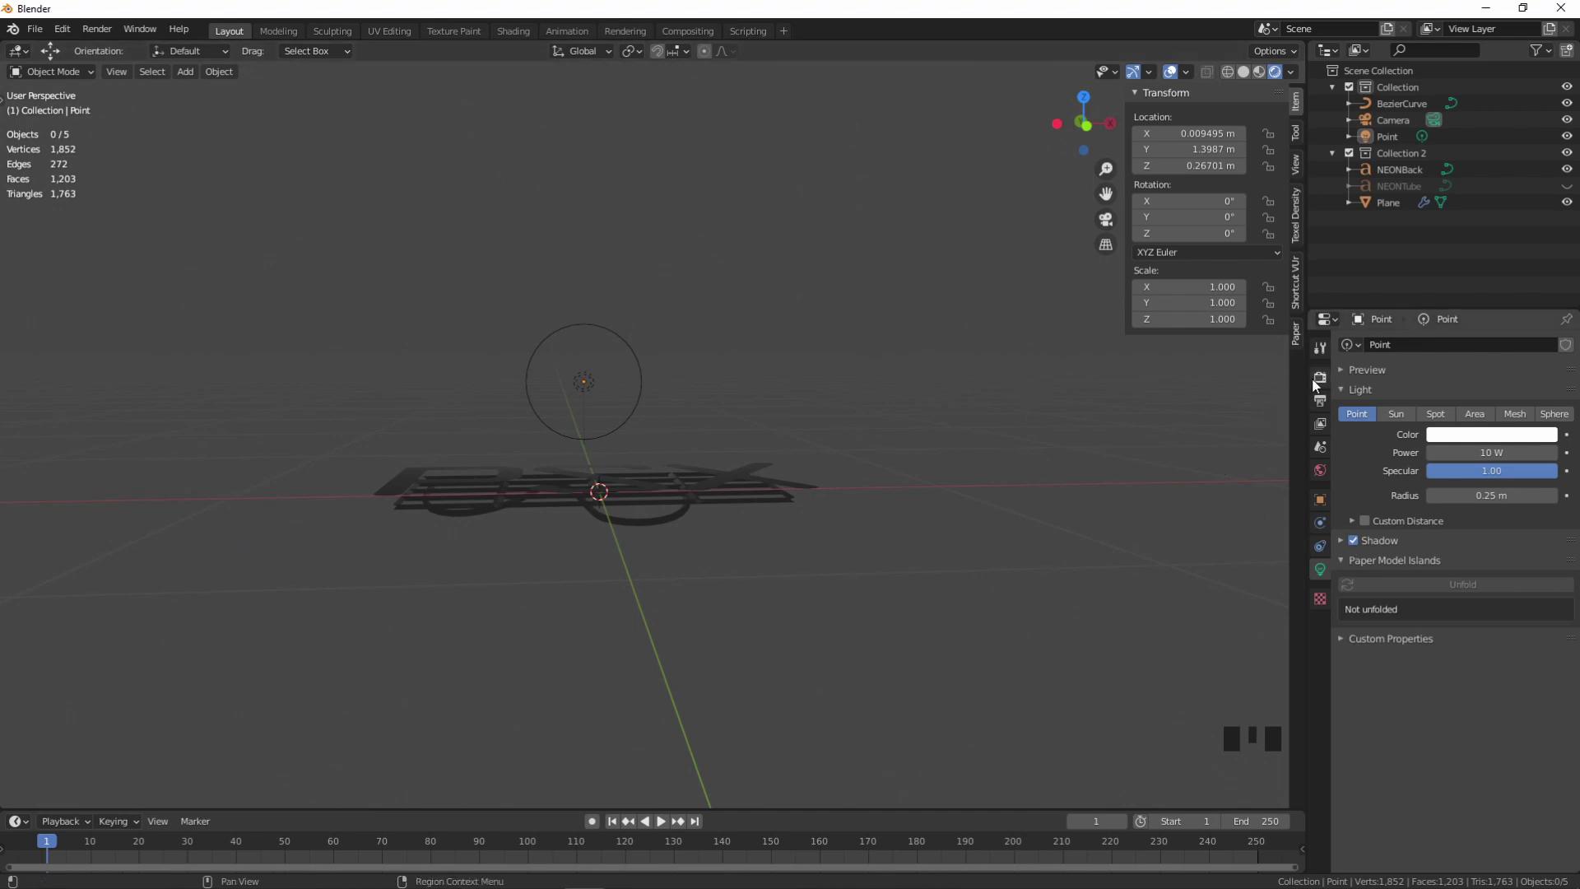
left_click(1316, 387)
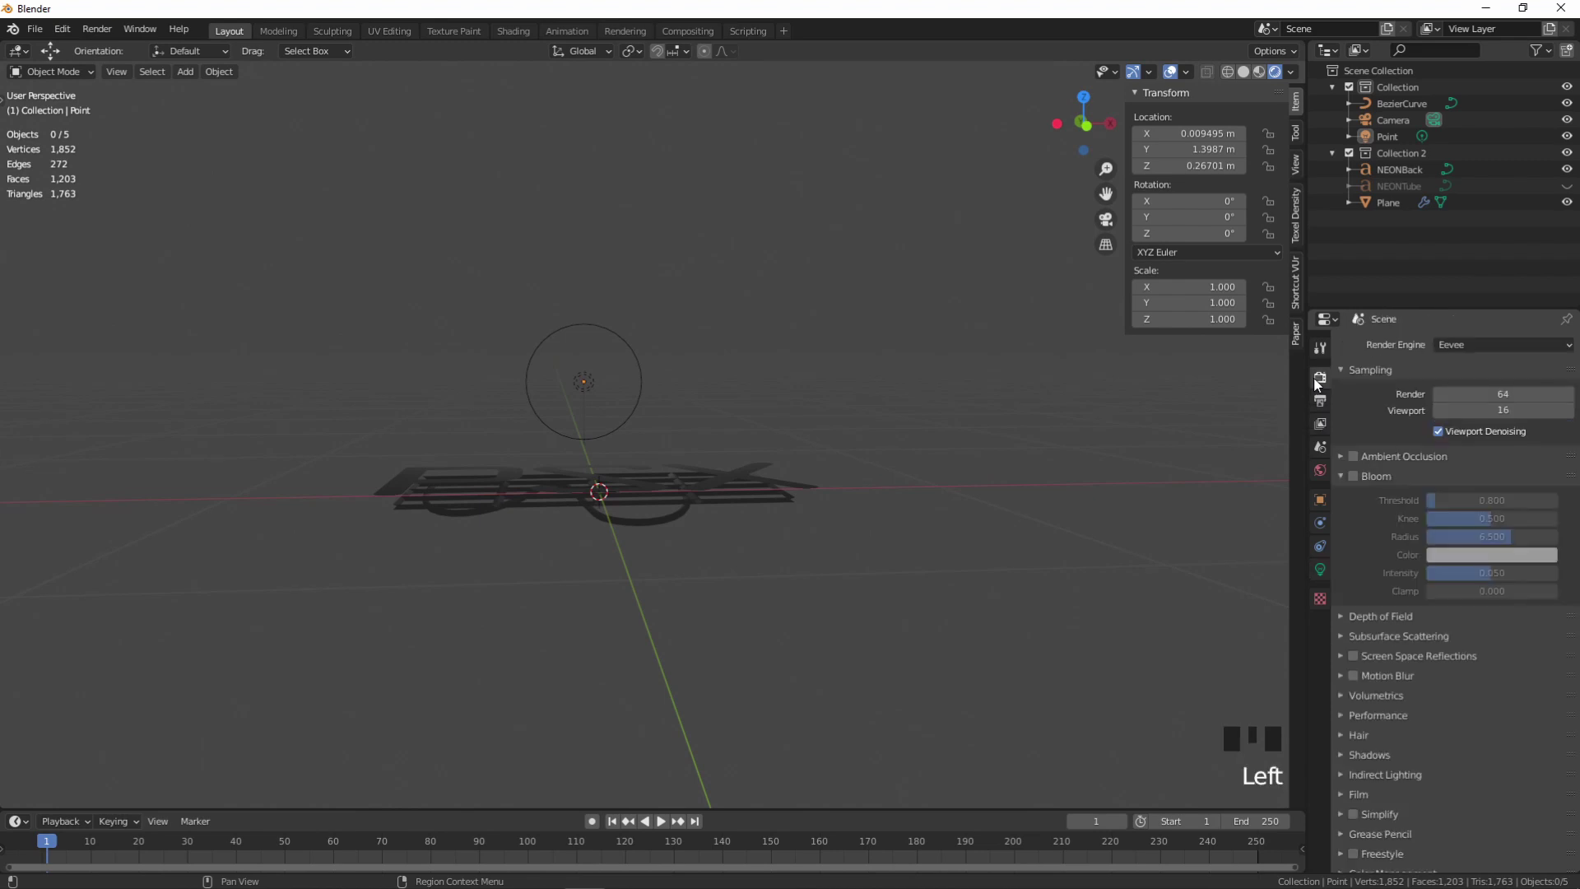
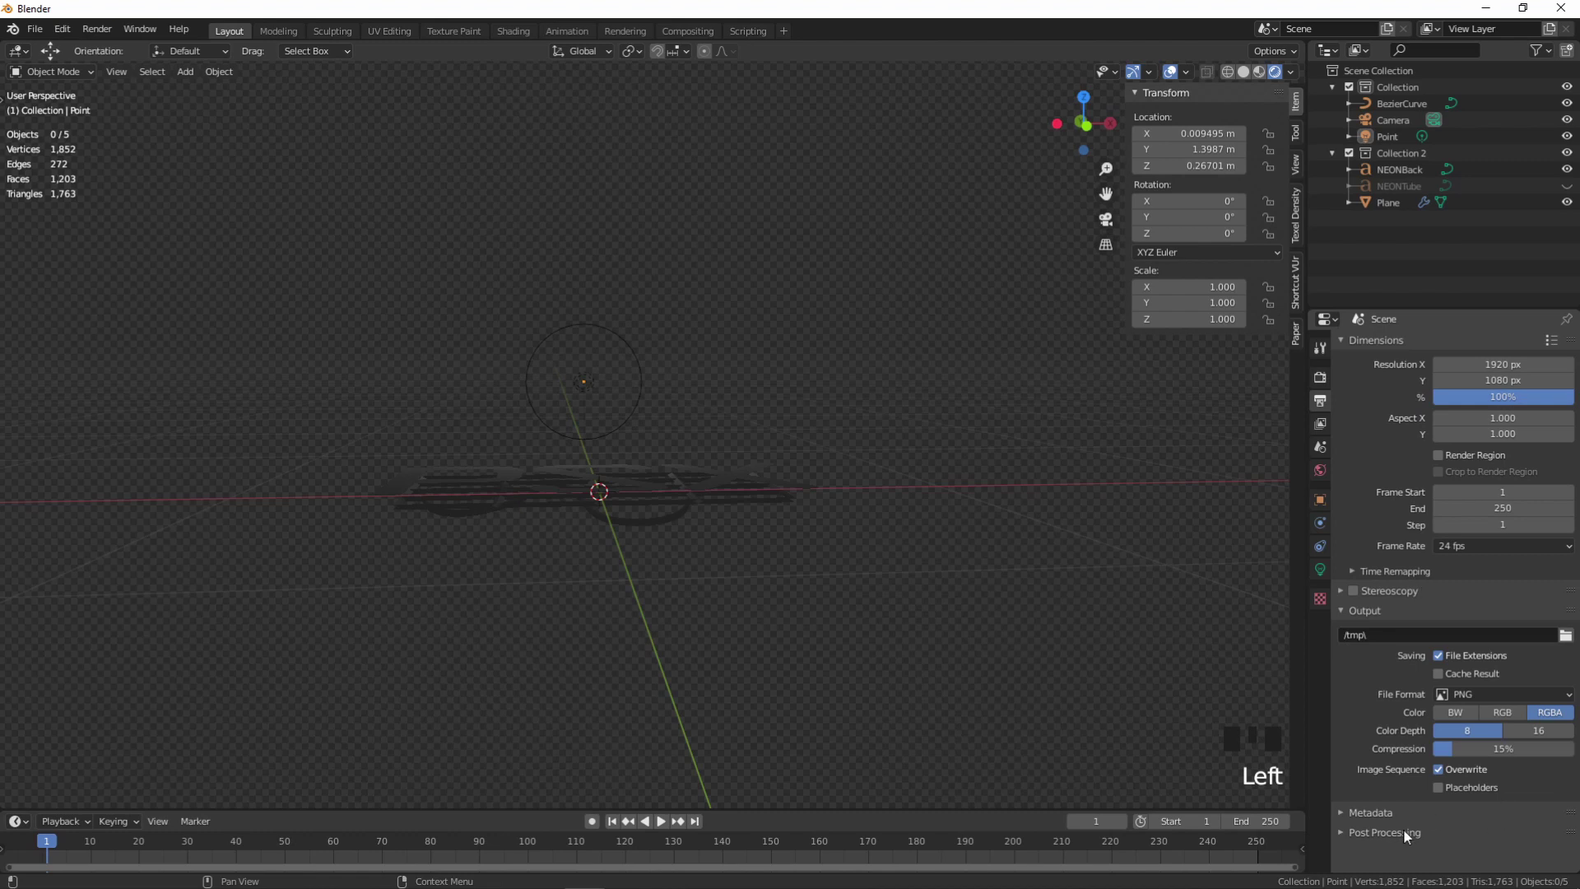
- Enable Film > Transparent in Render Properties so the background renders clear
left_click(1411, 845)
scroll("down", 3)
left_click_drag(1474, 863, 1491, 556)
scroll("up", 3)
- Bring up the Output Properties showing 1920×1080 resolution and PNG RGBA output
left_click(953, 378)
left_click_drag(951, 367, 1399, 127)
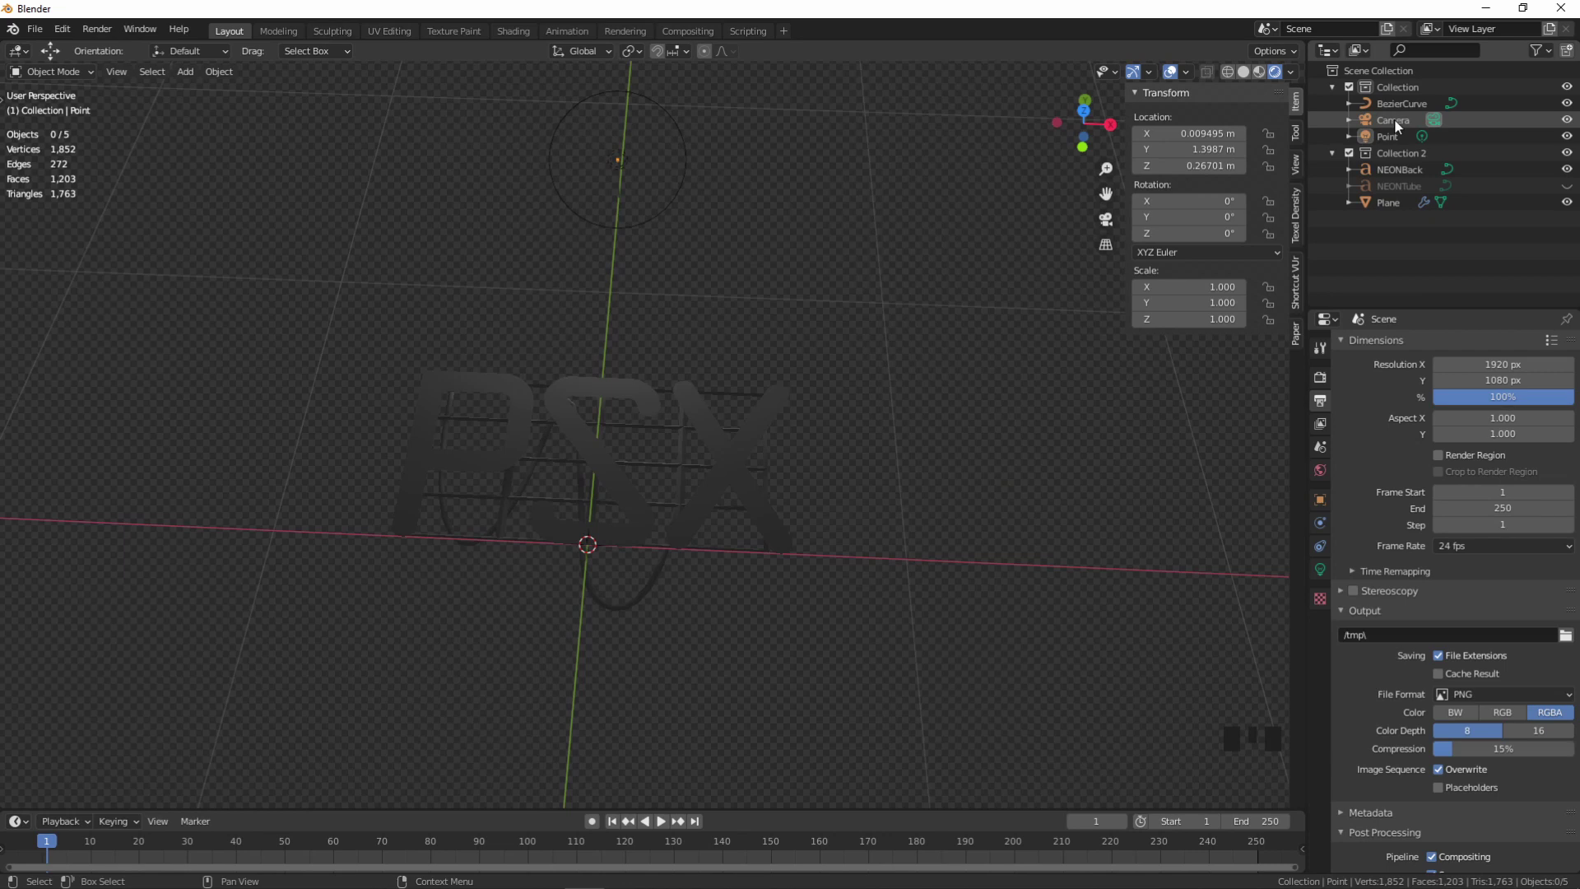
- Select the Camera object above the PSX sign
left_click(1400, 127)
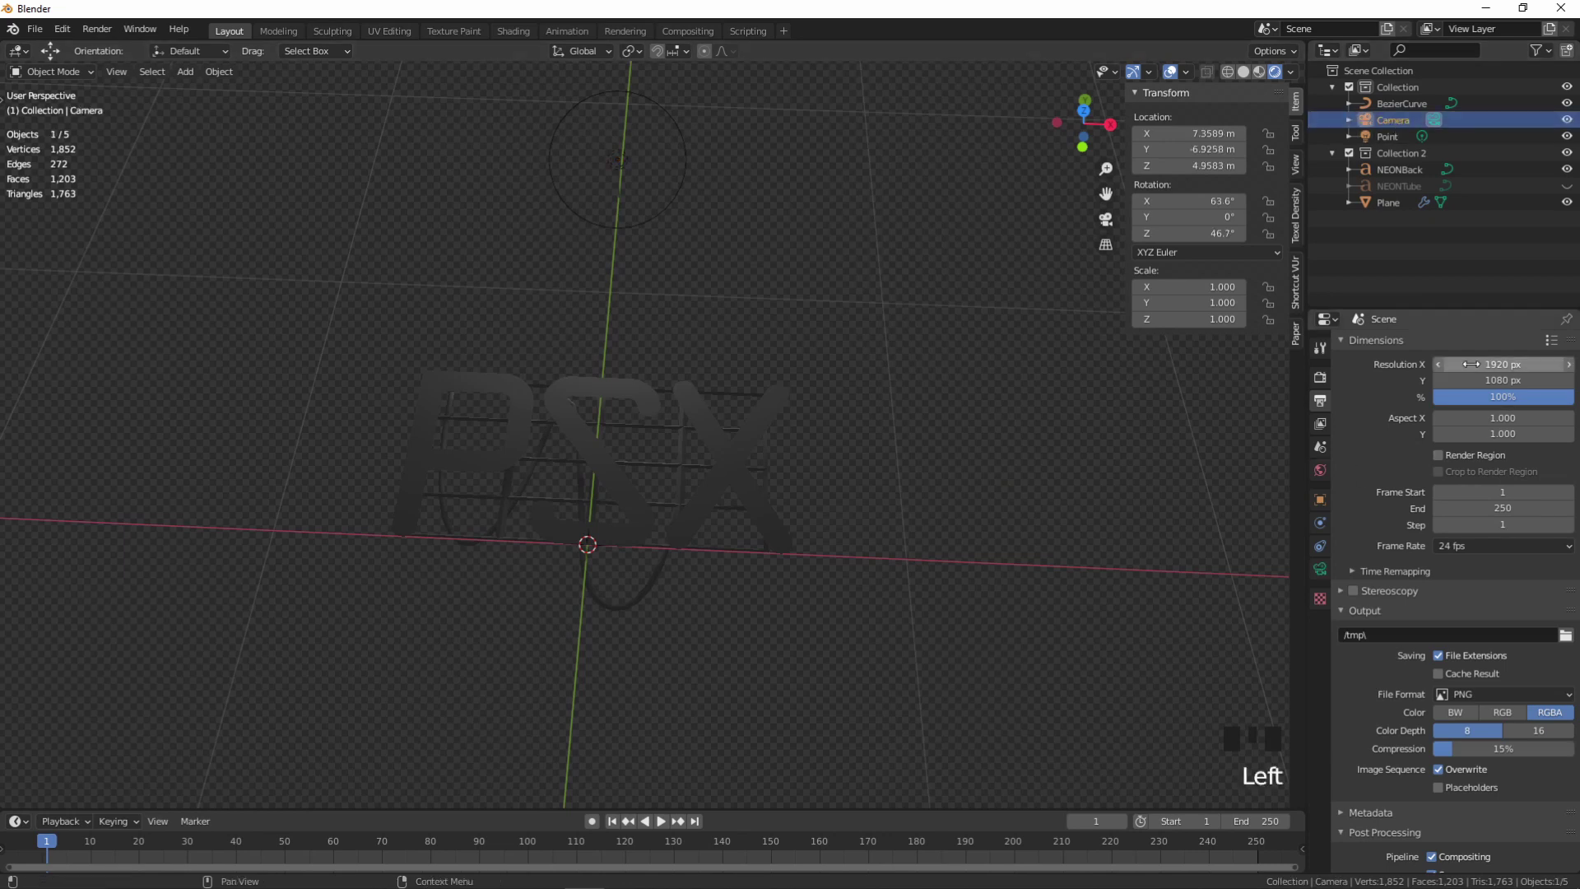
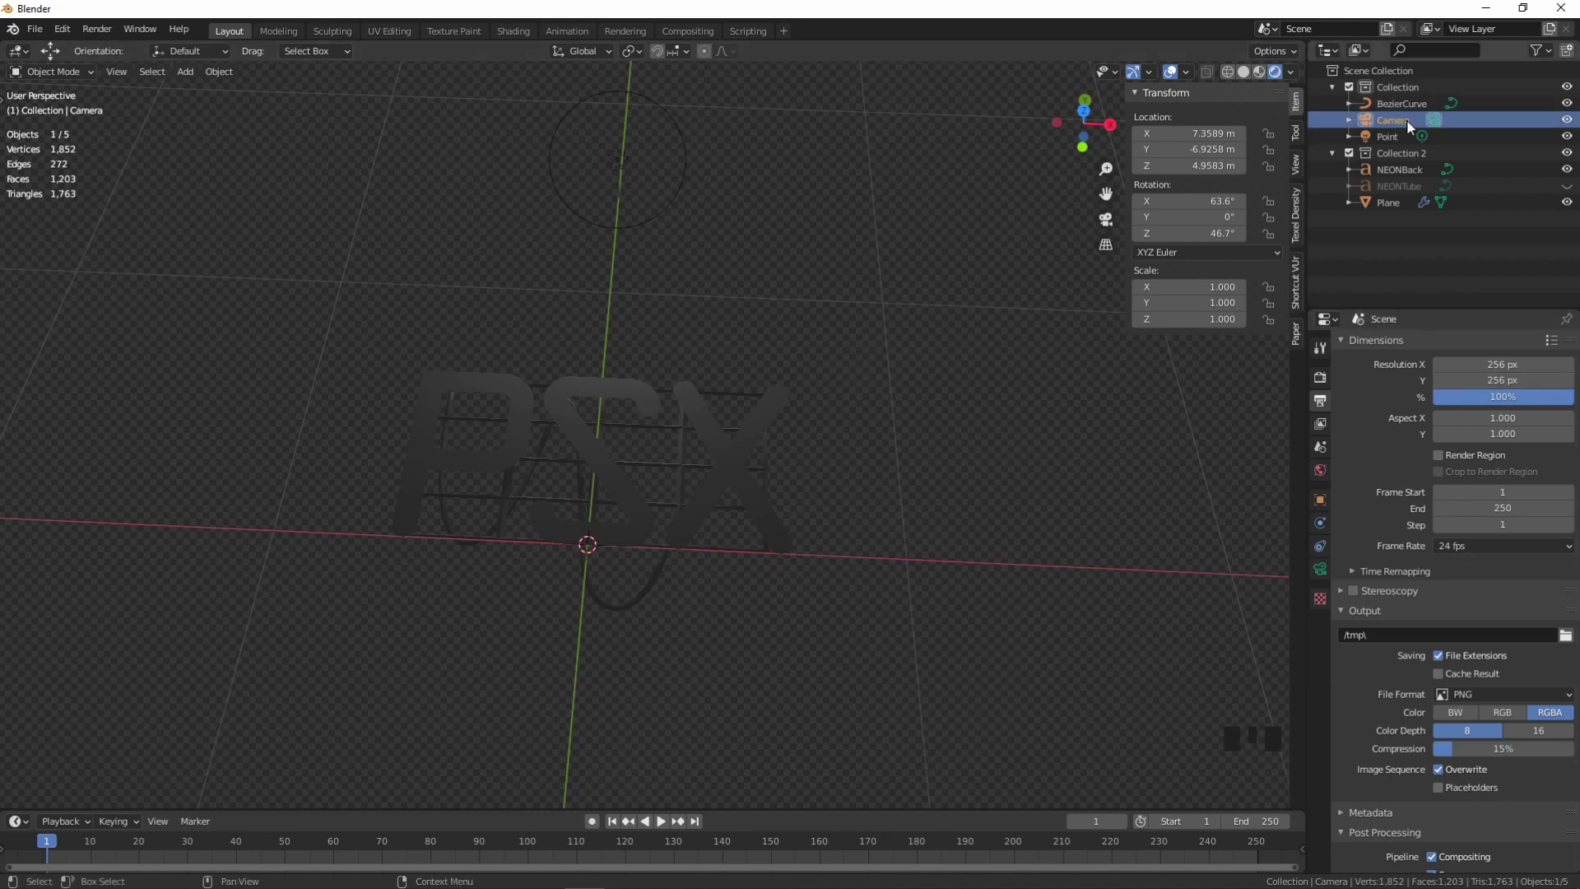
left_click(1394, 124)
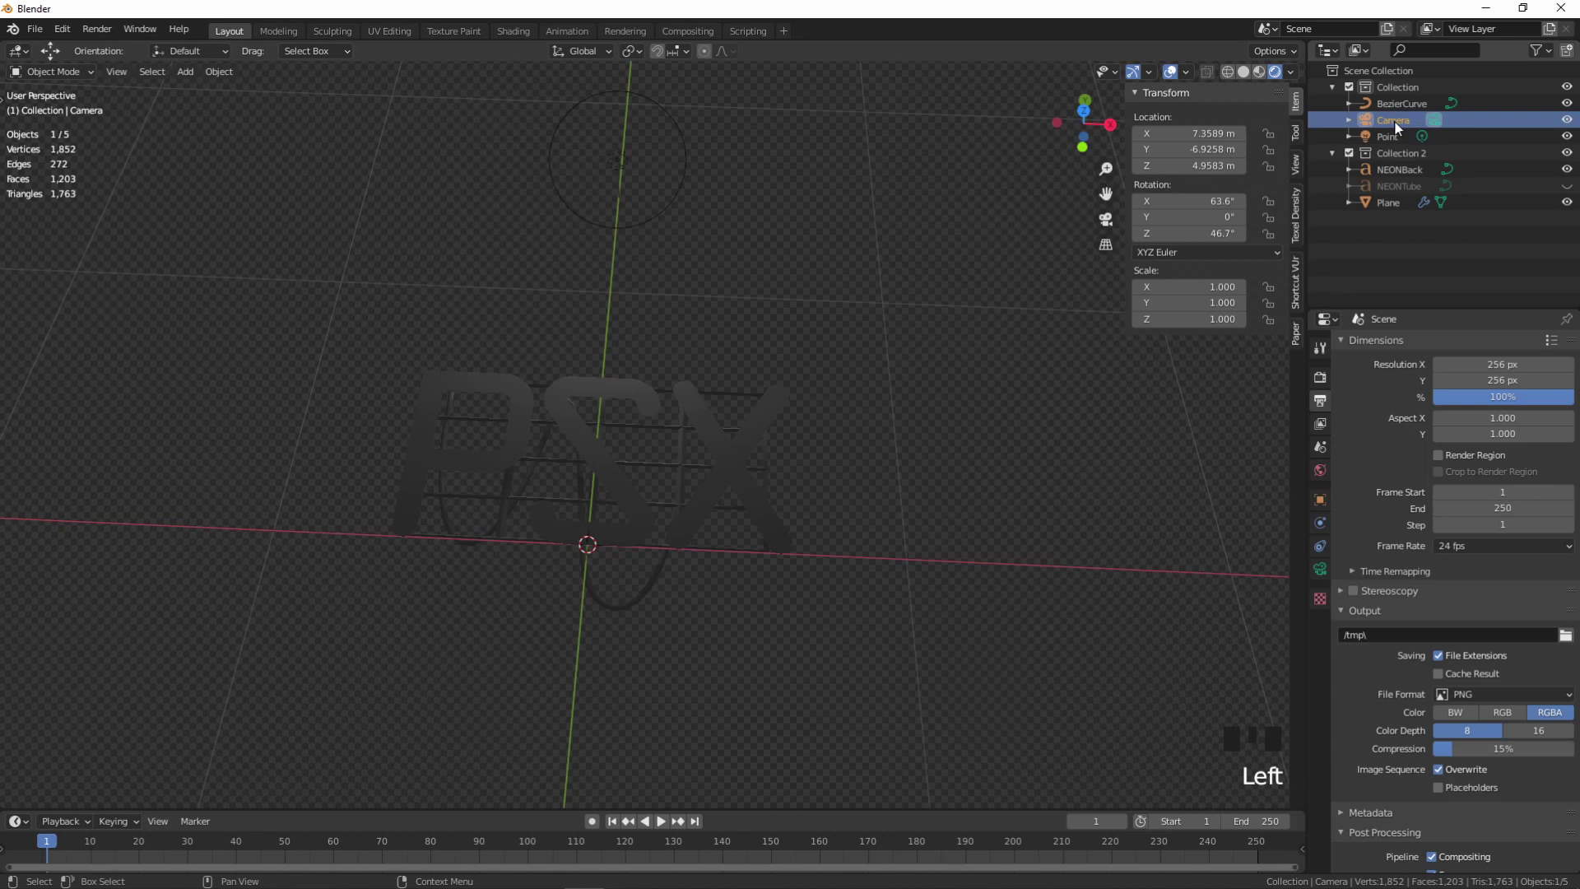
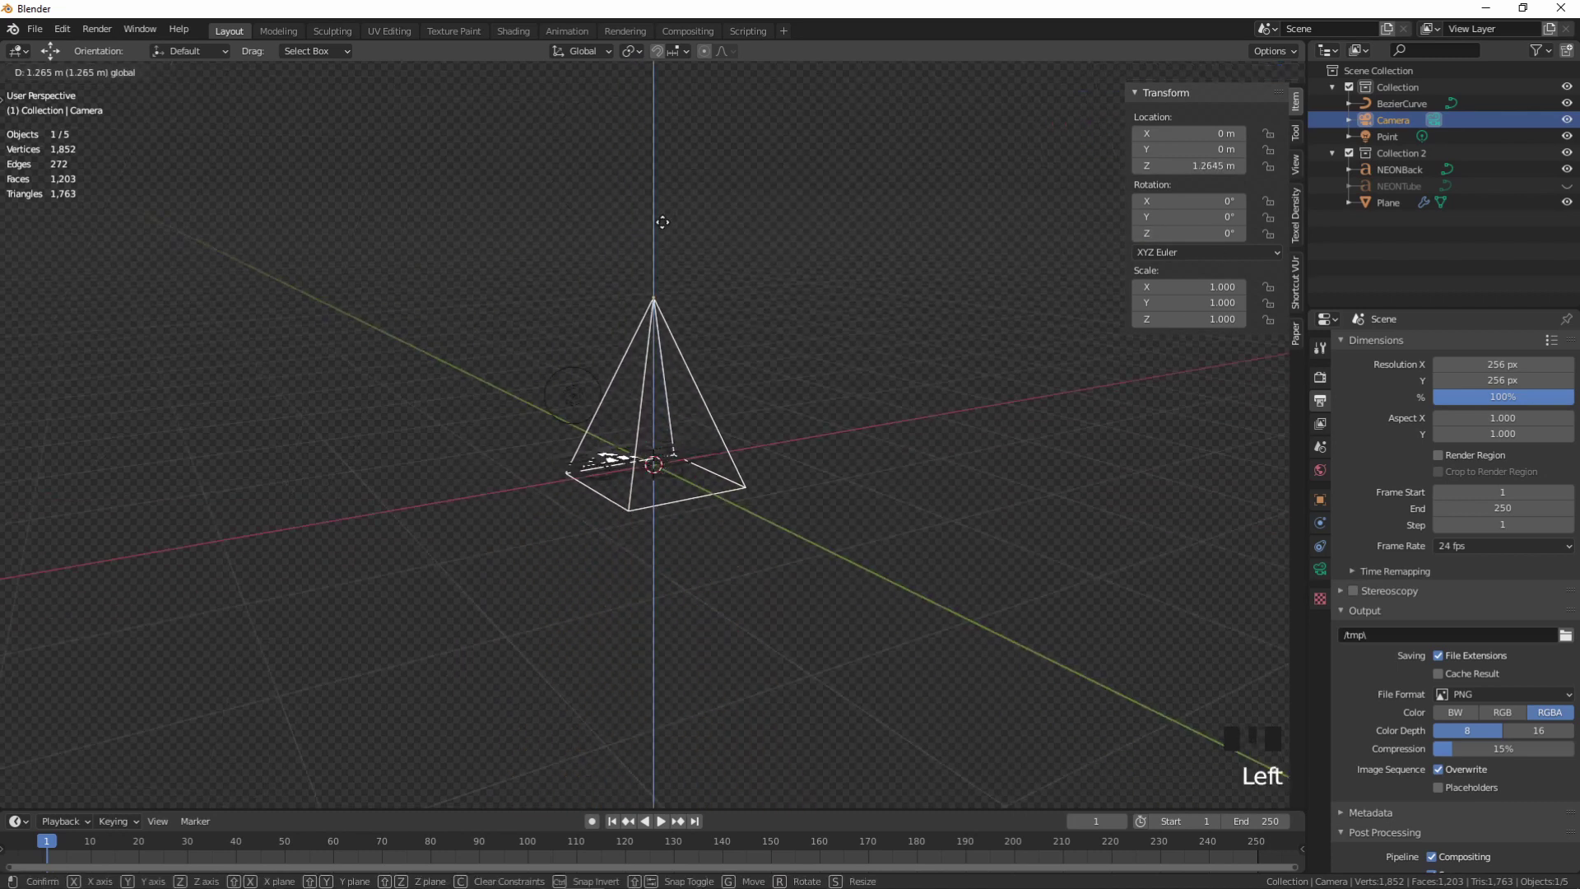
- Lift the camera higher, look through it with Numpad 0 and show its lens settings
left_click_drag(948, 331, 867, 390)
key("KP_0")
key("KP_0")
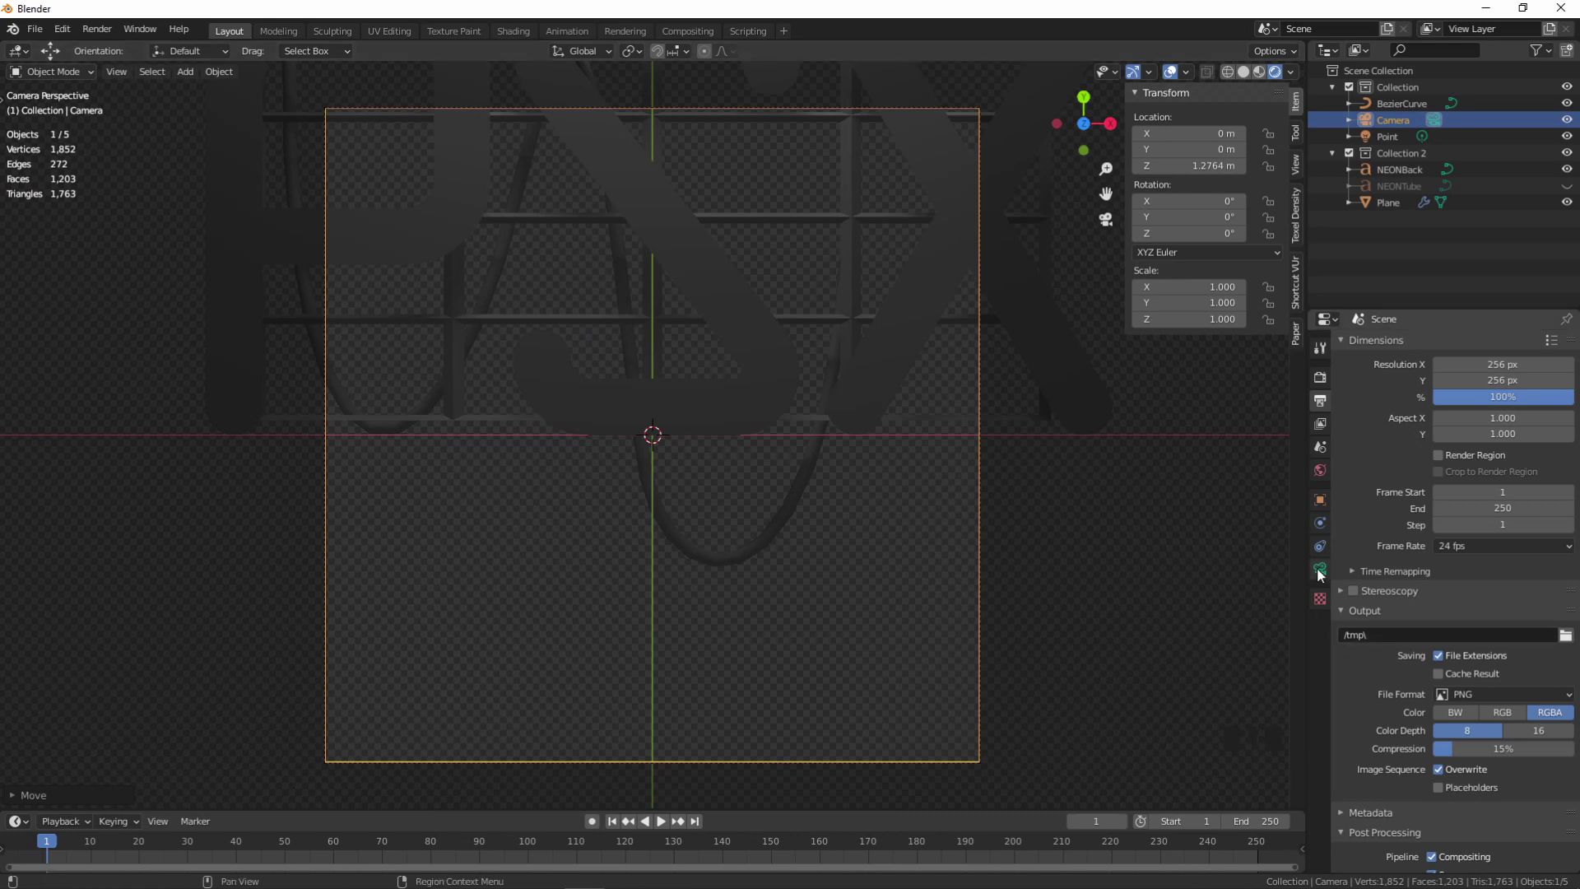
left_click(1323, 575)
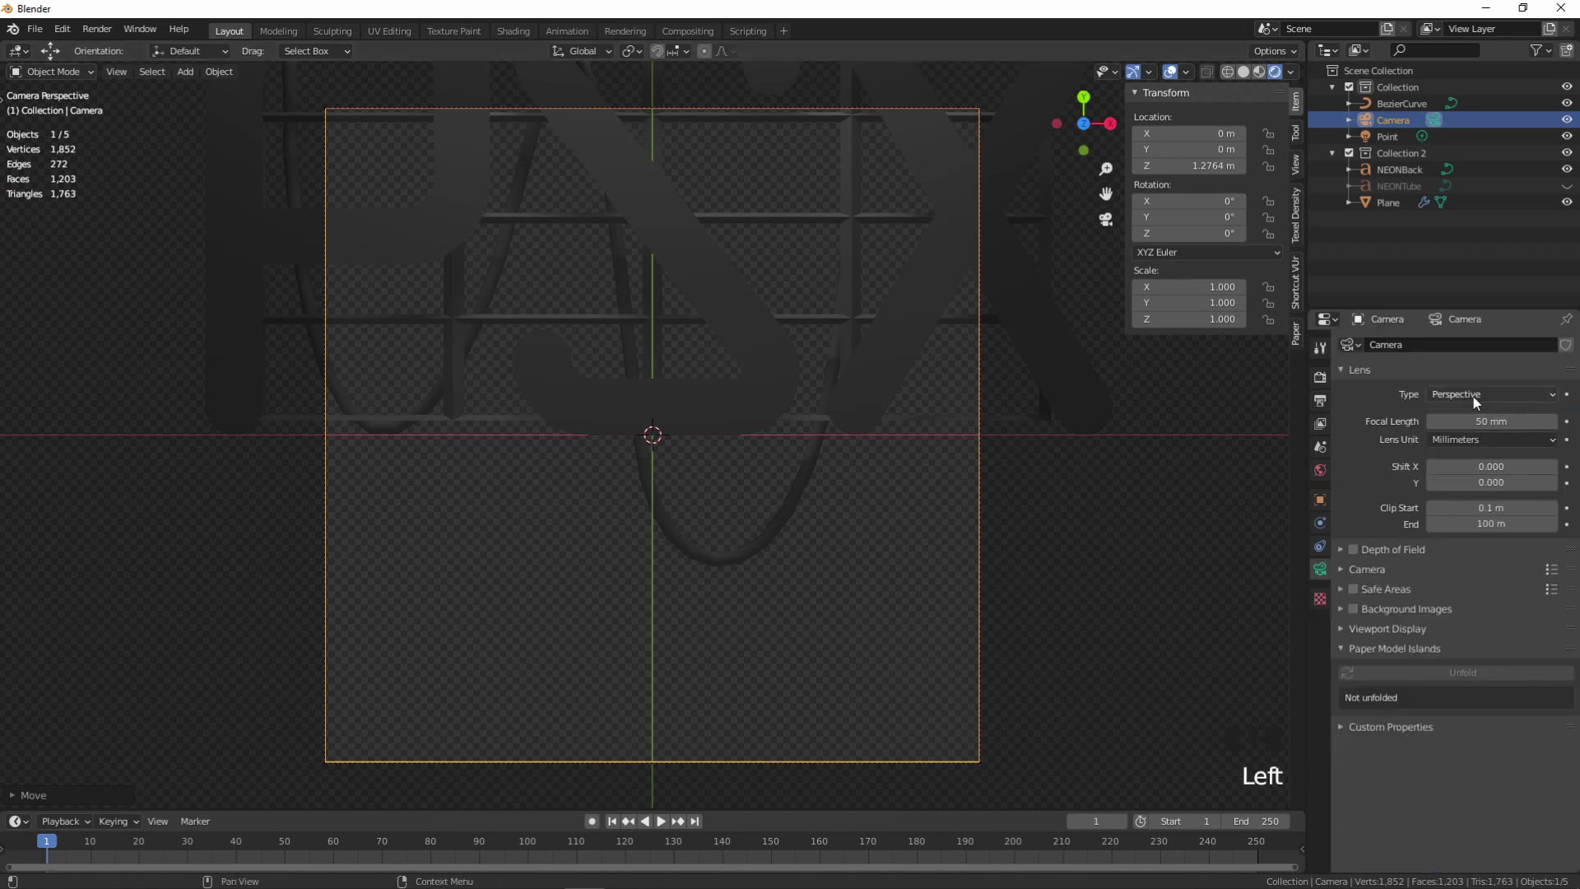
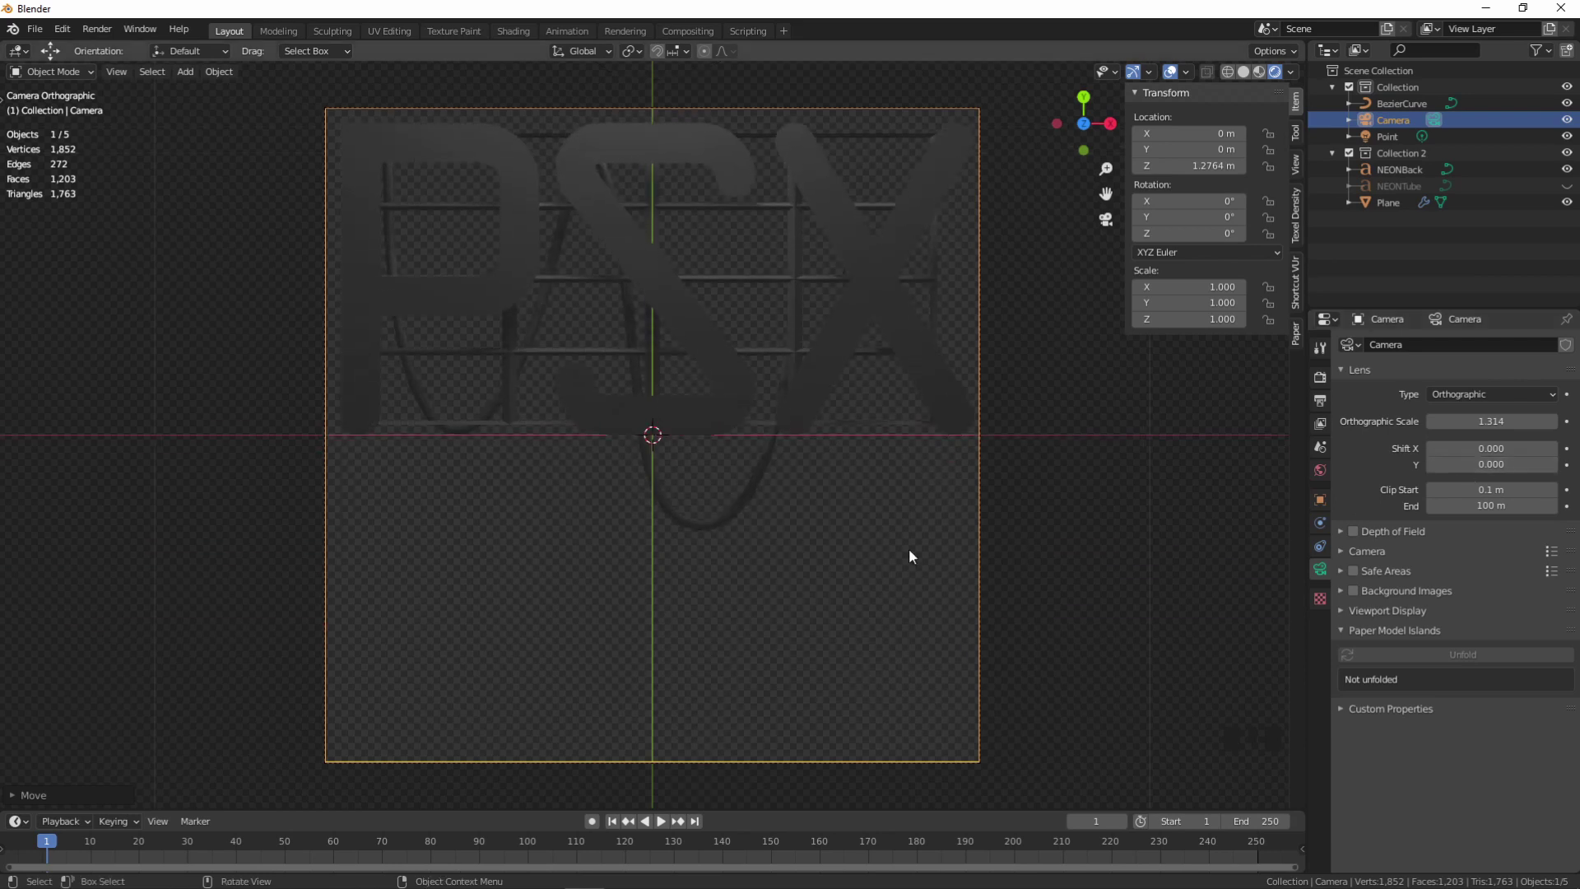
- Deselect the camera and switch to the top-down orthographic view
left_click(866, 558)
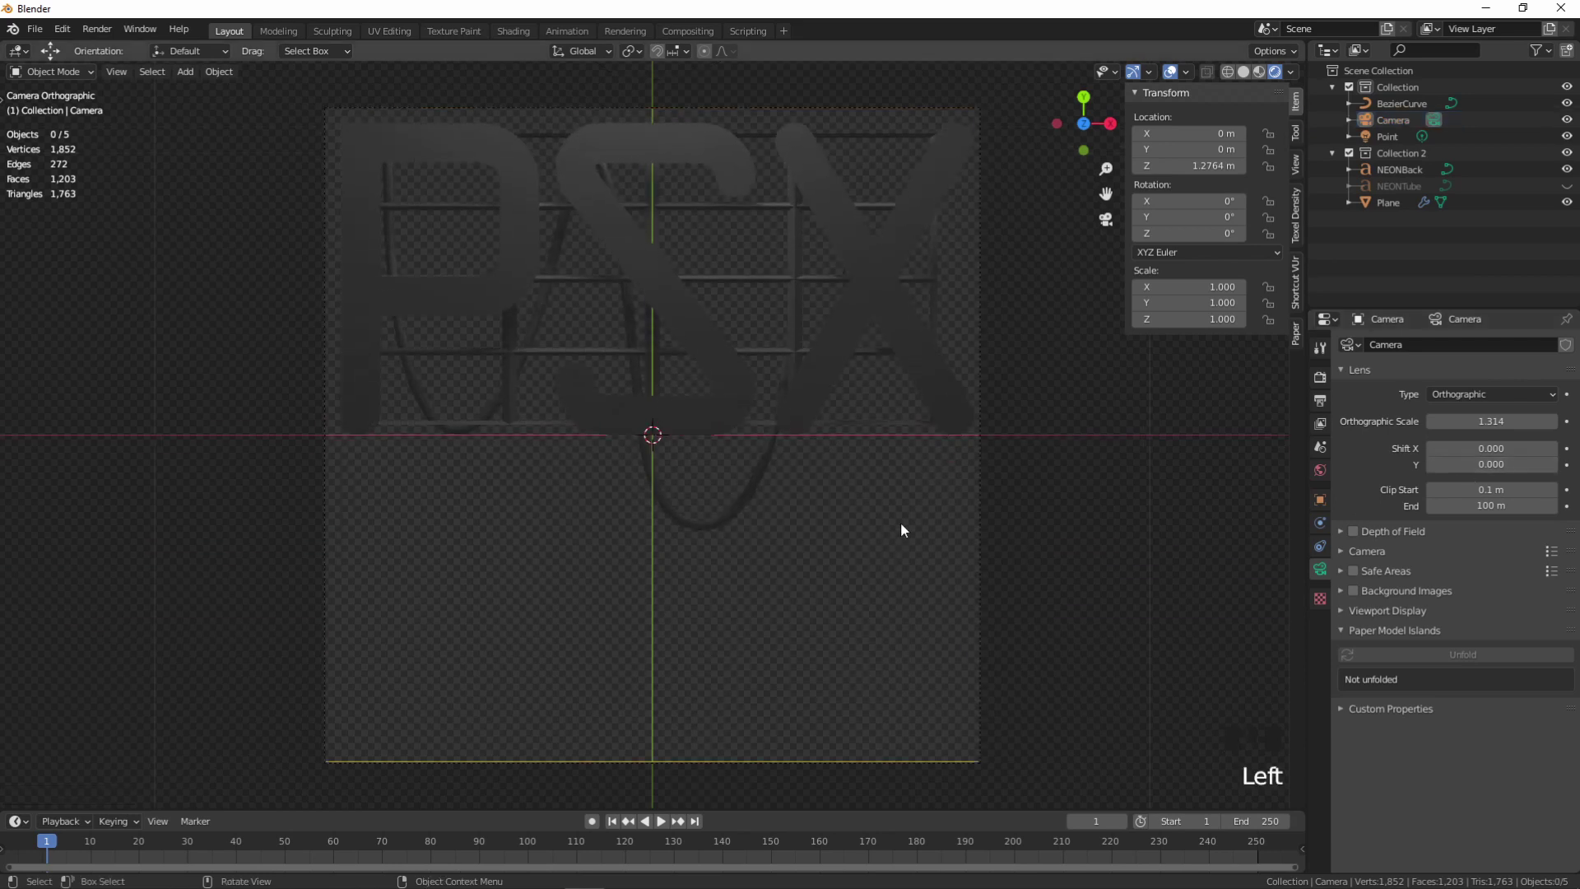
left_click(1568, 191)
left_click(1569, 191)
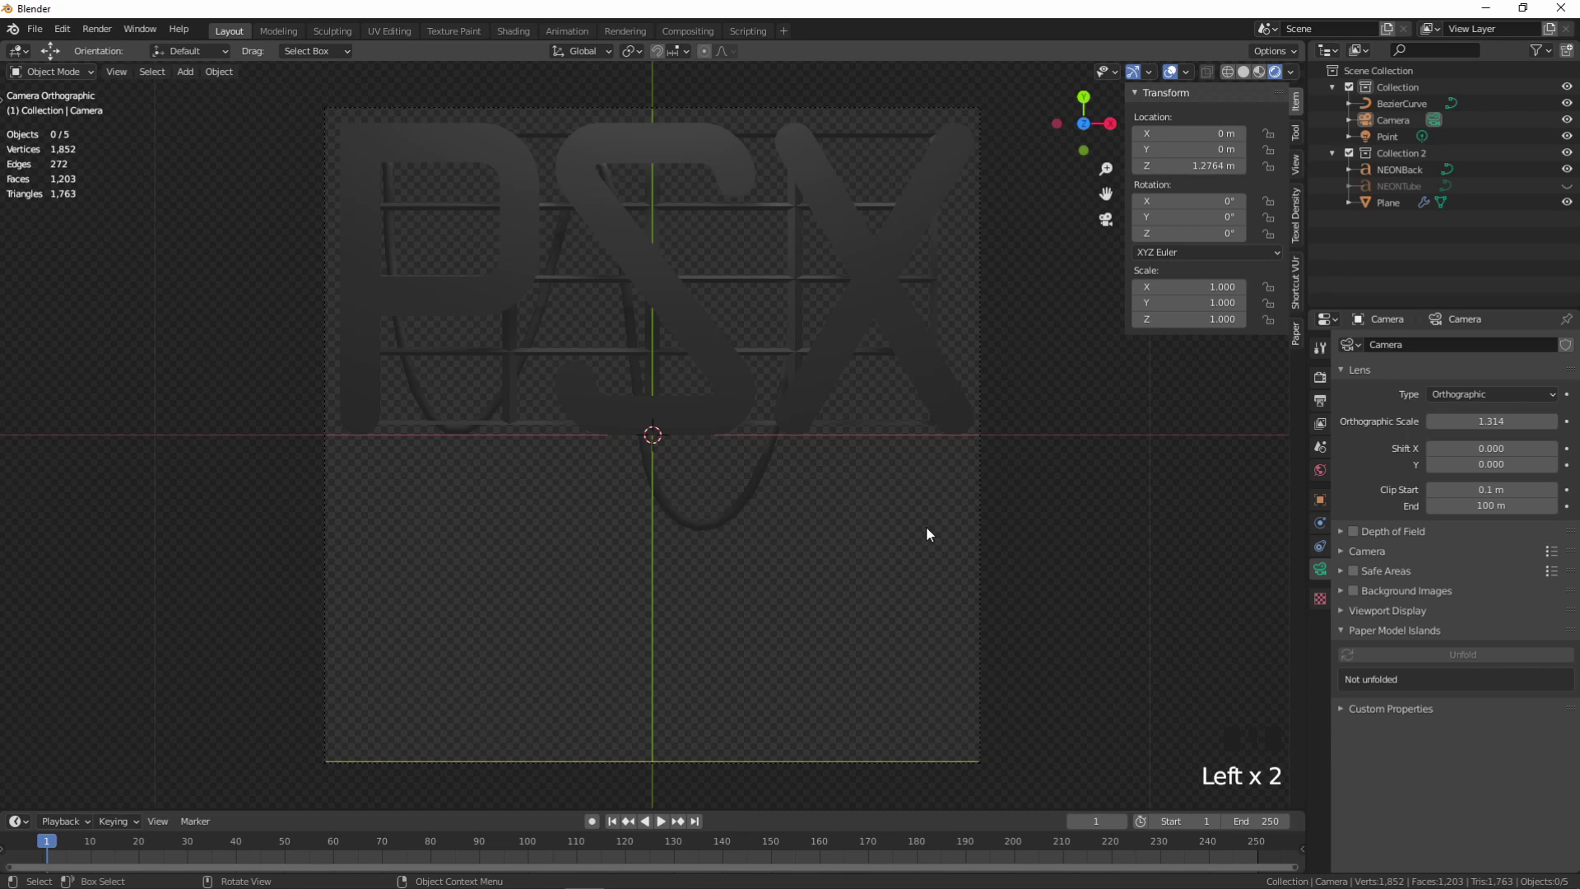
left_click(932, 534)
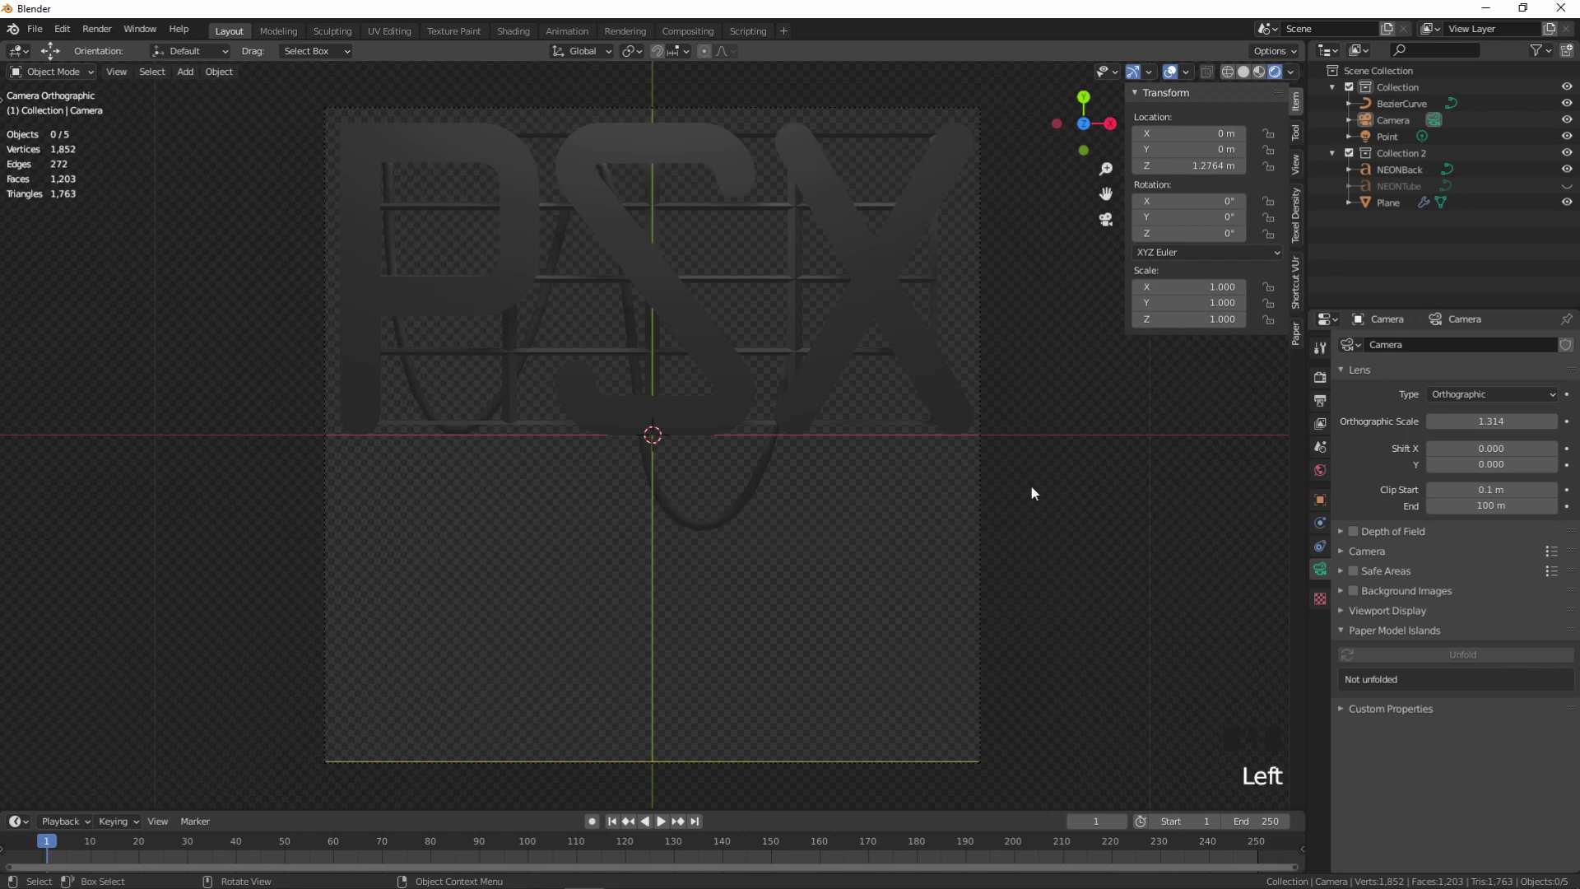
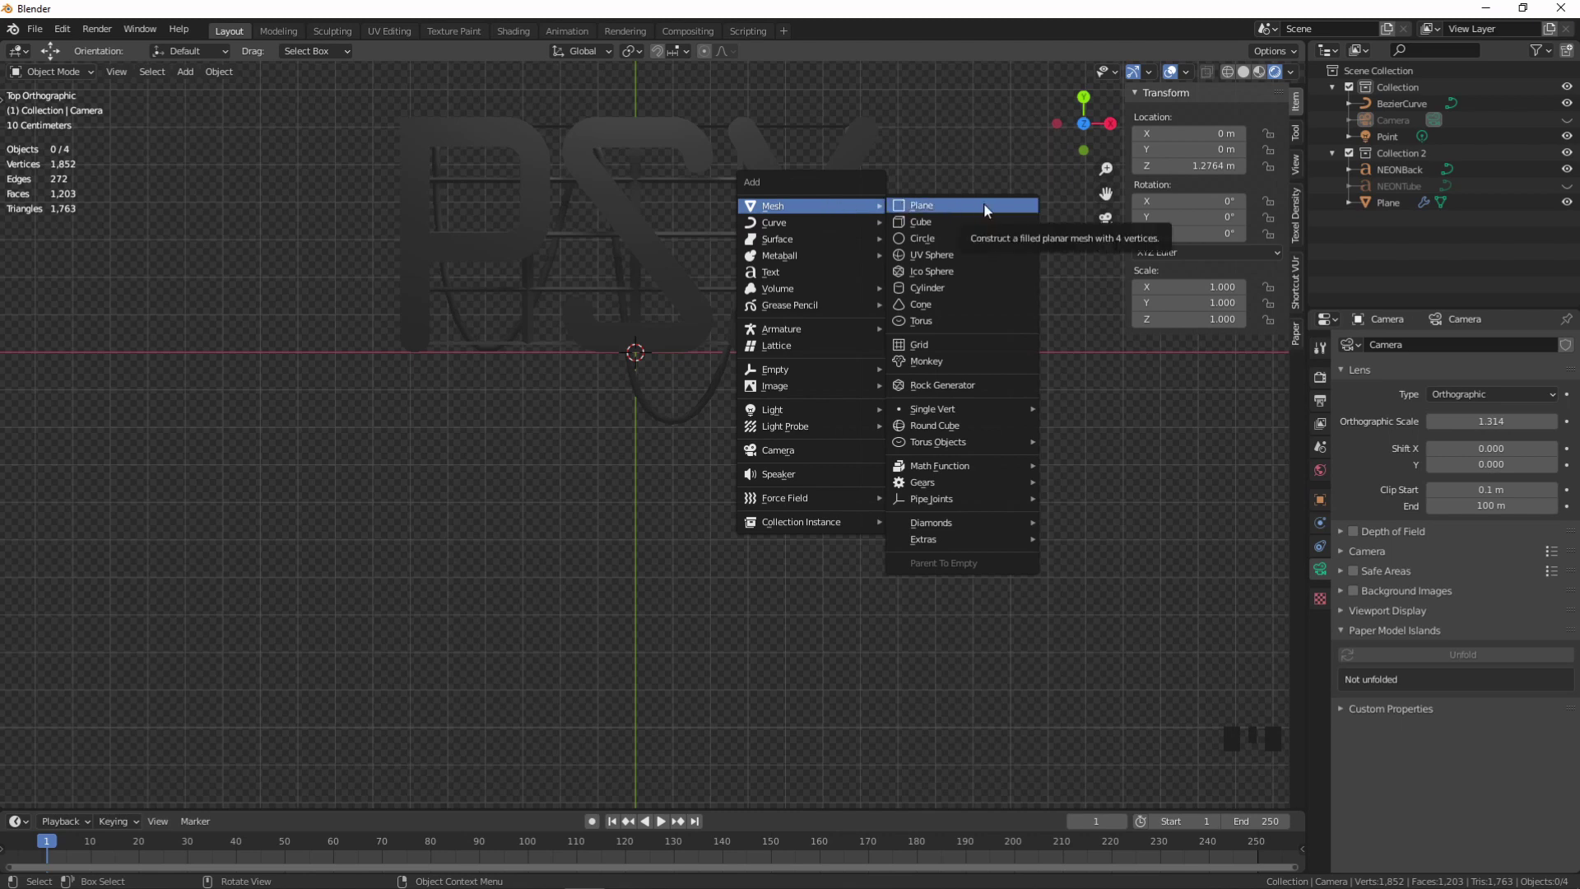
- Scale the newly added plane down to a small square over the PSX letters
scroll("down", 3)
key("s")
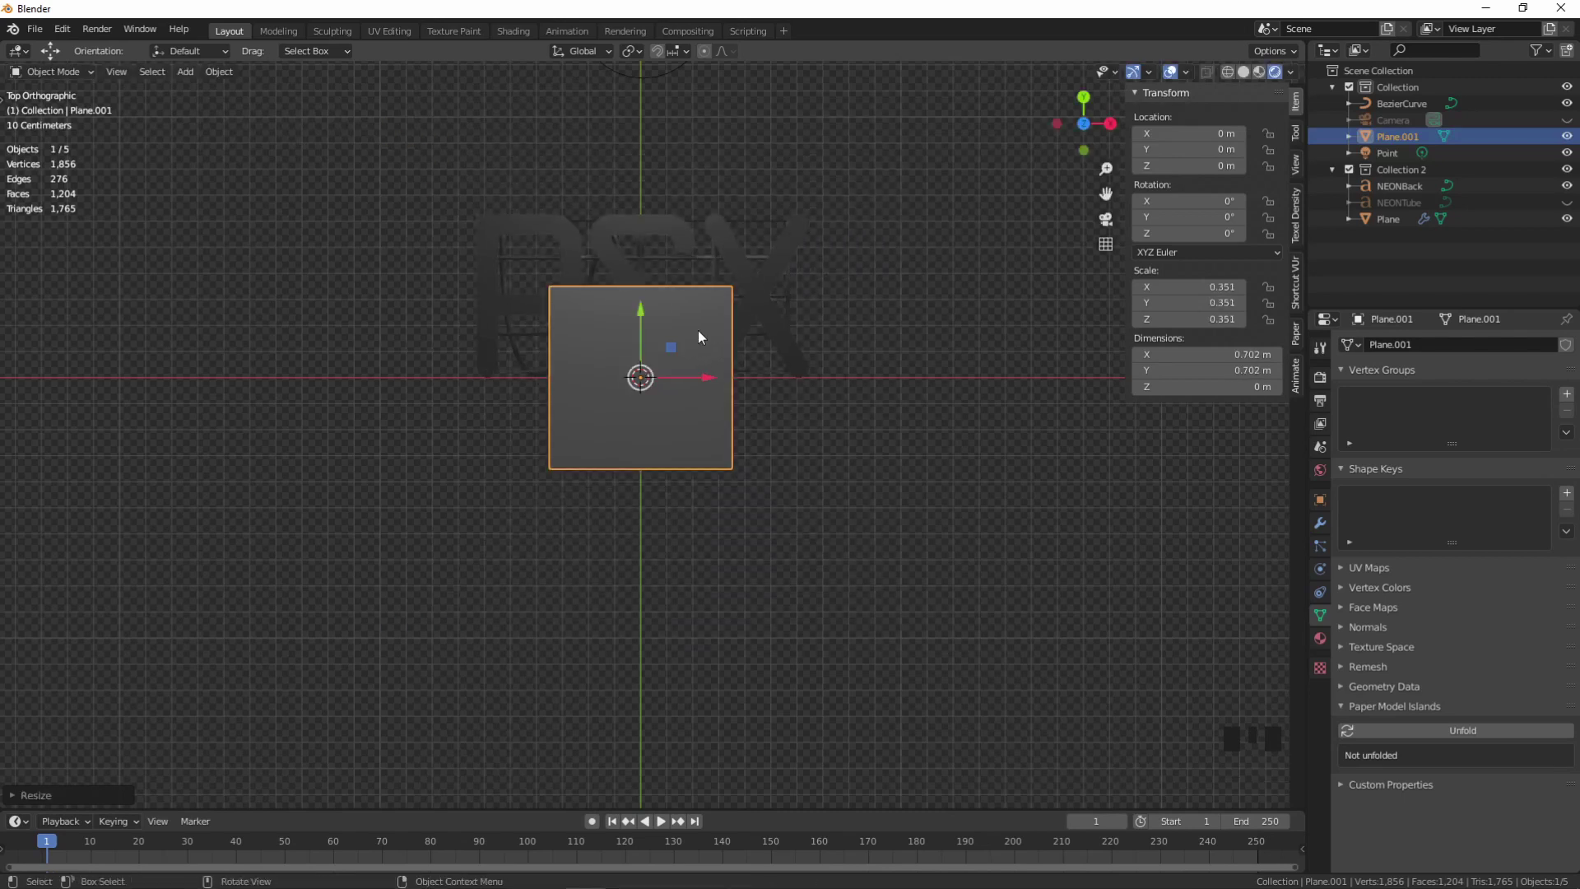
left_click(645, 320)
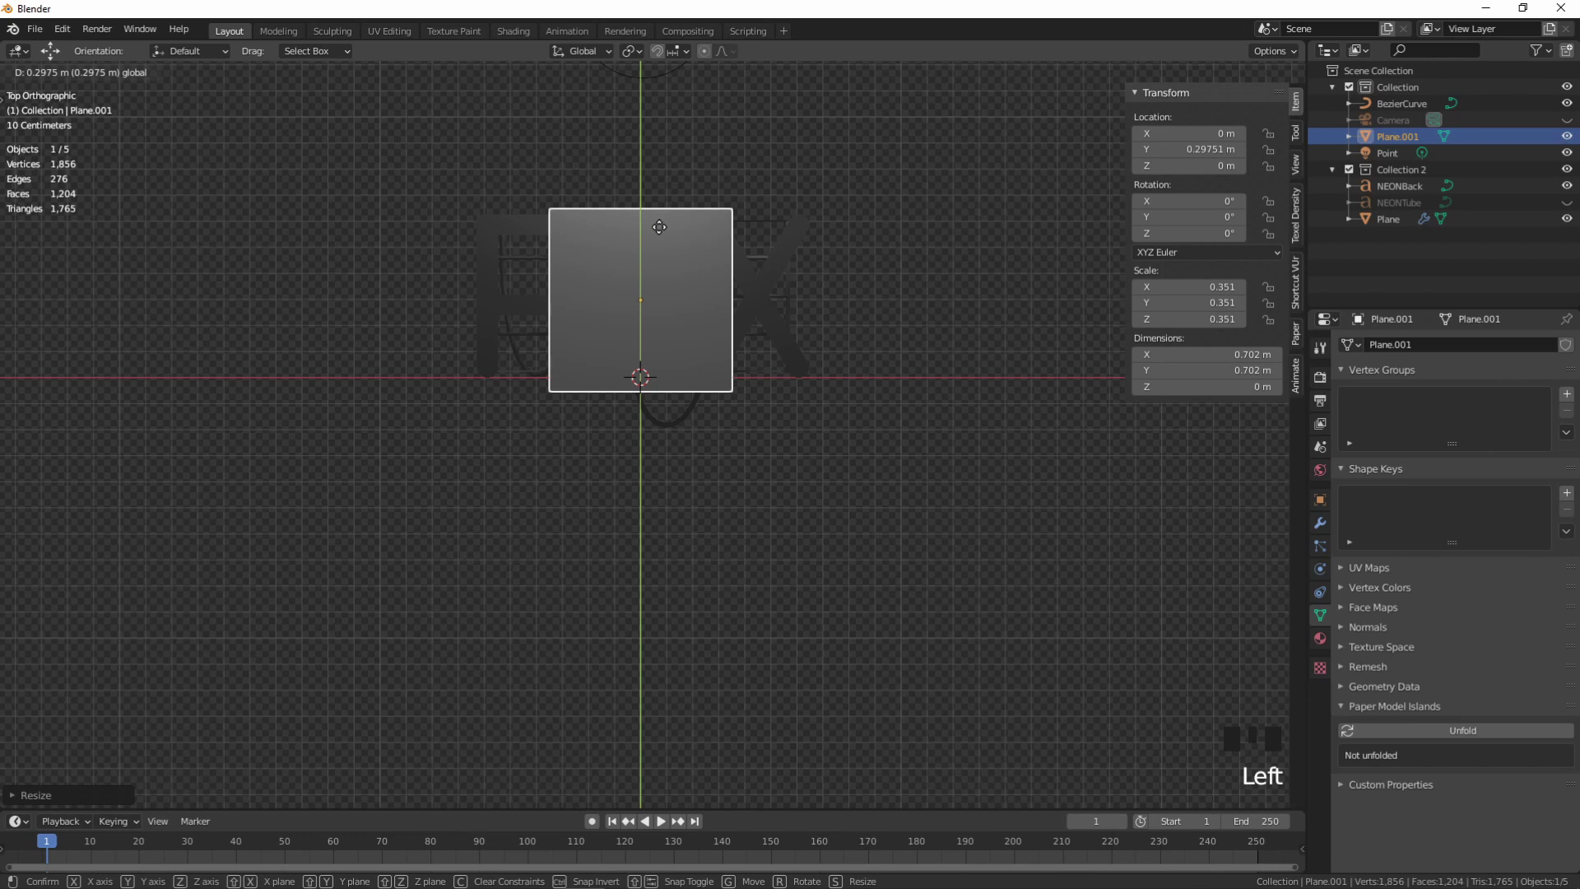
key("s")
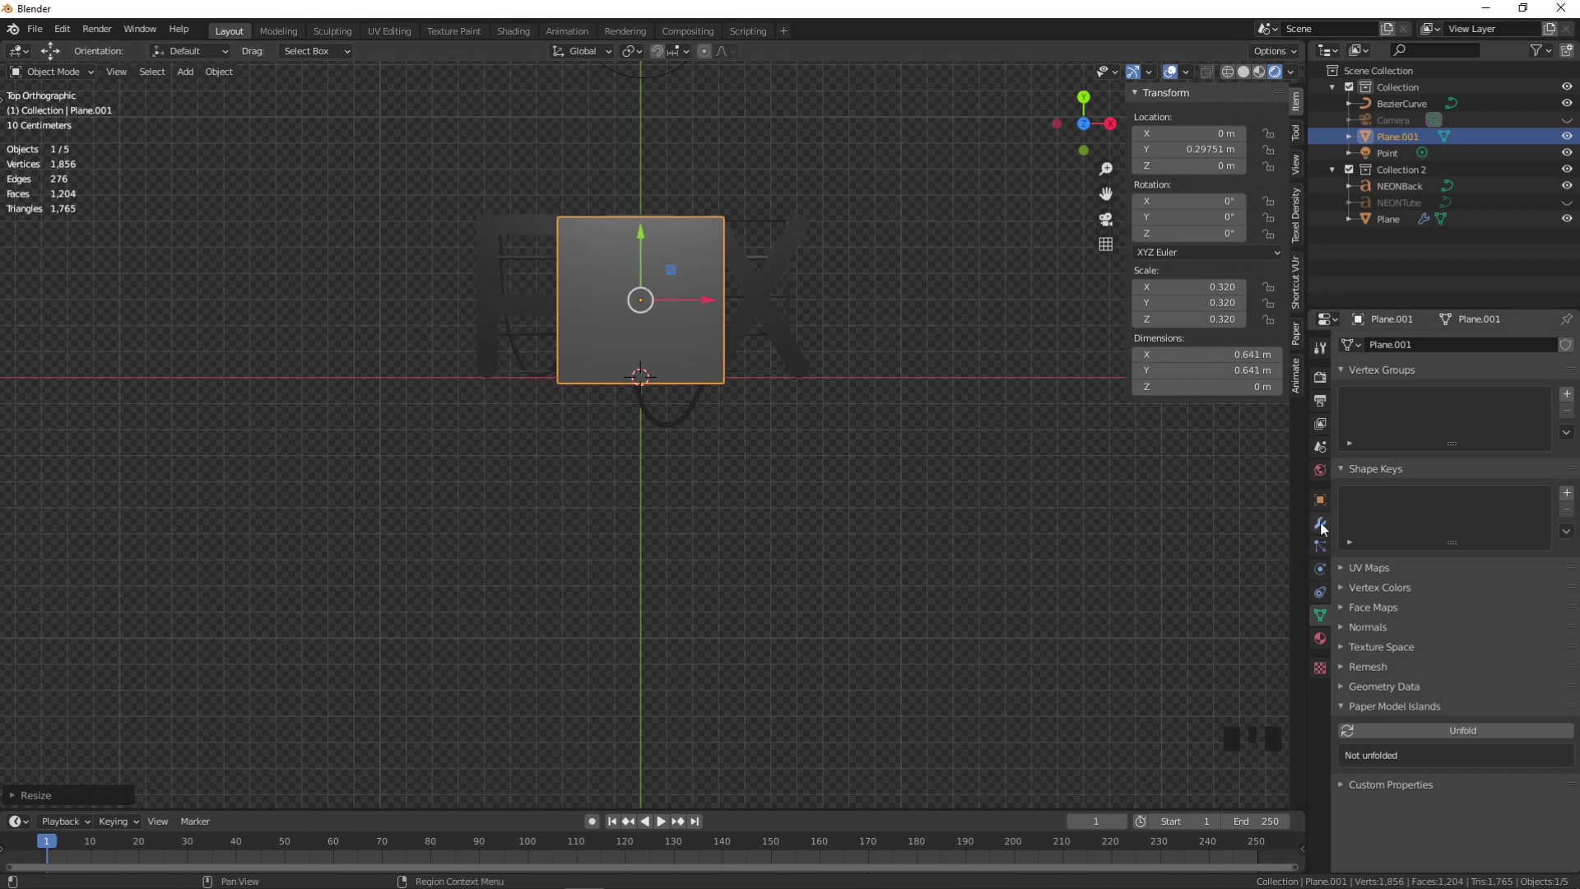
- Add a Triangulate modifier to the plane and nudge it into position
left_click(1324, 531)
left_click_drag(1385, 356, 1286, 623)
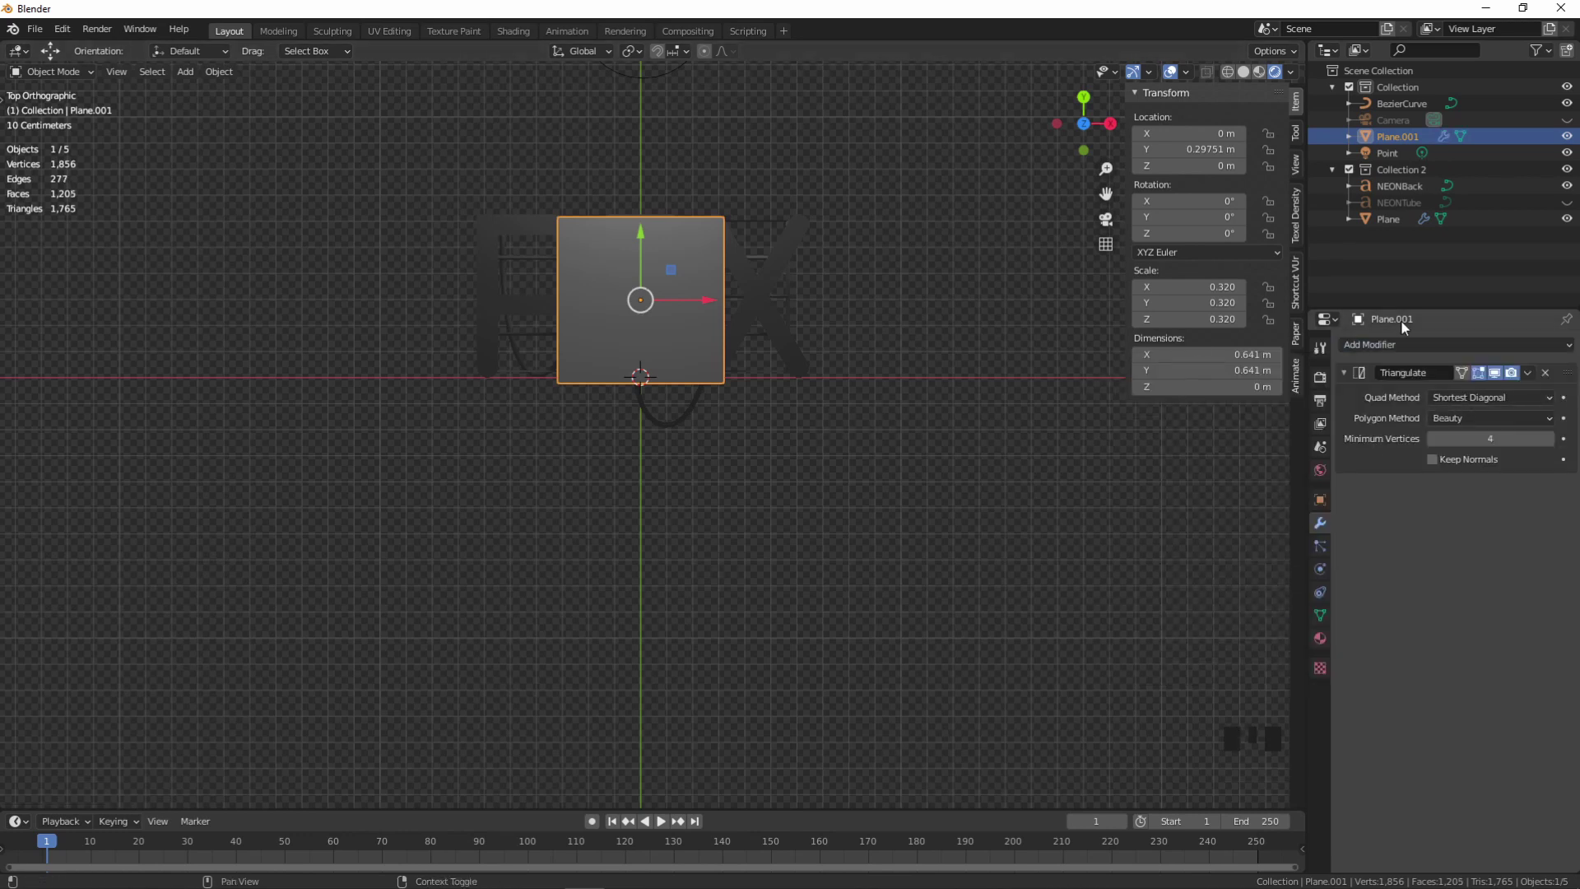
left_click_drag(1534, 385, 640, 244)
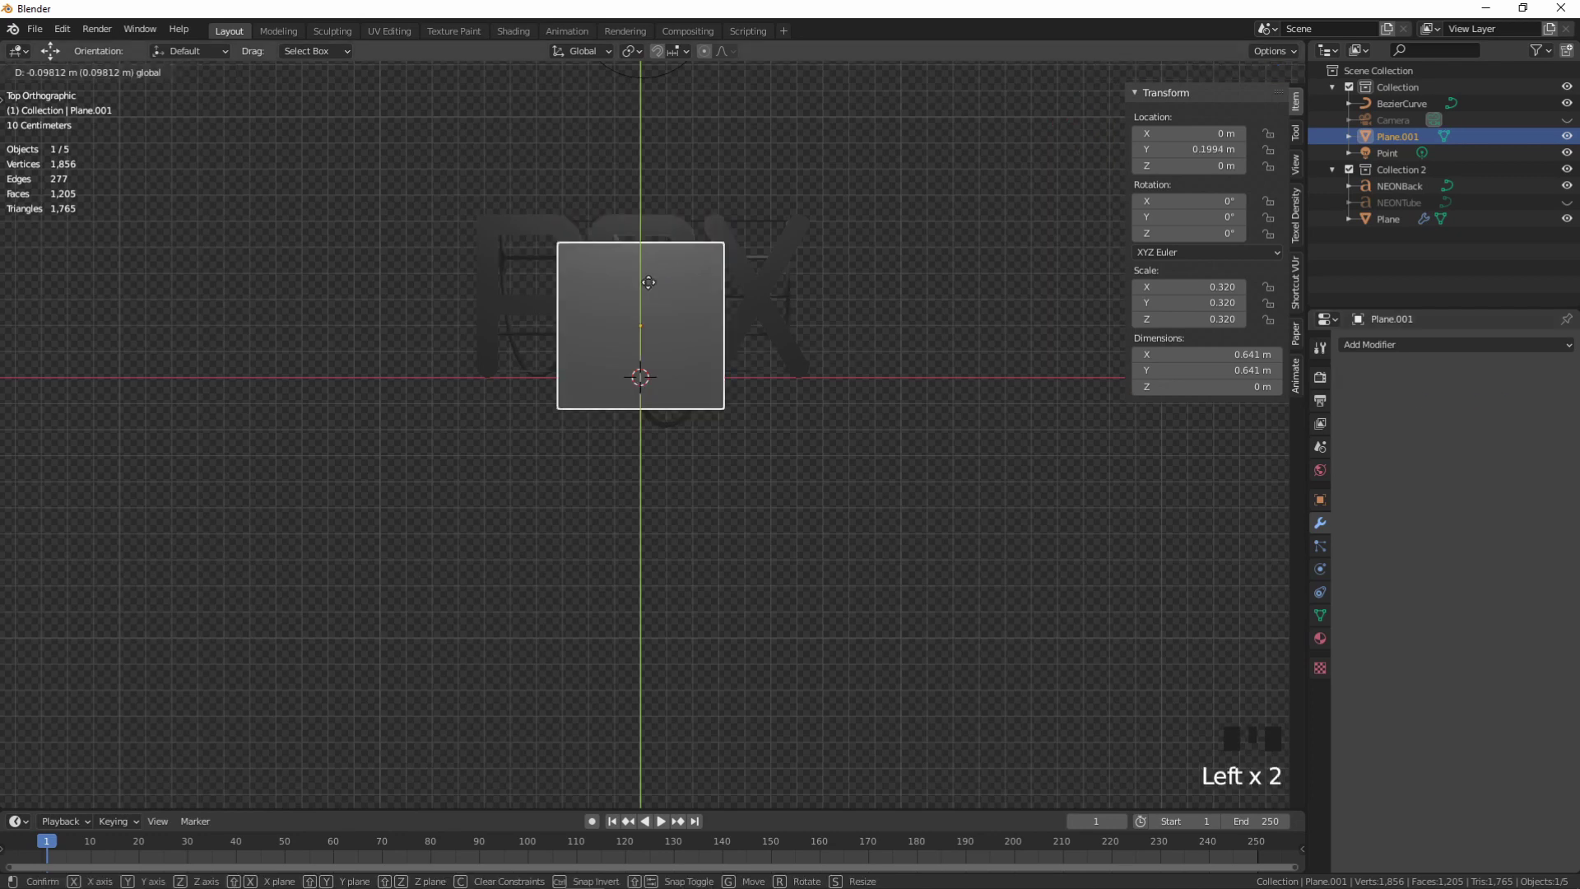
- Enter Edit Mode on the small plane showing its two triangular faces
key("Tab")
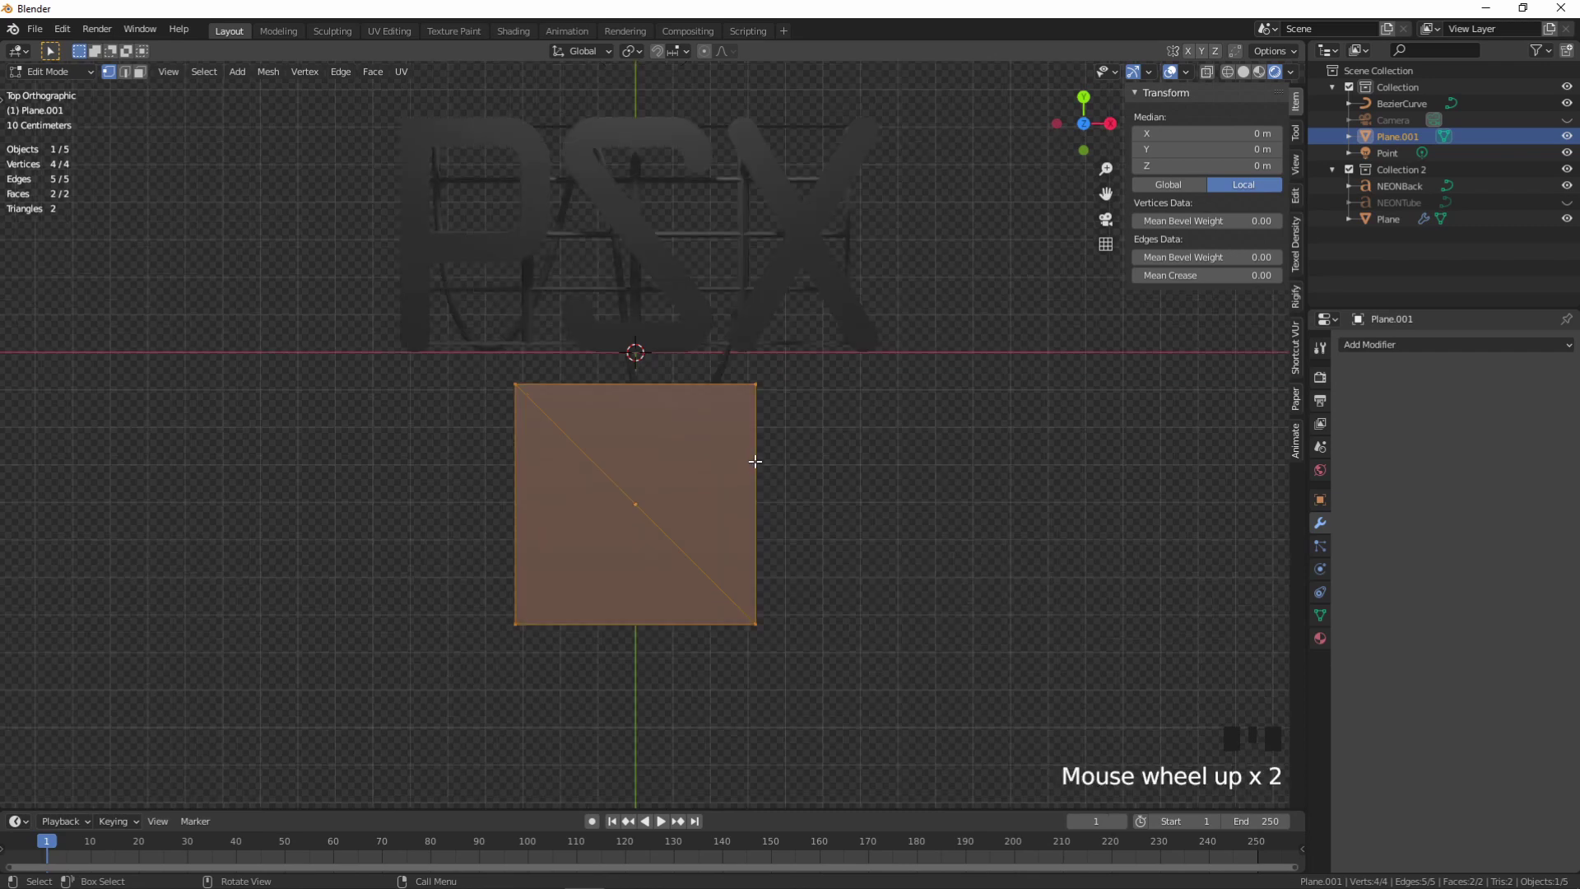
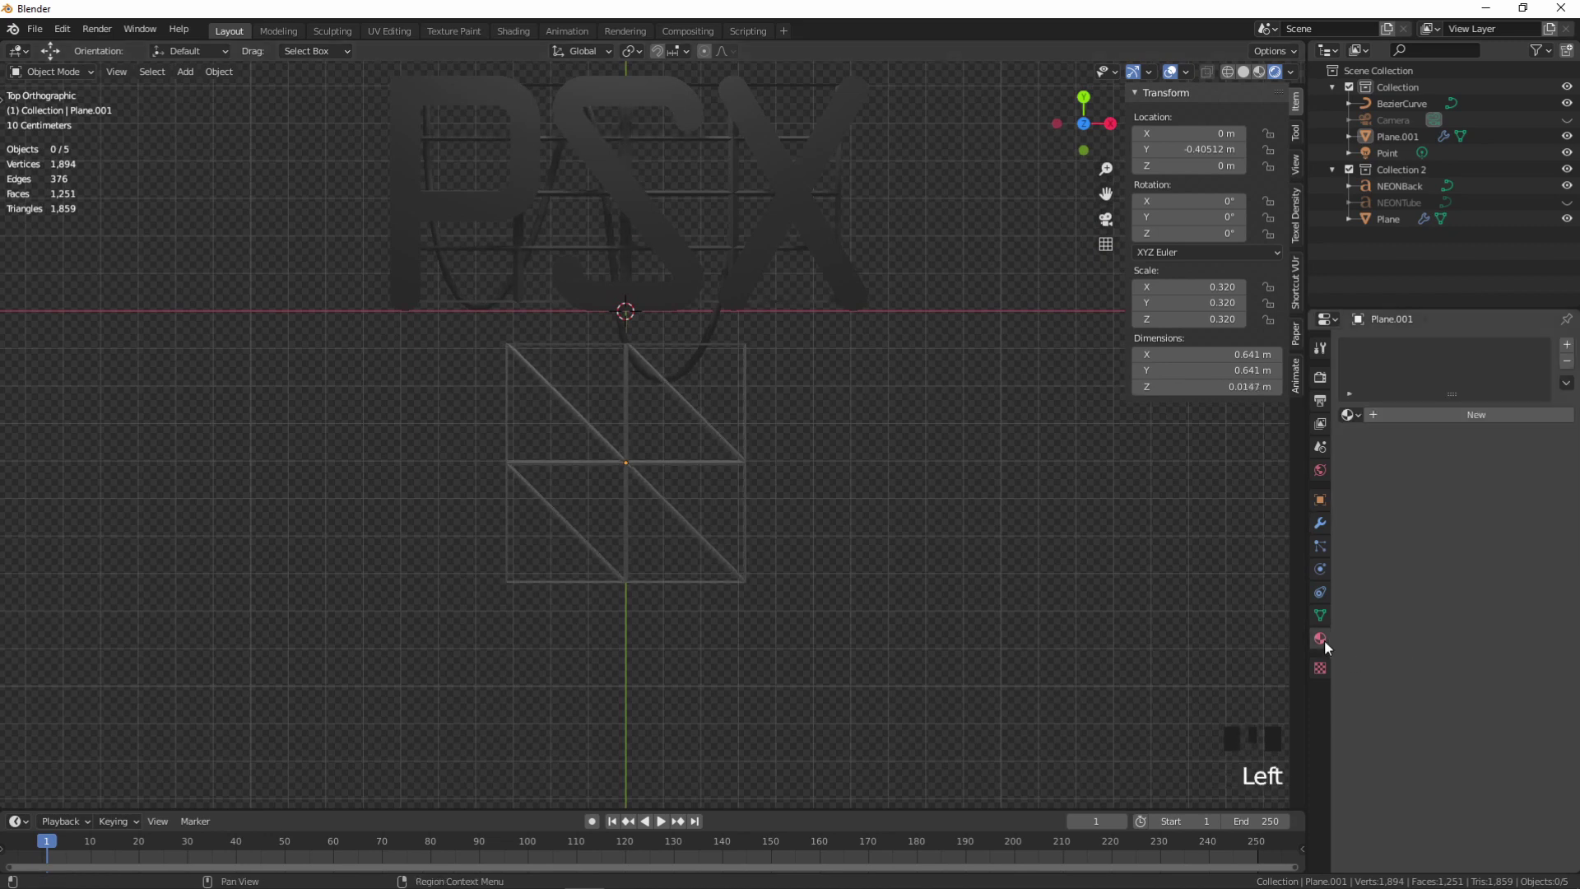
- Select the wire grid plane and shift it left below the PSX lettering
left_click_drag(1354, 419, 745, 471)
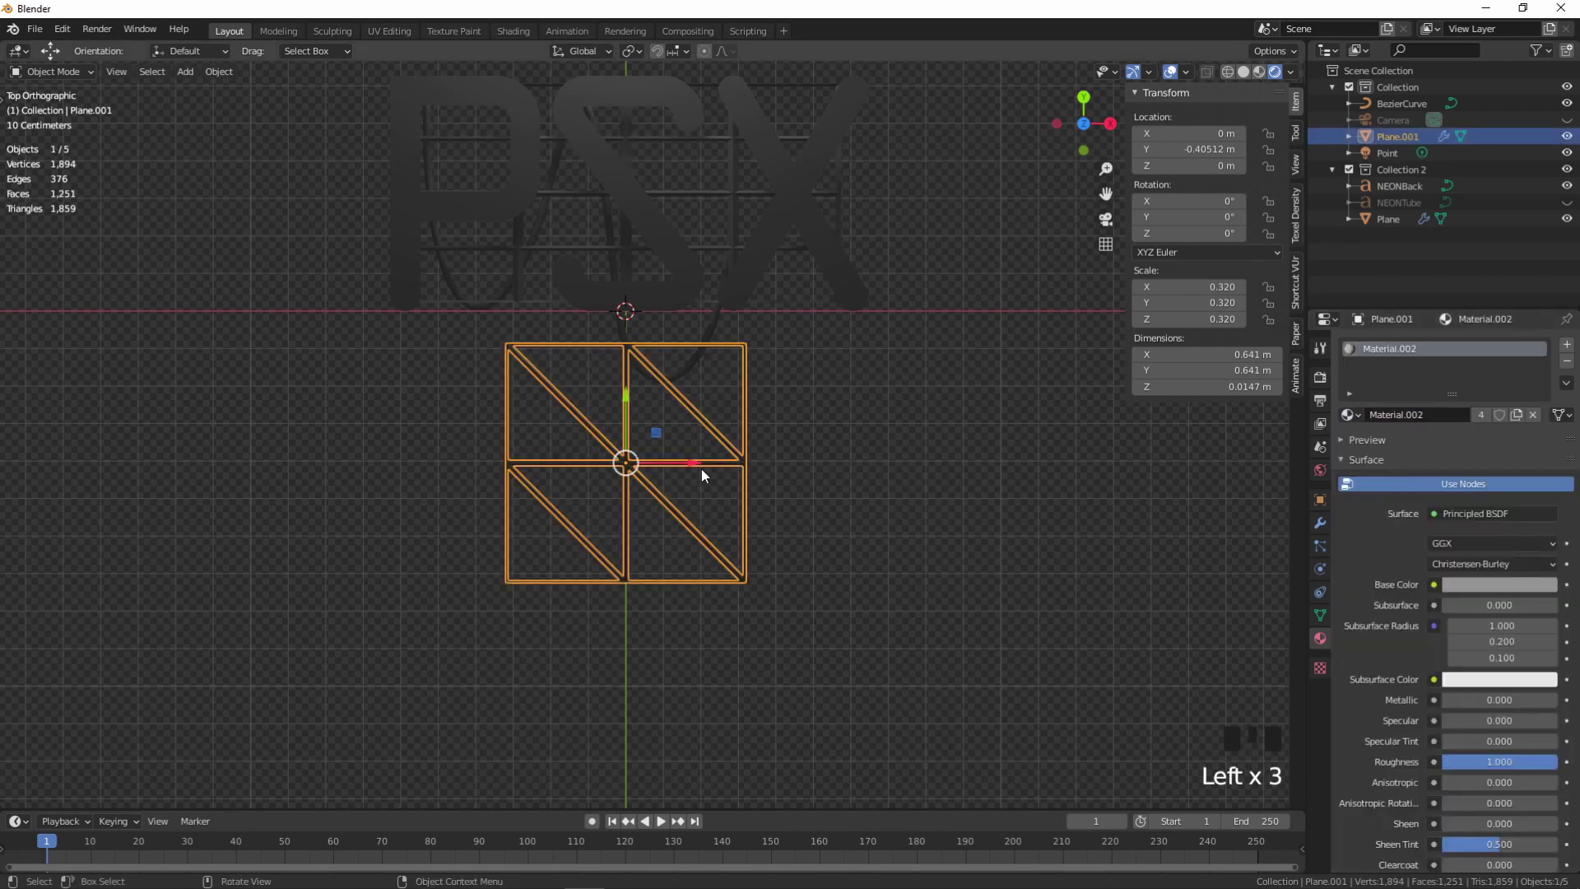
left_click(702, 469)
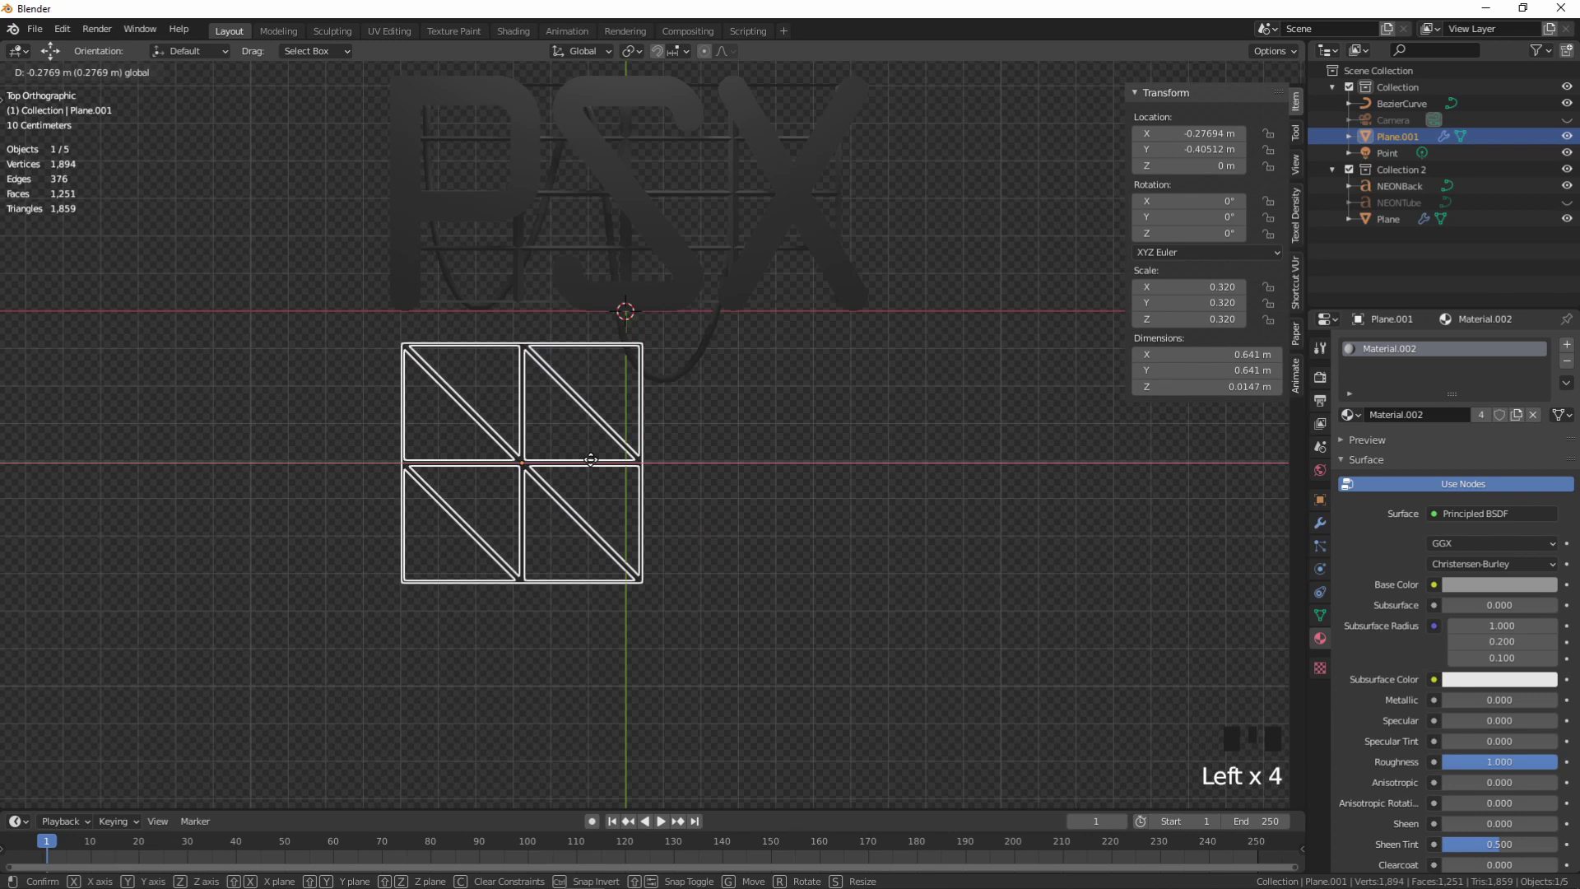
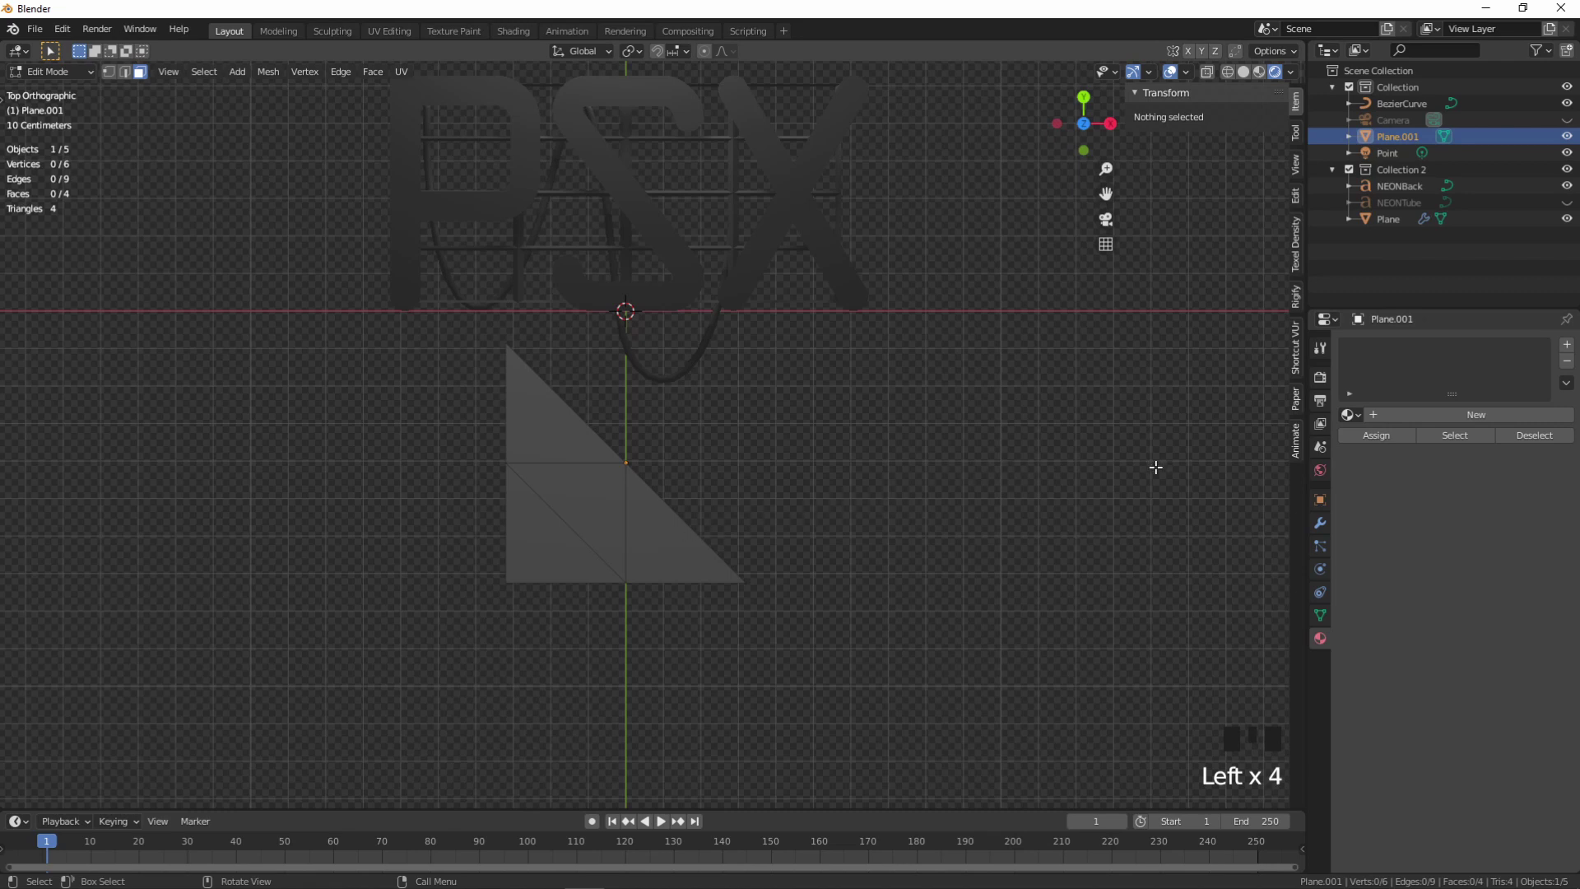
left_click_drag(1353, 424, 1314, 537)
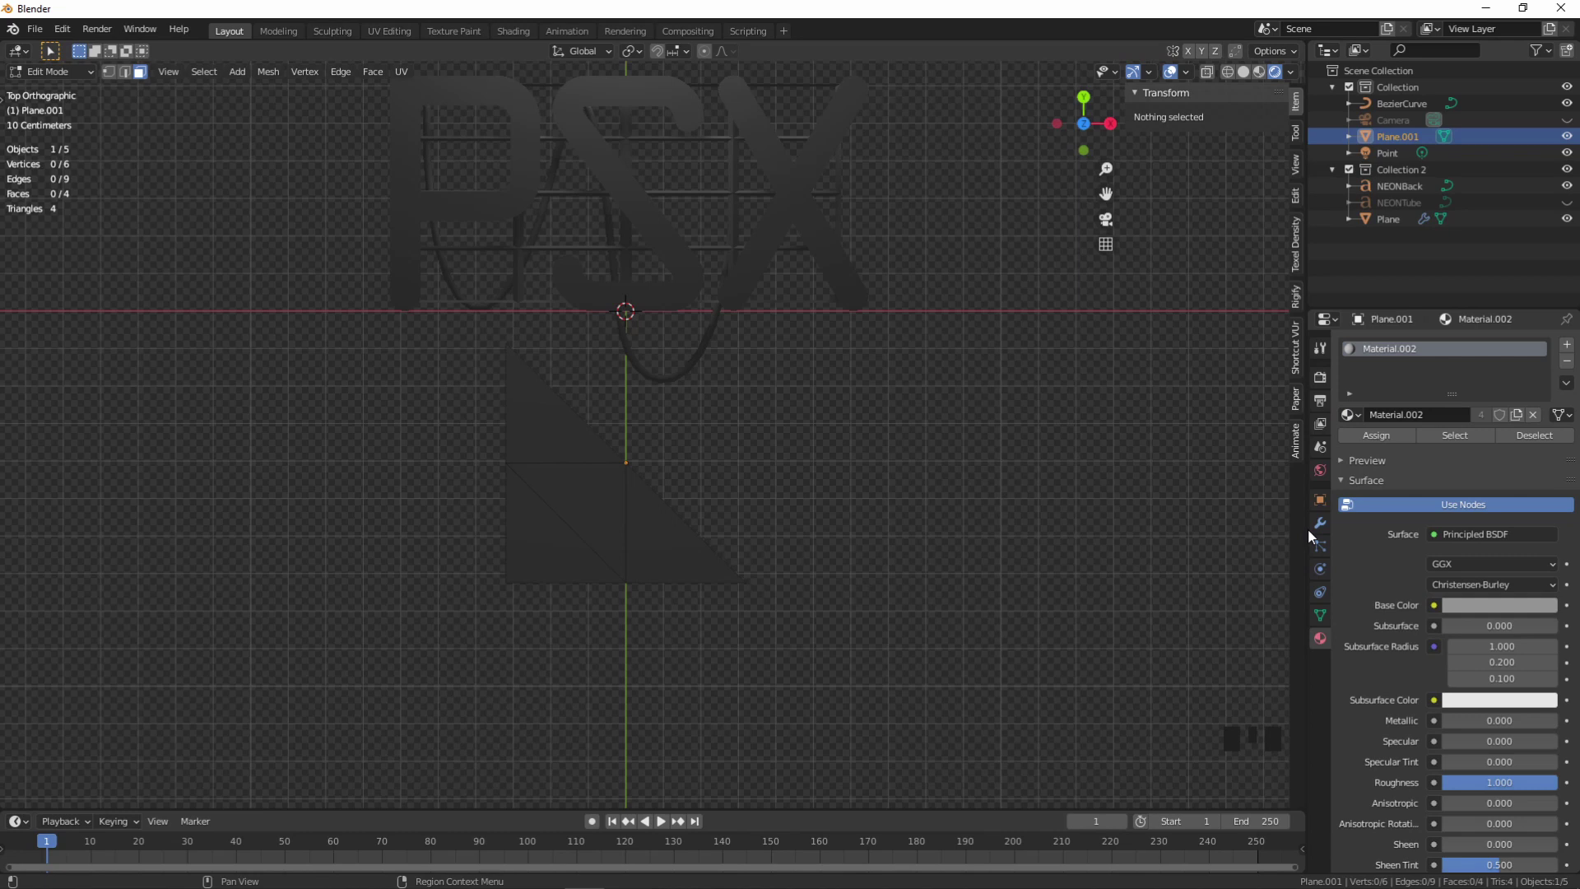
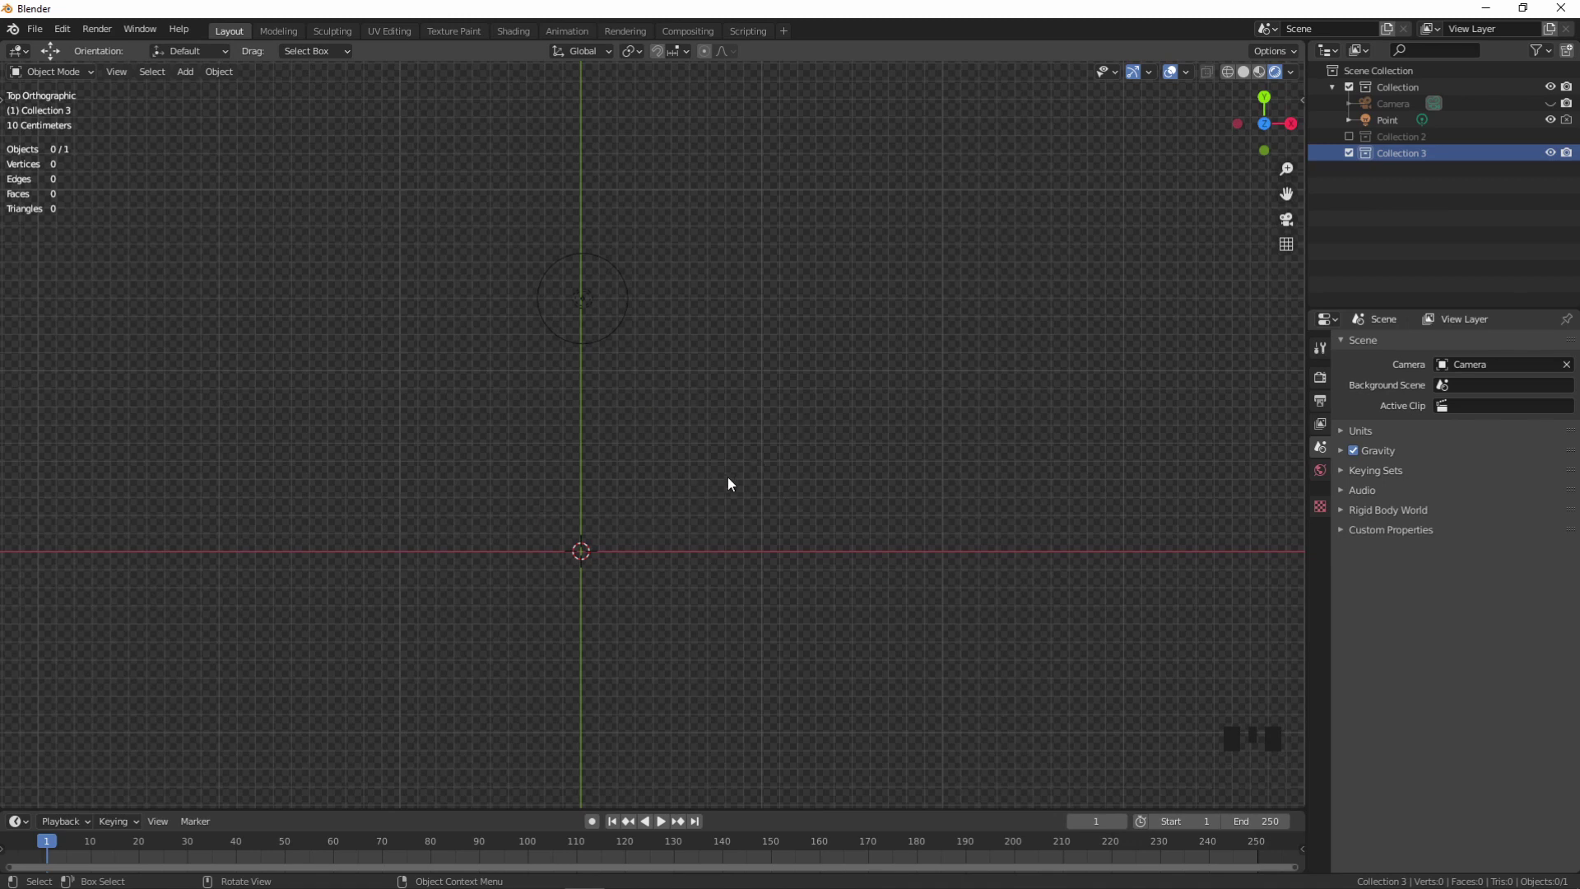
- Add an image empty at the origin and load the blue horned-skull JPG into it
left_click_drag(716, 493, 874, 413)
key("shift+a")
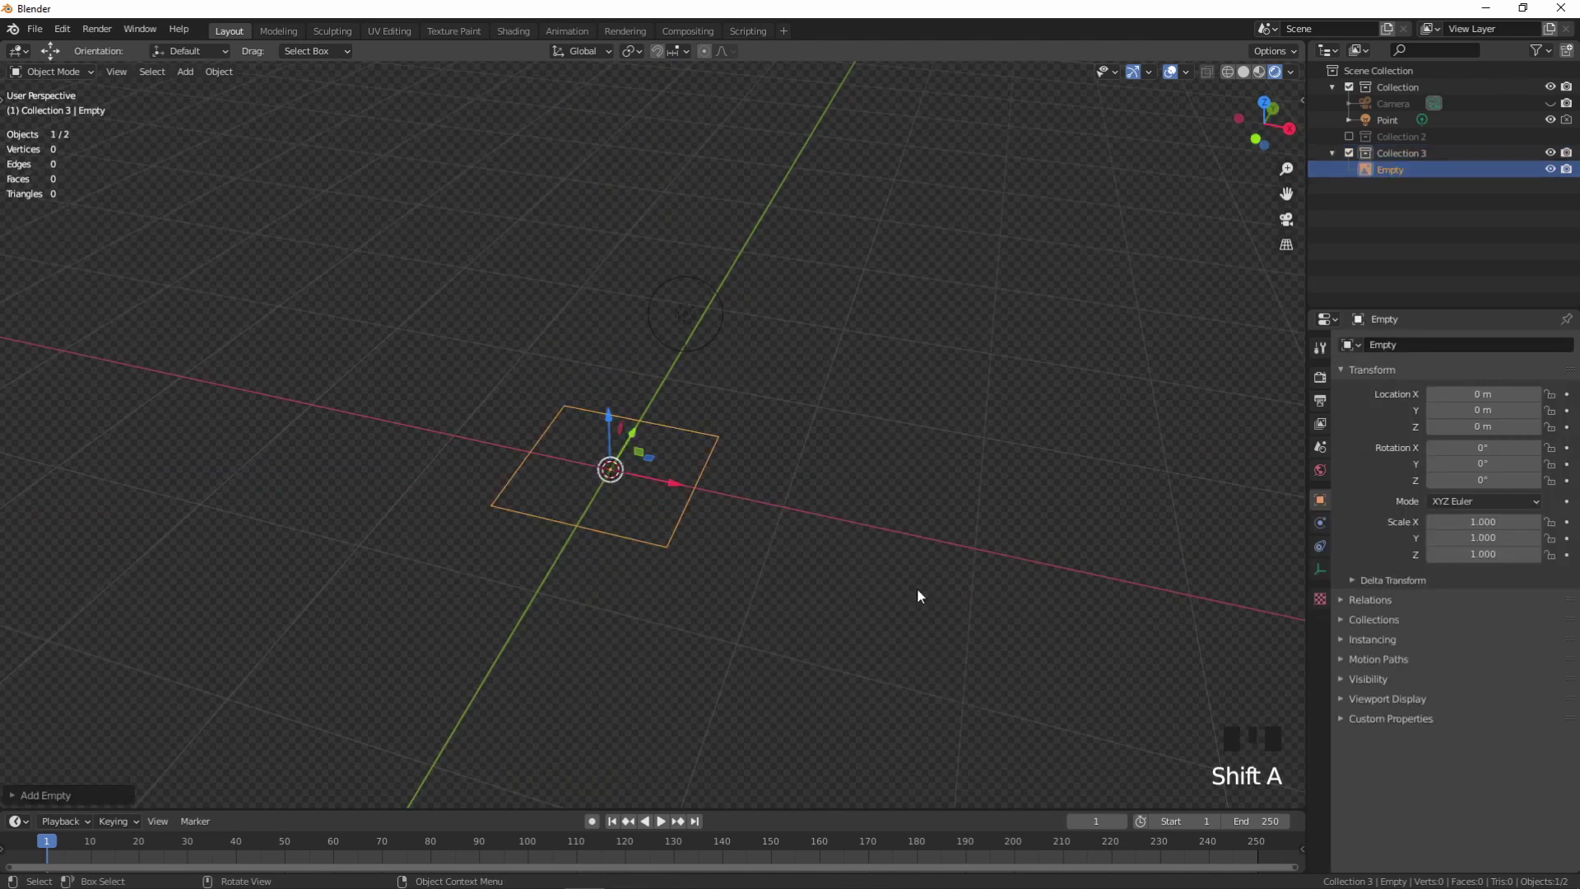
left_click(1320, 571)
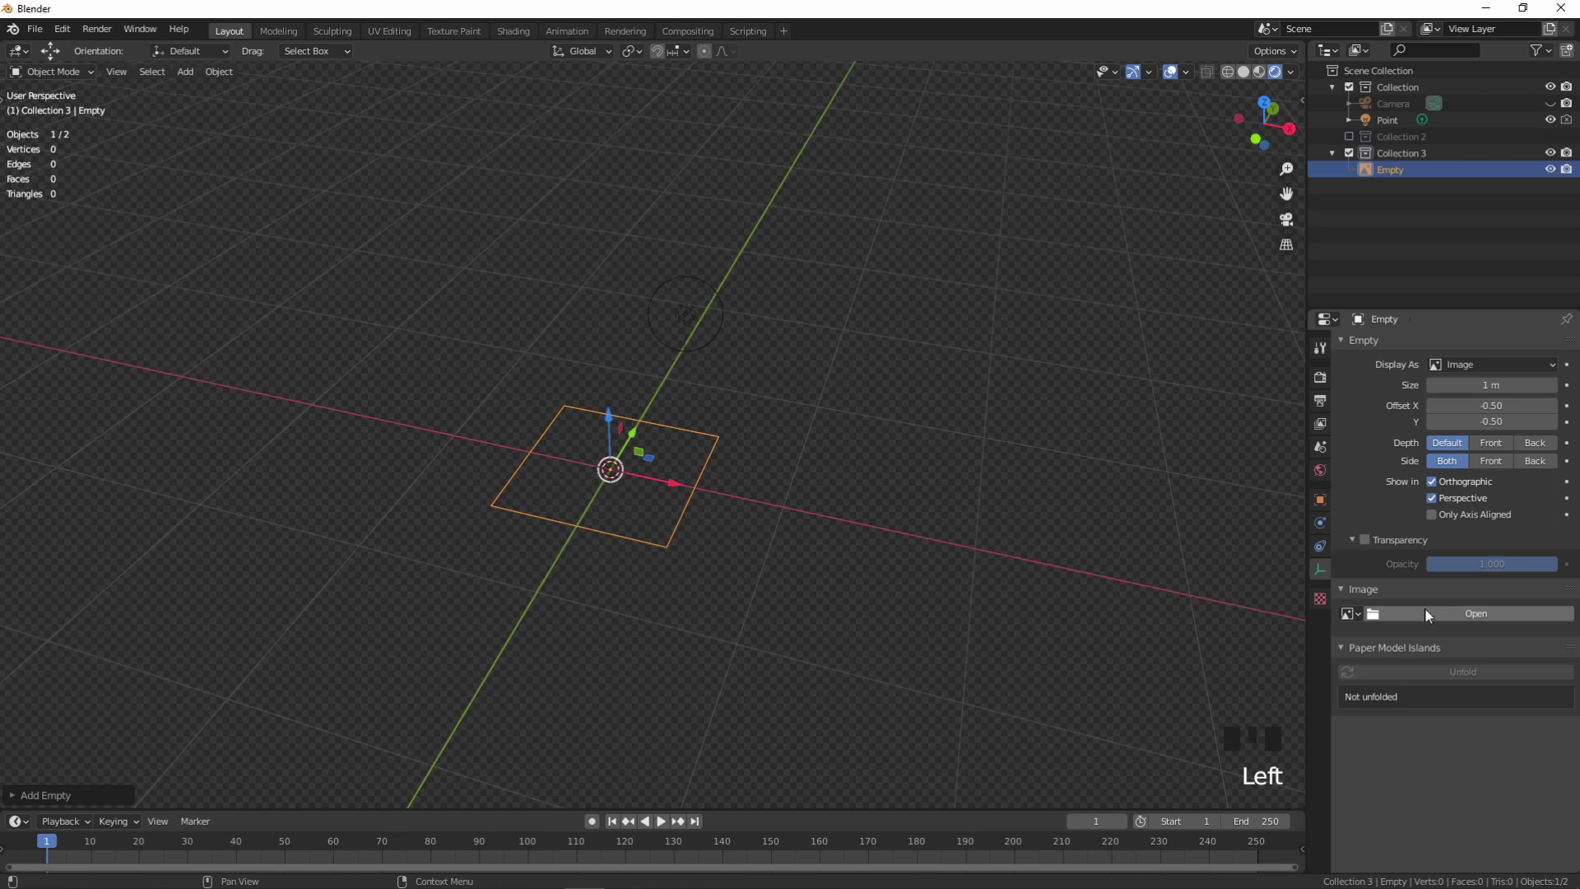
left_click_drag(1430, 615, 1210, 102)
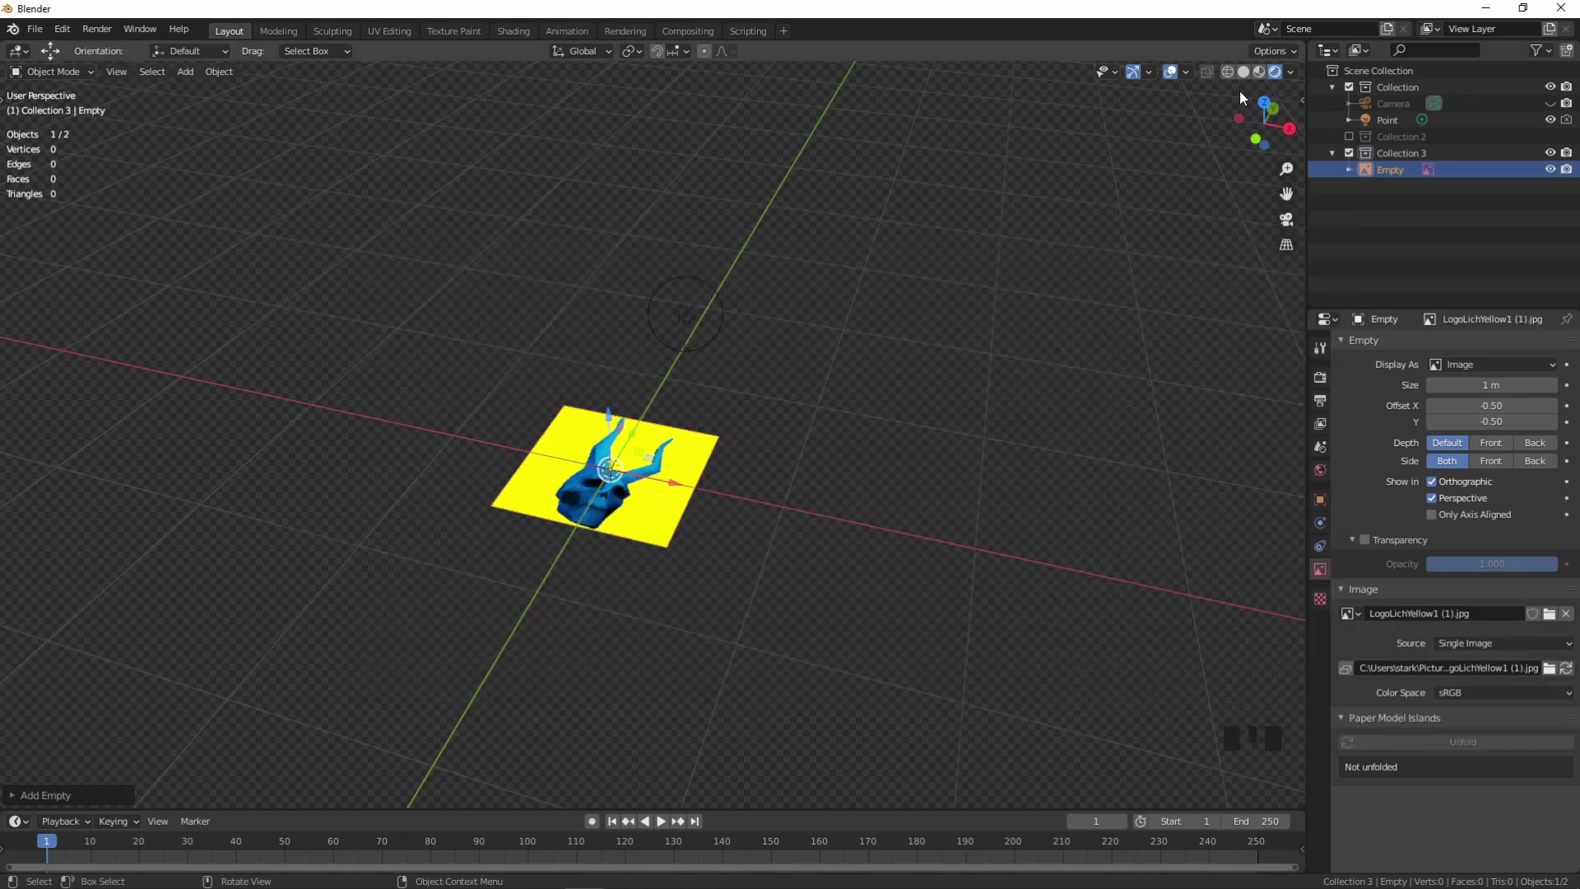
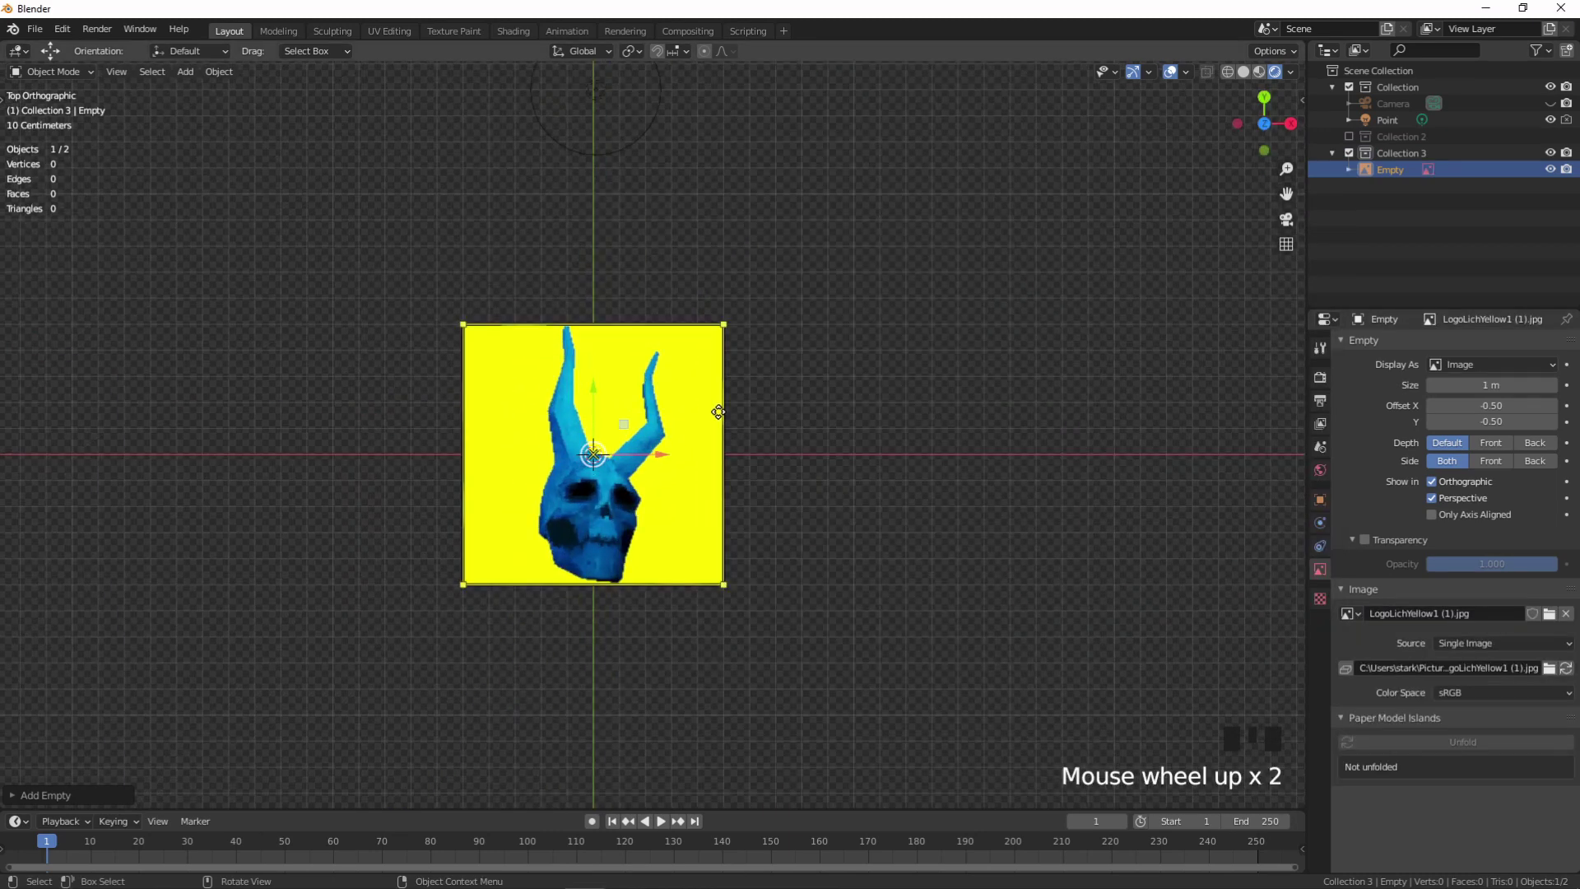
- Scale the skull image and check it through the camera so it fits the frame
key("s")
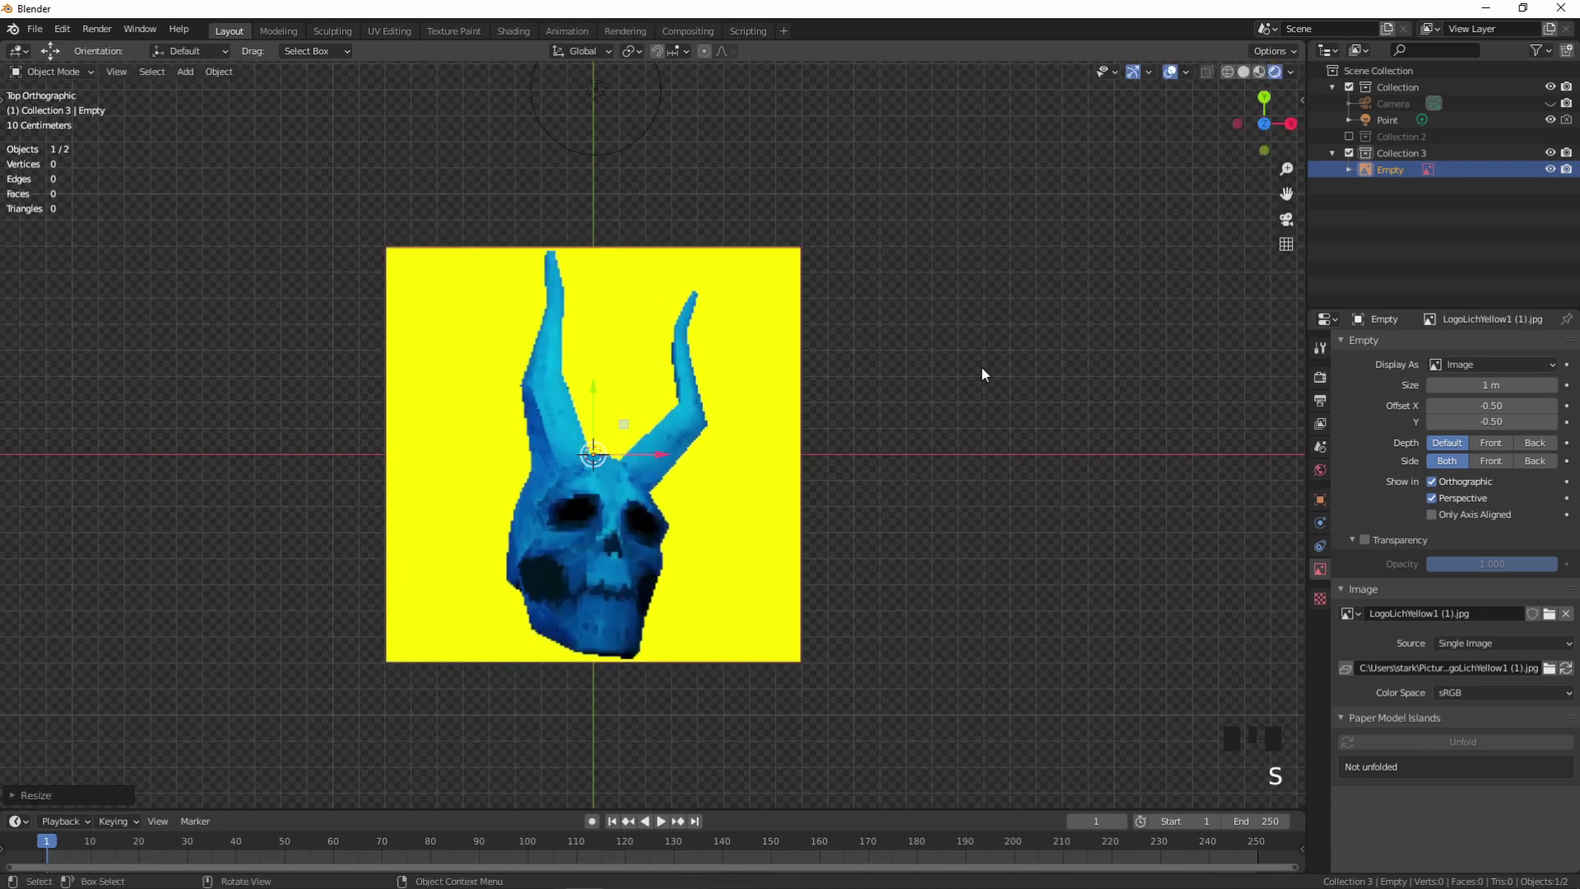
key("KP_0")
scroll("down", 3)
key("s")
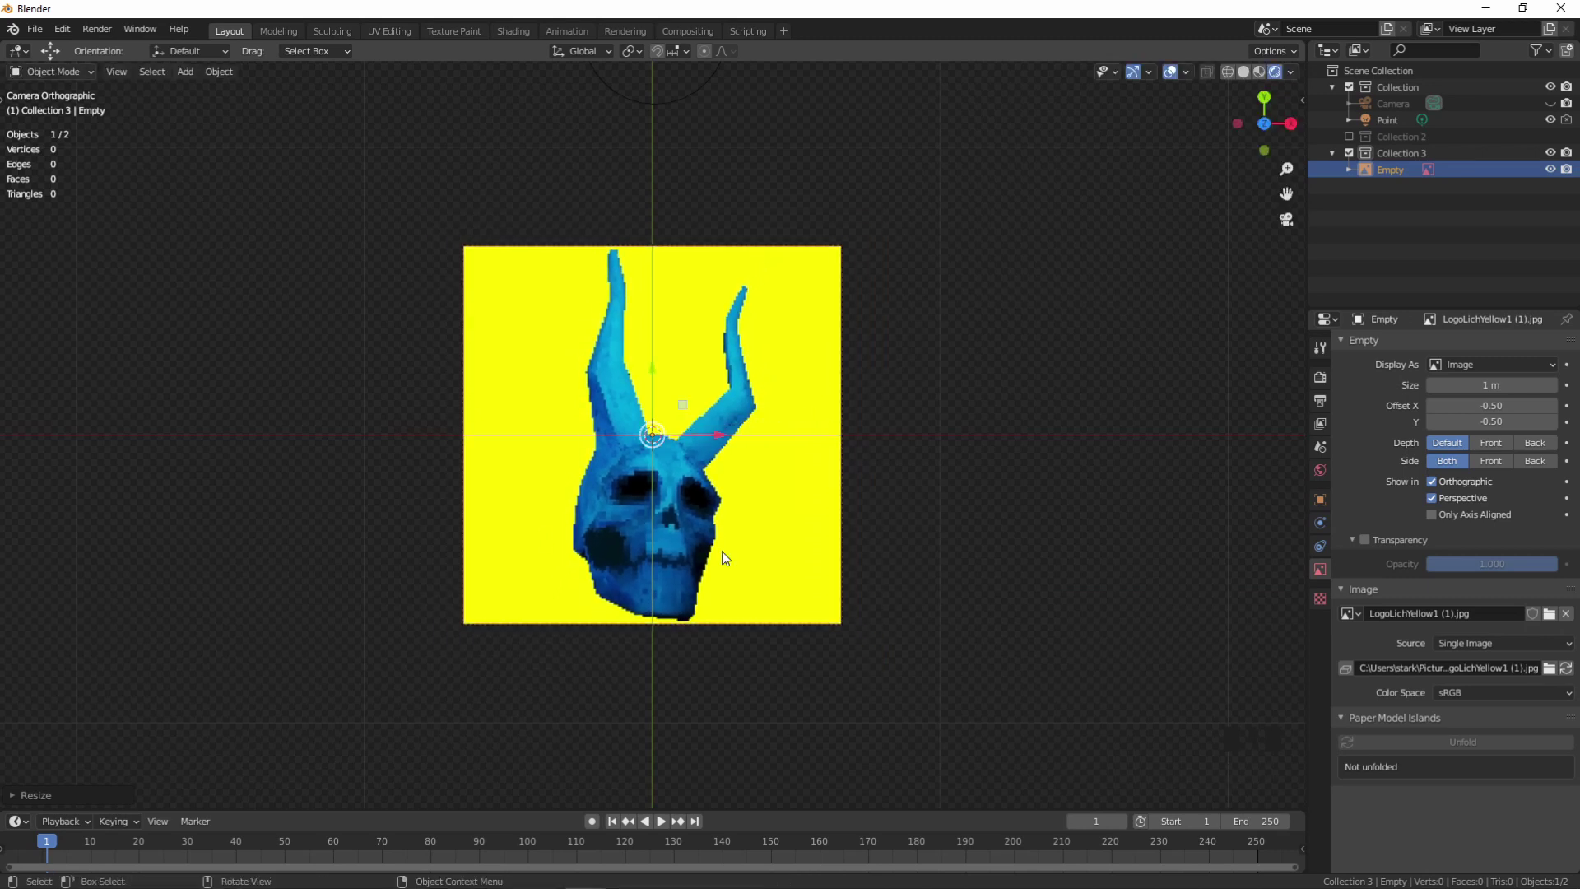
- Deselect the skull image, leaving nothing selected in the camera view
left_click(1096, 437)
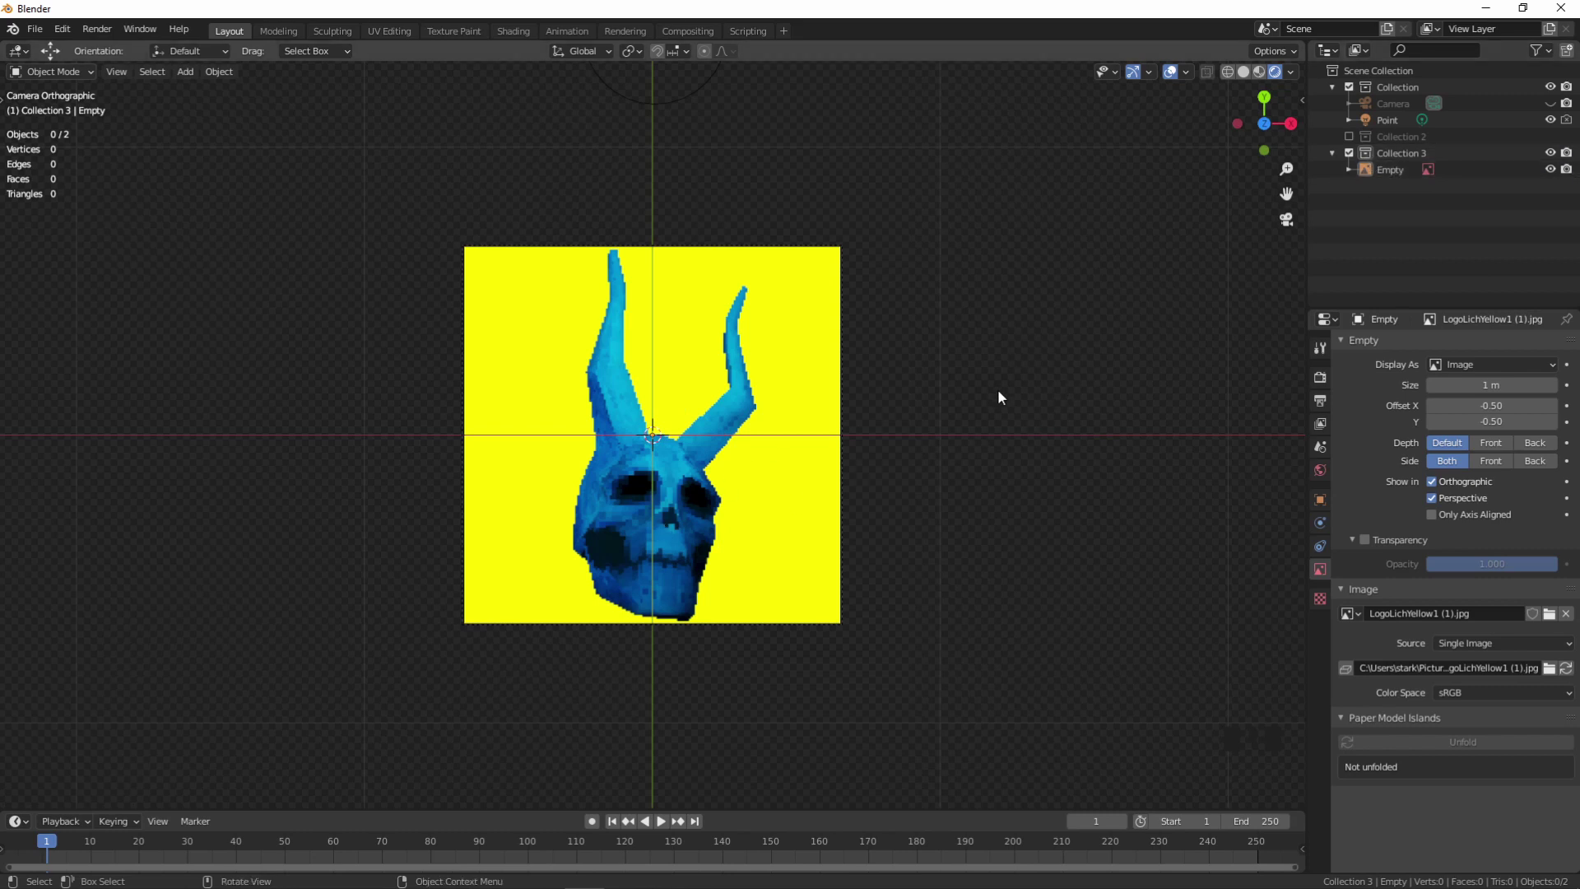
scroll("up", 3)
scroll("down", 3)
left_click_drag(823, 463, 828, 412)
scroll("up", 3)
left_click_drag(840, 419, 848, 450)
scroll("down", 3)
left_click(1410, 159)
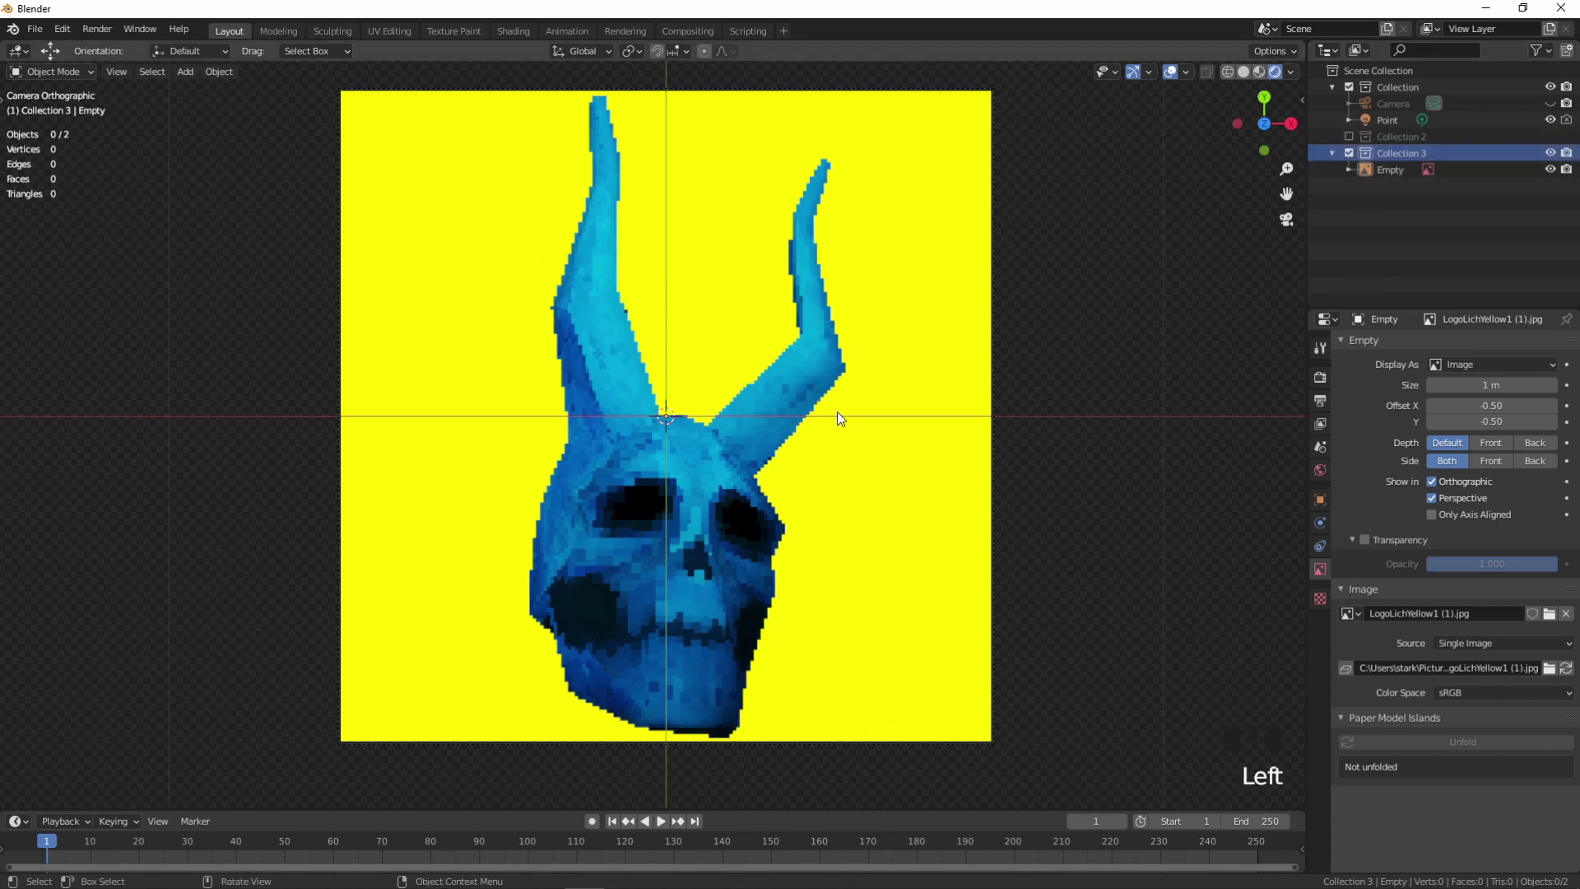
- Add a Bezier curve, shrink it and move it under the skull's jaw, then edit its points
key("shift+a")
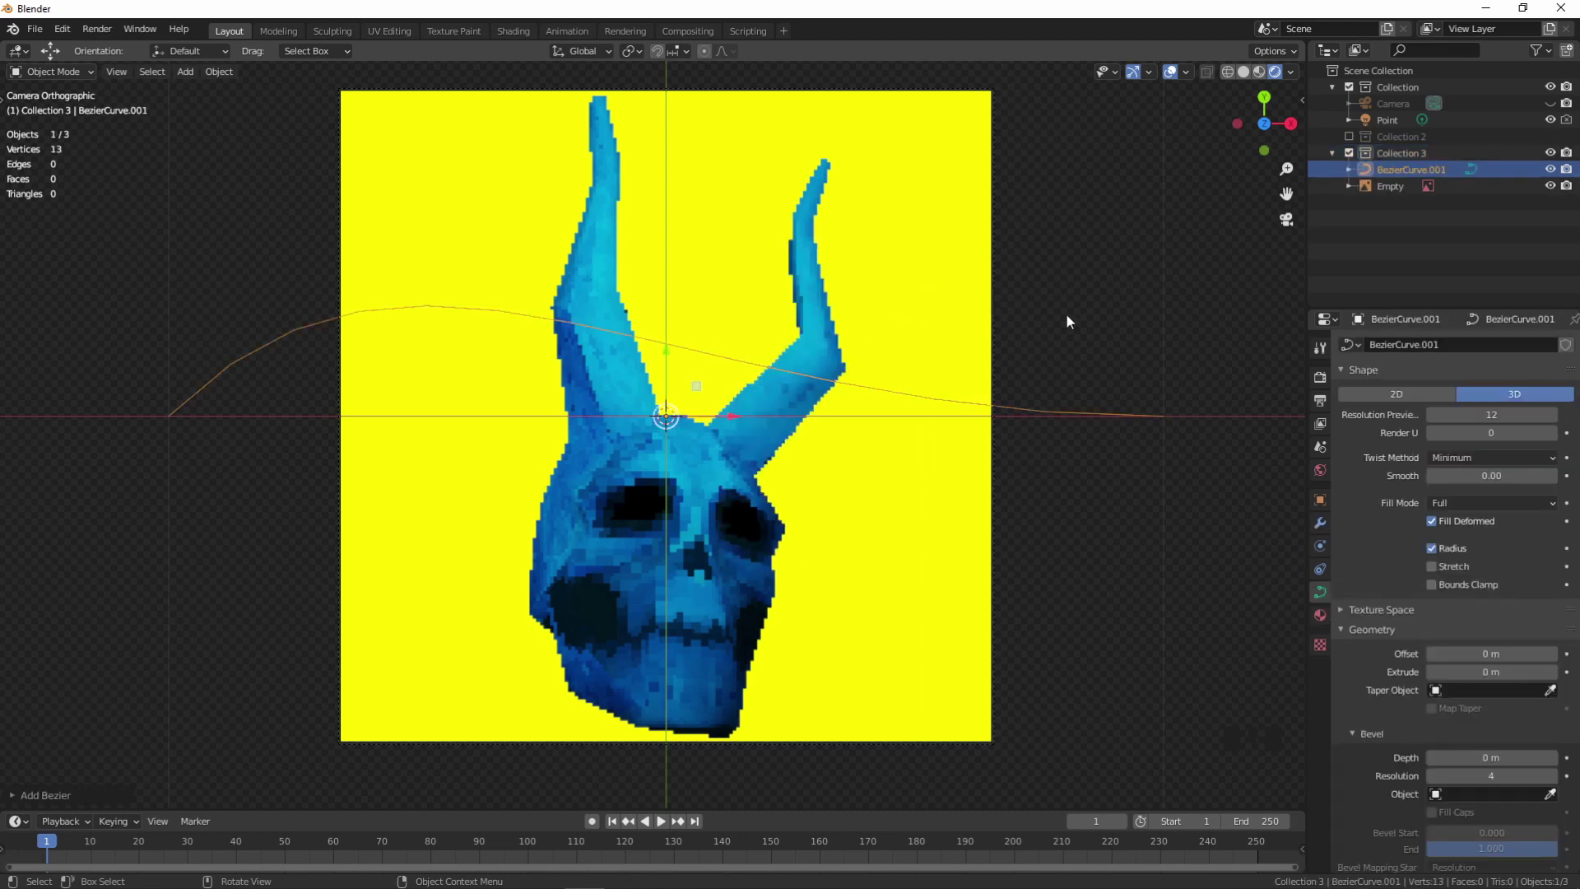
key("s")
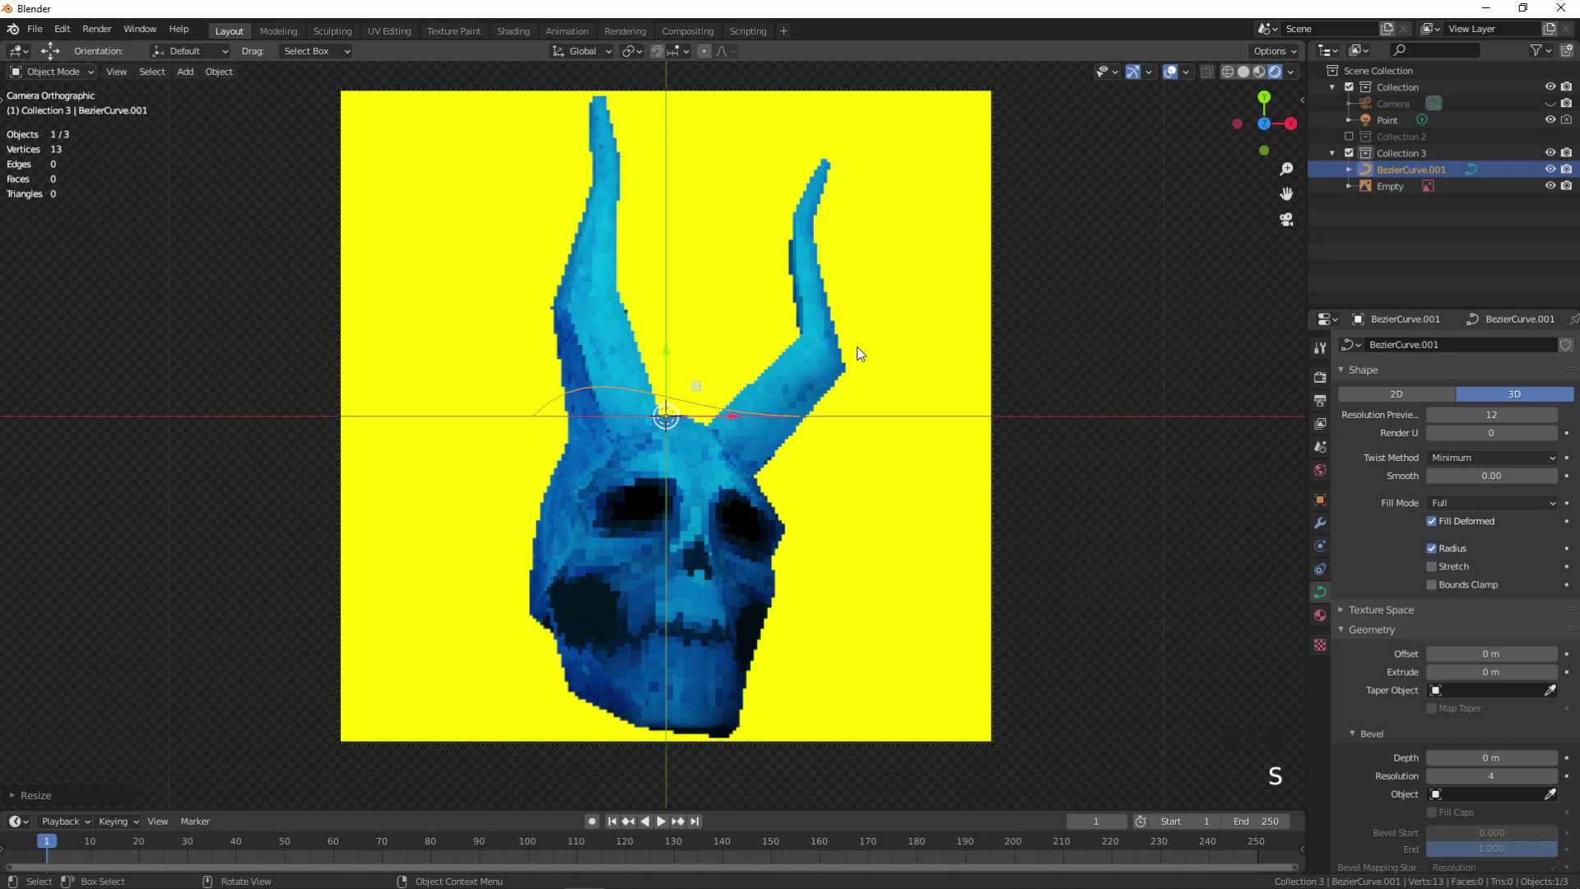
key("g")
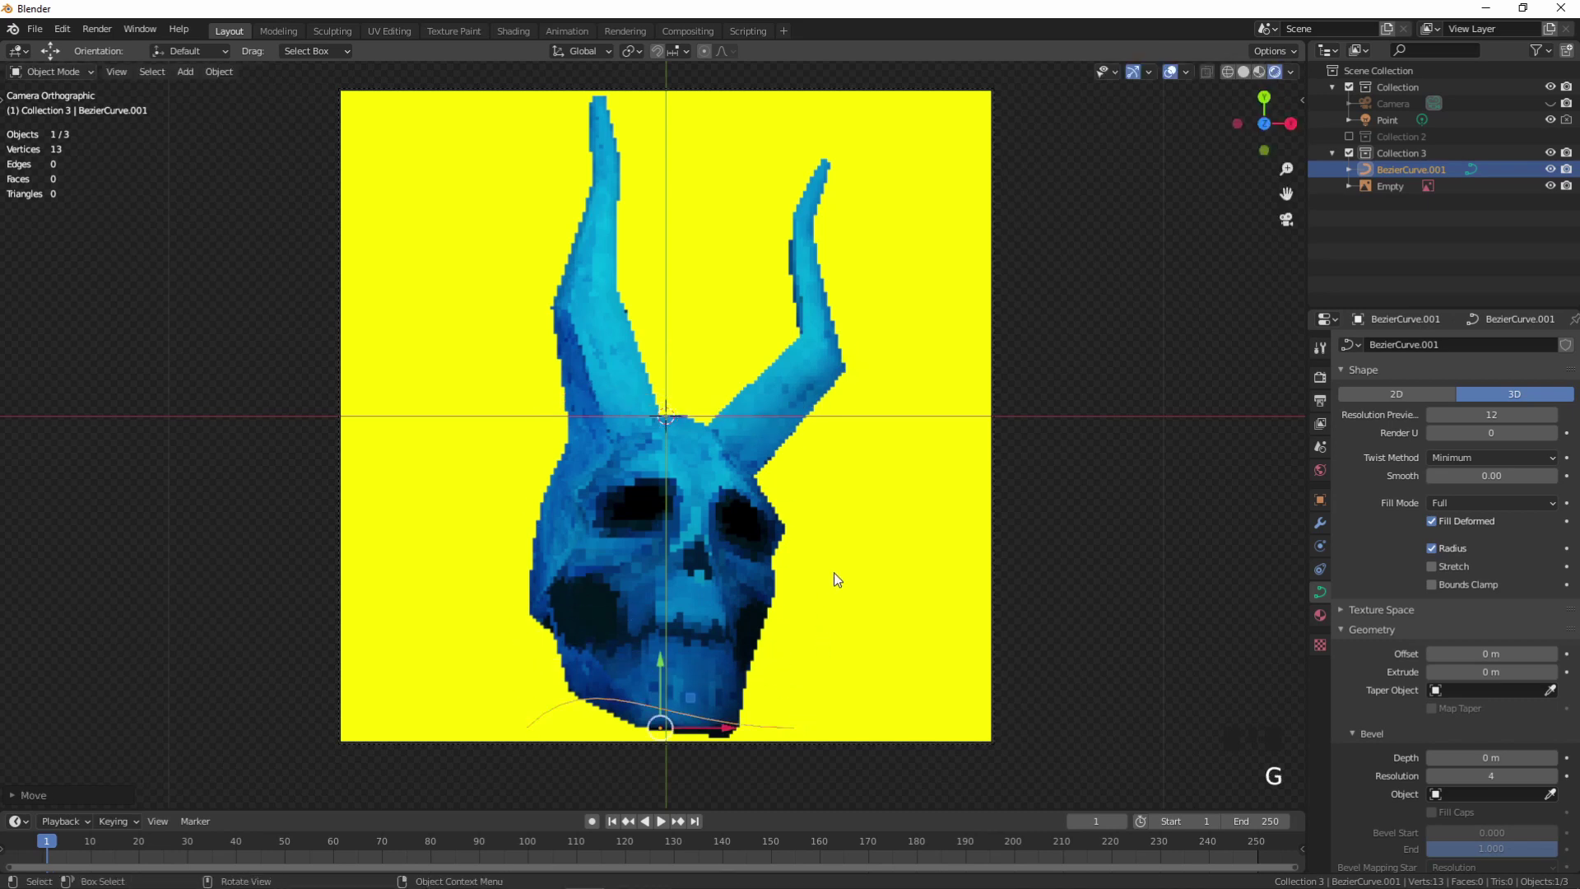
key("Tab")
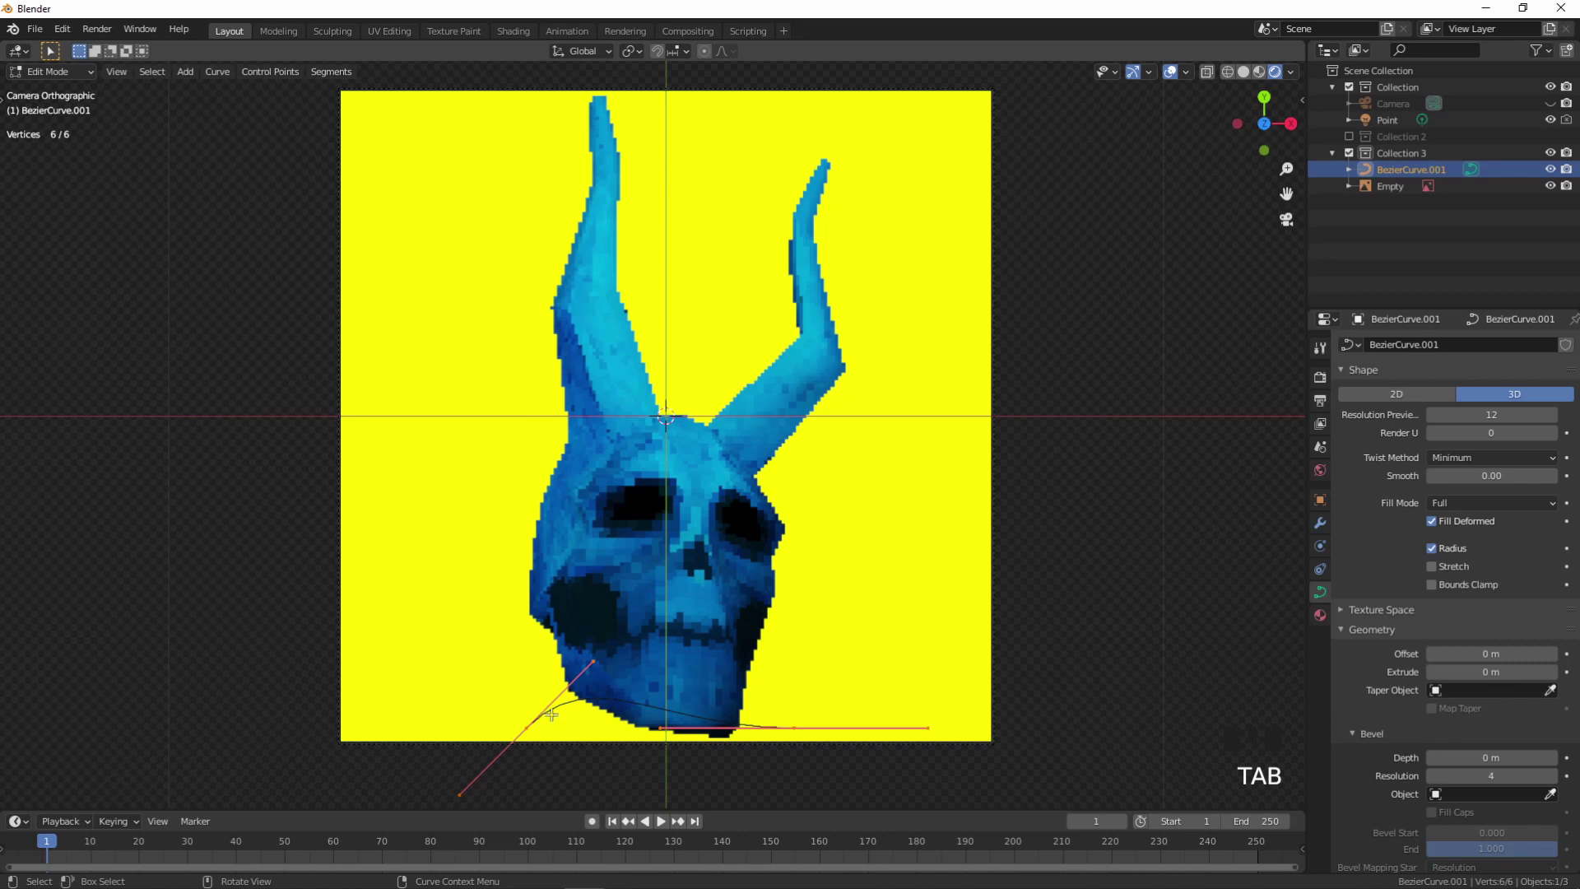
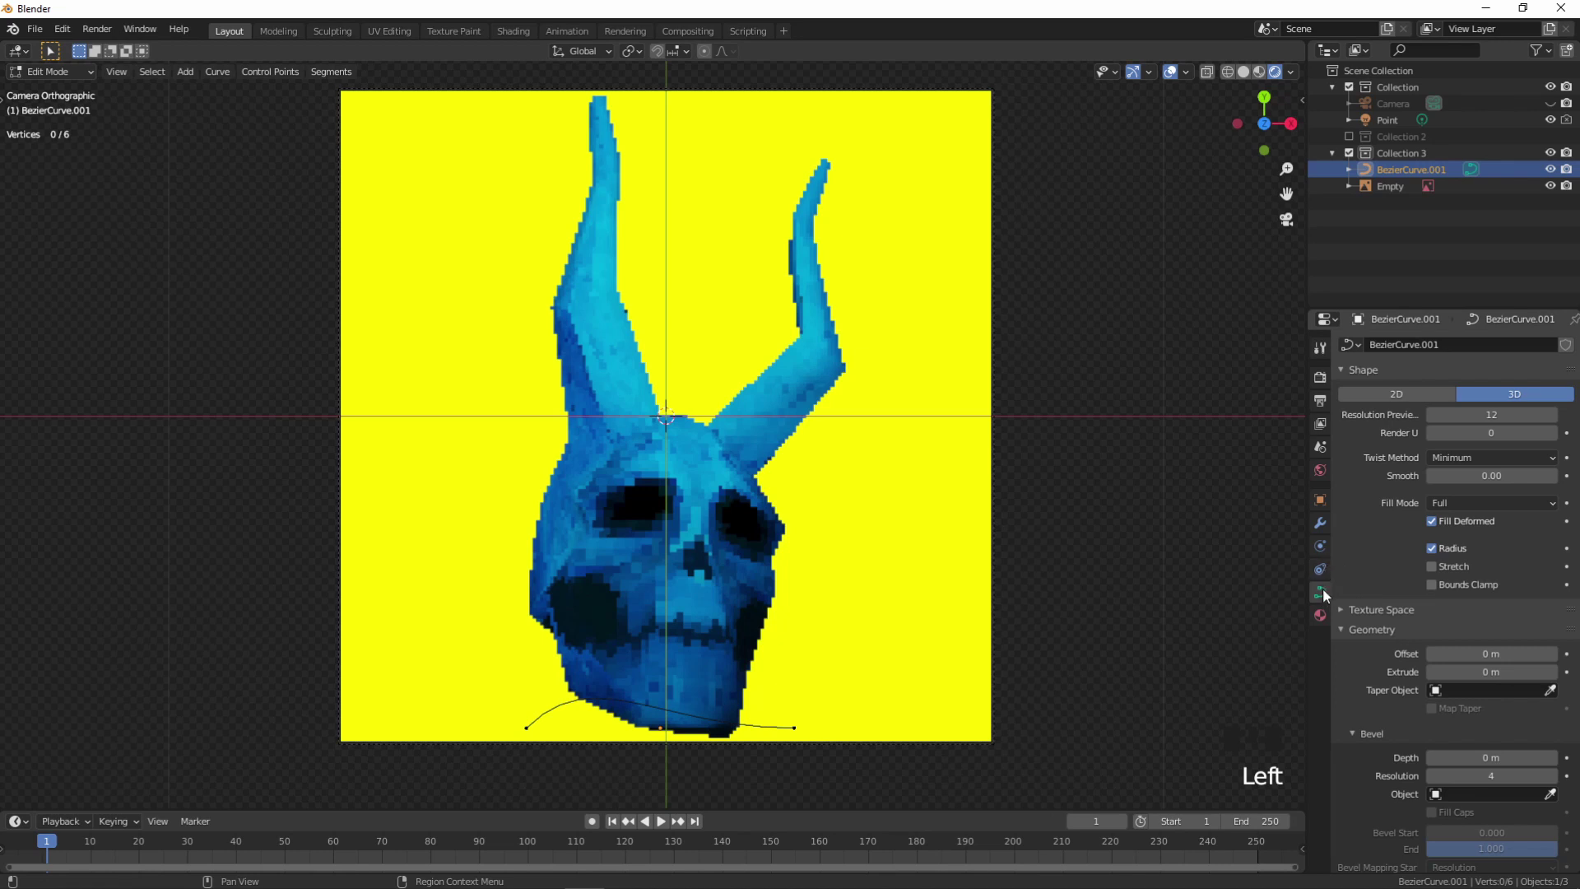
- Set the curve's Geometry Bevel Depth to 0.01 m for a thin tube
left_click(1328, 597)
left_click(1331, 580)
left_click(1324, 599)
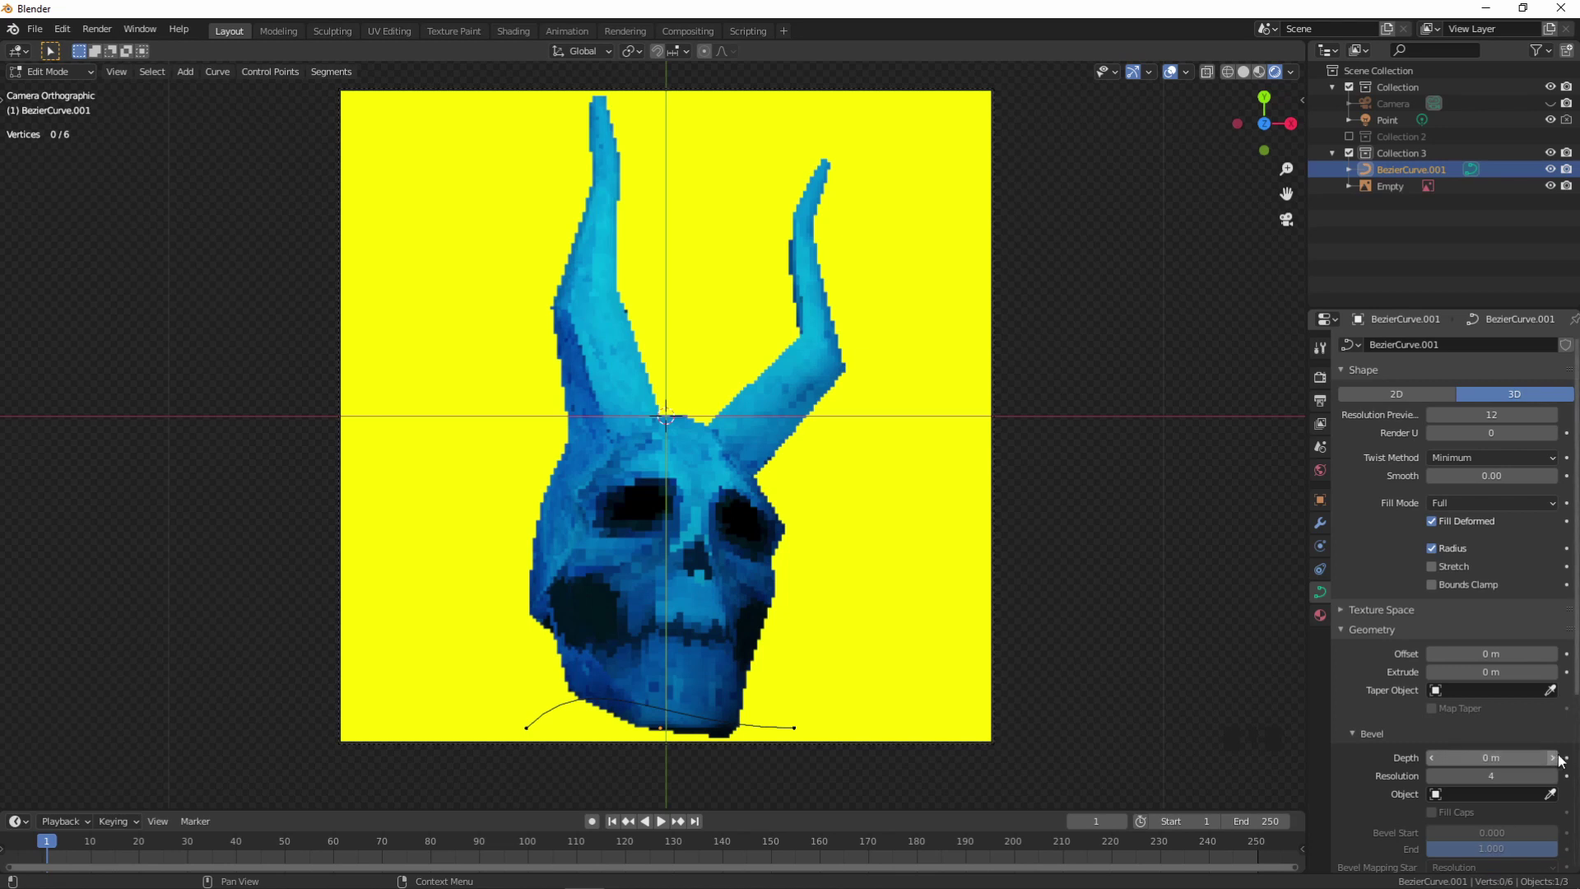
left_click(1560, 759)
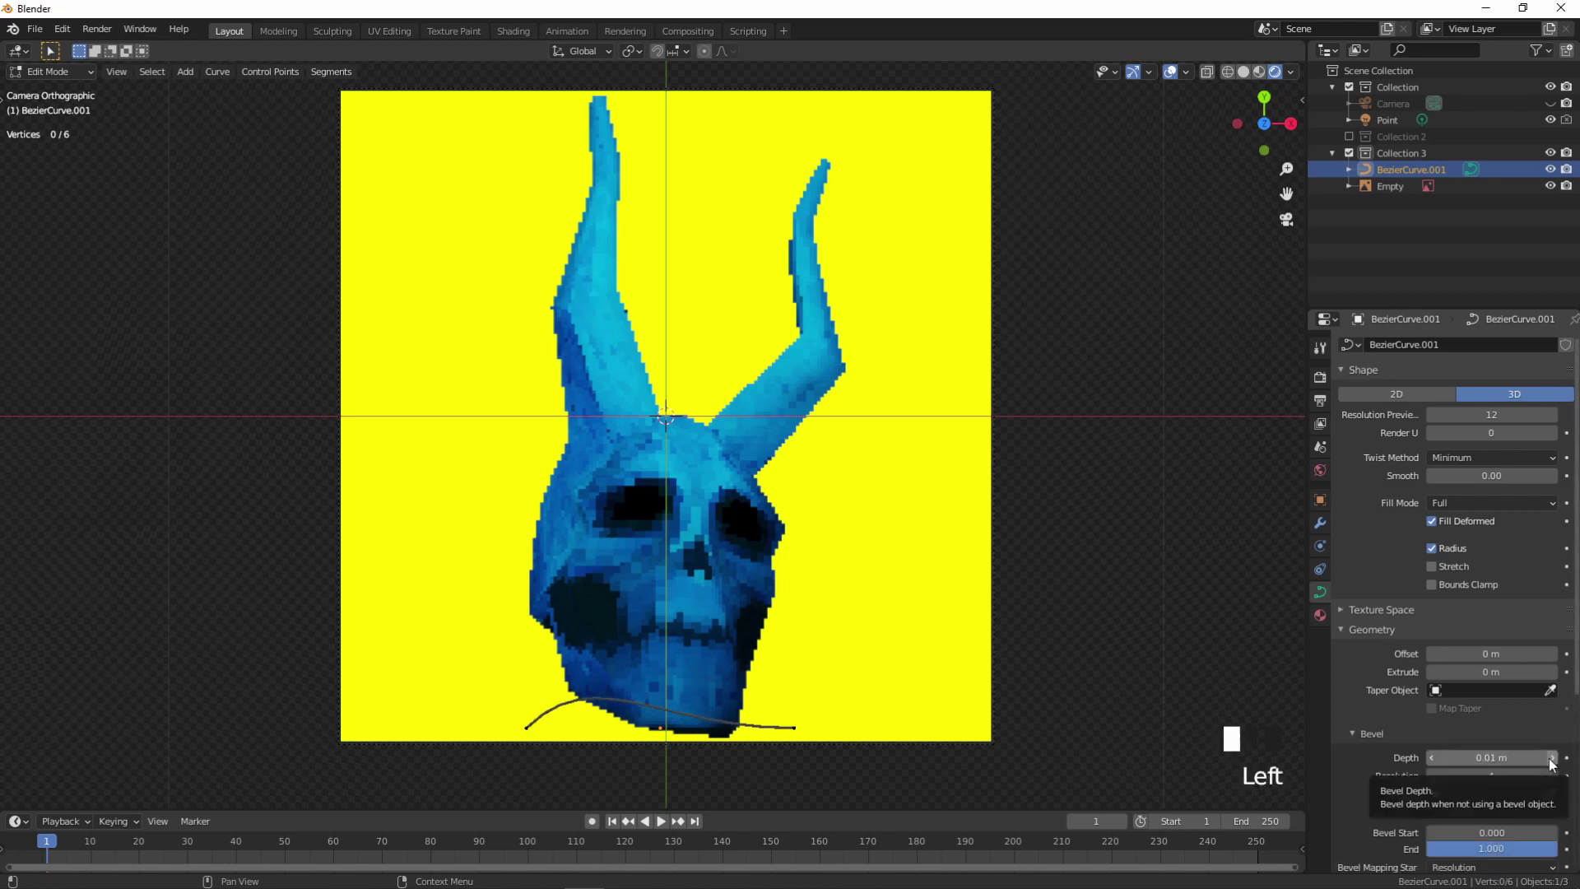
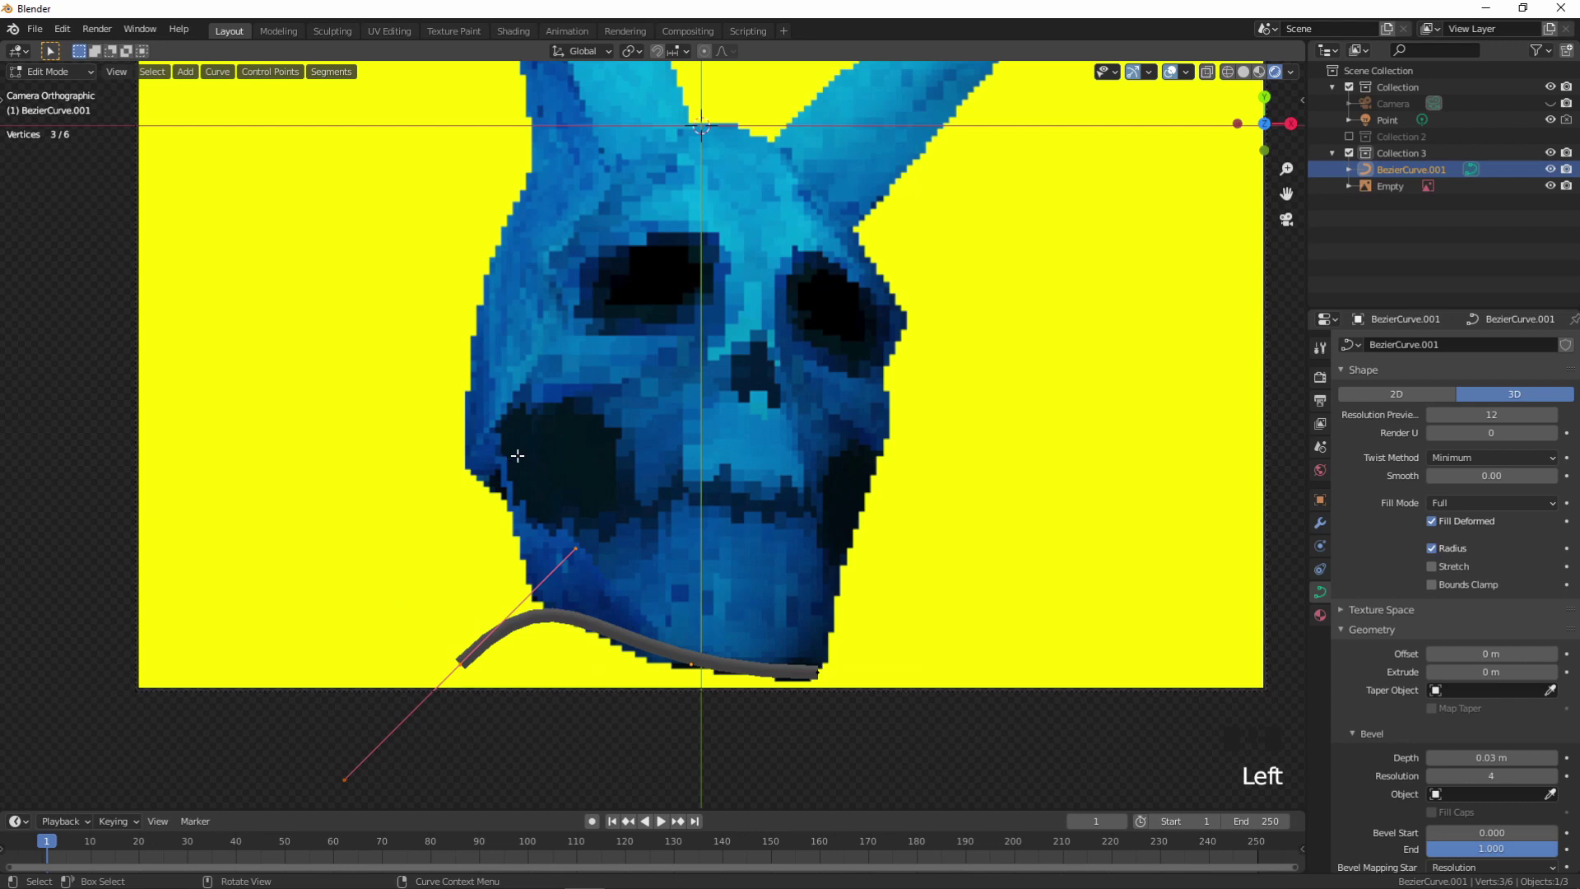
- Rotate, move and shrink the end handle so the tube bends sharply along the skull's jaw
key("r")
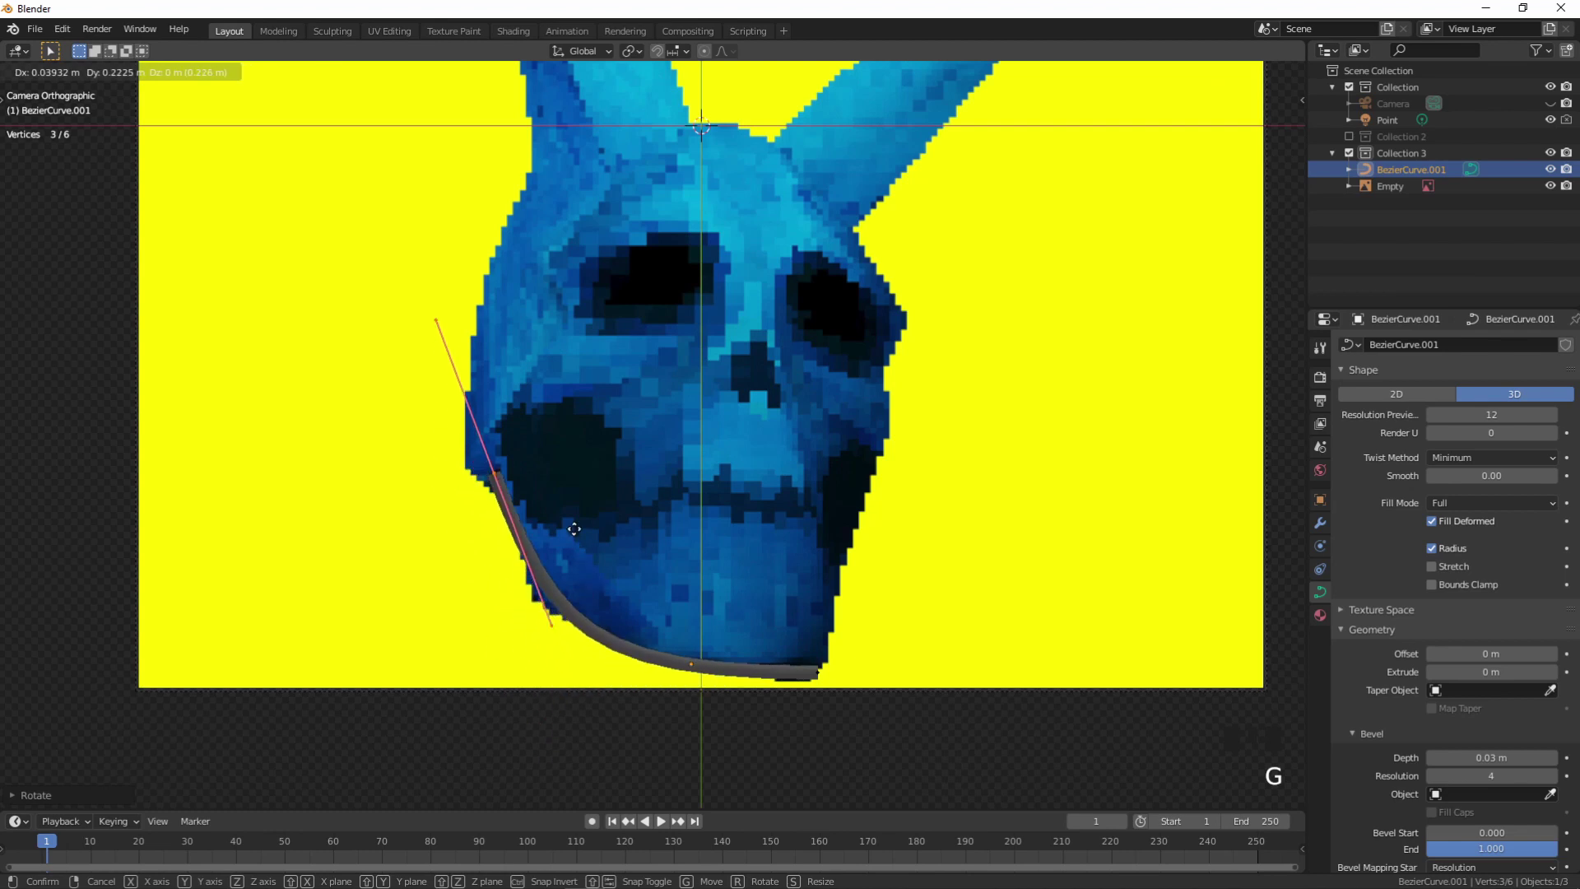
key("g")
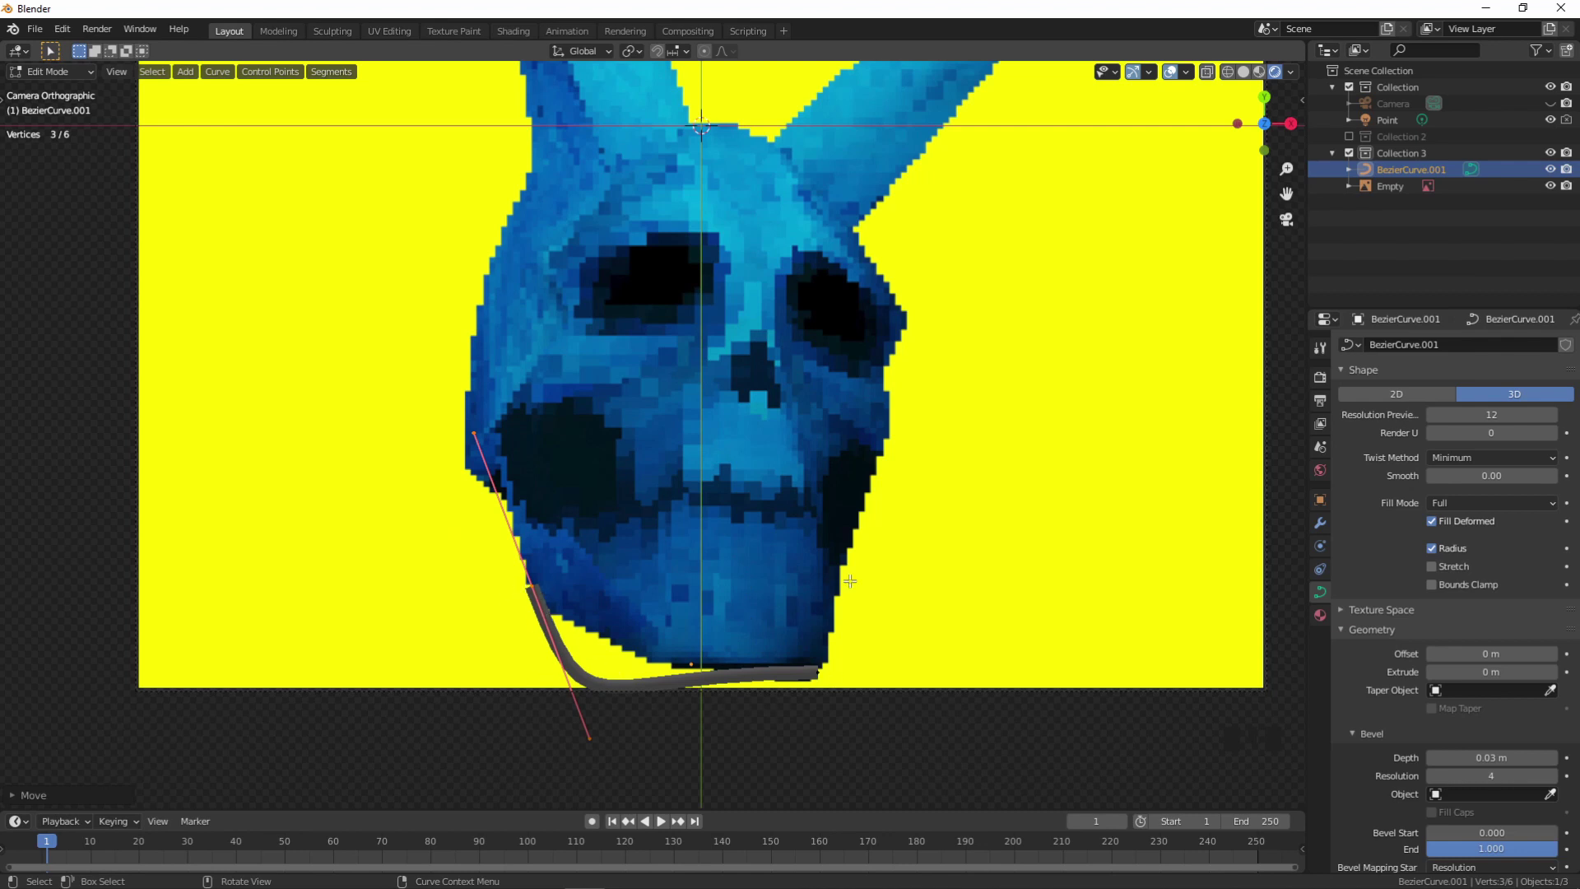
key("s")
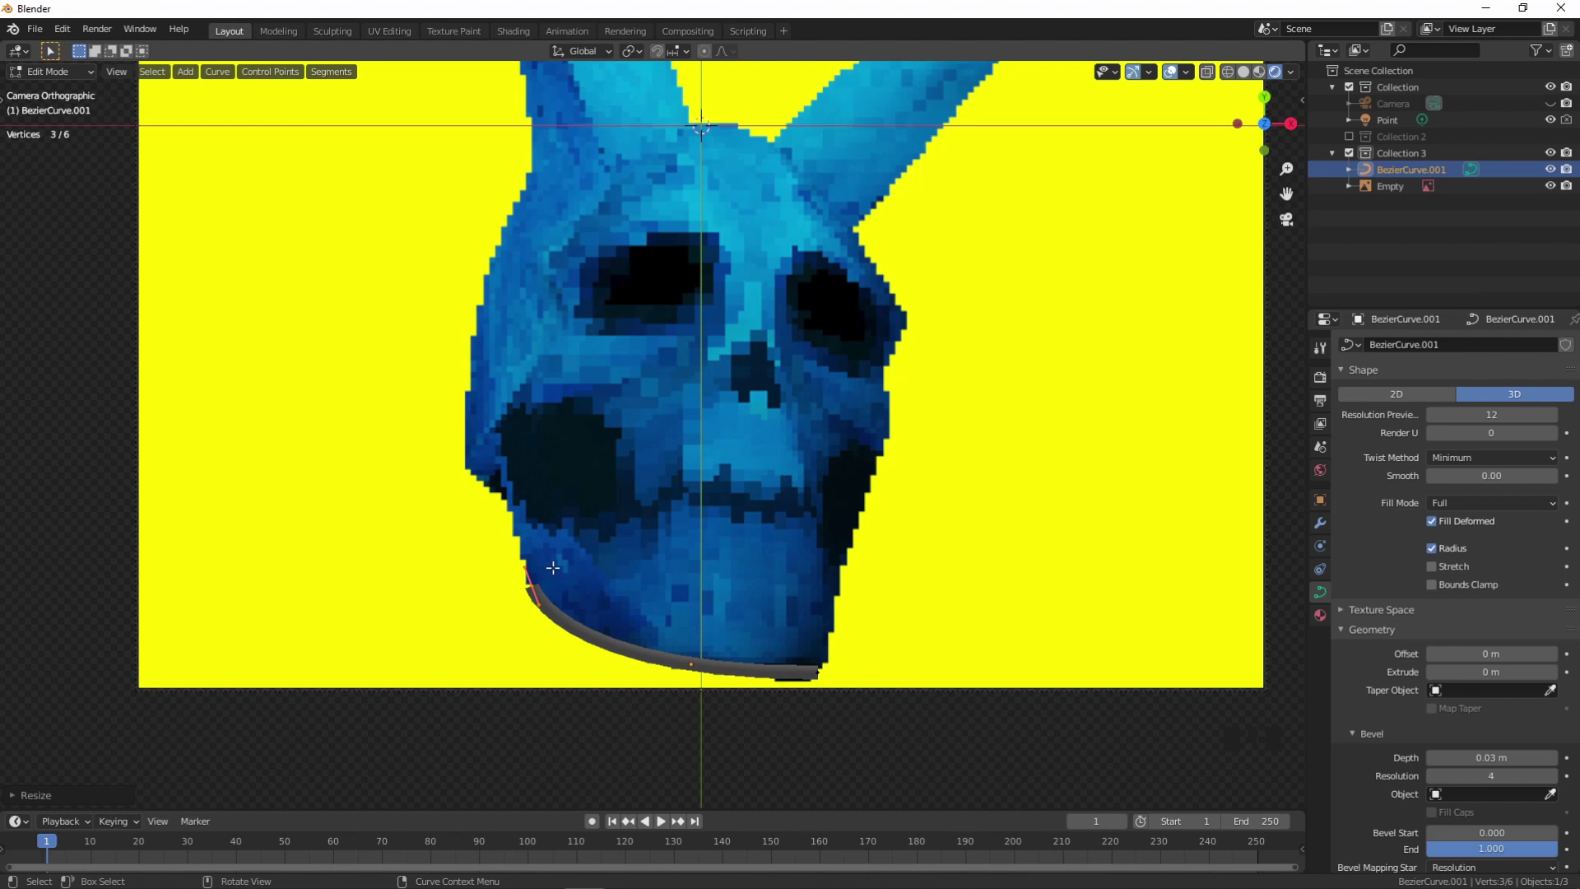
- Extrude three new curve points up the skull's left side toward the temple
key("e")
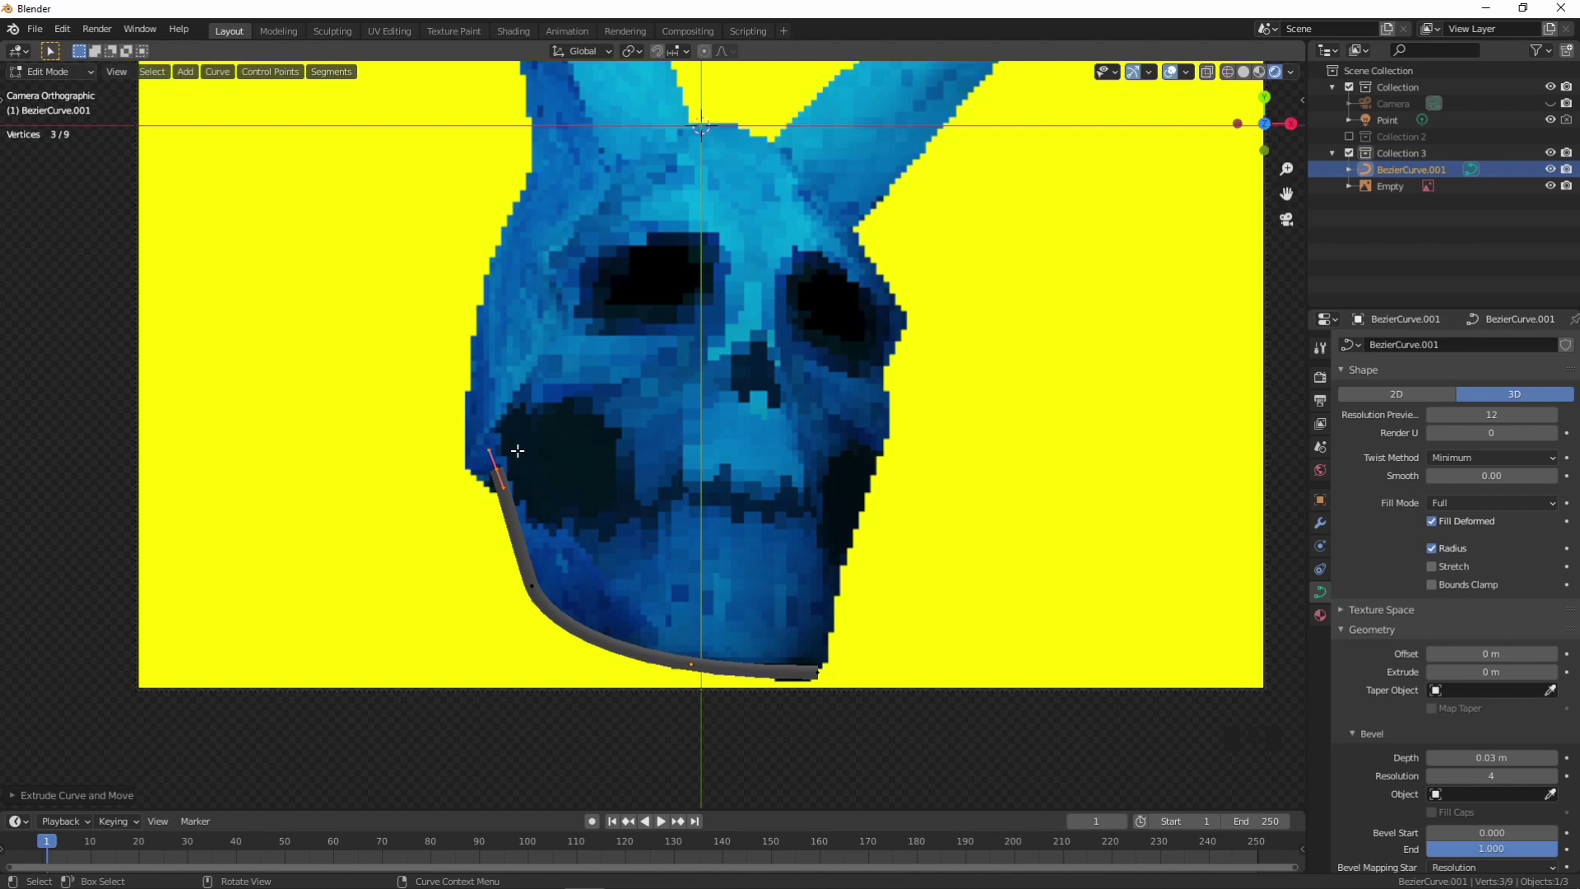
key("e")
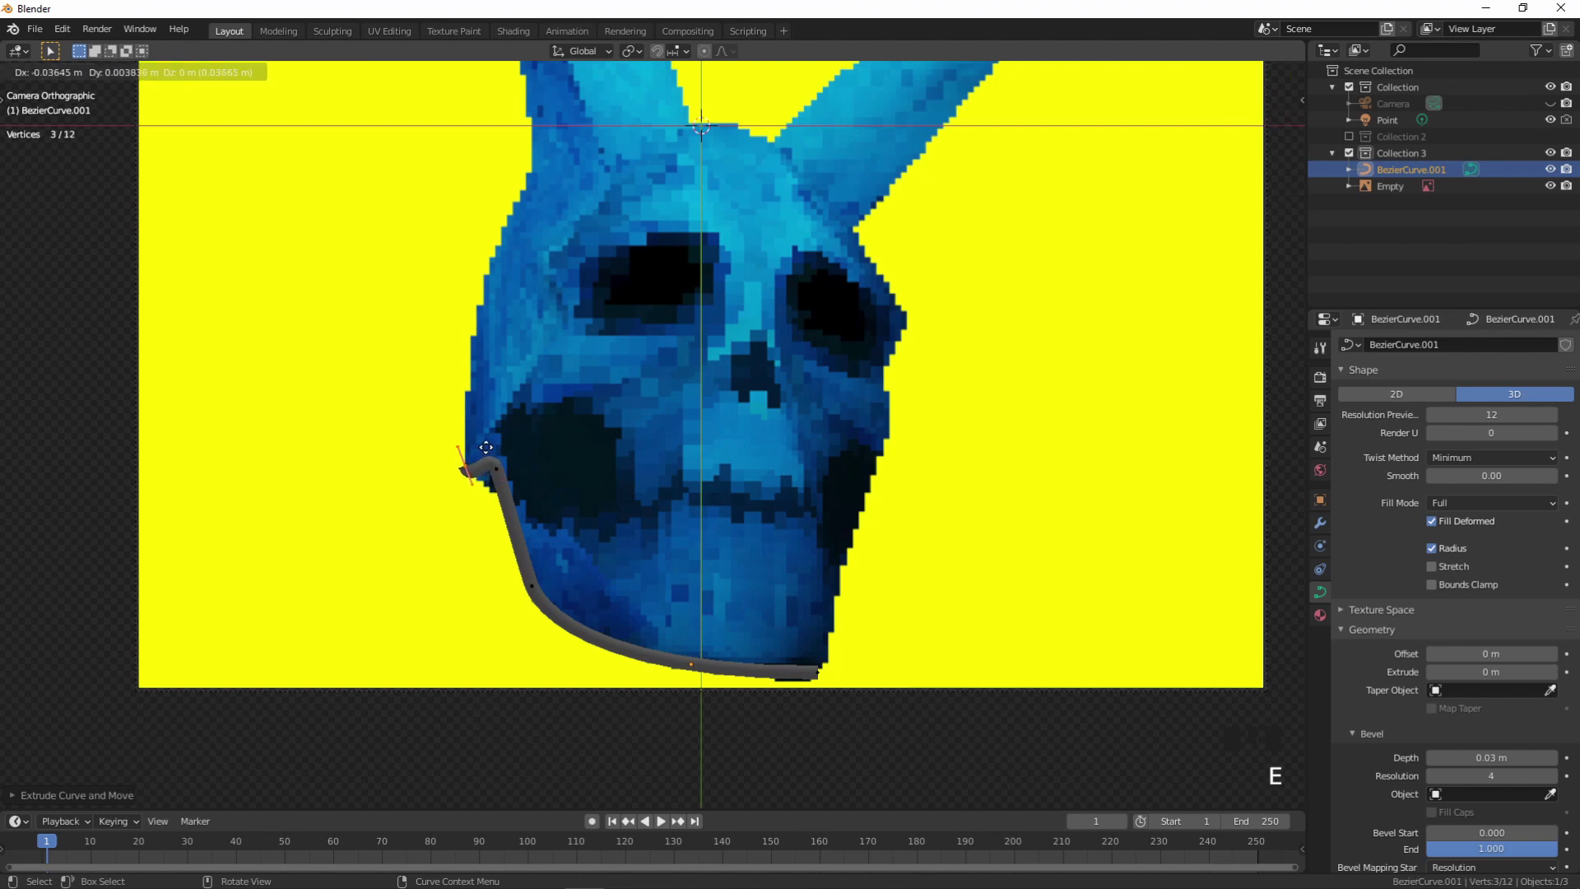
key("e")
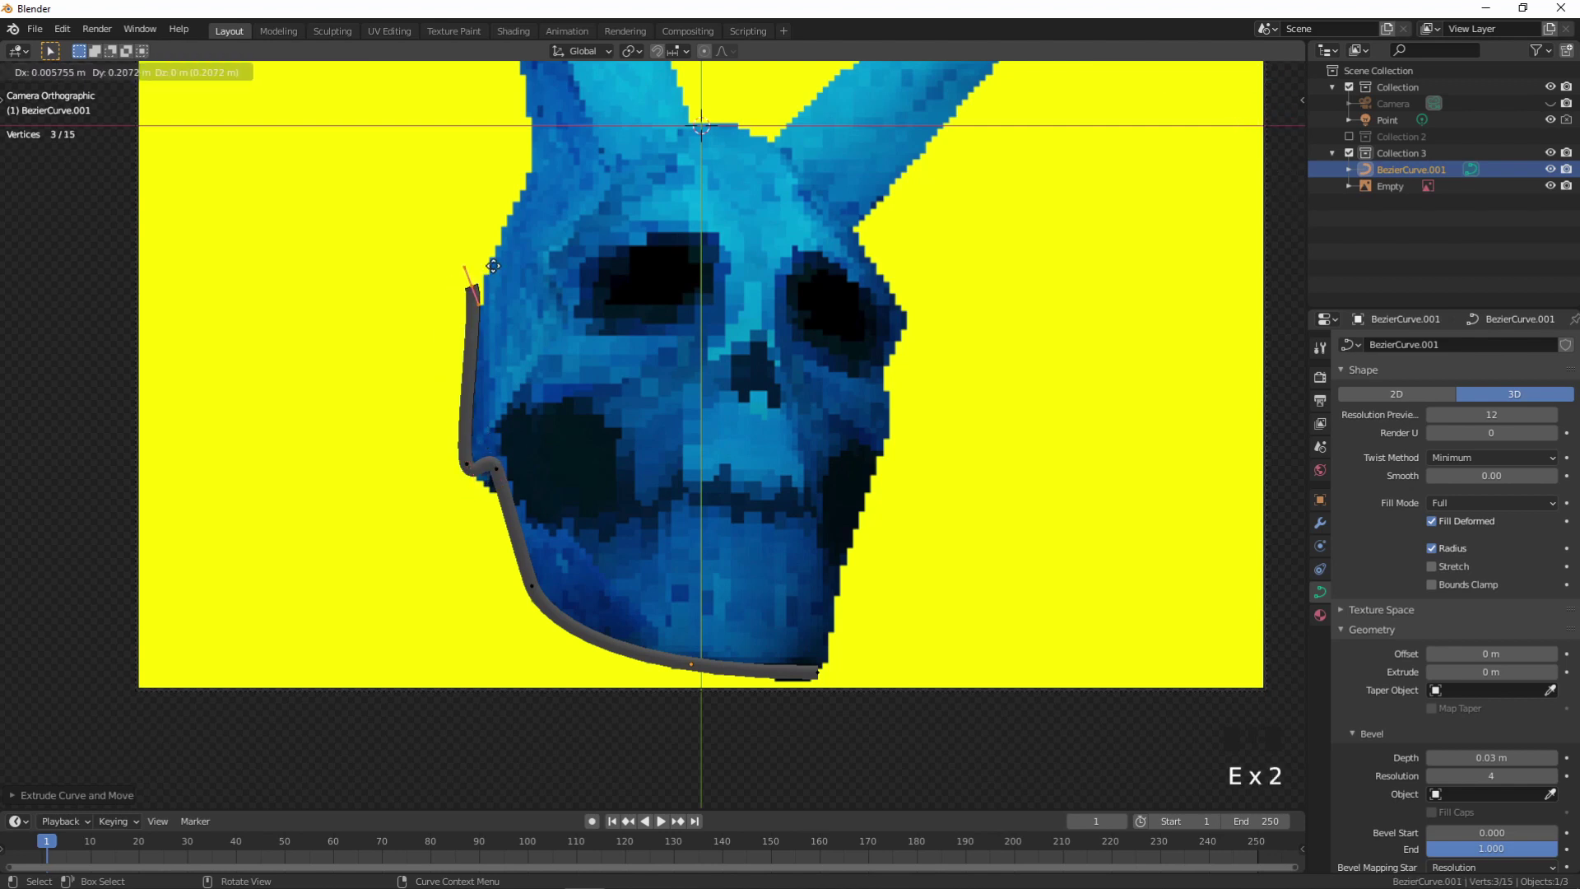
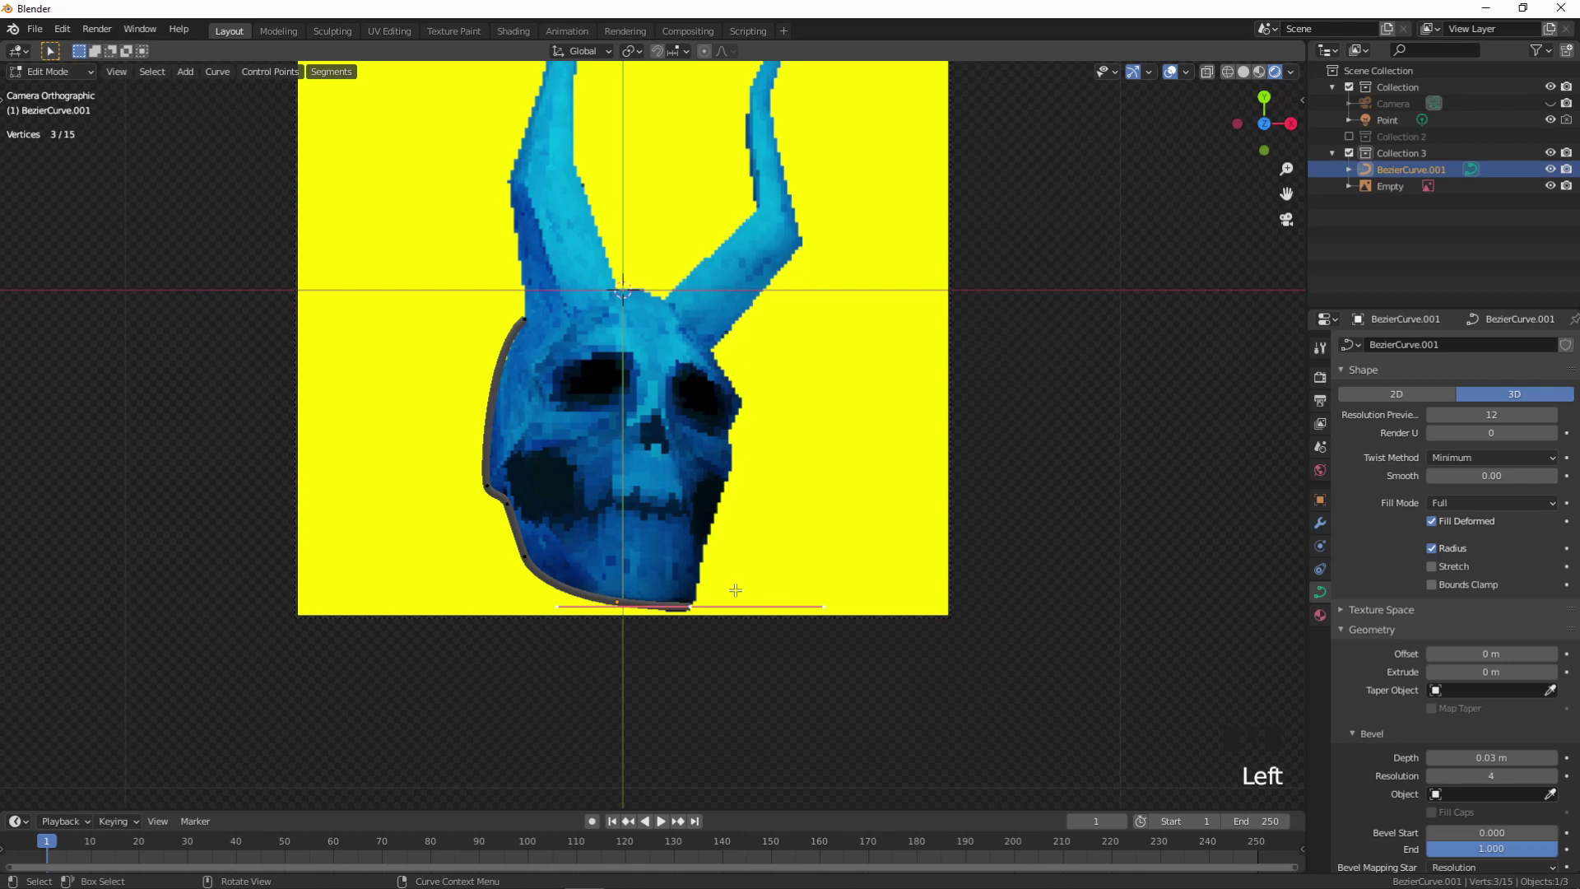
- Extrude from the curve's other end and fit the new point onto the right jaw edge
key("e")
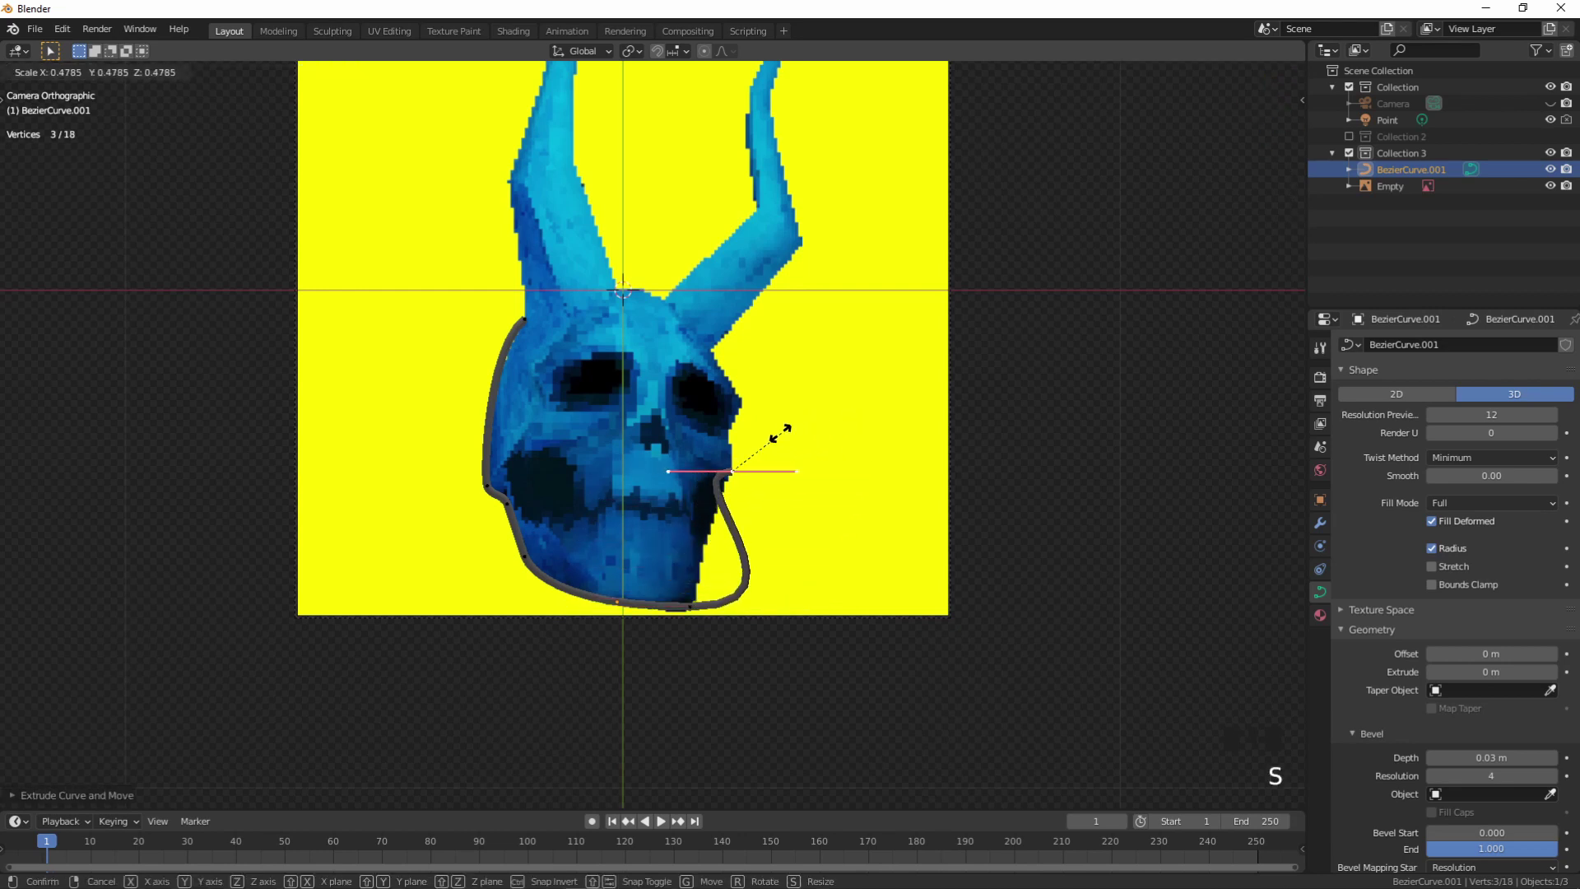
key("s")
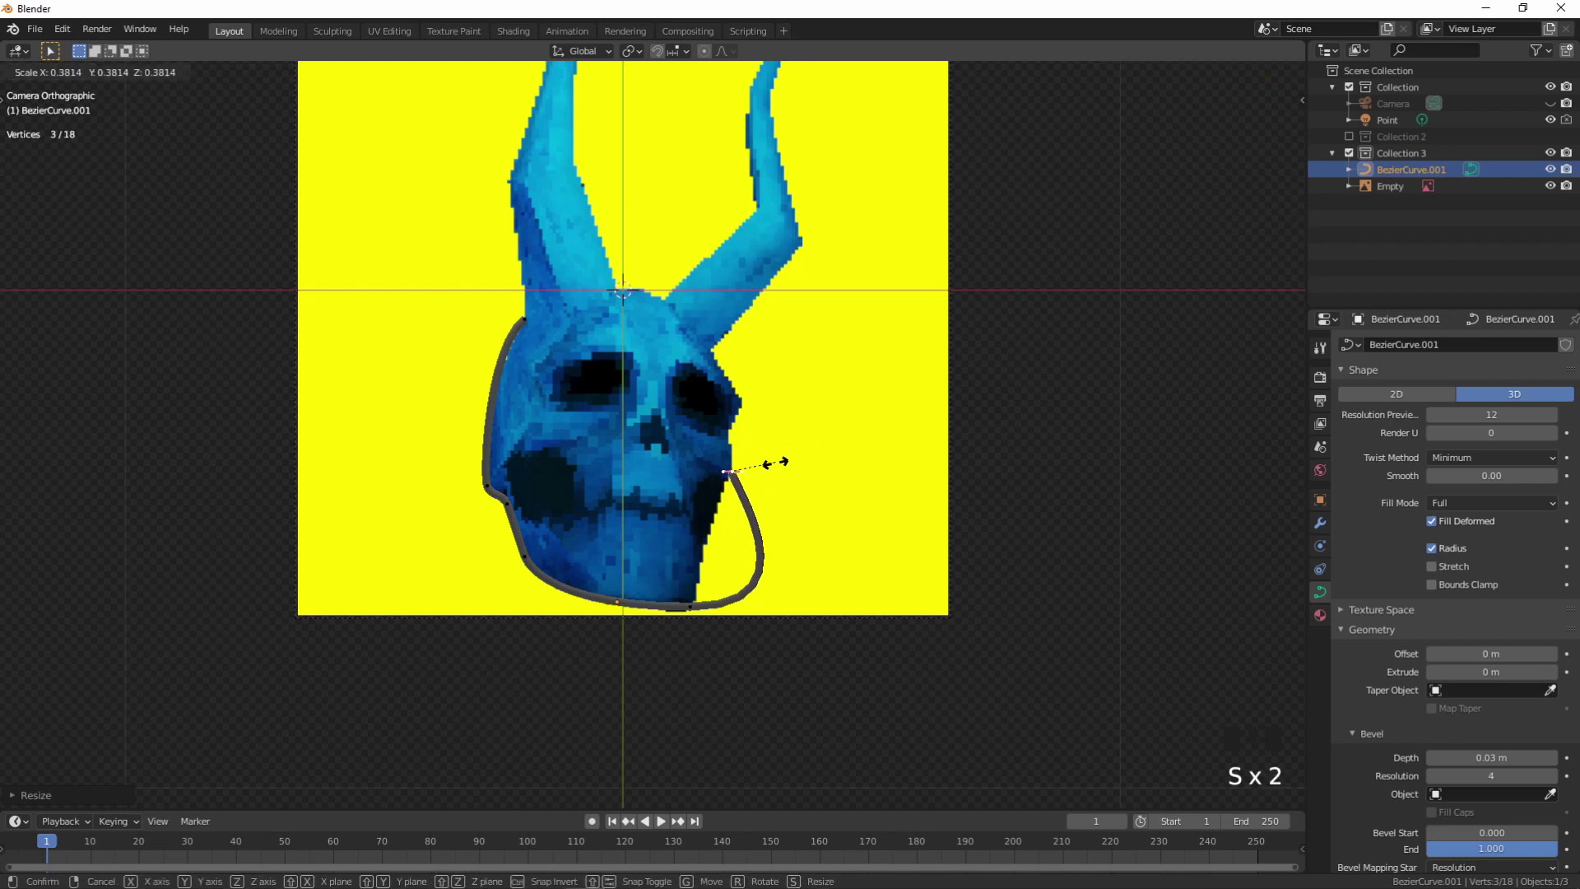
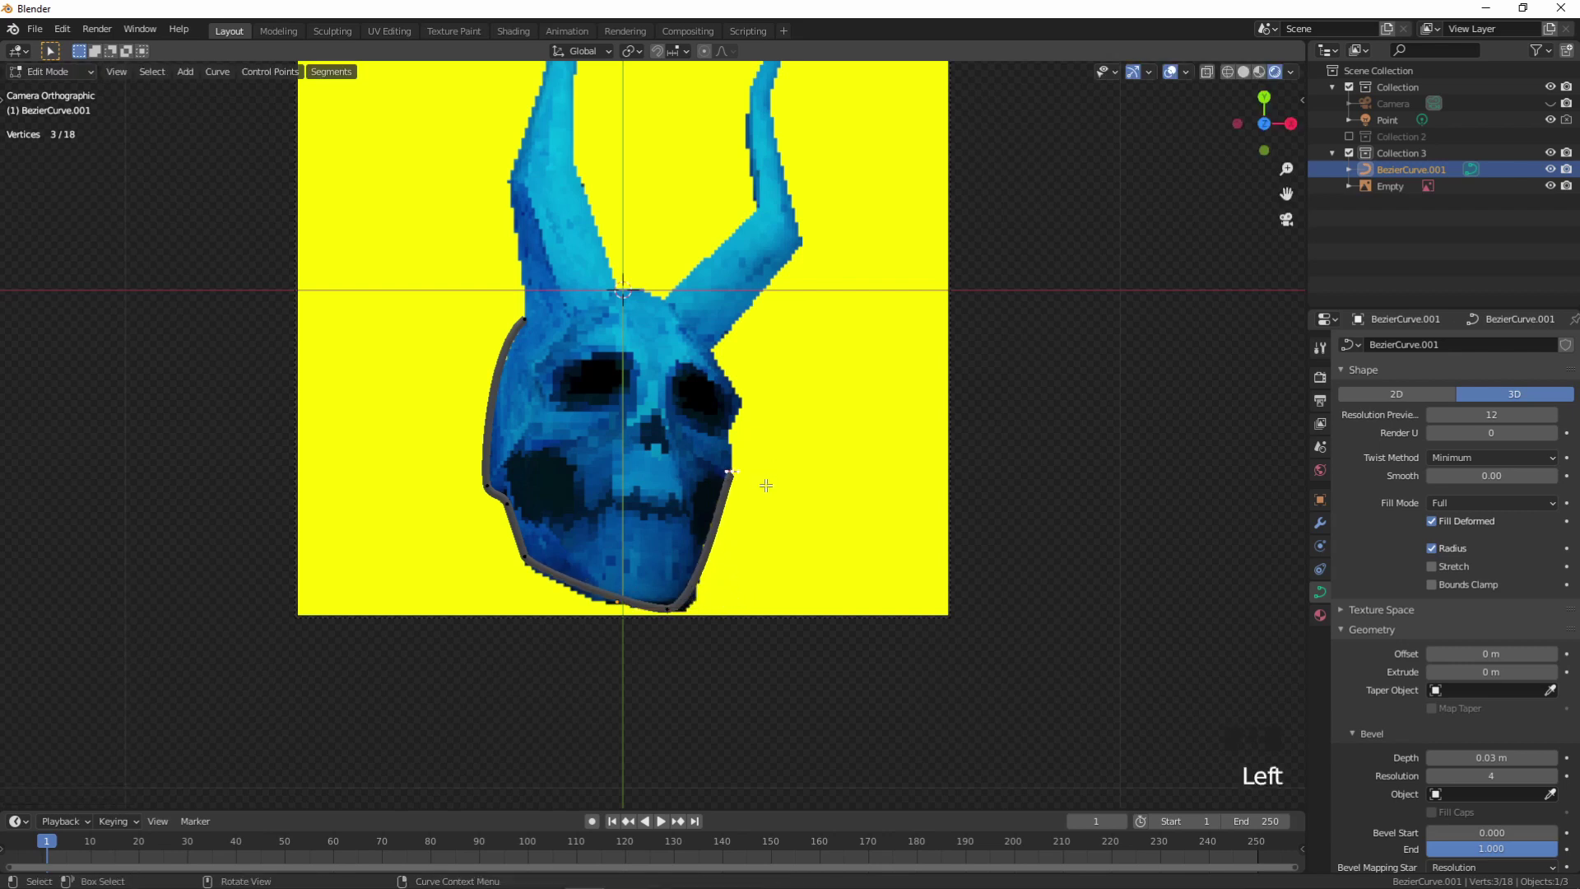
scroll("up", 3)
scroll("down", 3)
scroll("down", 3)
key("g")
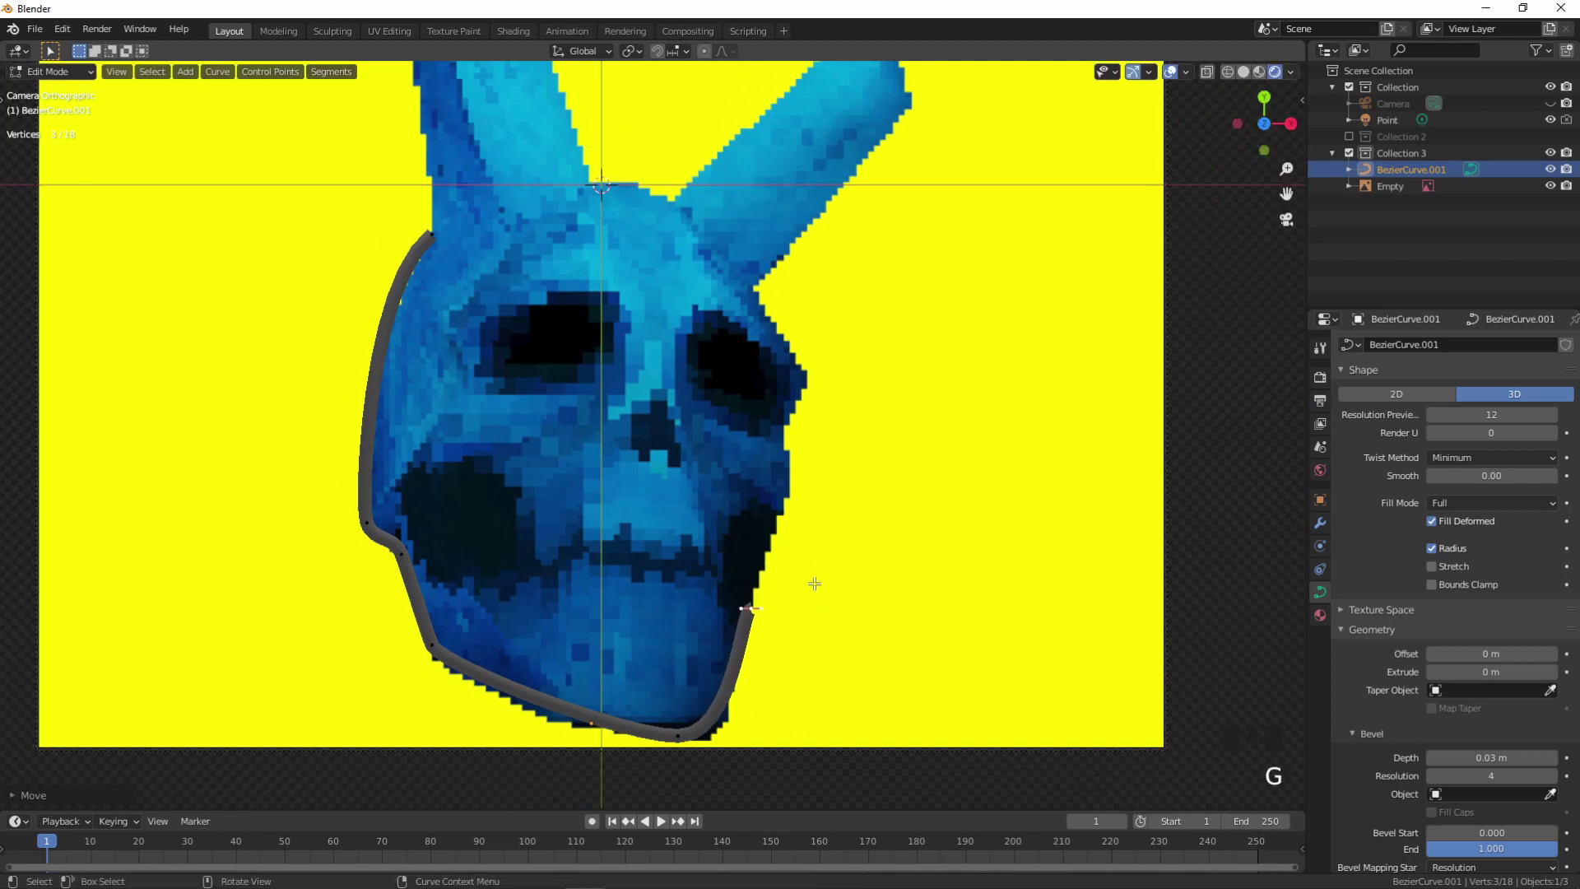
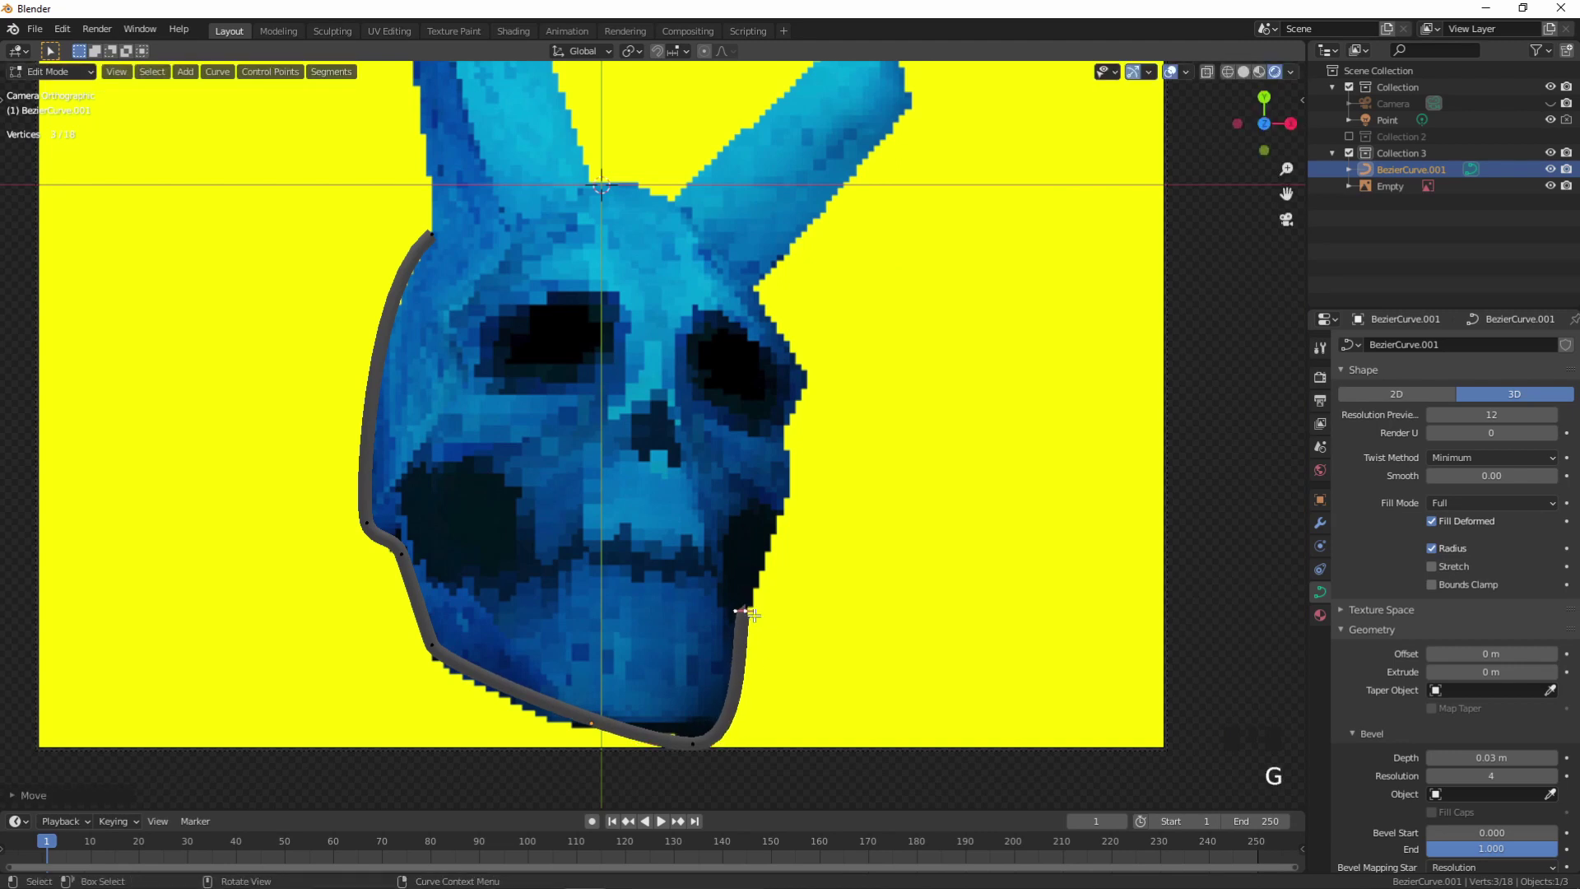
- Extend the tube up the right cheek toward the base of the right horn
key("e")
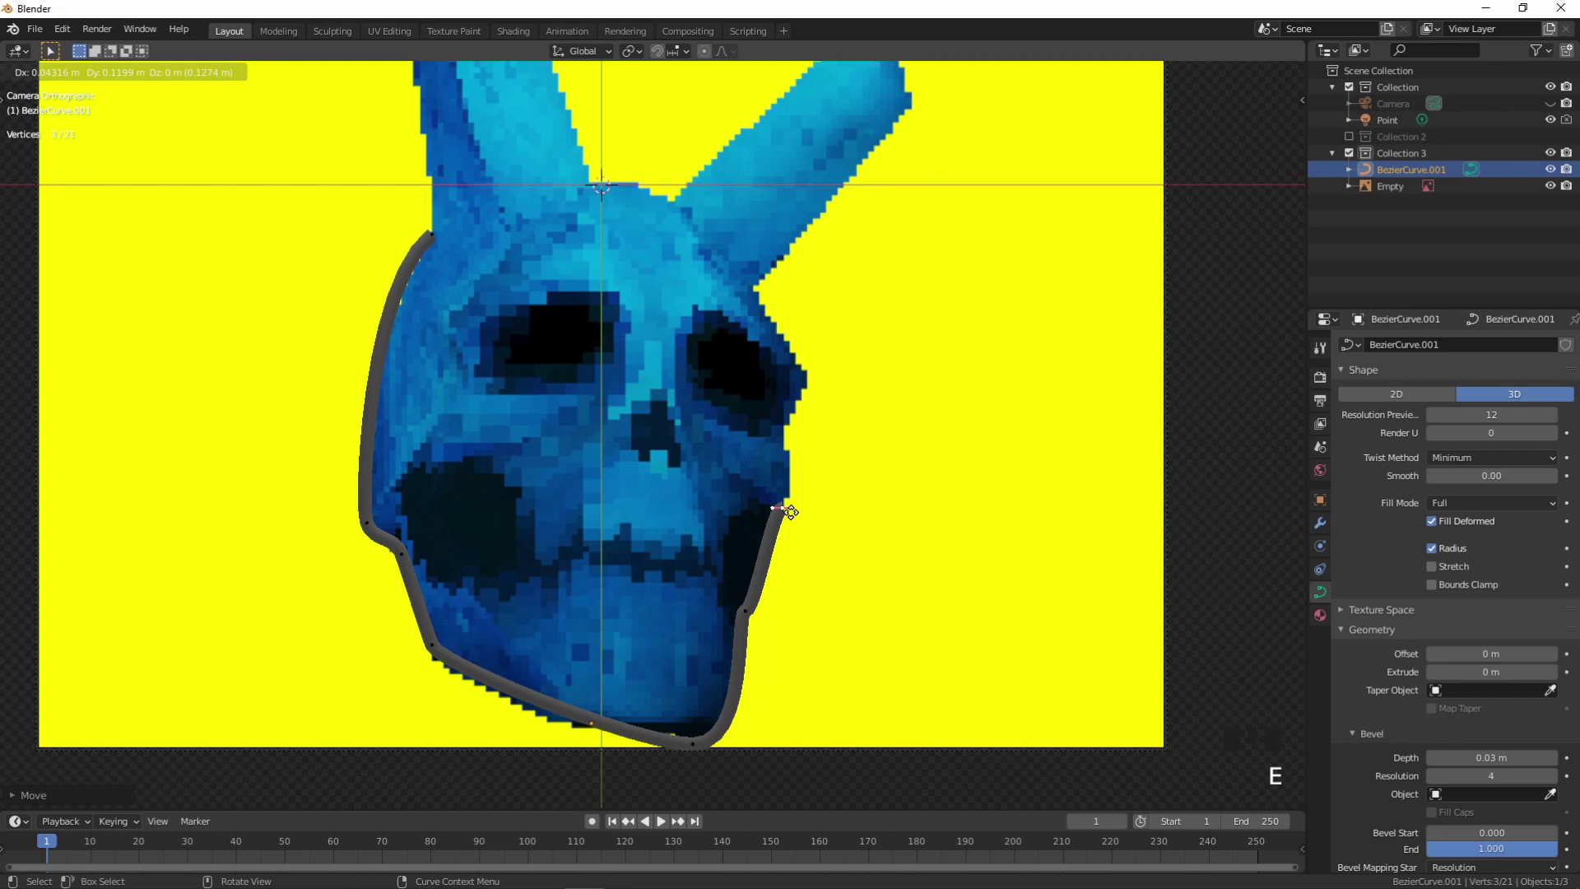
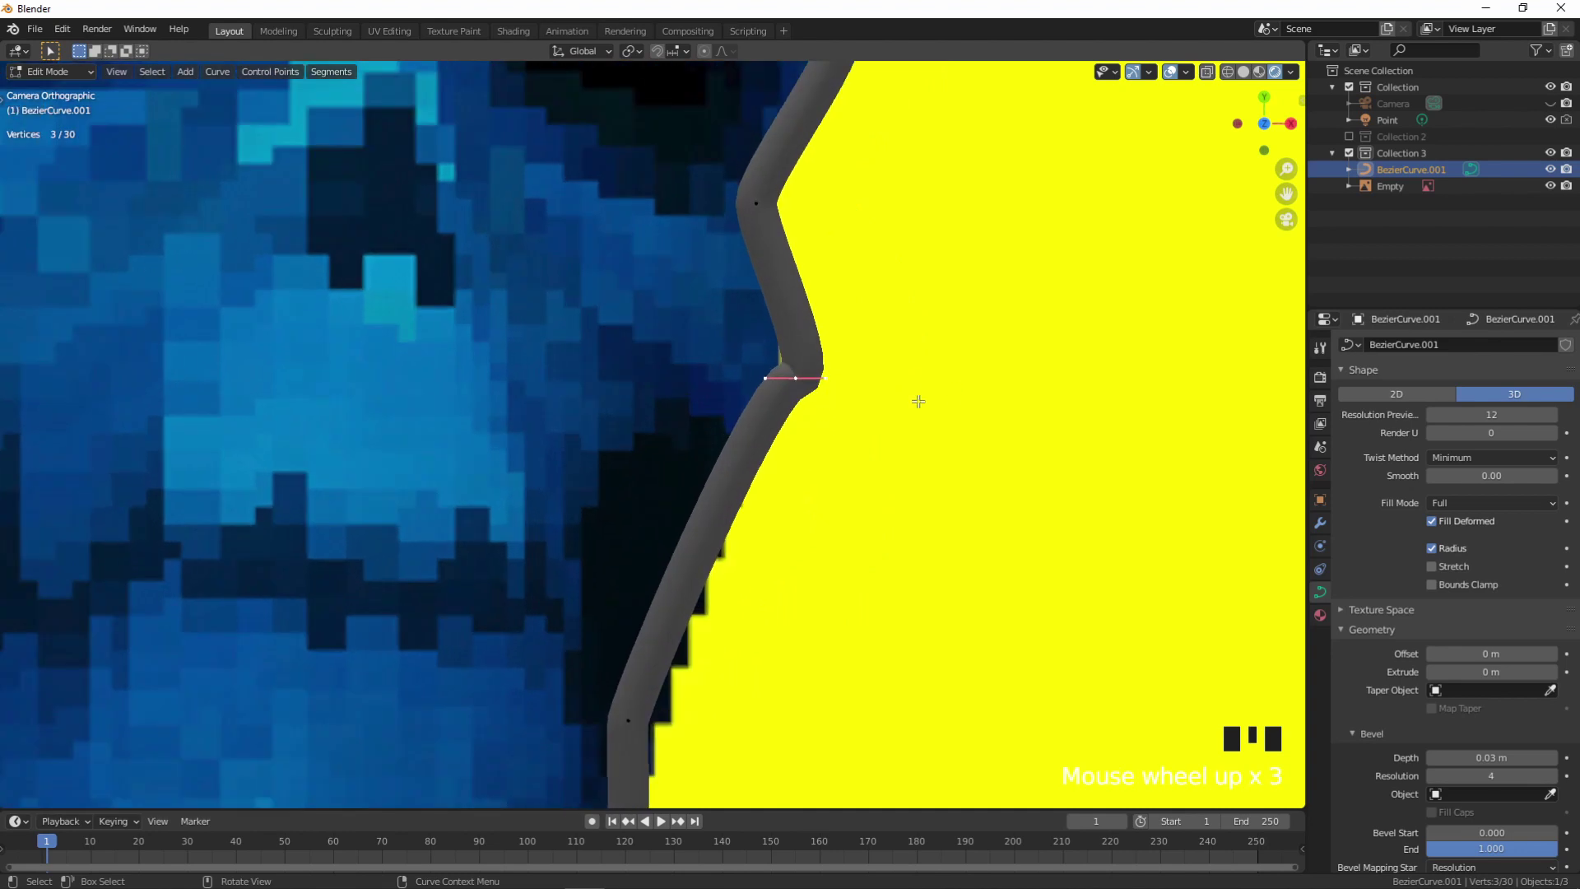
scroll("up", 3)
scroll("up", 3)
scroll("up", 3)
scroll("down", 3)
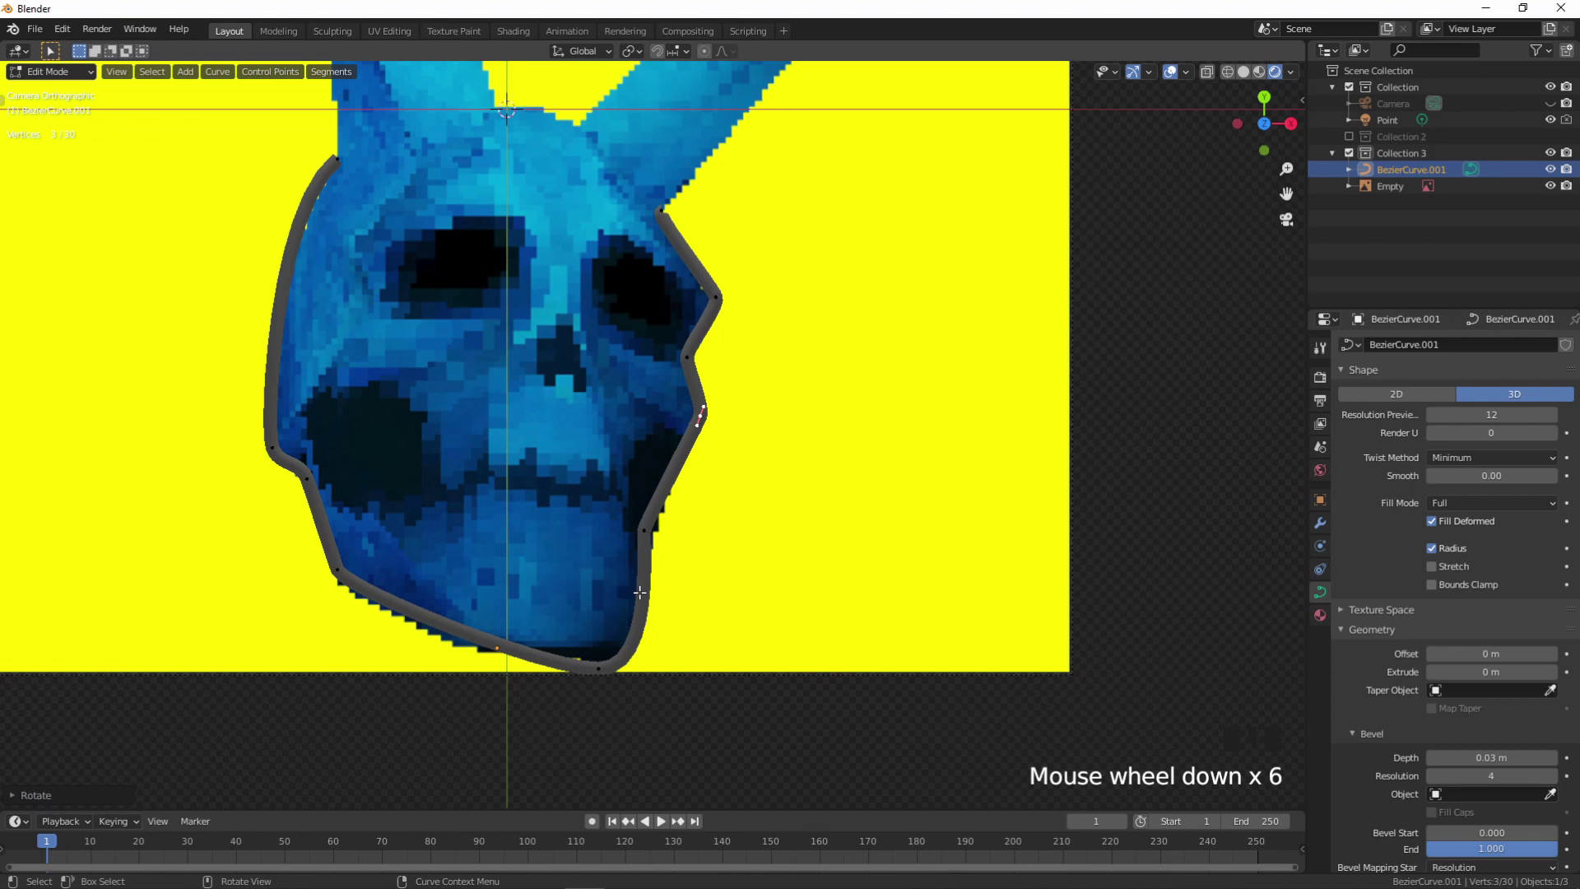
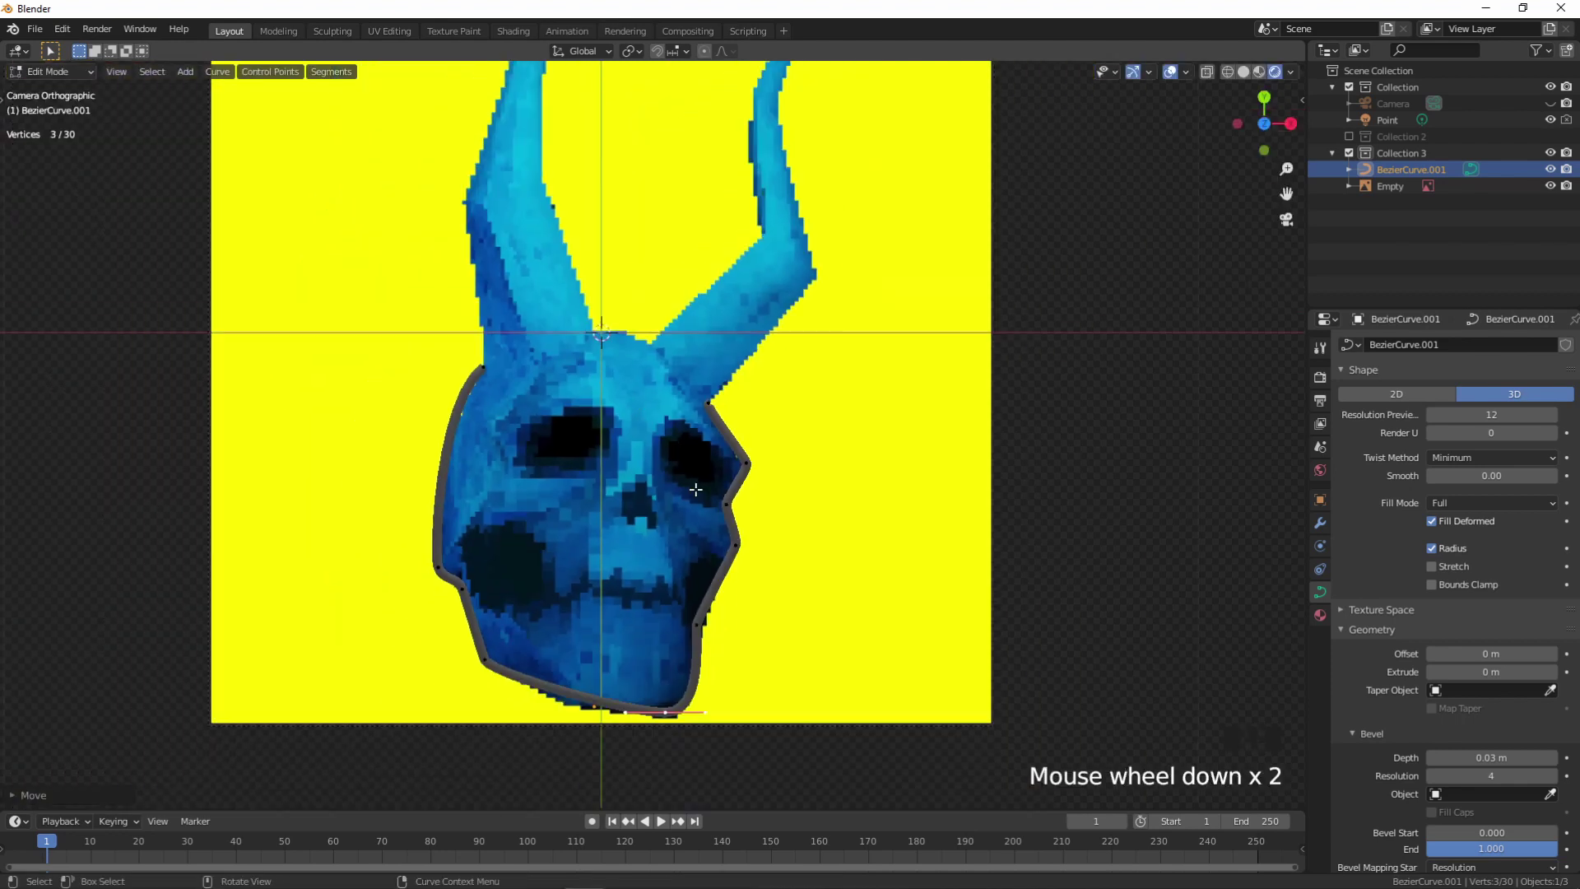
- Hide the skull image, then extend and angle the curve up the right horn's outer edge
left_click(1547, 192)
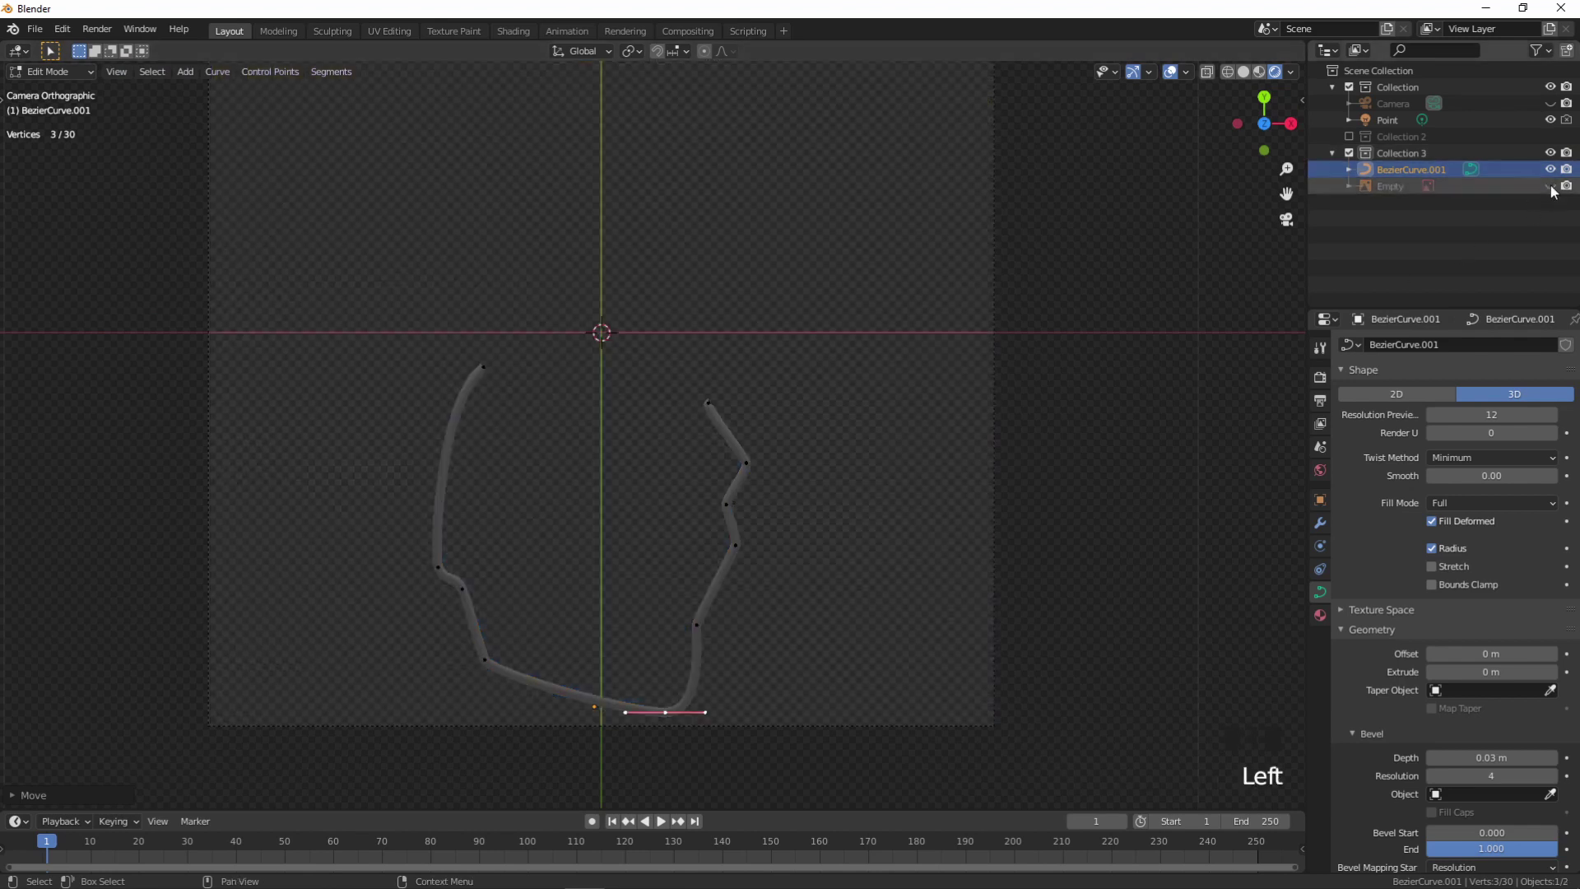
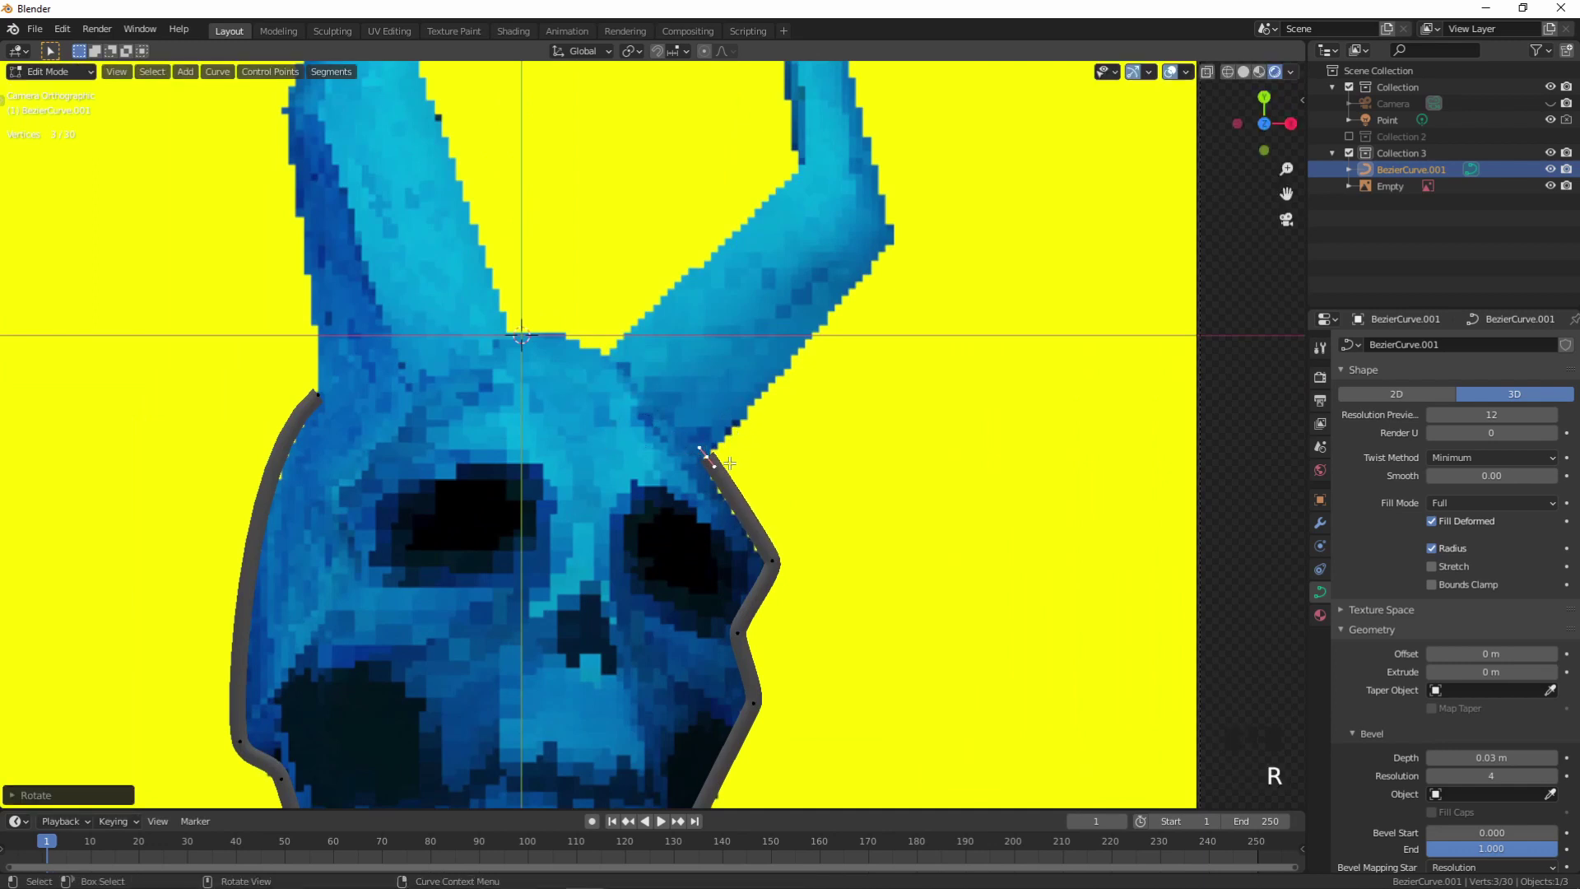
key("g")
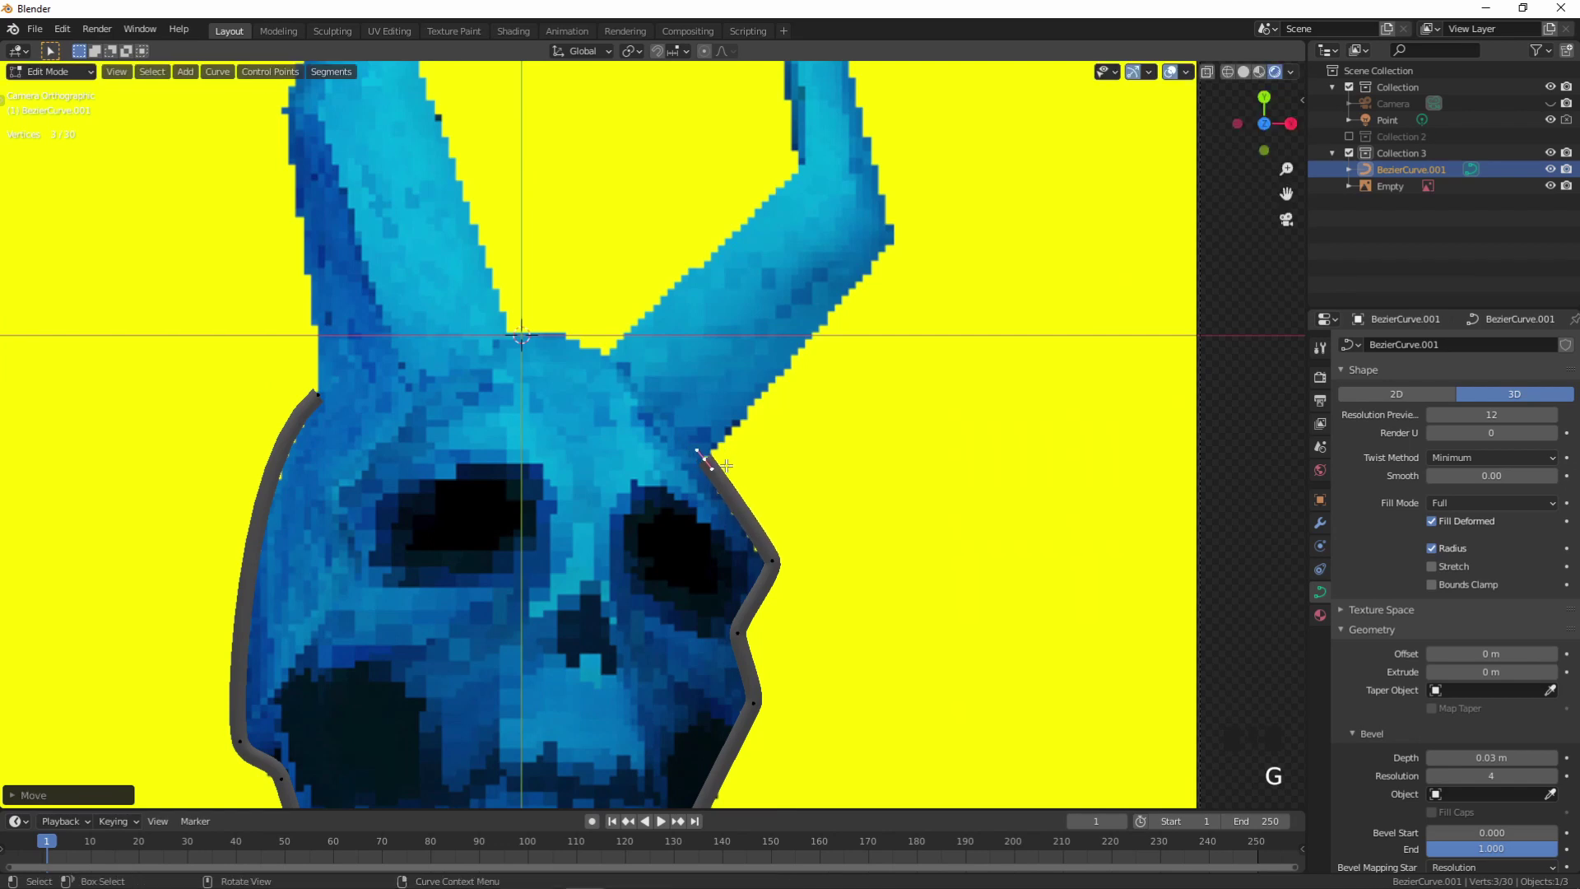
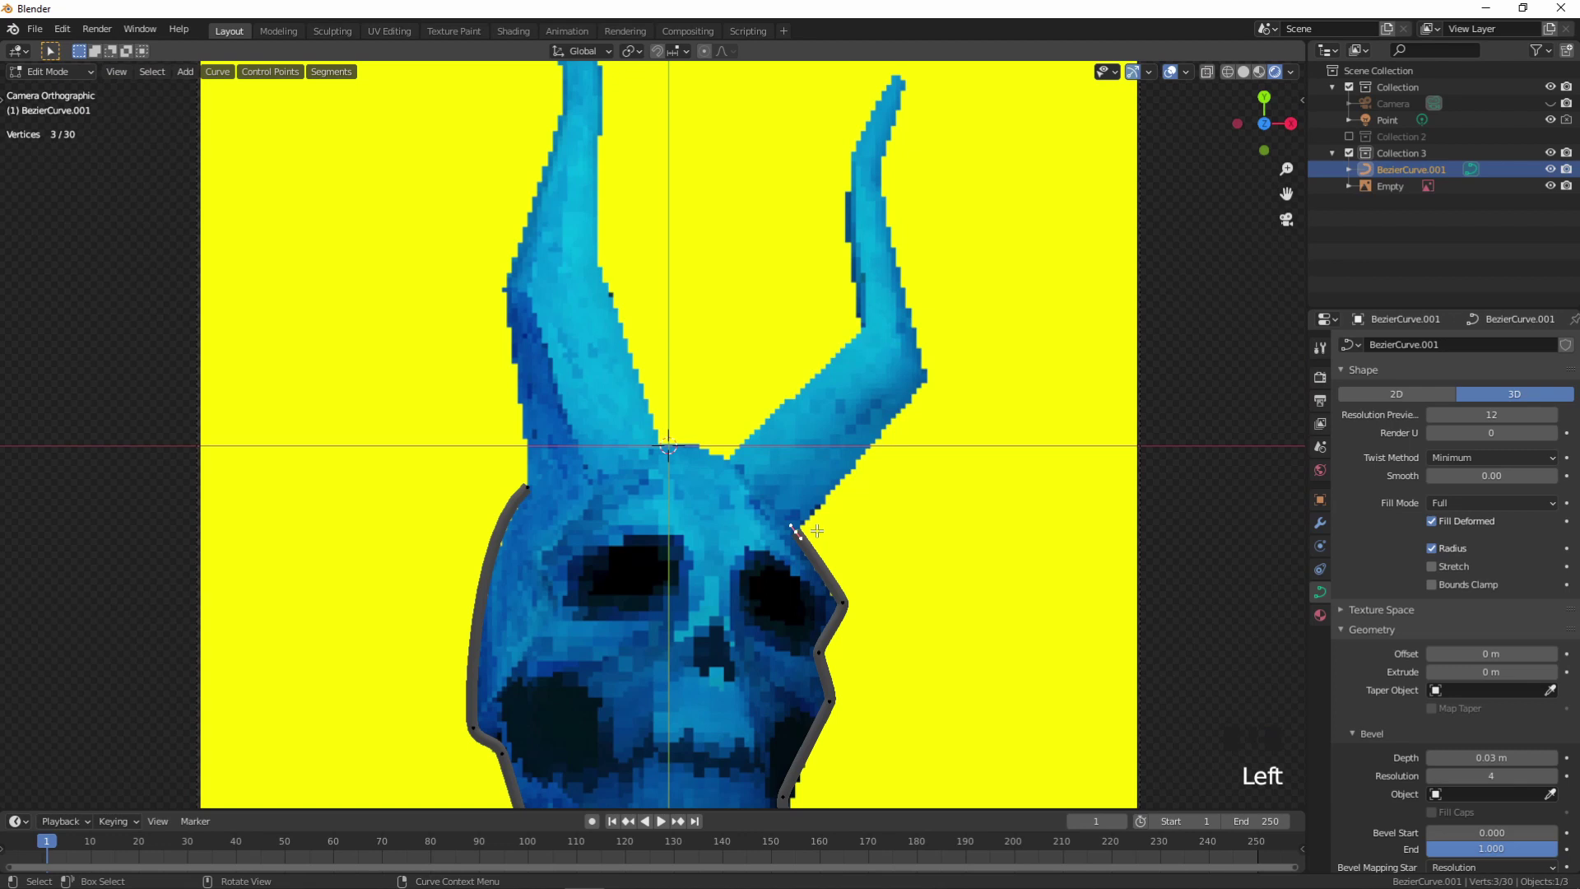
key("shift+d")
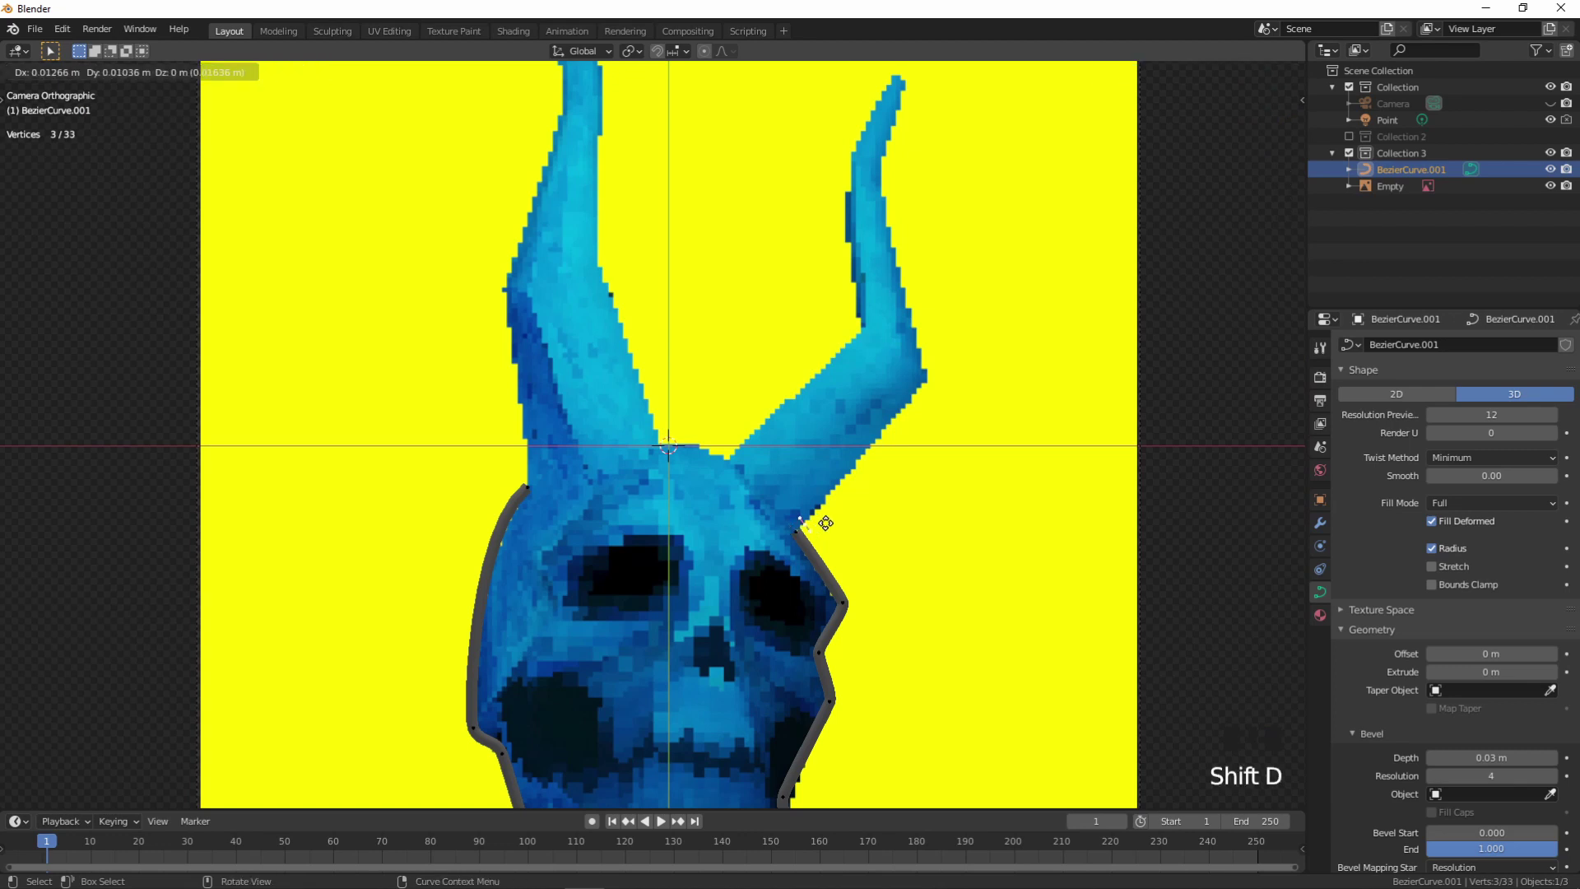
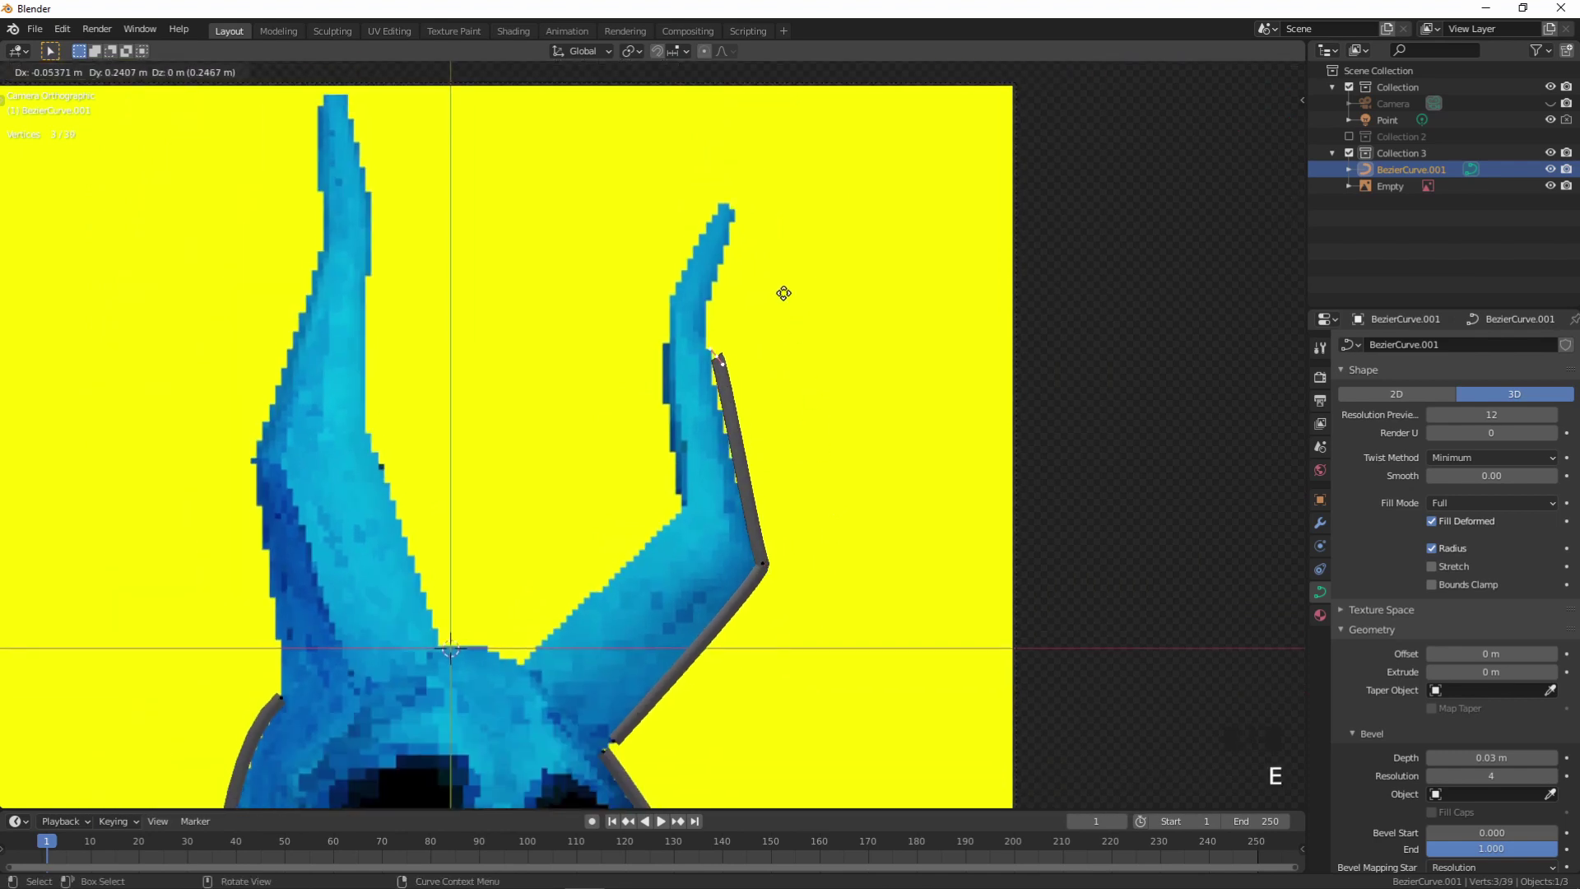
key("r")
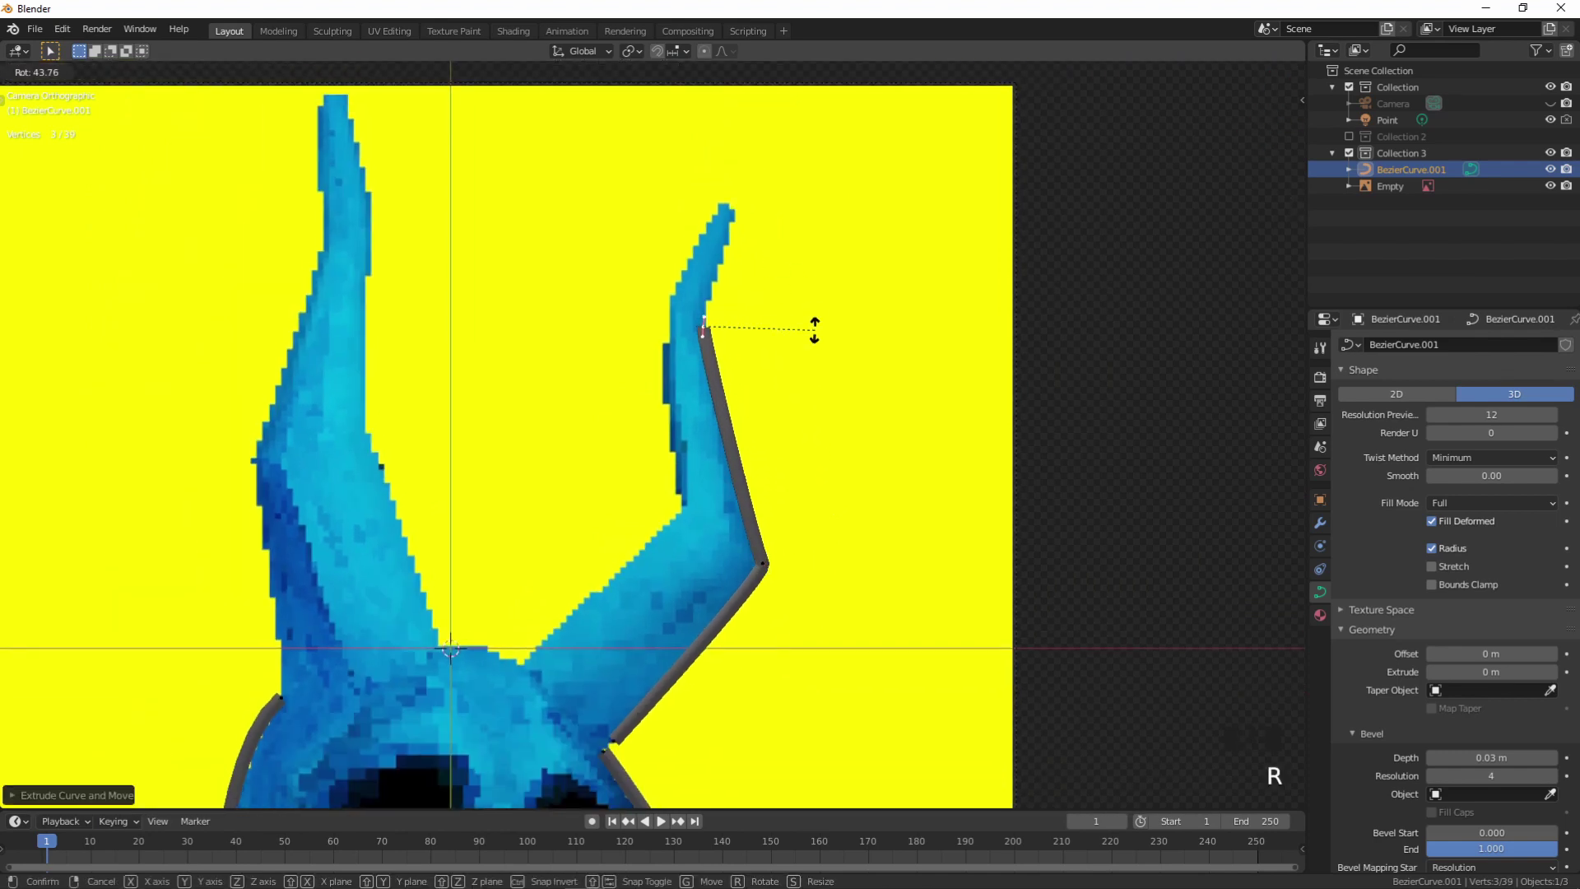
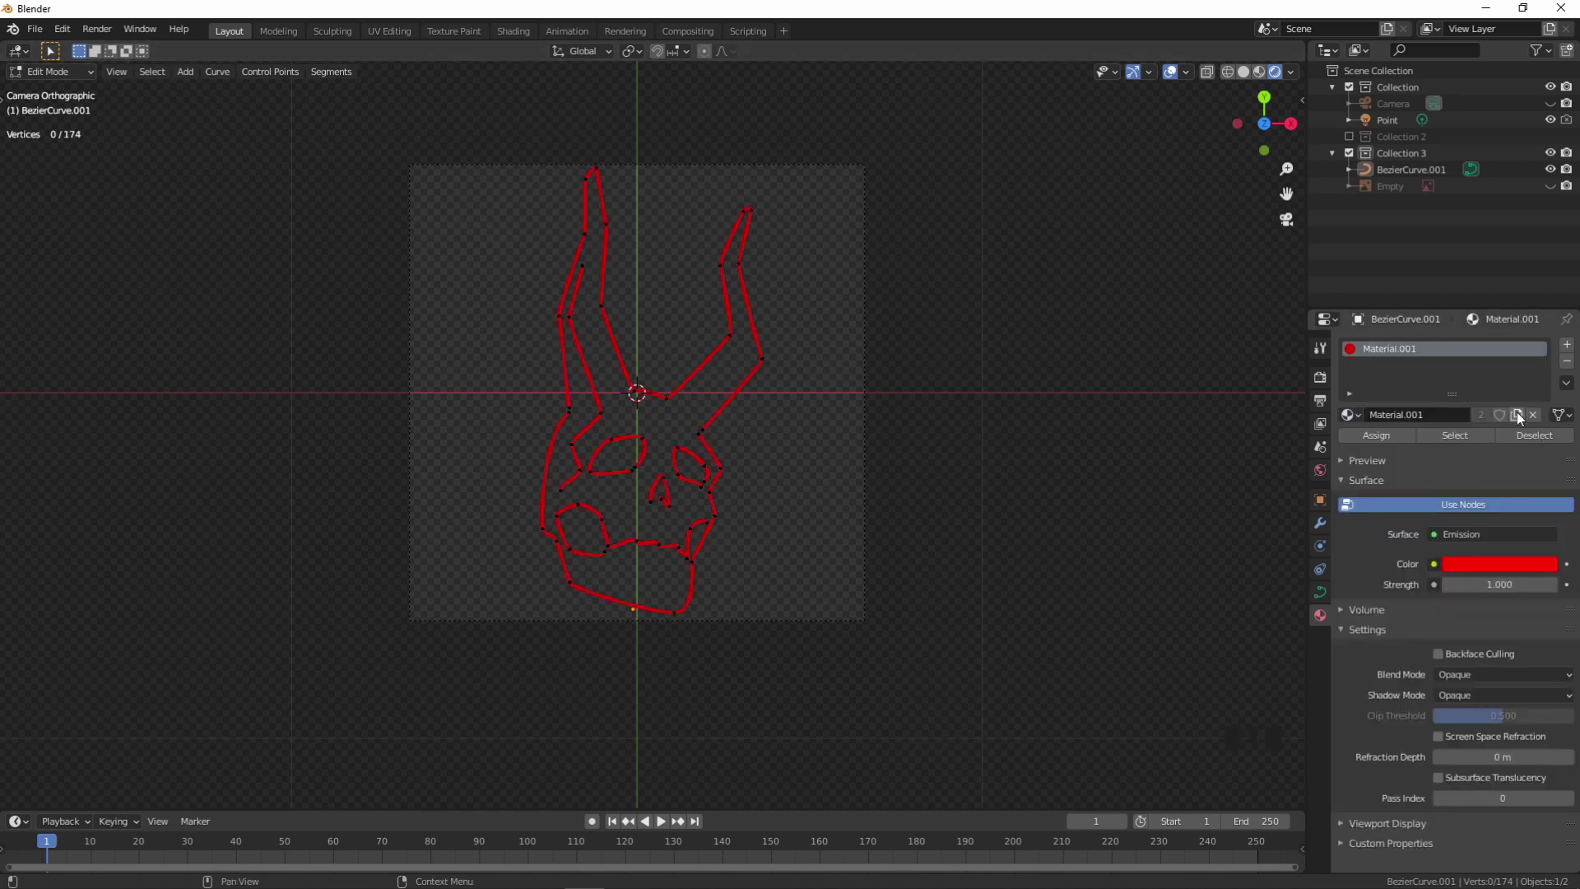
- Change the tube's emission colour to cyan in the picker and return to Object Mode
left_click_drag(1521, 421, 1468, 574)
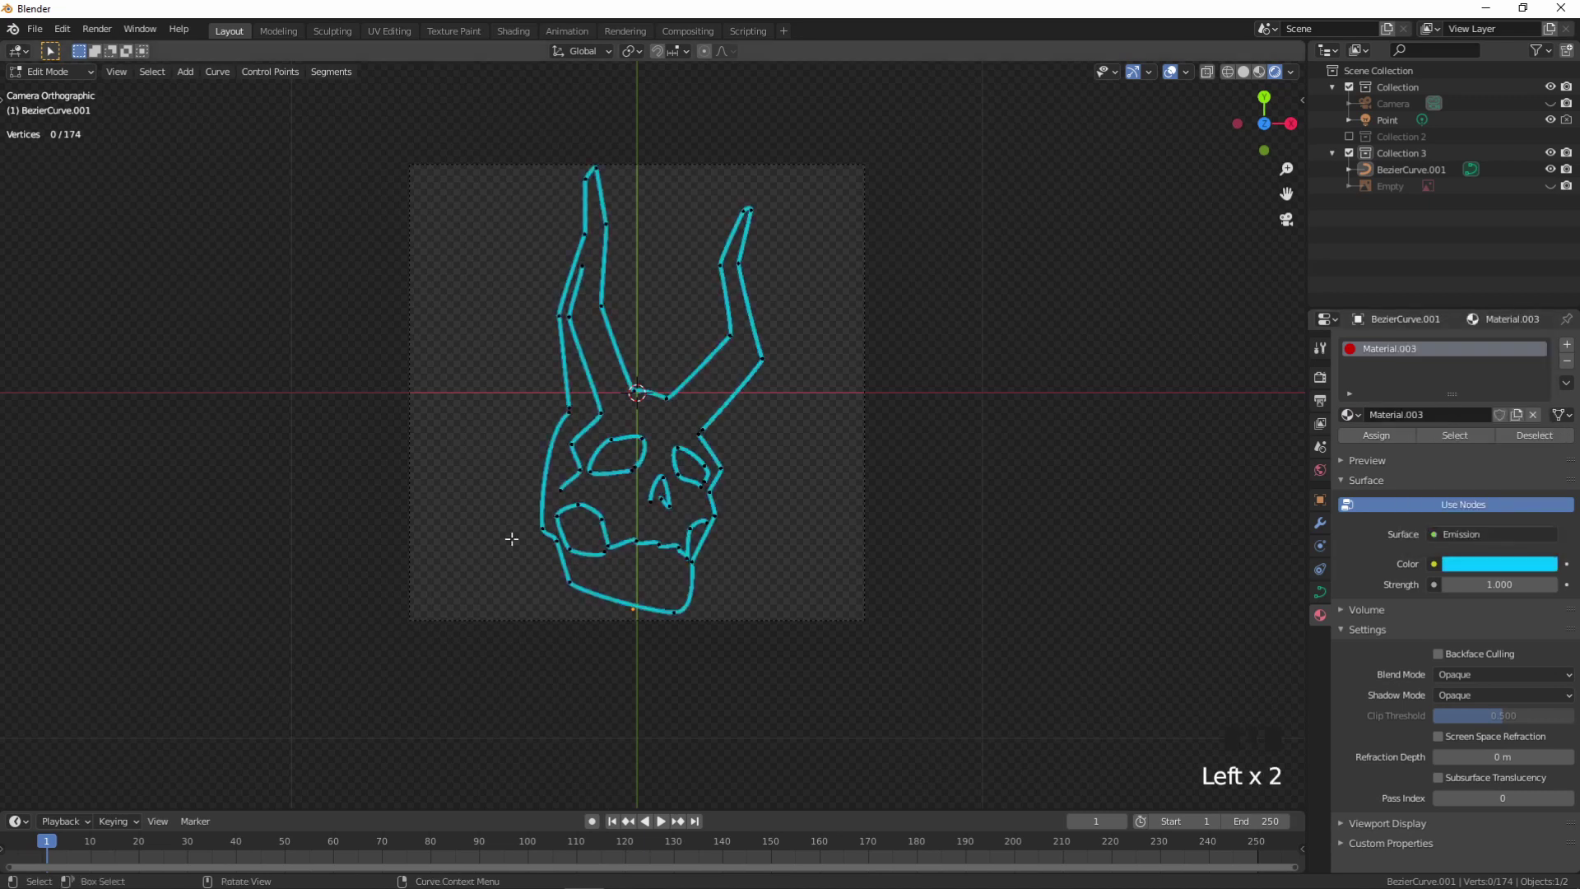
left_click(1505, 573)
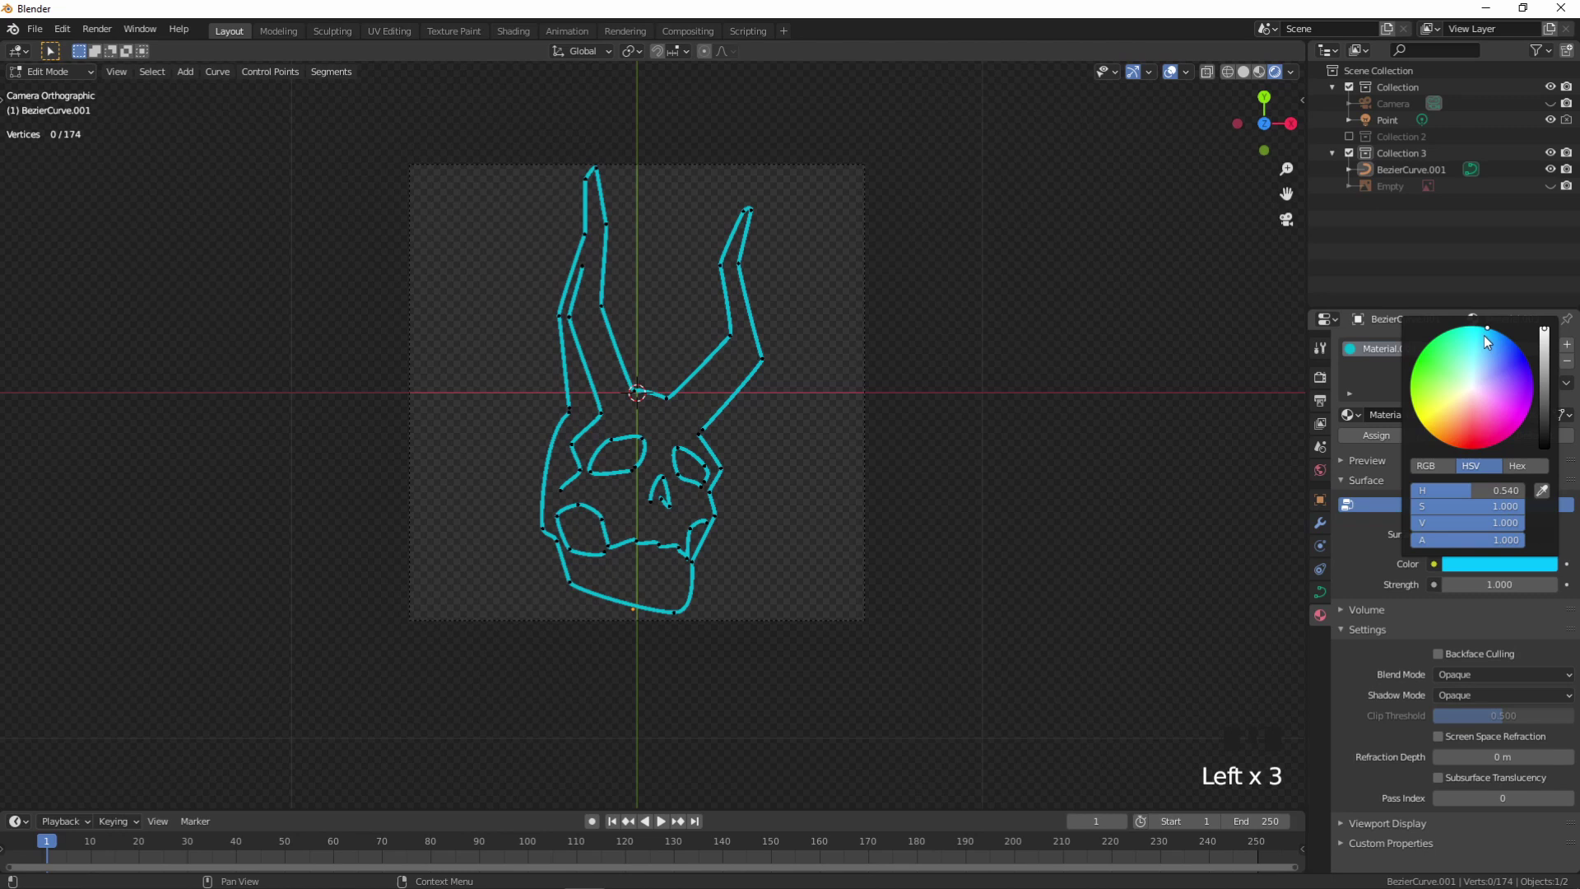
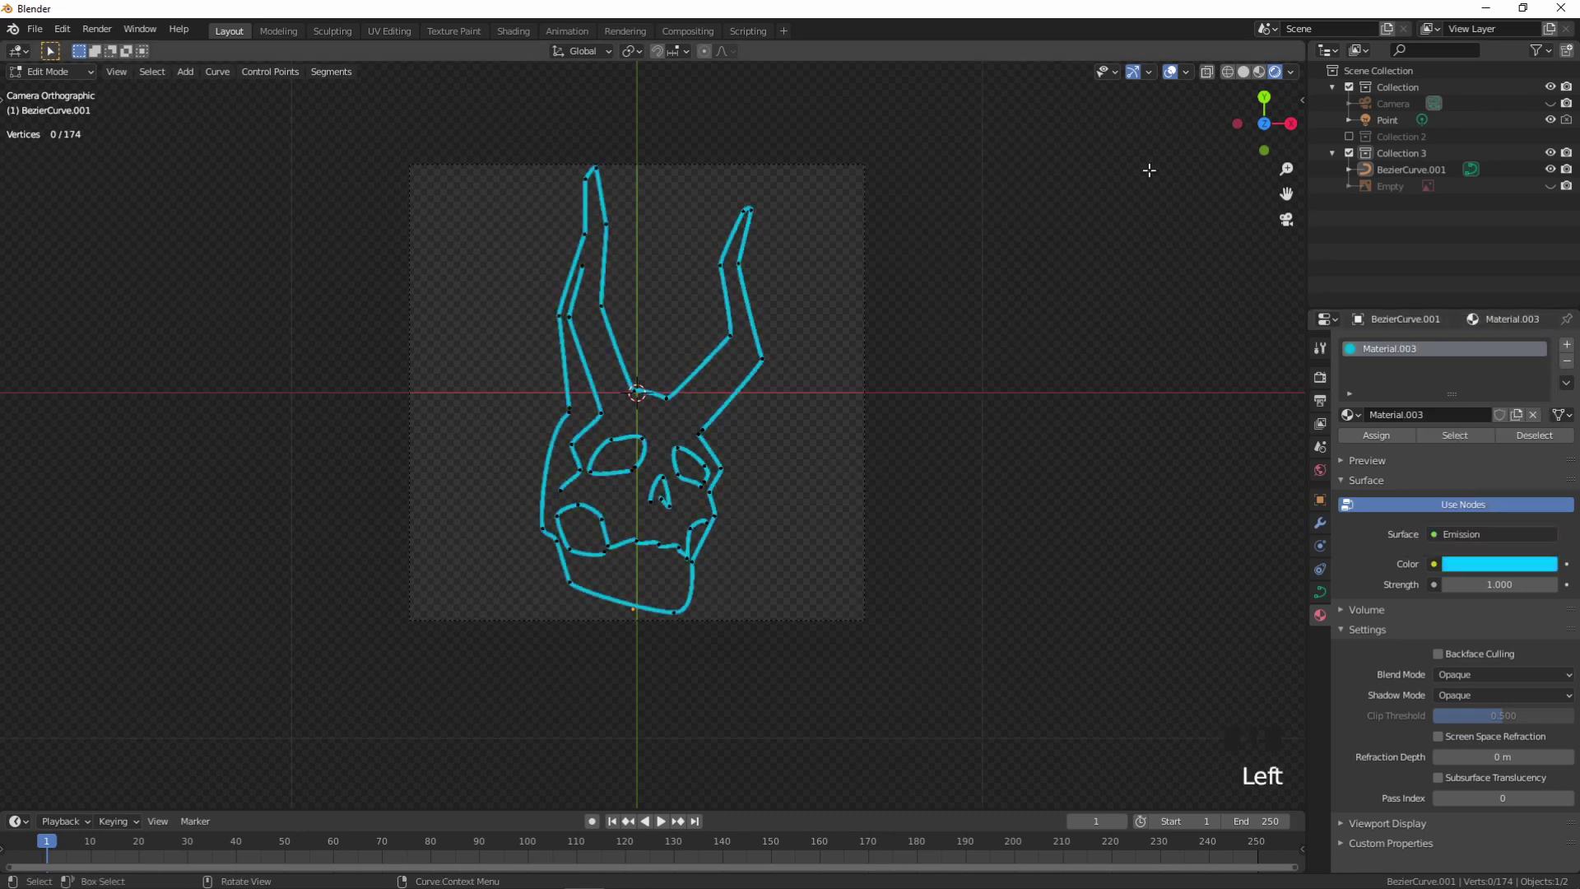
key("Tab")
scroll("up", 3)
scroll("down", 3)
scroll("down", 3)
left_click(1322, 596)
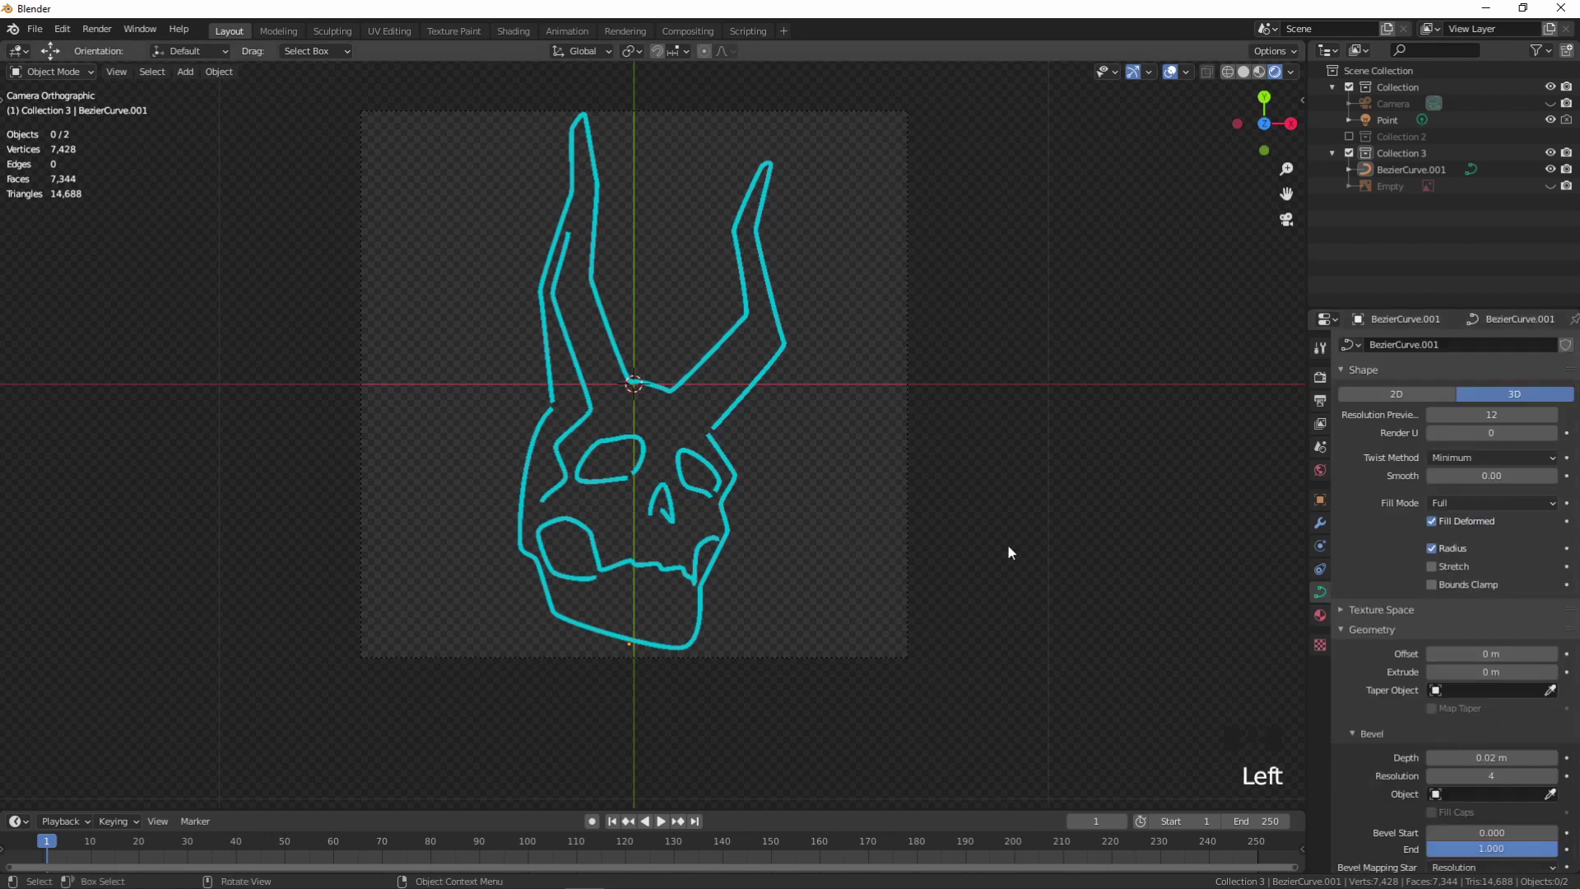
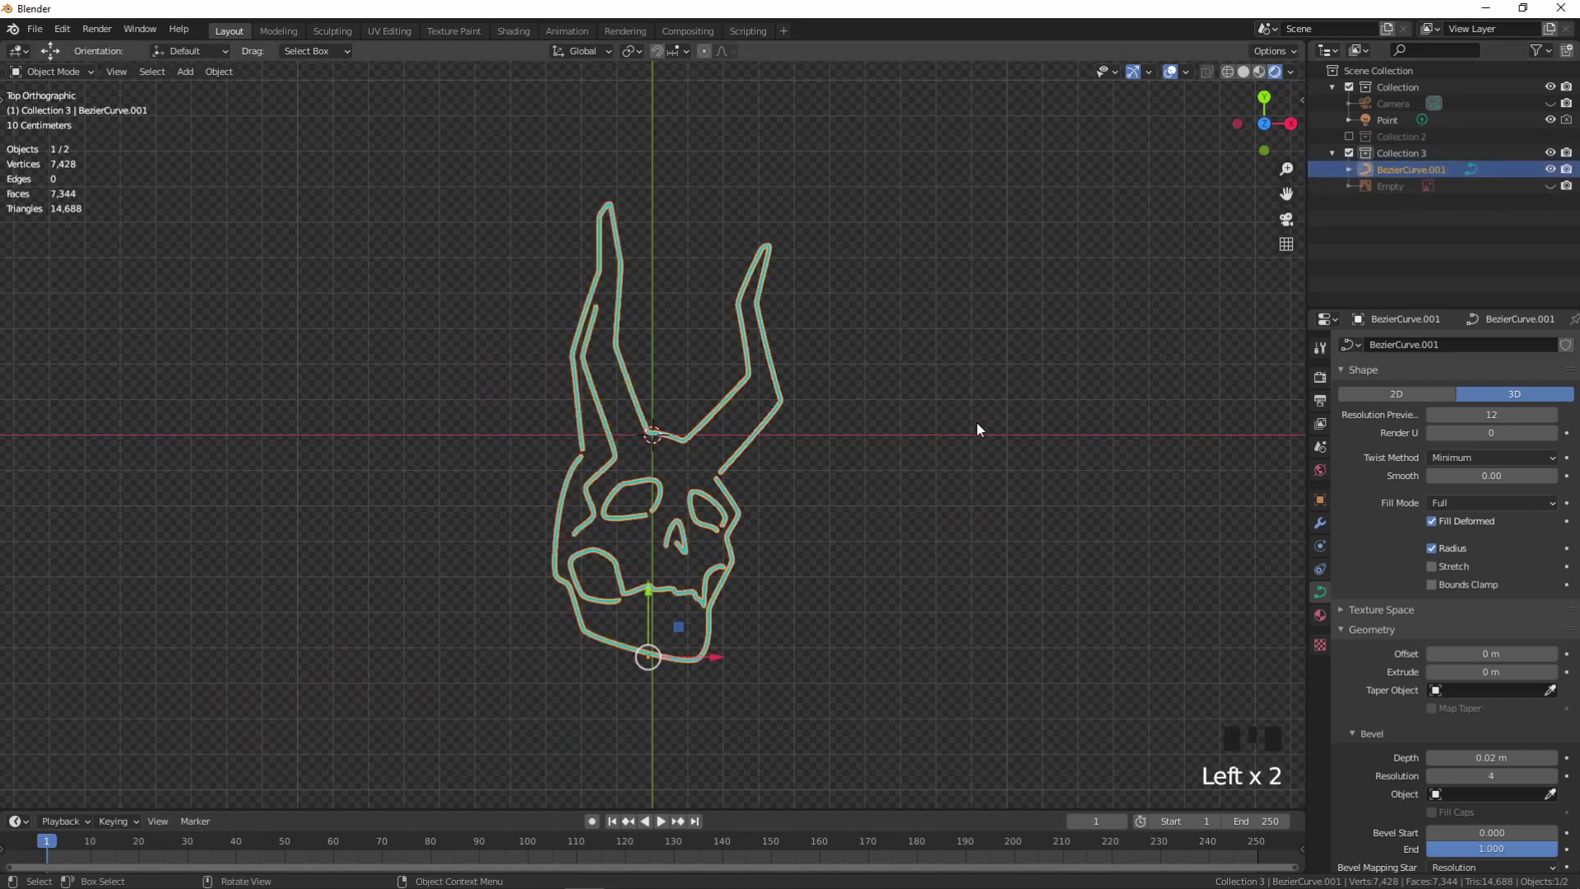
- Duplicate the skull neon curve, hide the original in the Outliner and select the copy
key("shift+d")
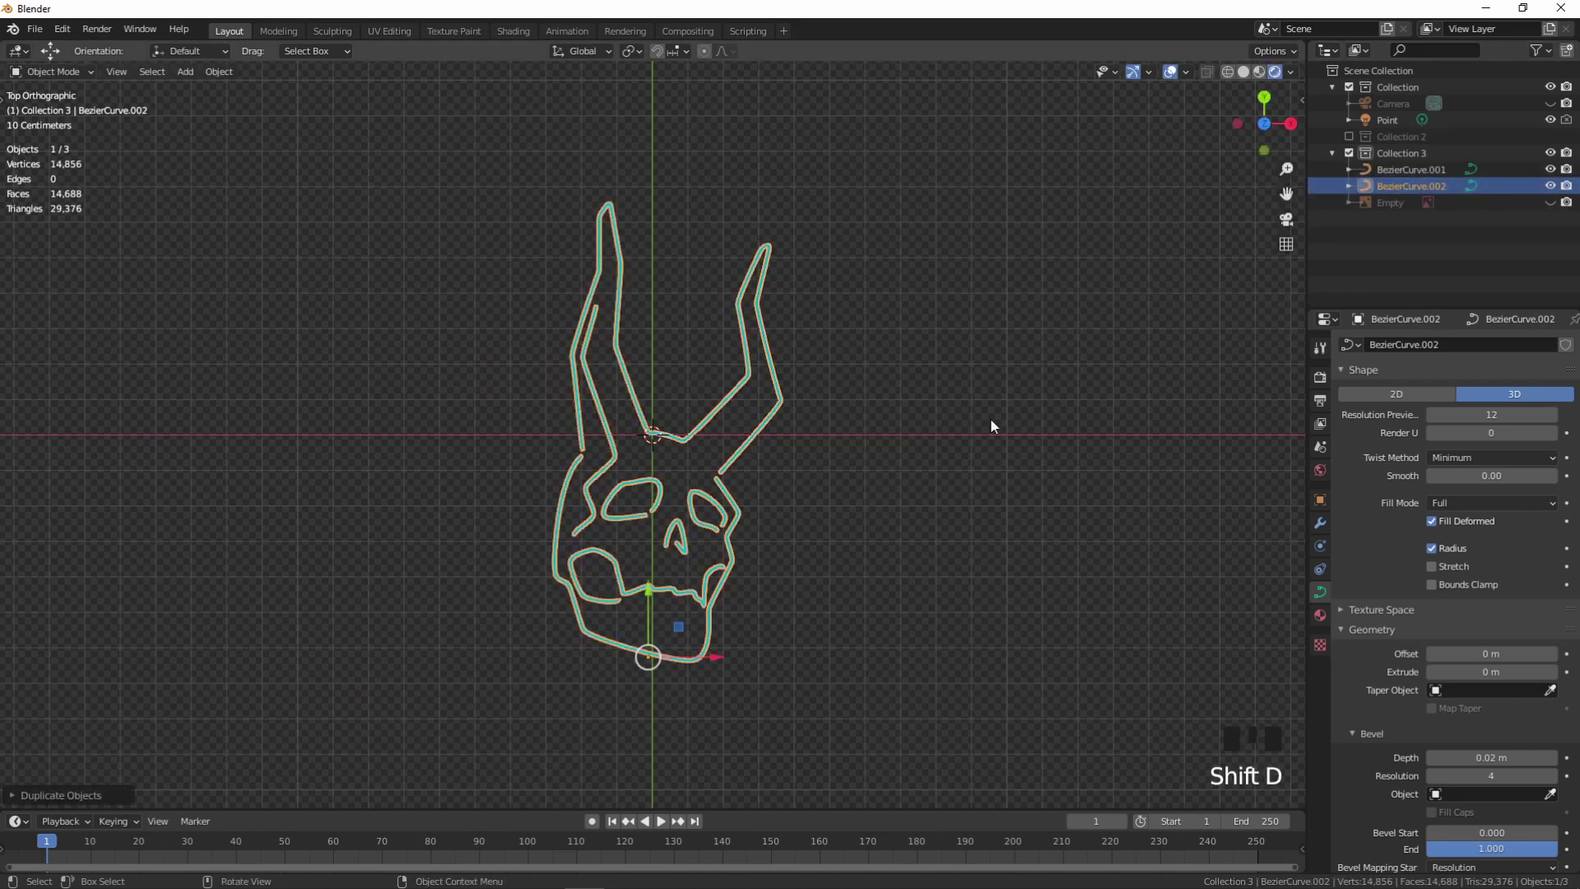
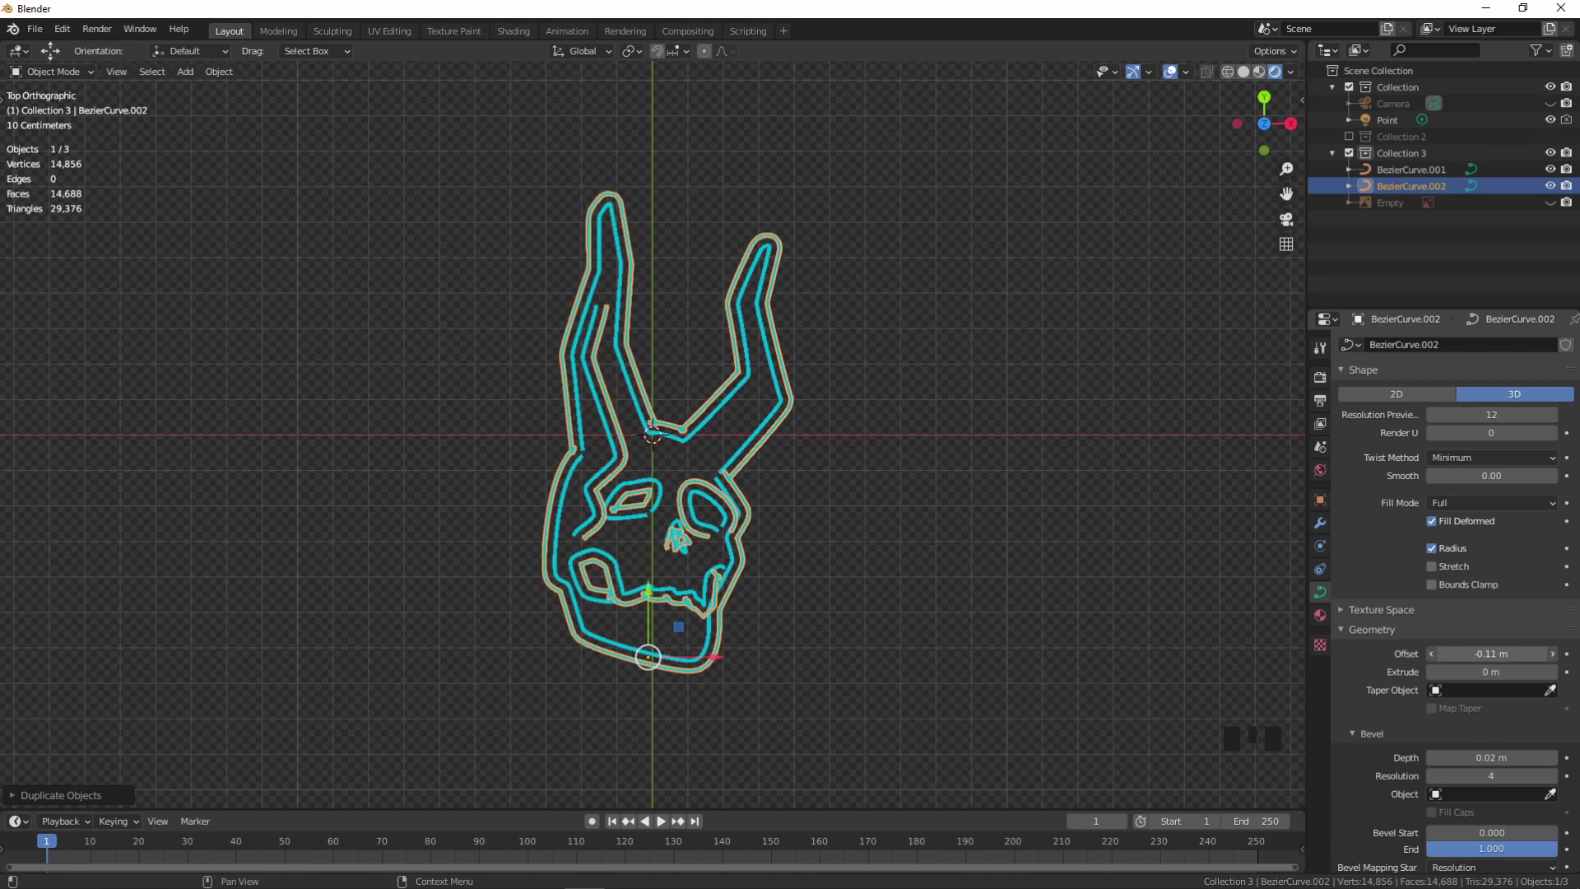
left_click(1154, 623)
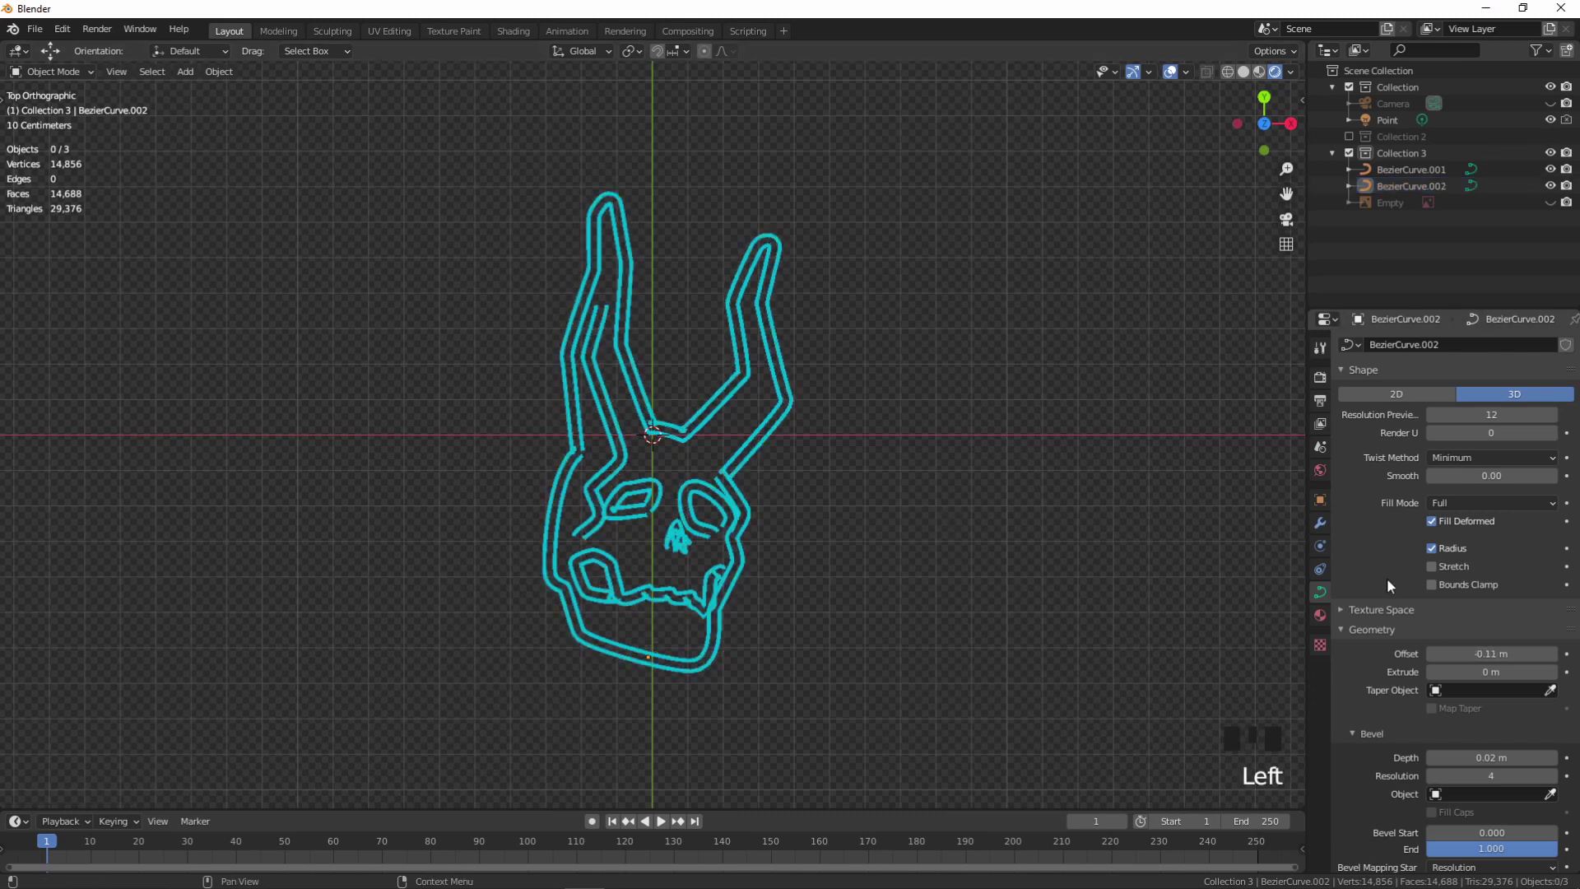
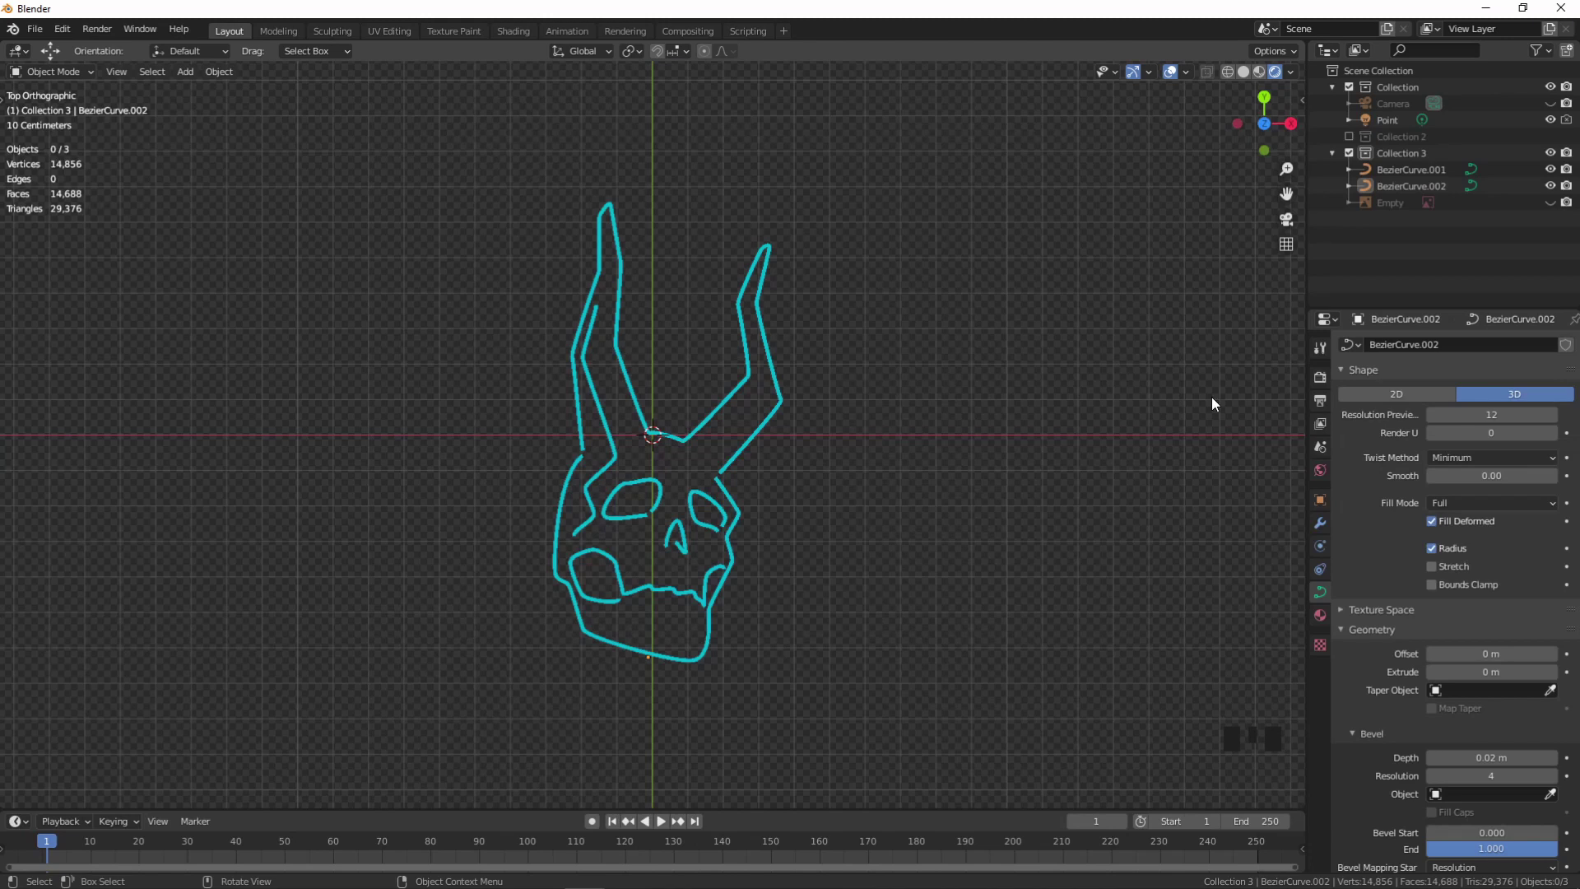
left_click(1552, 176)
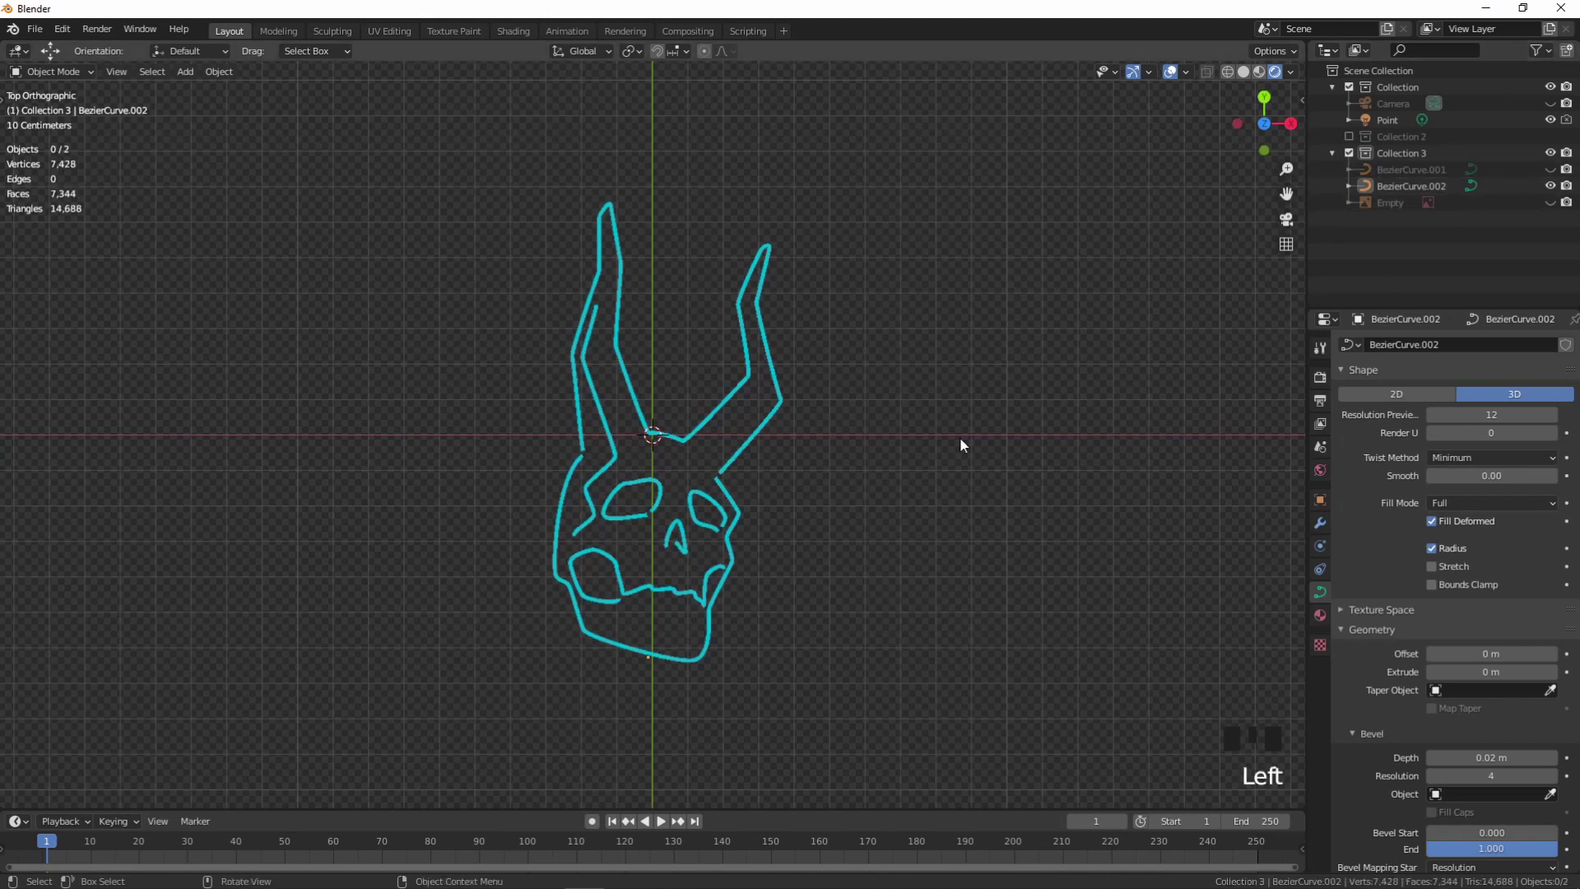
left_click(729, 513)
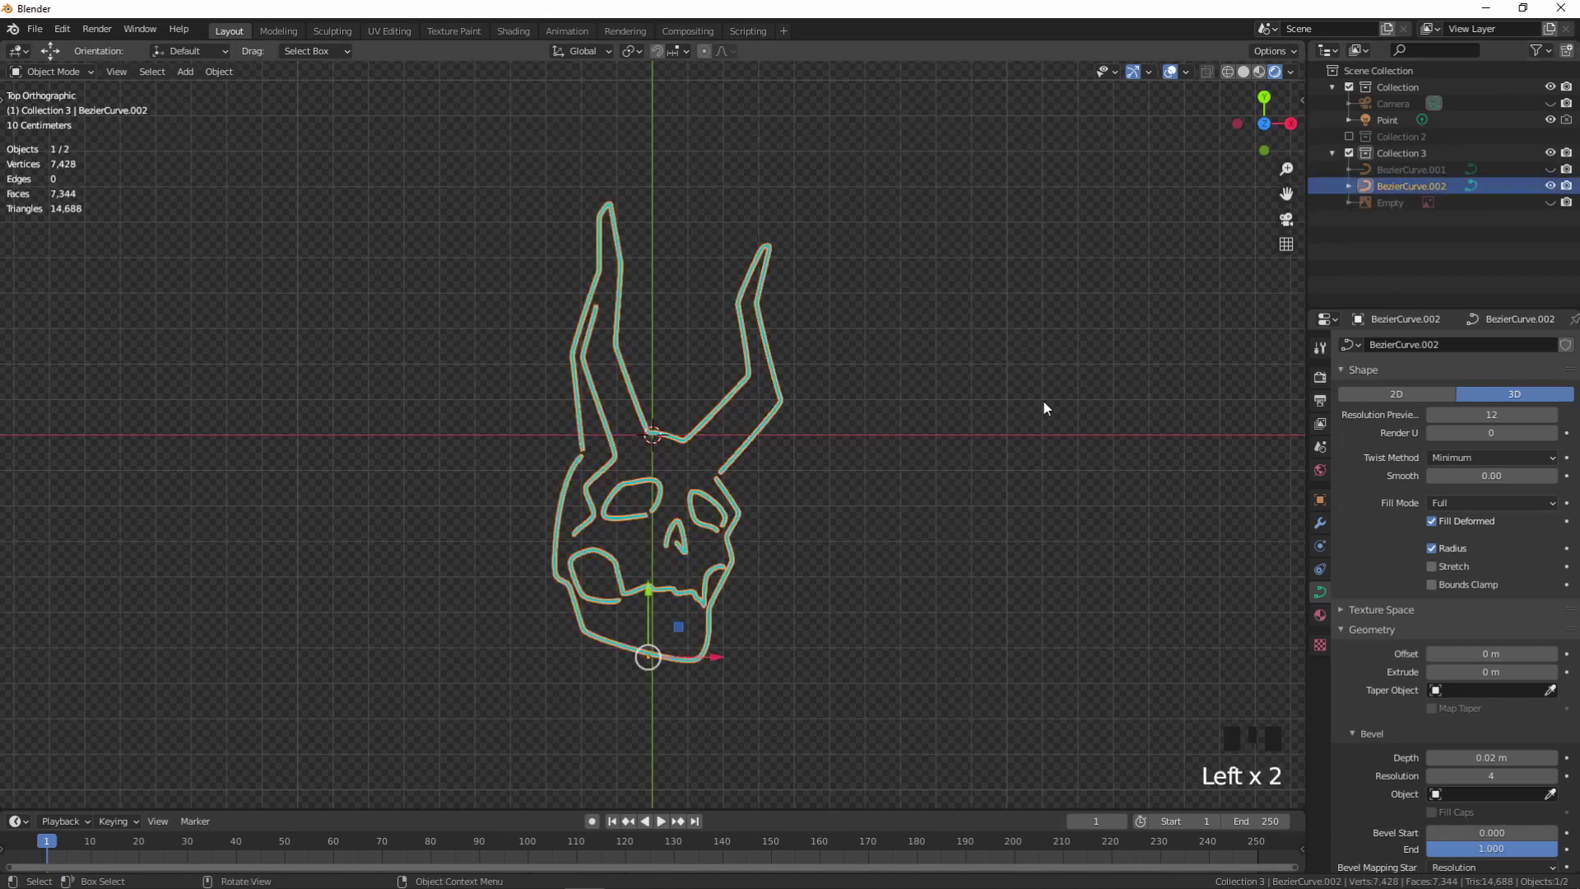
- Edit the copied curve into an offset outer border following the skull's silhouette
key("Tab")
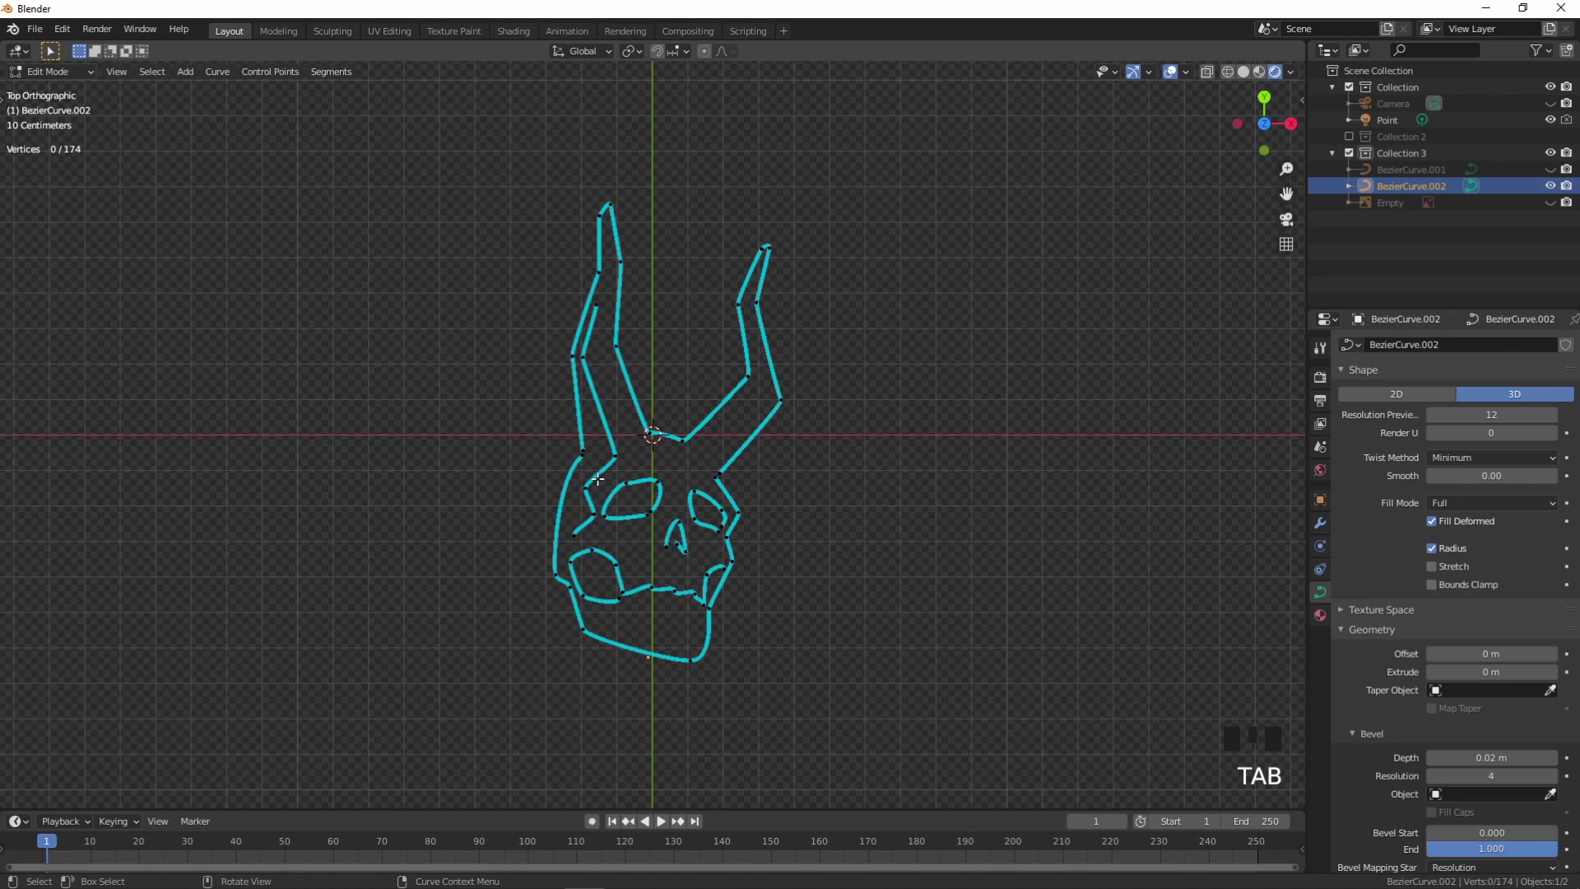
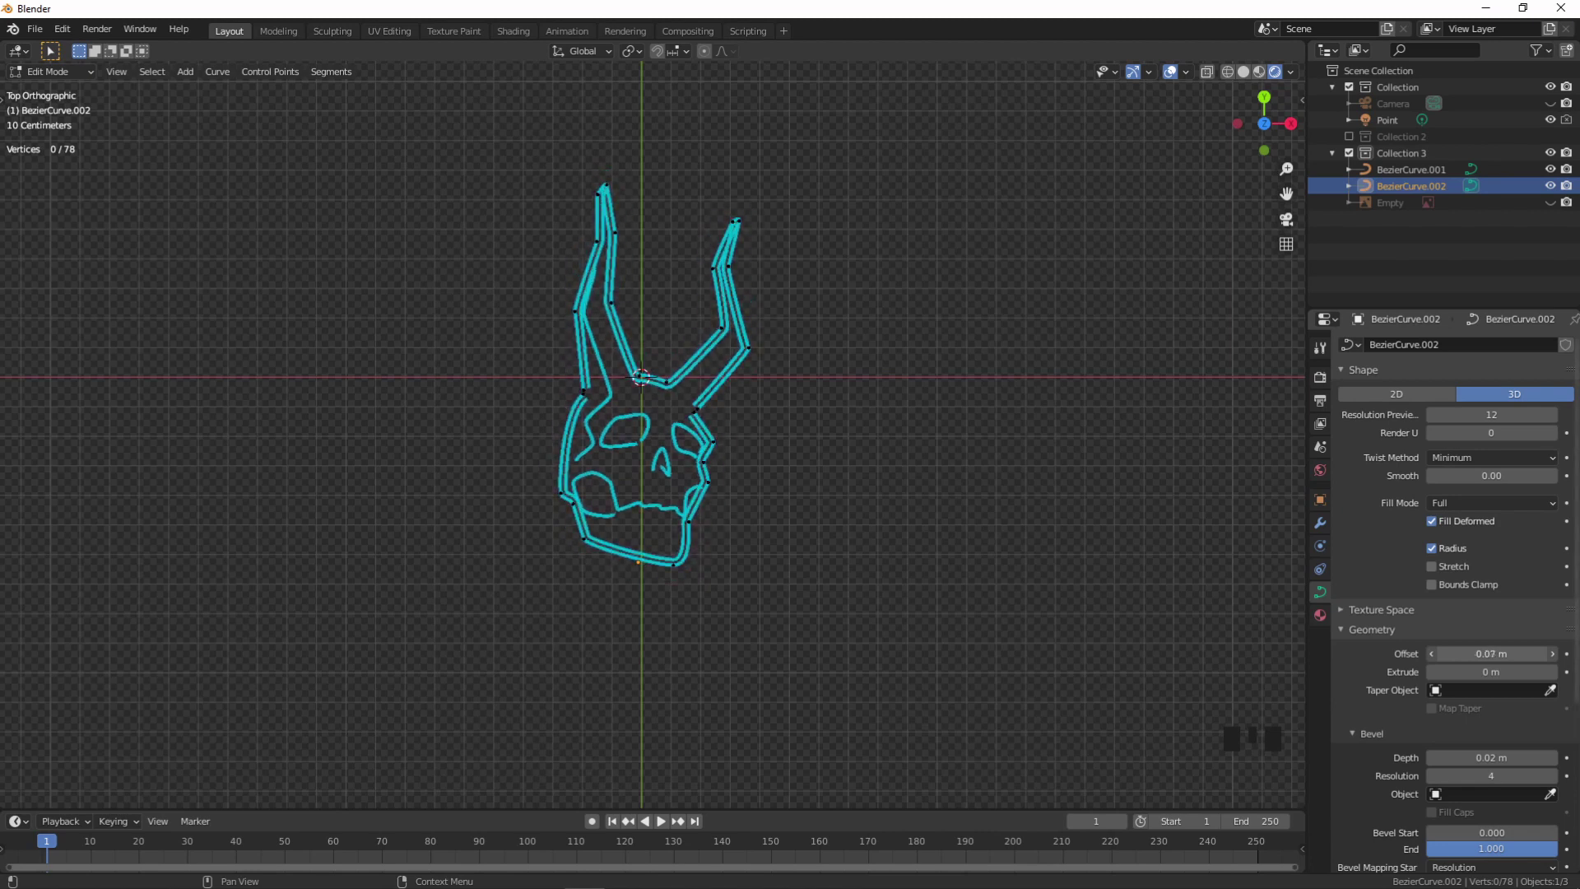
scroll("up", 3)
scroll("down", 3)
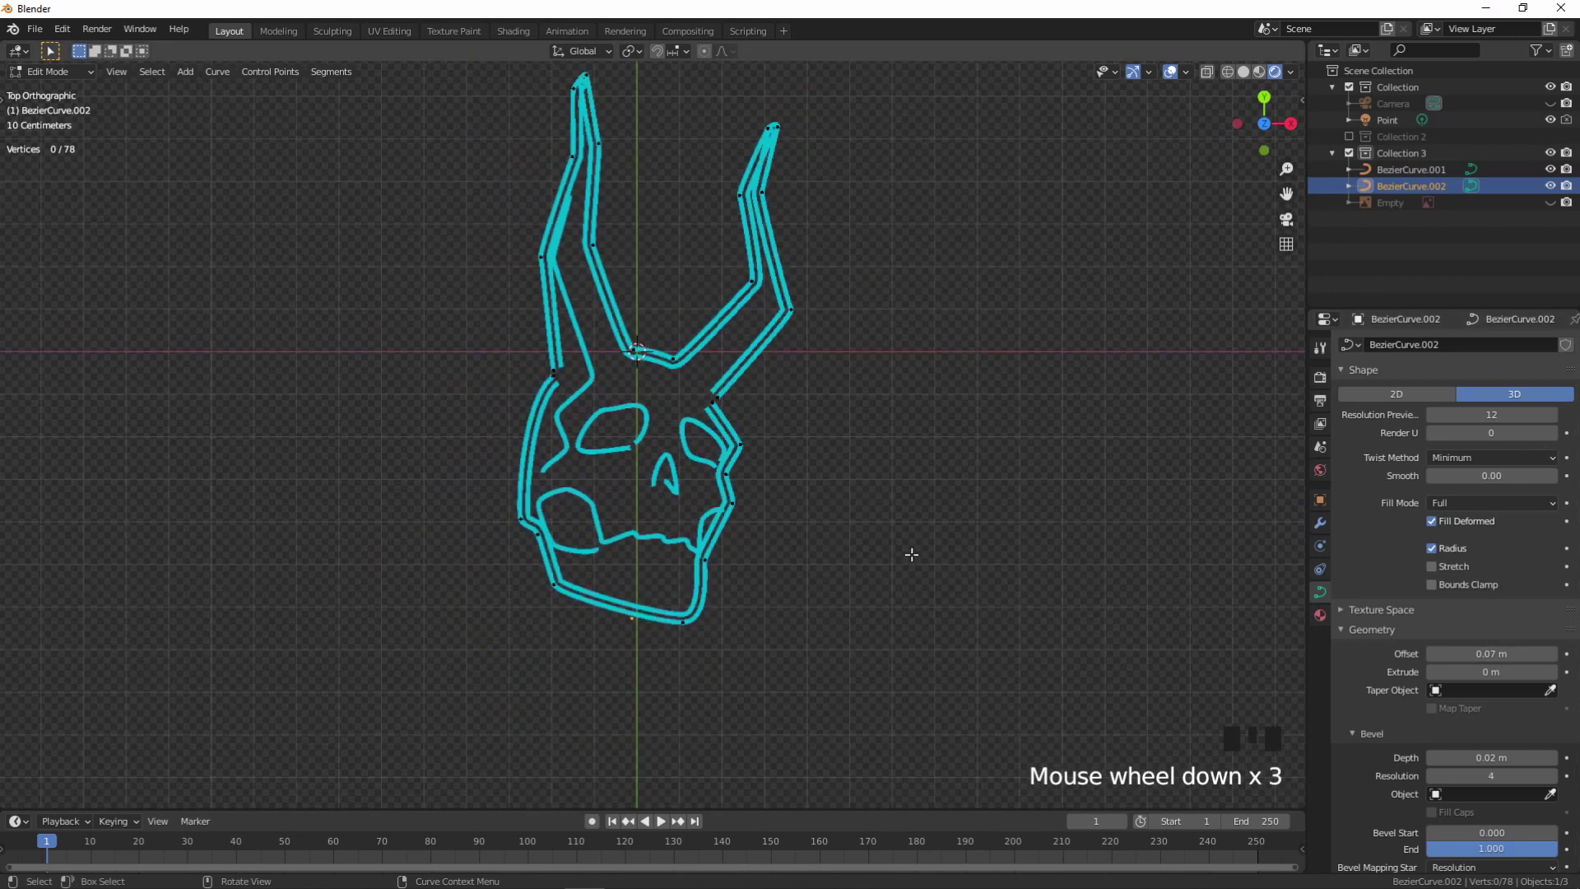
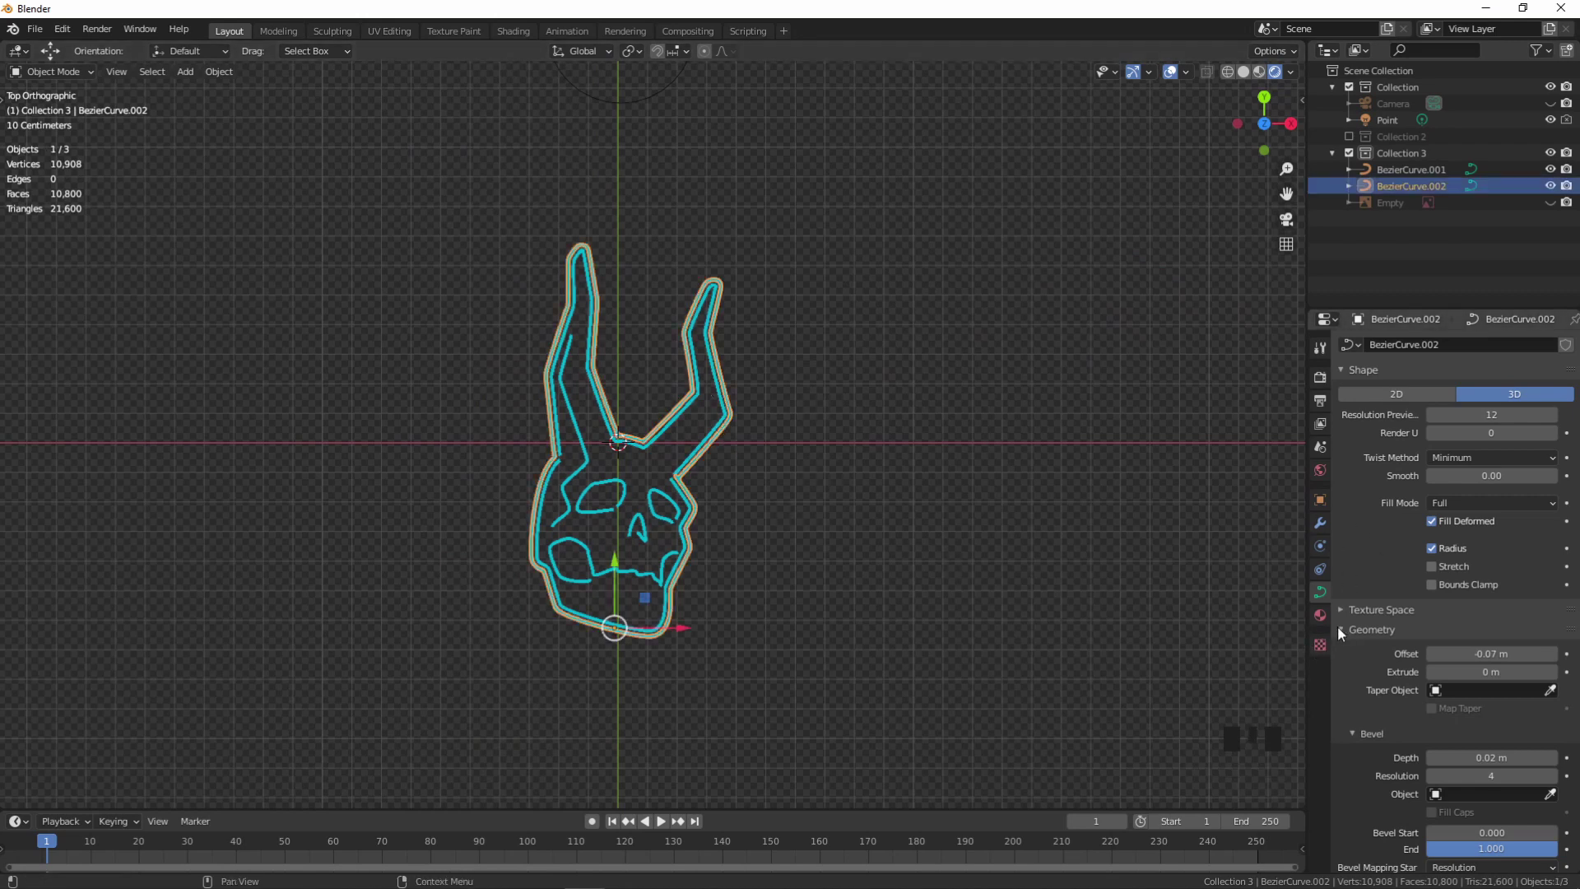
- Make the outline's material a separate single-user copy in Material Properties
left_click(1324, 627)
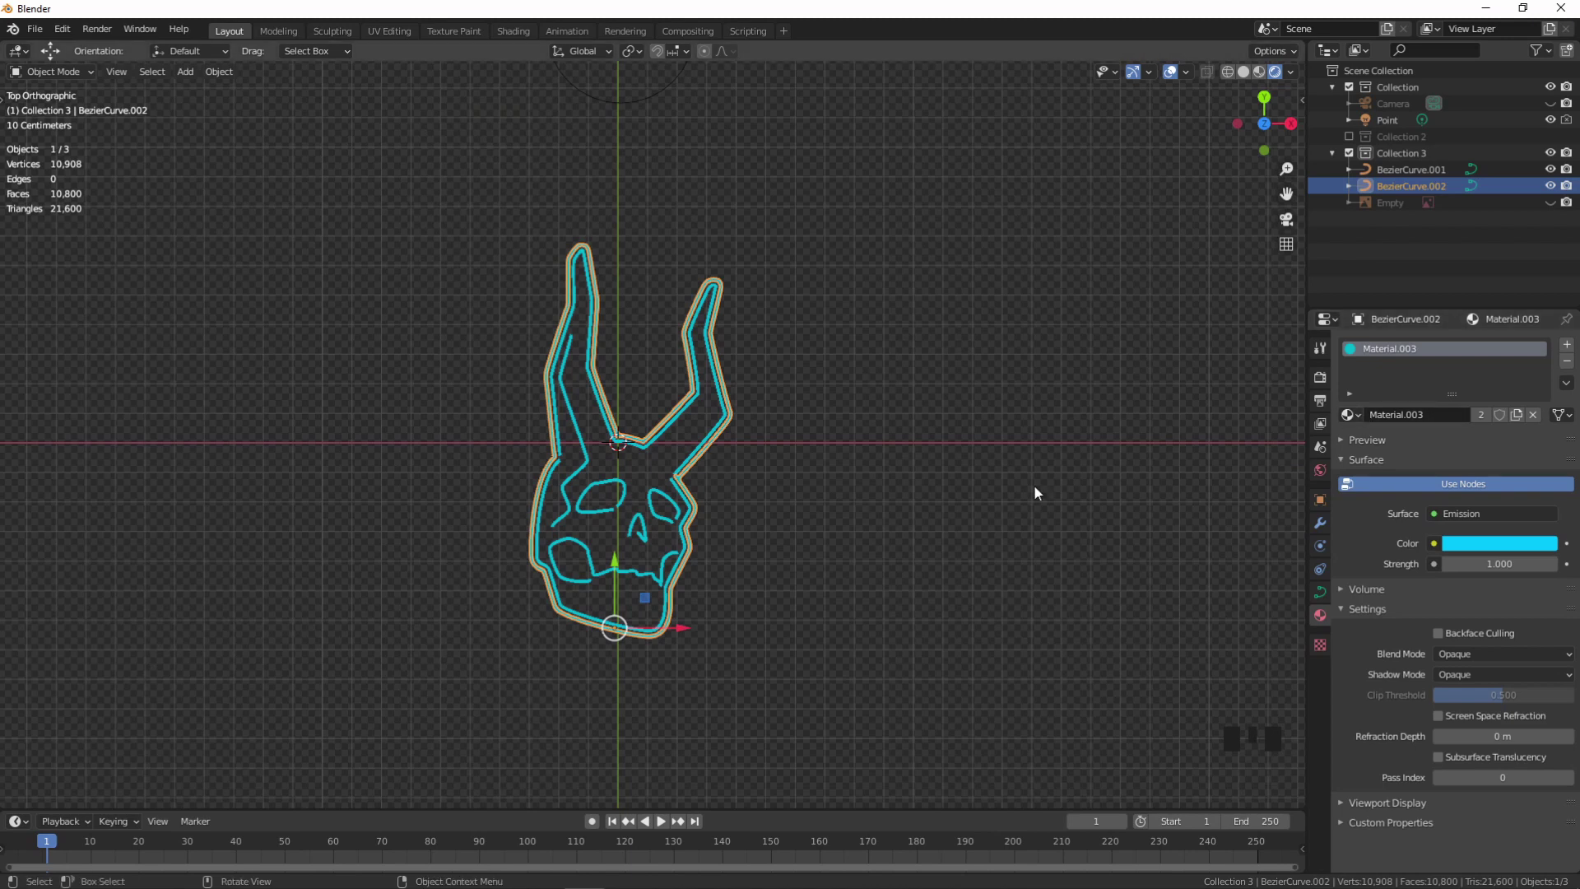
key("s")
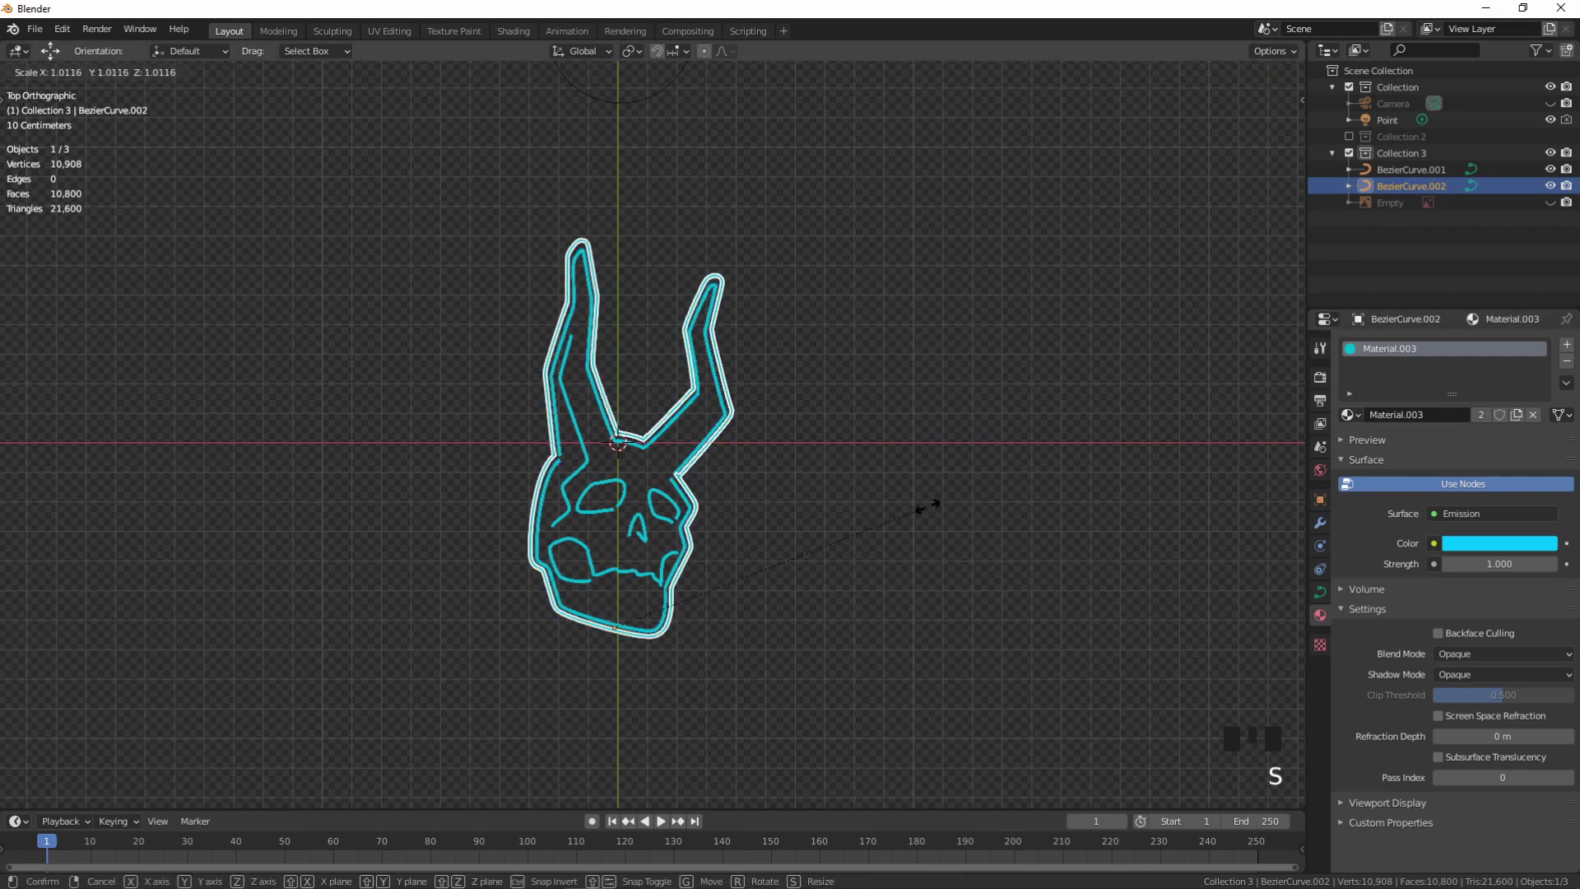
key("ctrl+z")
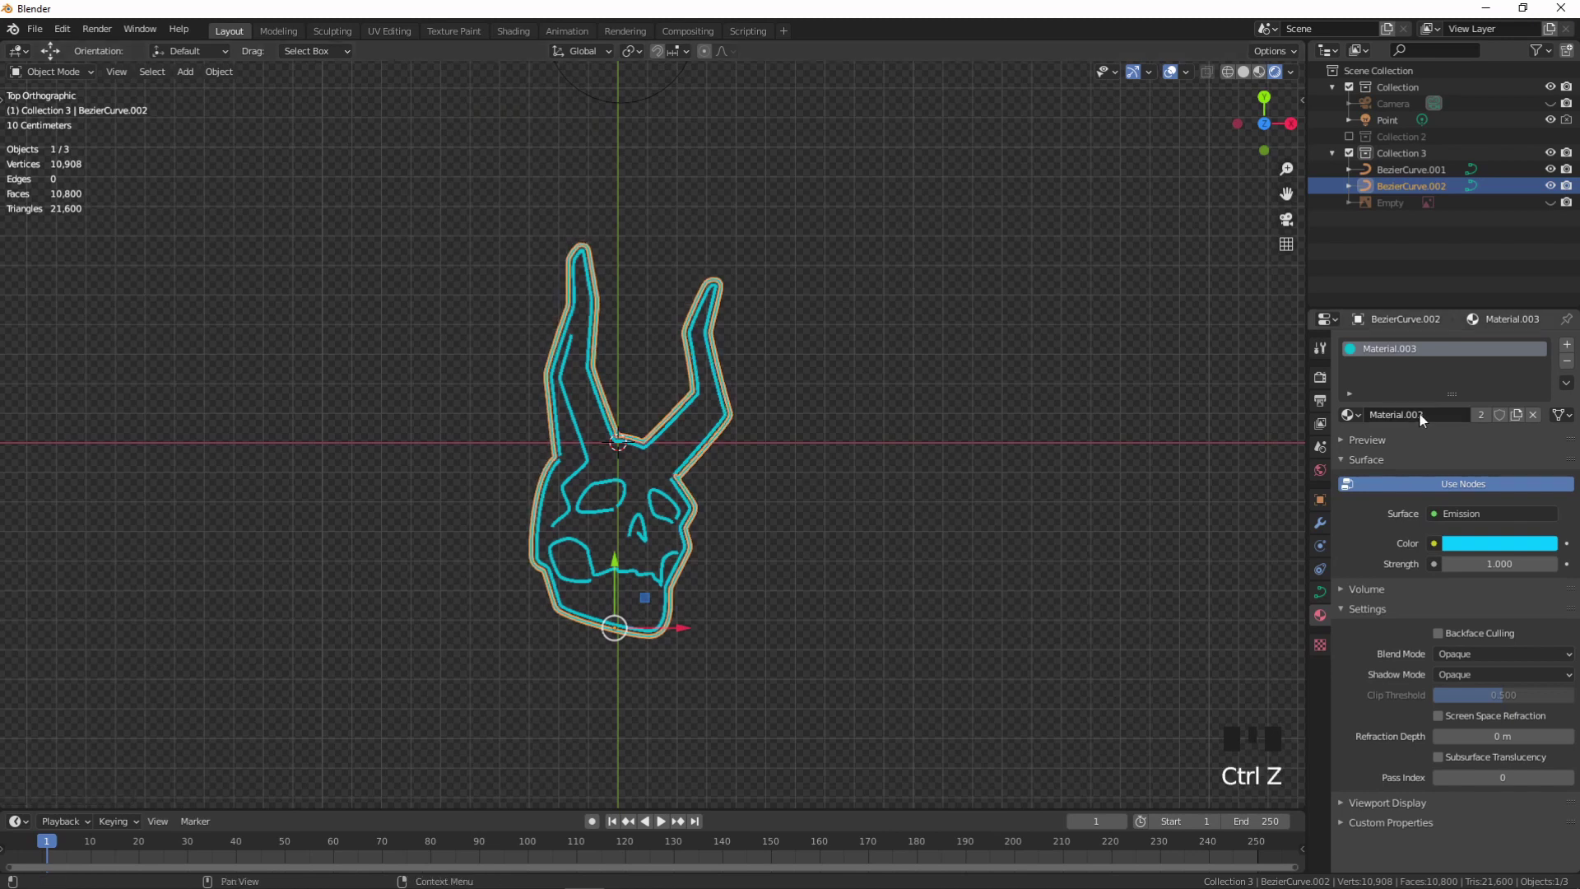
left_click_drag(1519, 426, 1488, 552)
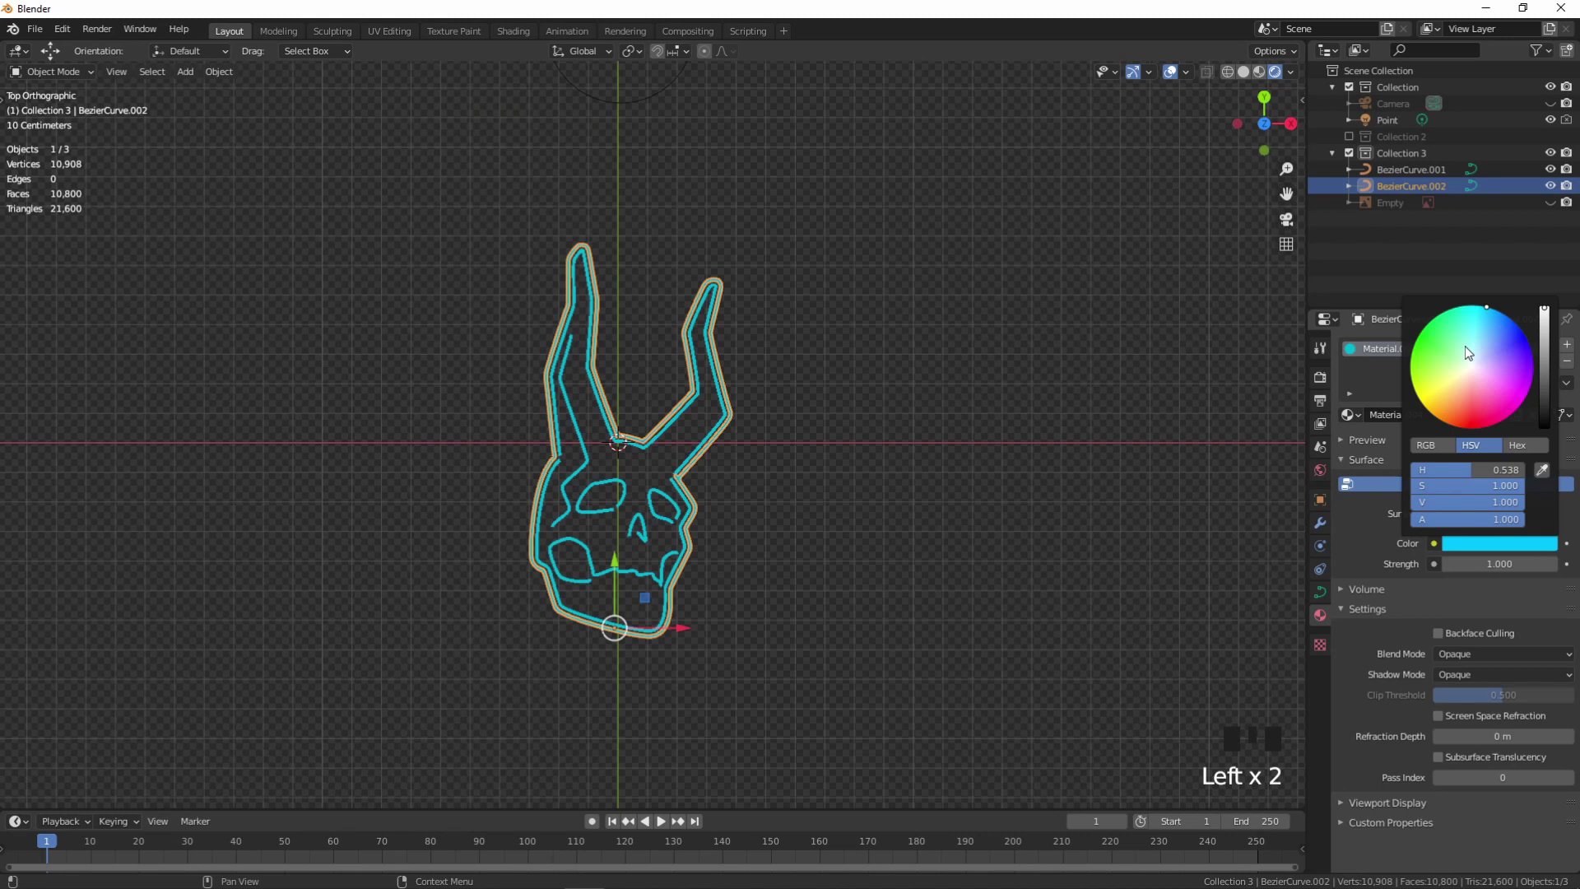
left_click(911, 448)
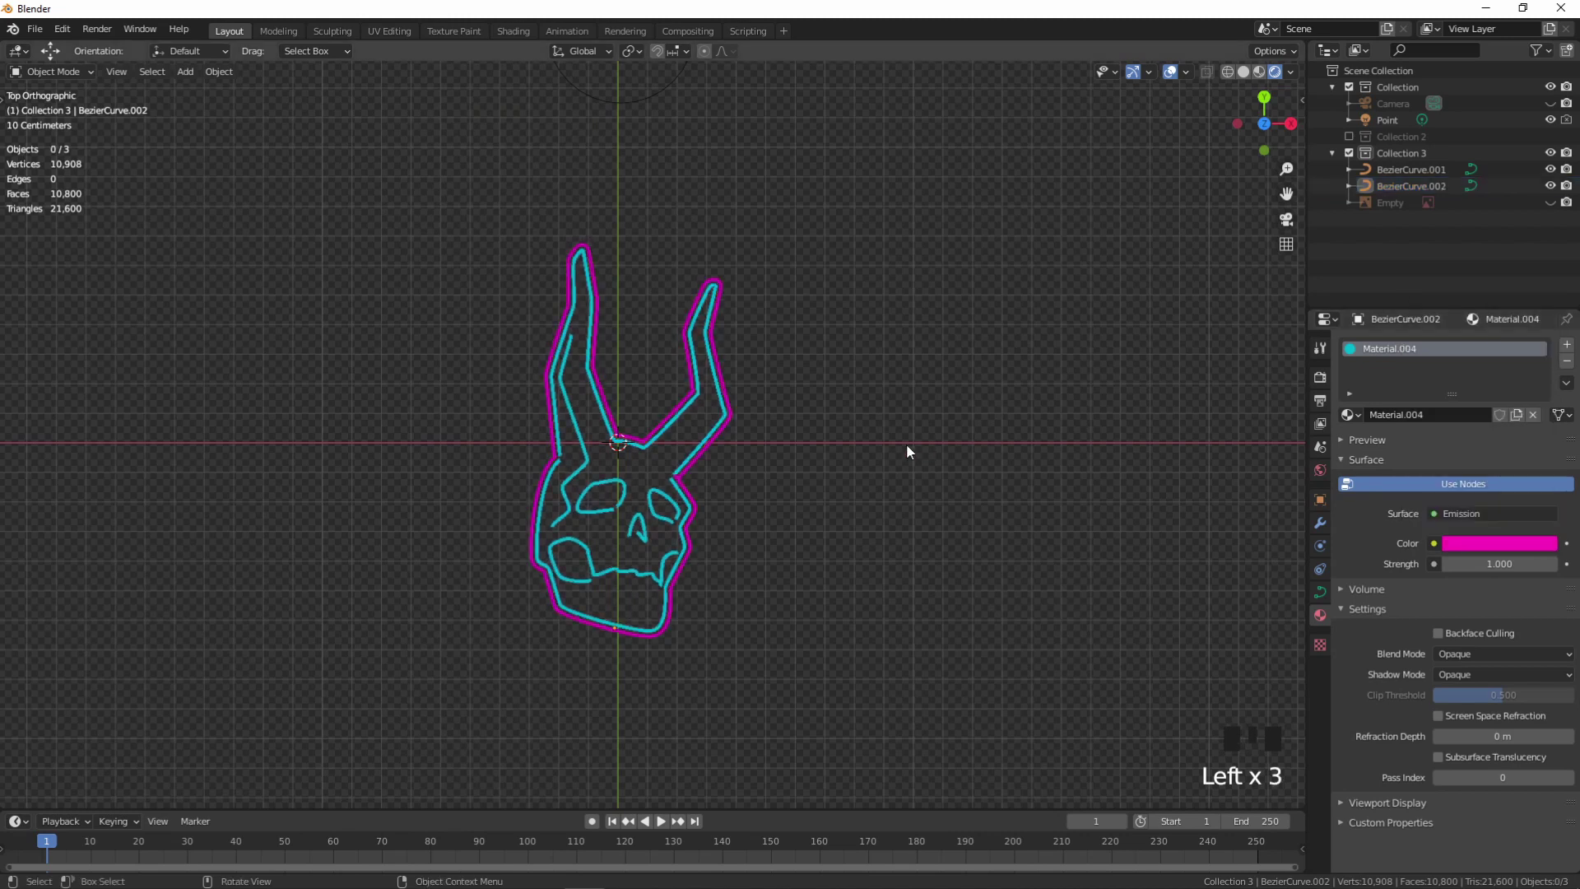
- Set the outline's emission colour to magenta, then re-centre the sign and deselect
left_click(1509, 556)
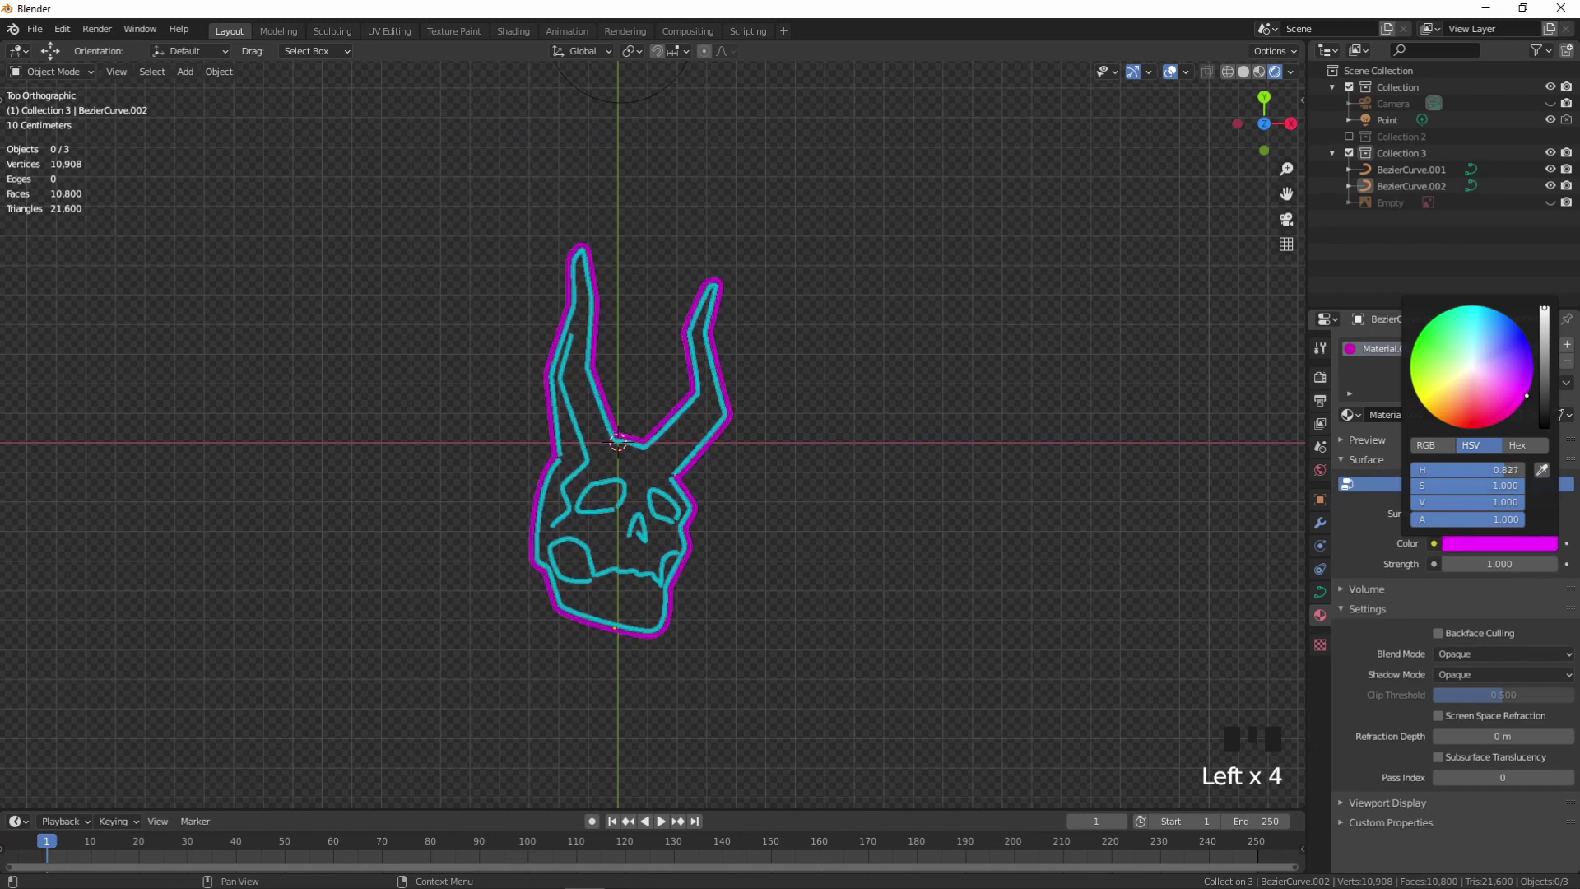
left_click(880, 445)
left_click(1472, 546)
left_click(1483, 557)
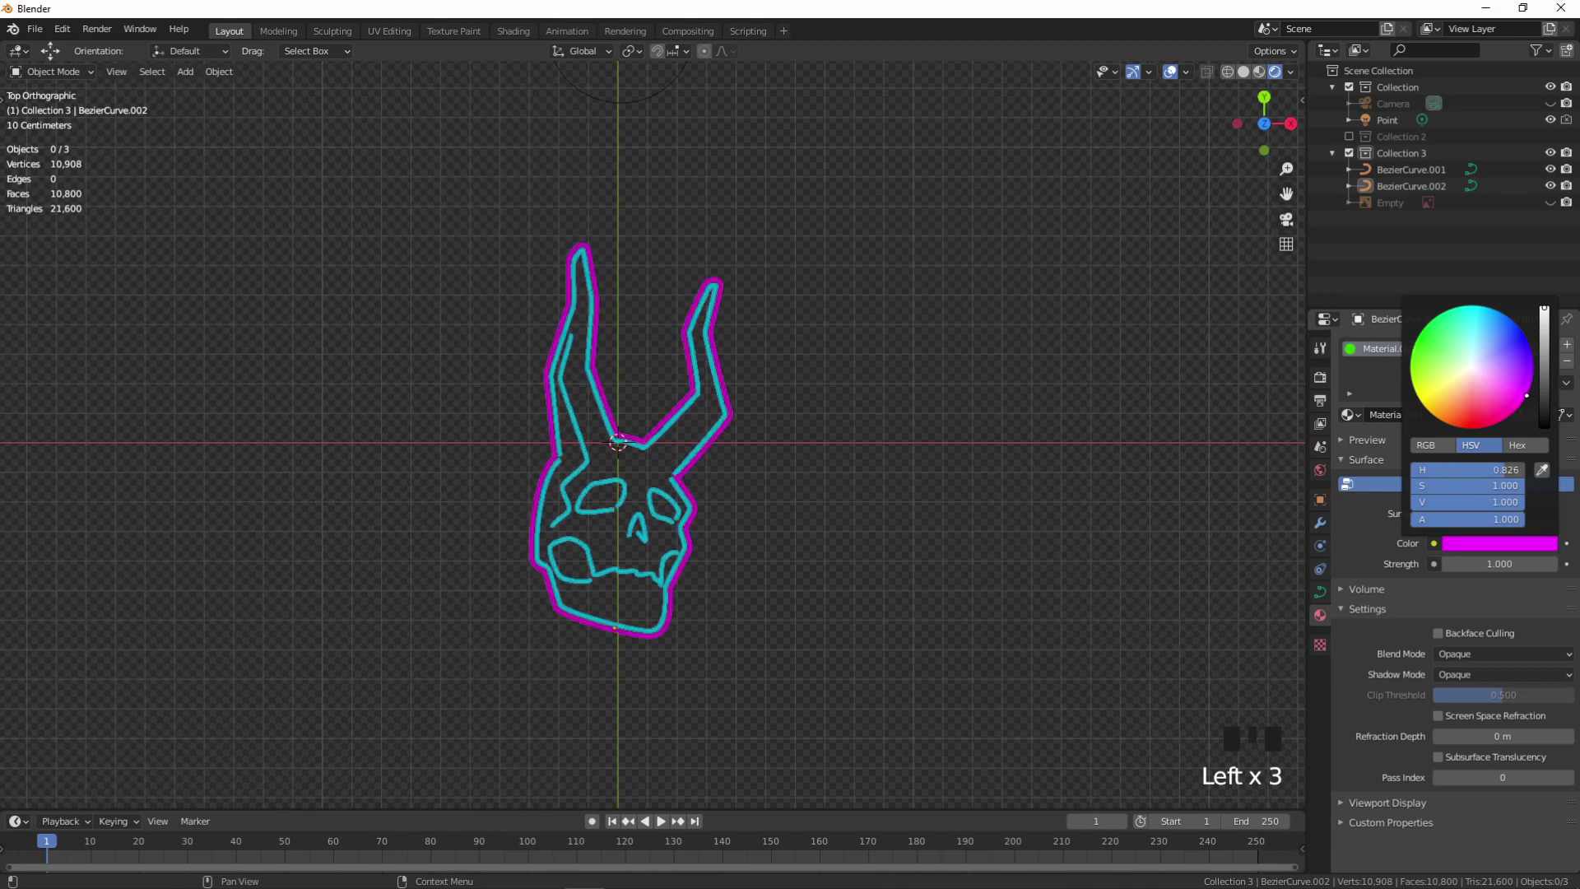
left_click(879, 404)
left_click_drag(939, 483, 977, 506)
left_click_drag(851, 457, 1462, 166)
left_click(1461, 163)
- Add a new mesh plane as backing behind the neon skull sign
key("shift+a")
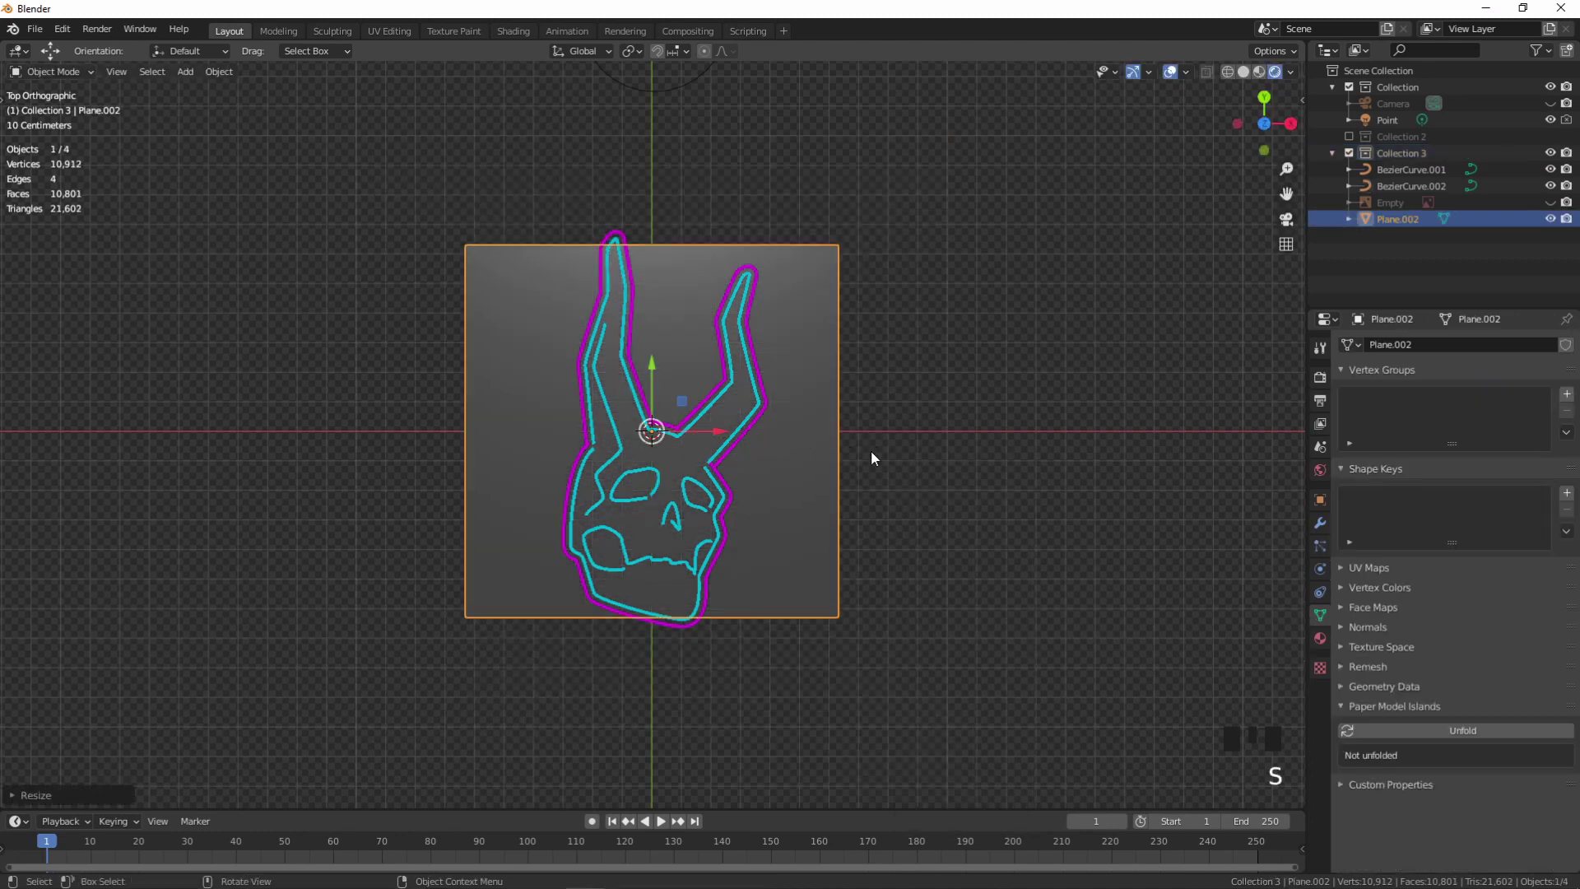
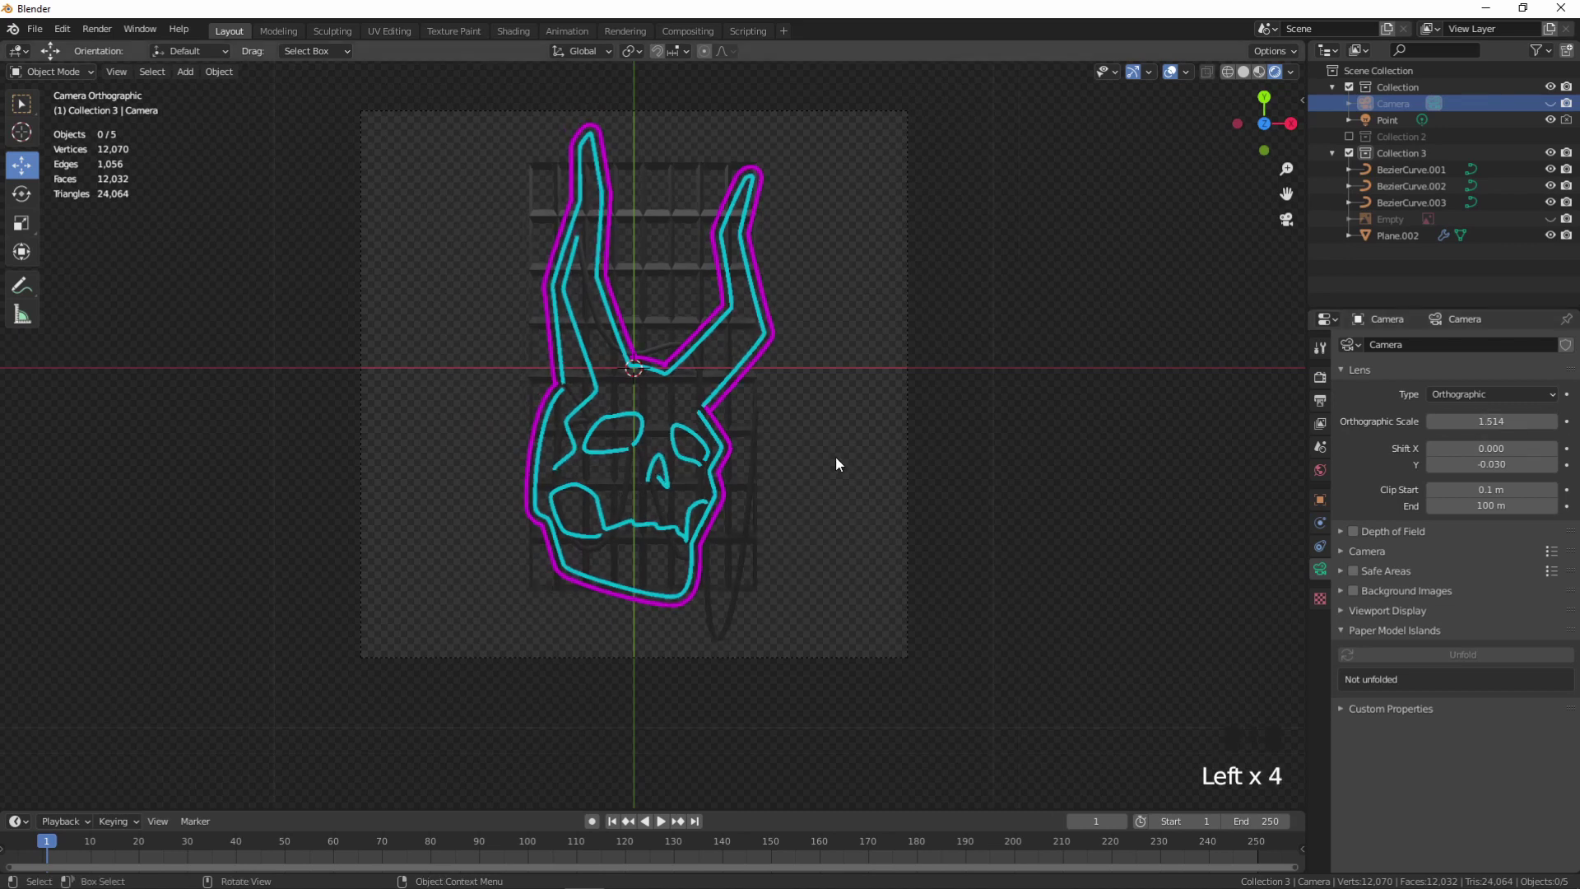
- Hide the neon tube curves in the Outliner and render the remaining scene
left_click(1554, 205)
left_click(1554, 201)
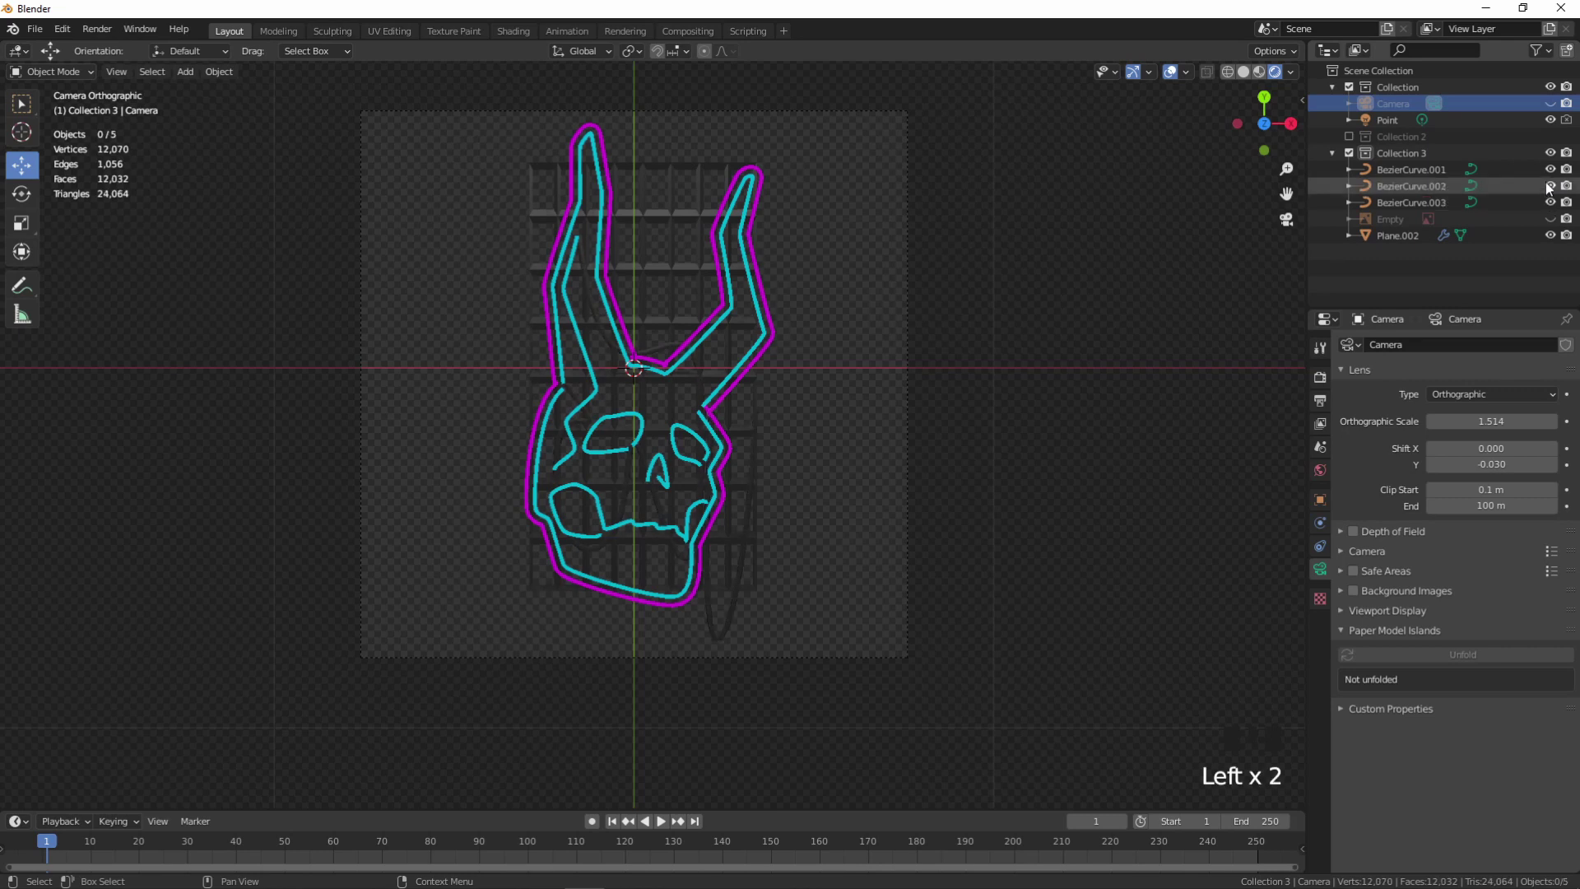
left_click(1550, 185)
left_click(1551, 177)
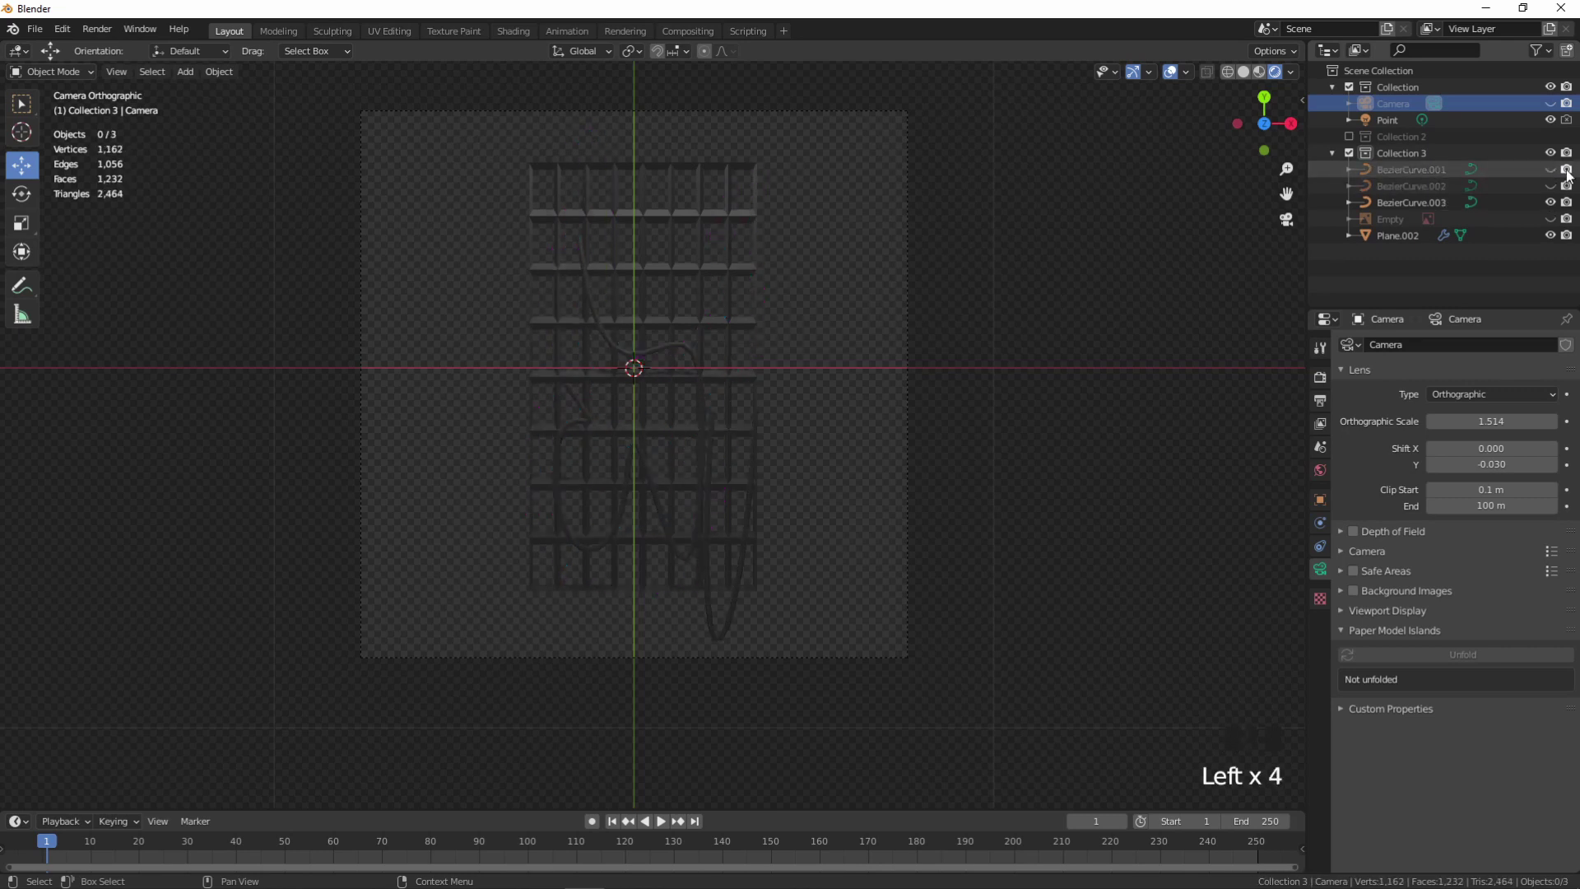
left_click(1571, 172)
left_click(1572, 185)
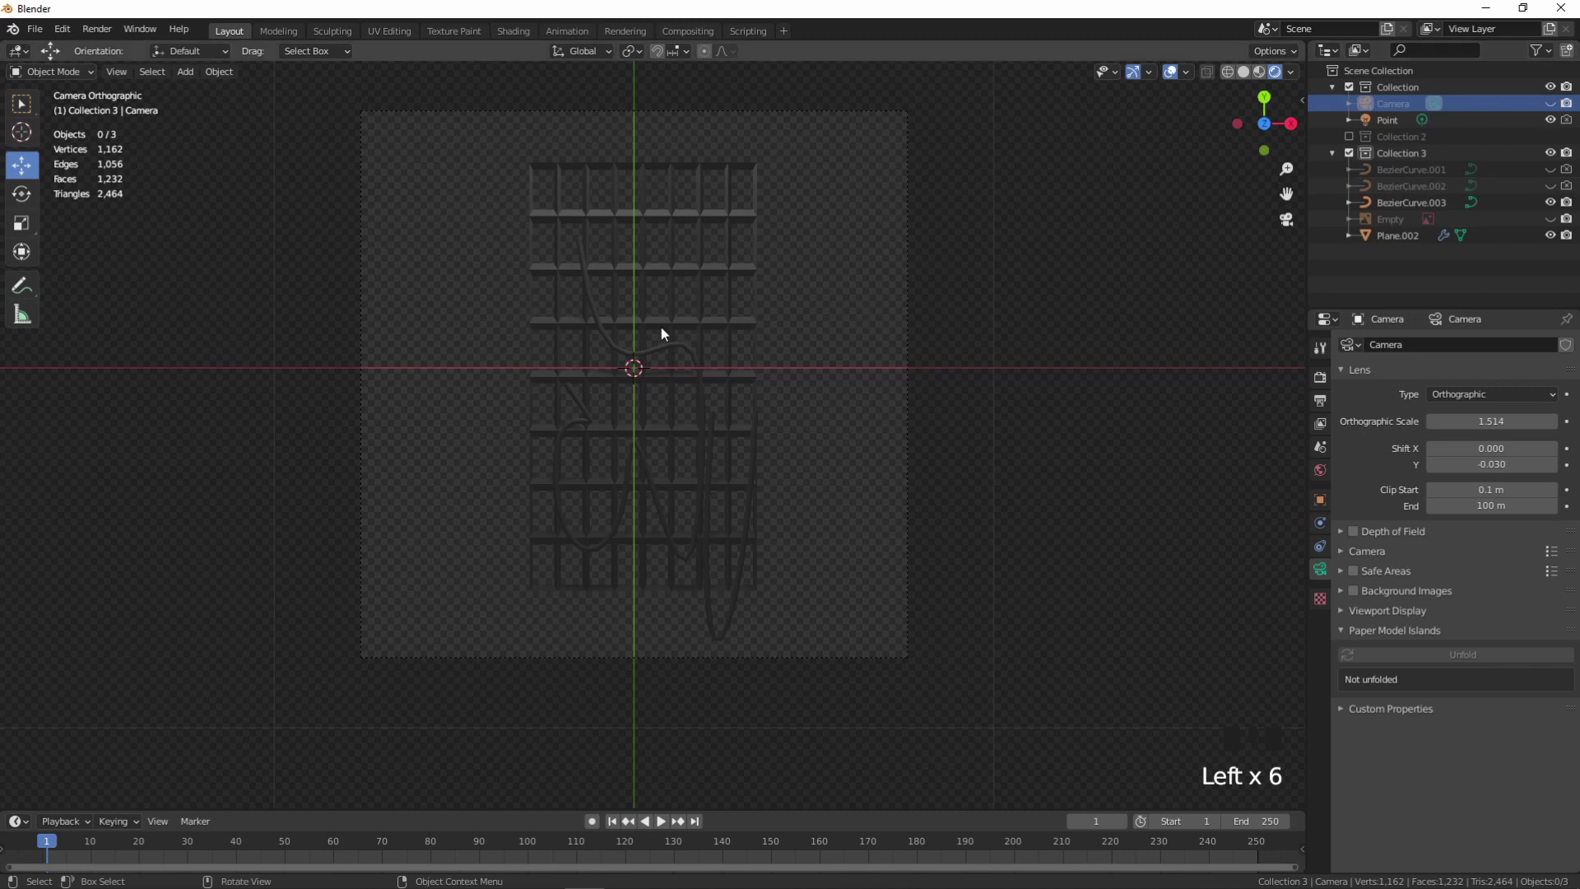
left_click(662, 338)
left_click(701, 359)
left_click(850, 318)
left_click_drag(98, 31, 229, 24)
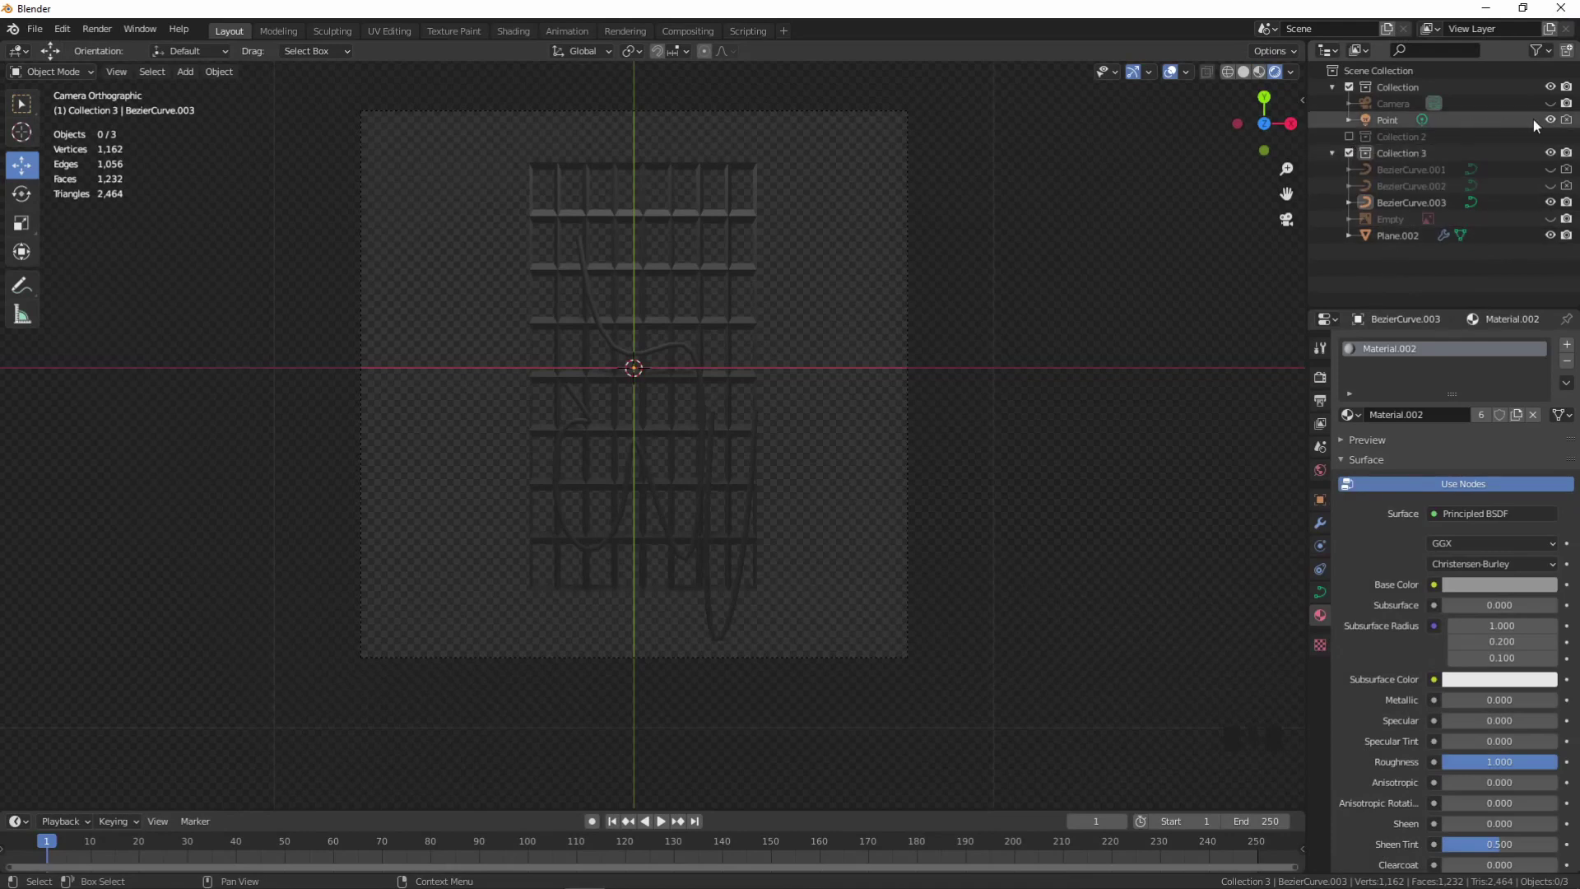
left_click(1569, 122)
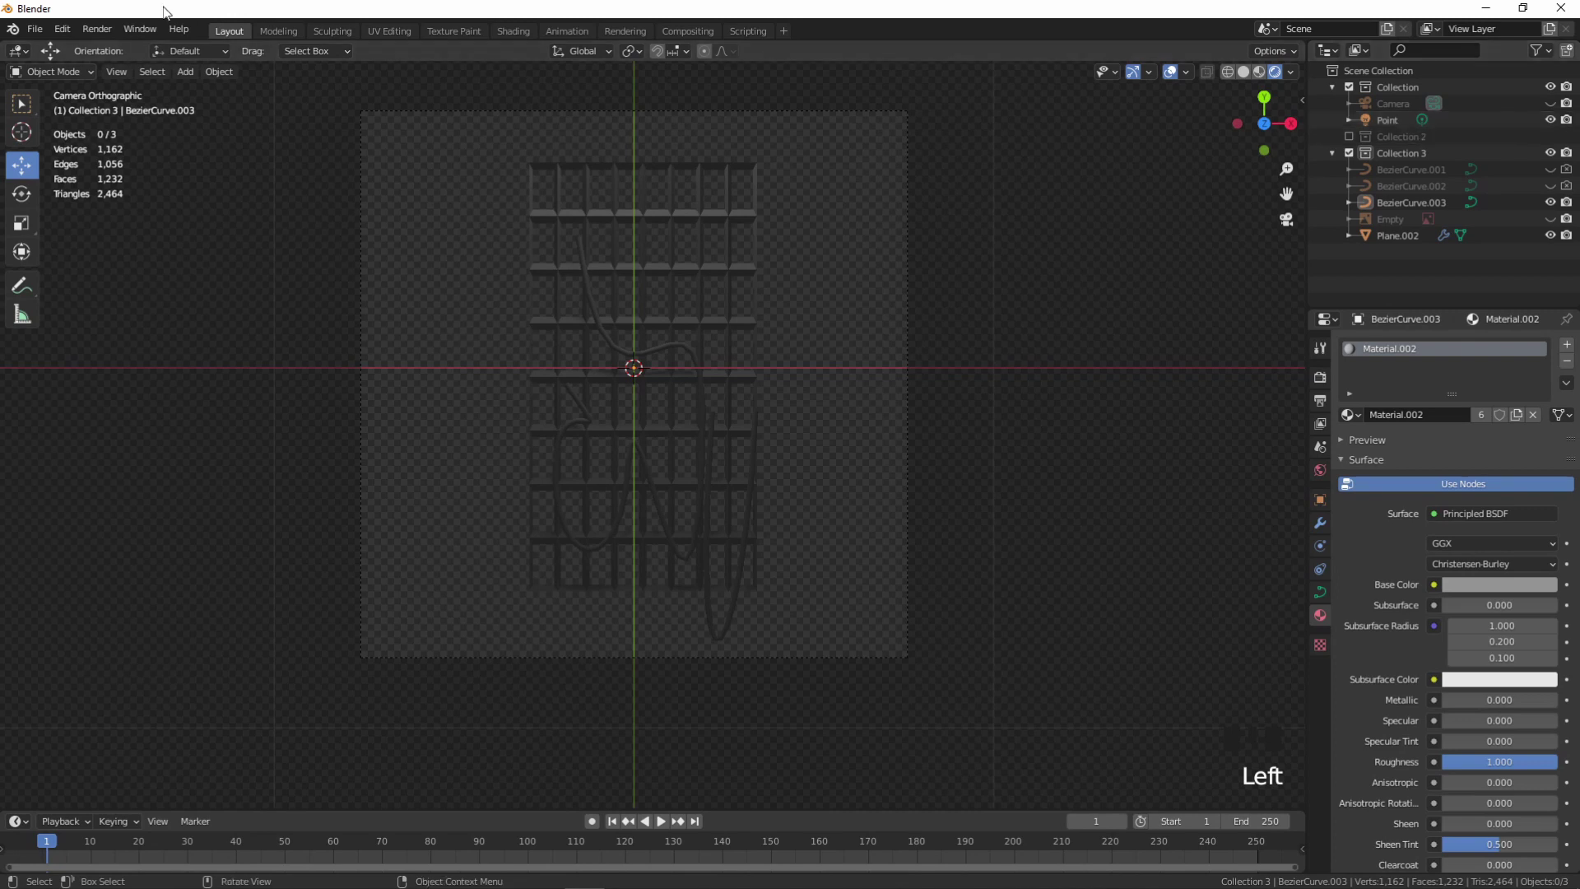
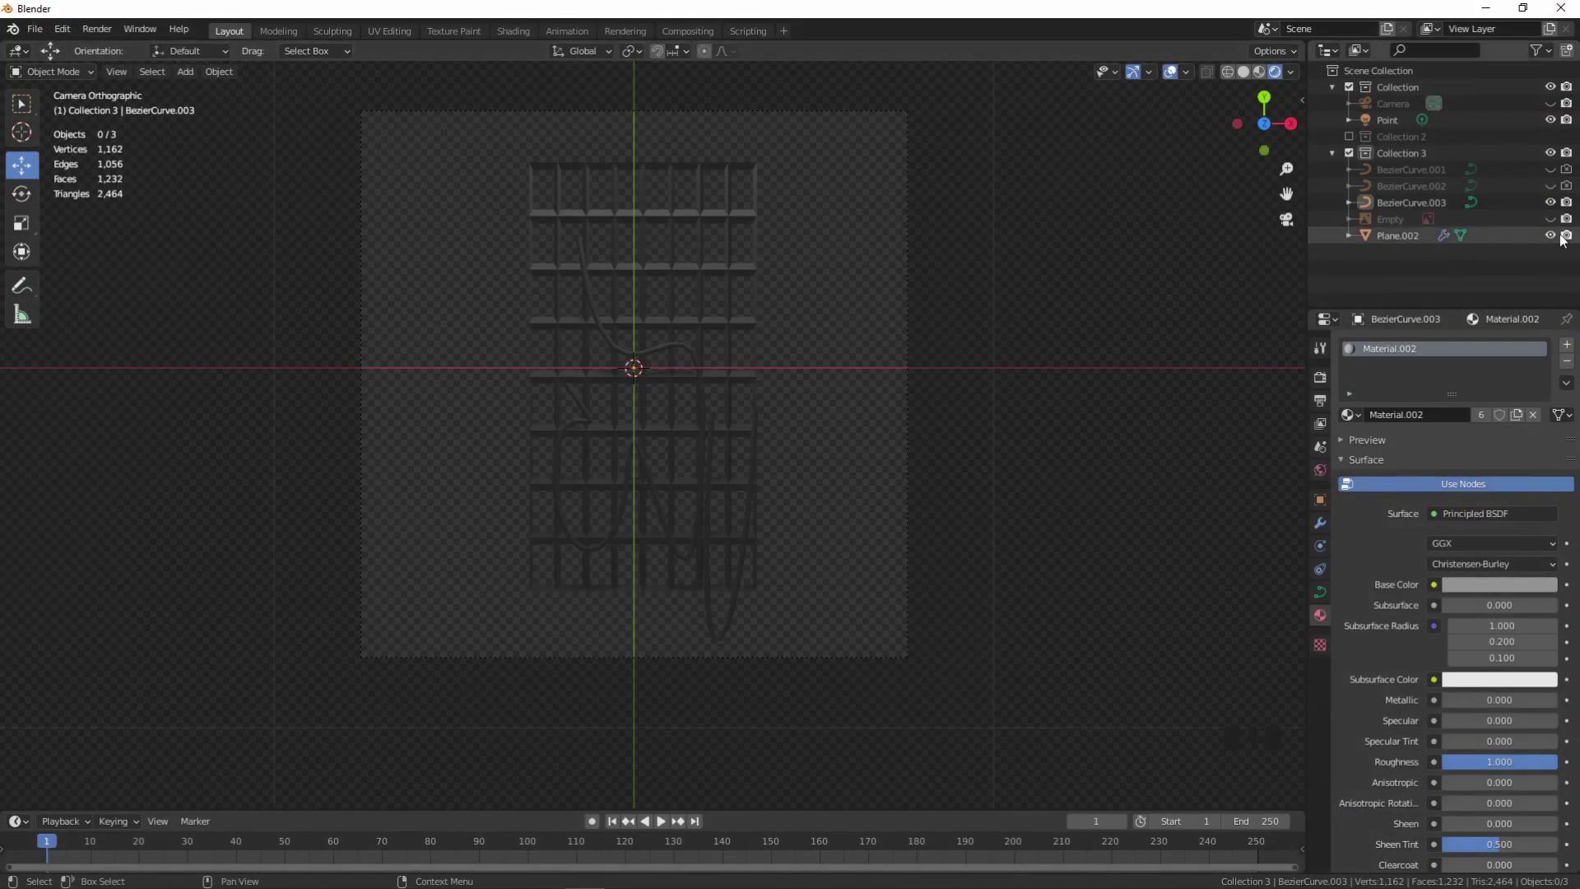
- Hide the grid backdrop, show only the pink outer tube and save its render as a NEONtube PNG
left_click(1553, 245)
left_click(1558, 207)
left_click(1565, 211)
left_click(1572, 237)
left_click(1555, 194)
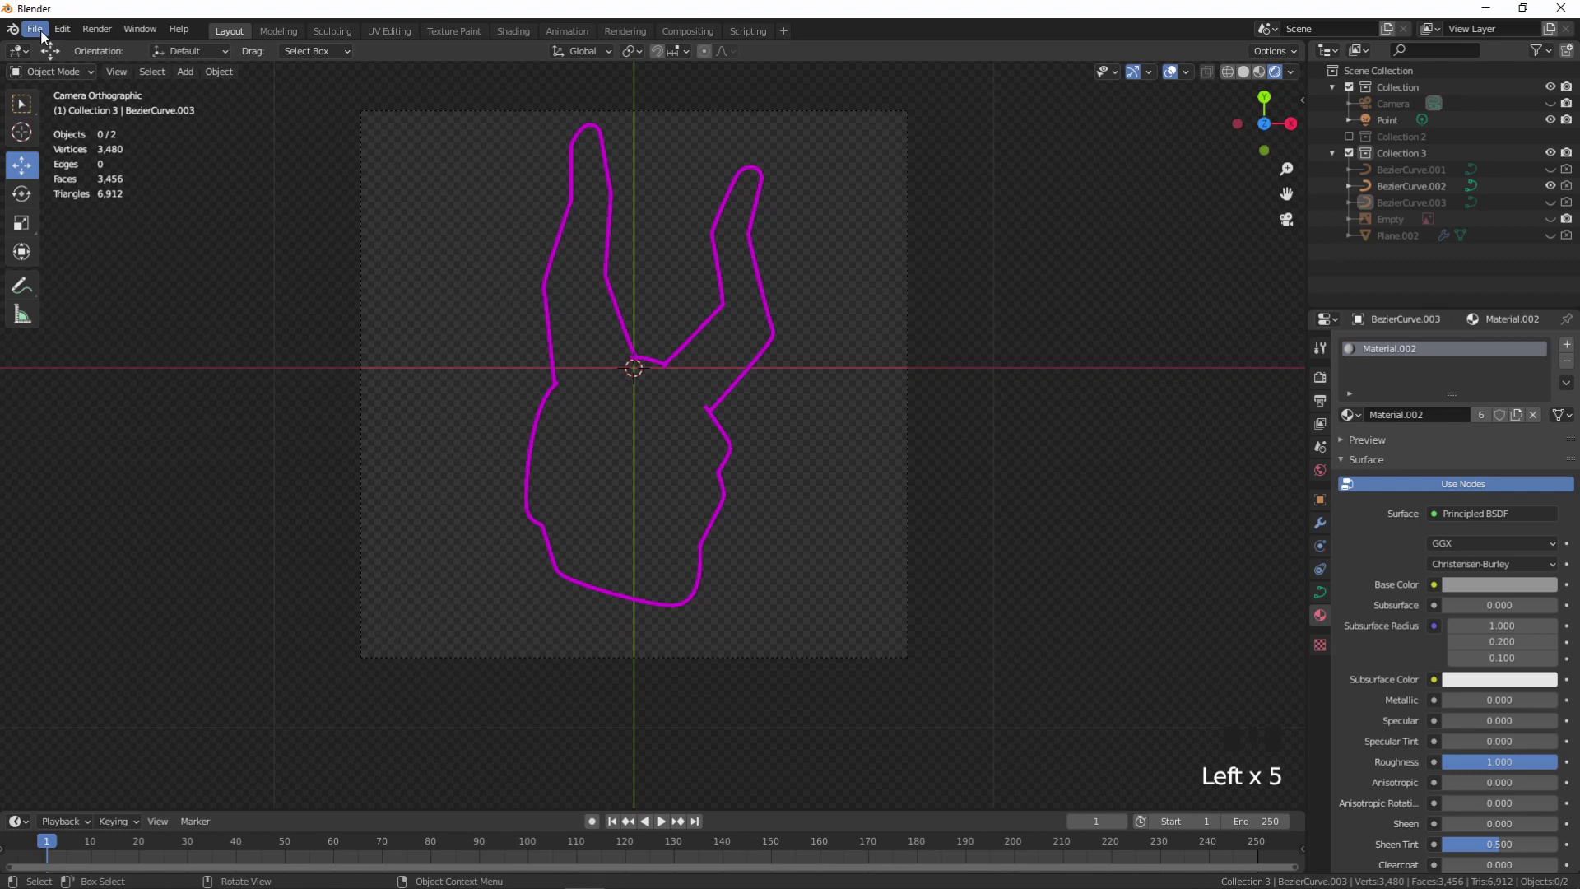
left_click_drag(112, 37, 1556, 195)
left_click(1569, 195)
left_click_drag(102, 37, 161, 144)
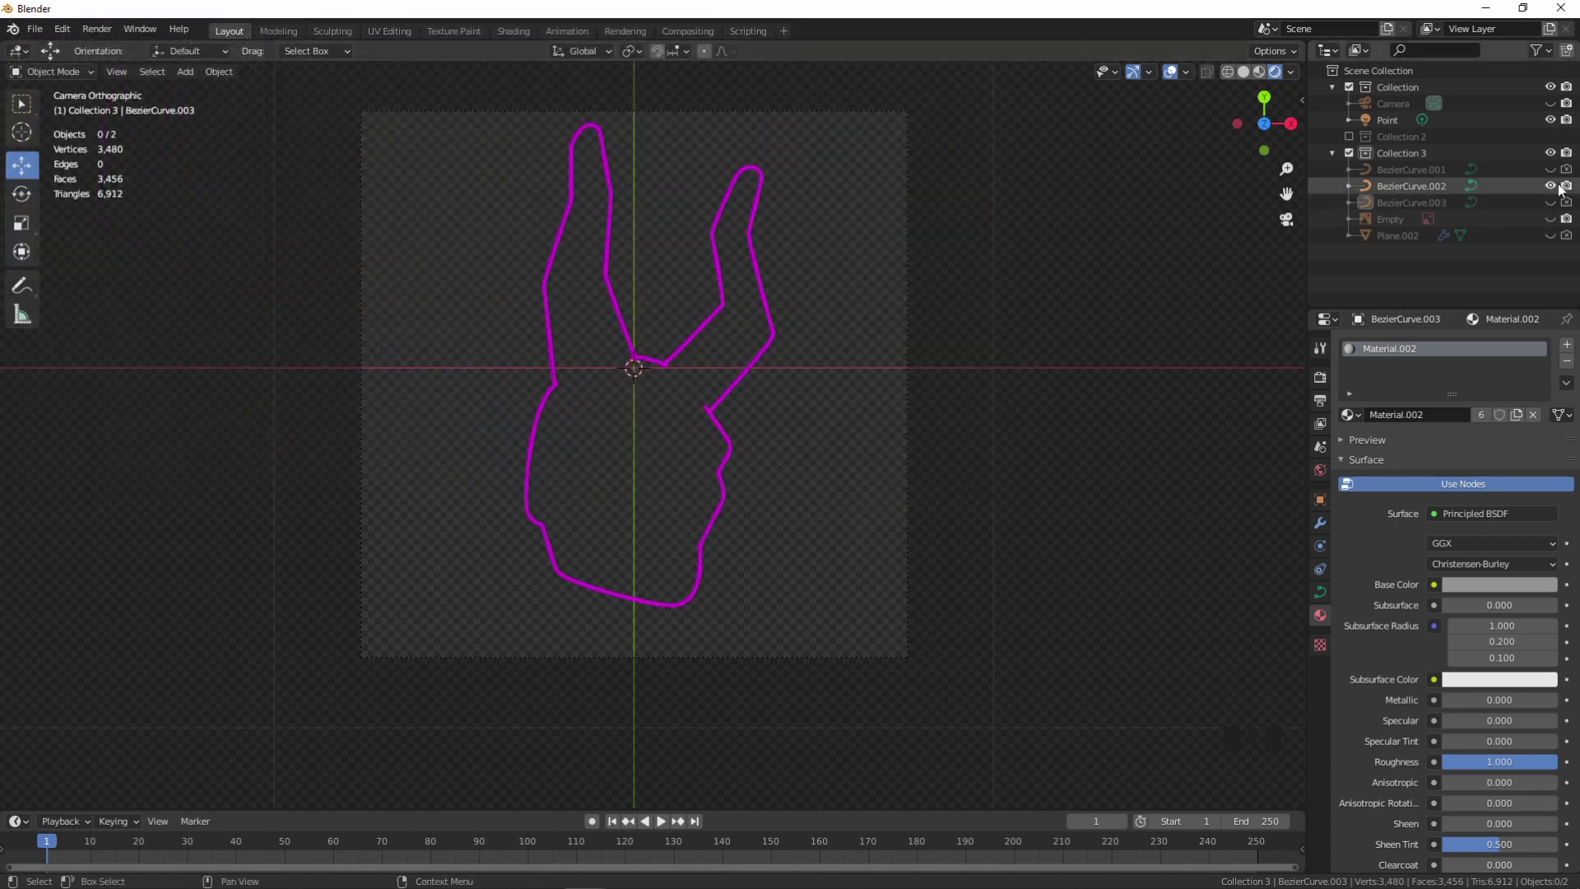
- Swap visibility to the cyan skull tube alone and save its render as NEONtube22.png
left_click(1561, 192)
left_click(1568, 194)
double_click(1555, 180)
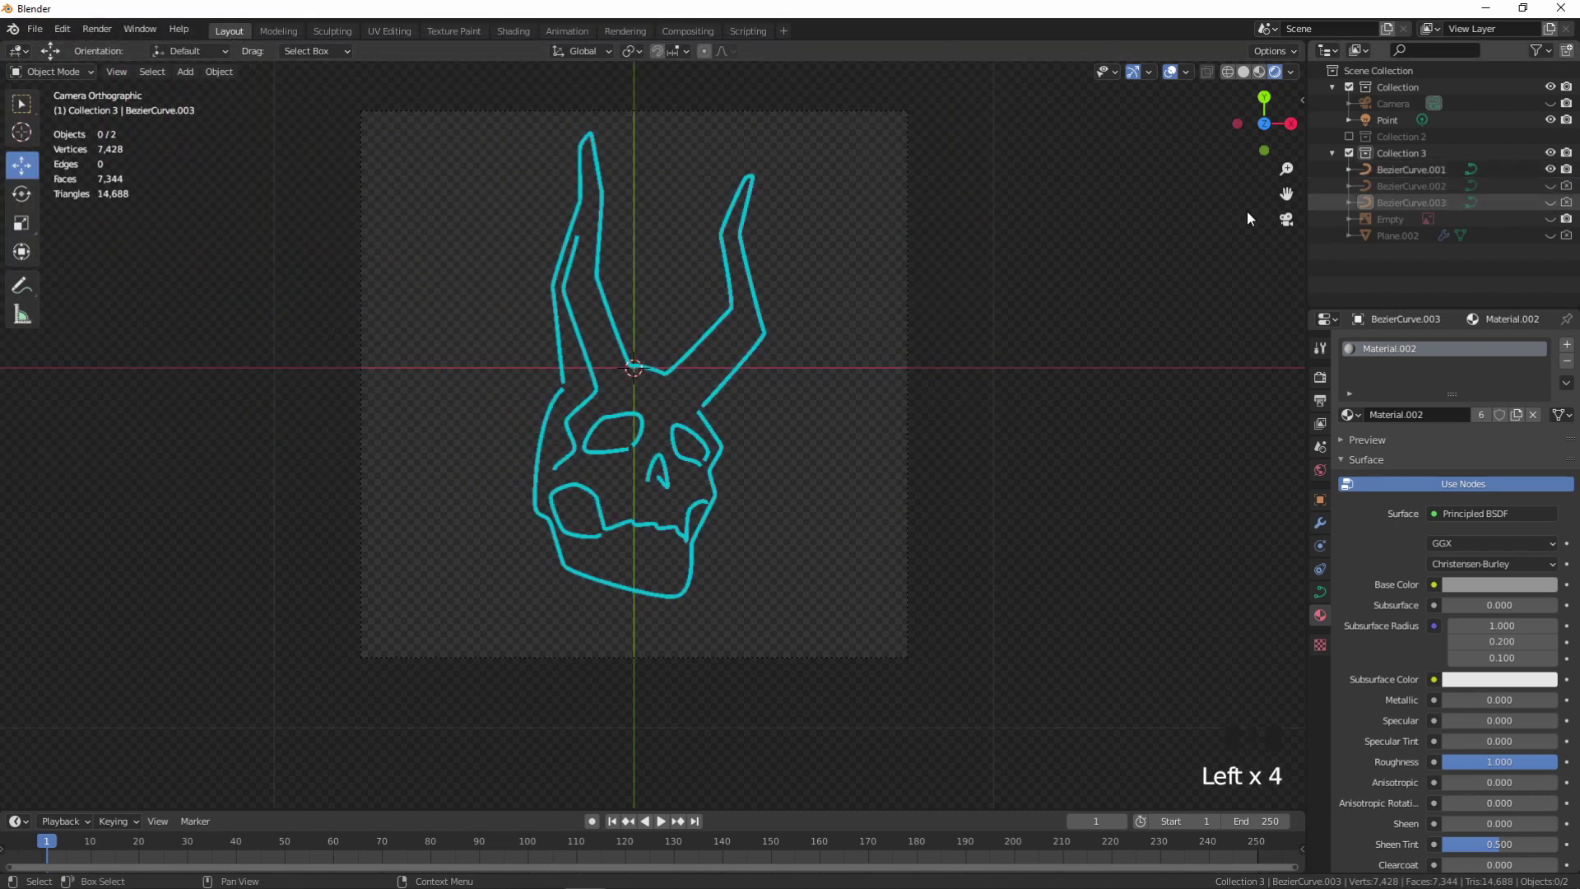
left_click_drag(108, 38, 156, 162)
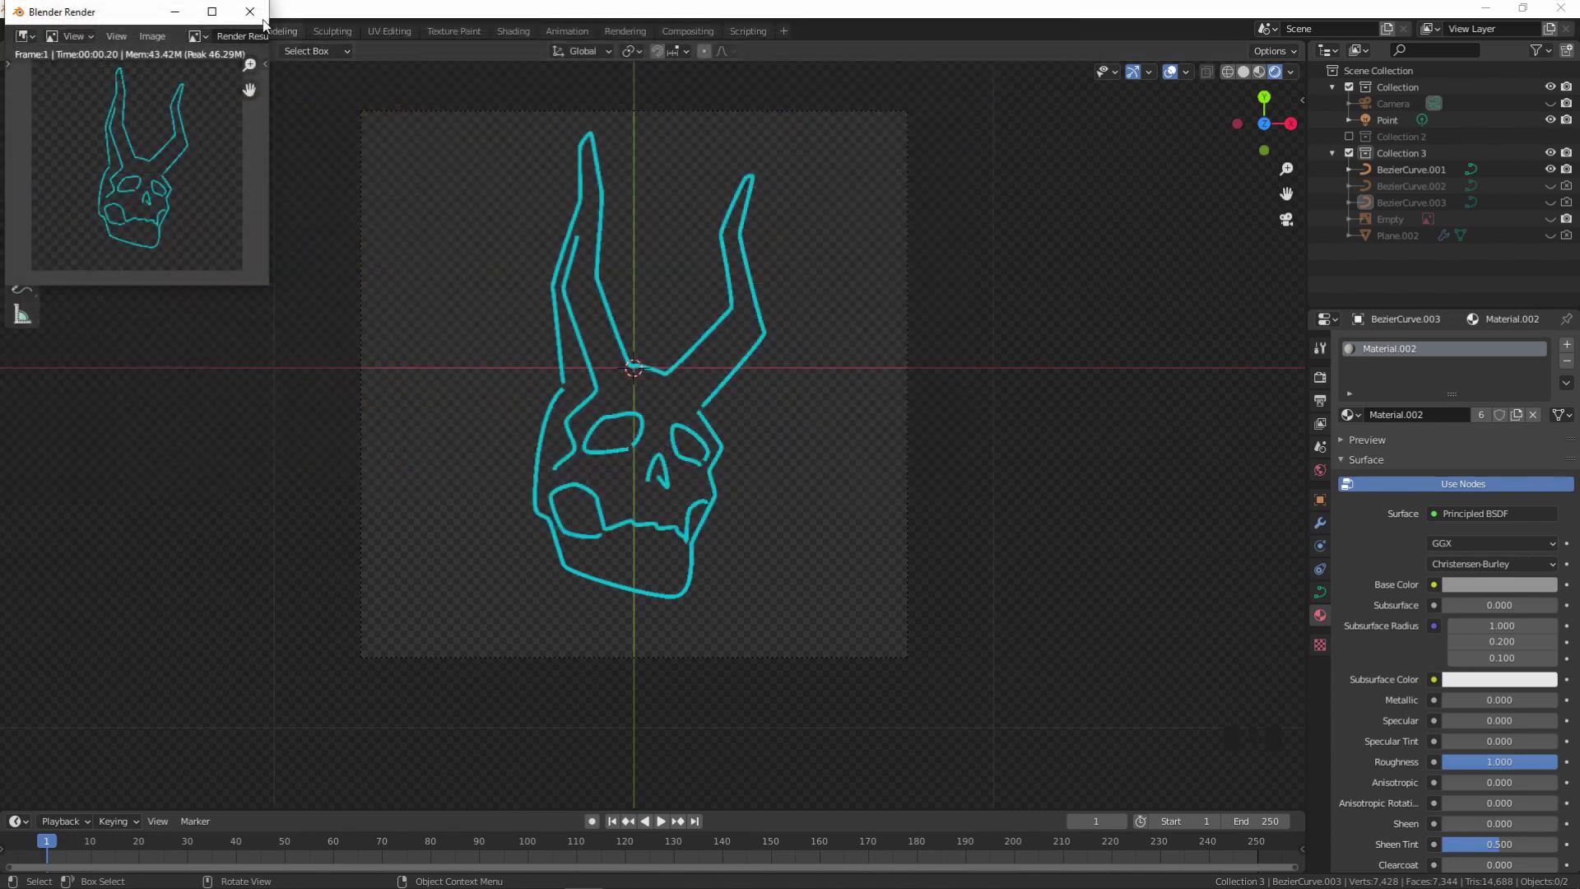
- Close the render preview and return to the camera view of the 3D scene
left_click(1041, 442)
key("KP_0")
scroll("down", 3)
left_click_drag(753, 517, 657, 575)
left_click(657, 576)
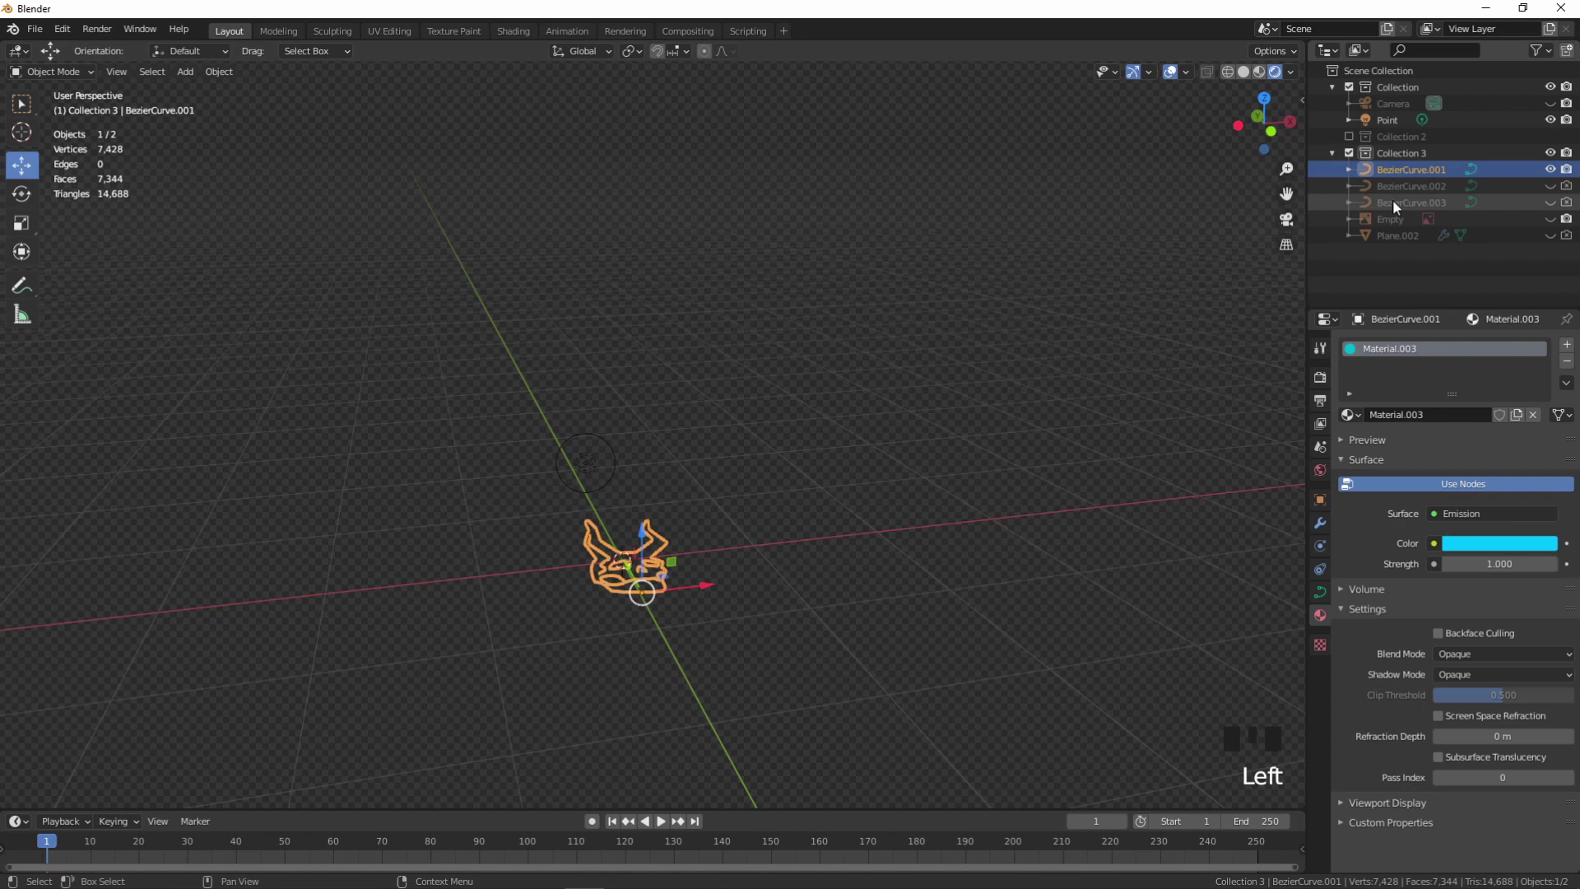
- Hide the earlier neon sign collection and lift the point light higher along Z
left_click(1354, 159)
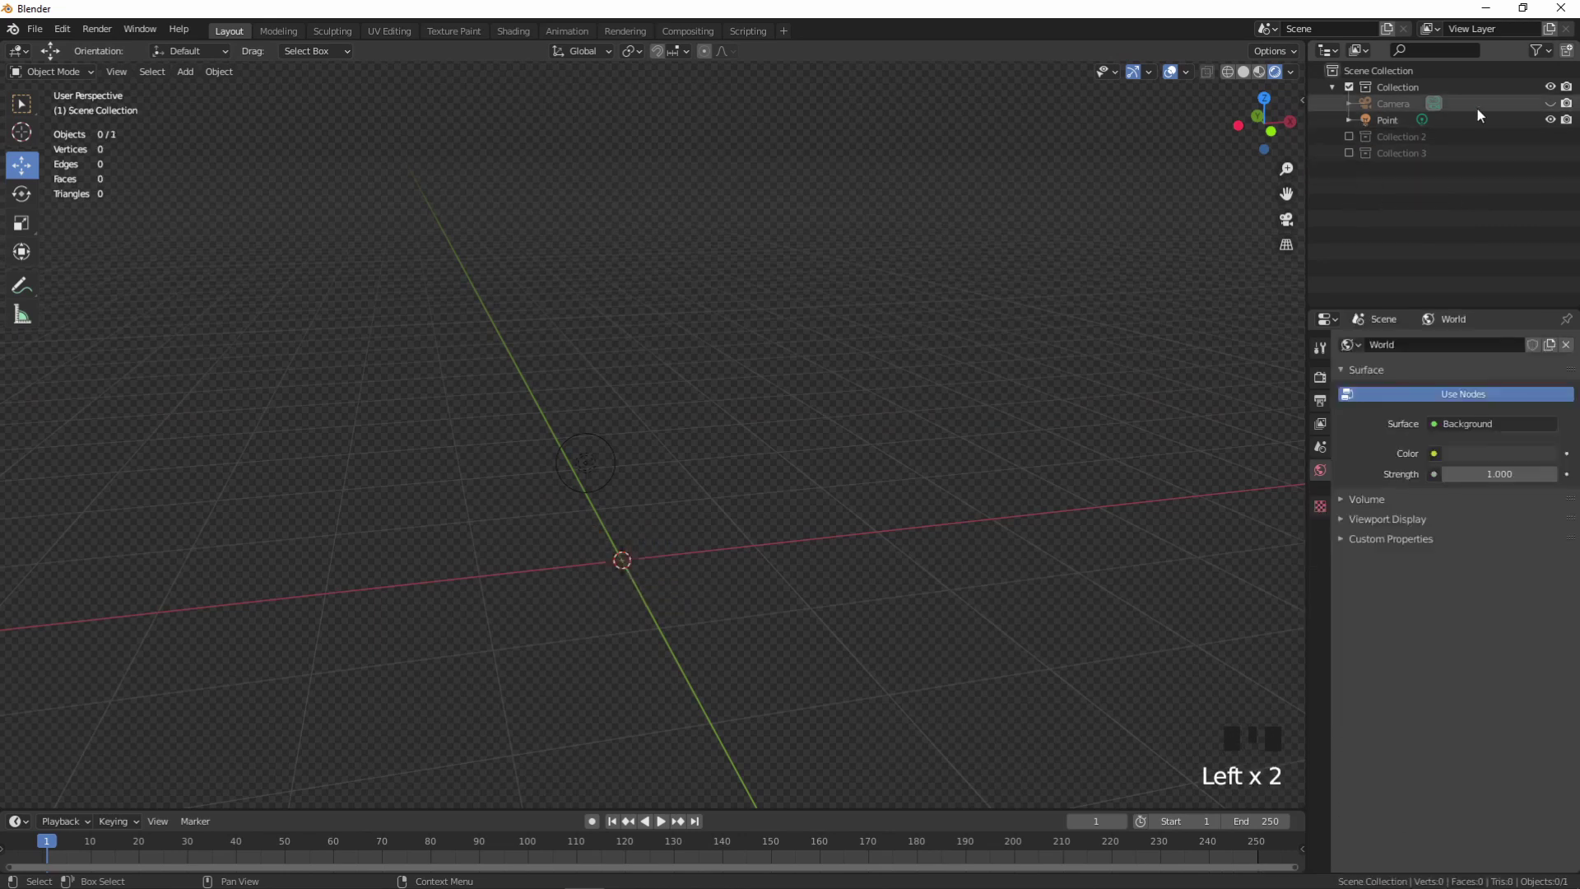
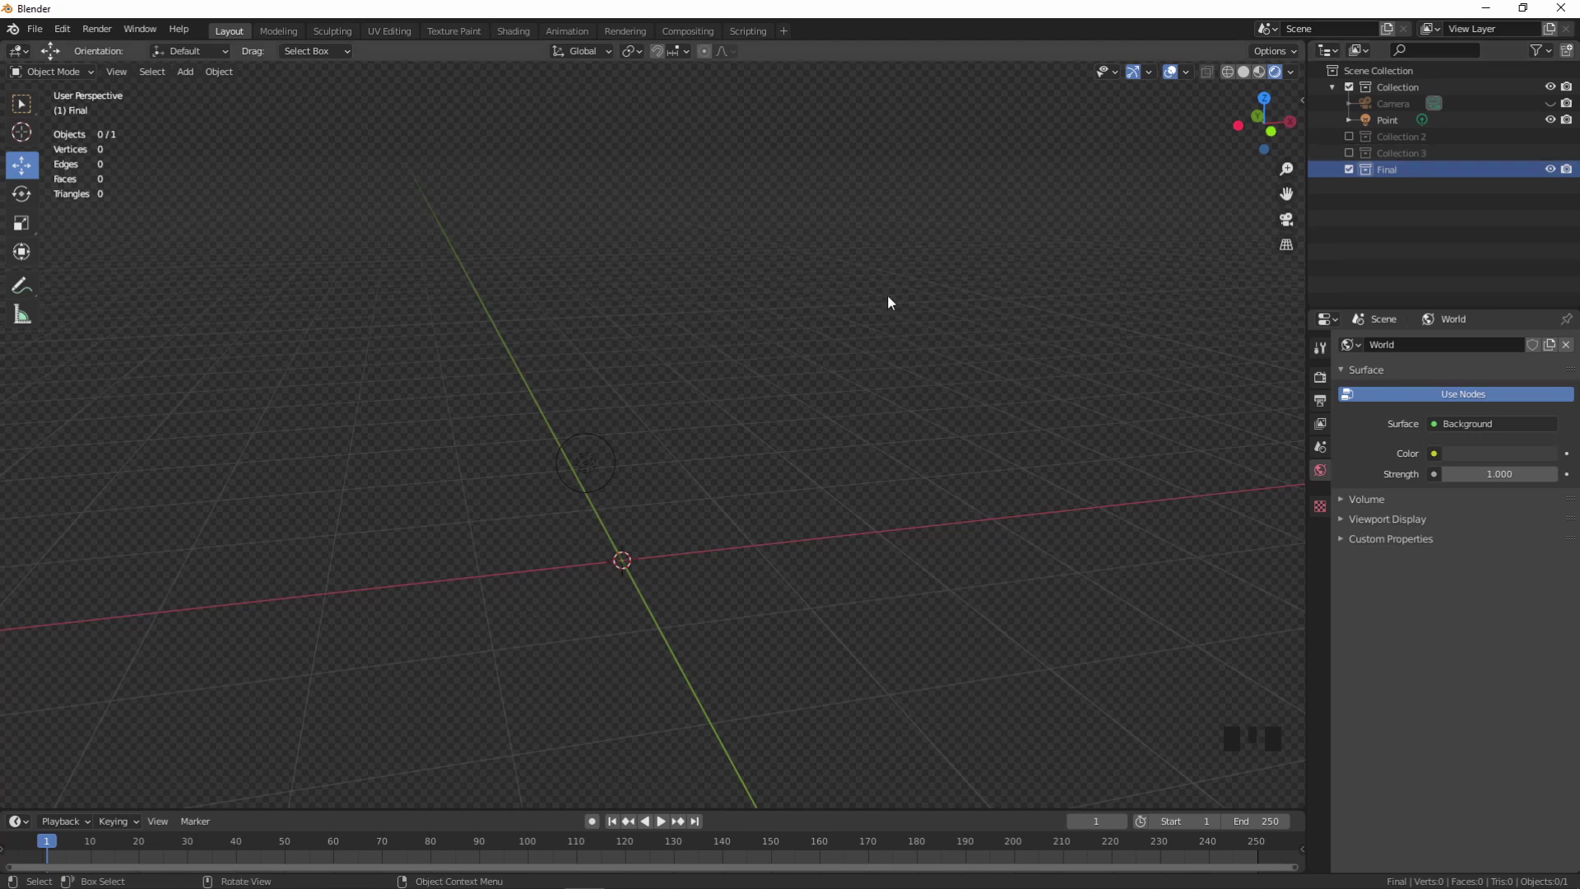
left_click(600, 471)
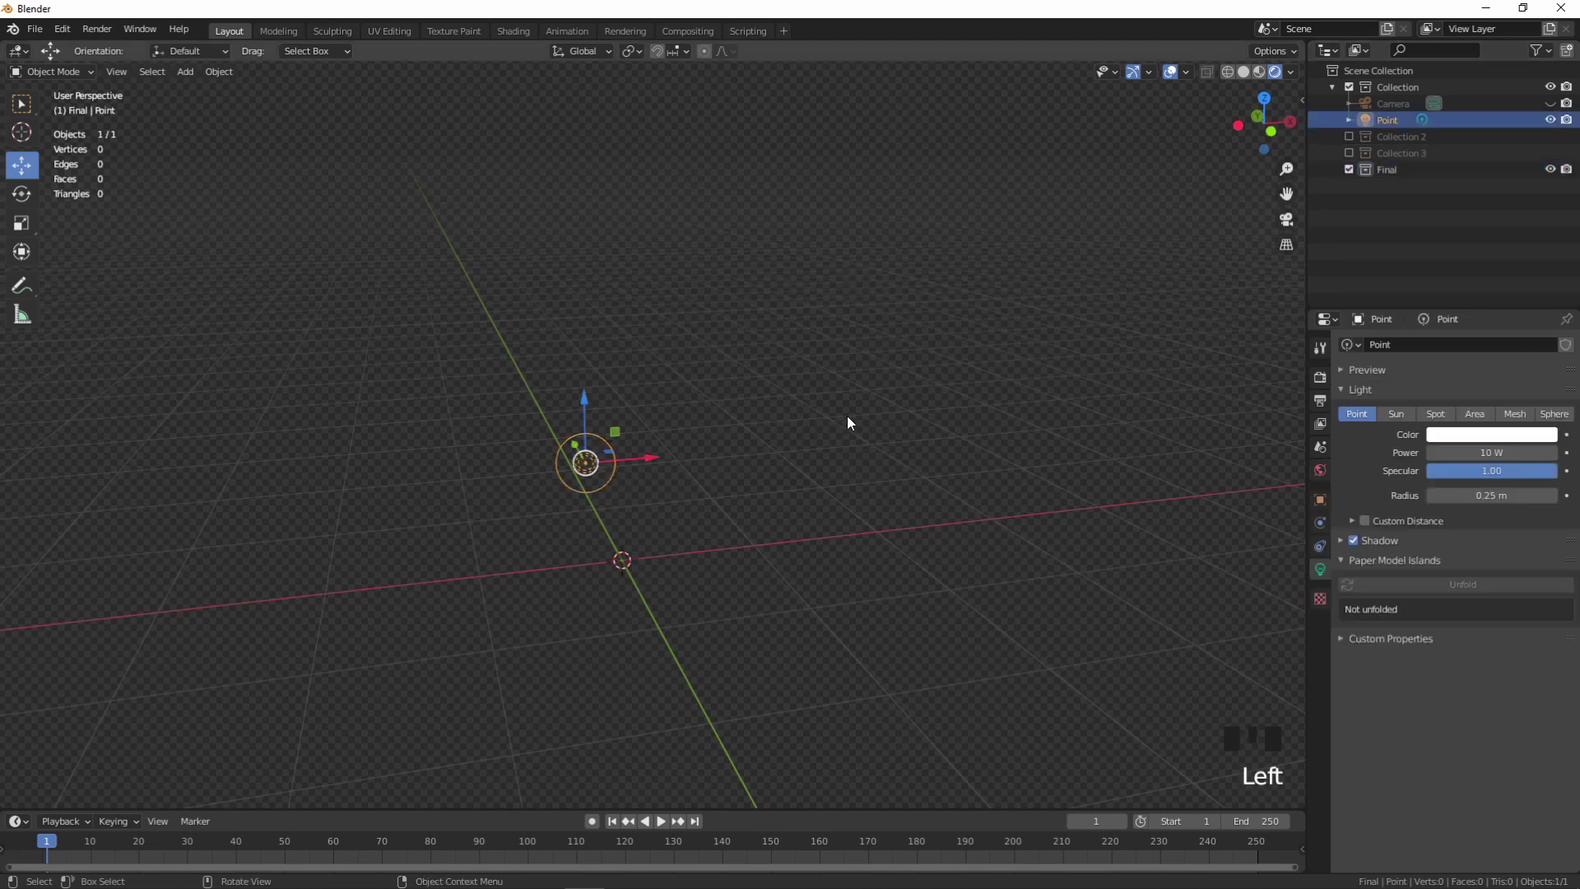
left_click(590, 405)
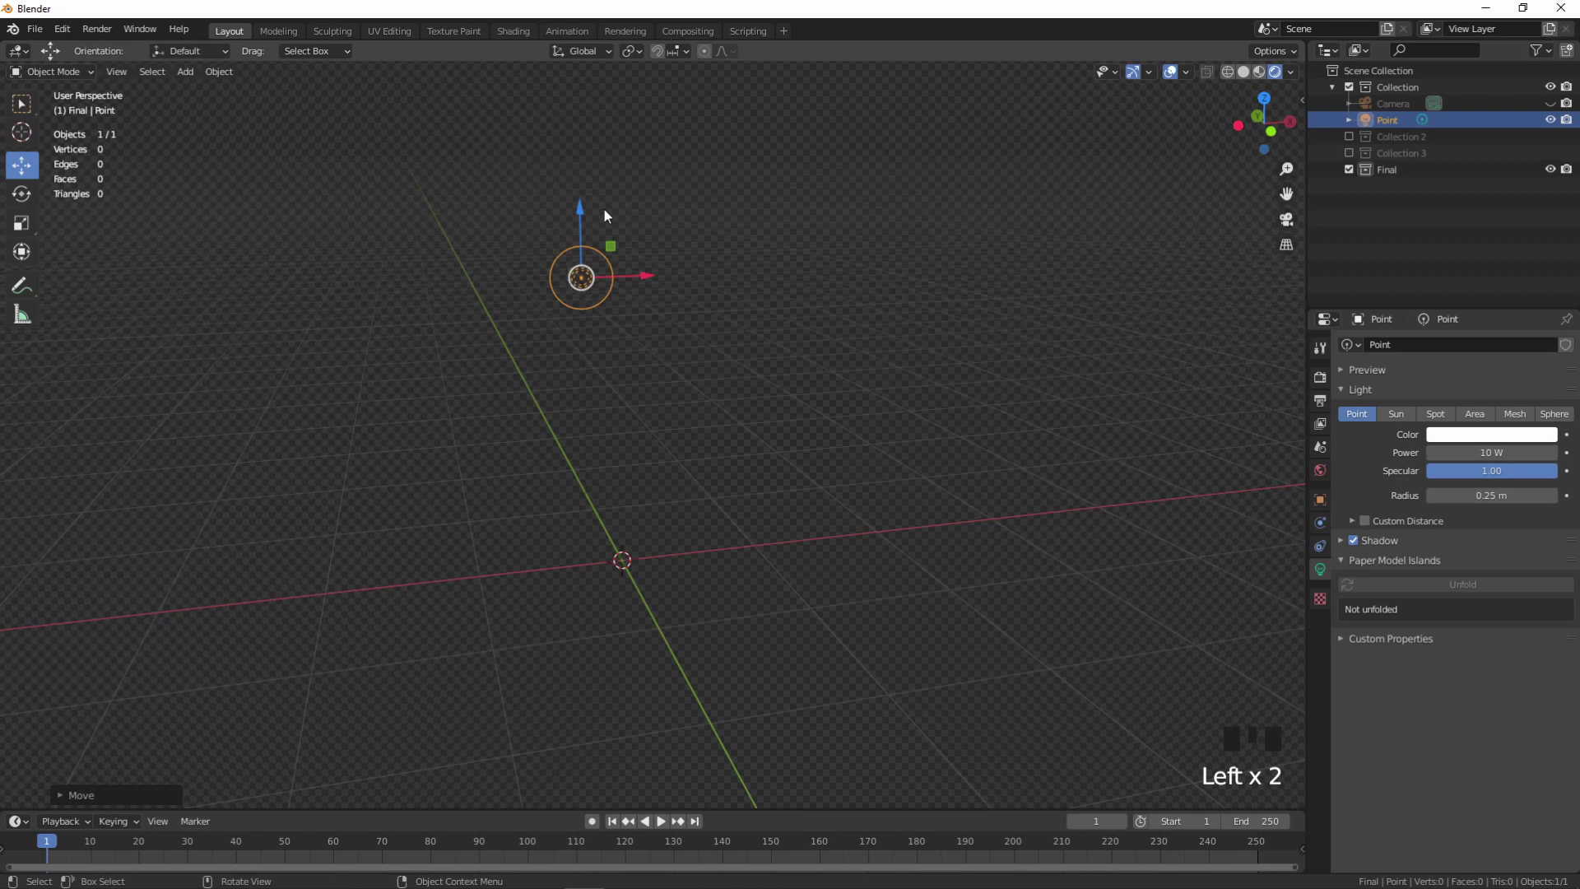
left_click(652, 279)
left_click(741, 419)
- Deselect the light and bring up the Shift+A list of objects to add
left_click_drag(748, 422, 1423, 178)
left_click(1424, 179)
key("shift+a")
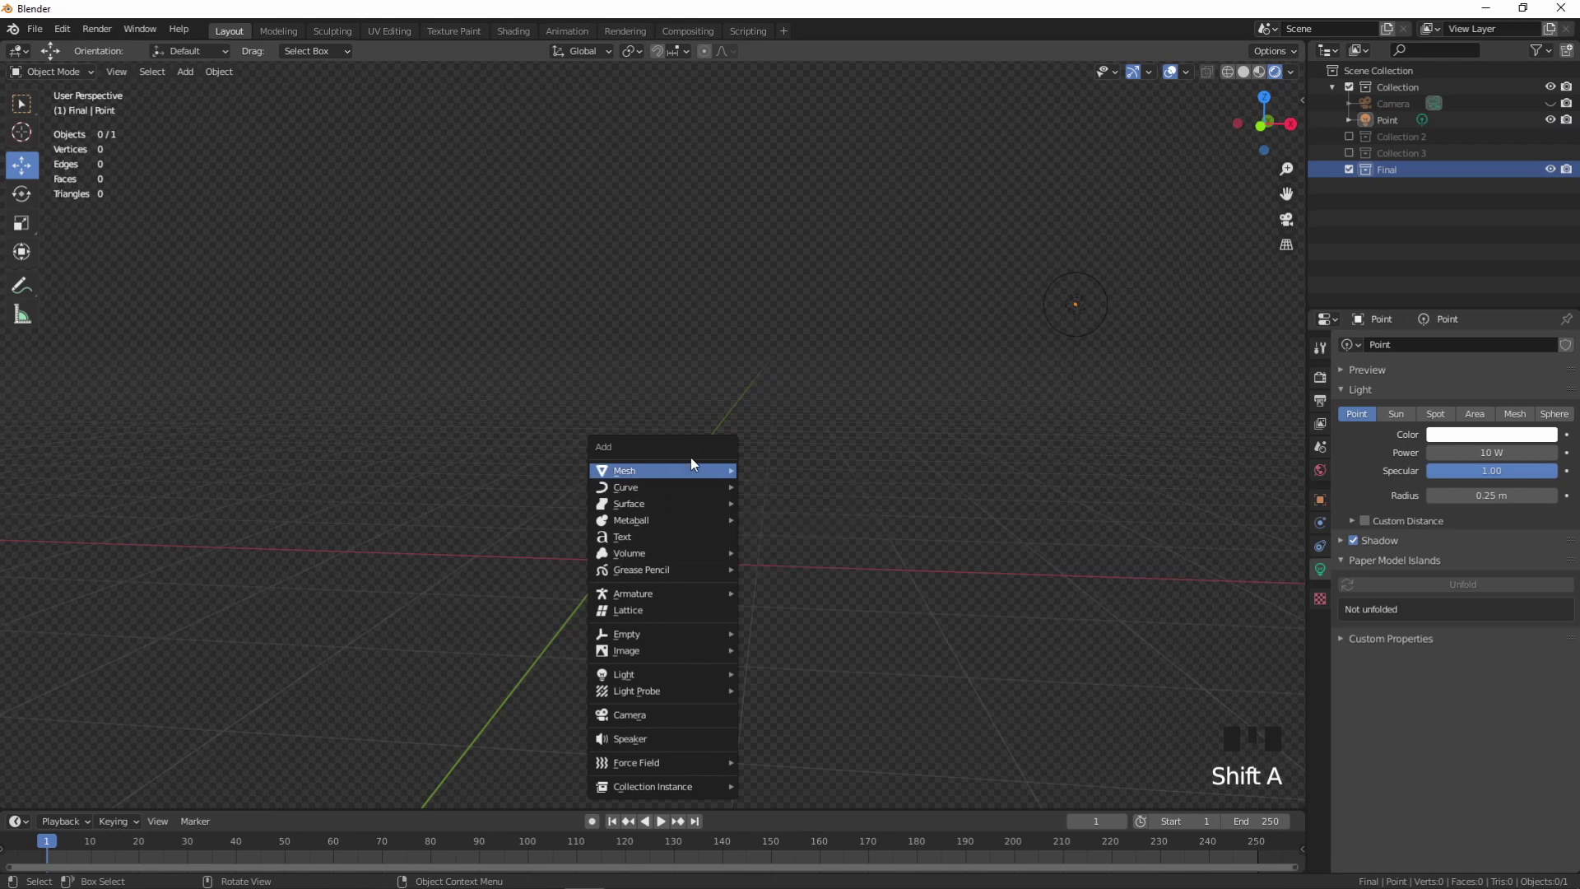
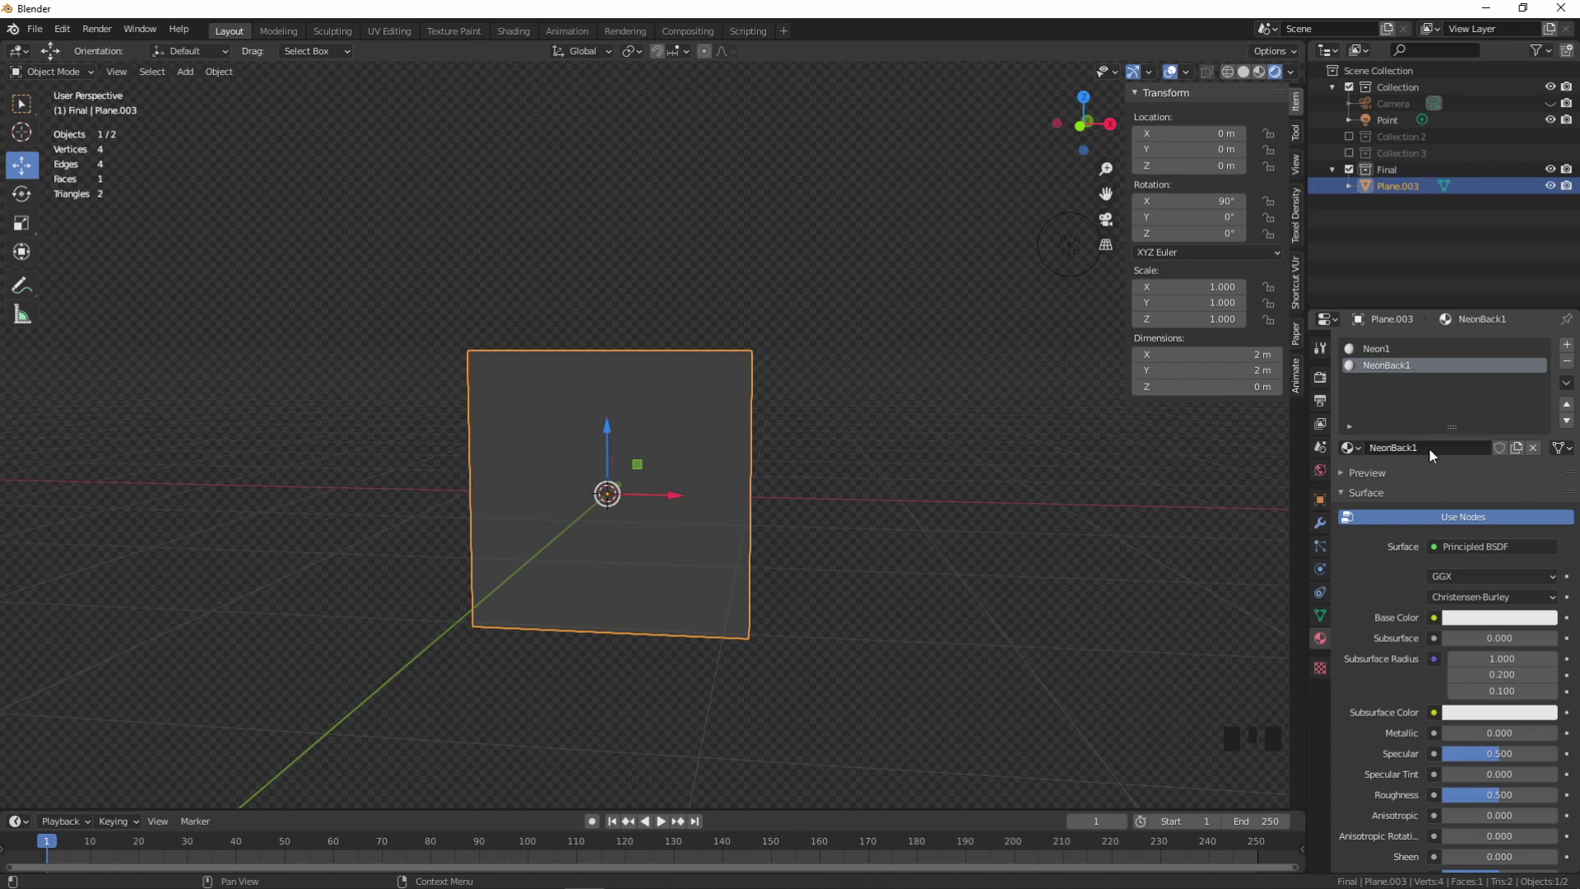
- Give the new plane's material an Image Texture node loaded with NEONtube.png
left_click(1403, 364)
left_click(1396, 360)
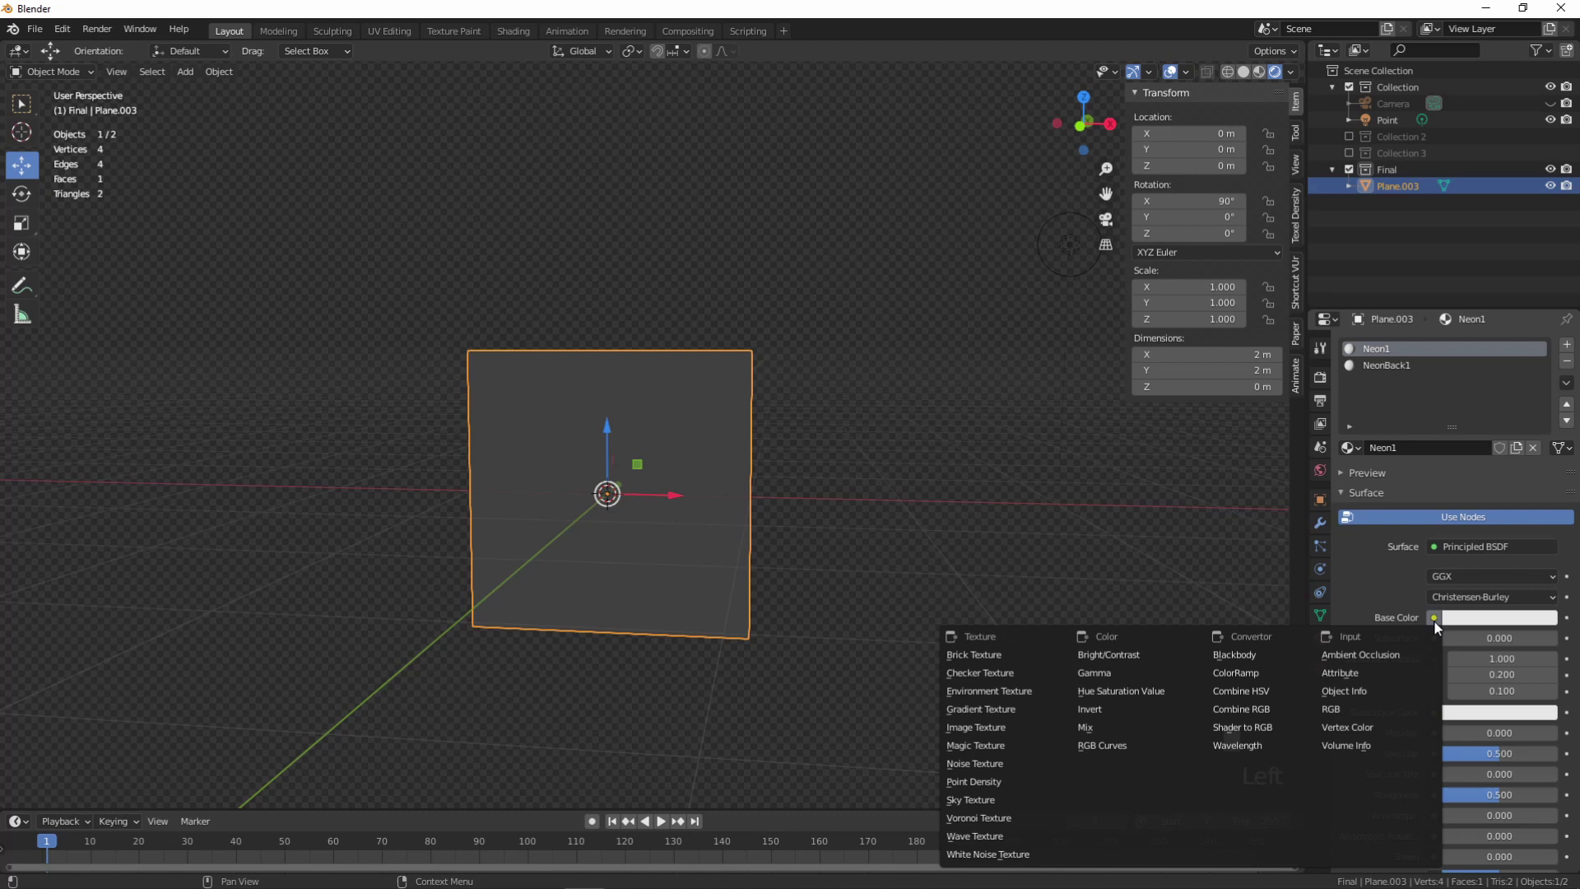
left_click_drag(1011, 735, 1519, 648)
left_click_drag(1520, 667, 866, 511)
scroll("up", 3)
left_click_drag(819, 506, 759, 456)
- Duplicate the plane's face in Edit Mode as a second layer and switch to the NeonBack1 material
key("Tab")
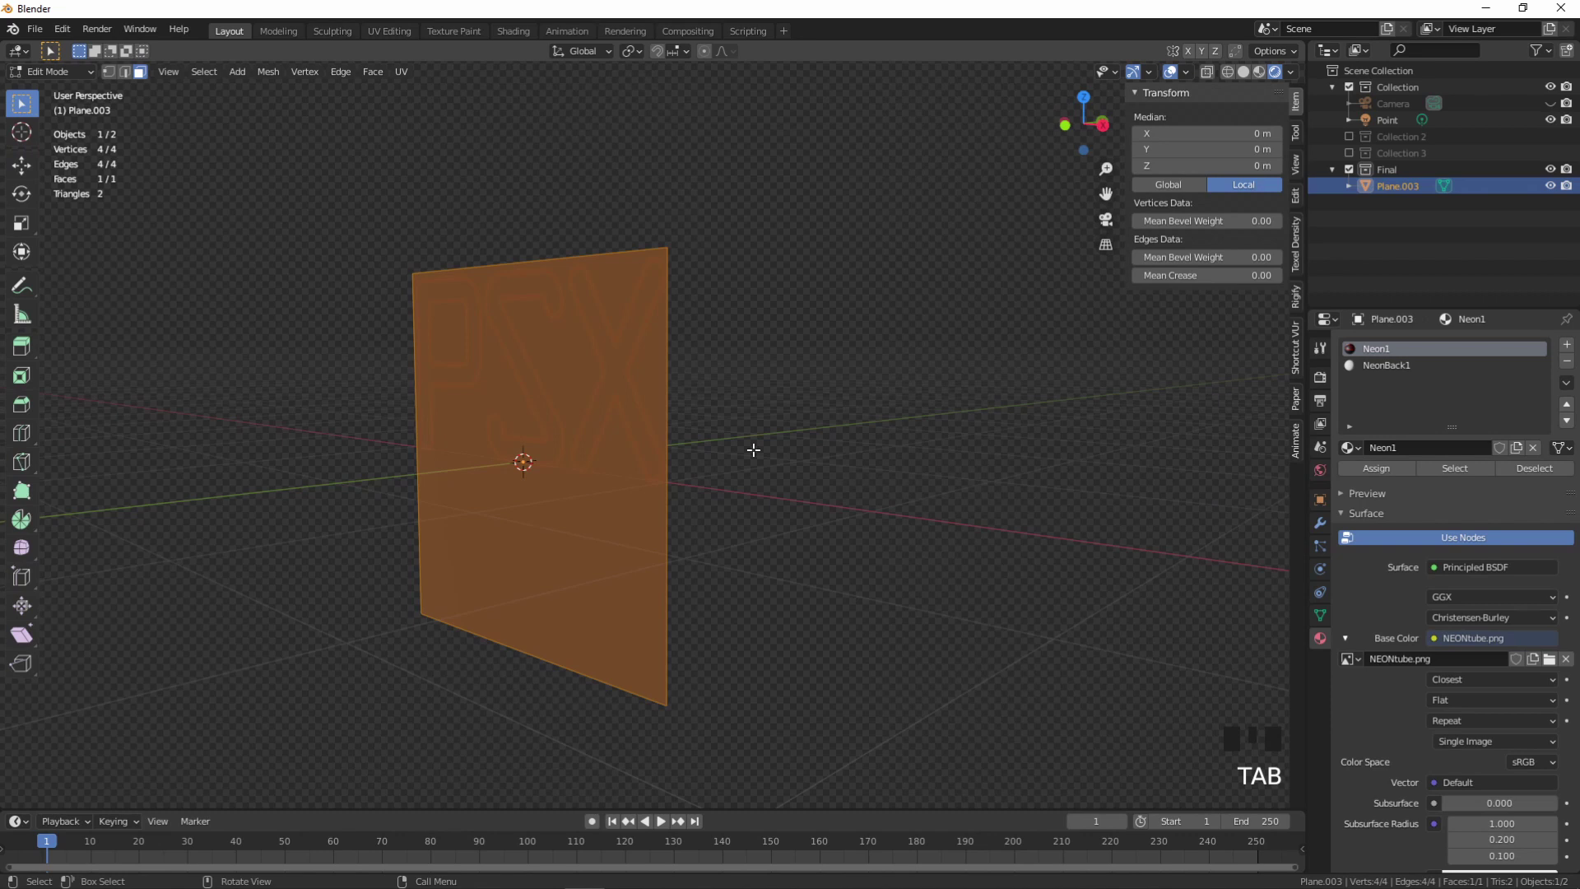
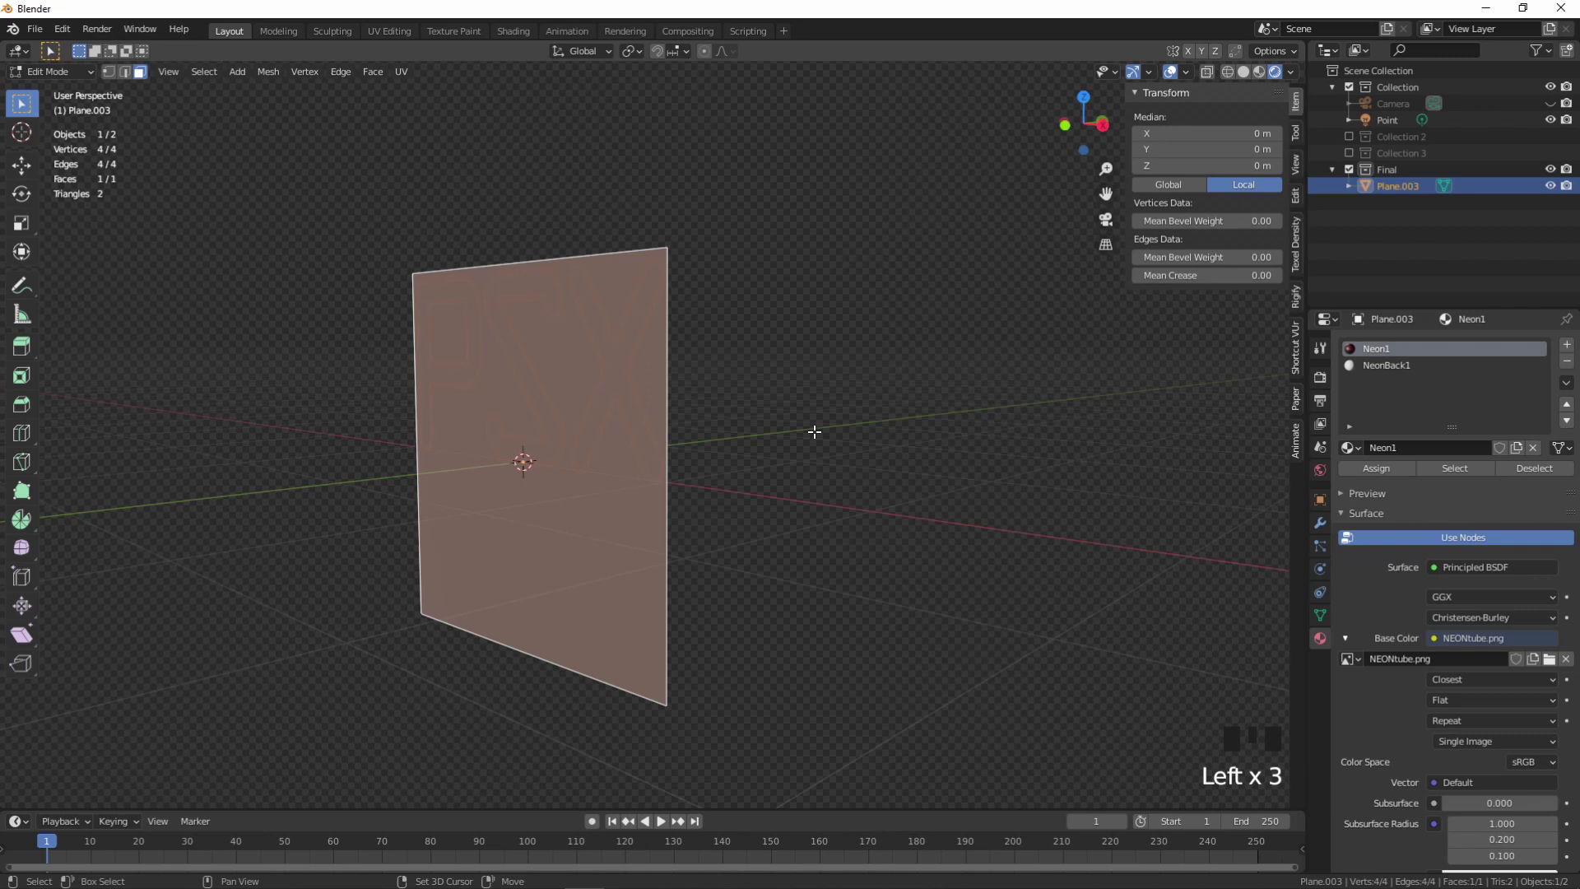
key("shift+d")
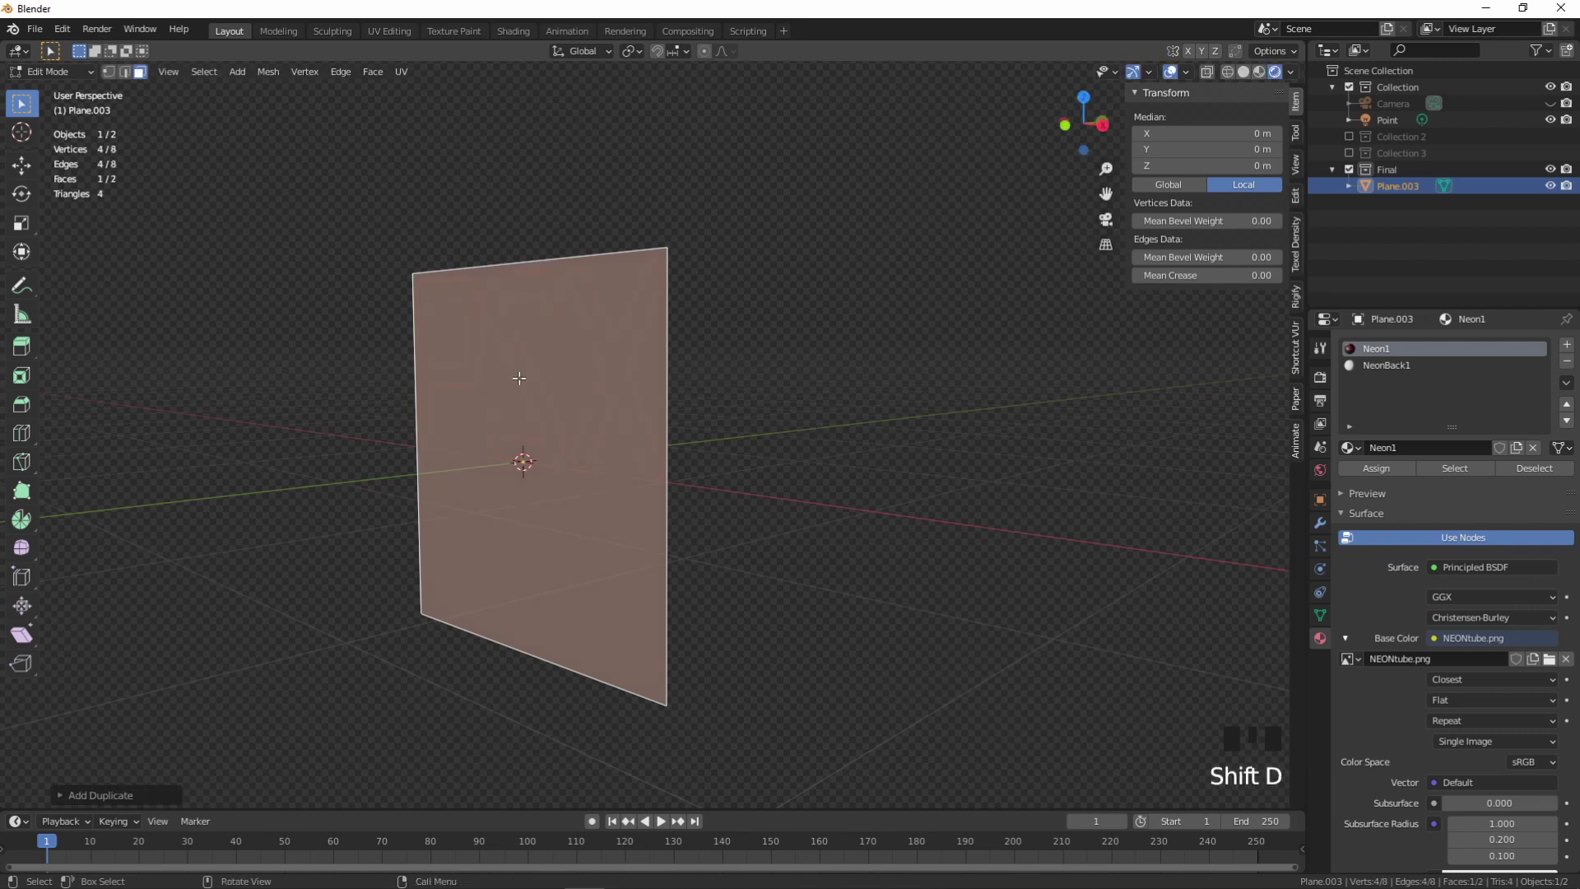
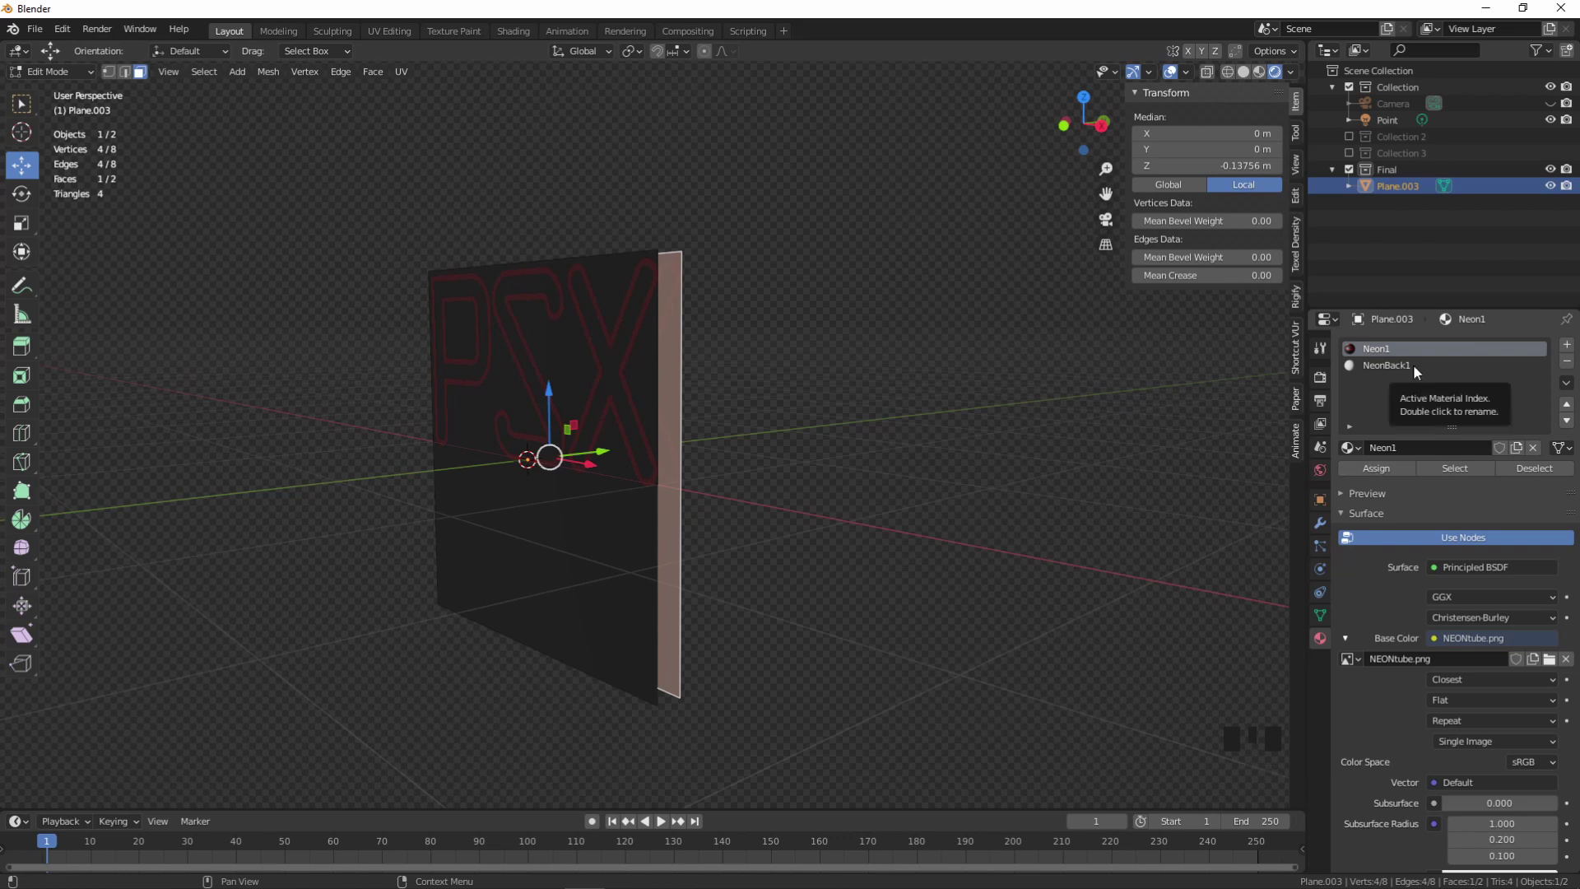
left_click(1419, 370)
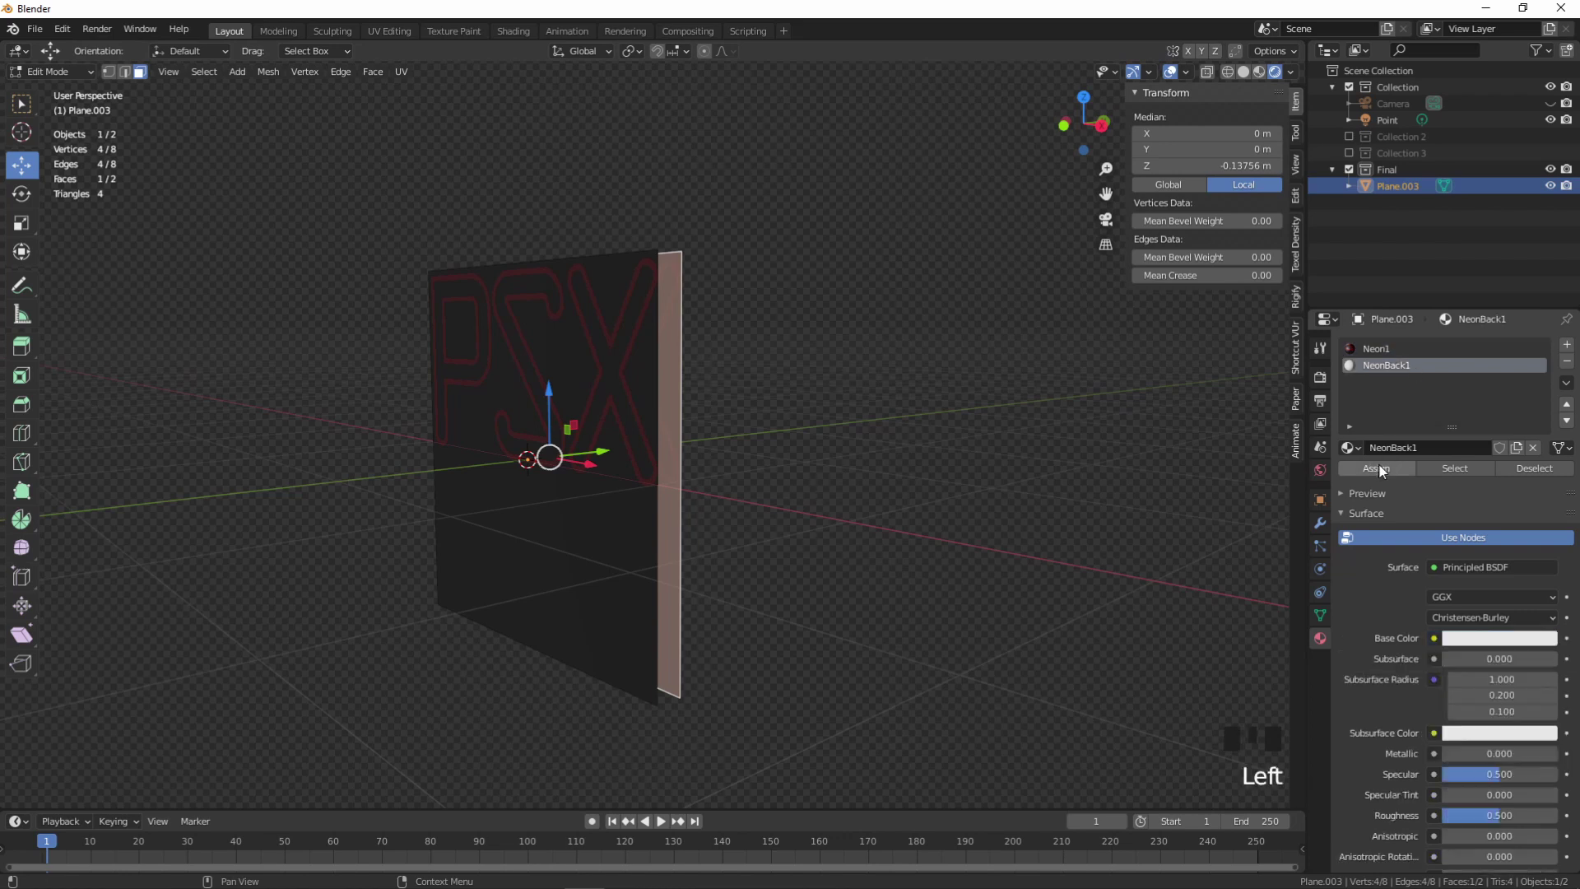
- Load NEONback.png from Documents into the NeonBack1 image texture node
left_click_drag(1383, 468, 905, 621)
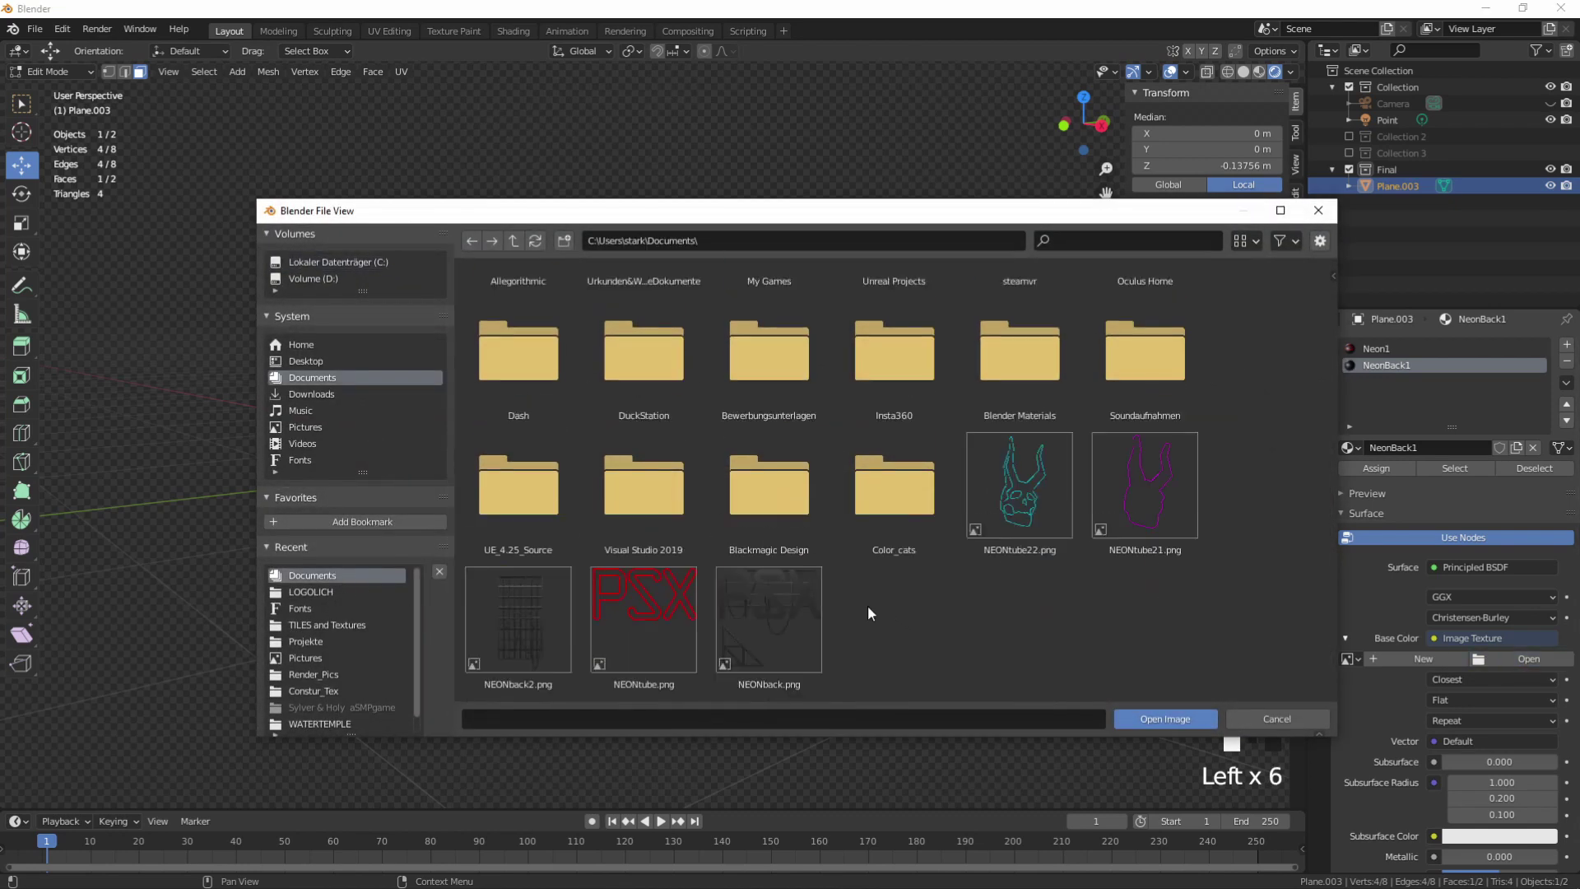
left_click_drag(1116, 741, 1164, 742)
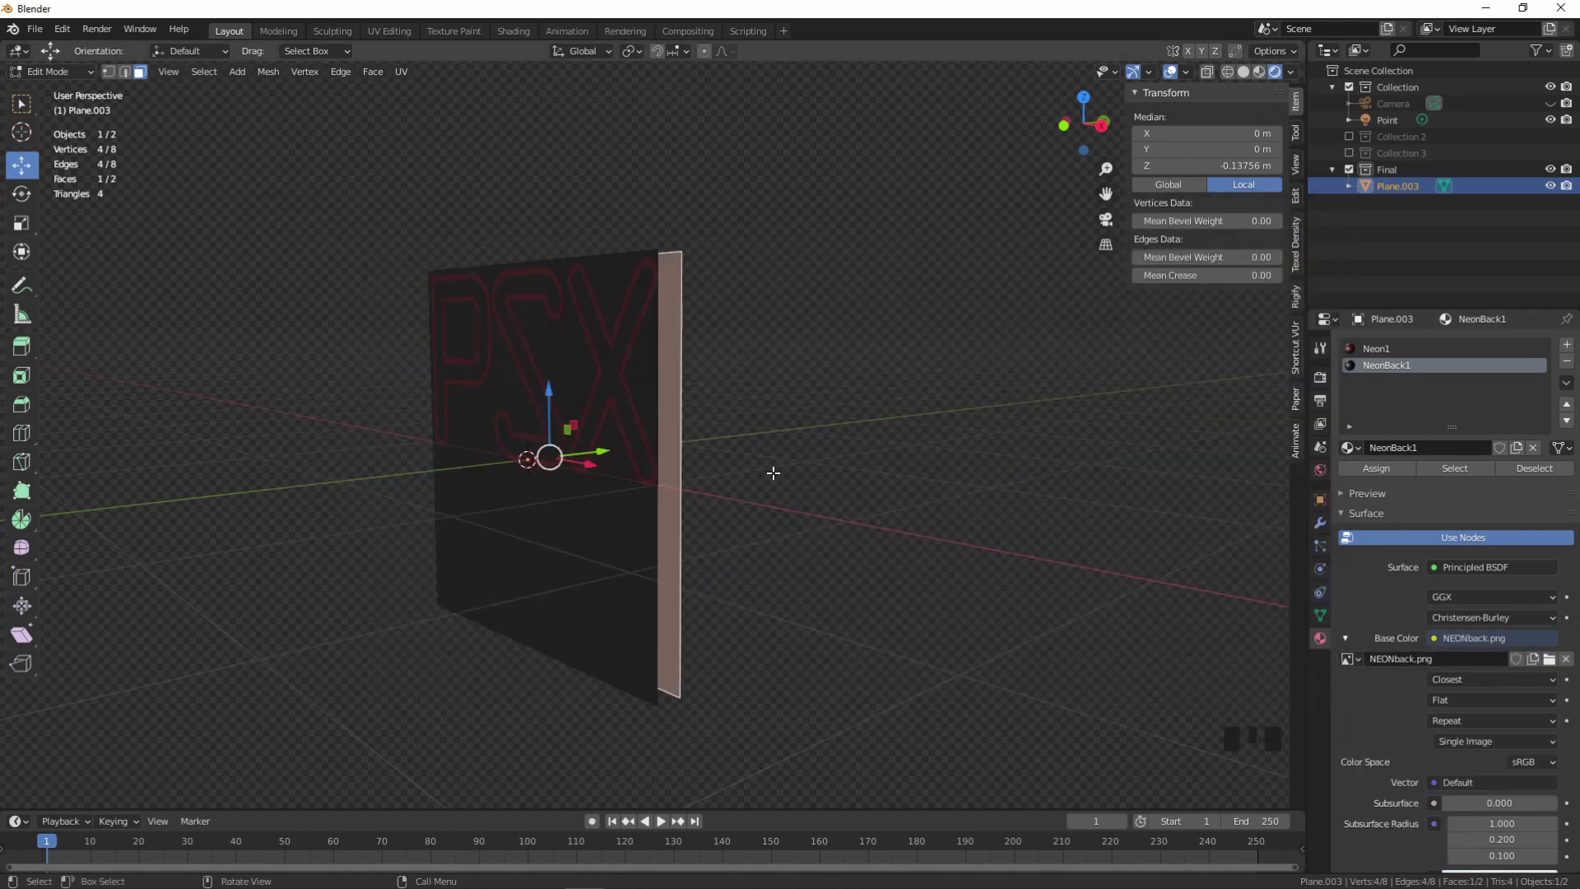
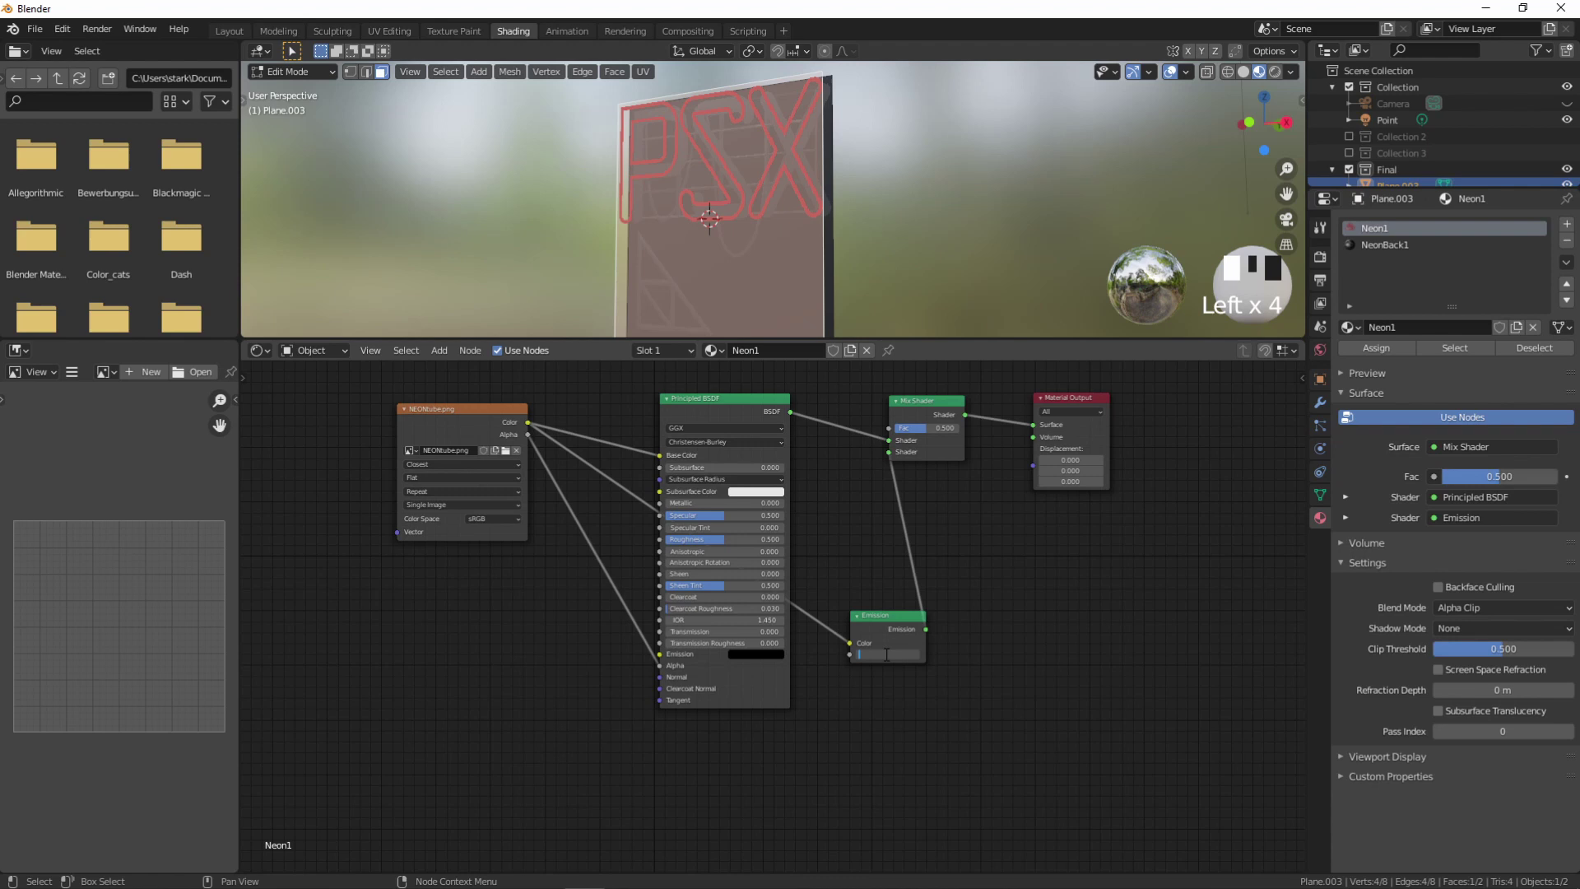
- Set the Neon1 emission strength to 50 and go to the render settings for Bloom
key("BackSpace")
left_click(1323, 267)
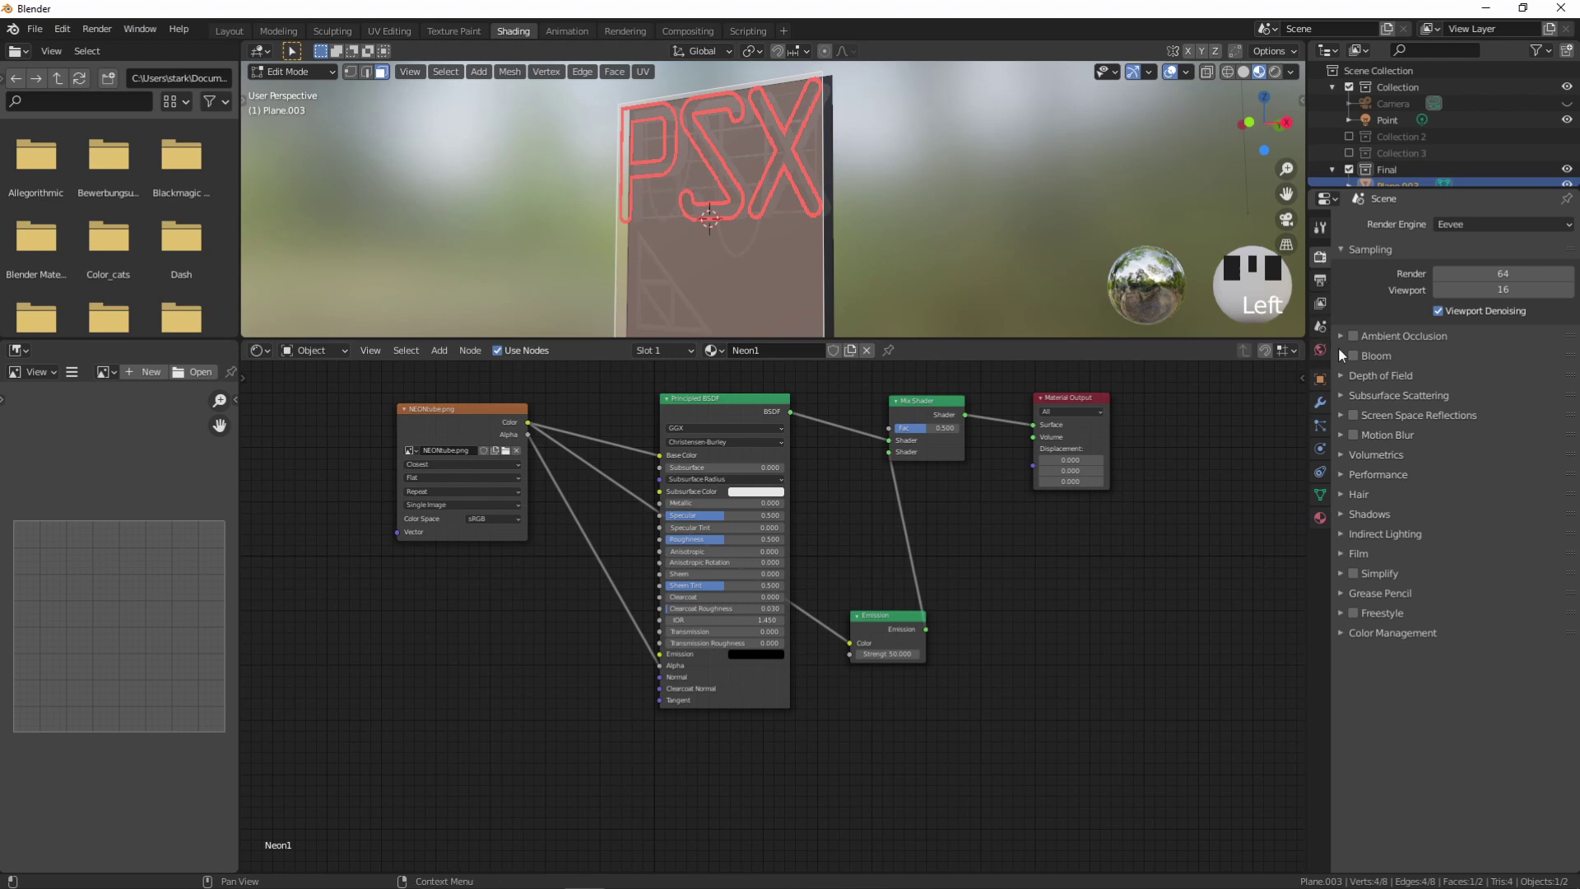
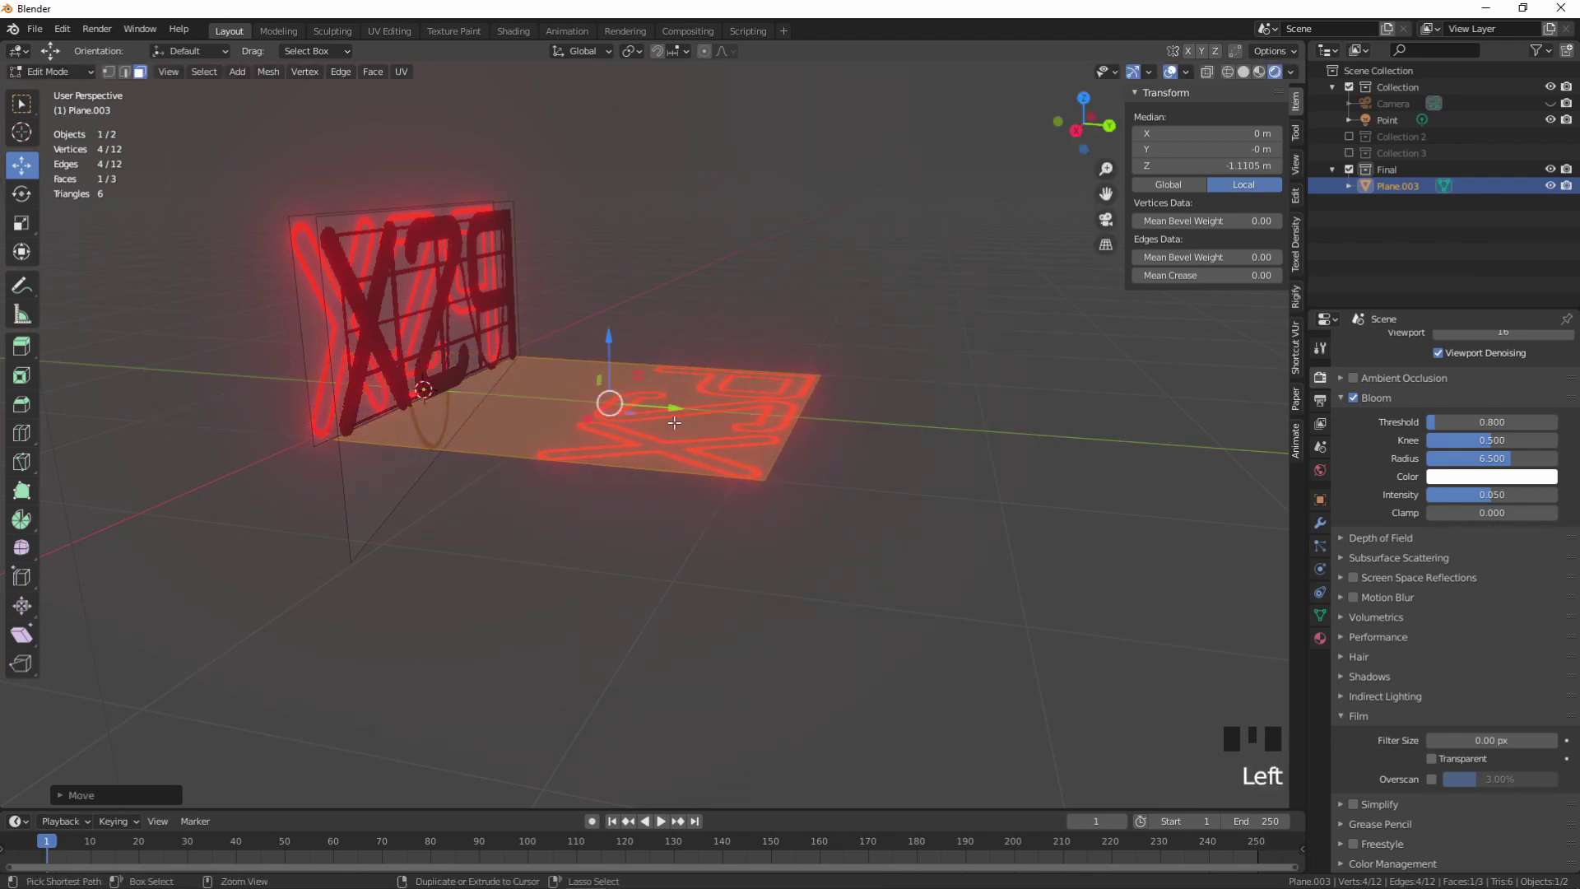
- Move the neon tube face across the ground and rotate it to stand upright
key("ctrl+z")
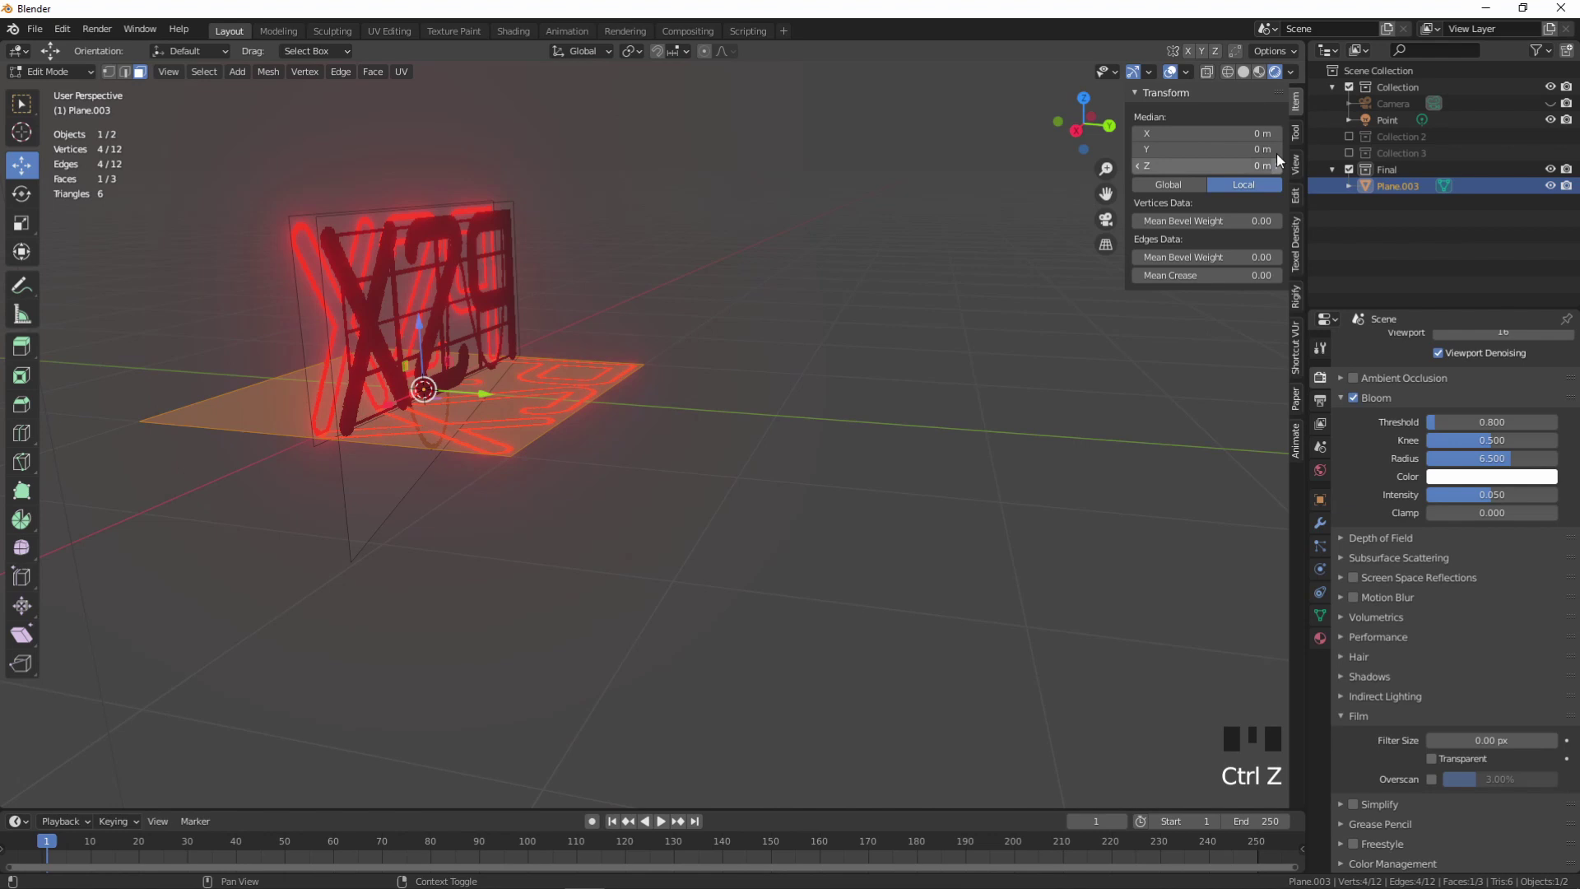
left_click(952, 265)
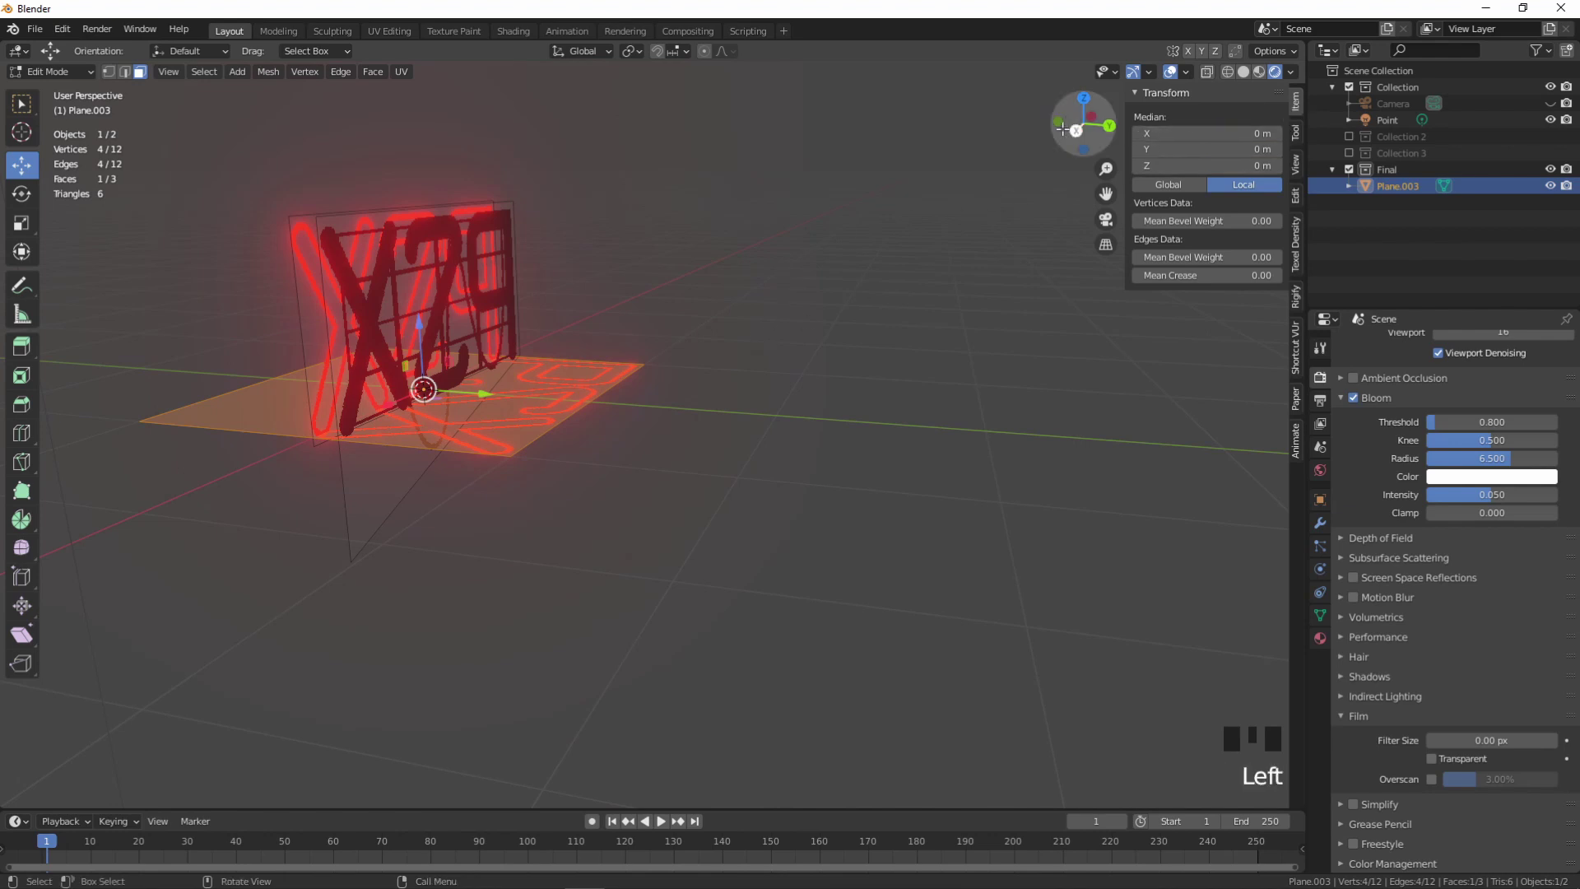
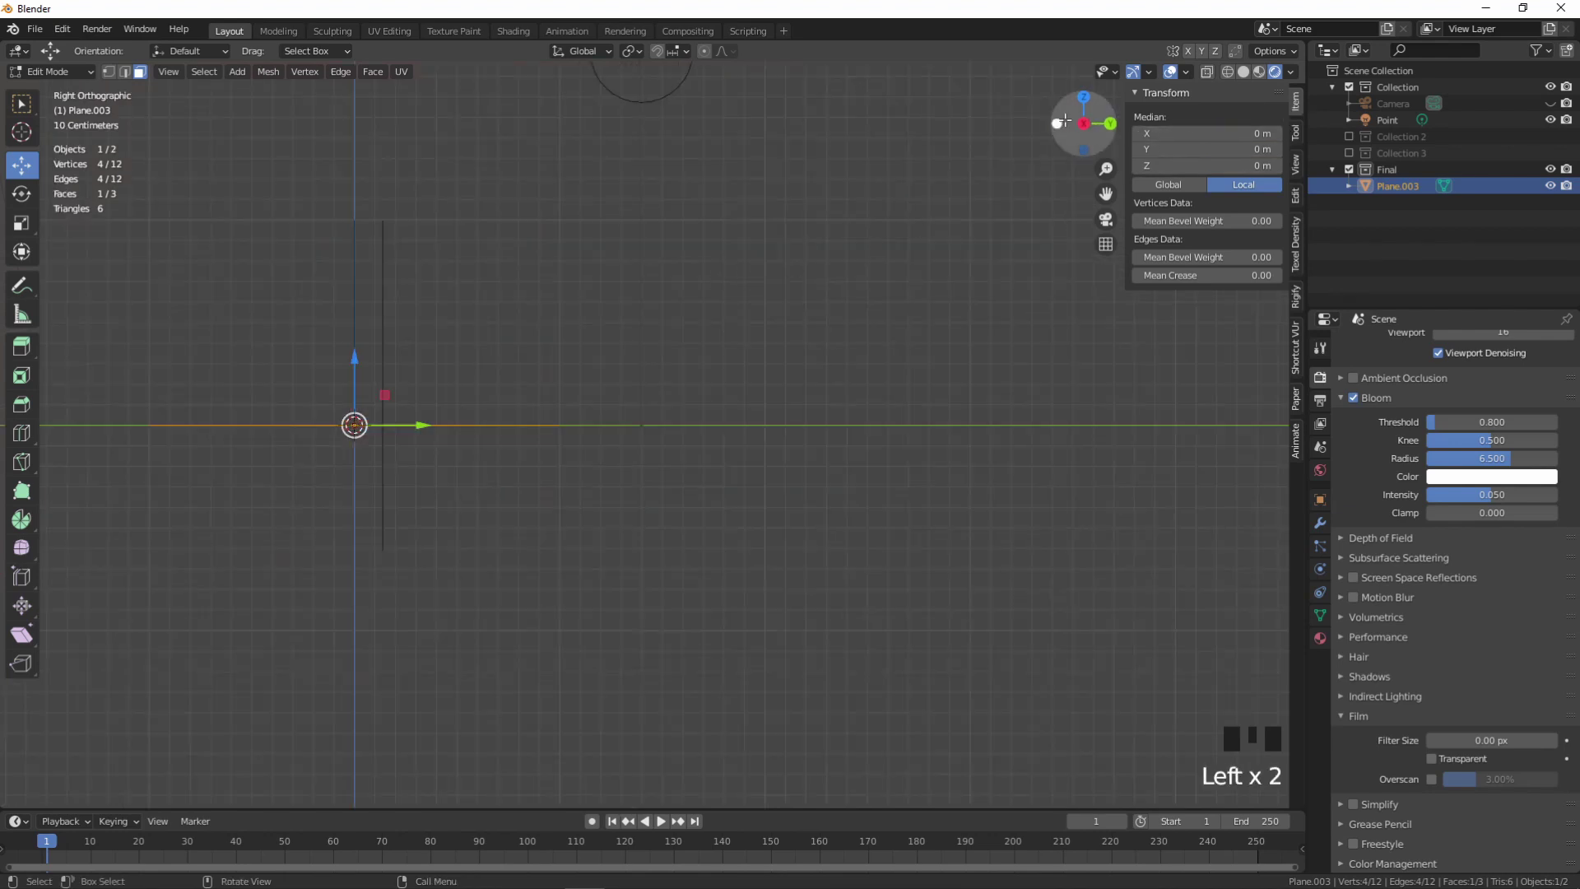
key("r")
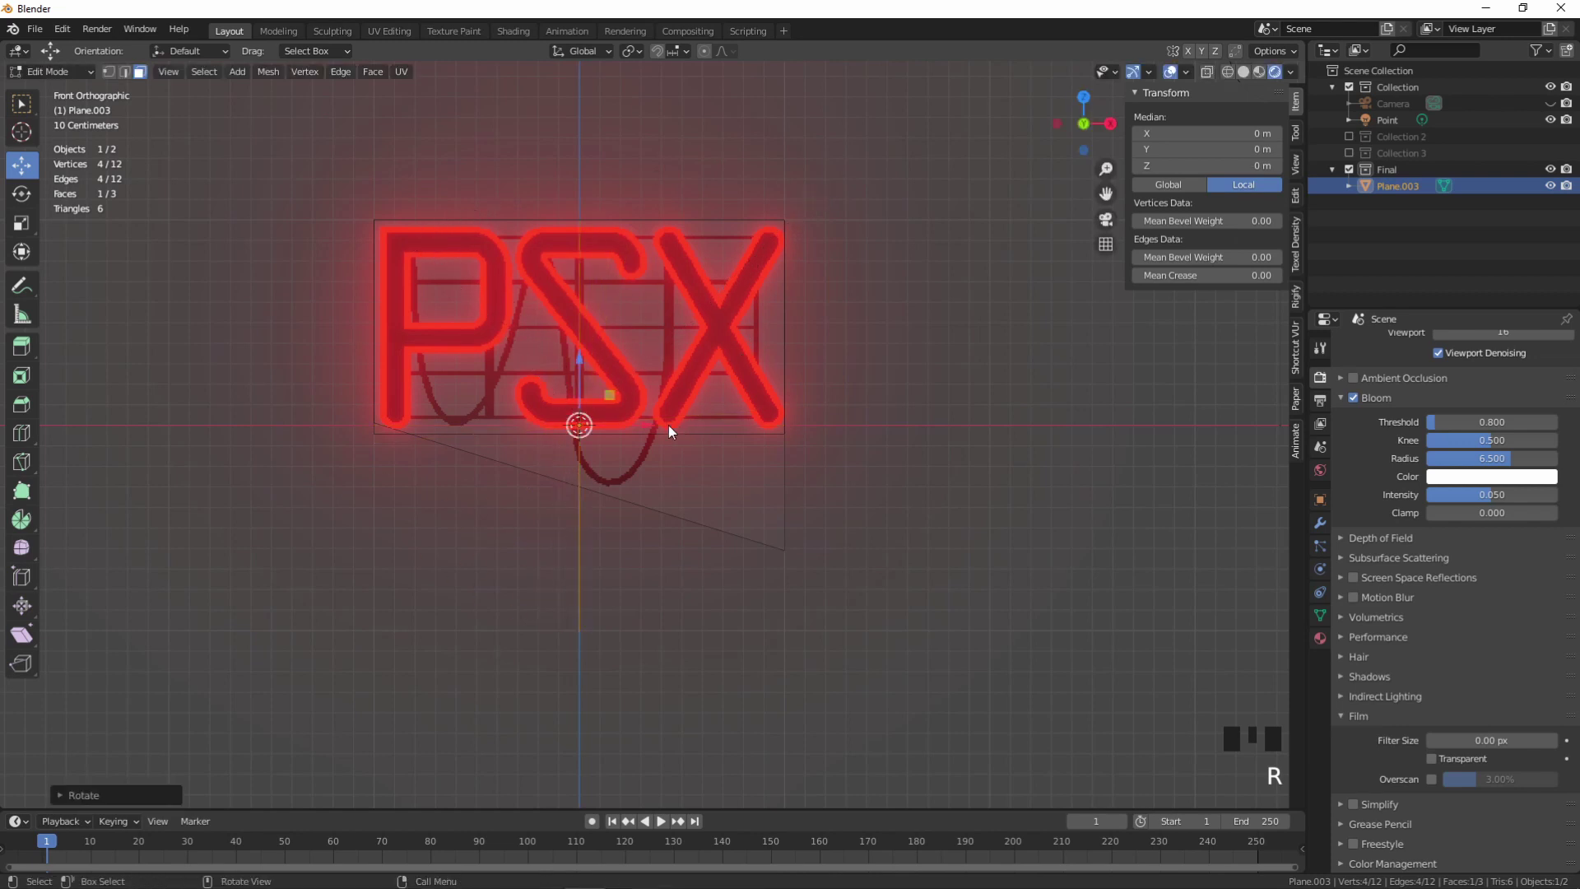
left_click(648, 435)
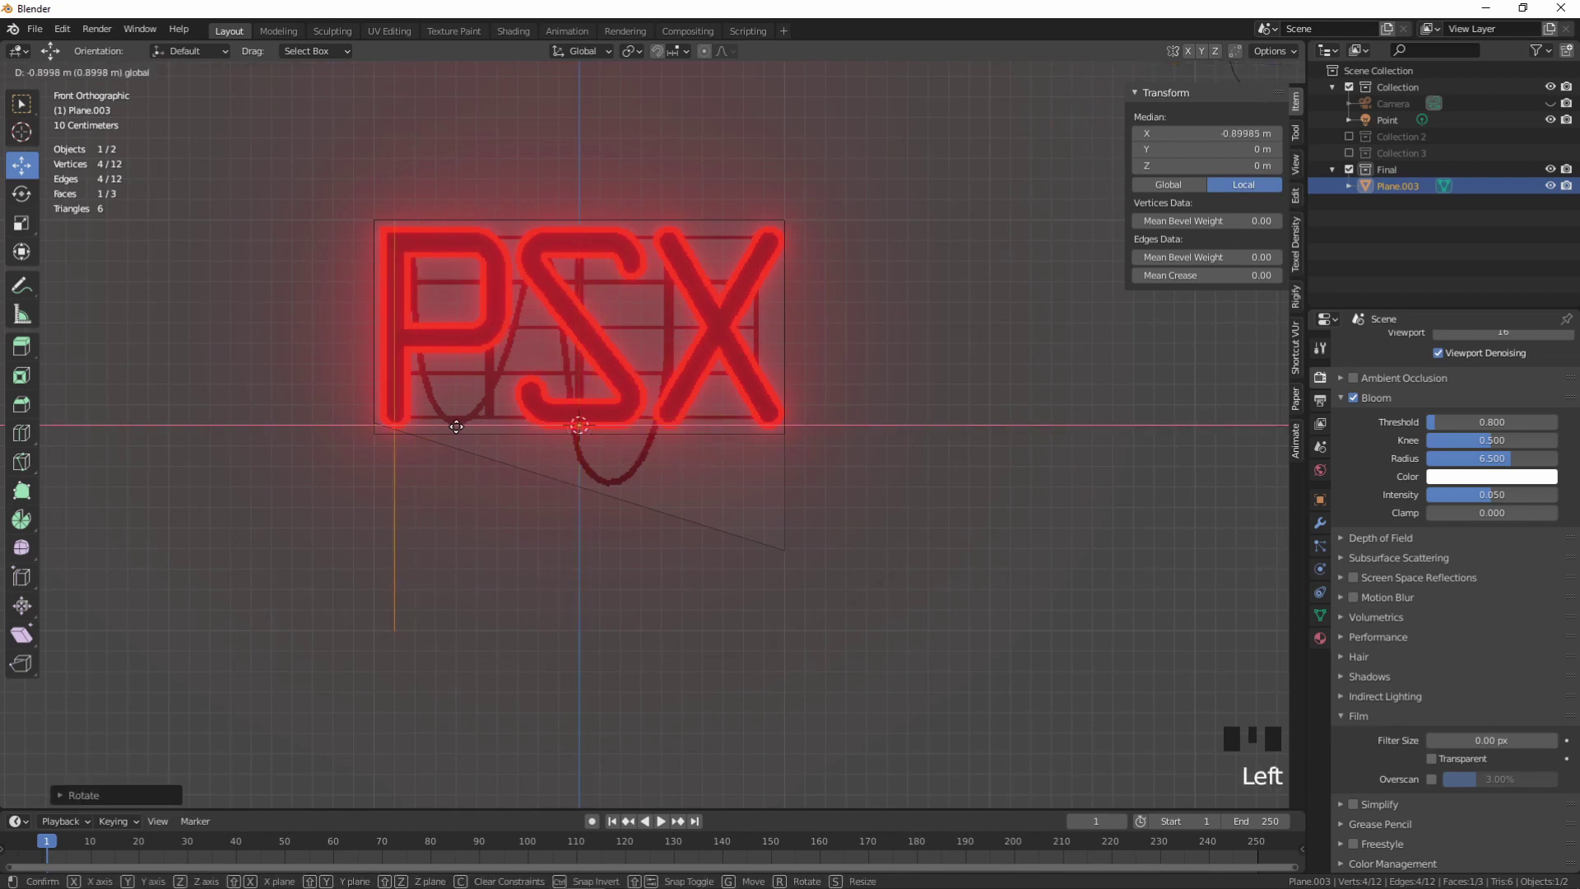
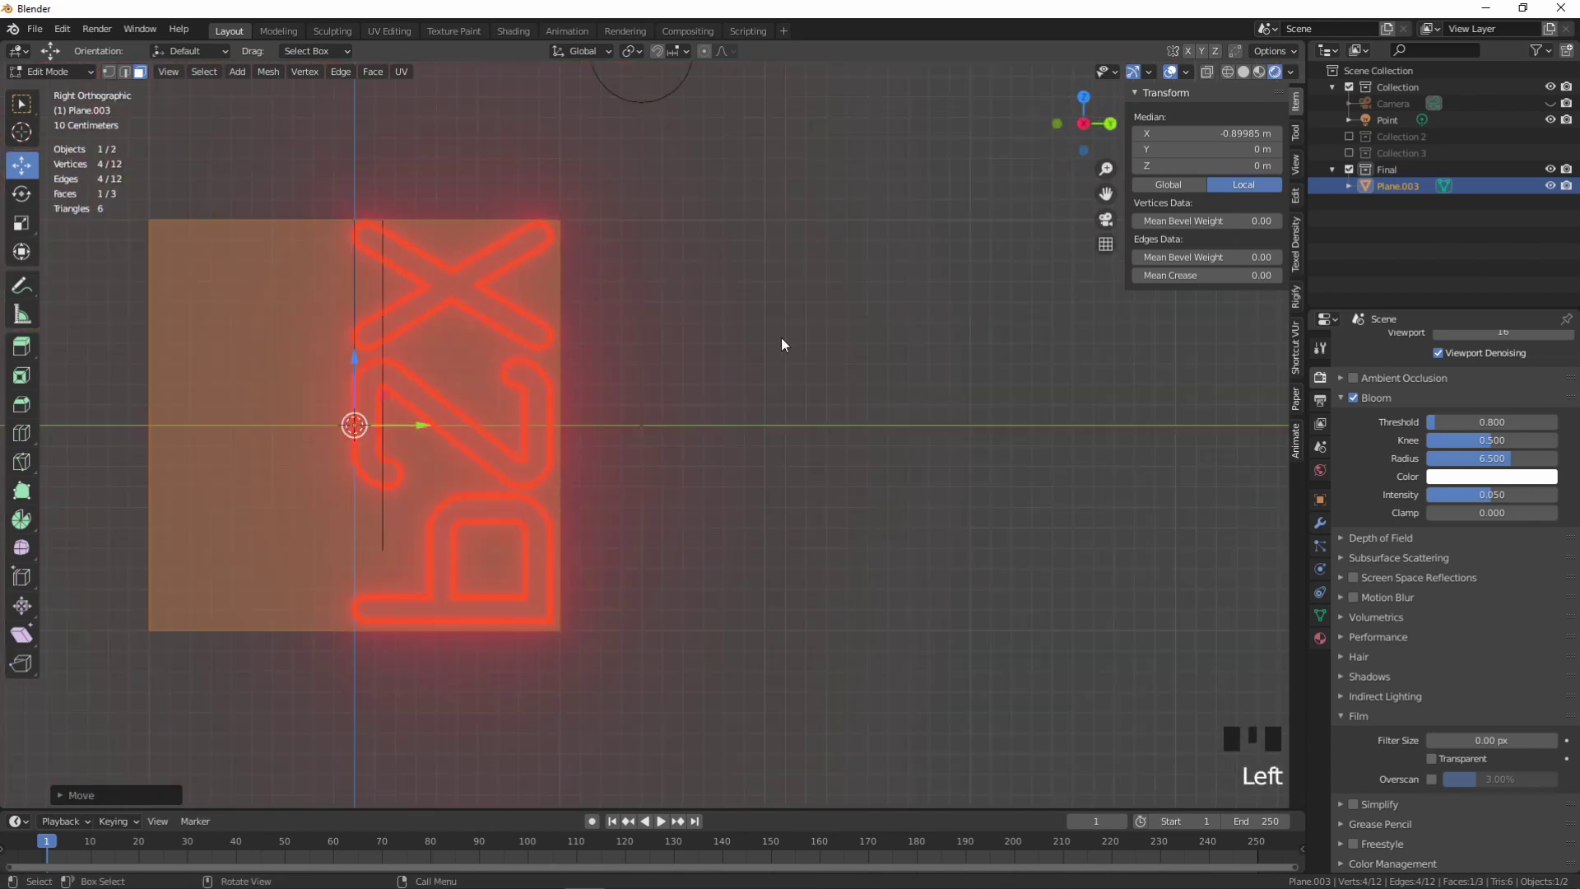
- Turn the PSX letters to read horizontally and drop the face over the back plane
key("r")
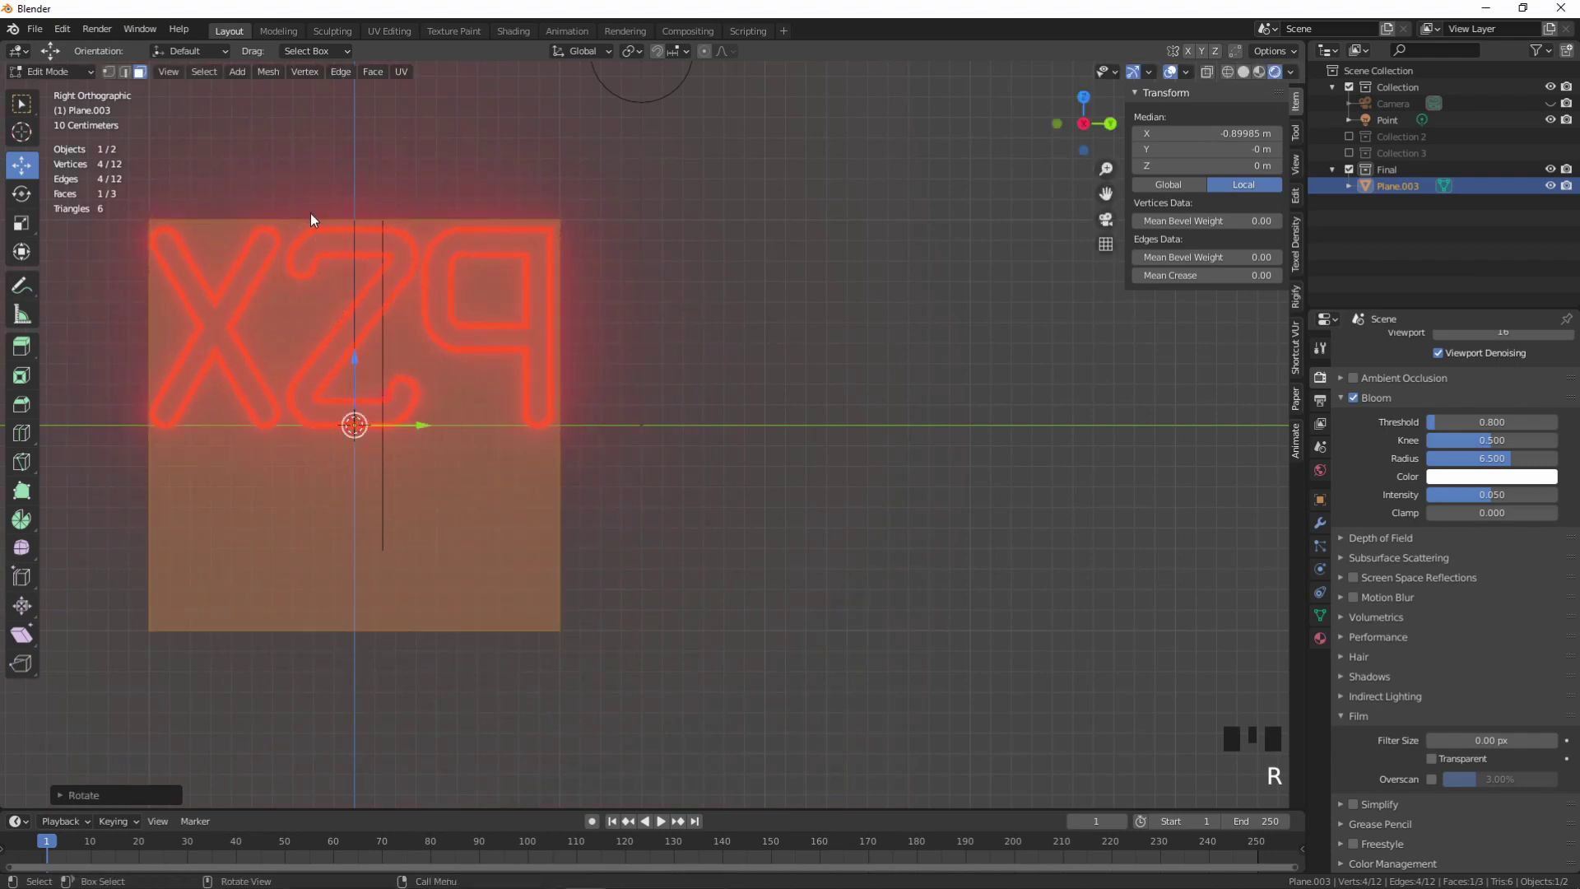
left_click(425, 435)
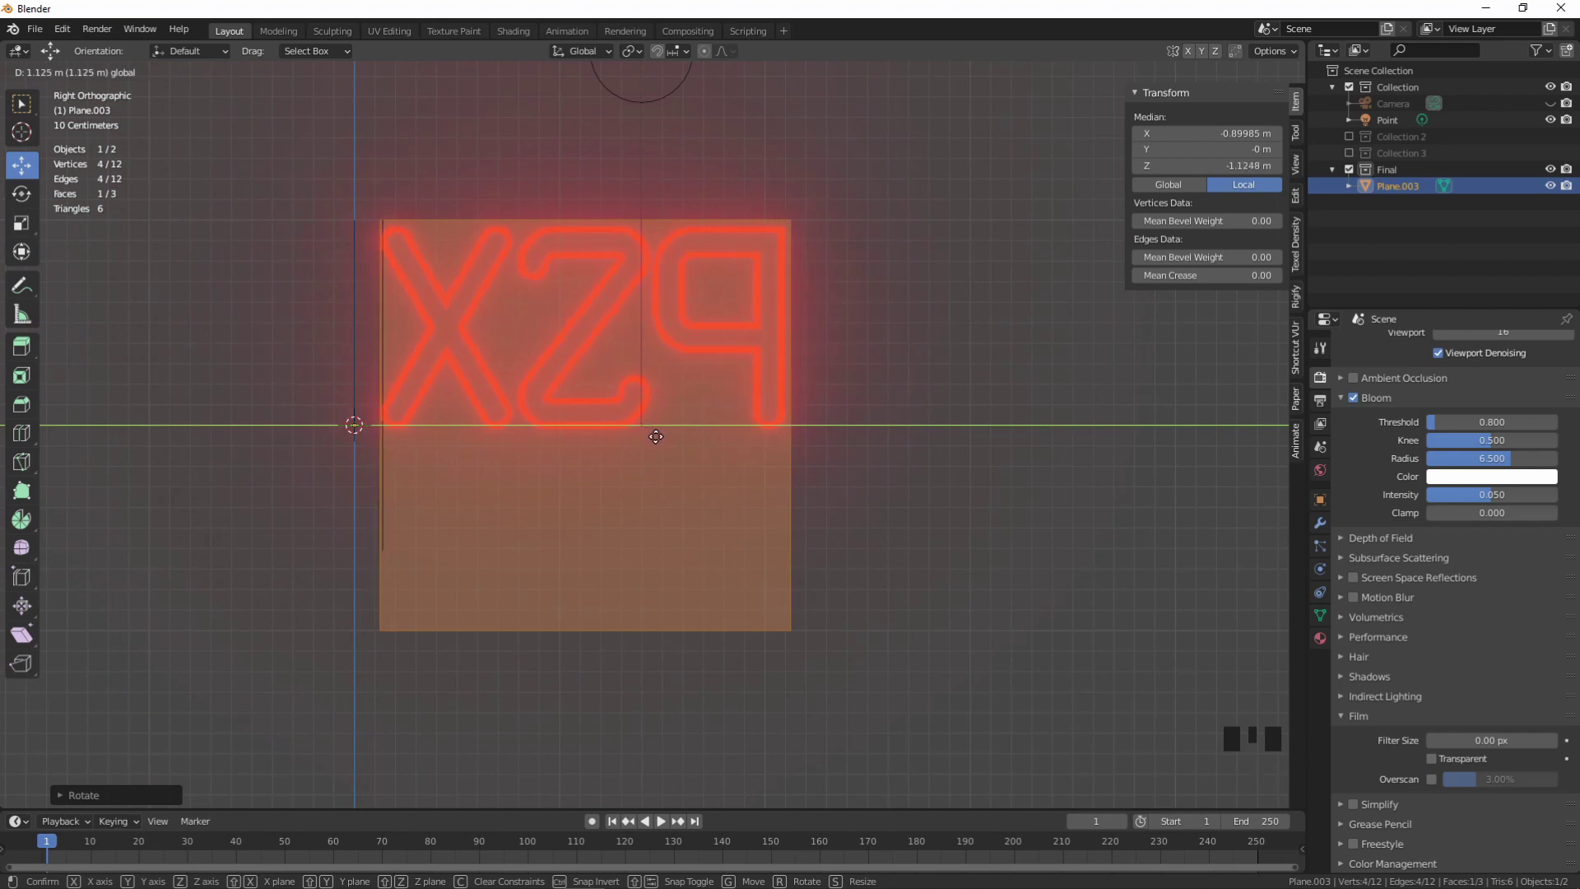
left_click(926, 378)
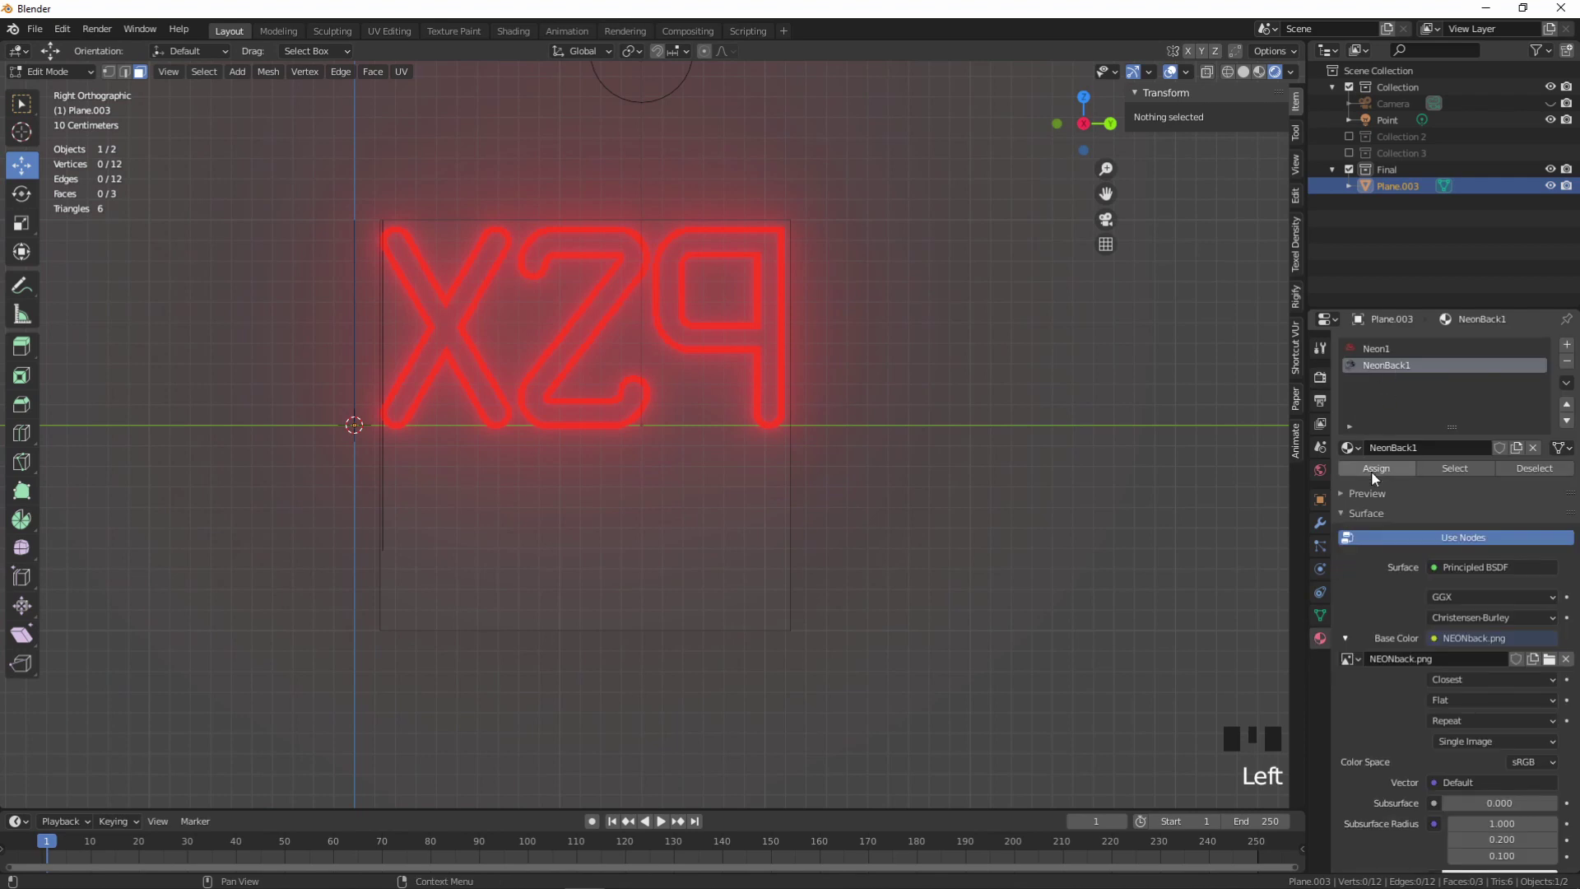
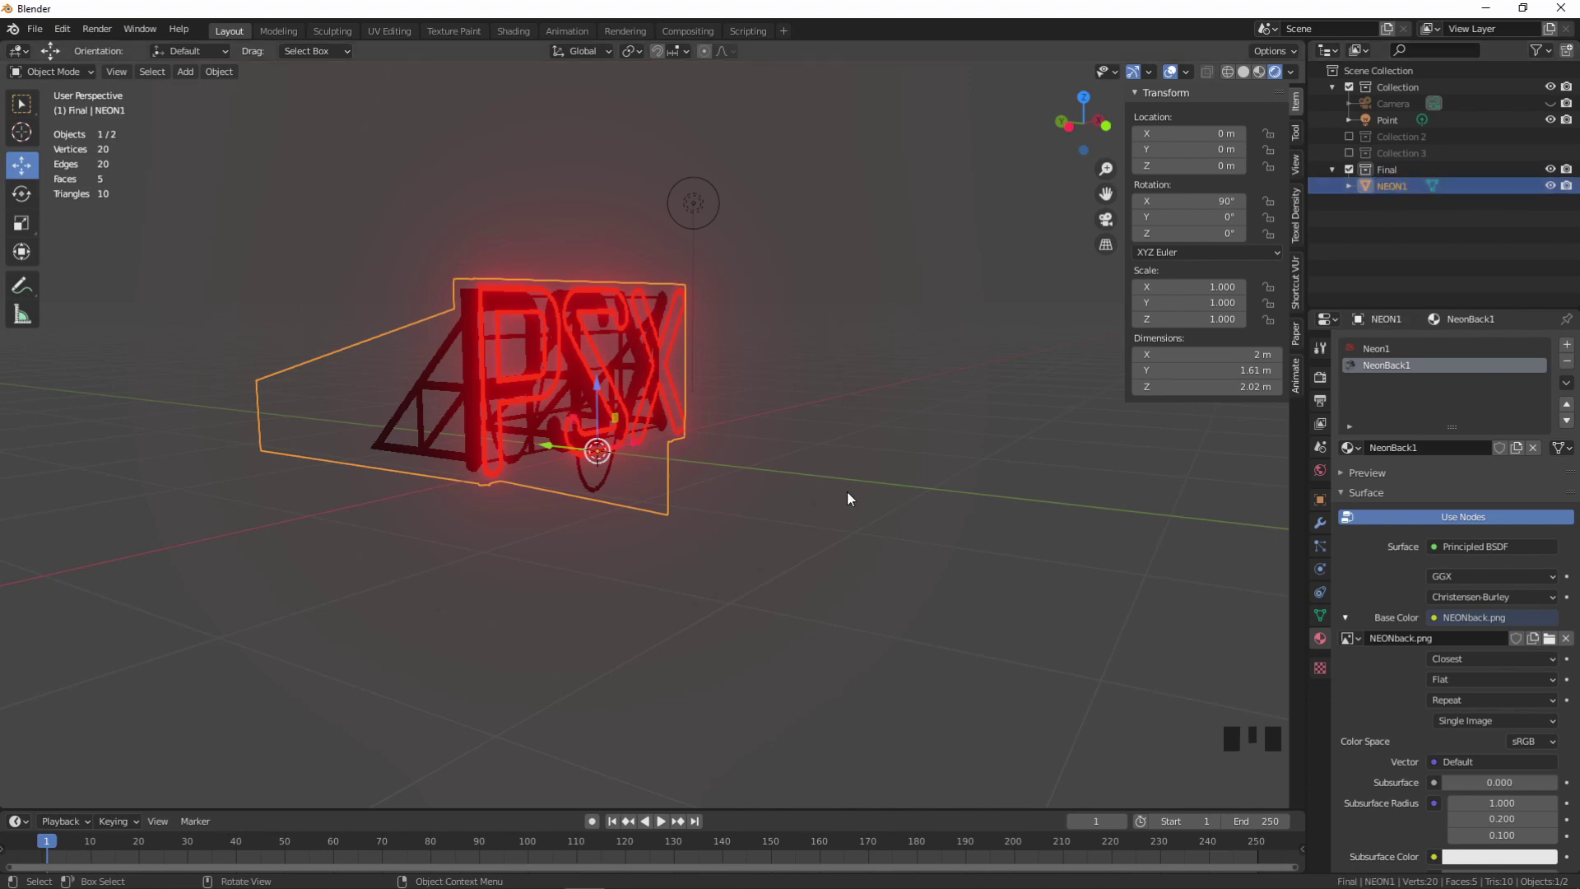
- Hide the finished PSX sign's objects from view in the Outliner
left_click_drag(884, 514, 637, 522)
left_click(637, 522)
left_click_drag(630, 525, 1225, 82)
left_click(1225, 83)
left_click_drag(781, 467, 1157, 136)
left_click(1157, 136)
left_click(1256, 80)
- Add a new square plane, stand it upright and start a Neon21 material for it
left_click_drag(936, 438, 810, 413)
scroll("down", 3)
left_click_drag(808, 425, 1275, 79)
left_click(1274, 79)
left_click_drag(870, 529, 753, 506)
scroll("up", 3)
left_click_drag(769, 508, 1557, 191)
left_click(1557, 191)
left_click(1572, 198)
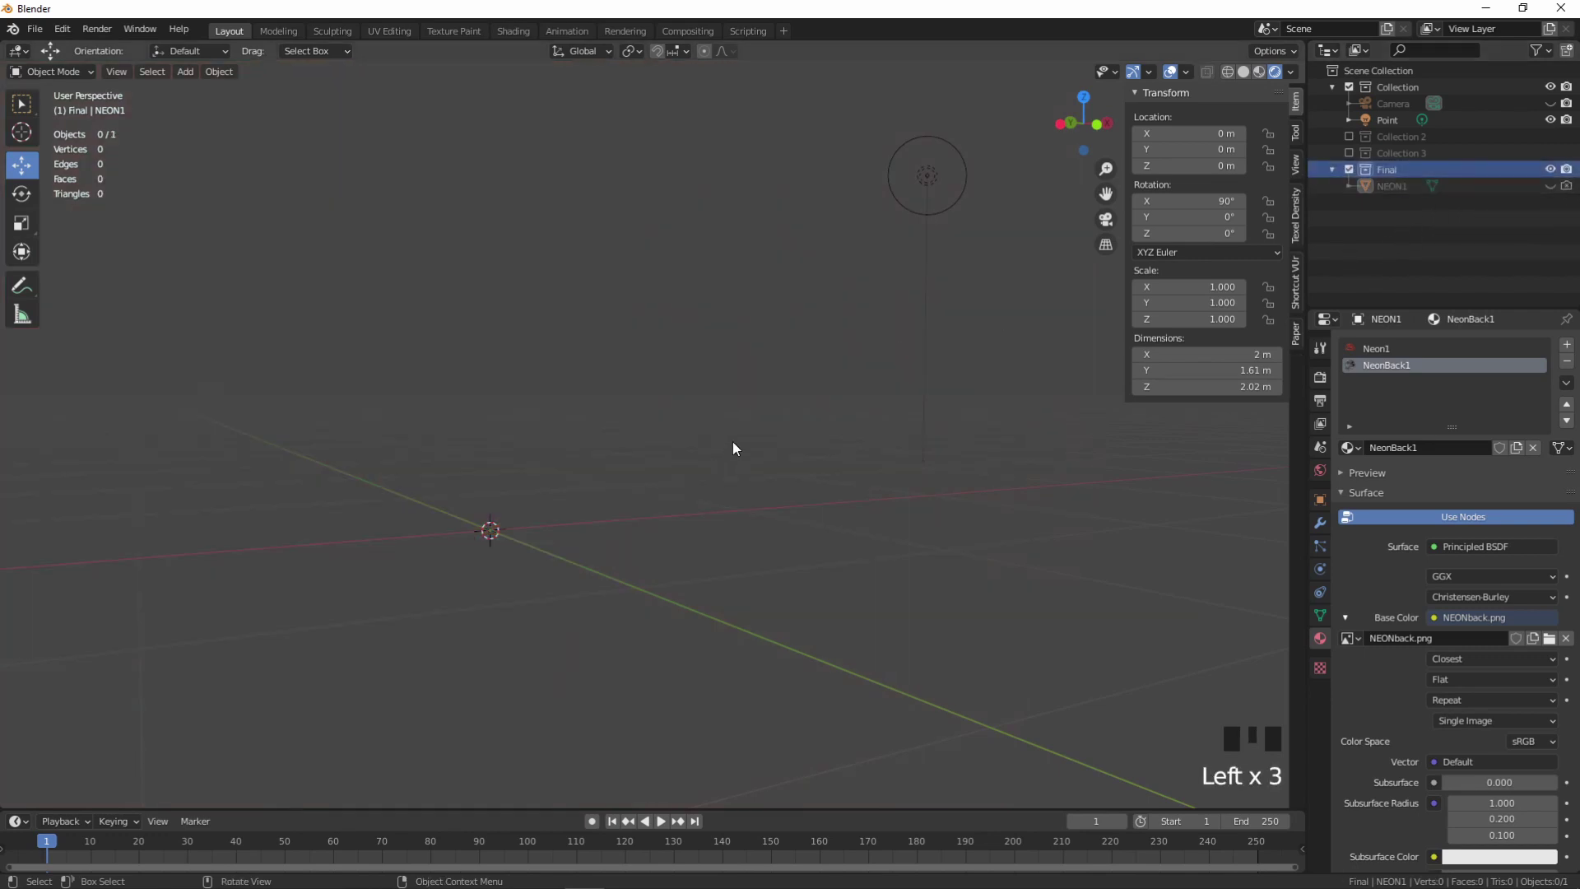
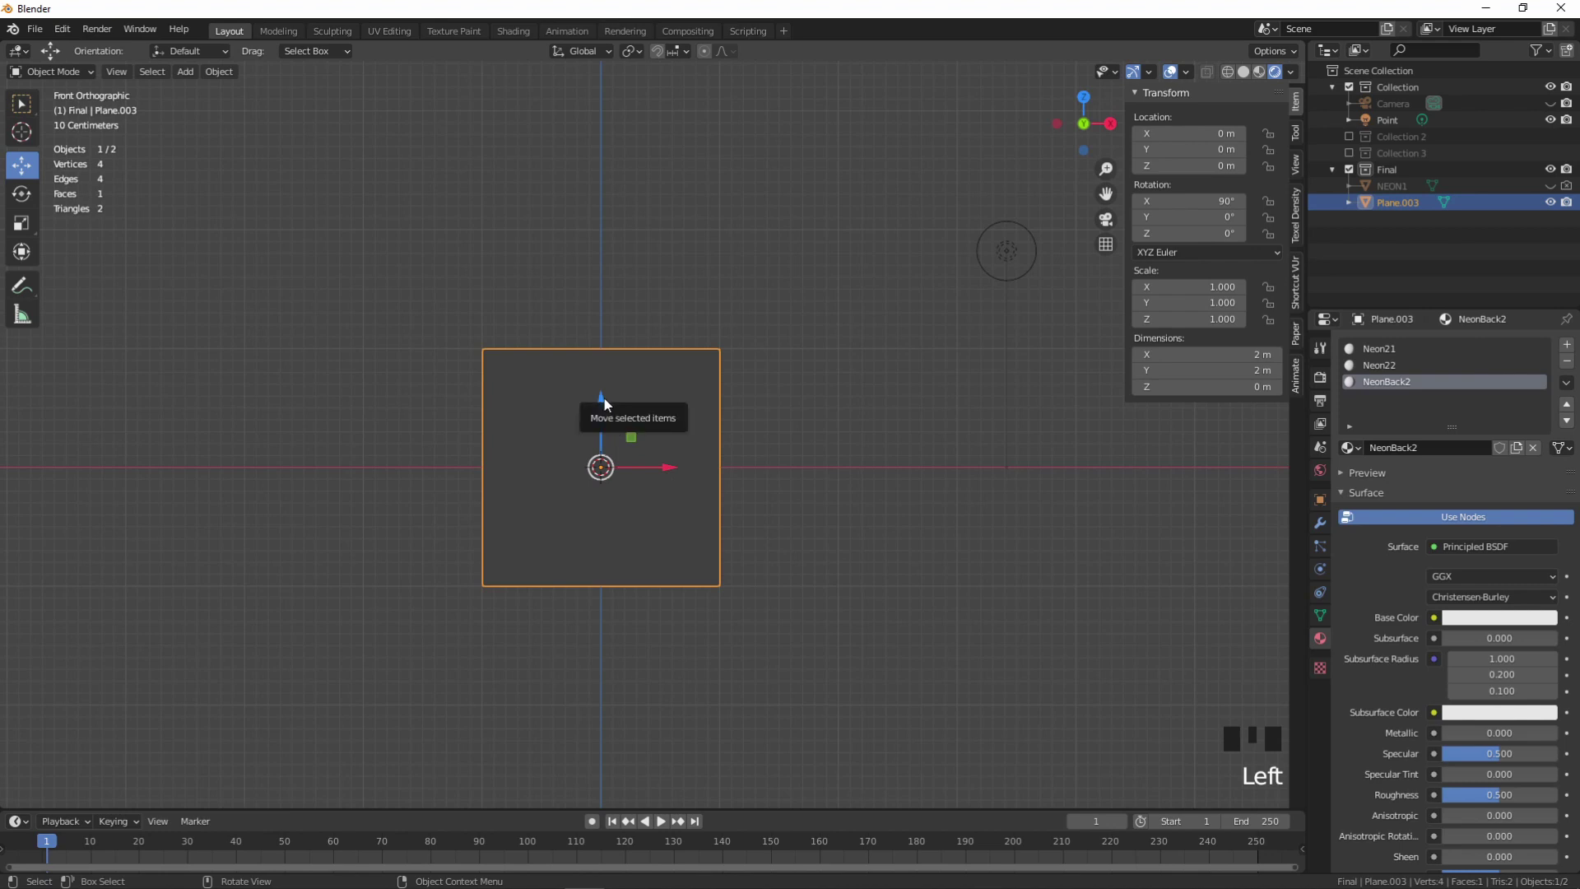
- Make the plane's NeonBack2 base colour an image texture loaded with NEONback2.png
left_click(1403, 350)
left_click(1417, 388)
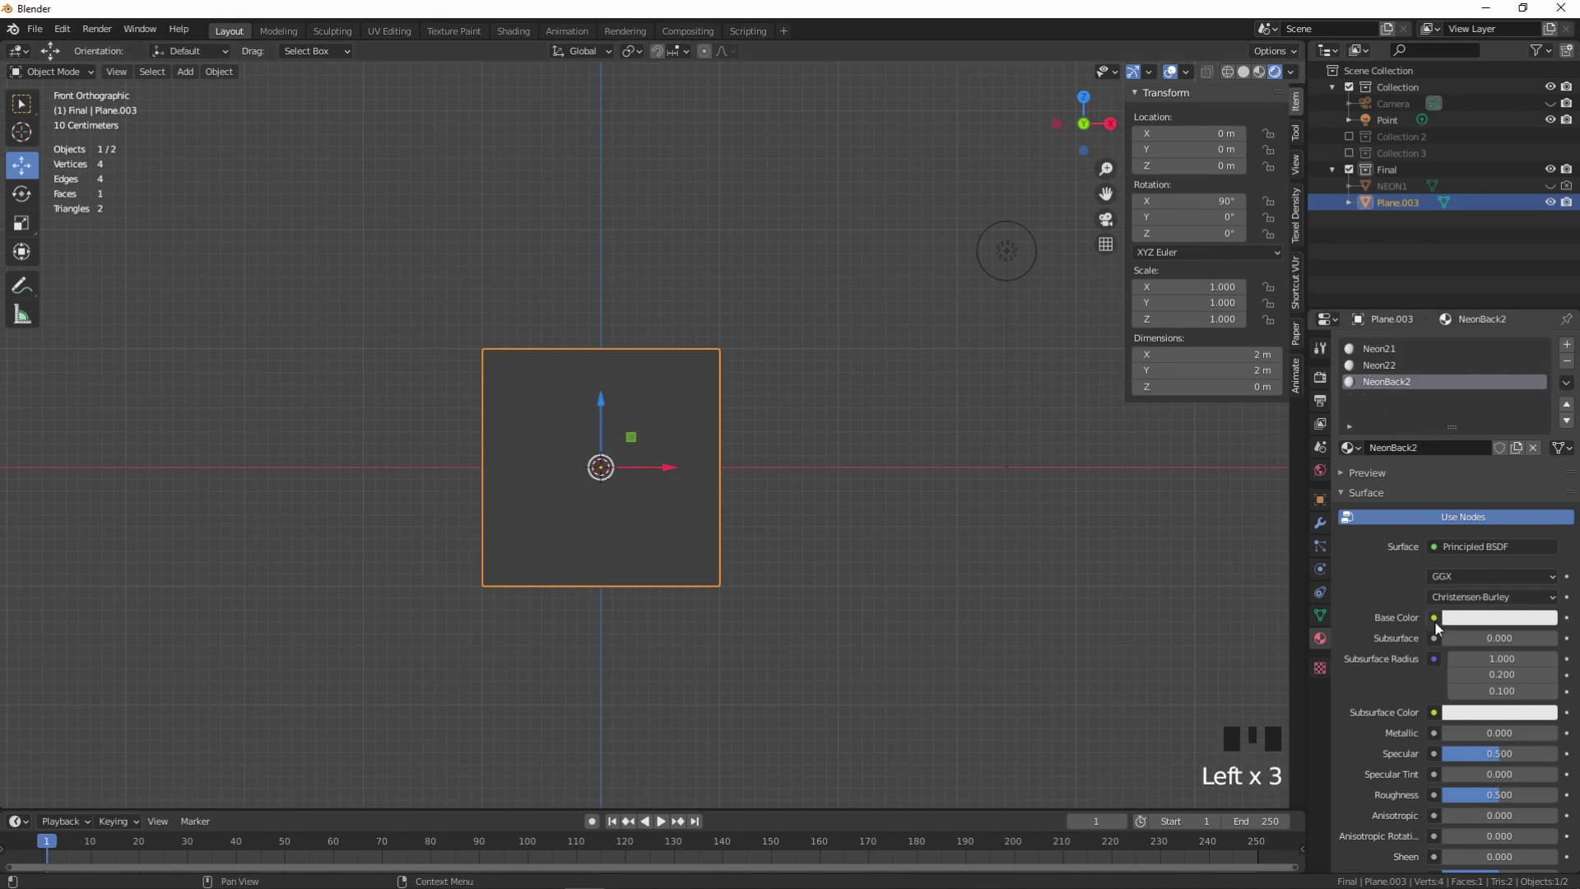
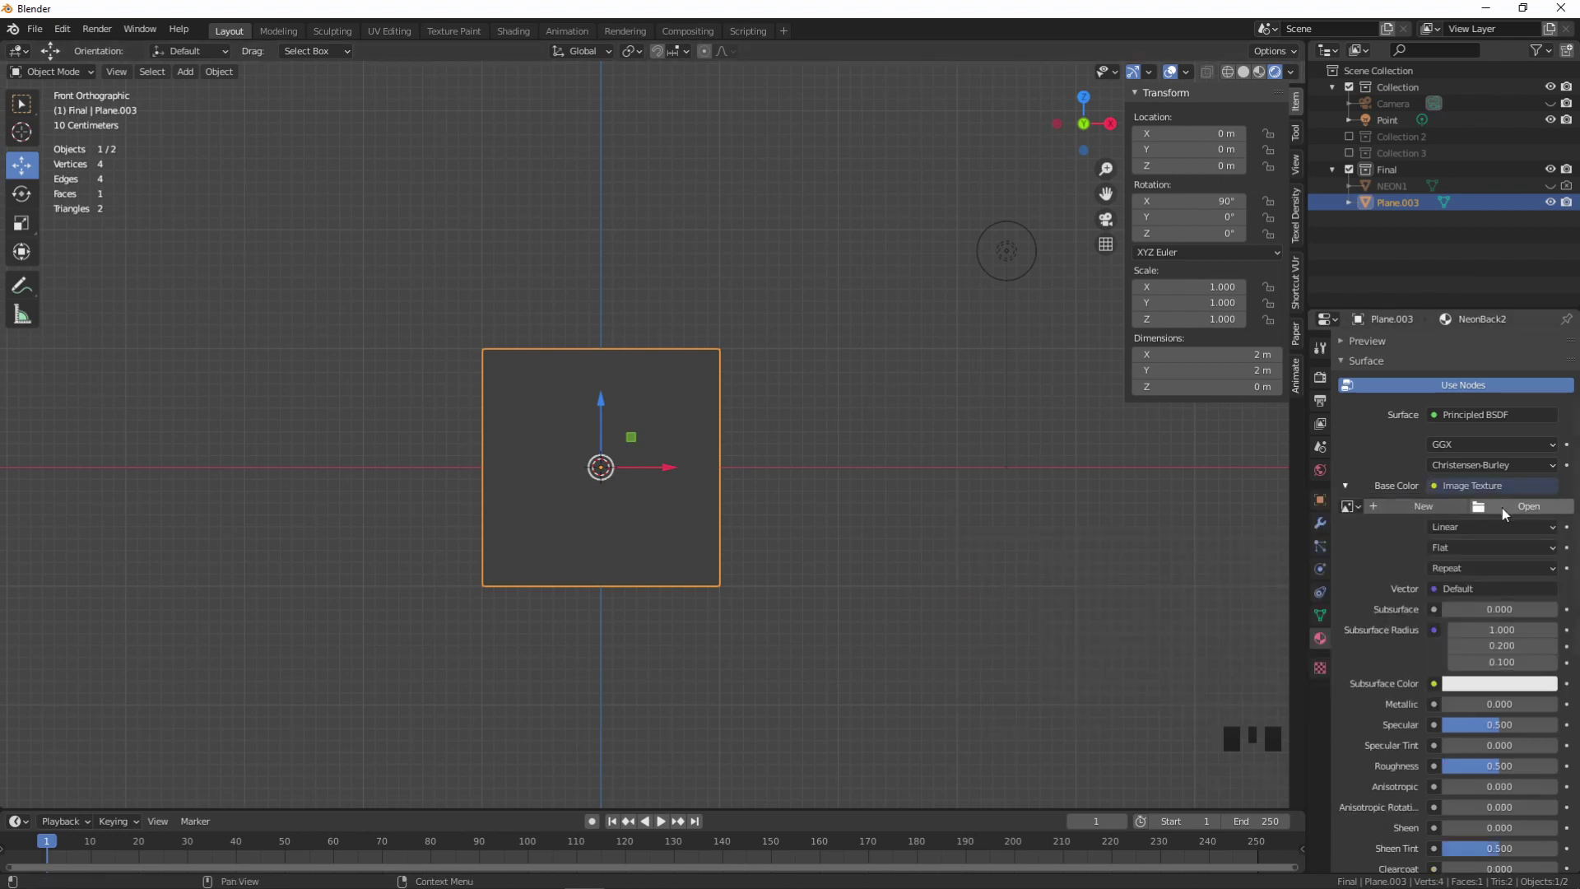
left_click_drag(1483, 572, 1173, 728)
left_click(1264, 79)
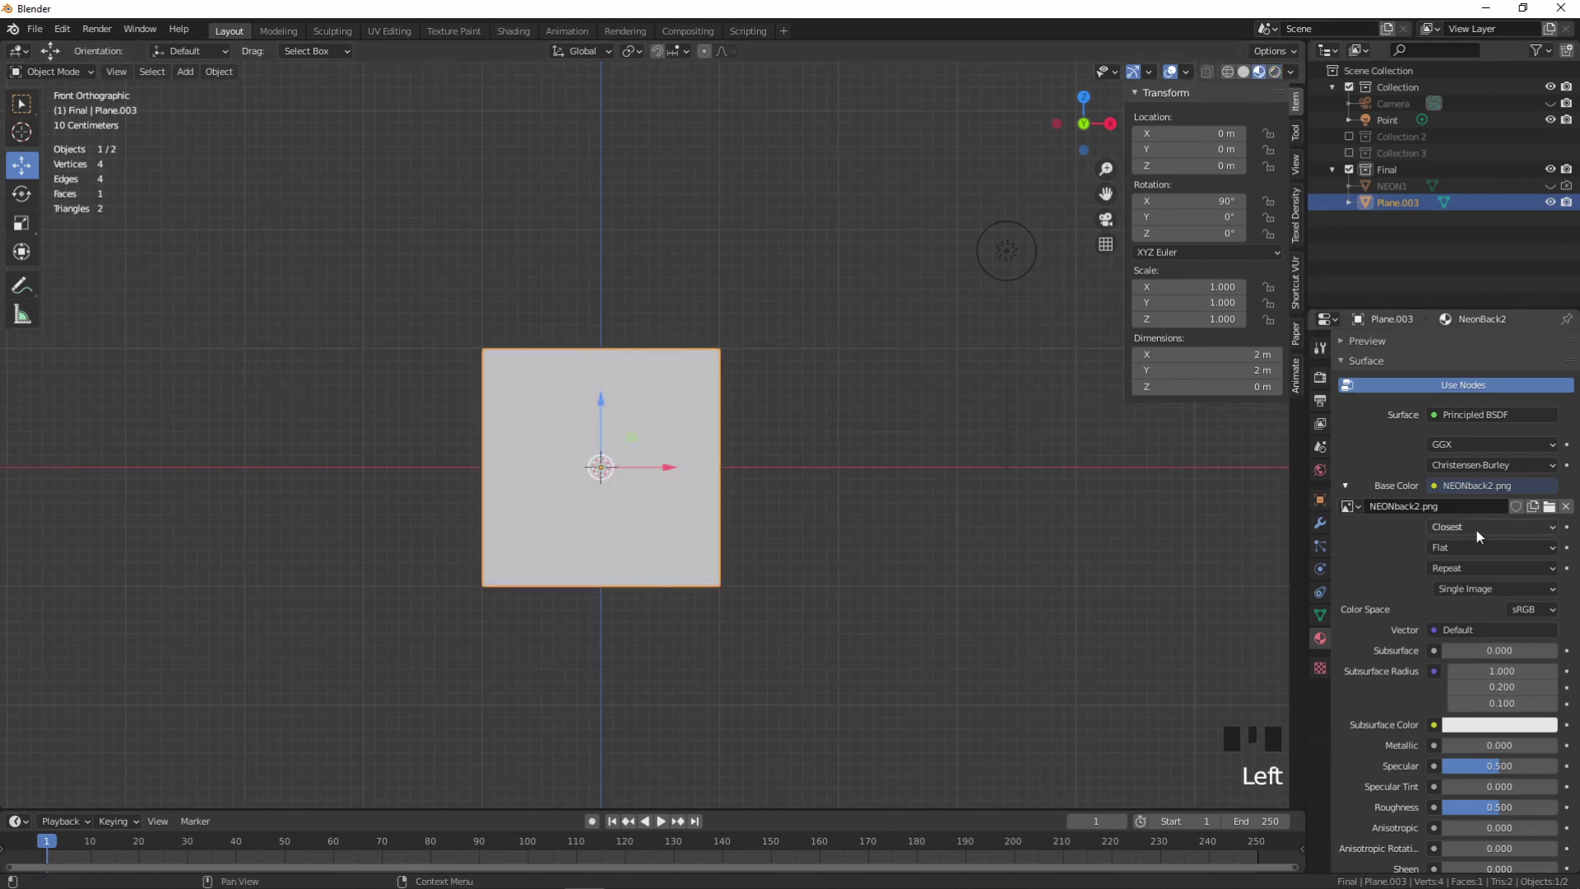
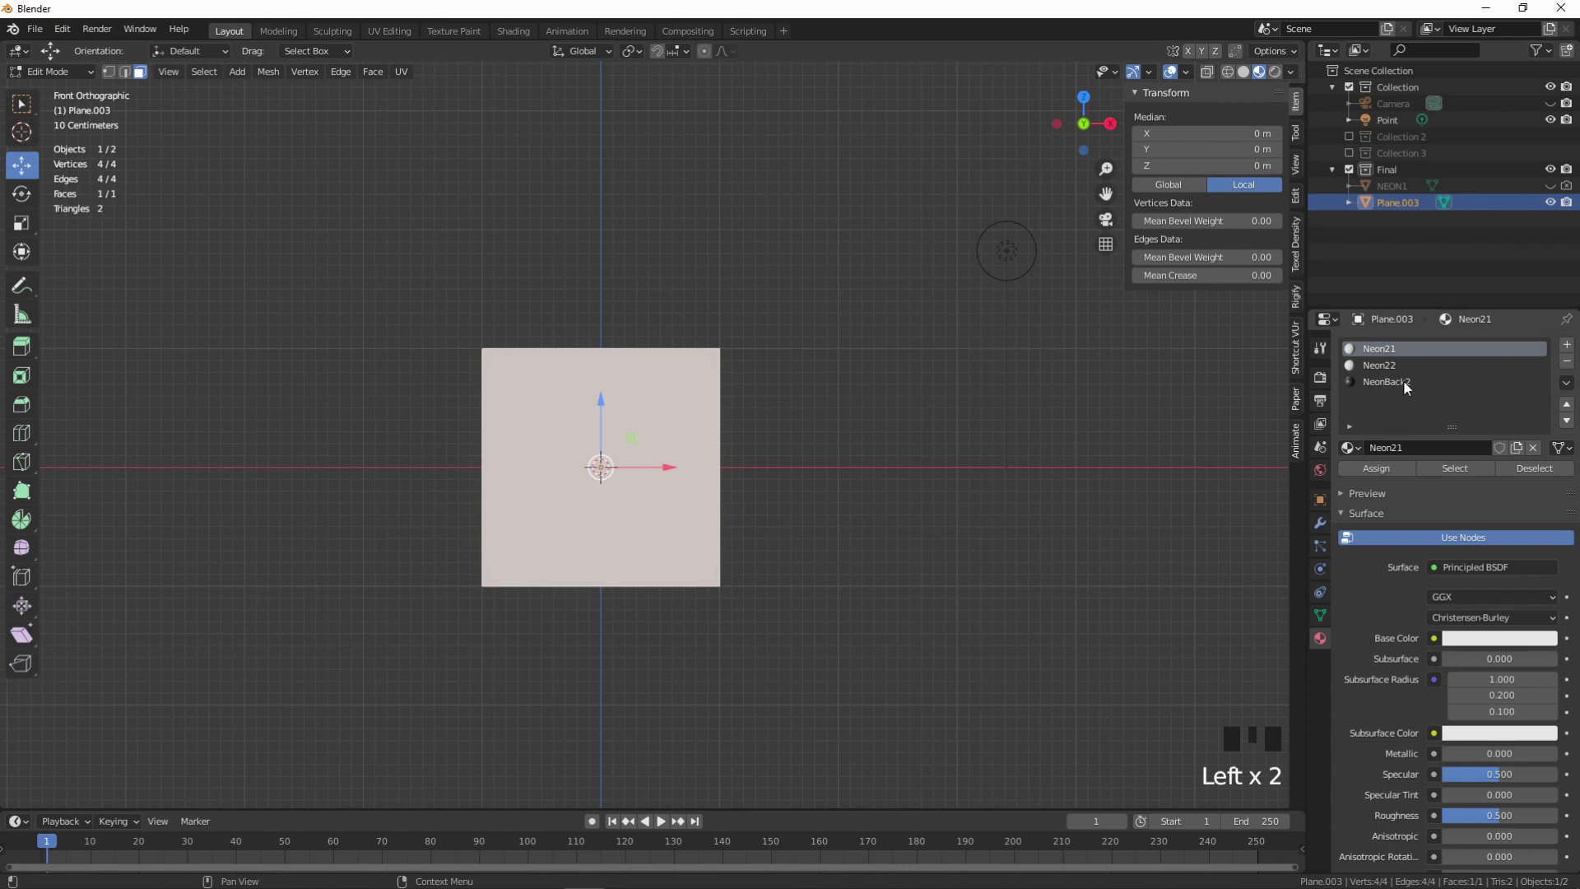
- Add a Neon22 material slot to the duplicated front face and load NEONtube21.png as its image texture
left_click(1409, 388)
left_click(1392, 472)
scroll("up", 3)
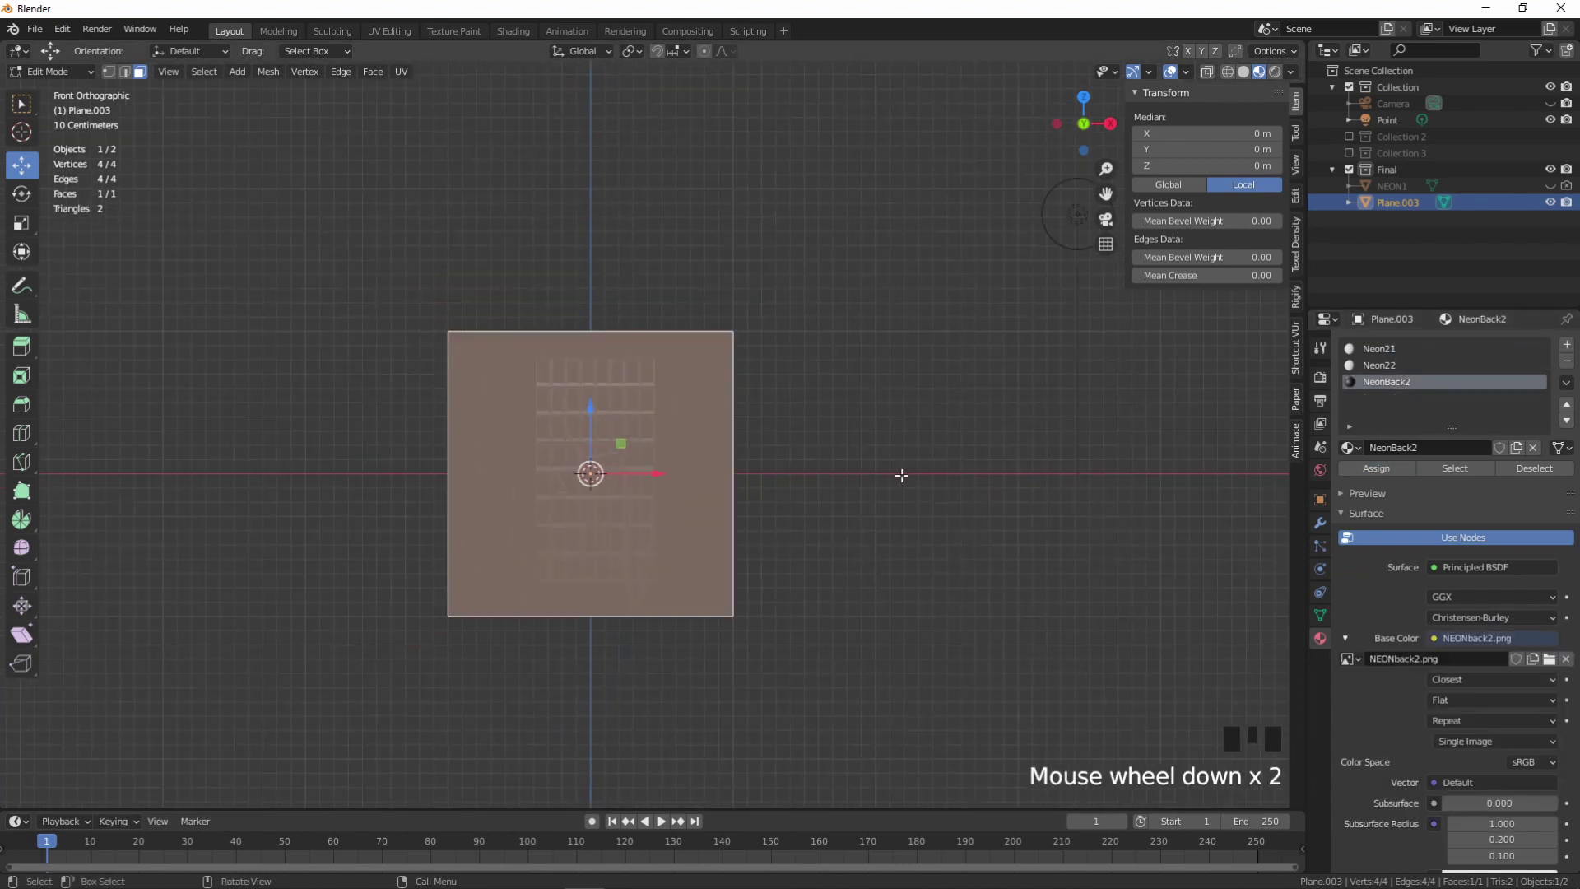
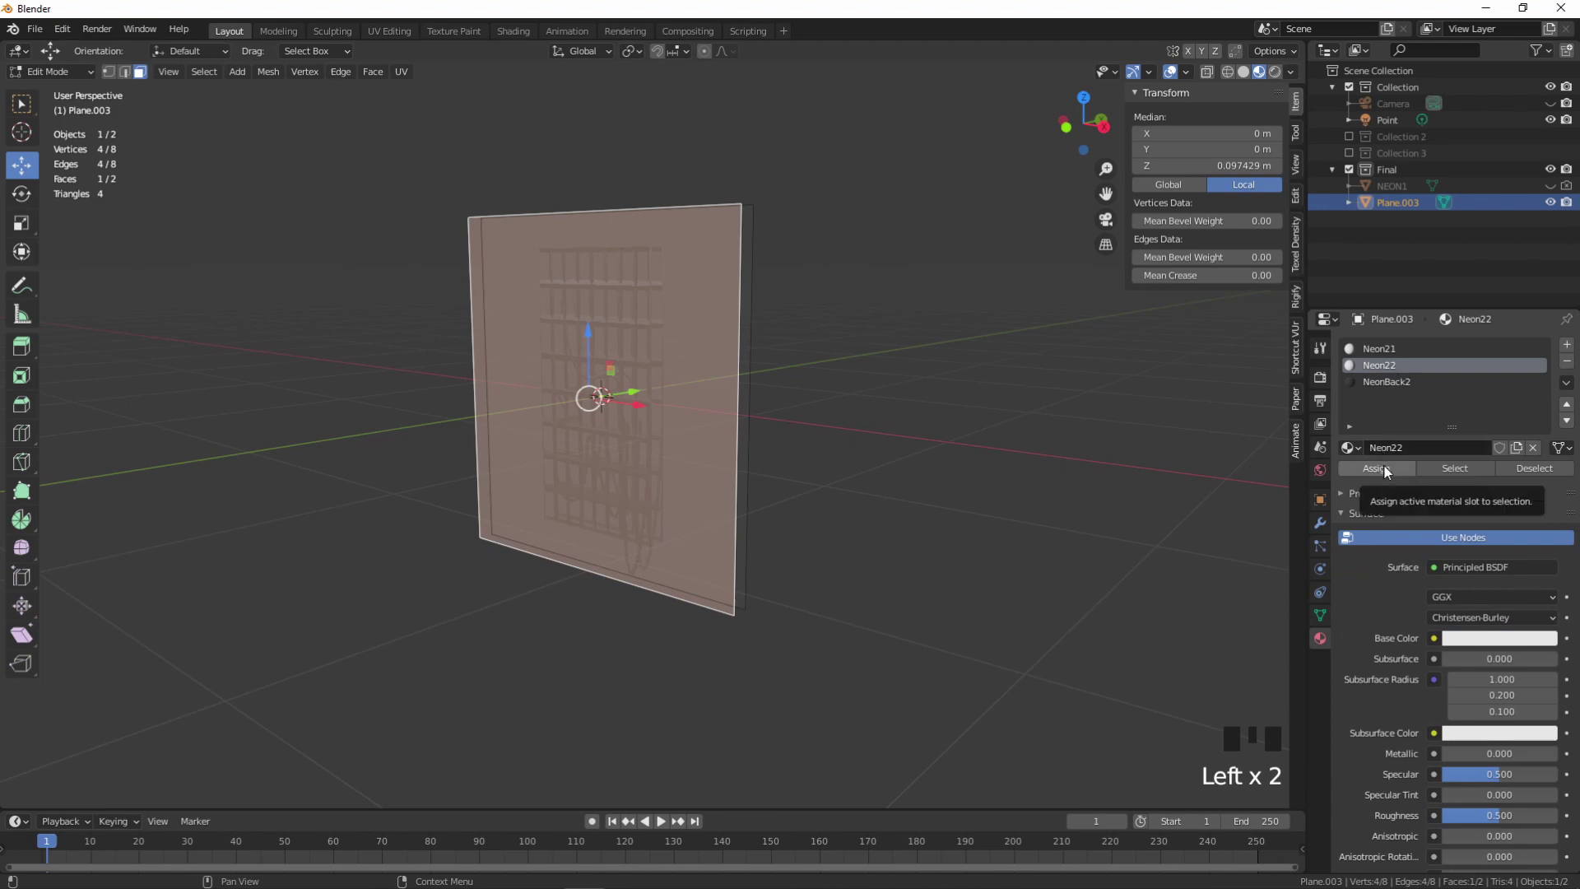
left_click_drag(1389, 469, 1178, 721)
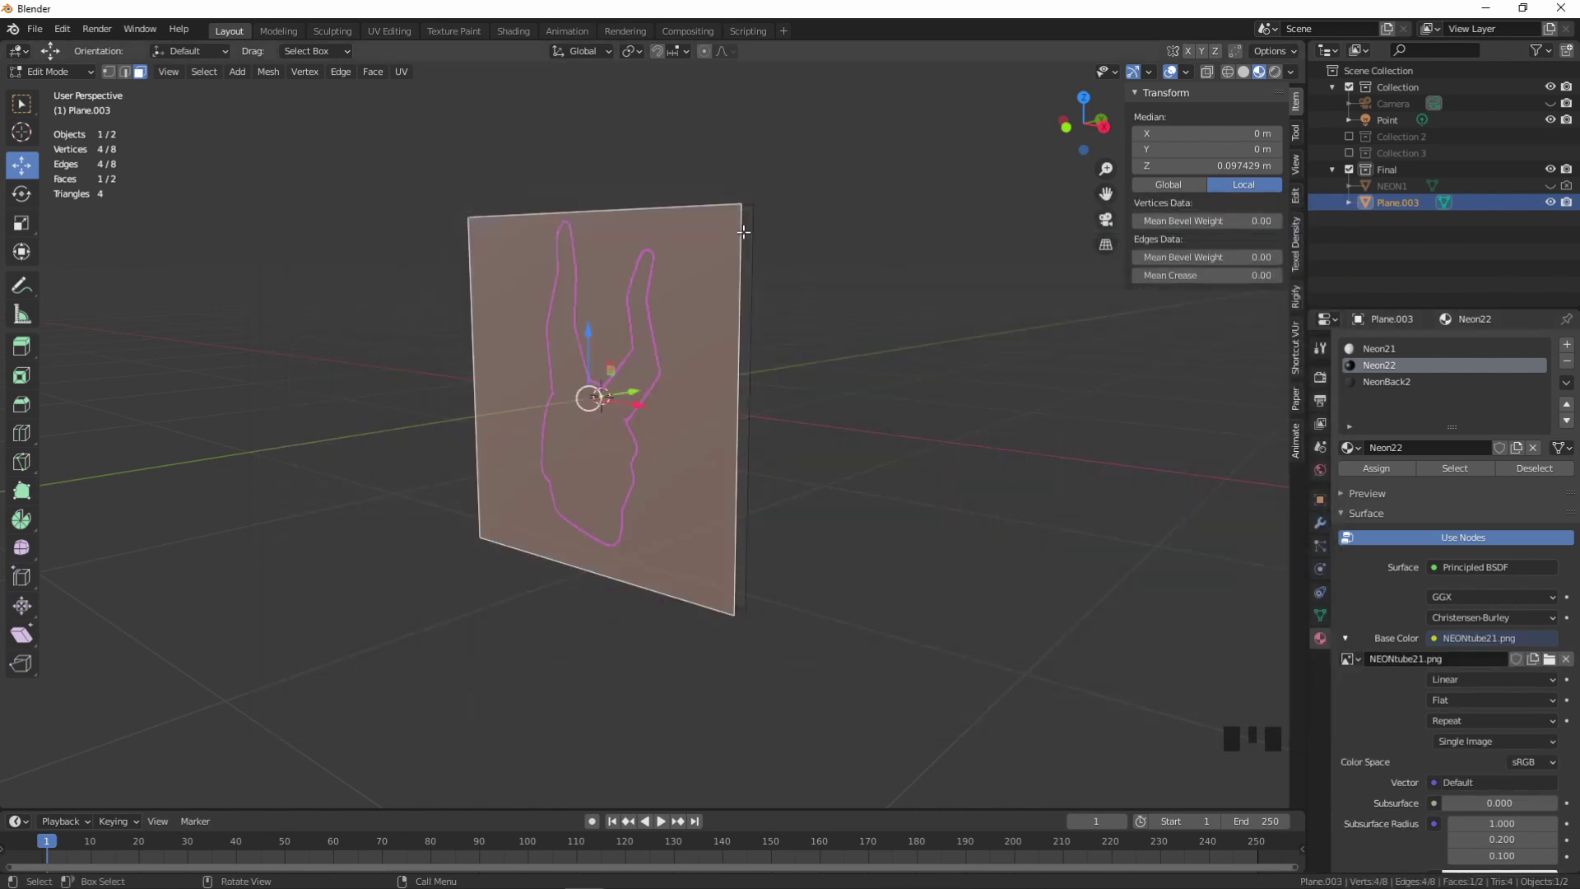
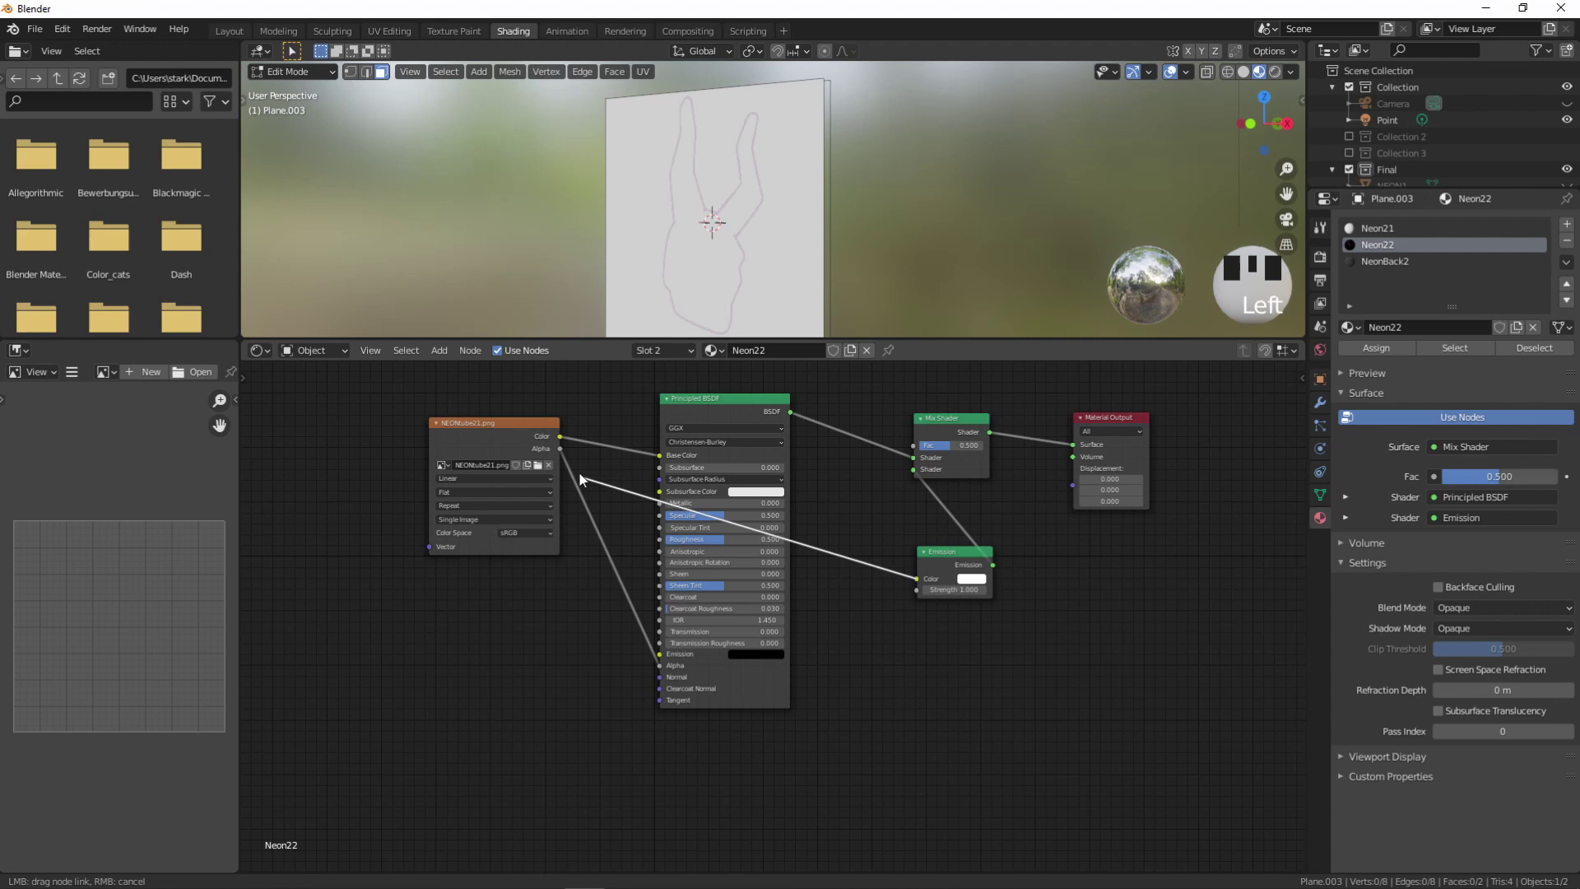
- Set the Neon21 blend mode, load NEONtube22.png into its image texture with Closest interpolation
left_click(565, 440)
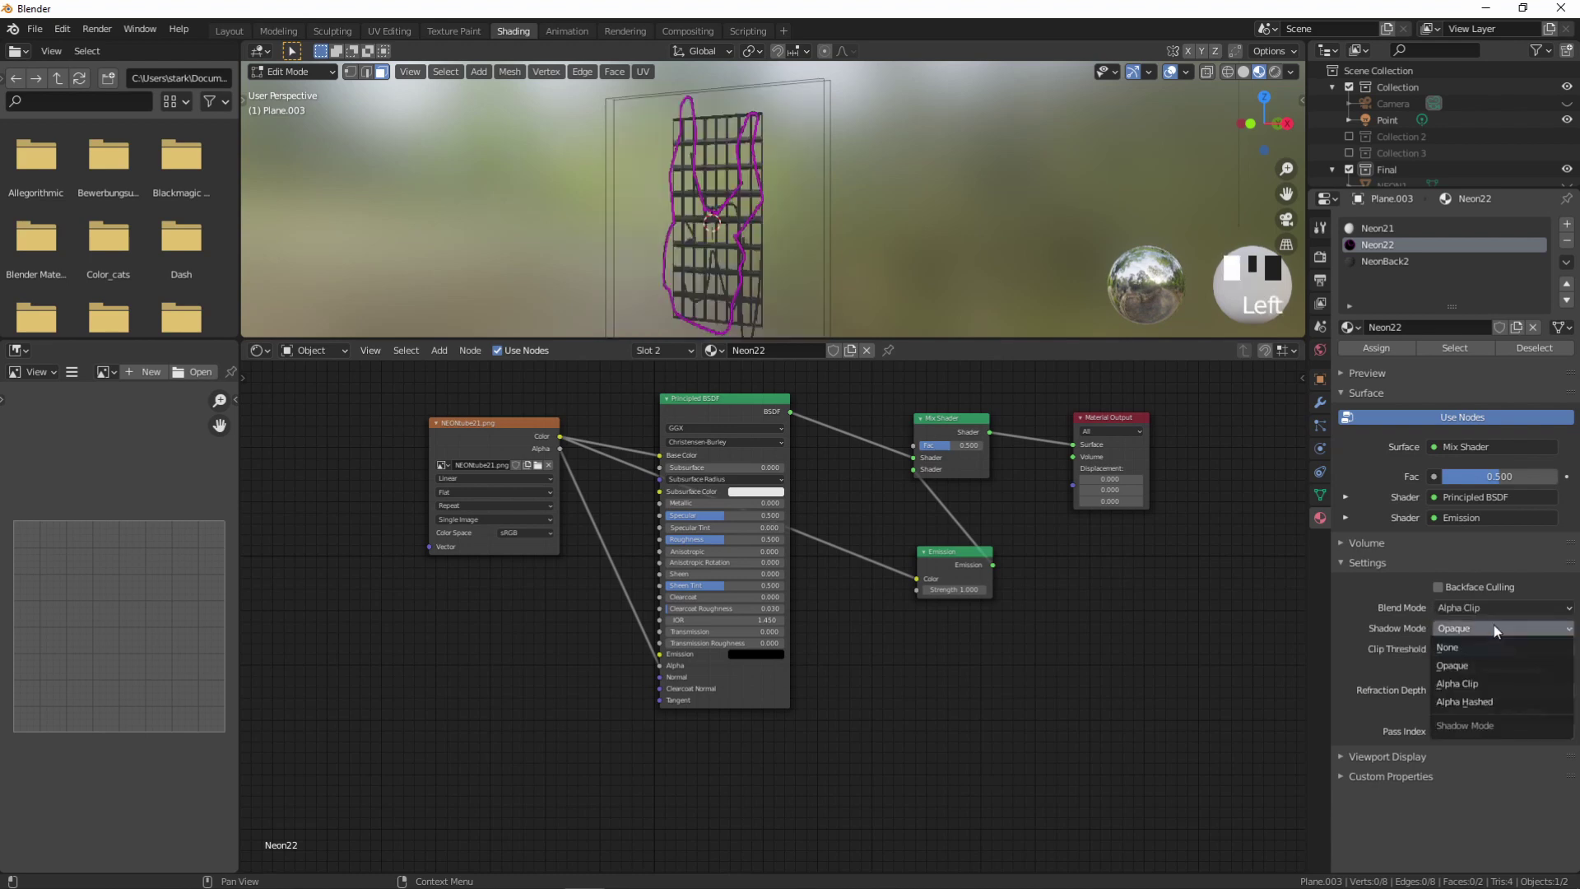
left_click_drag(1456, 662, 871, 478)
left_click_drag(872, 478, 826, 419)
left_click_drag(826, 419, 578, 459)
left_click_drag(641, 461, 1183, 719)
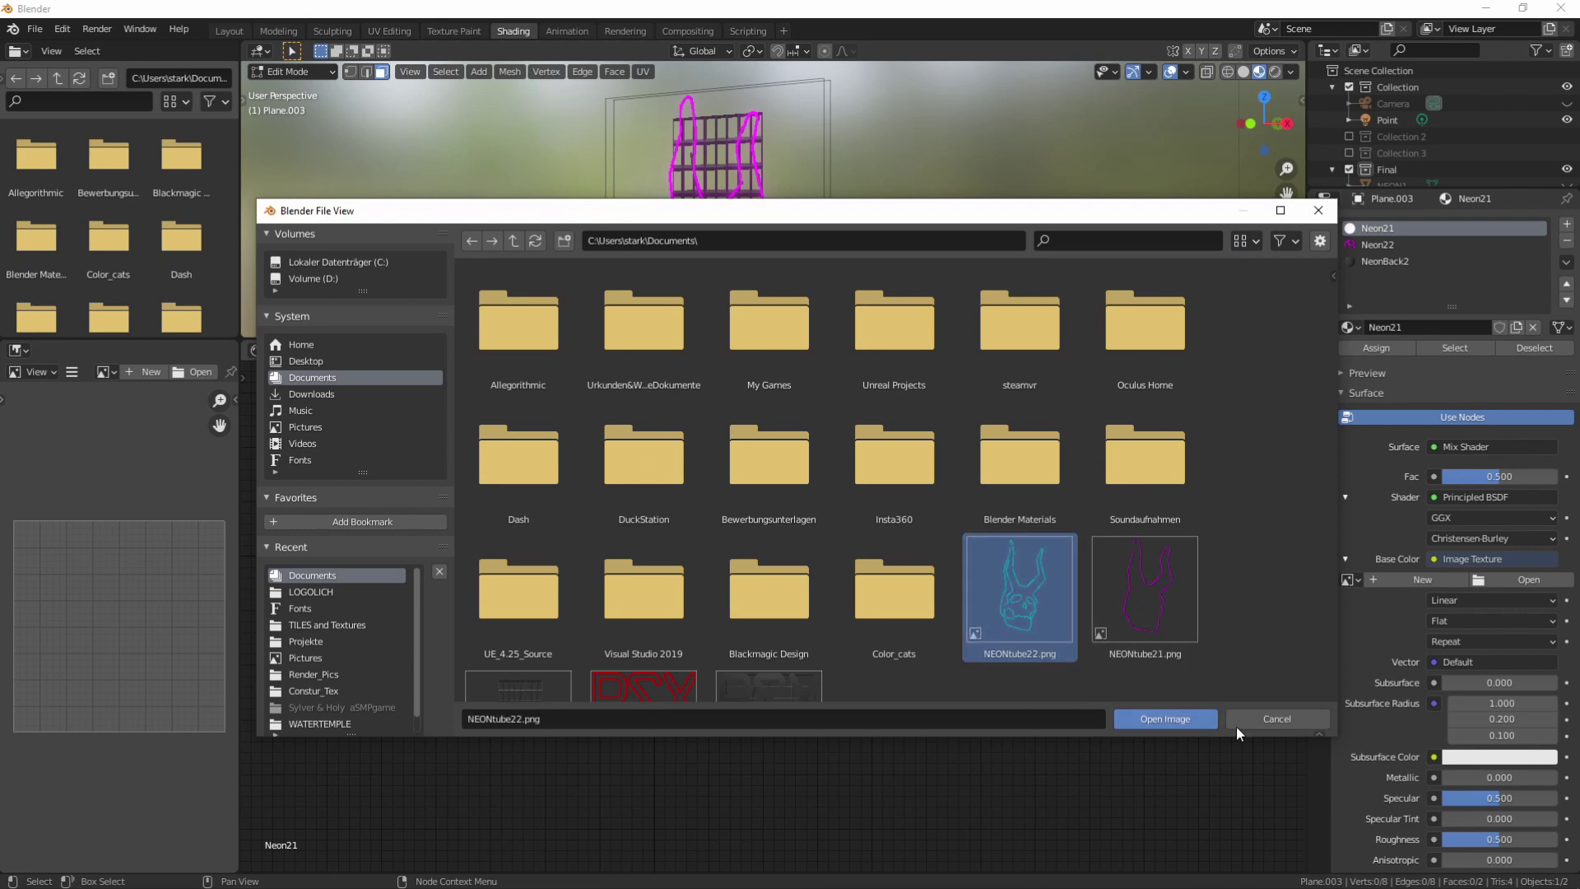
left_click(1196, 733)
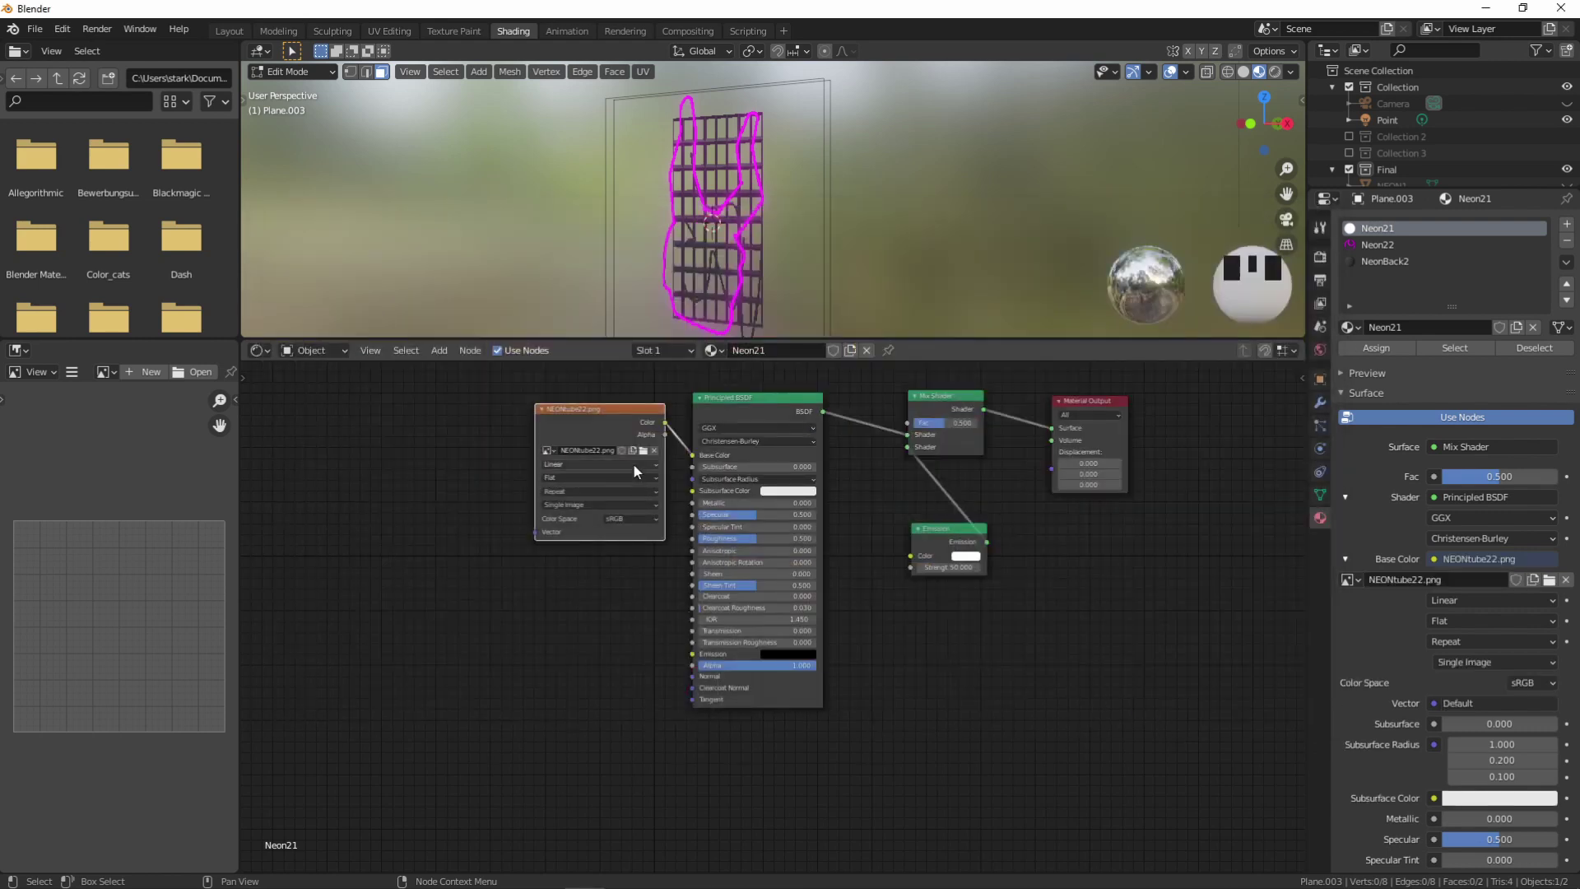
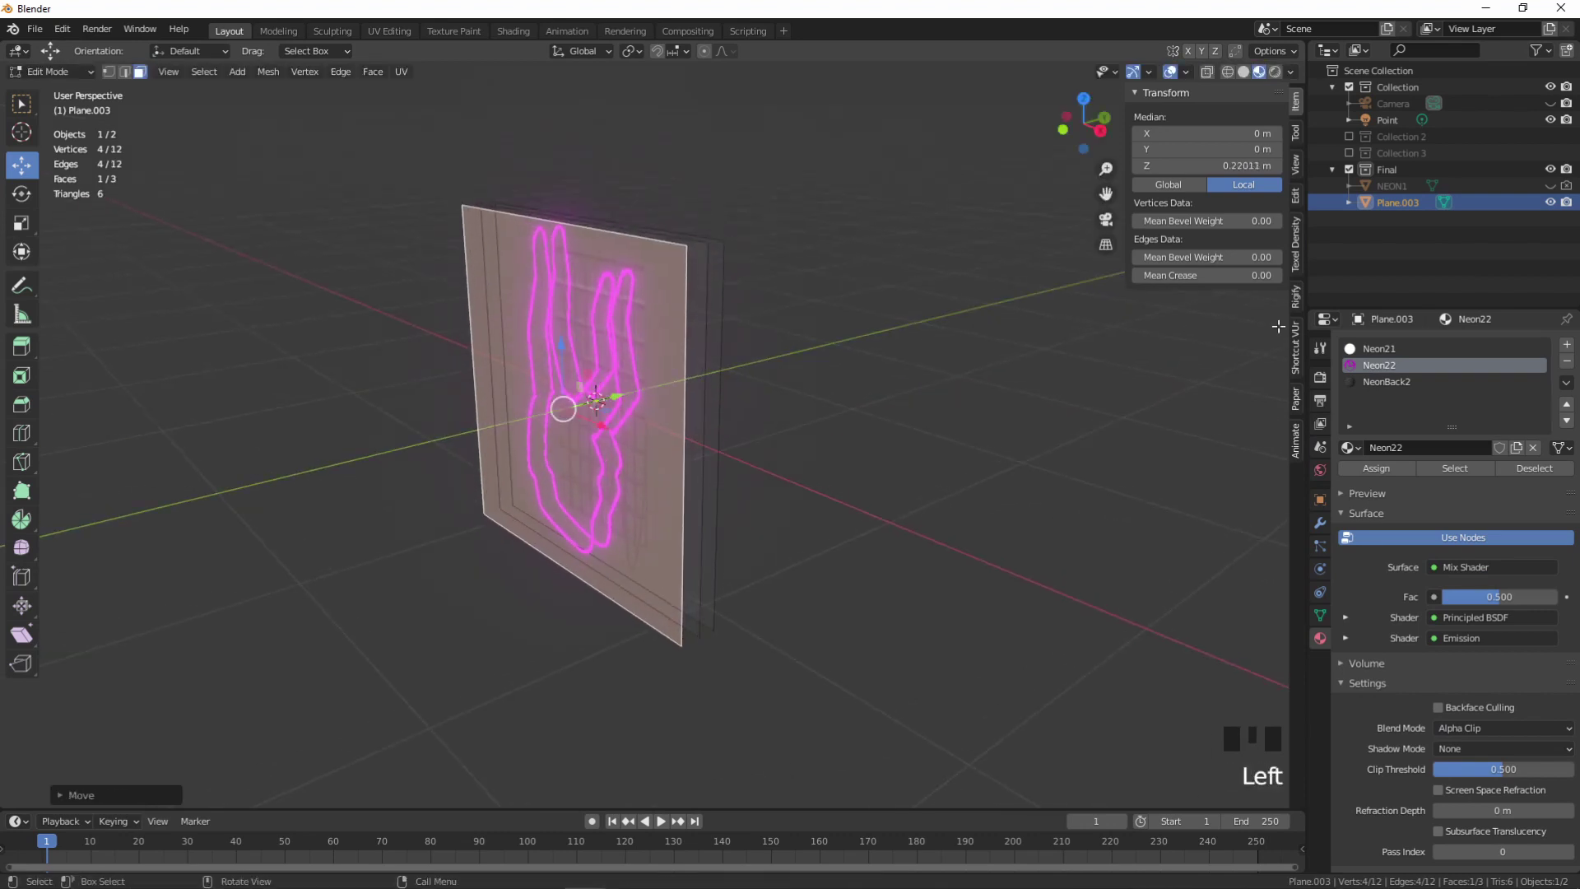
- Assign Neon21 to the plane and link the texture's colour to base colour/emission and alpha to alpha
left_click(1388, 356)
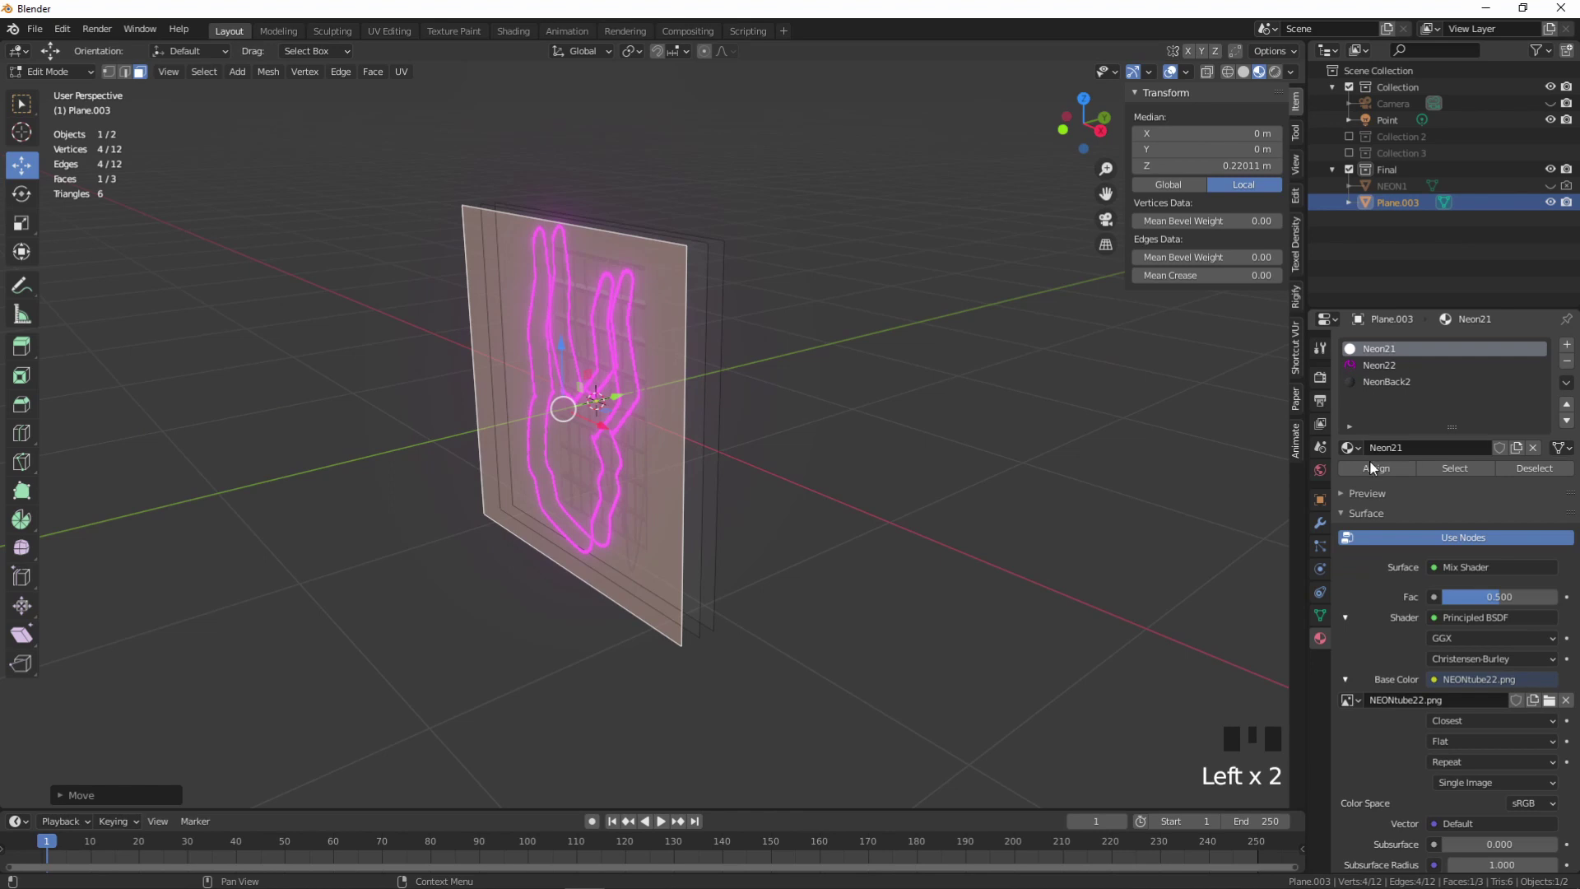
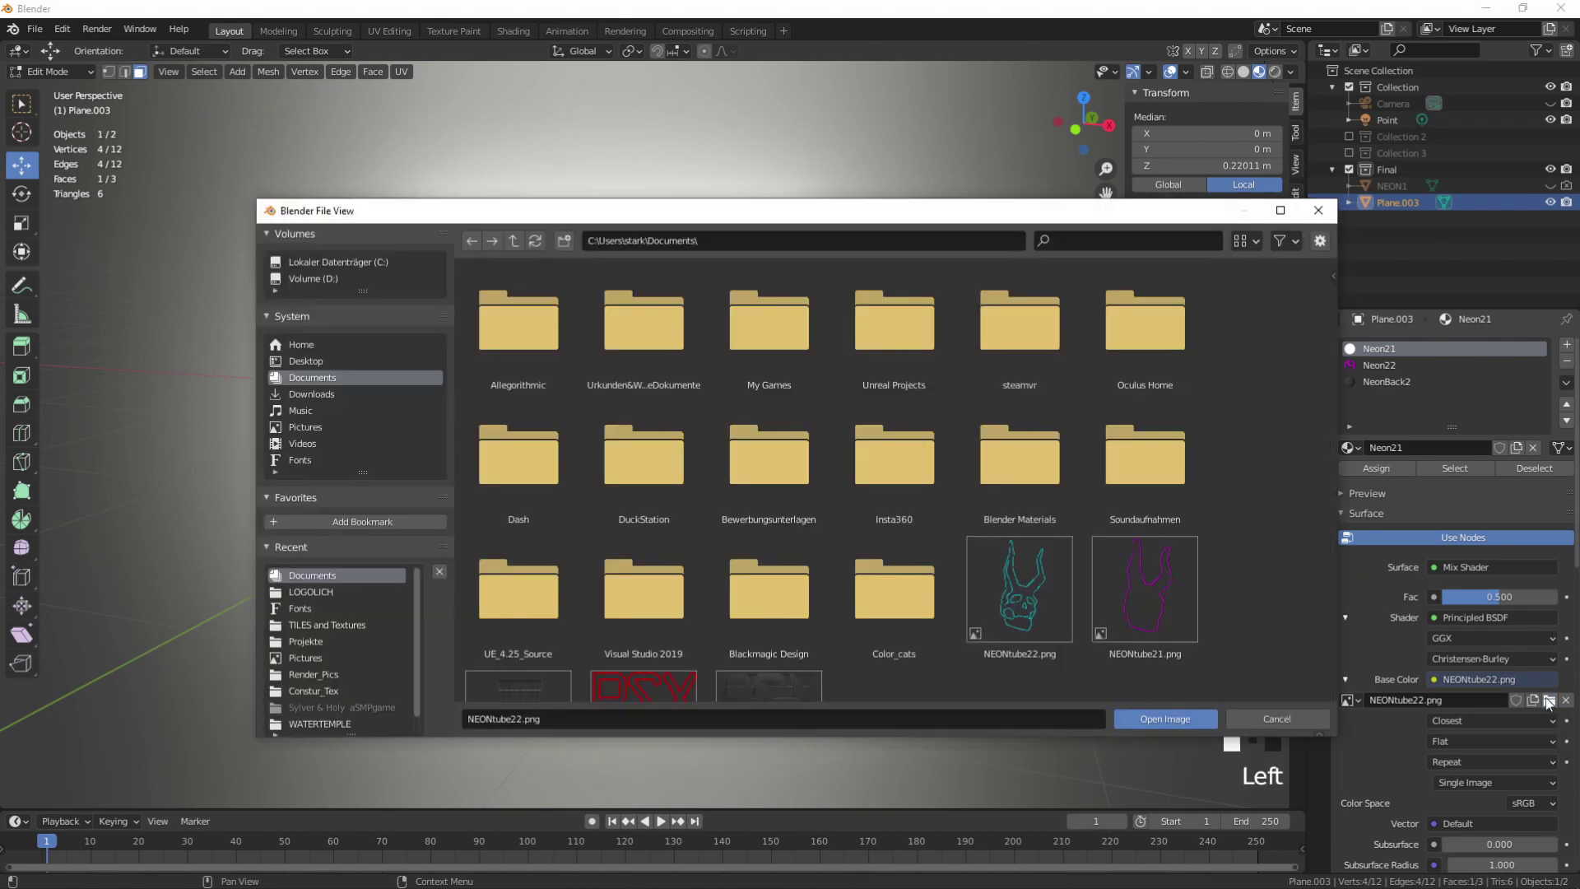
left_click_drag(1164, 724, 899, 228)
left_click_drag(899, 228, 613, 419)
left_click(613, 419)
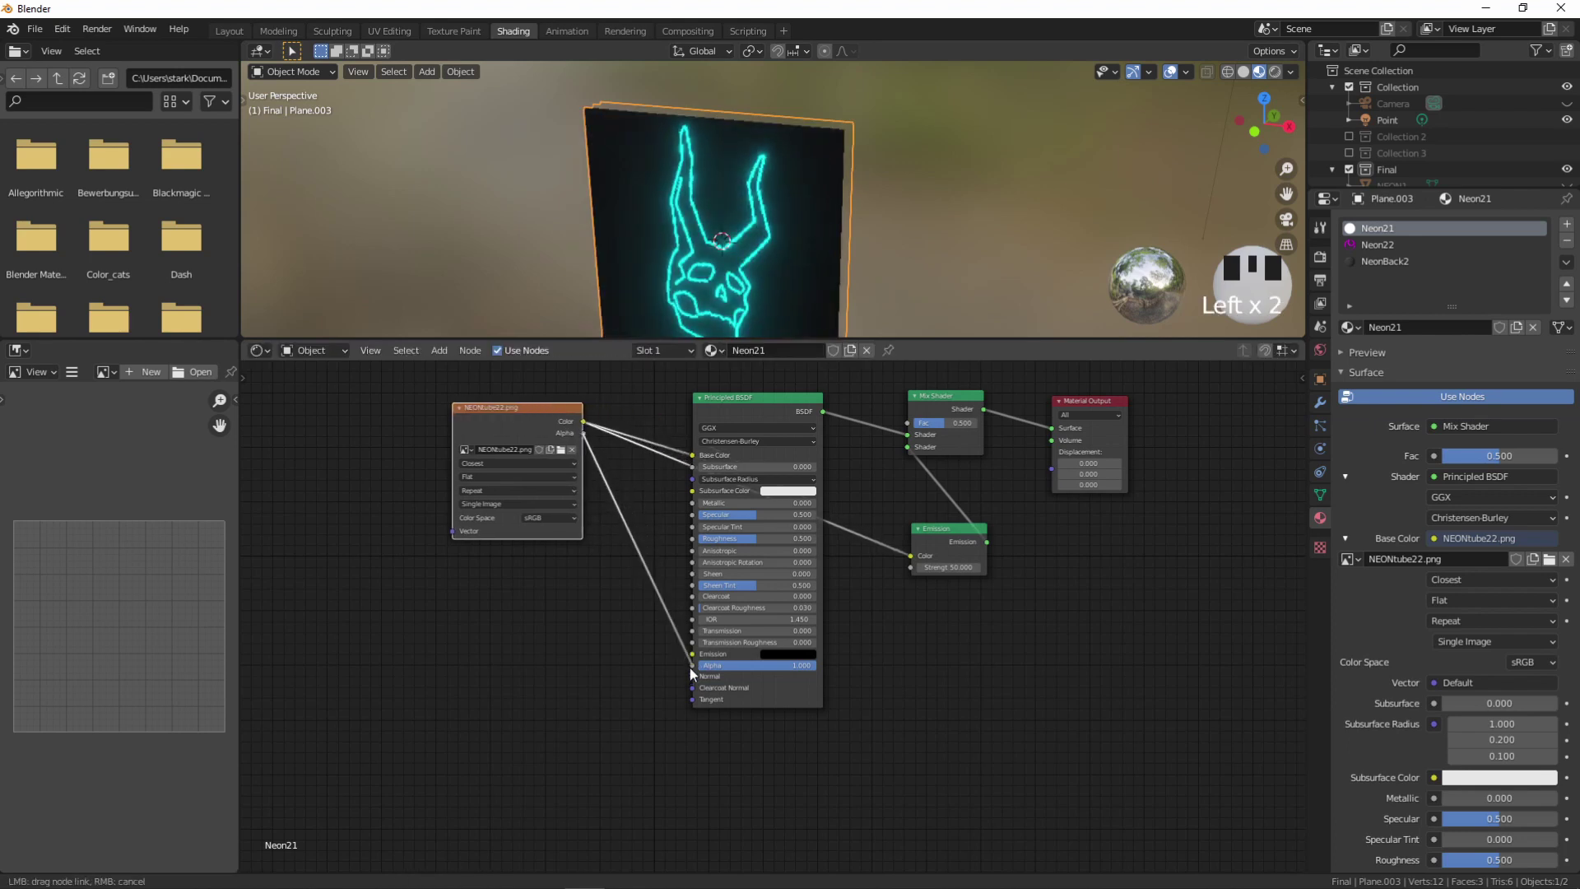